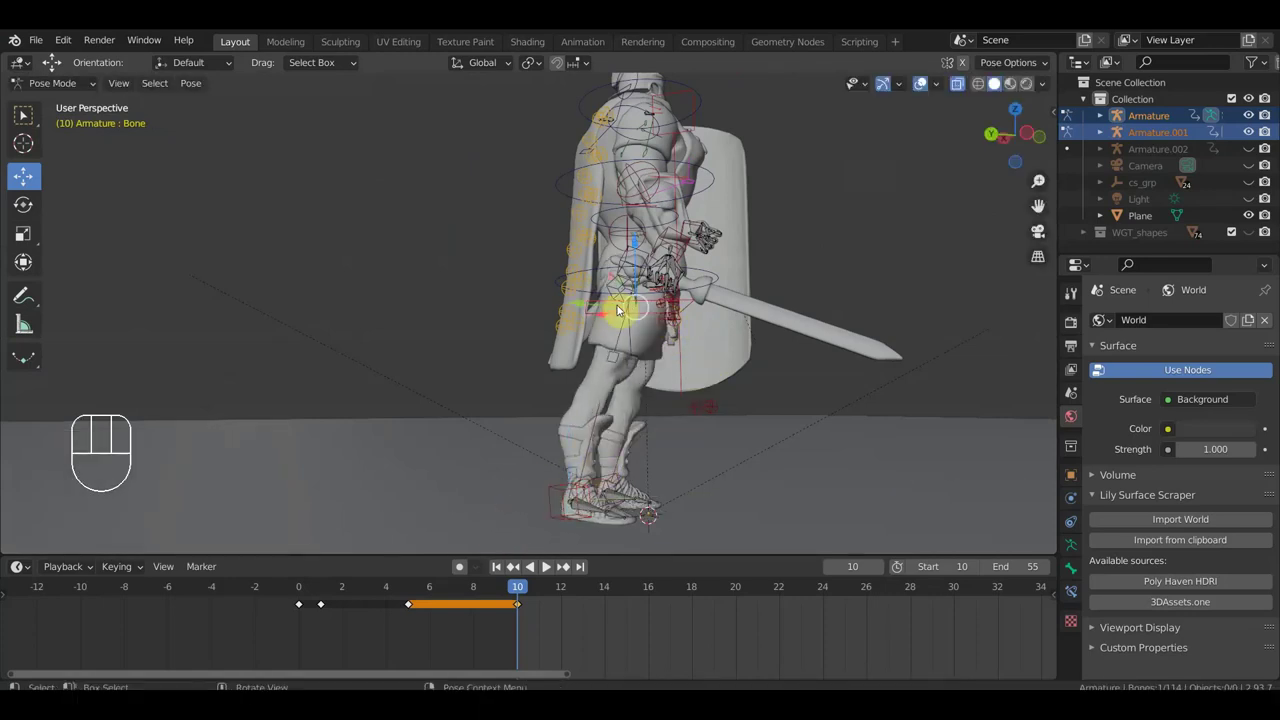
Inspect the sword hand up close, then select a control bone on the torso.
drag(640, 248, 625, 383)
middle_click(625, 383)
drag(733, 395, 659, 337)
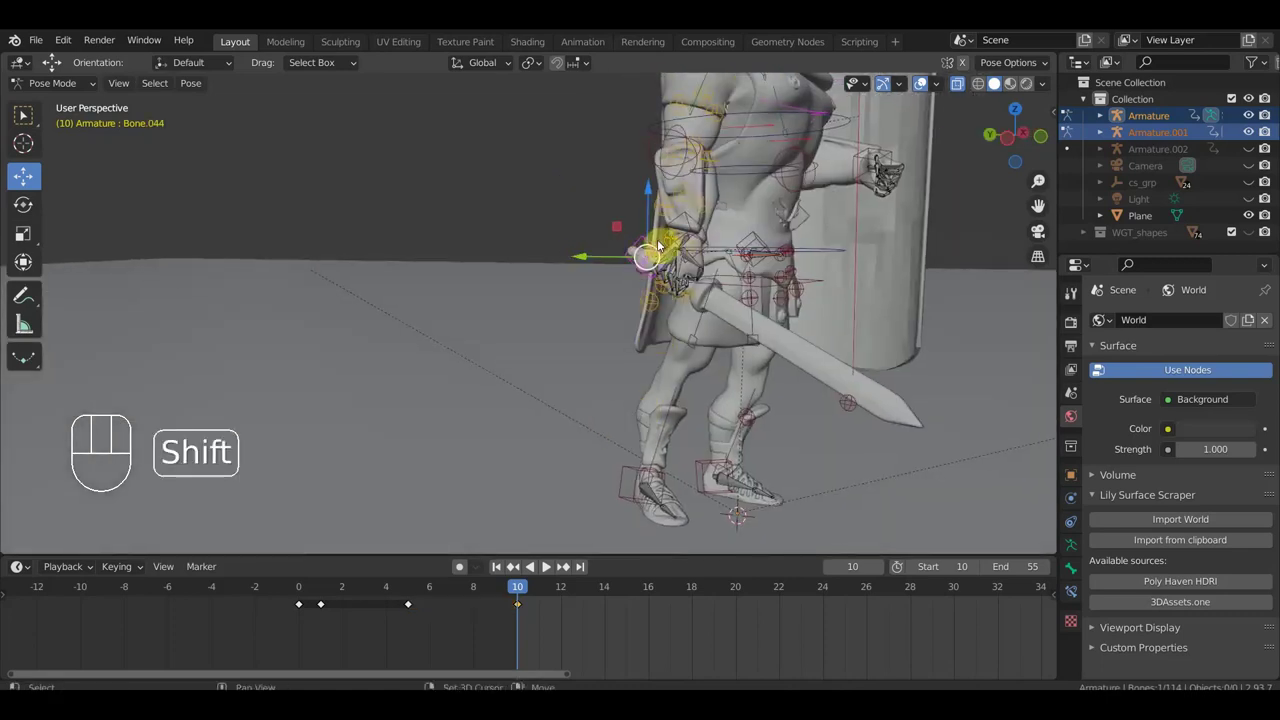
drag(645, 248, 700, 235)
click(649, 241)
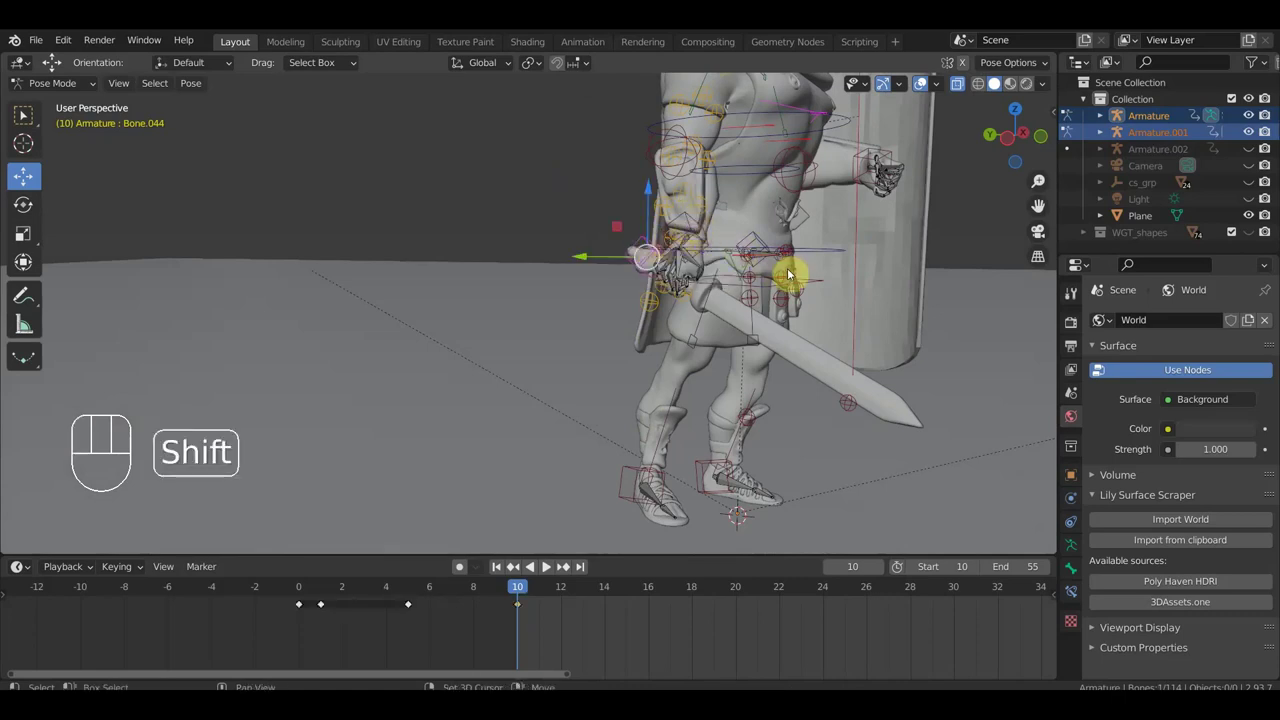
drag(771, 271, 739, 271)
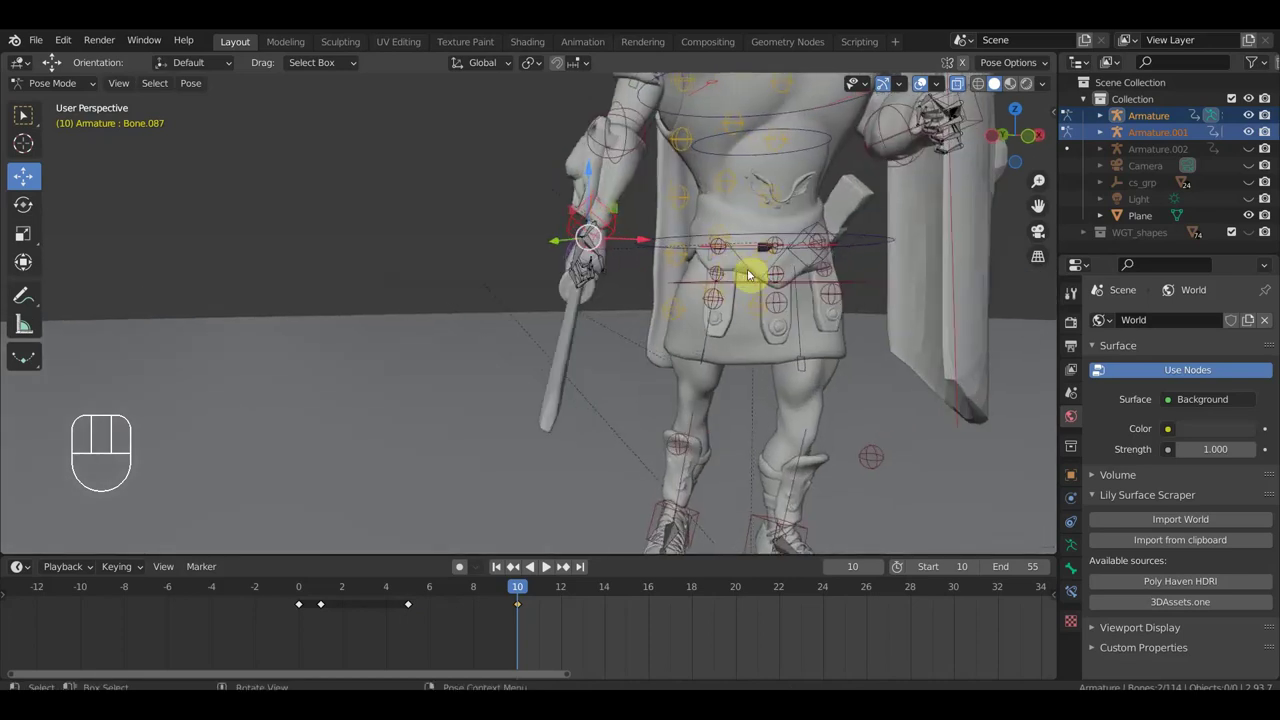
drag(853, 287, 915, 228)
drag(923, 230, 960, 232)
click(977, 148)
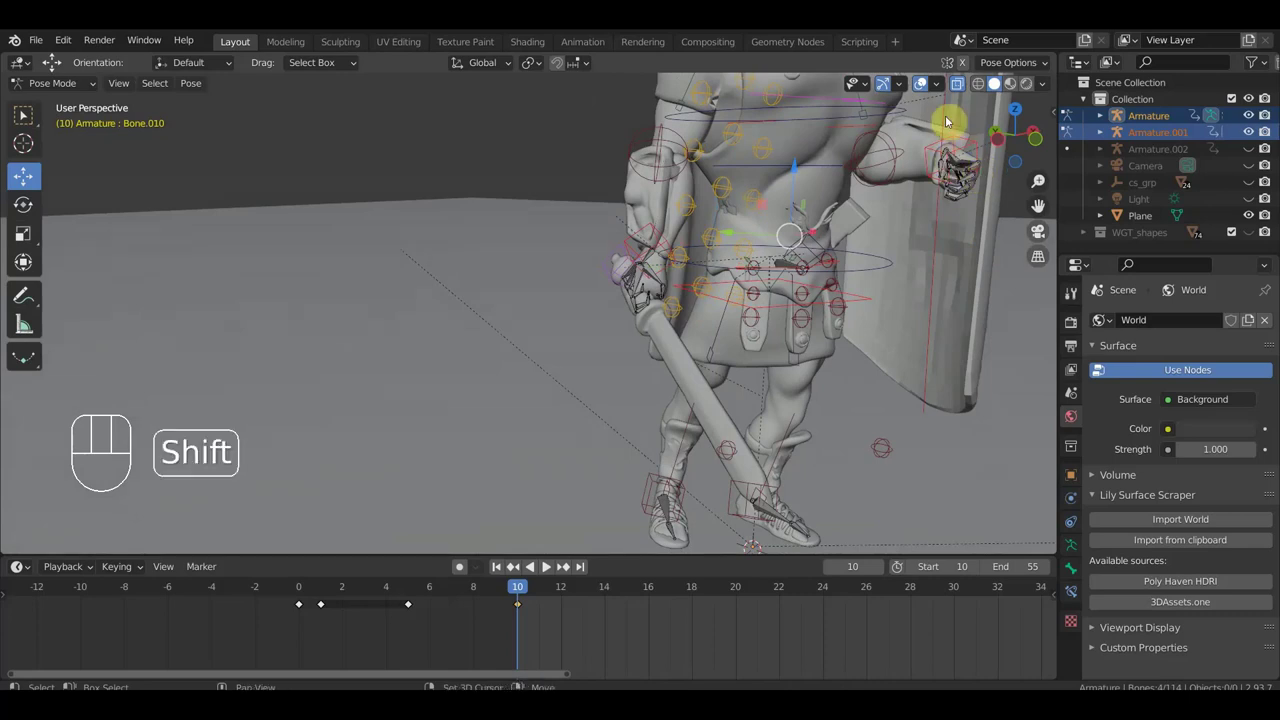
From Right Orthographic view, reposition the foot control and confirm its new location.
drag(949, 118, 909, 275)
drag(881, 283, 820, 216)
drag(763, 251, 789, 243)
drag(933, 293, 987, 295)
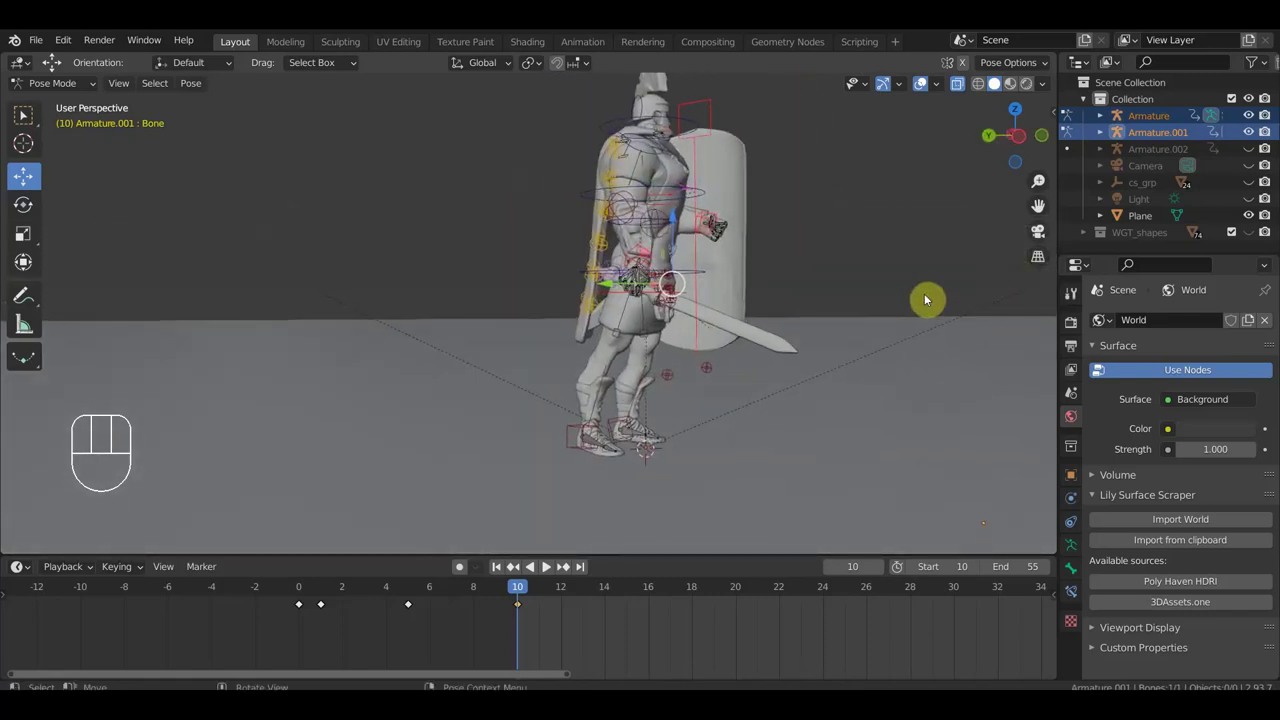
click(923, 313)
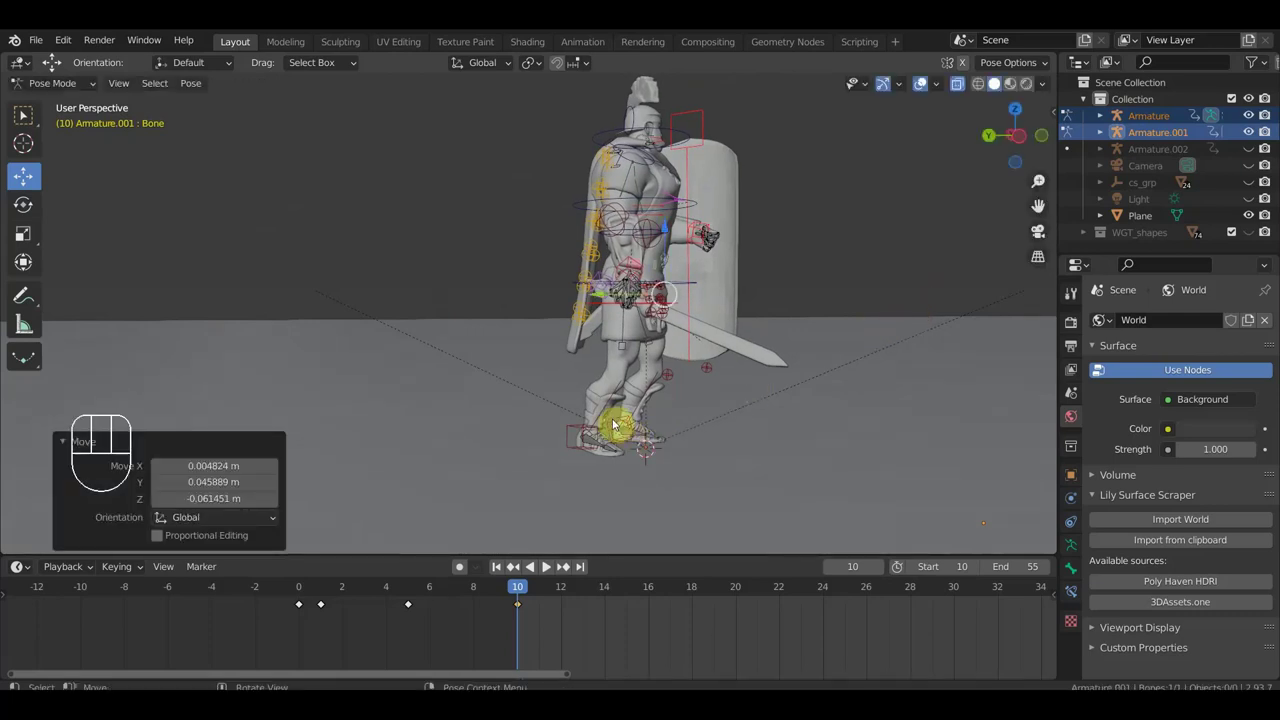
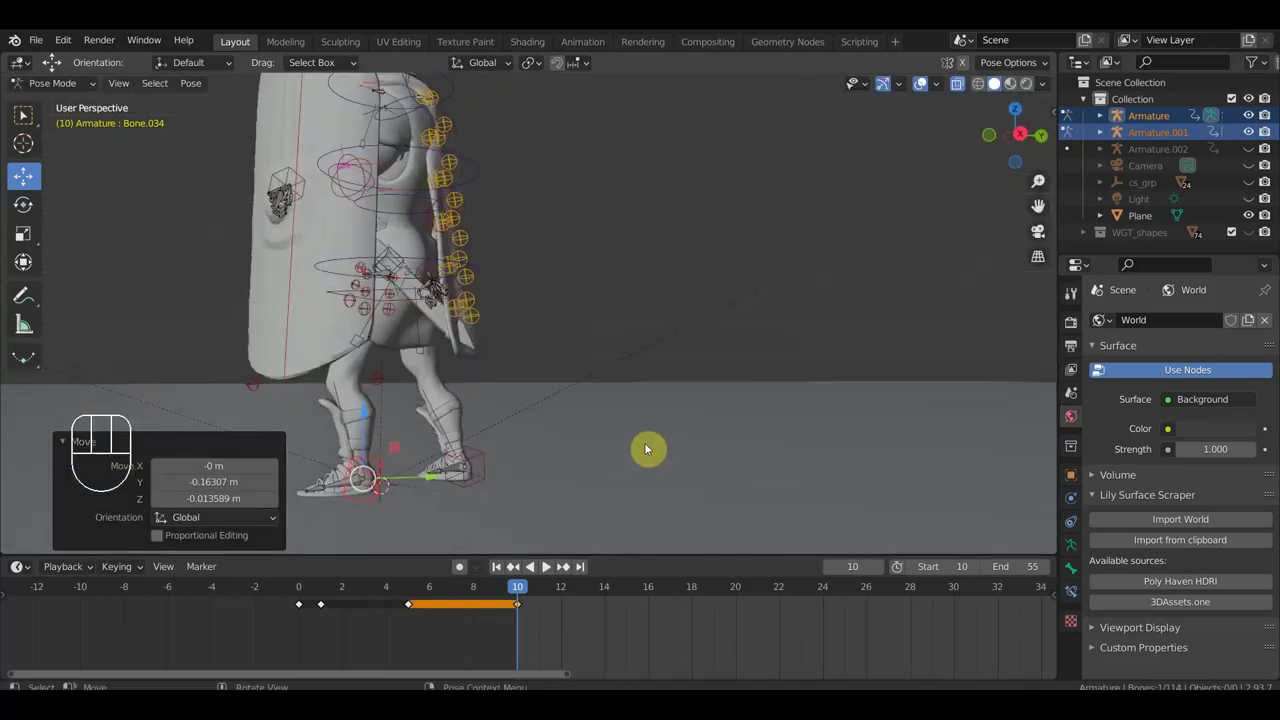
key(KP_3)
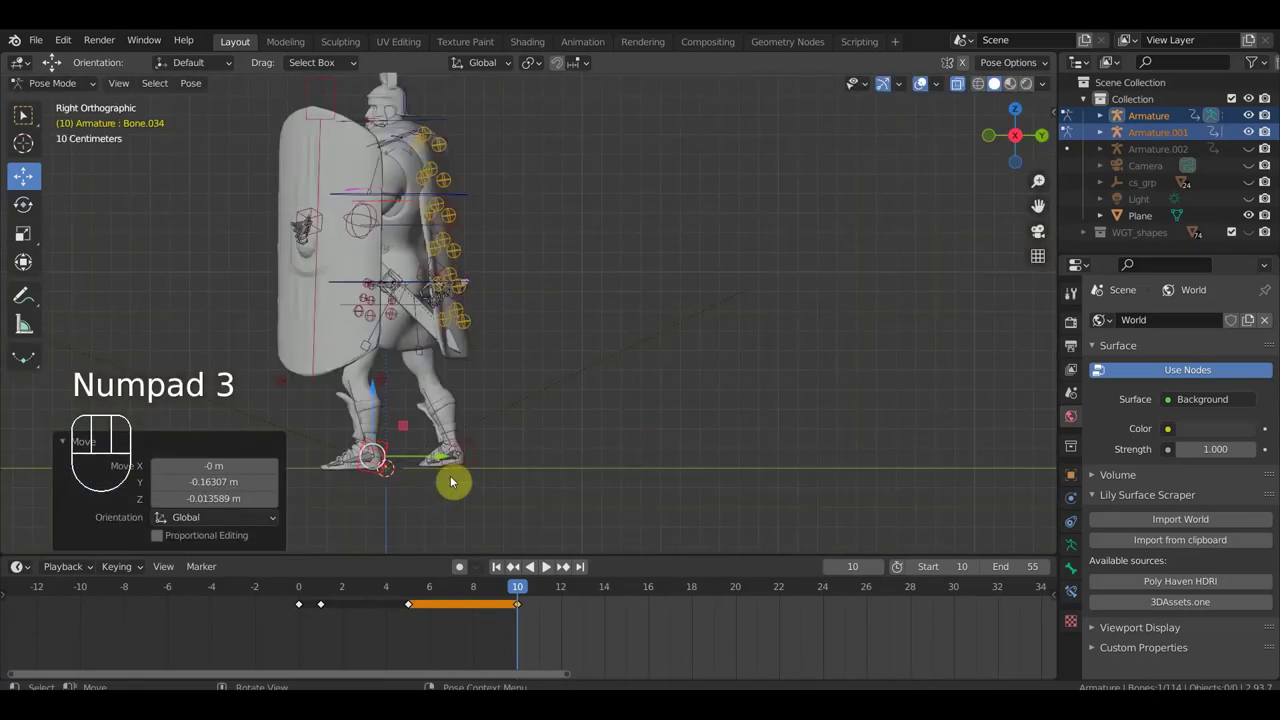
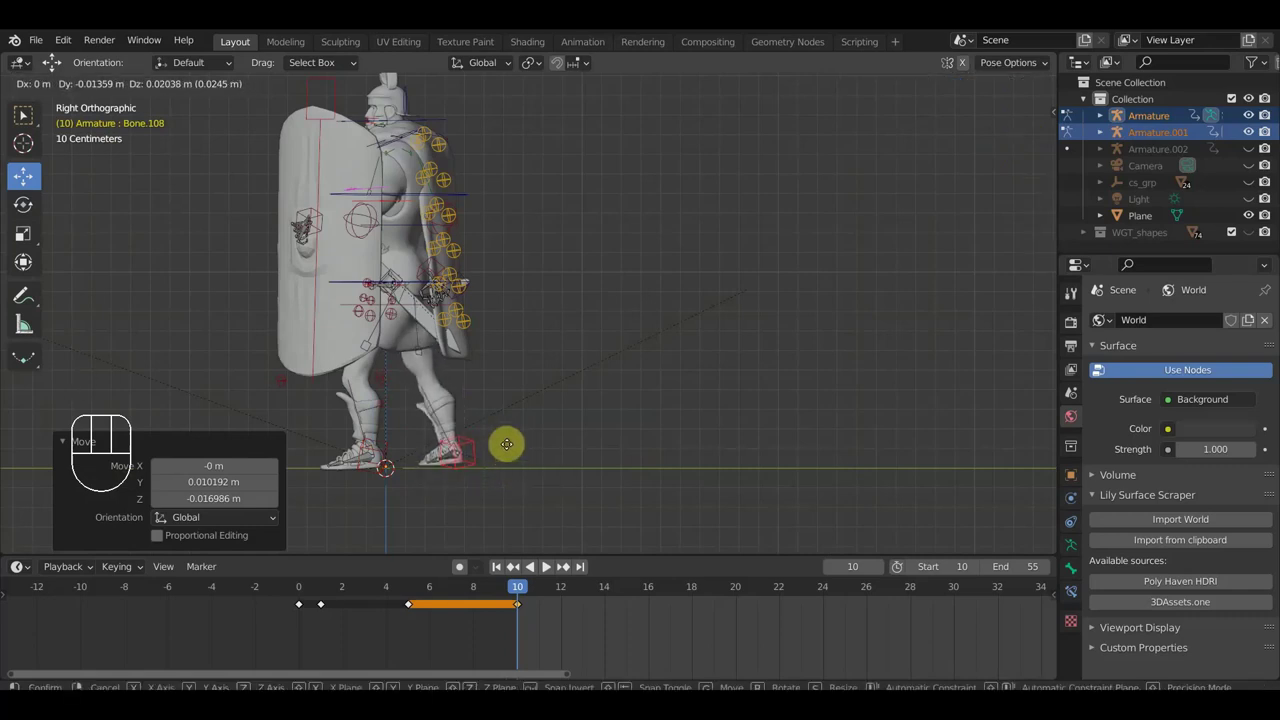
click(514, 453)
drag(543, 444, 663, 481)
drag(663, 481, 917, 461)
drag(812, 457, 745, 466)
middle_click(733, 469)
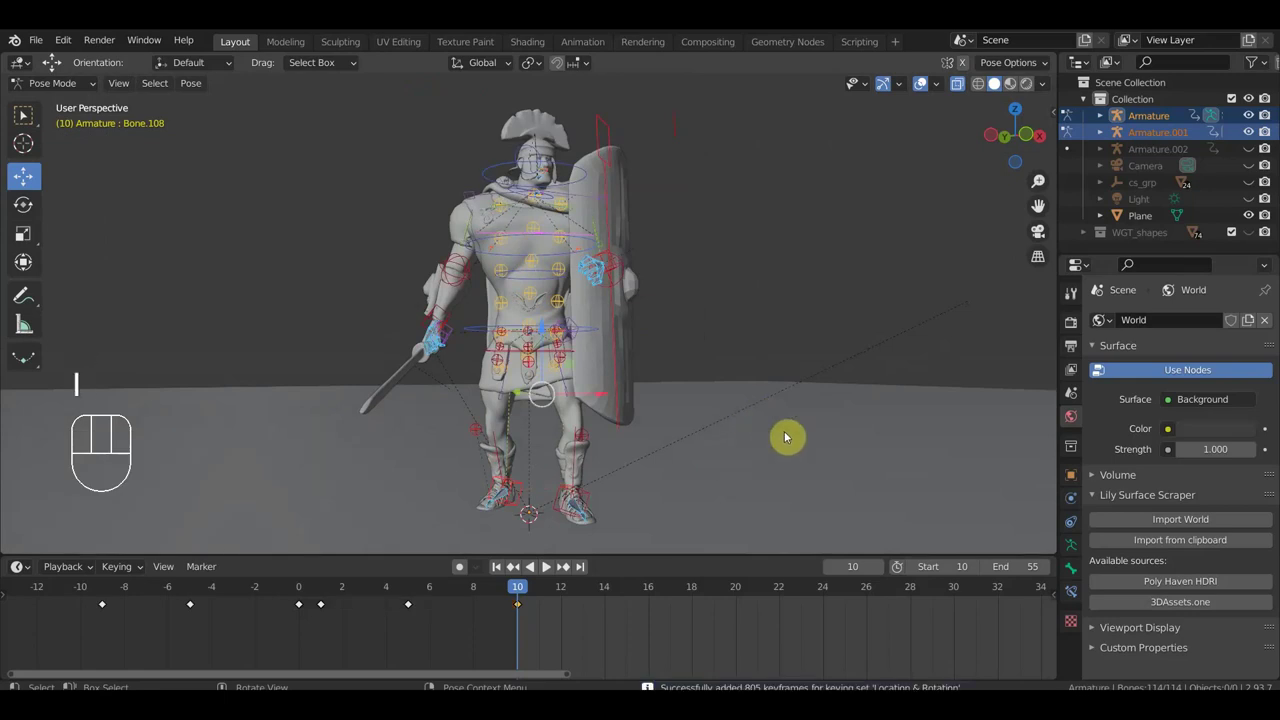
Advance the current frame from 10 to 15 and bring the soldier's torso into view.
drag(771, 432, 739, 454)
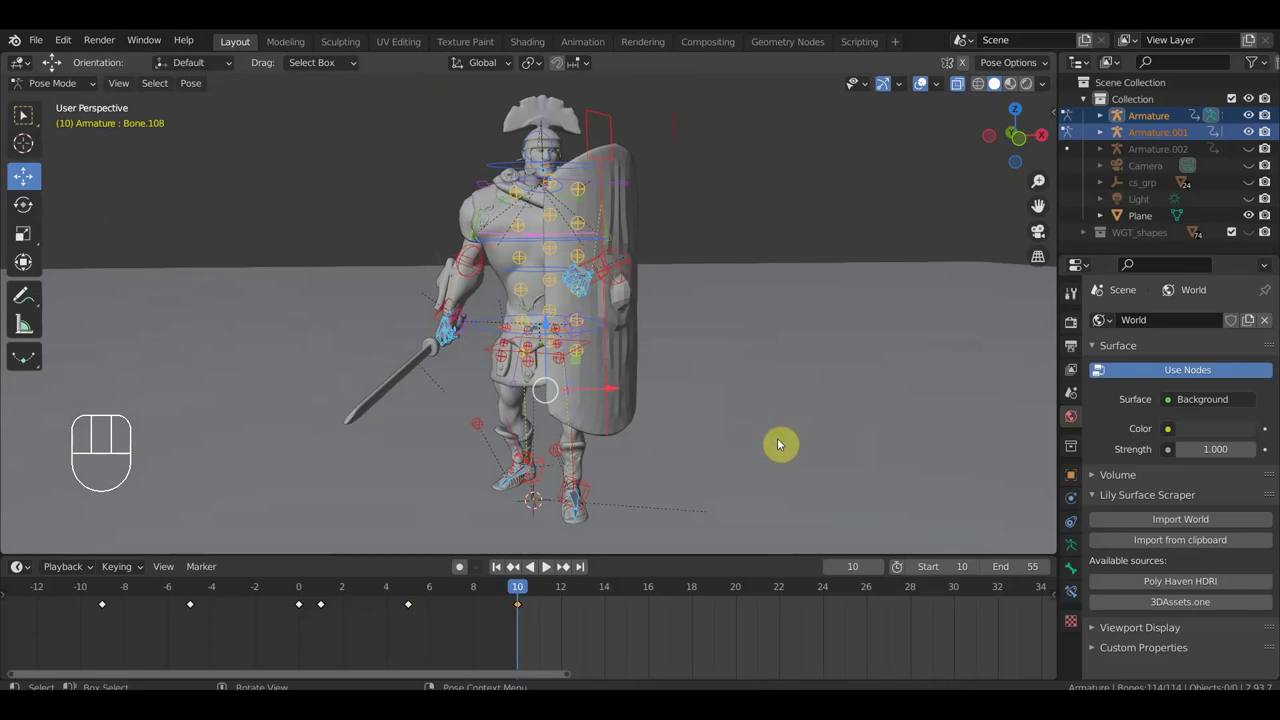
drag(783, 443, 724, 456)
drag(737, 460, 775, 463)
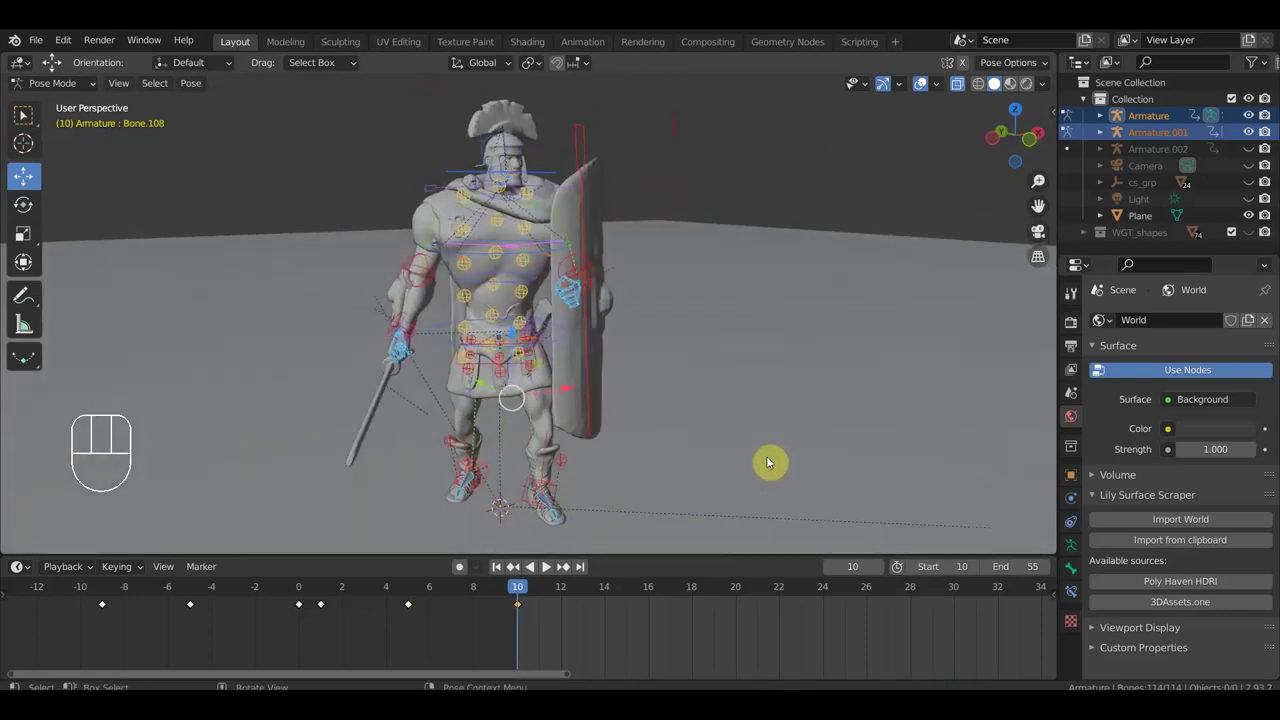
drag(745, 468, 790, 463)
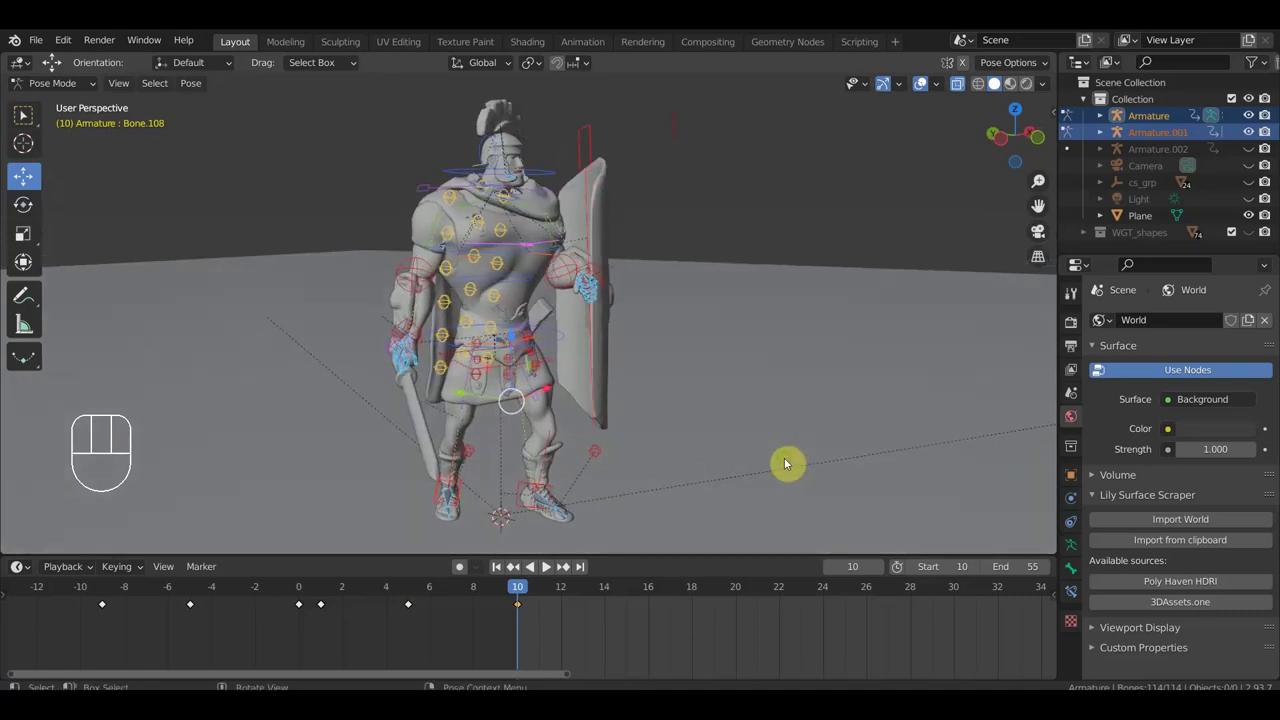
drag(761, 456, 719, 521)
middle_click(715, 623)
click(596, 589)
drag(488, 375, 408, 386)
drag(407, 330, 418, 348)
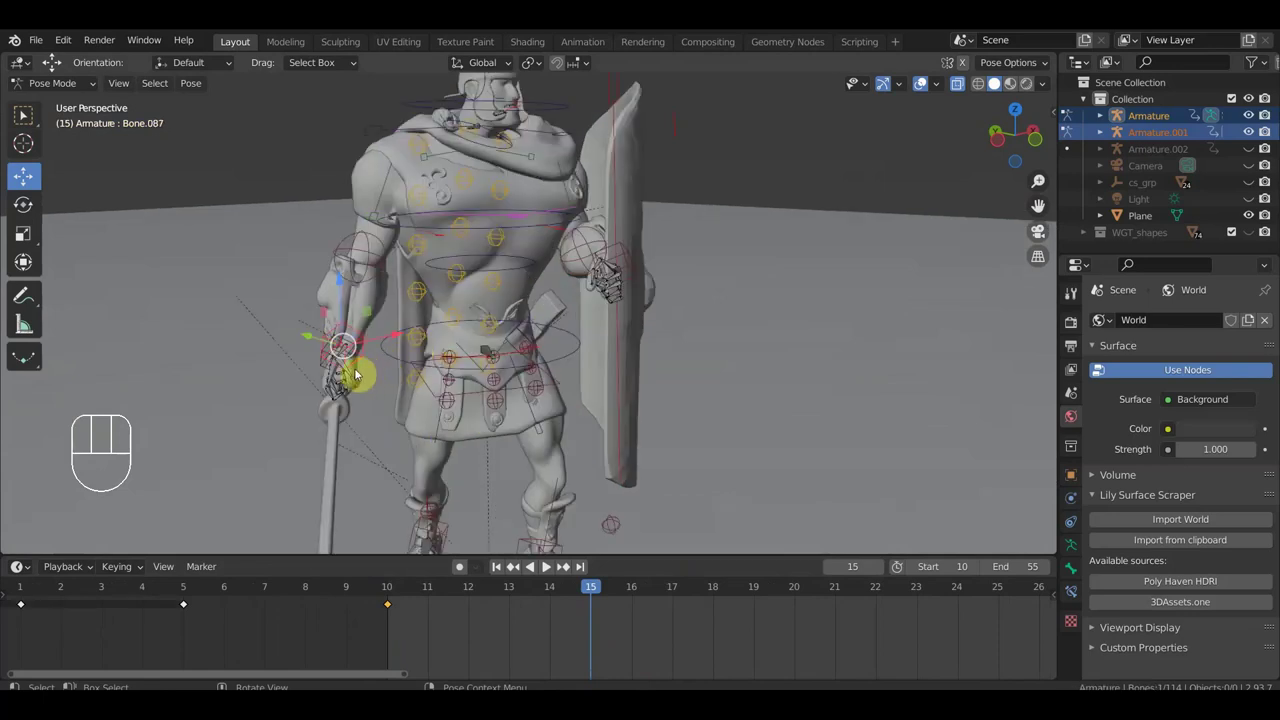
Select the sword-hand control bone and view the sword arm from the side.
middle_click(433, 393)
click(324, 369)
drag(553, 402, 596, 401)
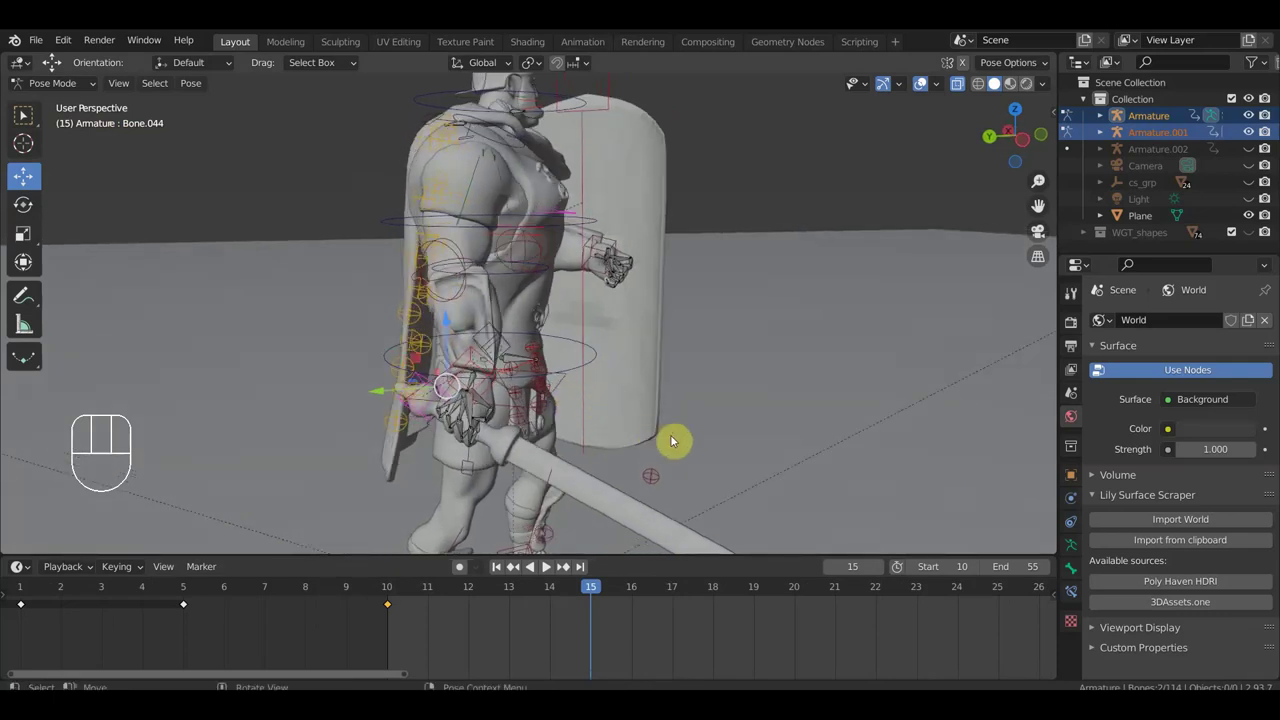
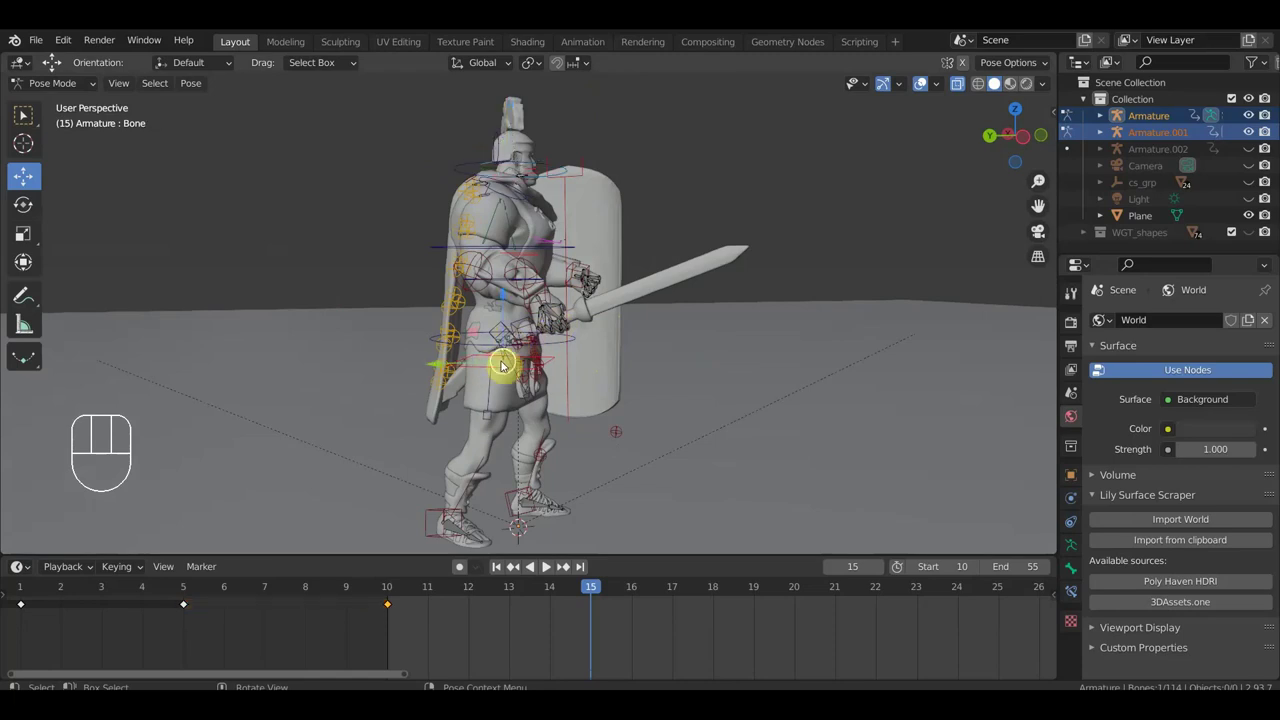
drag(585, 355, 504, 380)
drag(506, 352, 525, 346)
drag(480, 349, 406, 339)
Check the raised arm from the front, then return to the straight side view.
drag(406, 339, 386, 344)
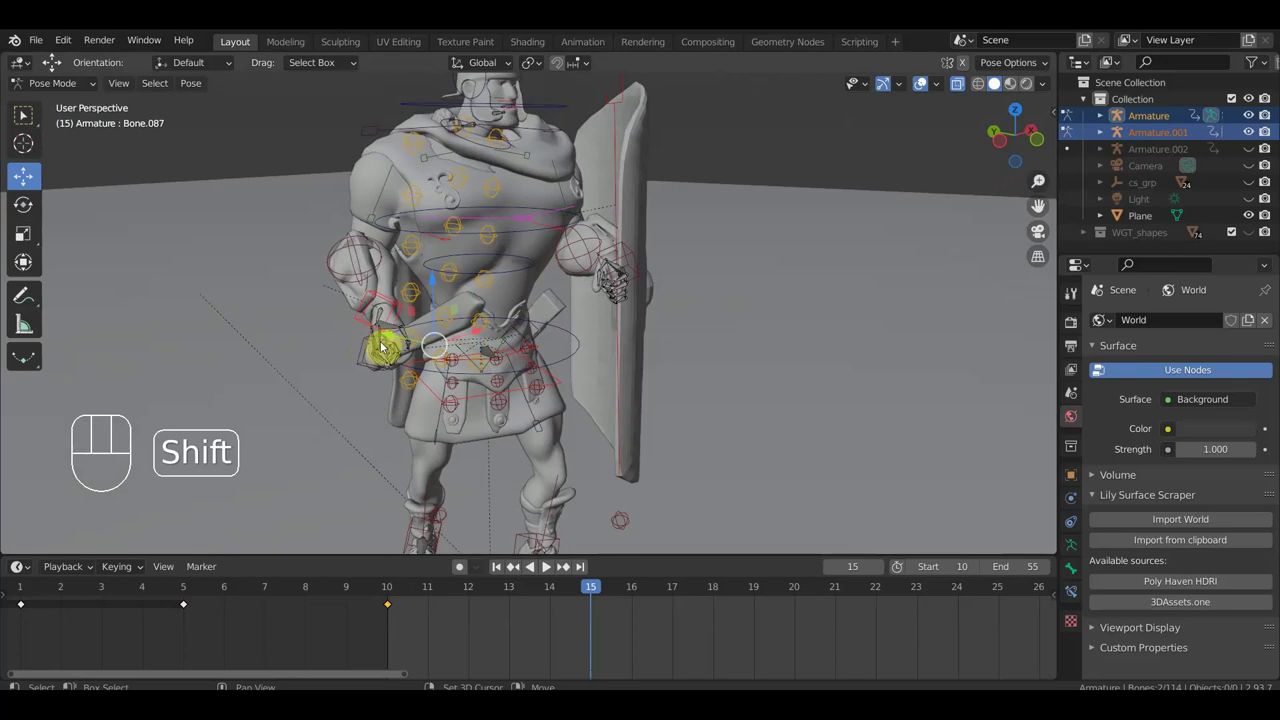
drag(453, 348, 609, 276)
drag(634, 249, 618, 205)
drag(613, 192, 613, 339)
drag(621, 345, 720, 322)
drag(691, 425, 725, 417)
key(KP_3)
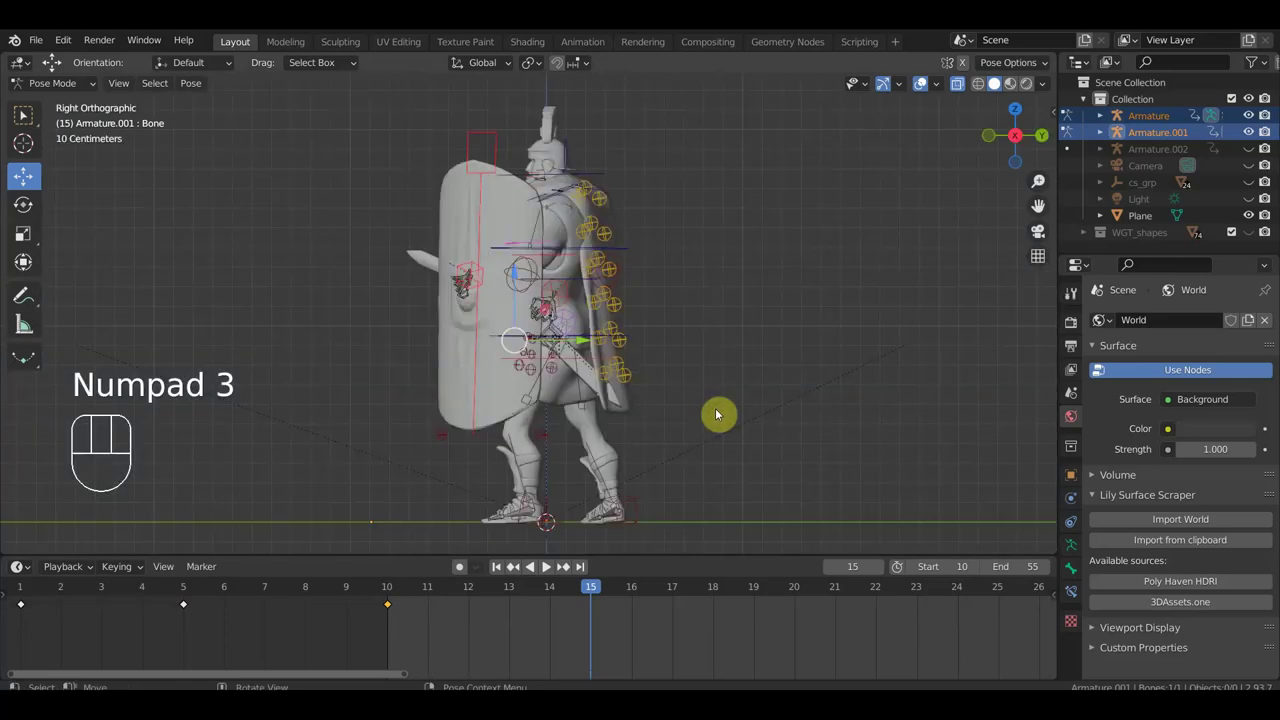
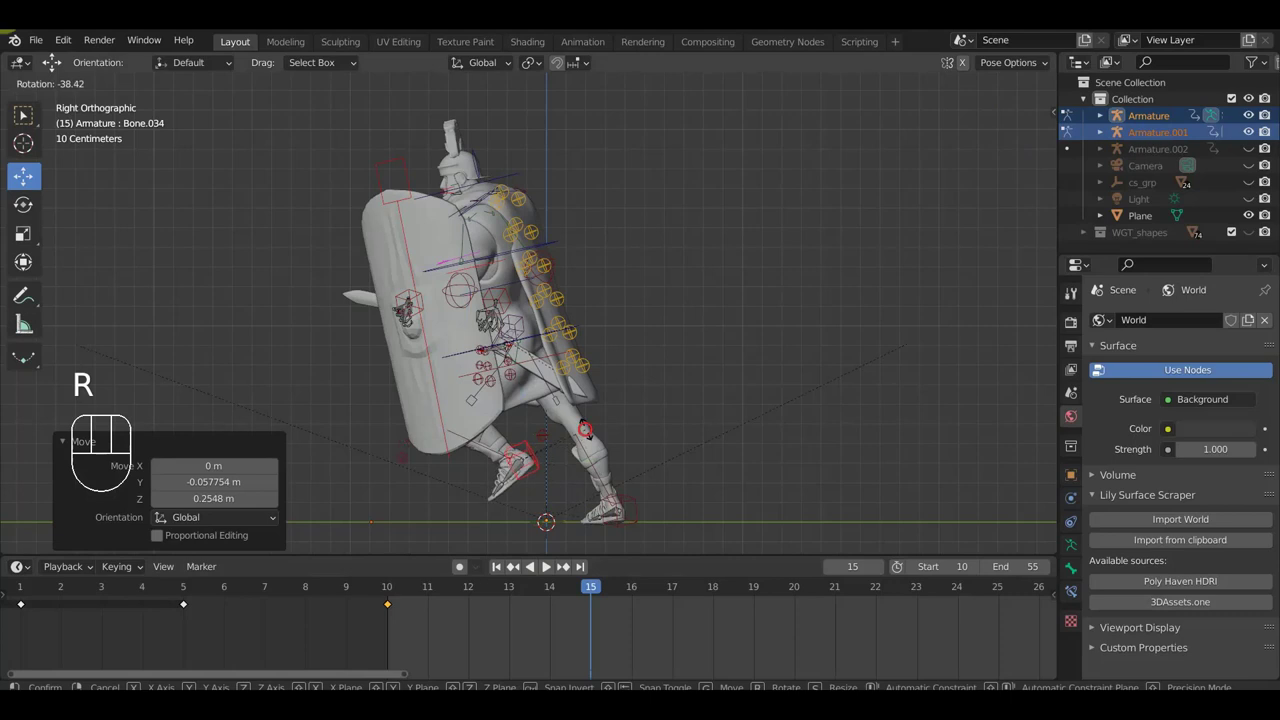
Tilt the torso forward about -38° and verify the lunge in perspective before returning to side view.
drag(665, 469, 661, 451)
drag(679, 459, 948, 475)
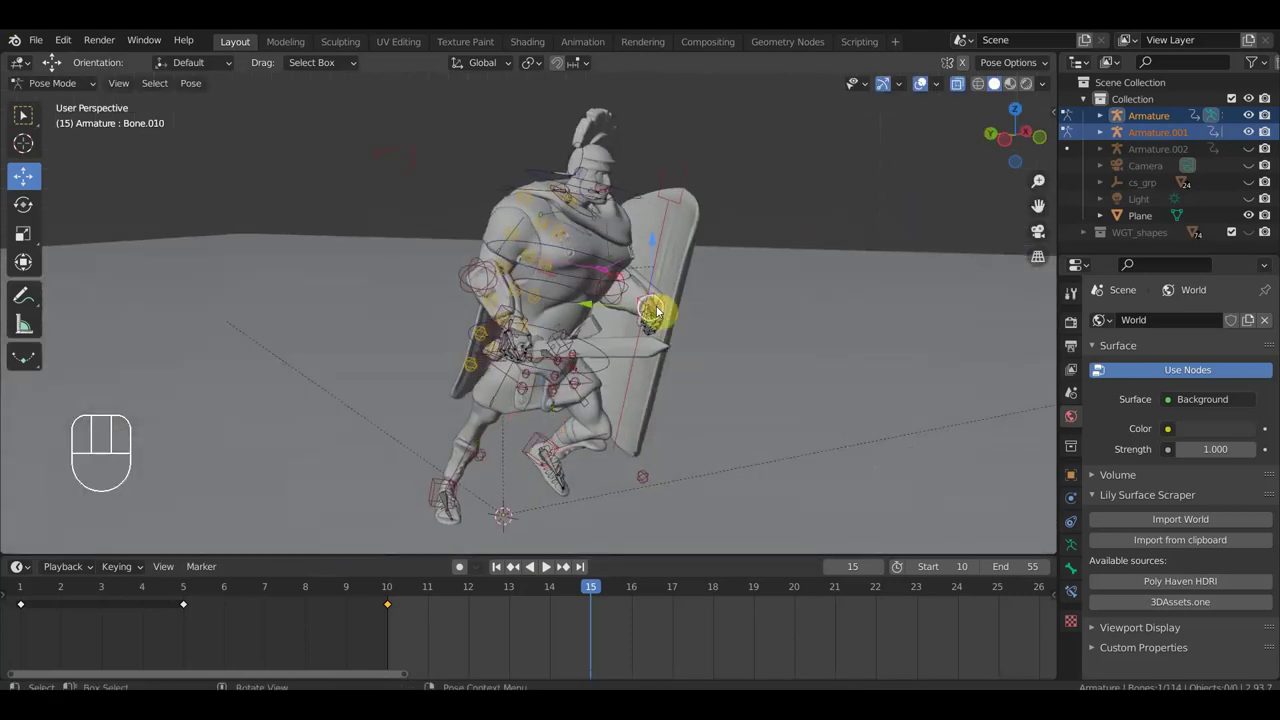
drag(659, 261, 691, 283)
key(KP_3)
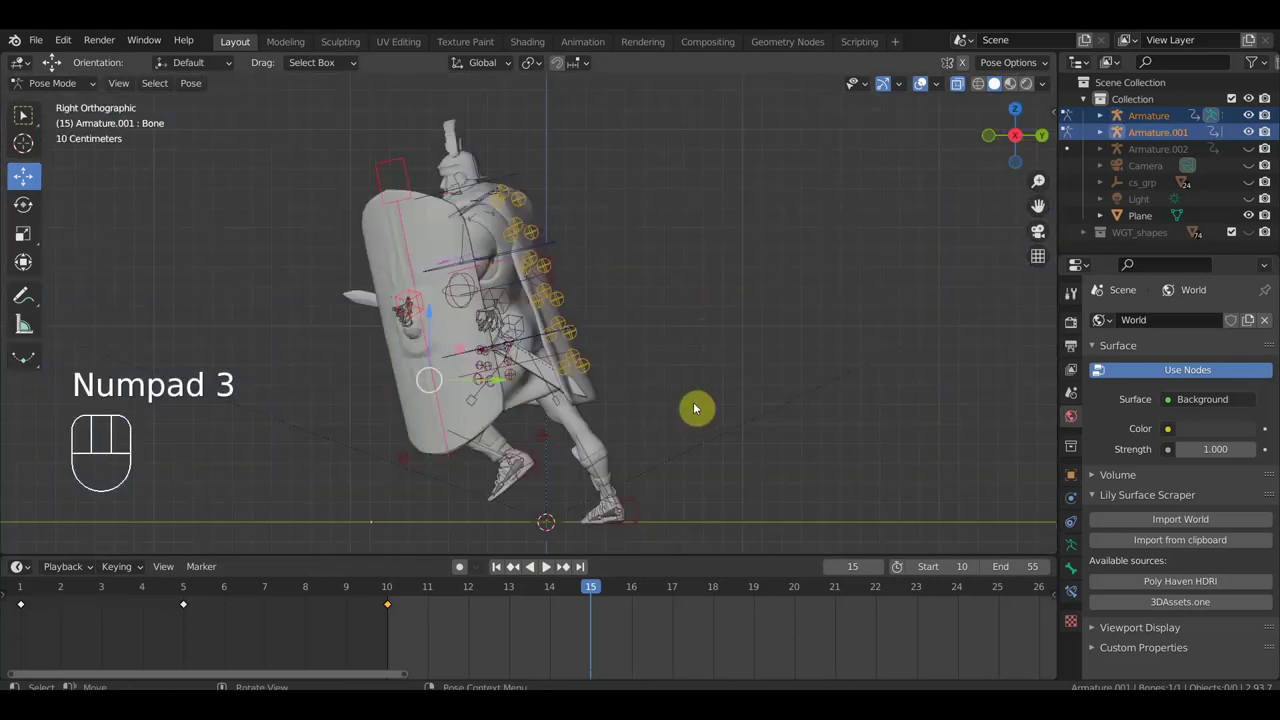
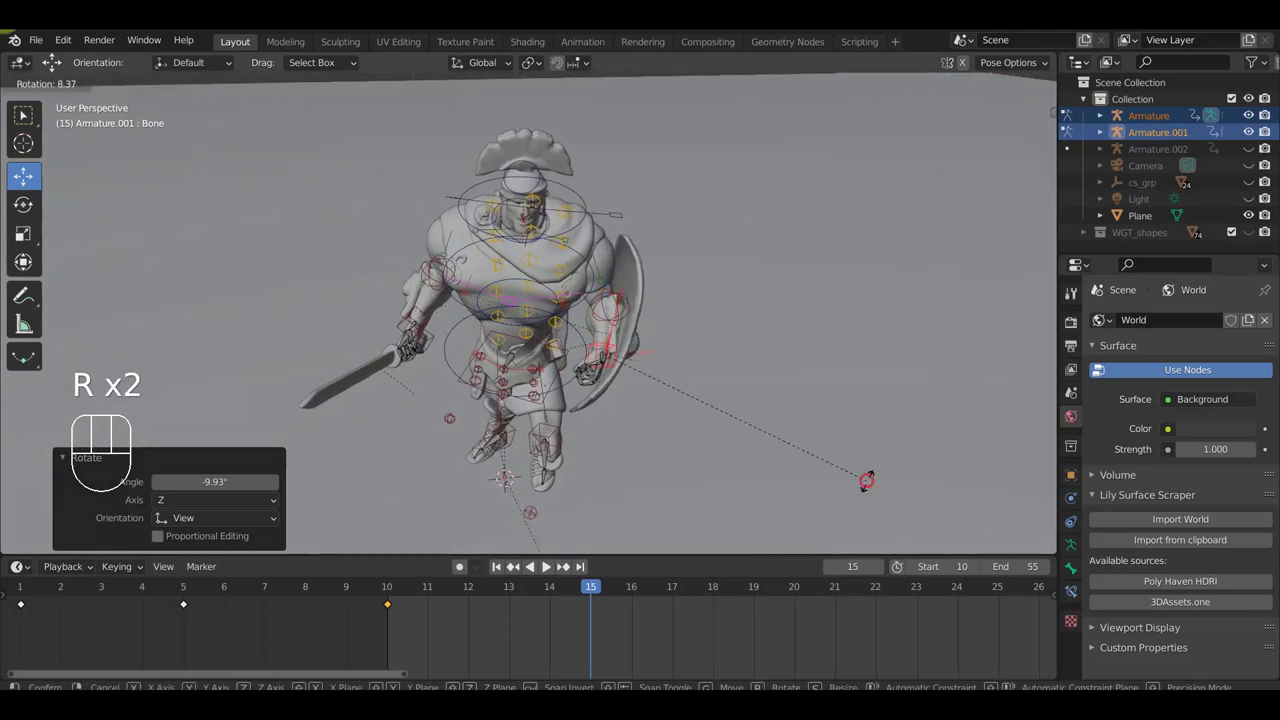
Examine the soldier from above and the sword side, then start rotating a spine bone forward.
drag(749, 453, 562, 295)
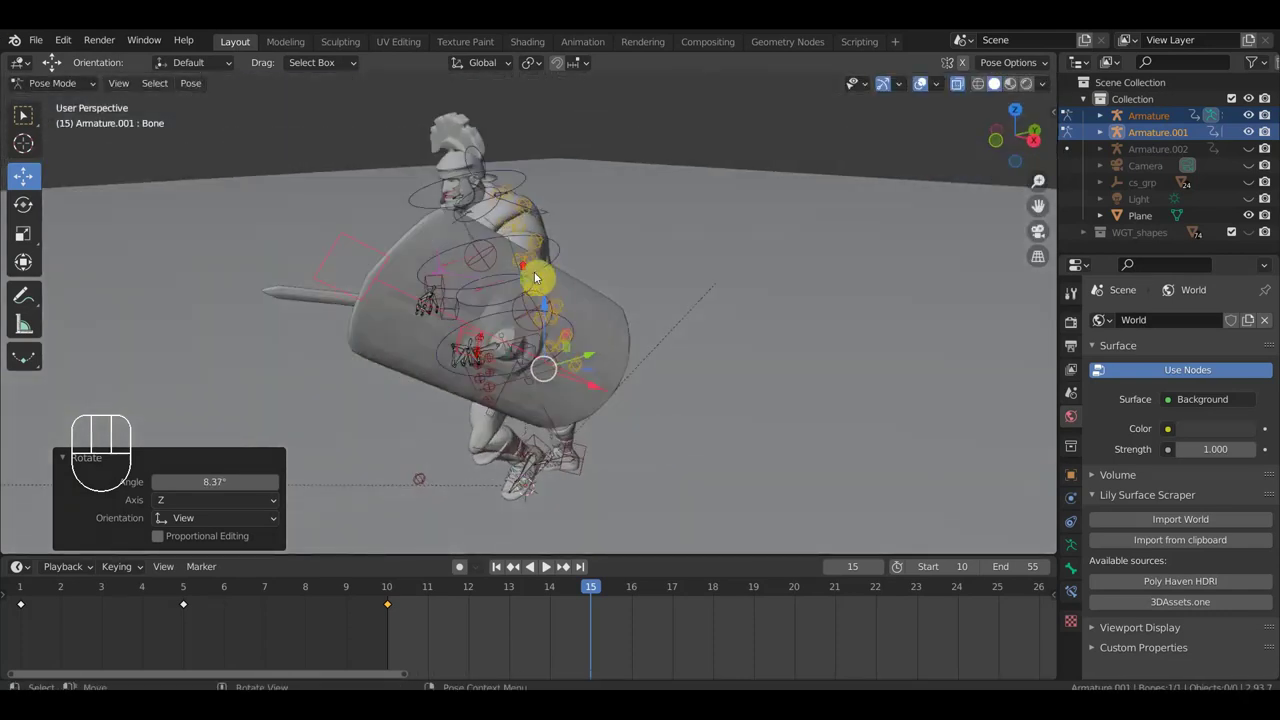
drag(527, 288, 634, 294)
drag(532, 389, 657, 381)
drag(690, 420, 735, 440)
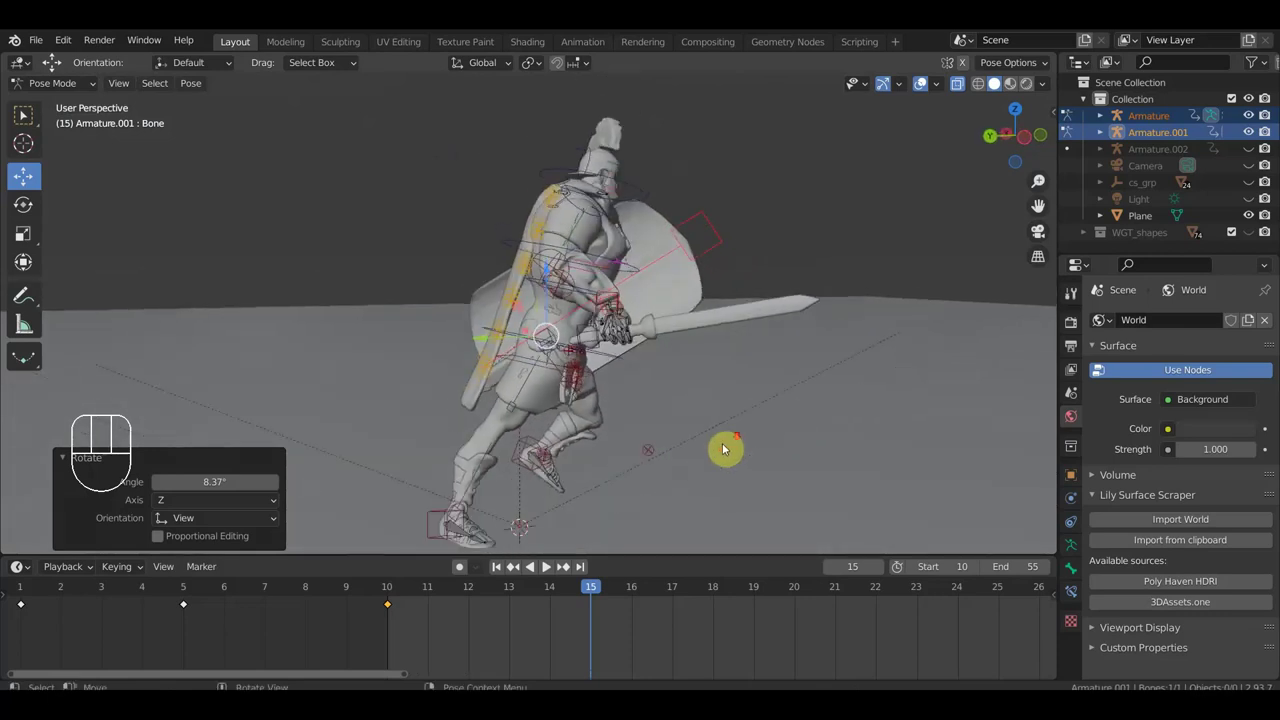
drag(549, 369, 667, 417)
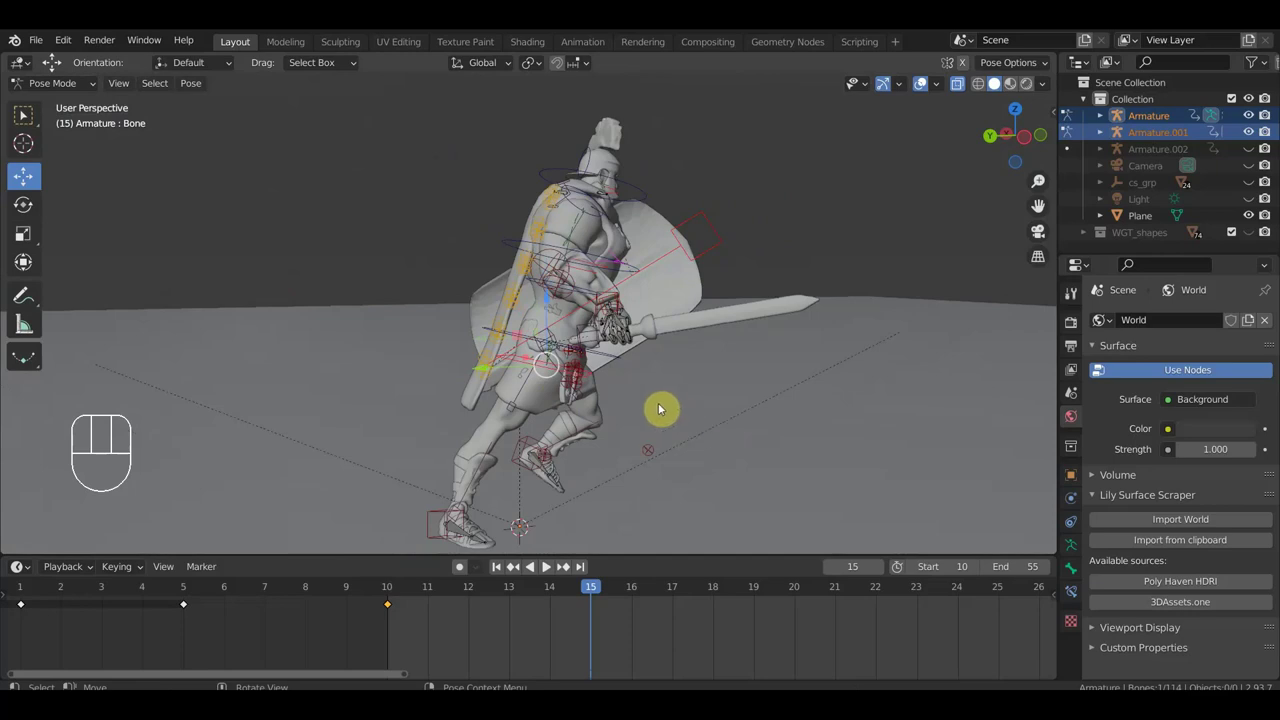
drag(622, 264, 642, 266)
drag(549, 263, 716, 370)
drag(736, 405, 722, 404)
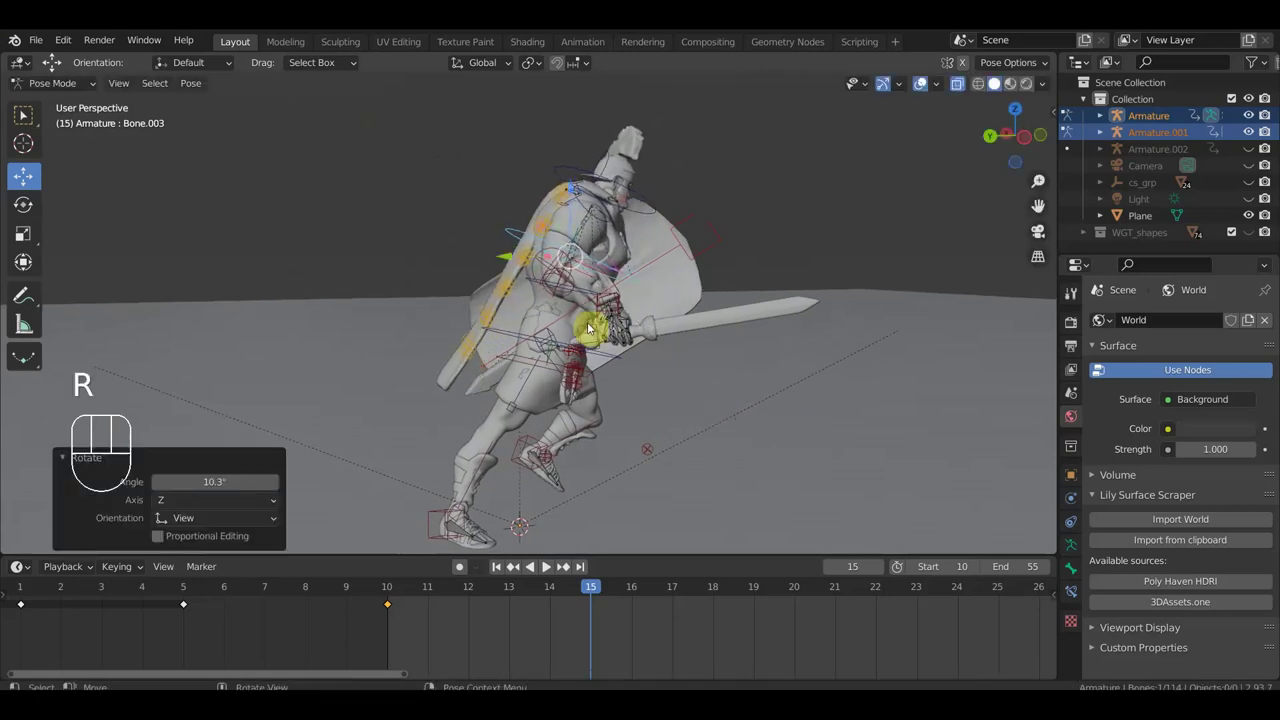
drag(683, 364, 680, 297)
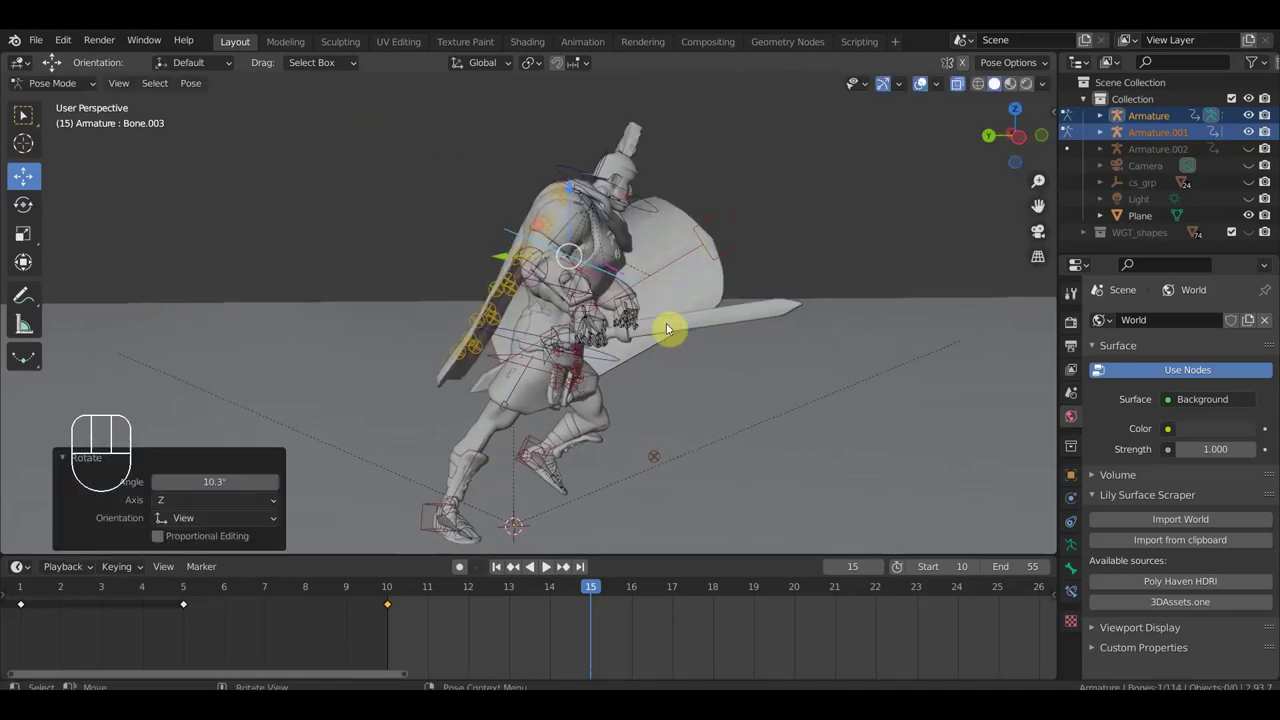
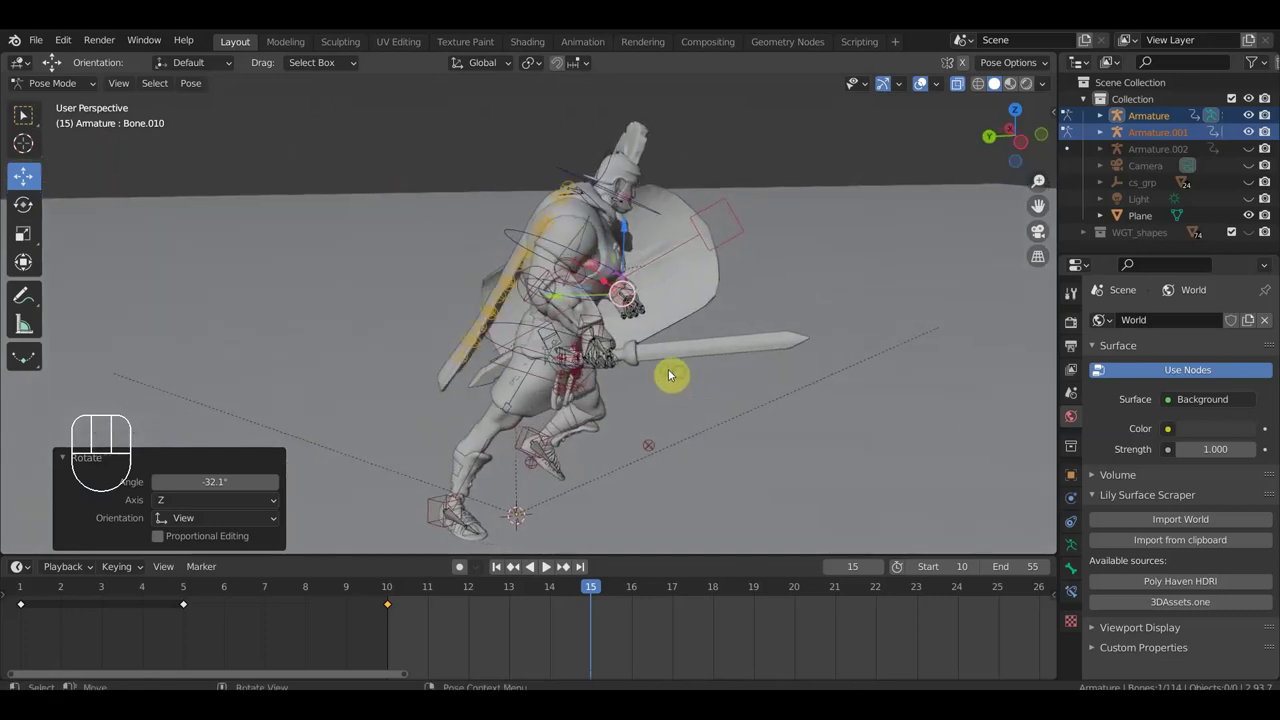
drag(589, 341, 597, 325)
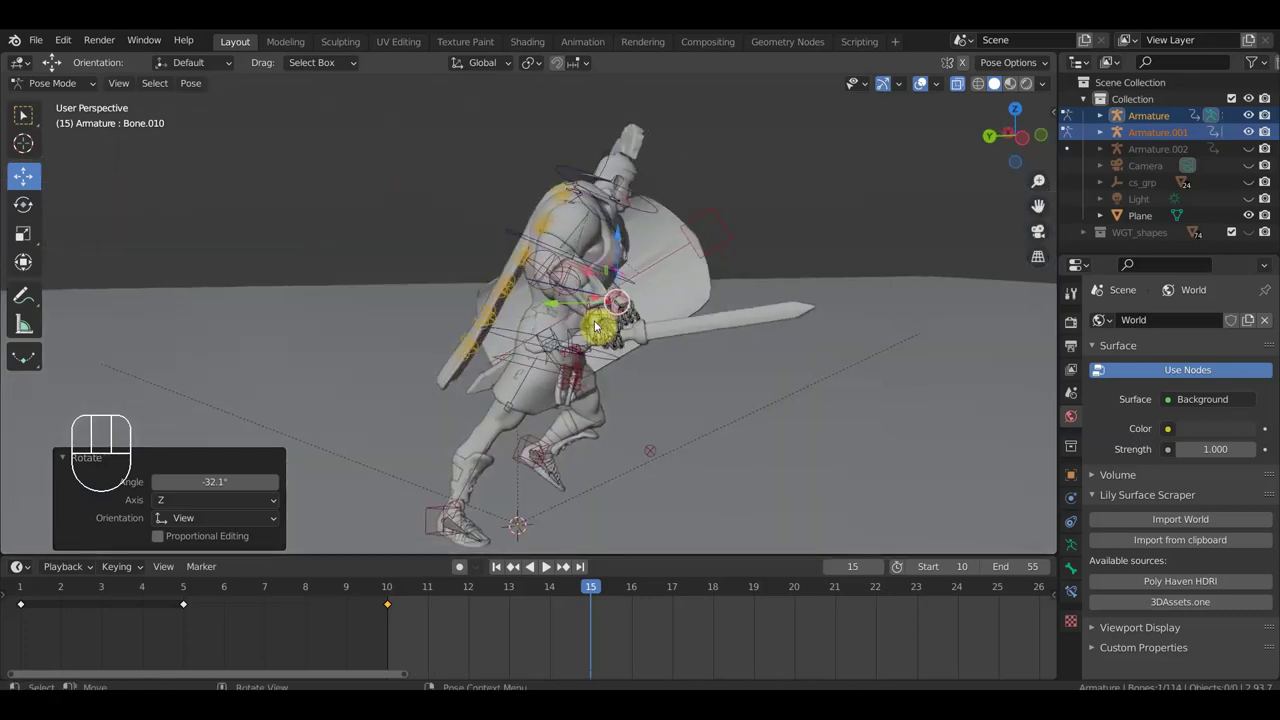
click(648, 213)
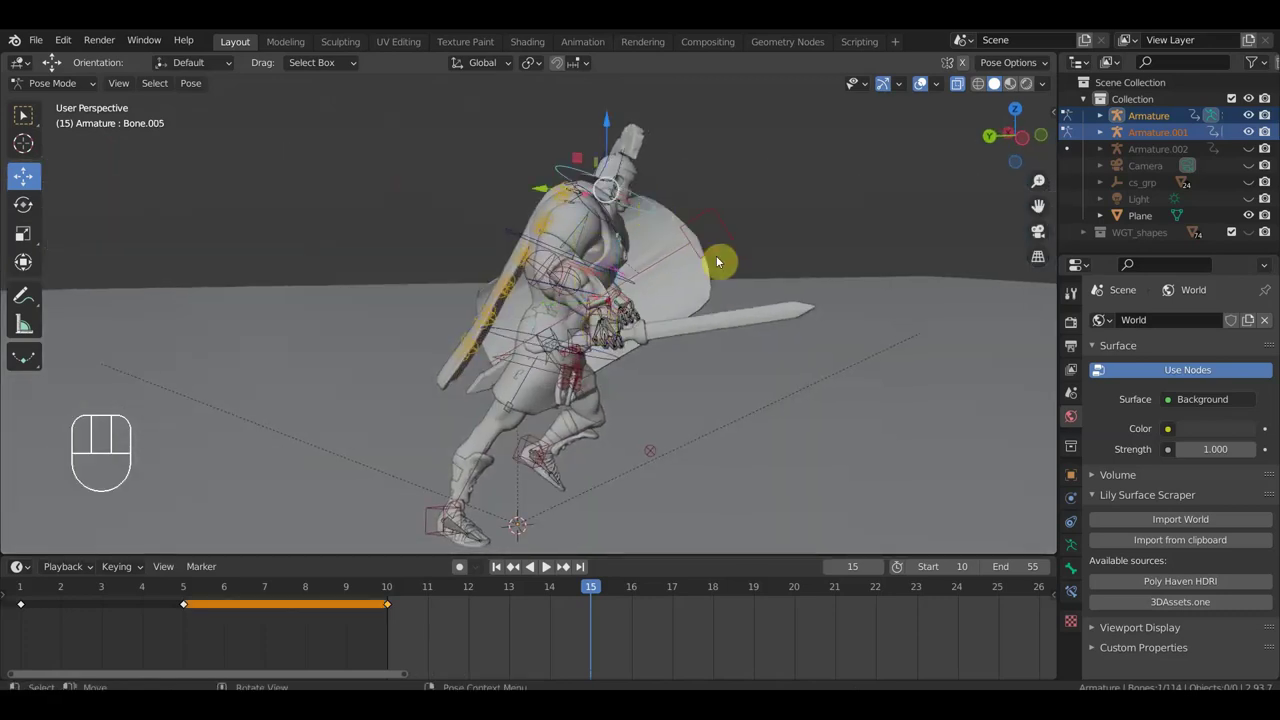
key(r)
Rotate the lower spine, upper body and head forward so the soldier hunches into the thrust.
click(737, 217)
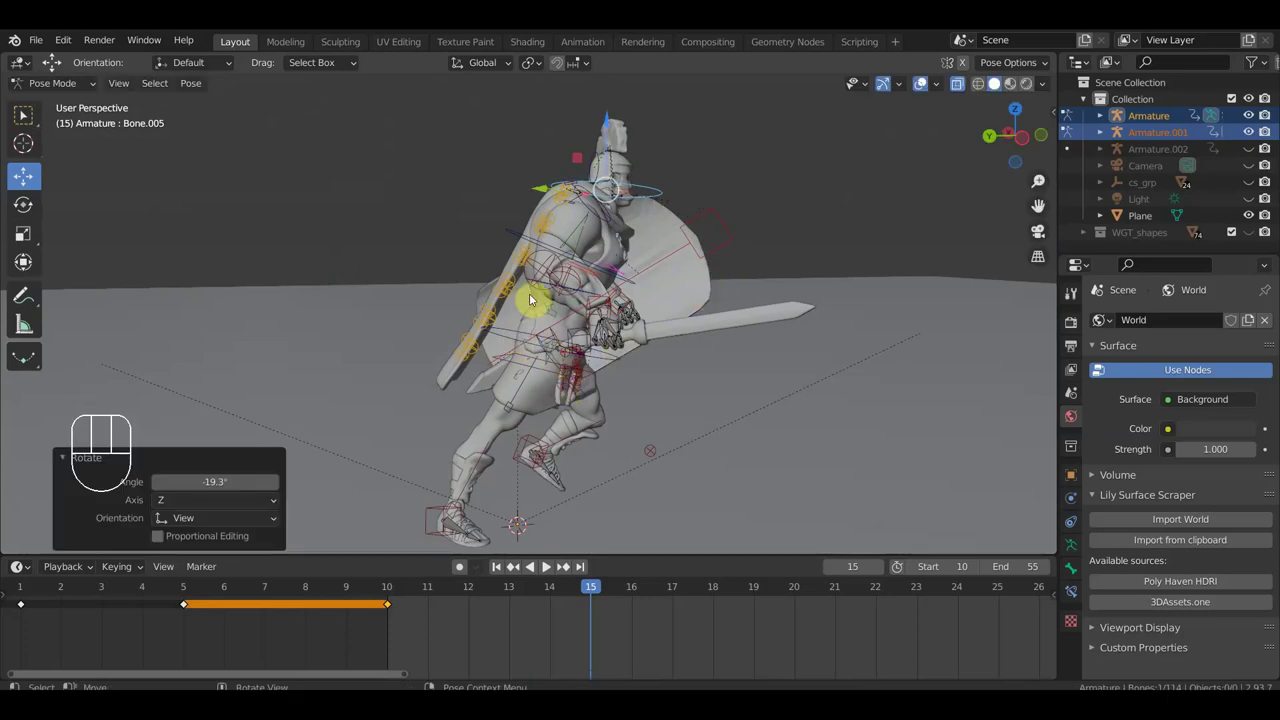
drag(533, 283, 655, 316)
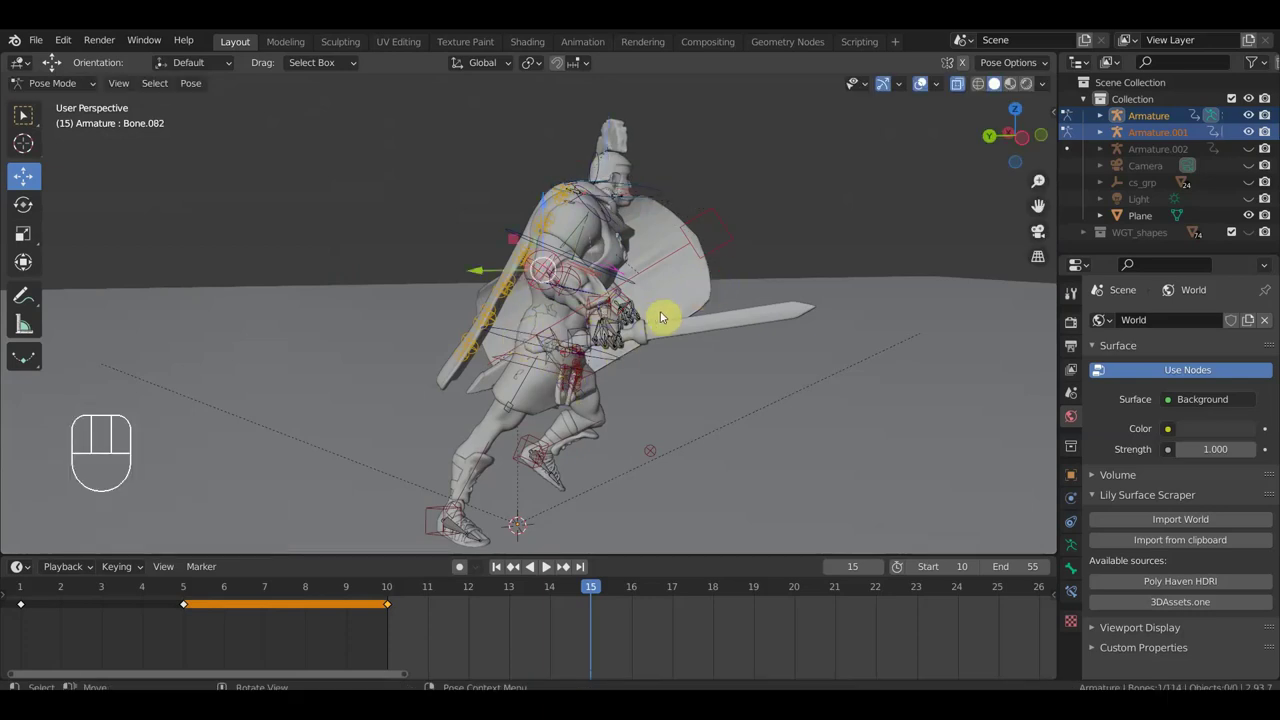
key(r)
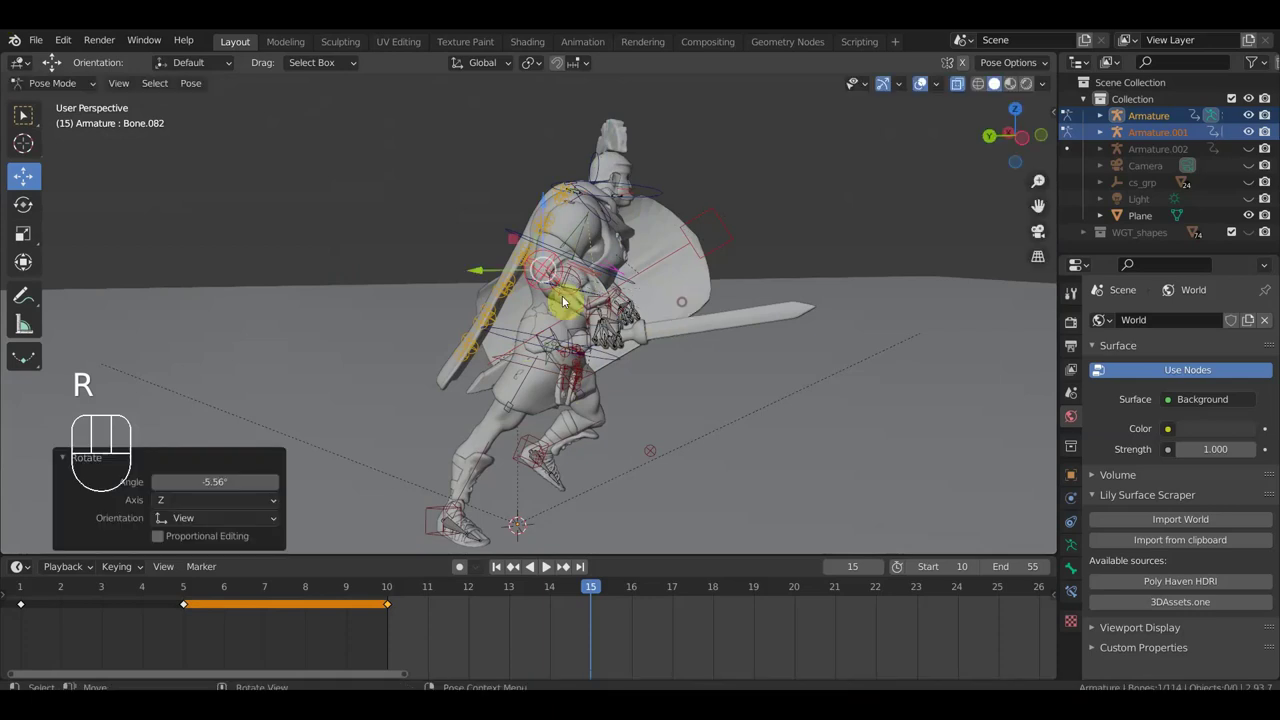
drag(585, 295, 656, 306)
key(r)
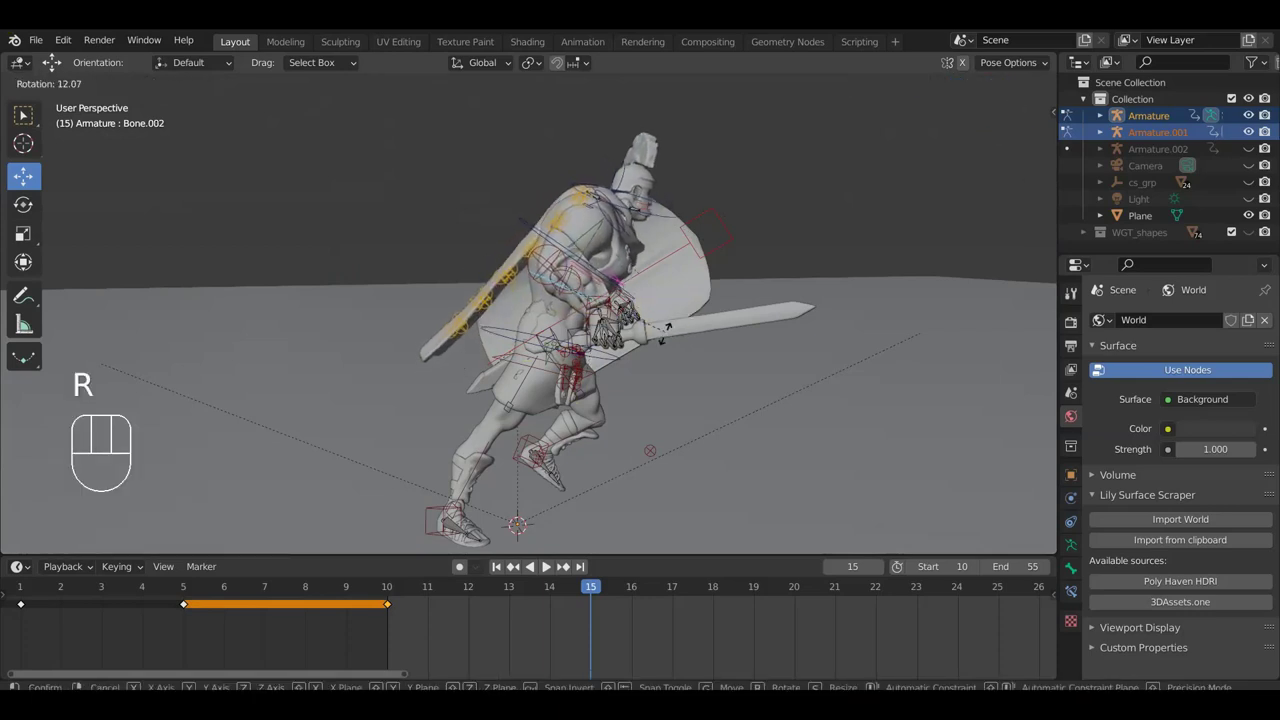
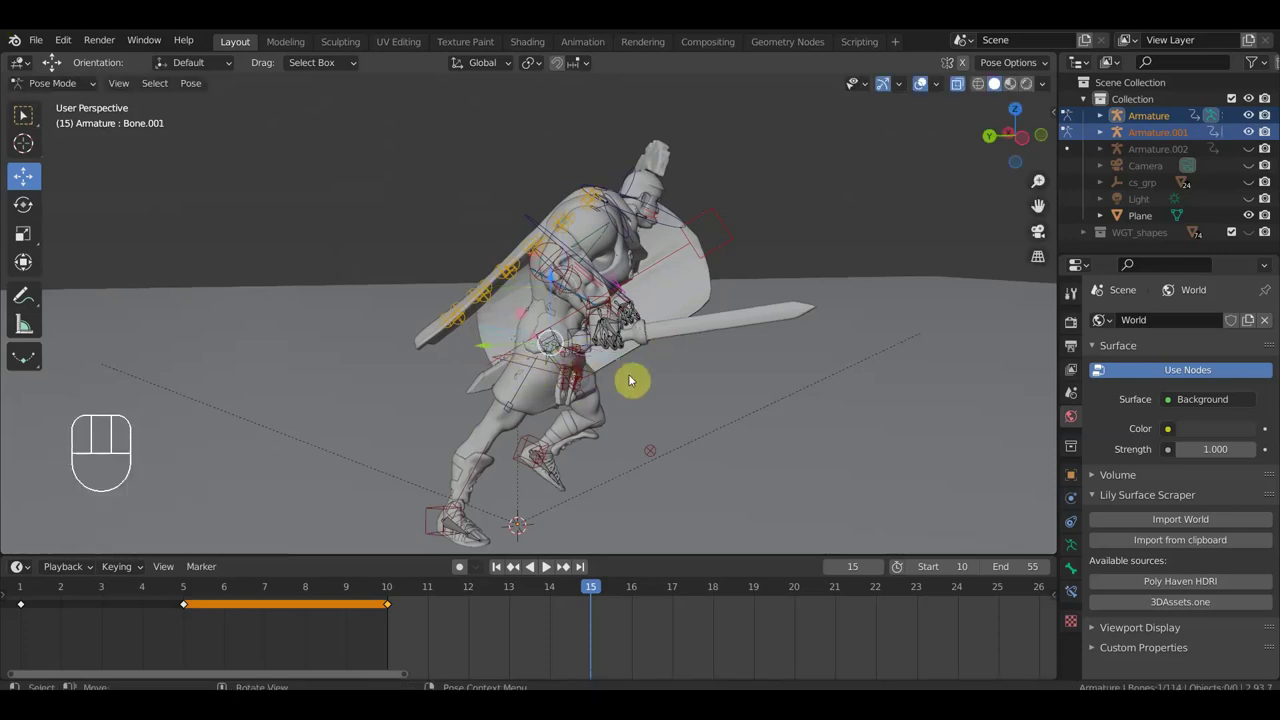
key(r)
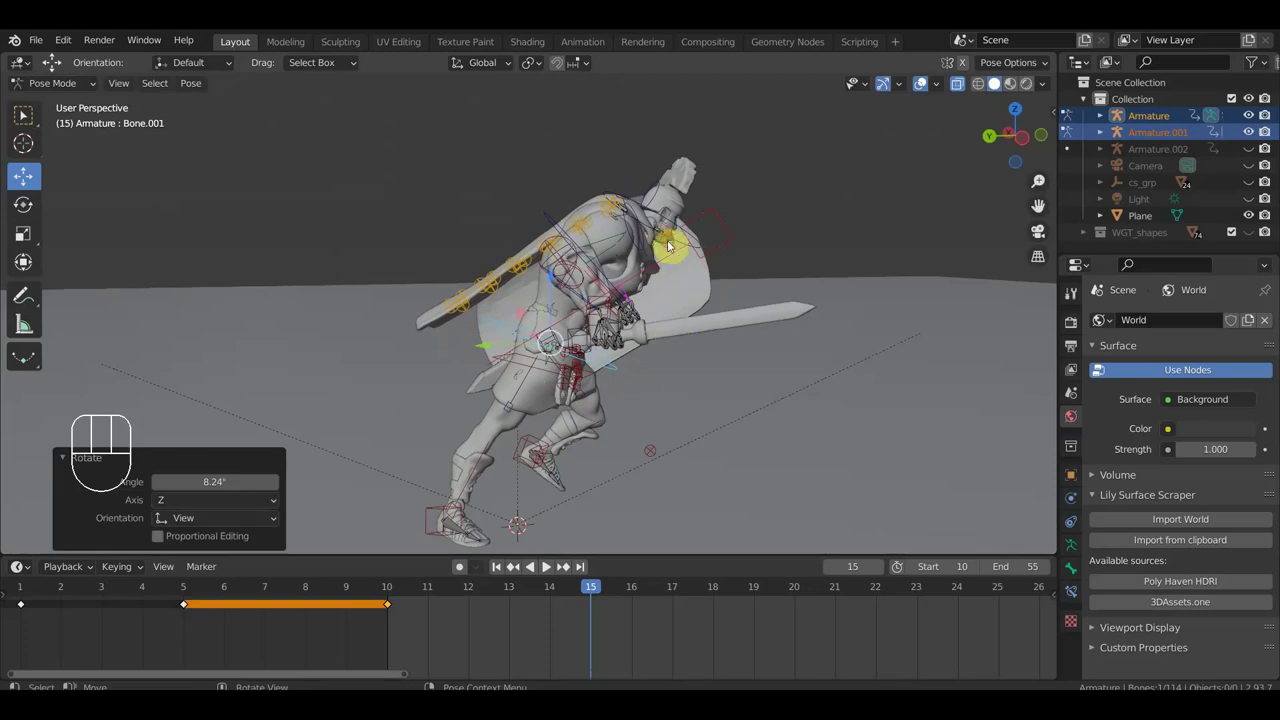
key(r)
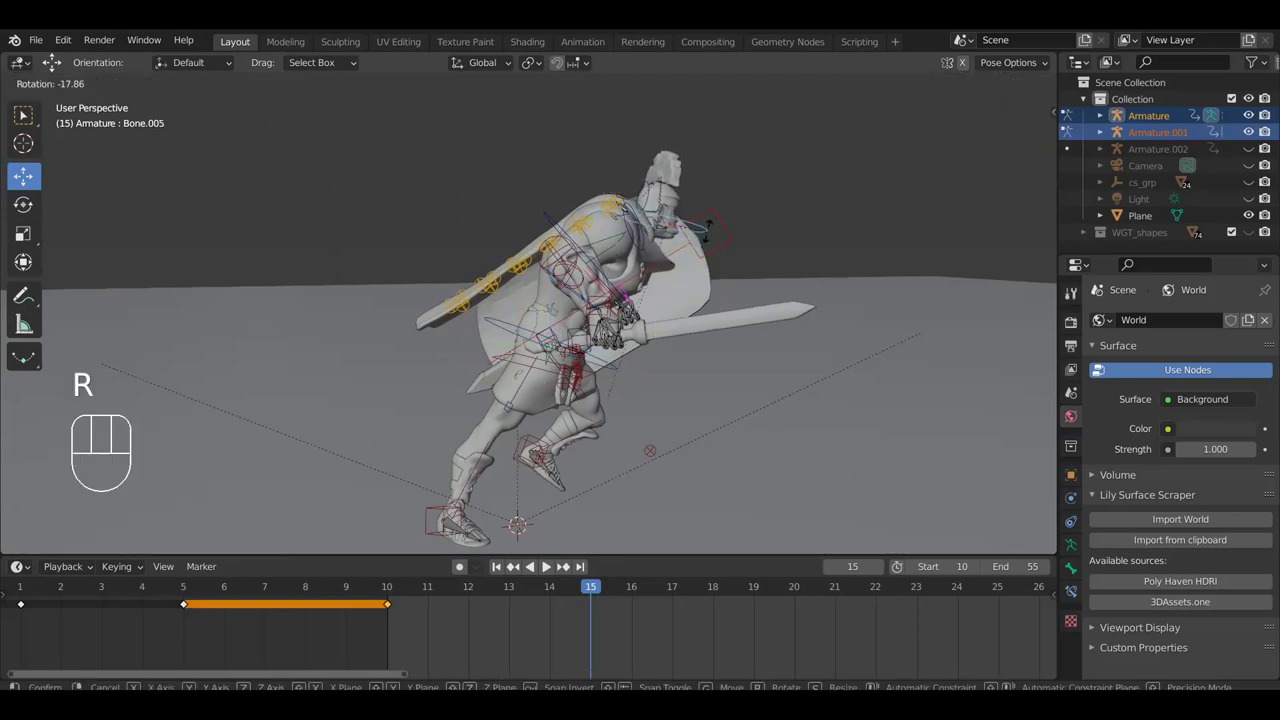
click(714, 267)
drag(616, 319, 481, 310)
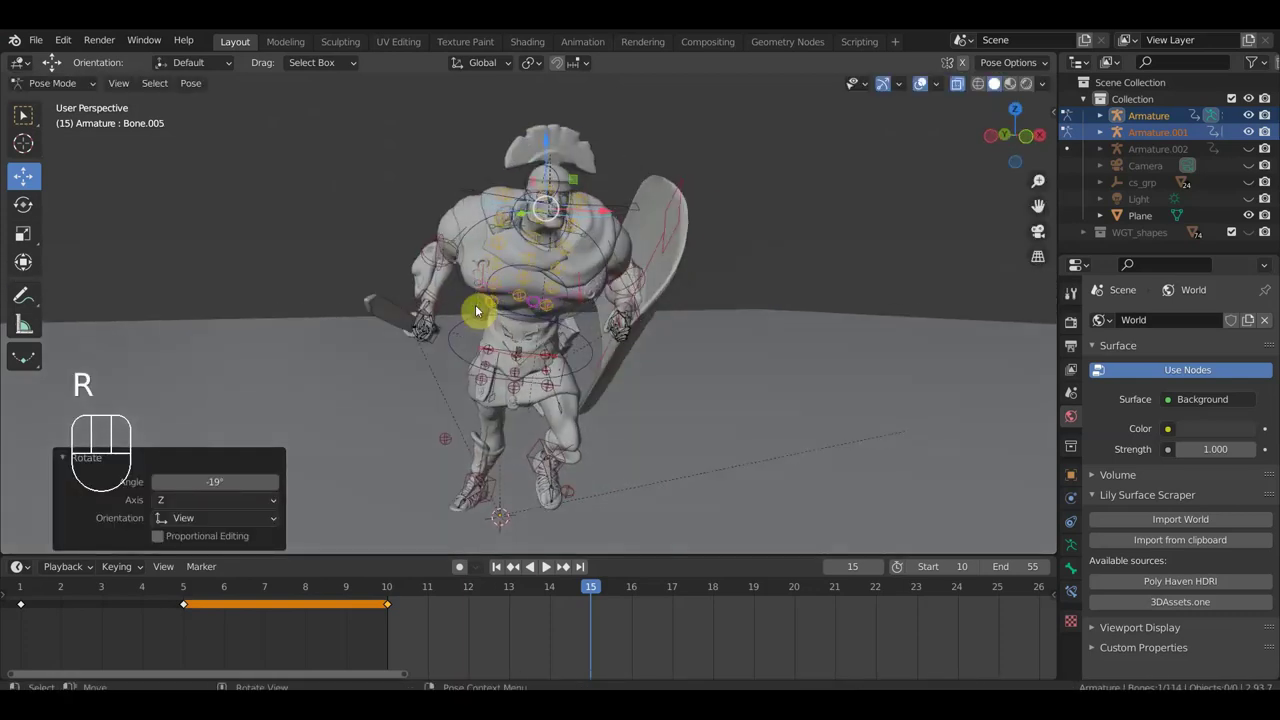
Select the hip control bone and add the torso bones to the selection.
drag(540, 277, 552, 332)
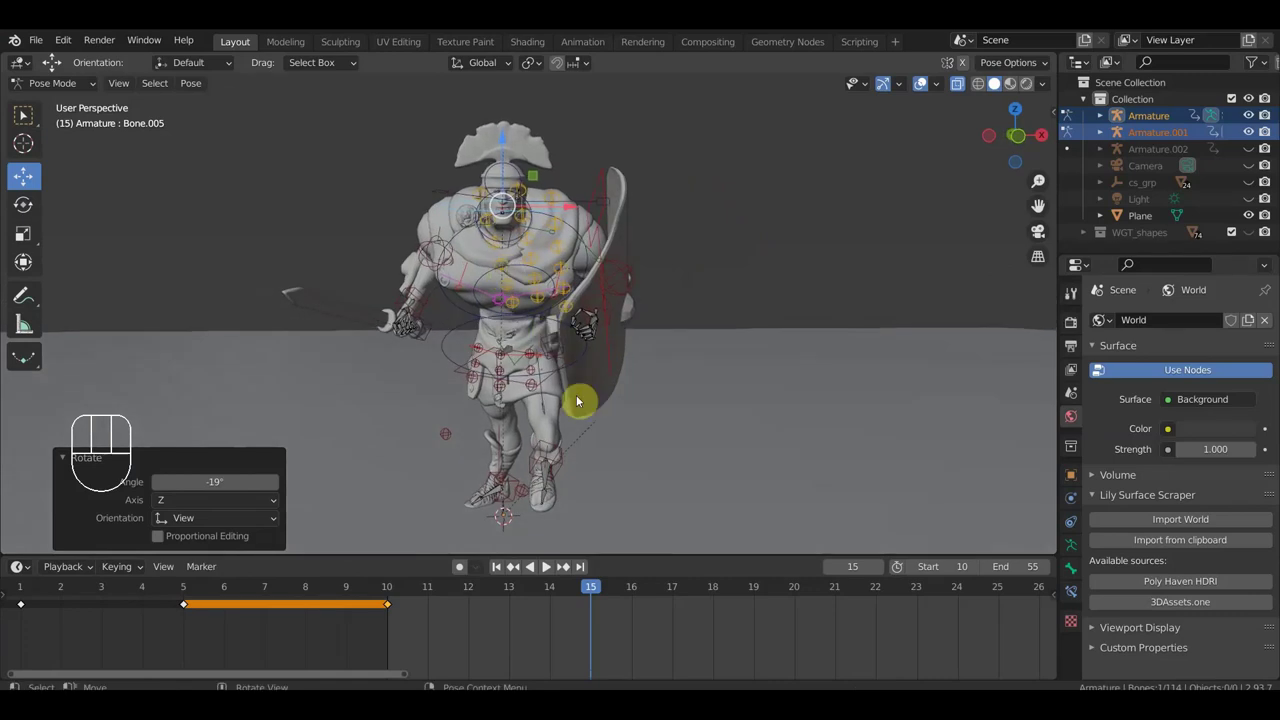
drag(549, 488, 565, 474)
middle_click(523, 378)
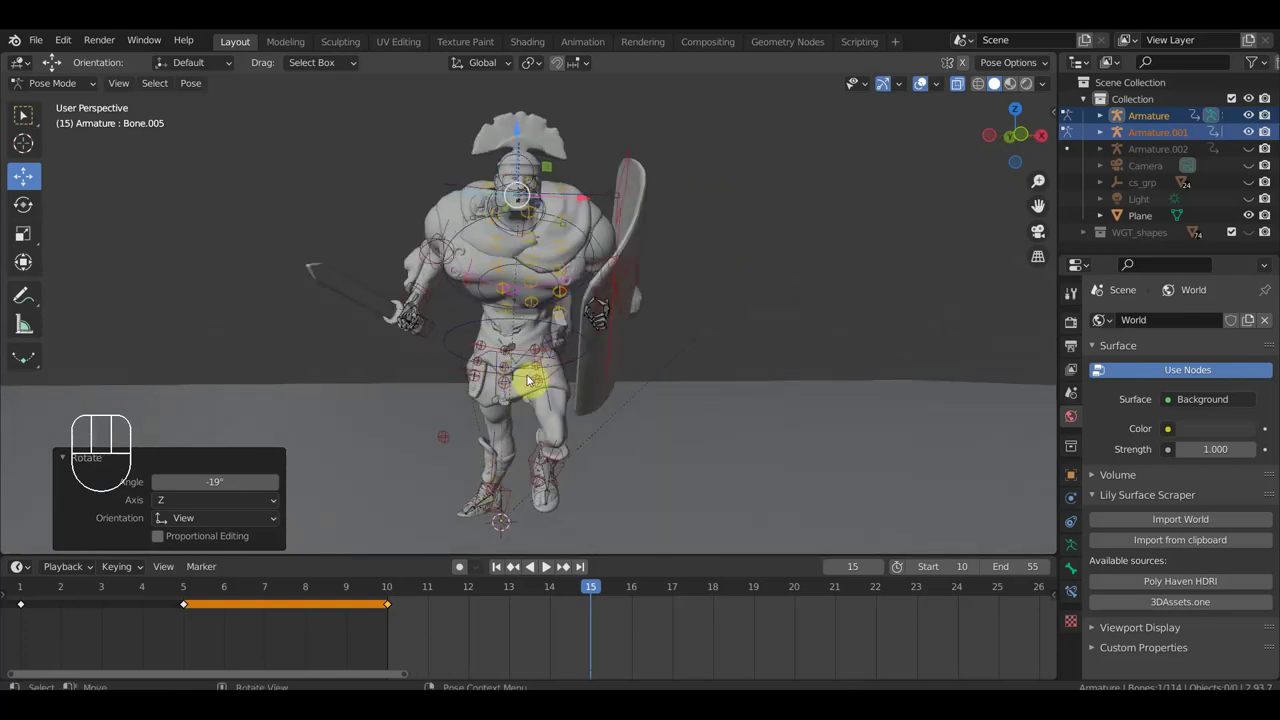
drag(525, 384, 462, 364)
click(436, 300)
drag(436, 327, 686, 324)
drag(727, 333, 745, 337)
drag(752, 228, 665, 317)
drag(666, 316, 760, 373)
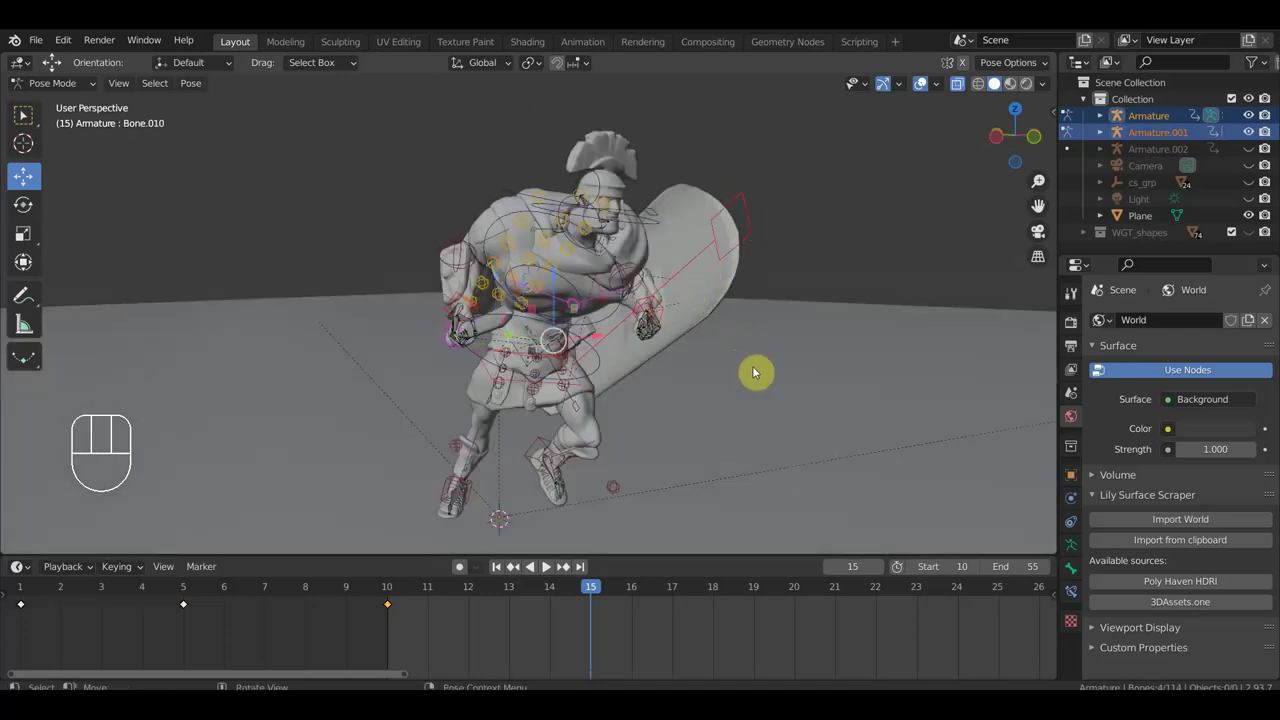
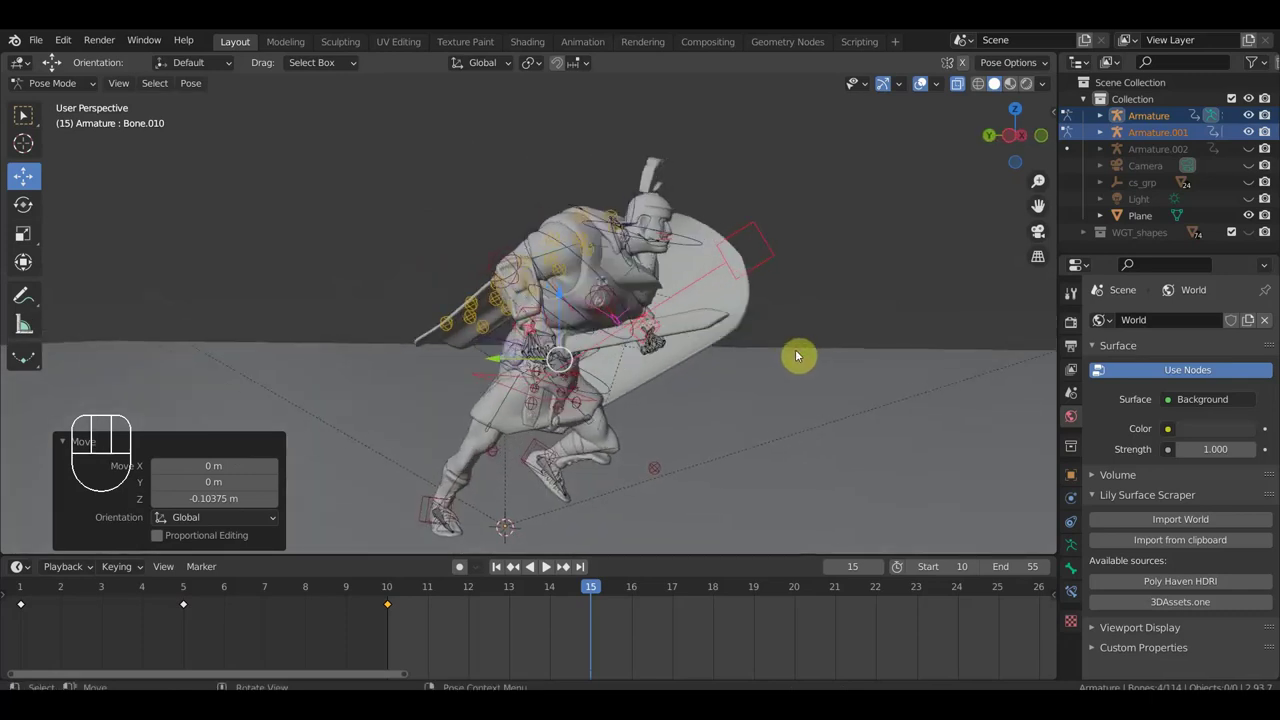
Twist the selected body bones slightly to finish the lunge pose.
drag(616, 414, 623, 392)
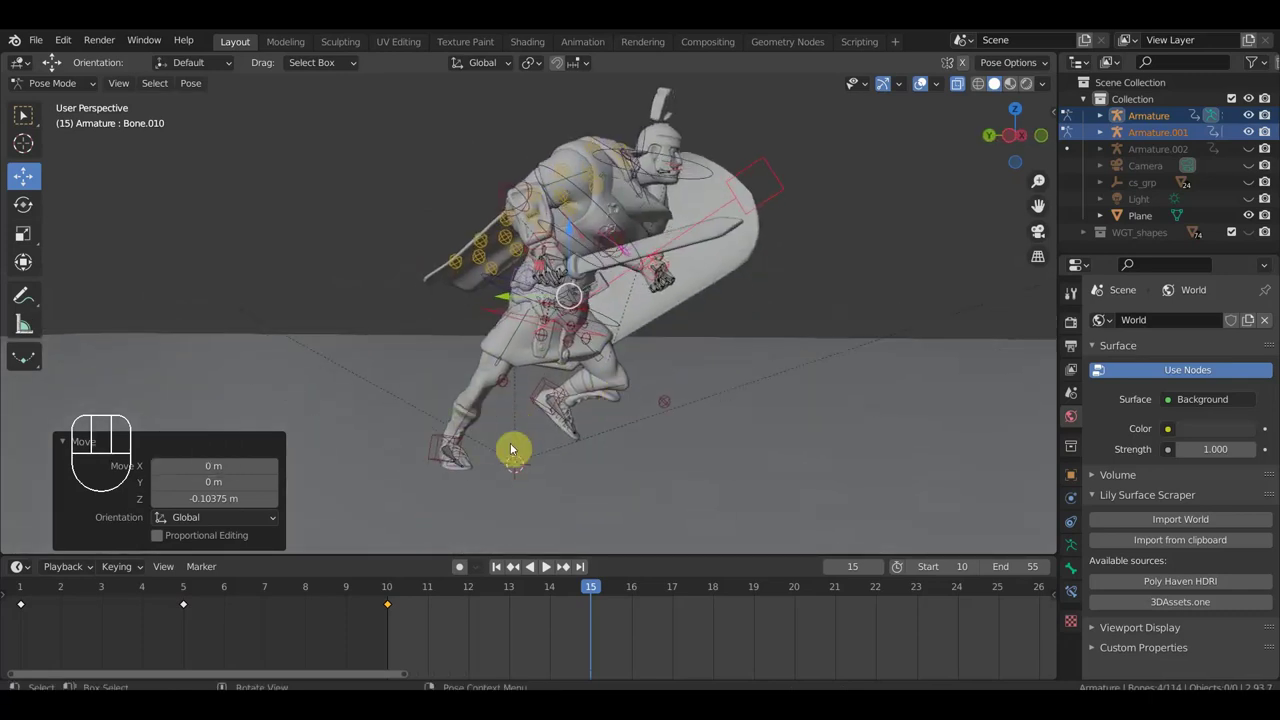
drag(649, 395, 473, 413)
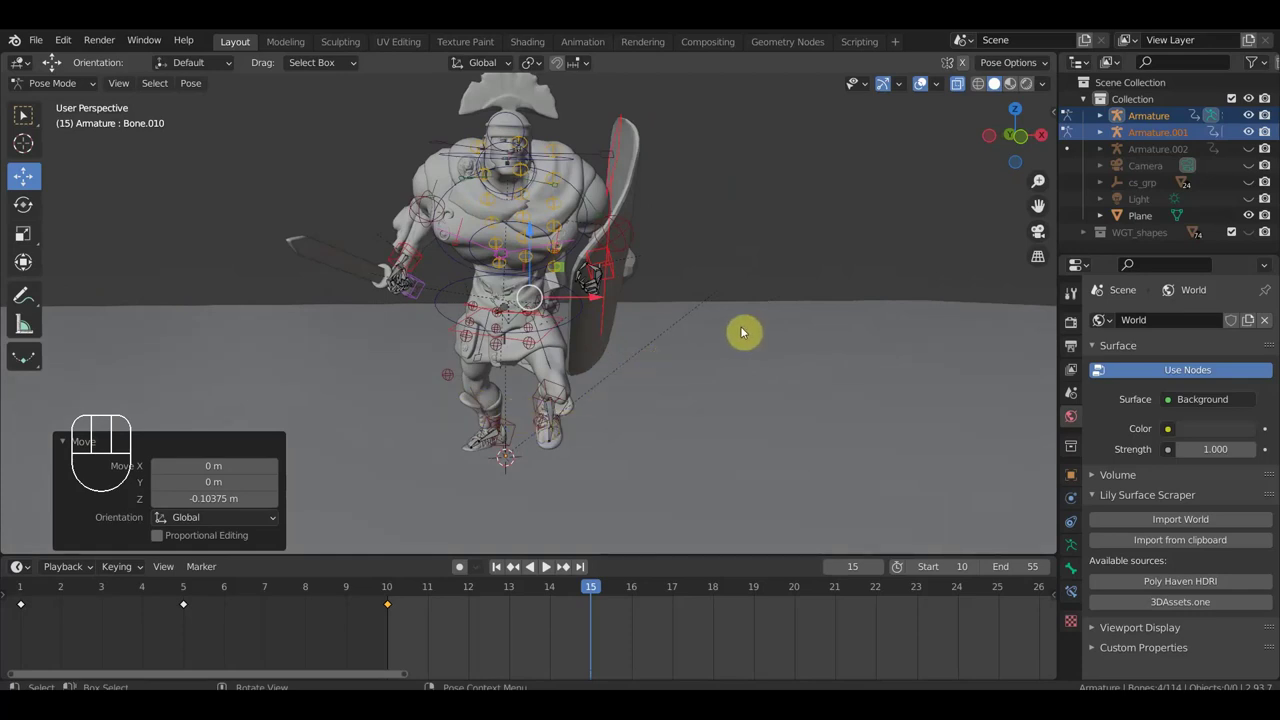
key(r)
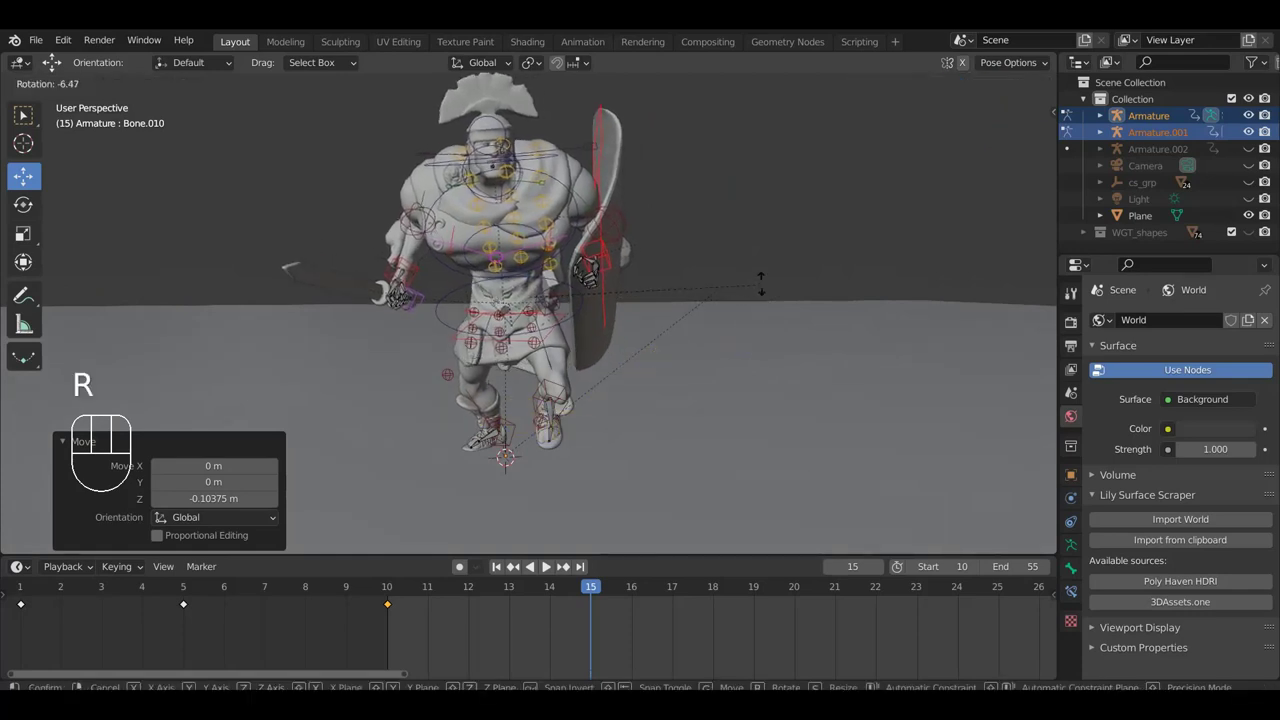
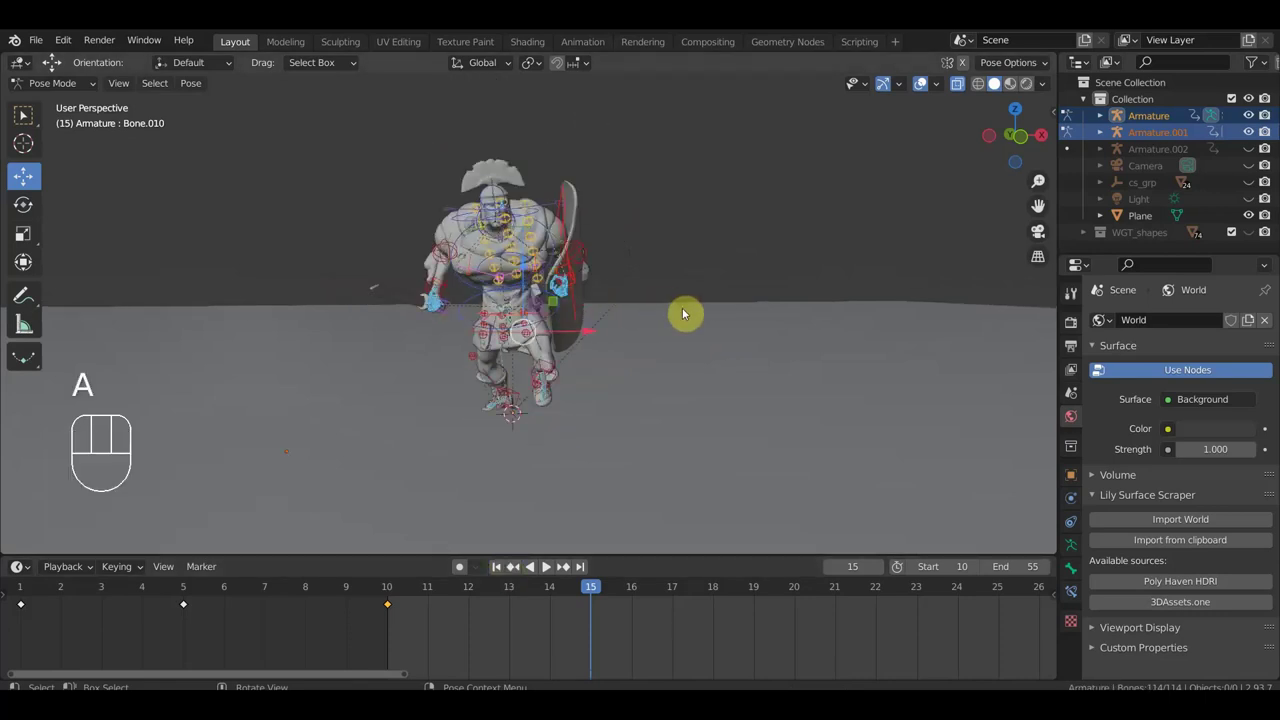
Scrub to frame 20 and orbit around the soldier to review the held lunge from several angles.
drag(539, 608, 432, 564)
drag(615, 413, 498, 547)
drag(397, 592, 799, 613)
drag(822, 464, 679, 487)
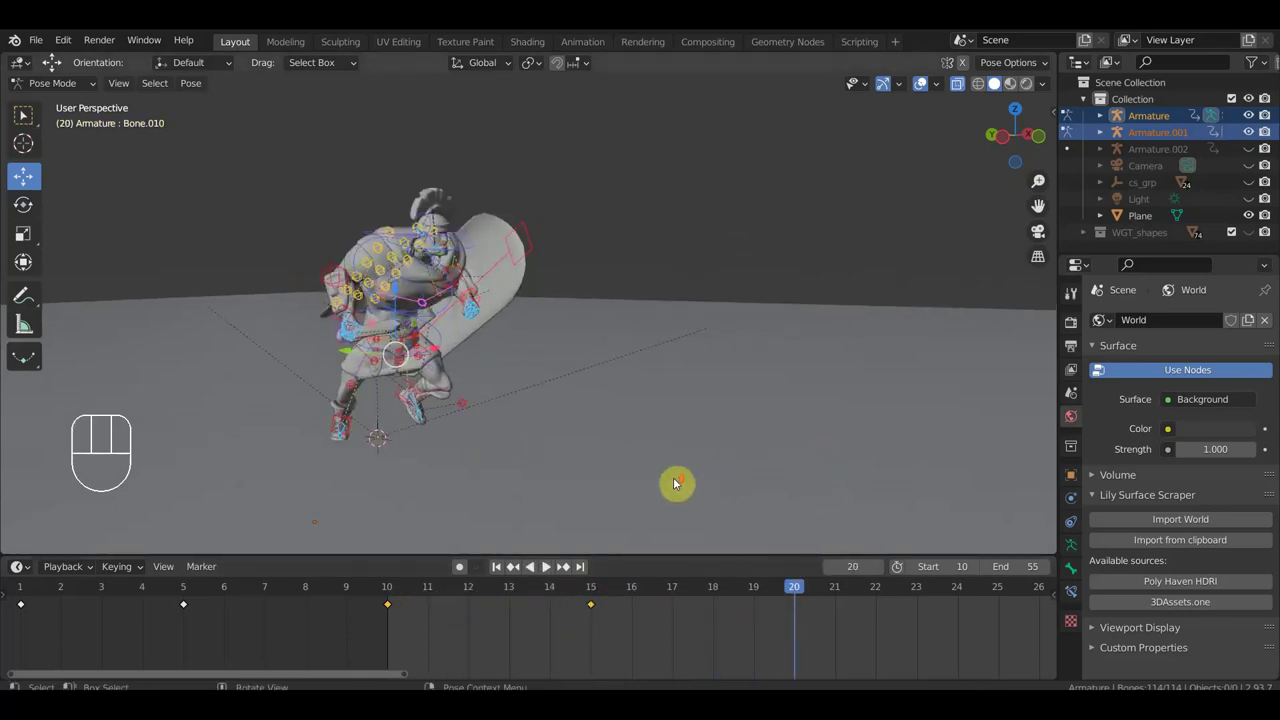
drag(699, 468, 739, 444)
drag(690, 386, 608, 382)
drag(692, 375, 715, 375)
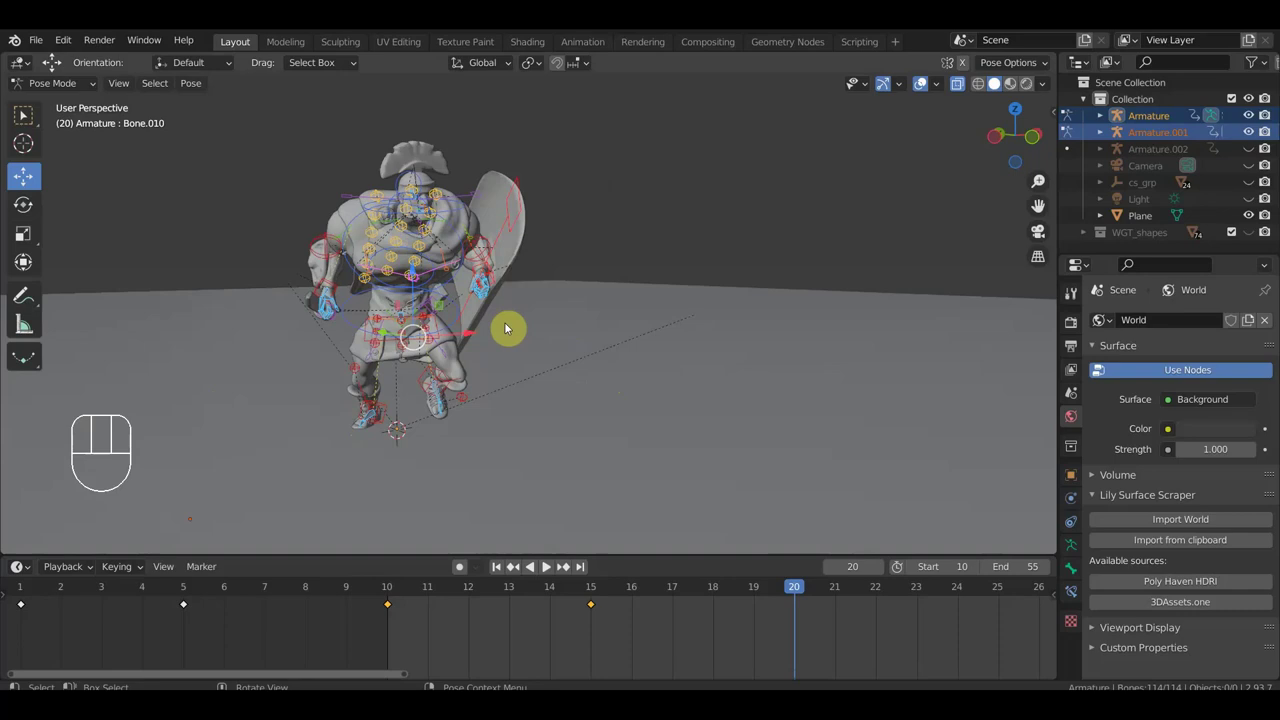
drag(612, 373, 705, 377)
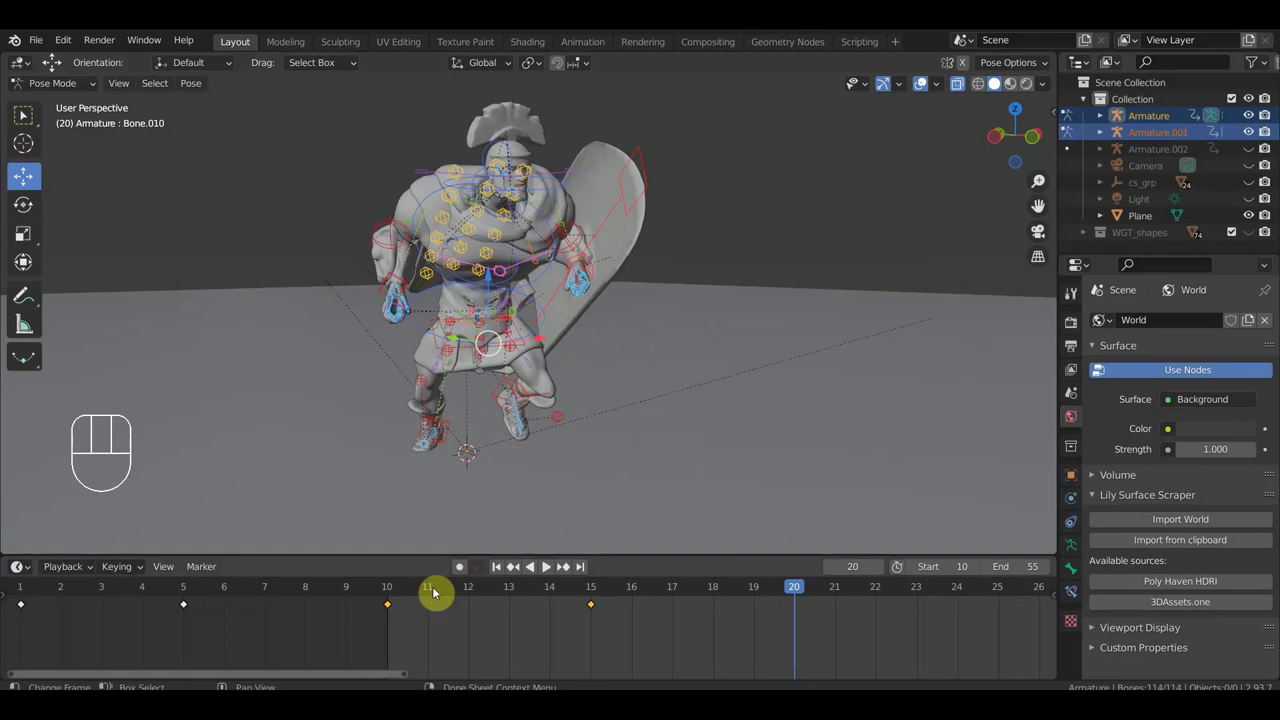
Compare frames 10 and 15, then Shift+D duplicate the frame-10 standing keys to frame 20.
click(399, 594)
click(602, 592)
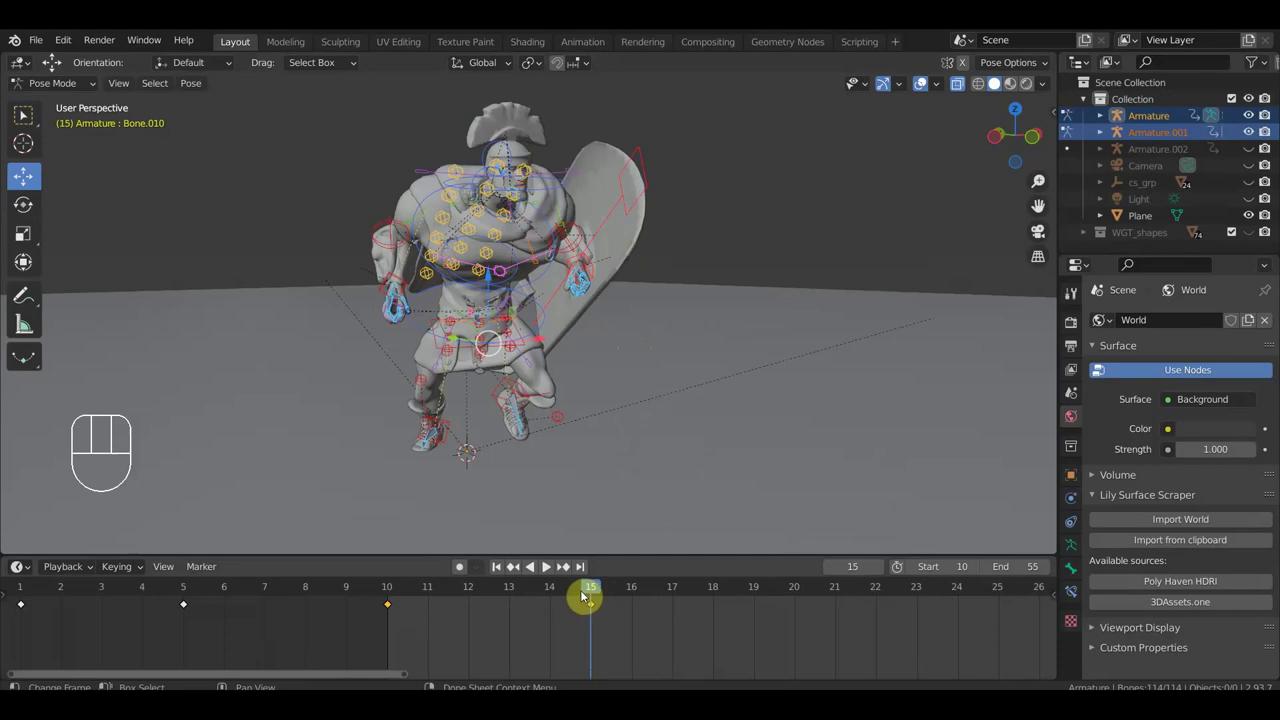
click(395, 597)
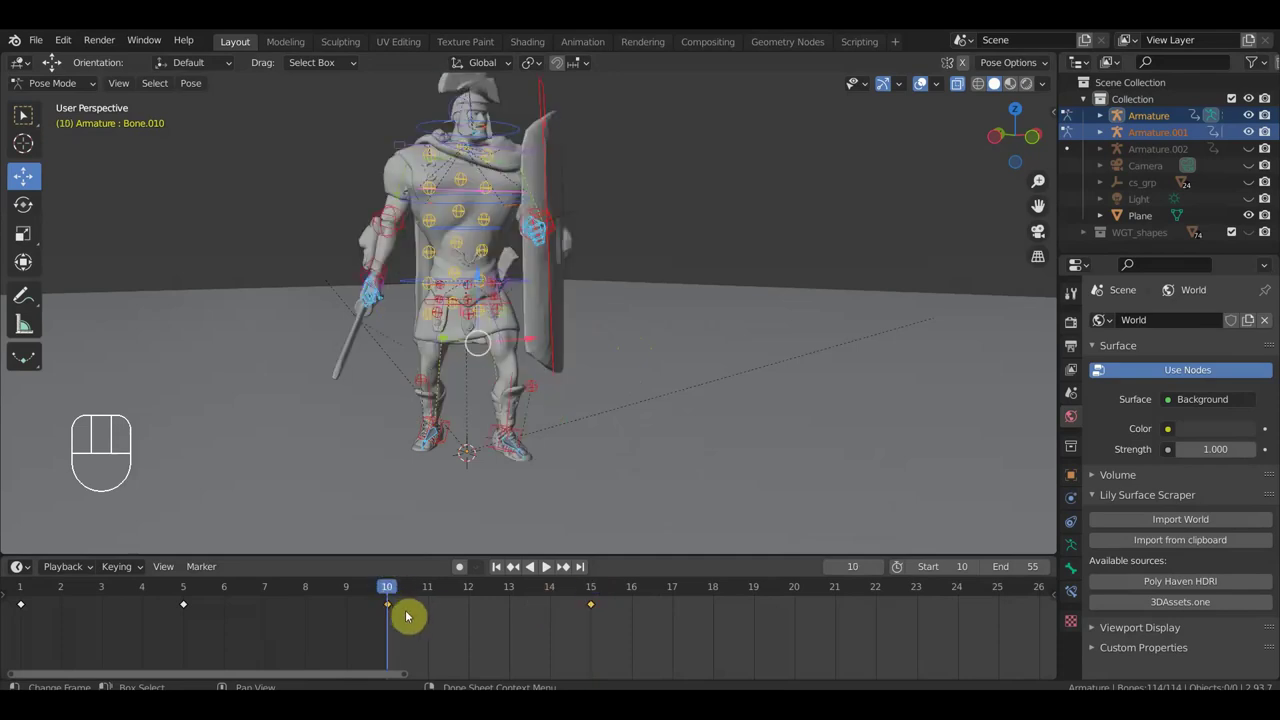
click(598, 594)
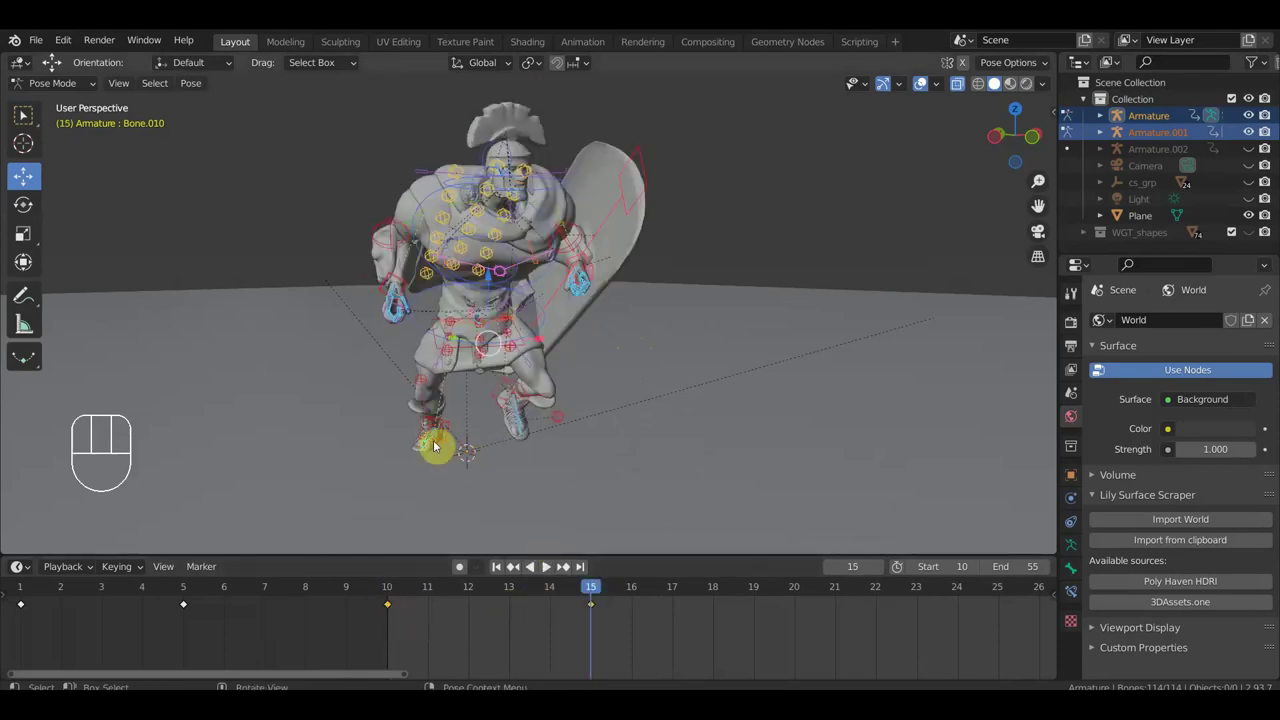
click(392, 602)
drag(394, 604, 475, 534)
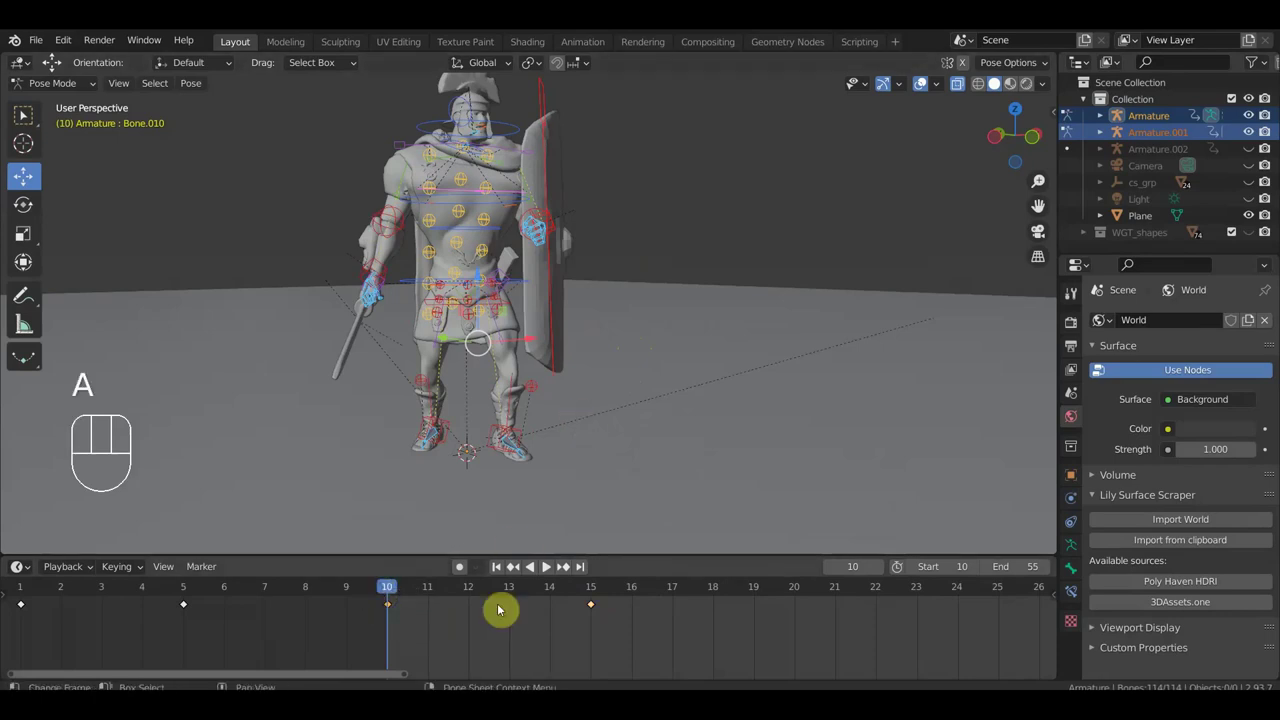
key(shift+d)
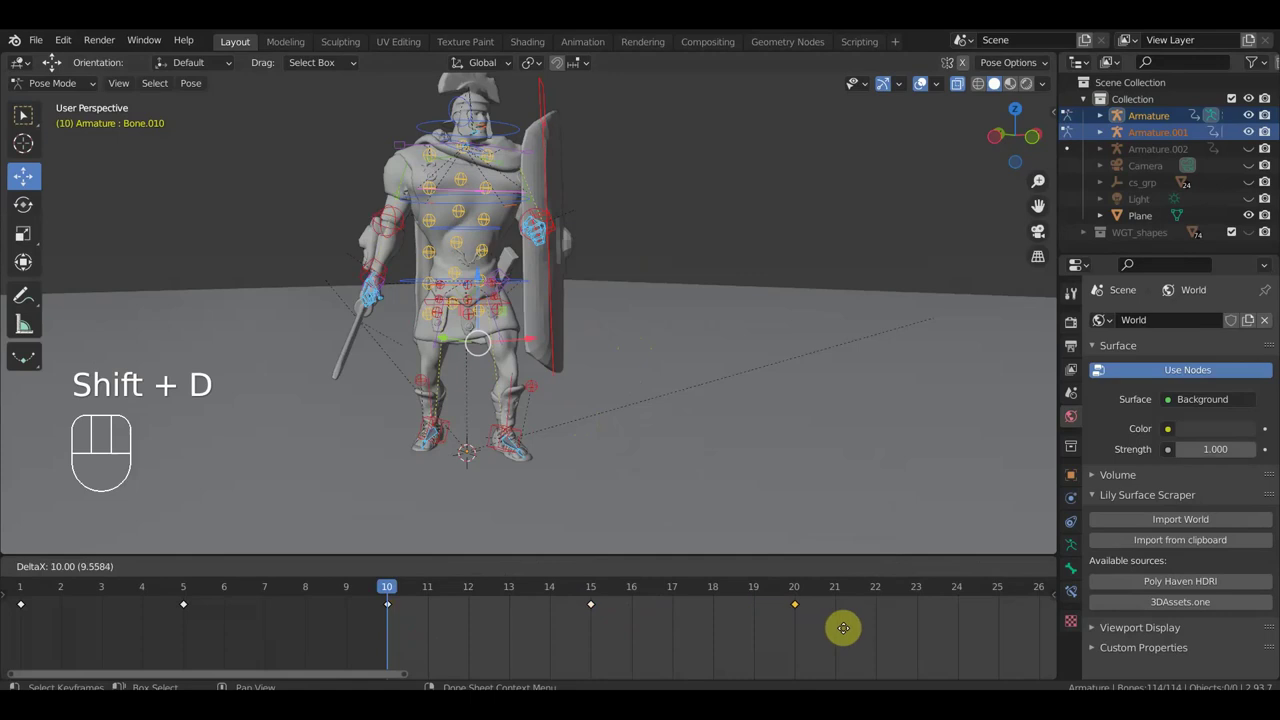
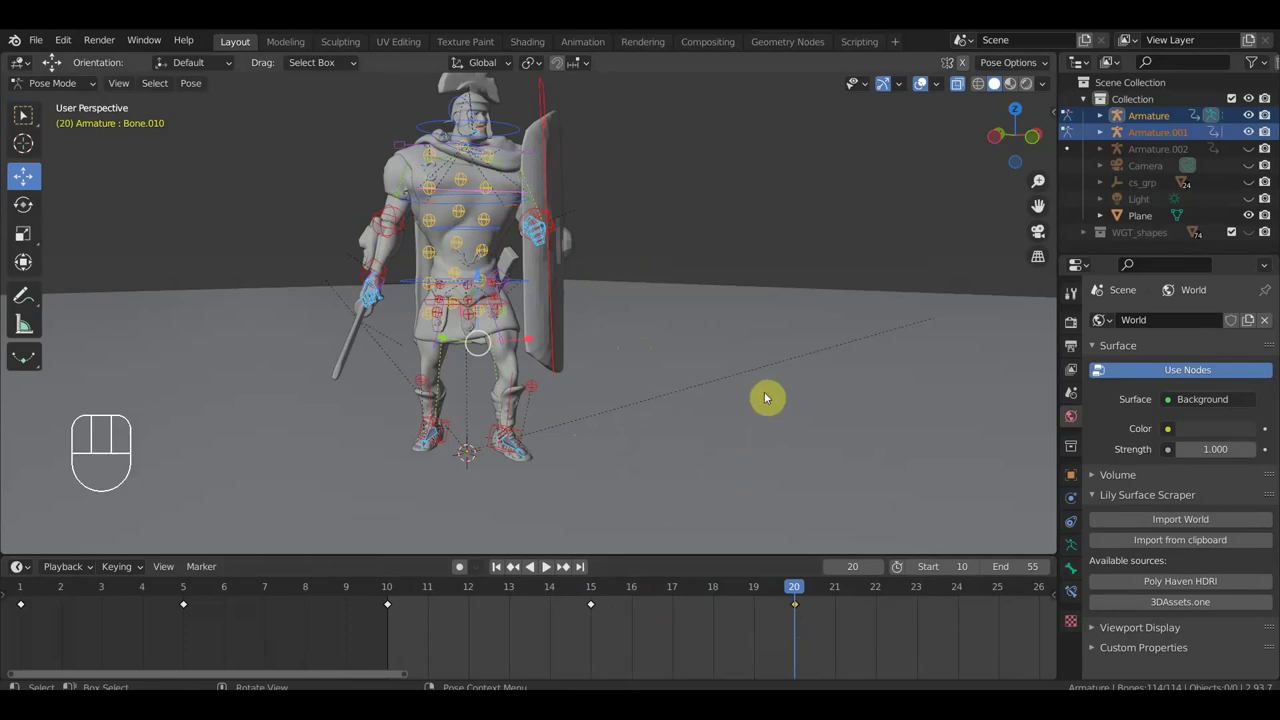
From top view, rotate all the soldier's bones around the vertical axis and check in perspective.
key(KP_7)
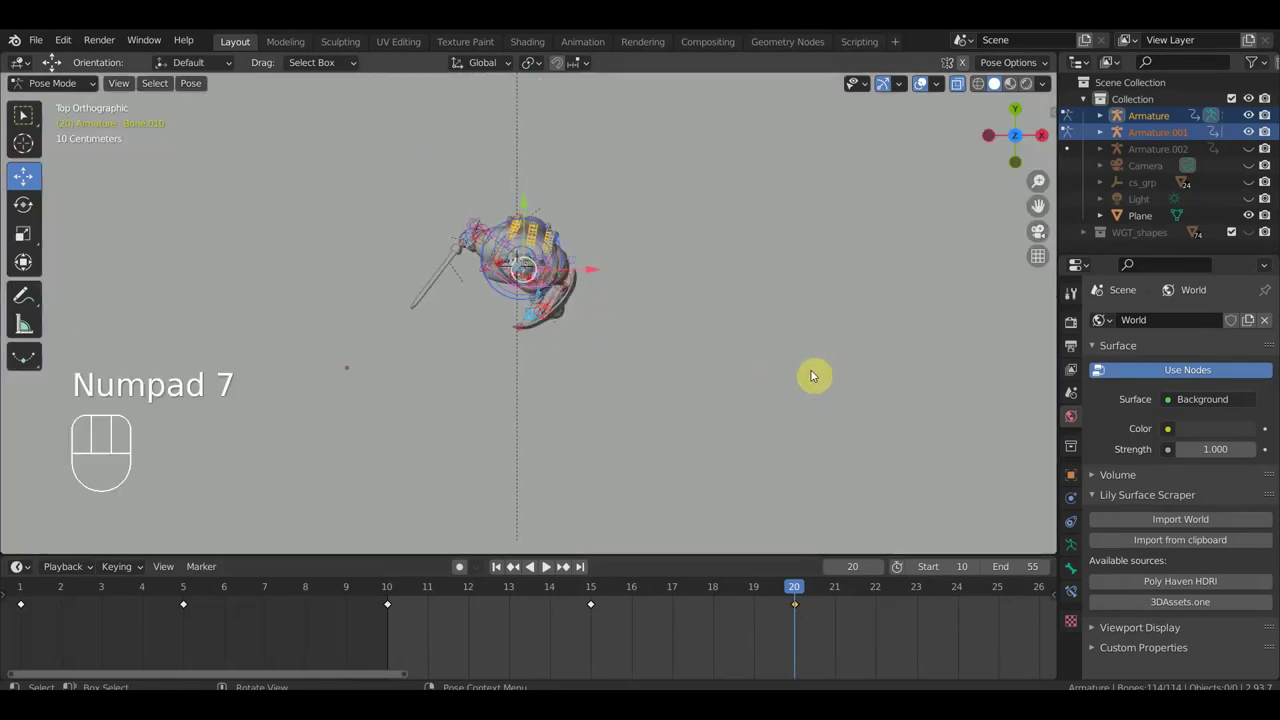
key(r)
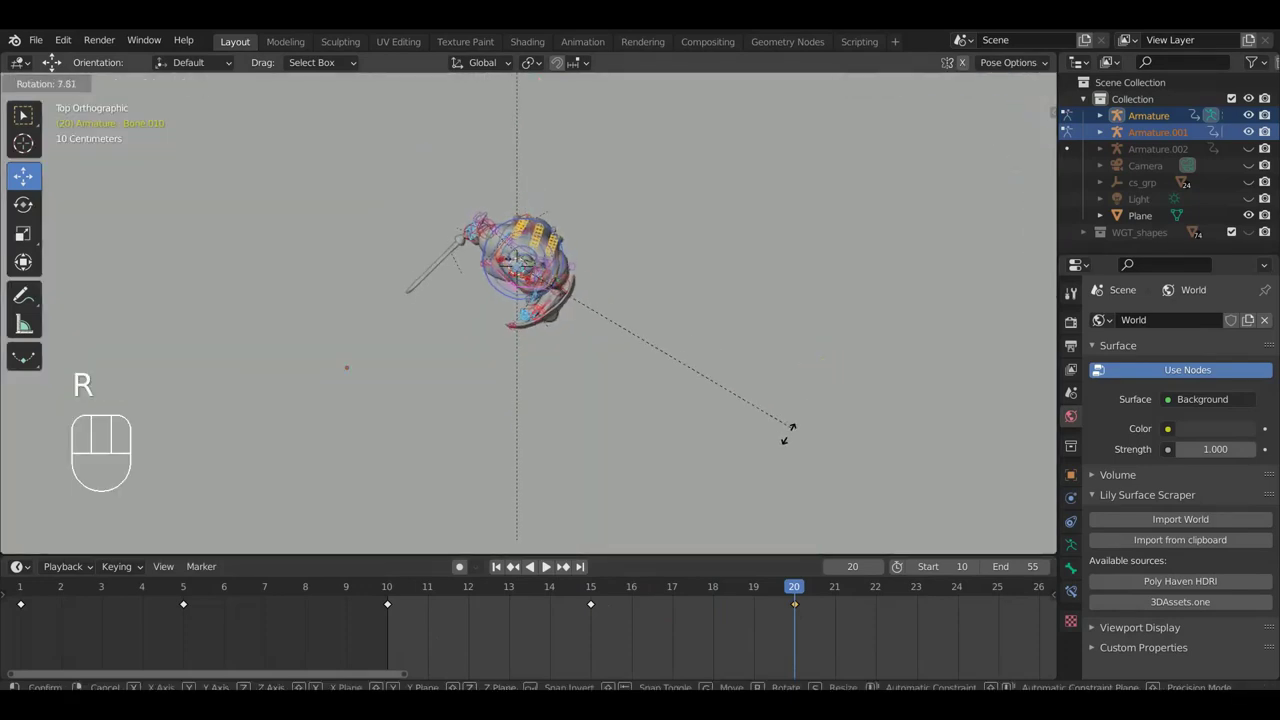
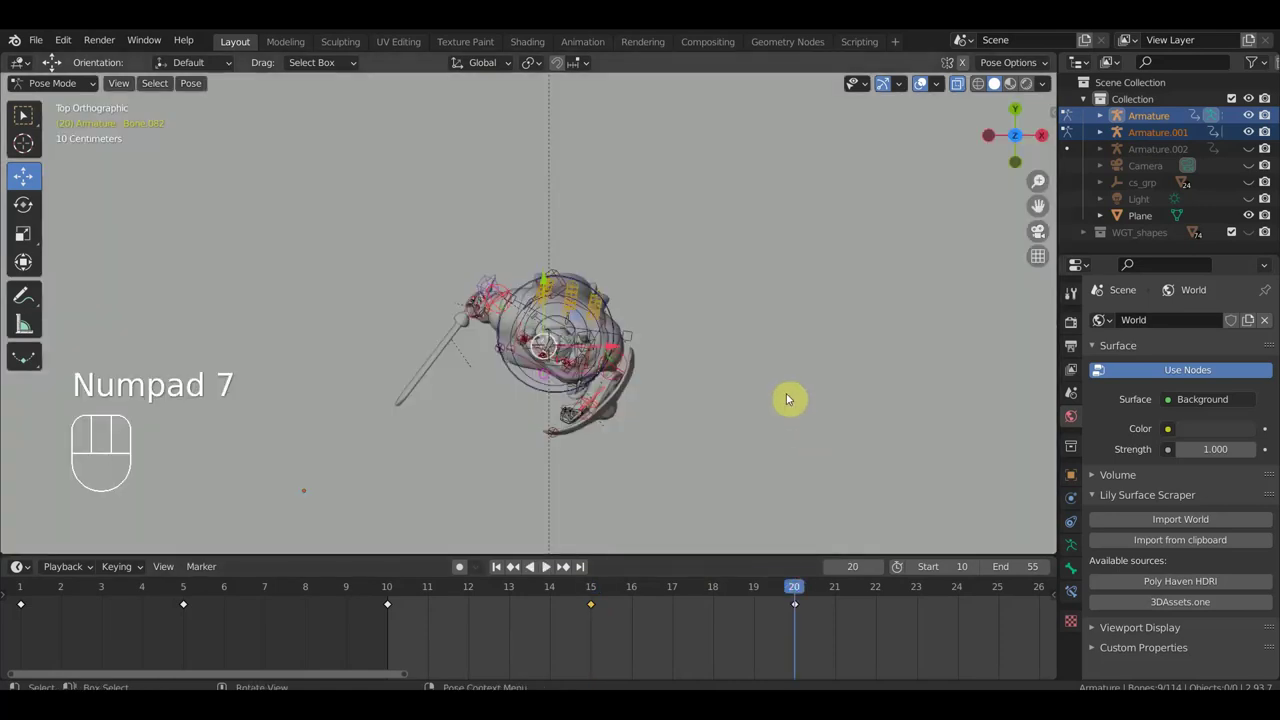
key(a)
key(r)
drag(685, 494, 842, 320)
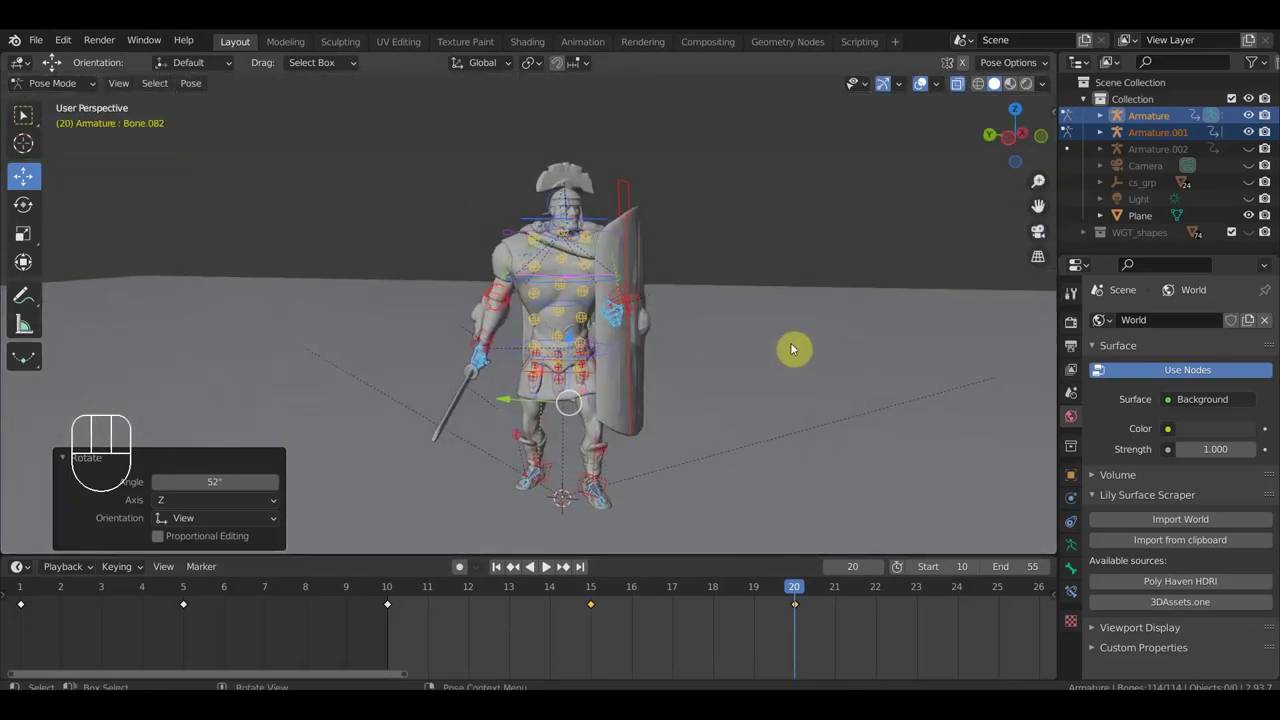
key(KP_7)
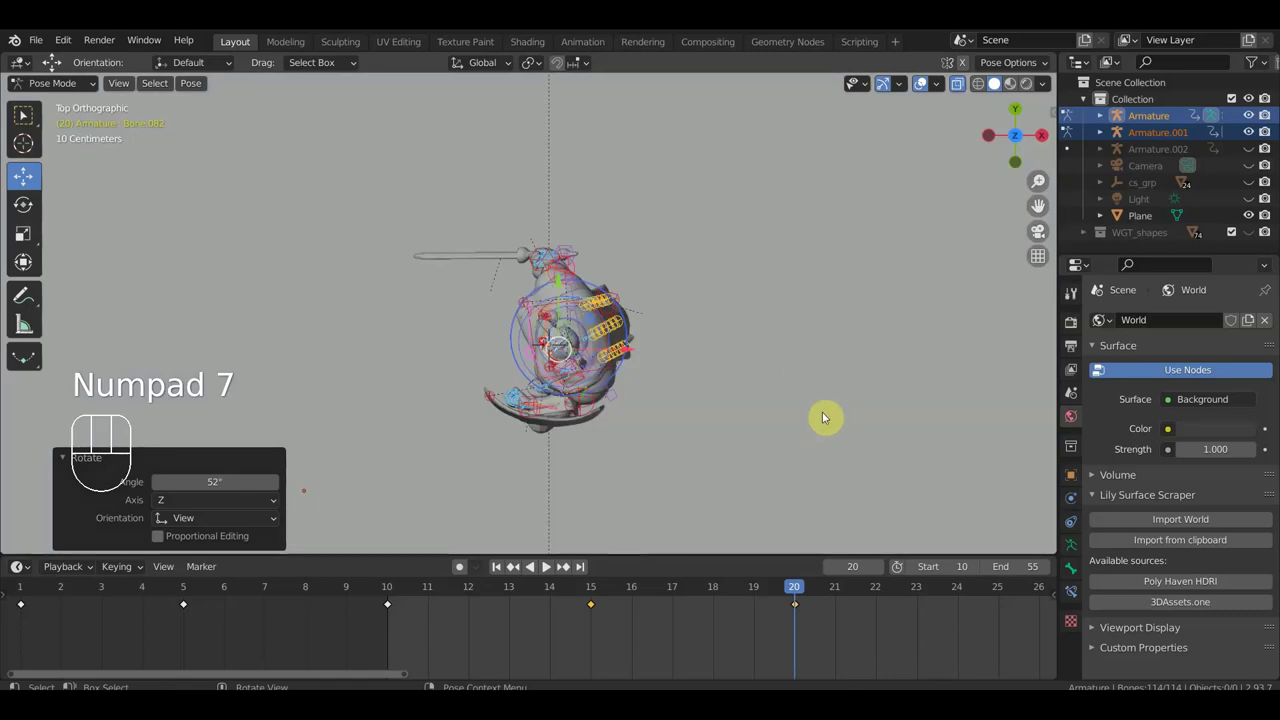
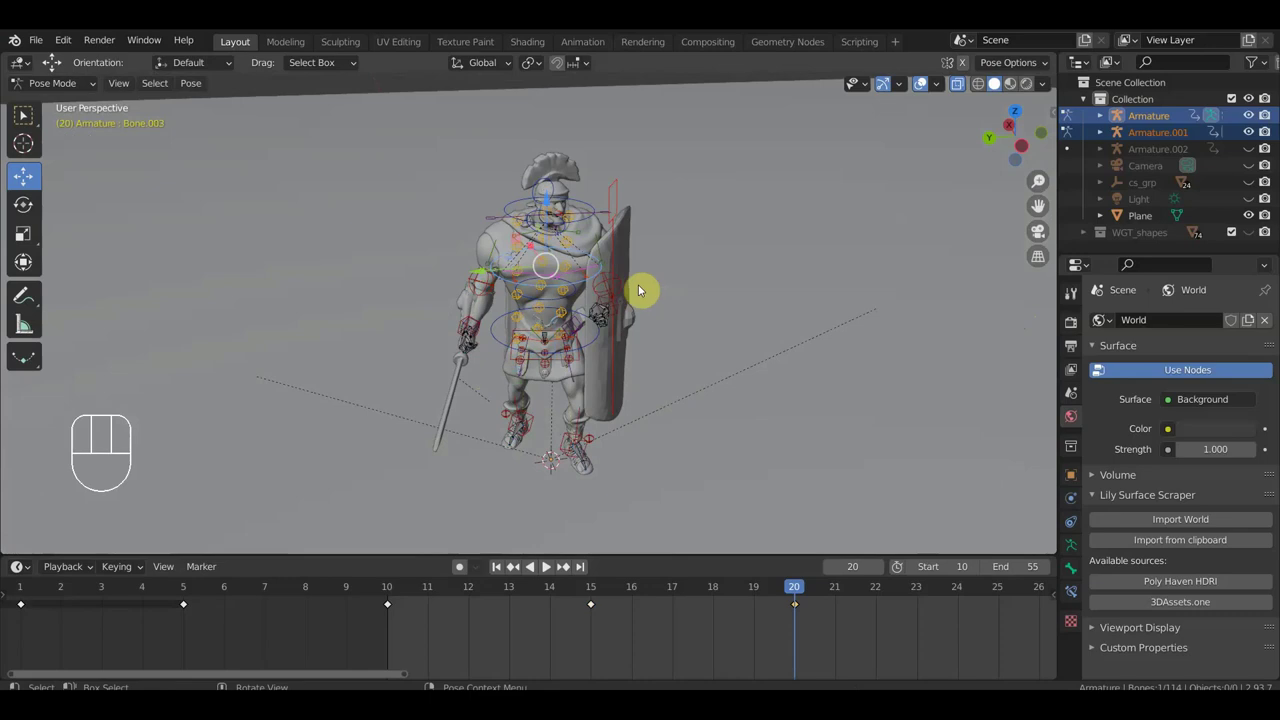
Clear location and rotation (Alt+G, Alt+R) to restore the upright stance, then focus on the sword hand.
key(alt+g)
key(alt+r)
drag(696, 268, 704, 328)
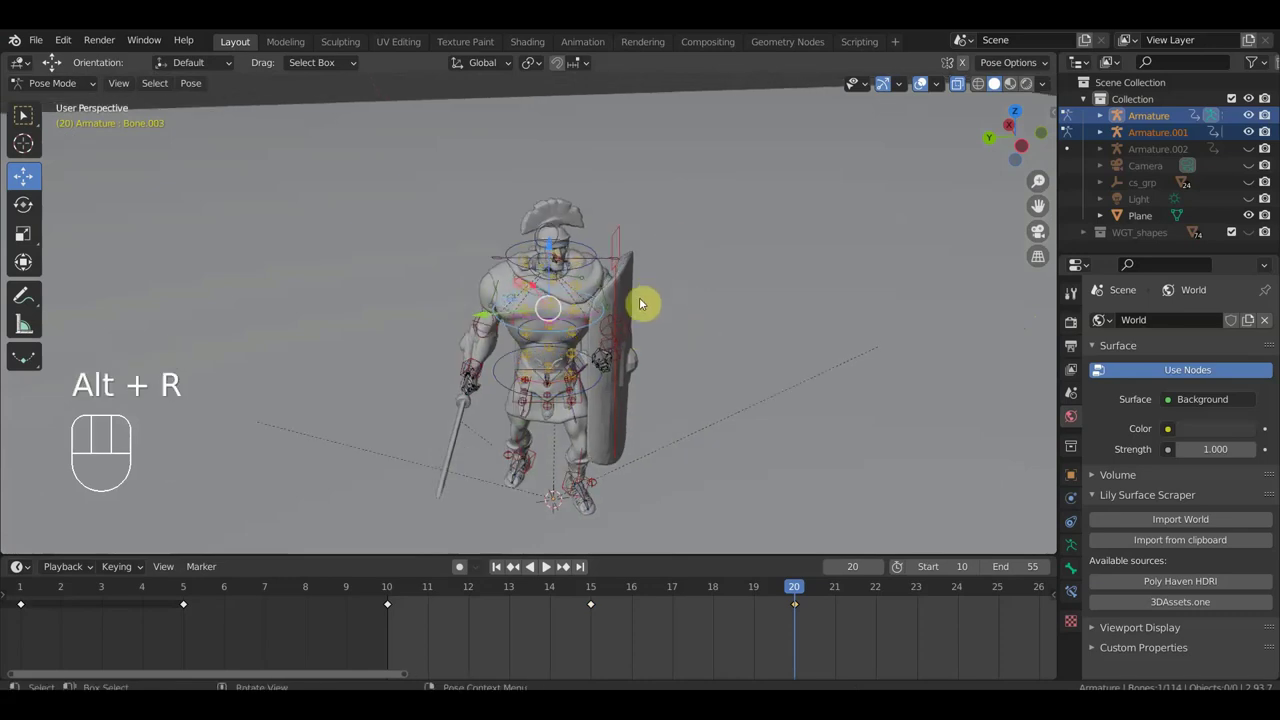
drag(713, 347, 771, 329)
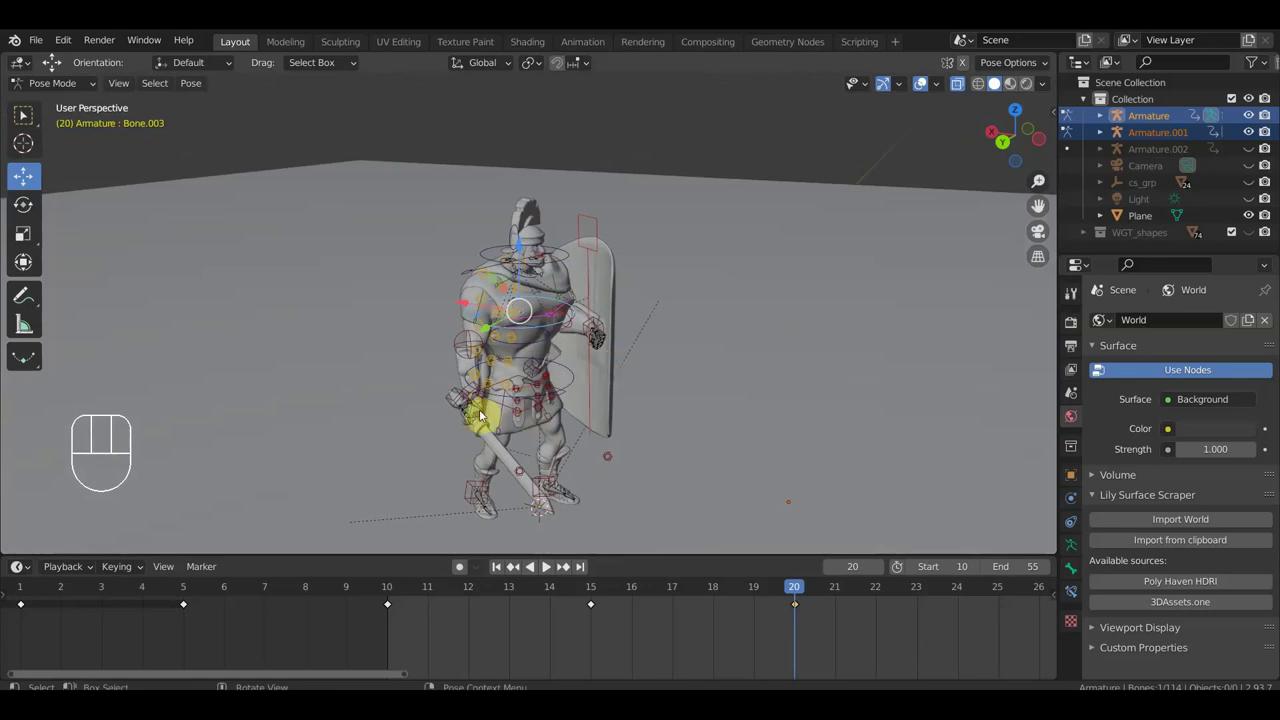
drag(527, 395, 495, 370)
drag(469, 443, 487, 433)
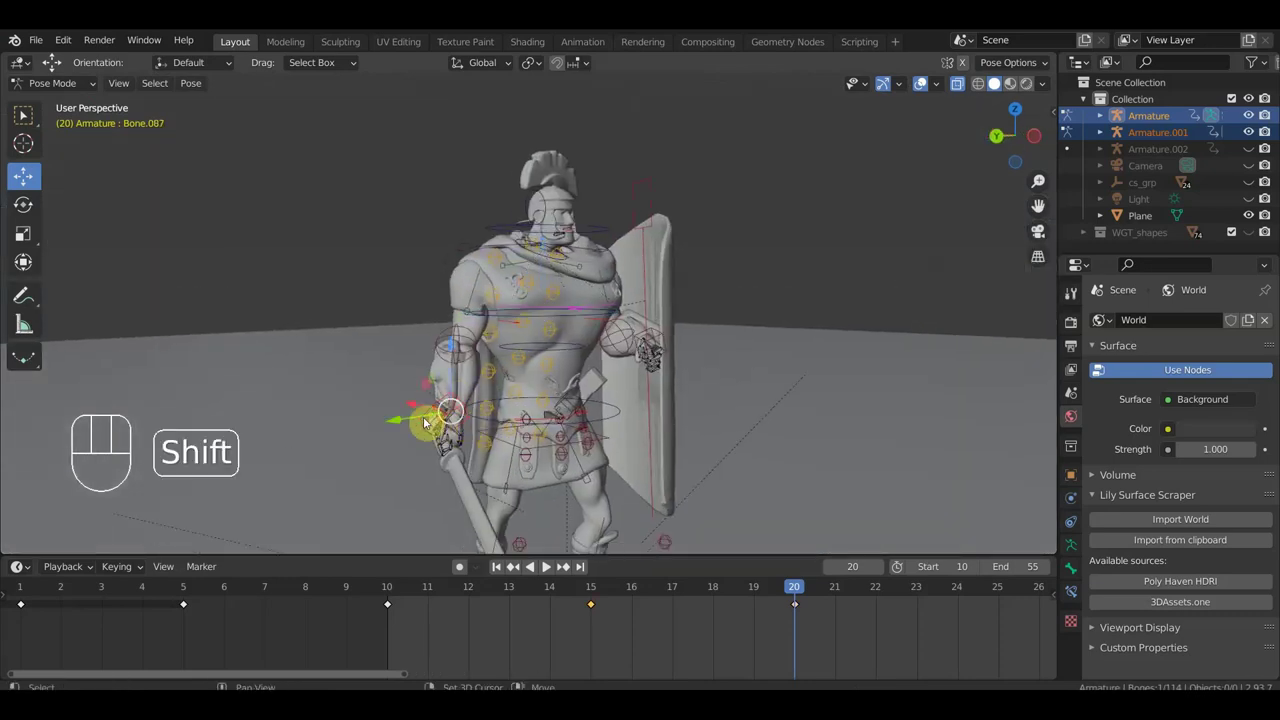
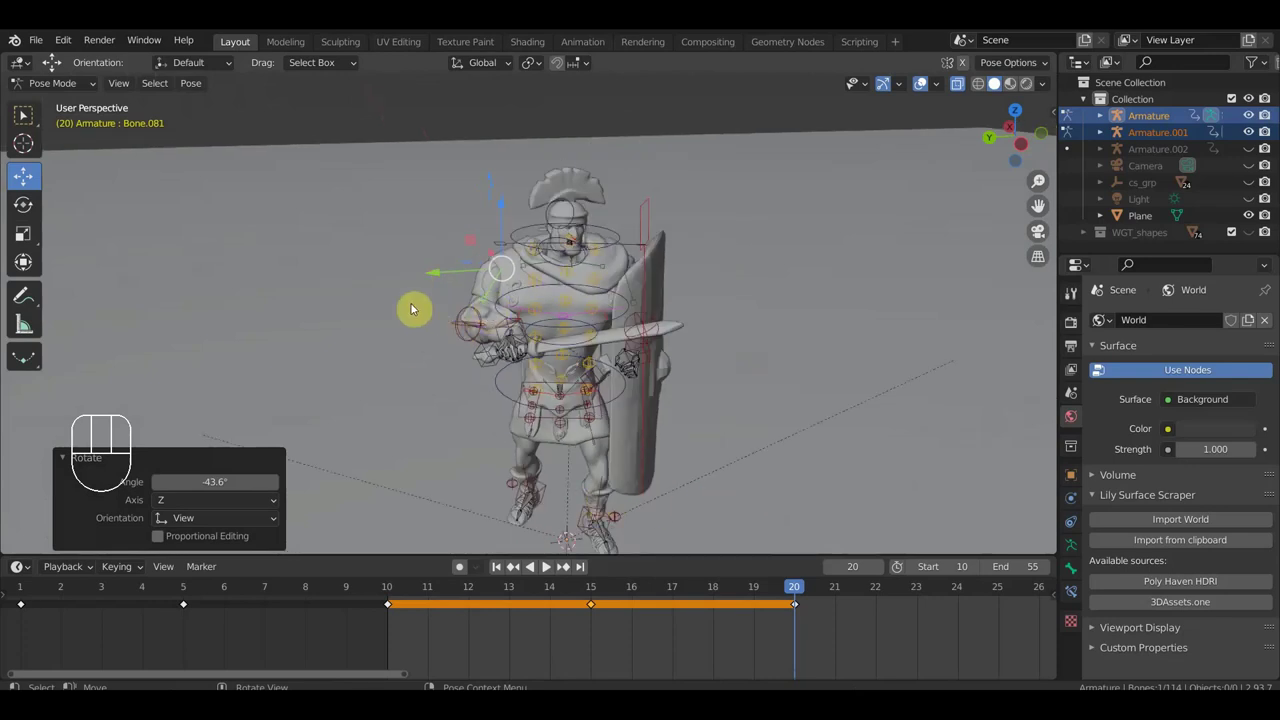
Zoom in on the soldier's upper body and select the shield's control bone.
drag(620, 336, 538, 327)
drag(599, 345, 725, 364)
click(615, 314)
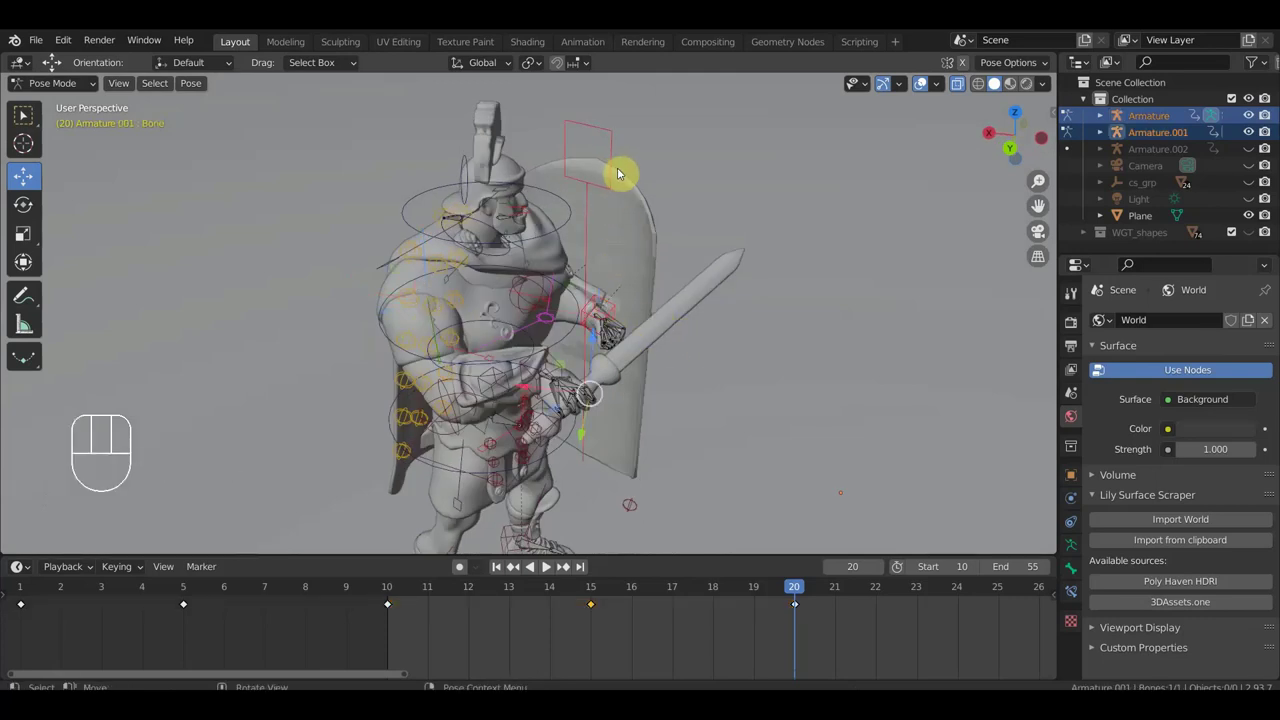
From Front Orthographic, rotate the shield bone outward and level the sword blade across the chest at frame 20.
key(KP_3)
key(KP_1)
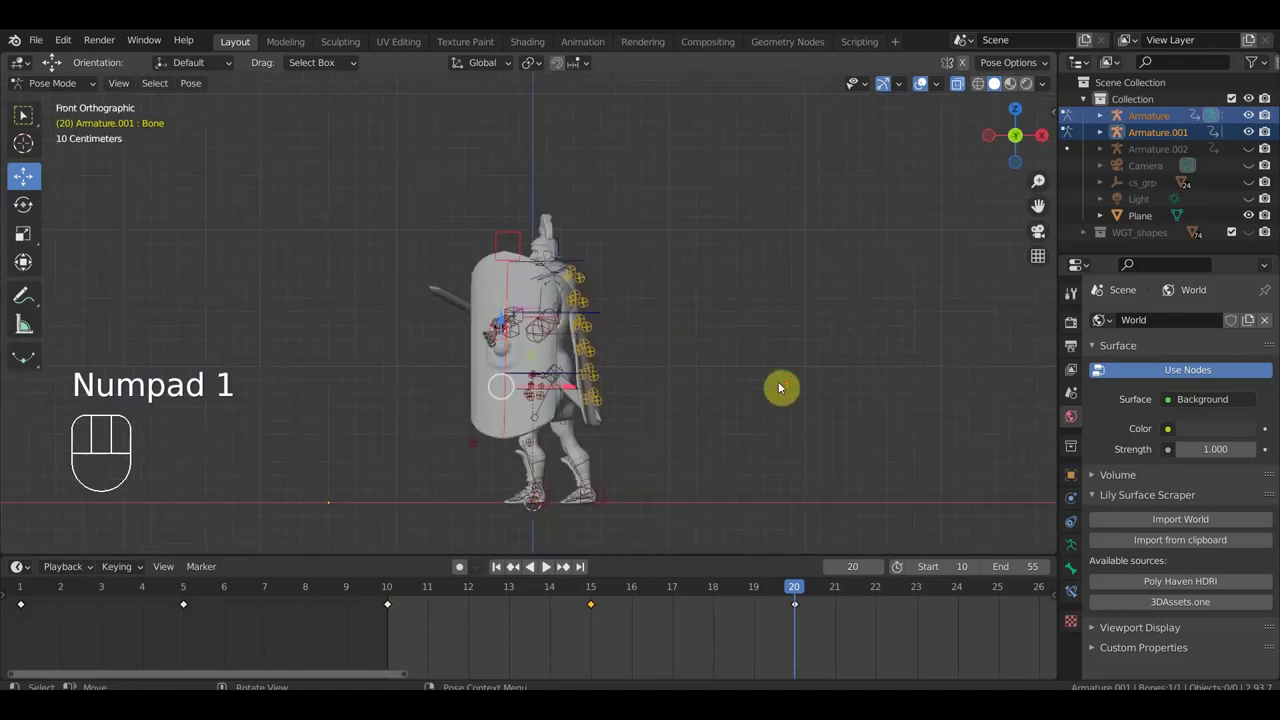
key(r)
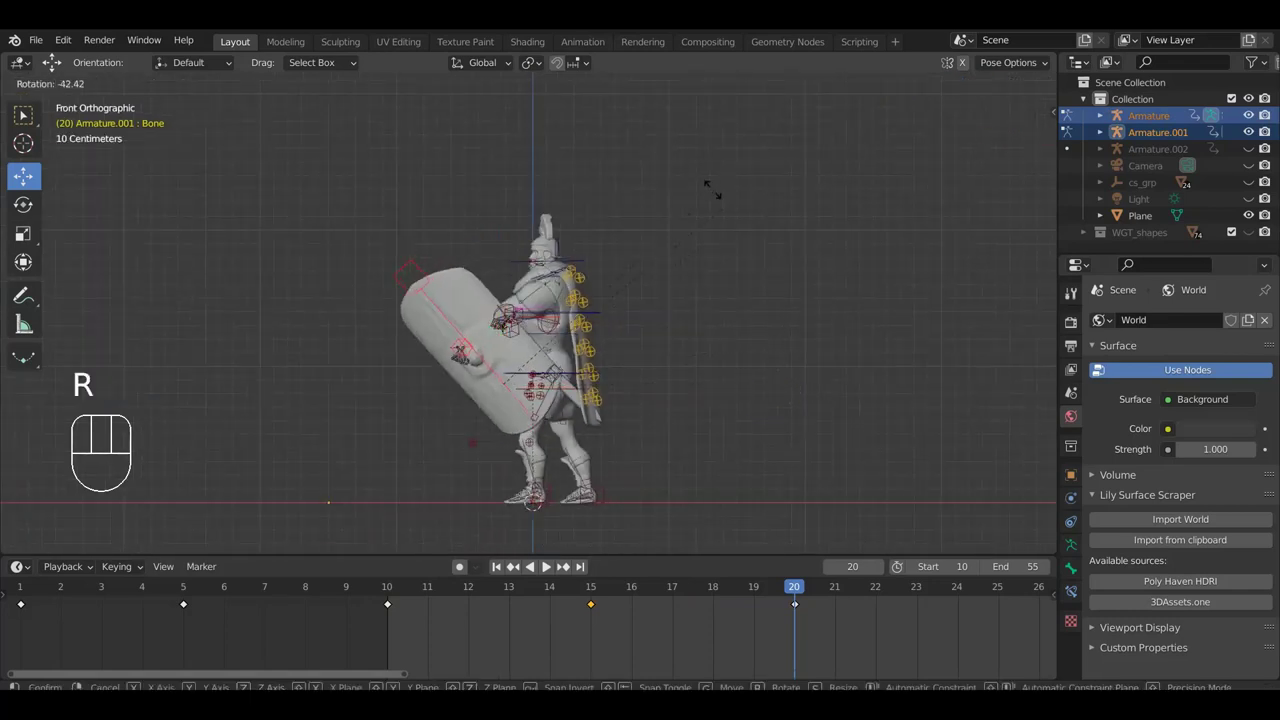
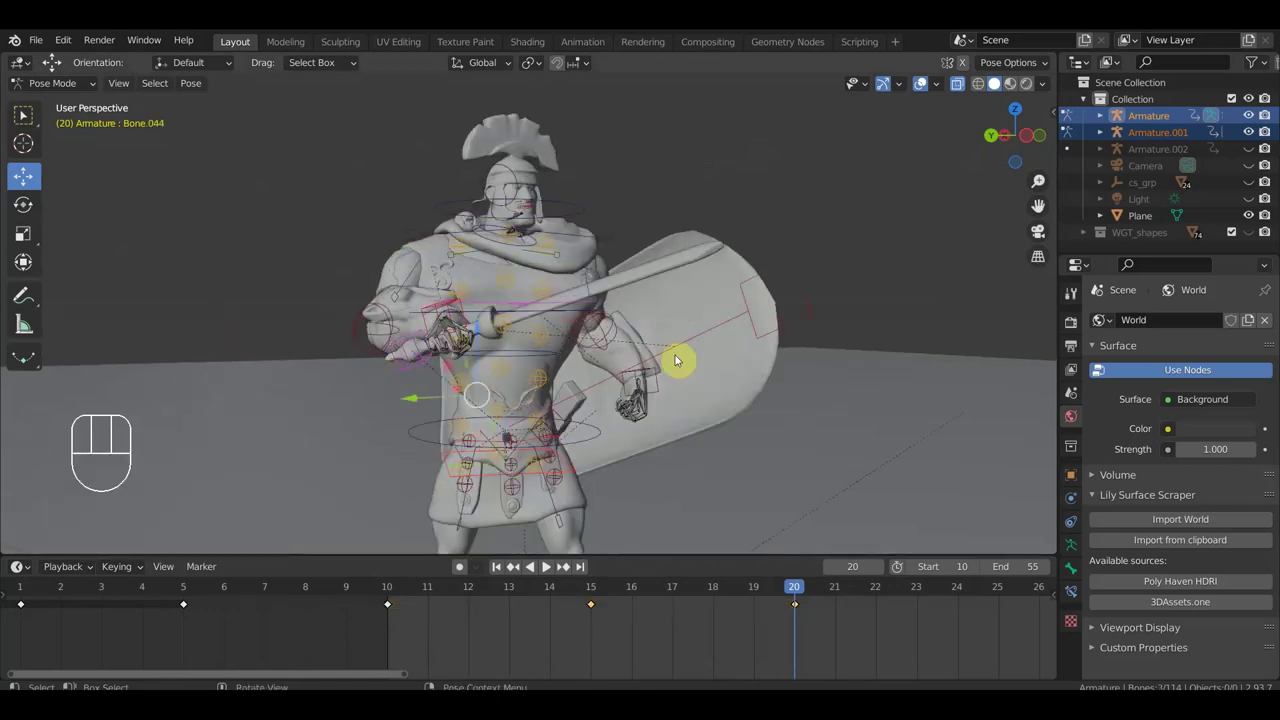
drag(664, 387, 759, 301)
drag(743, 292, 746, 358)
drag(743, 395, 775, 351)
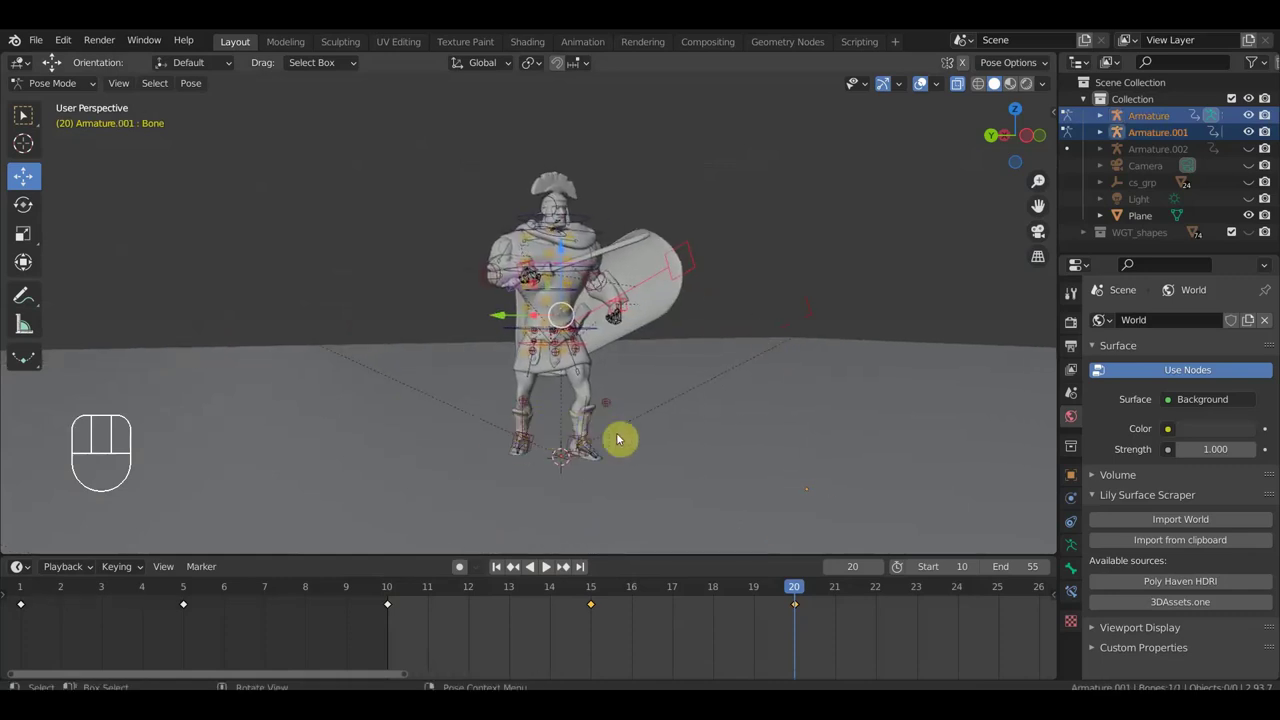
From Top Orthographic, rotate the shield bone a few degrees further around the soldier's front.
key(KP_7)
key(r)
click(751, 507)
drag(798, 468, 875, 356)
drag(798, 415, 762, 457)
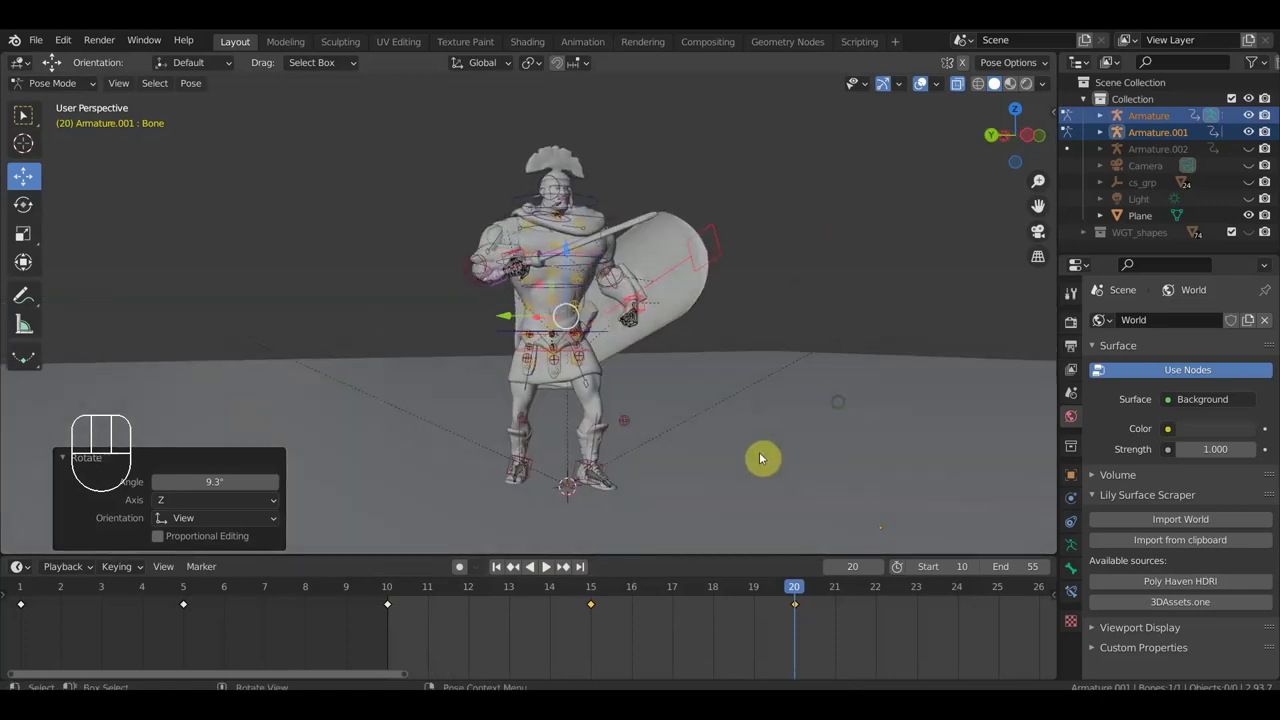
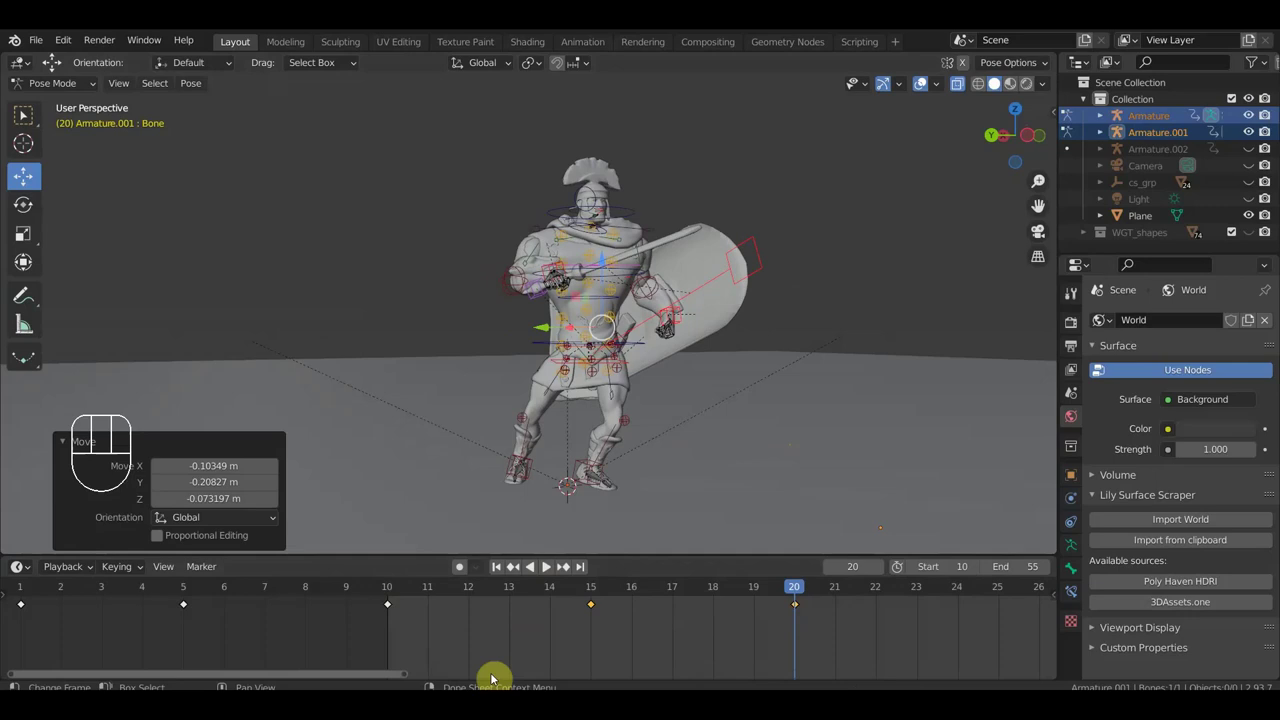
key(KP_7)
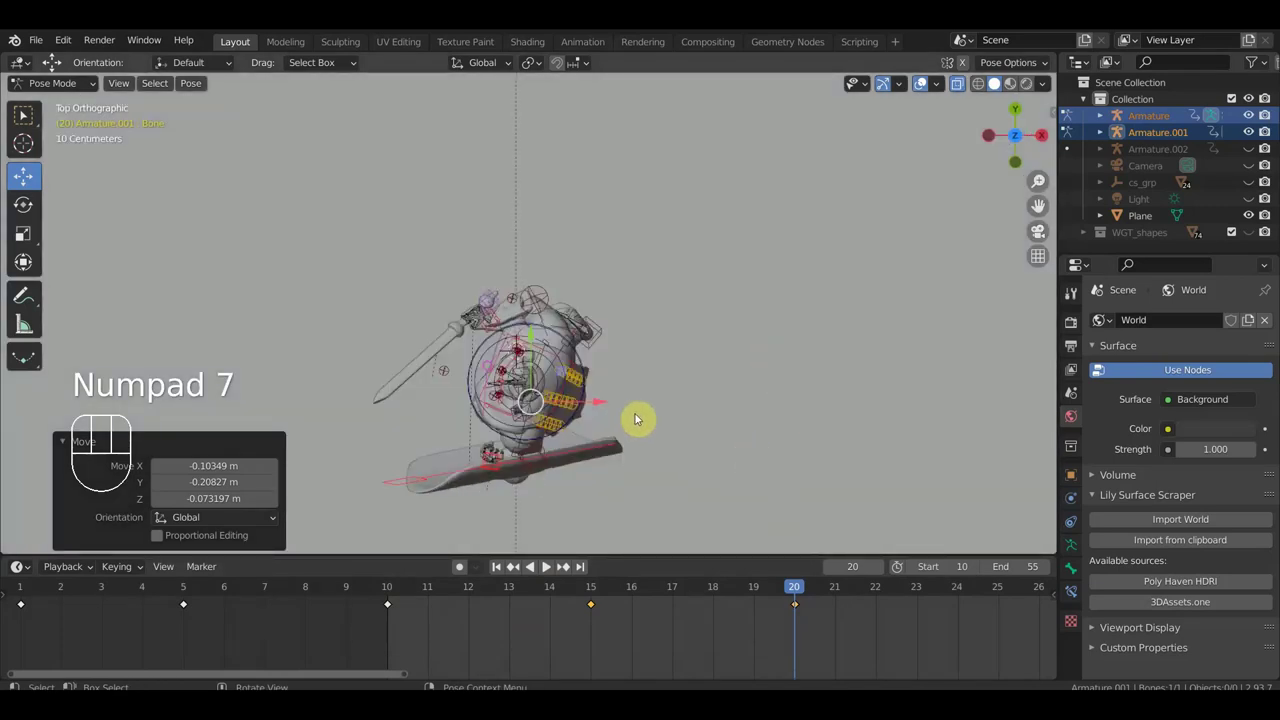
key(r)
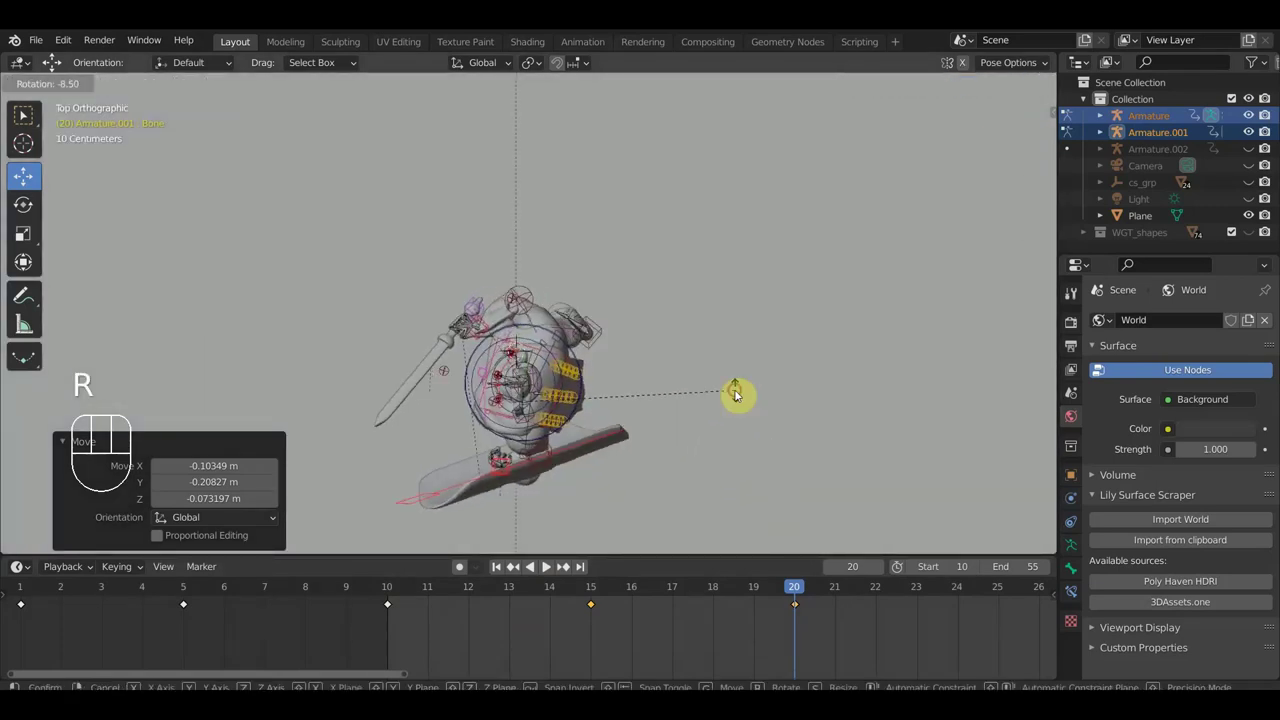
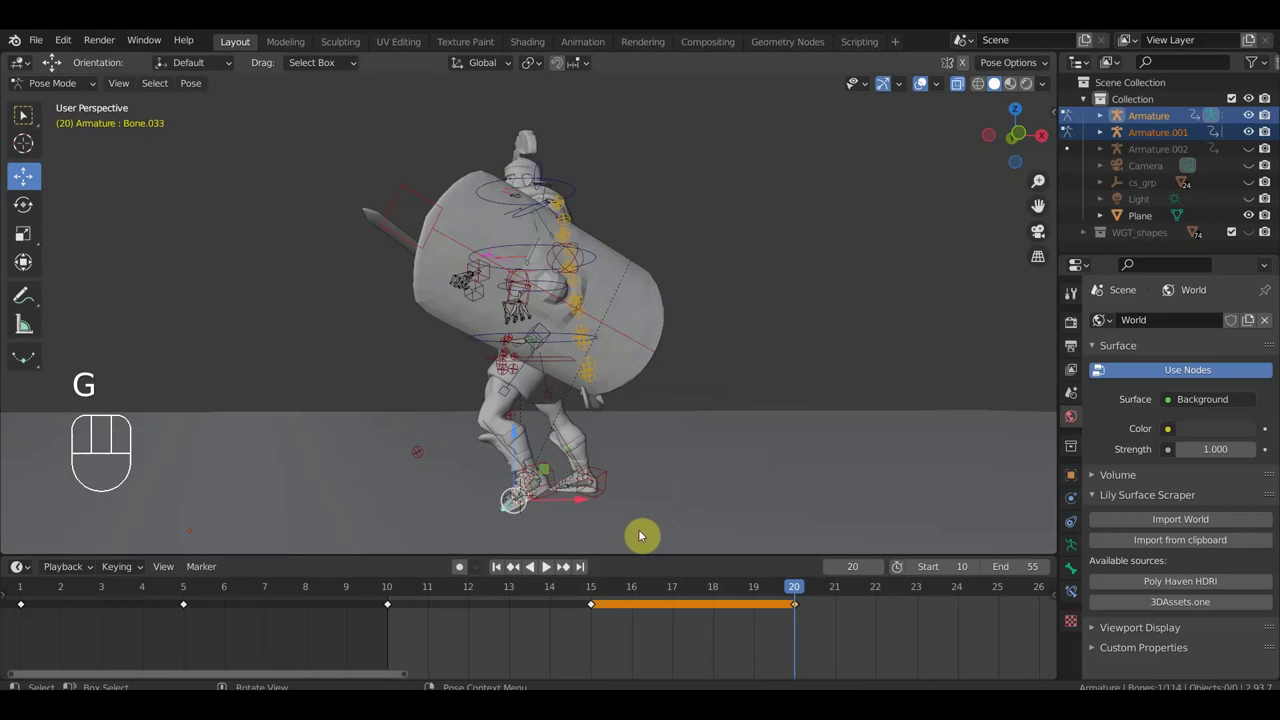
Select the sword-arm control and twist the torso around the vertical axis in top view.
click(591, 73)
drag(797, 232, 837, 210)
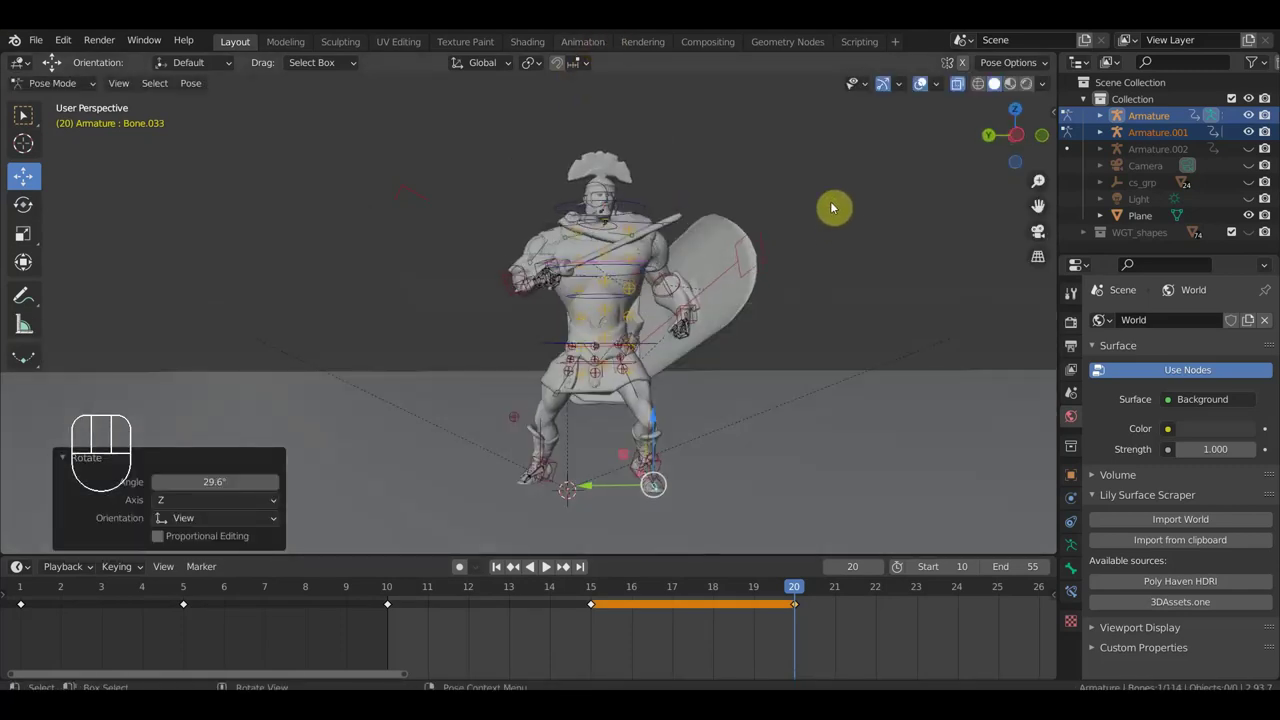
drag(631, 277, 613, 297)
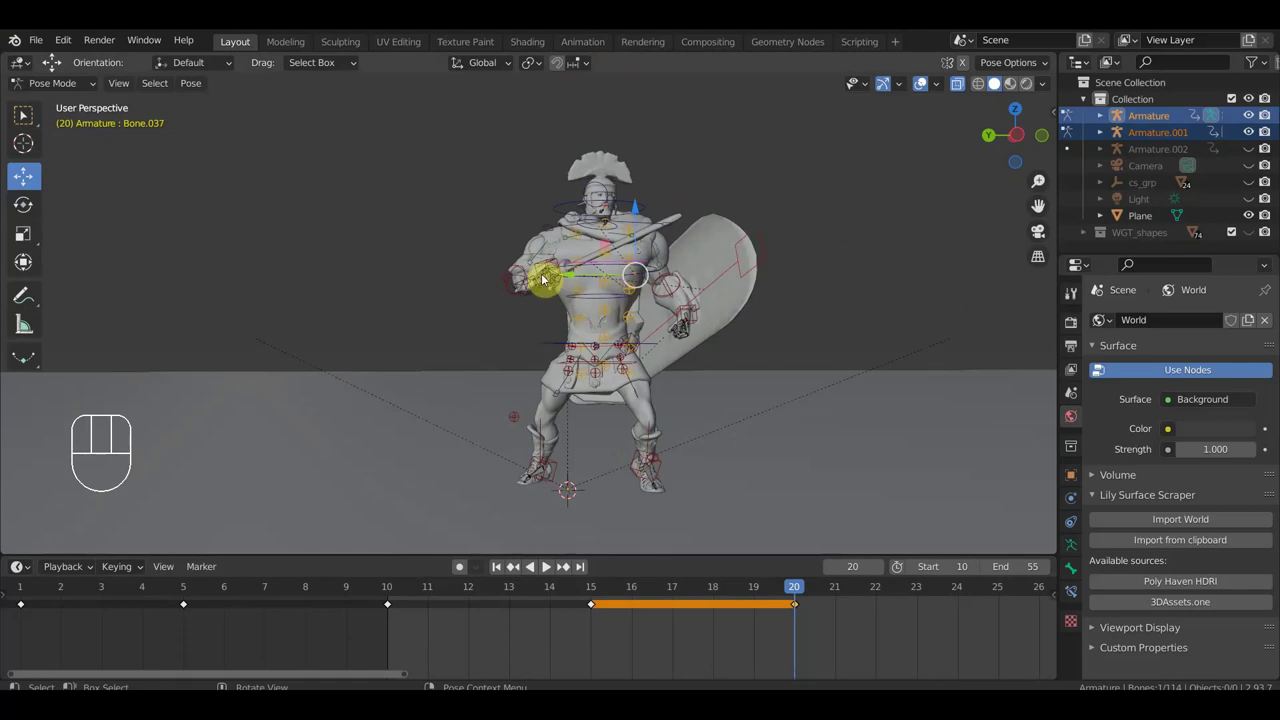
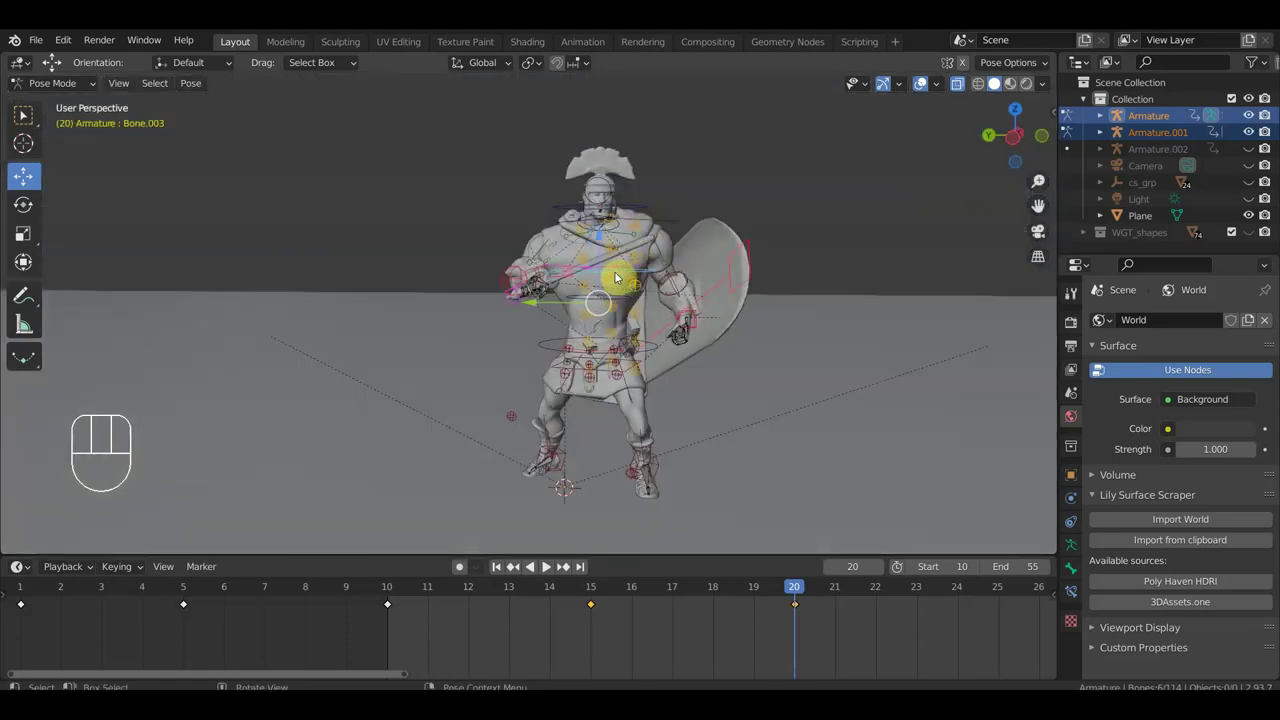
key(KP_7)
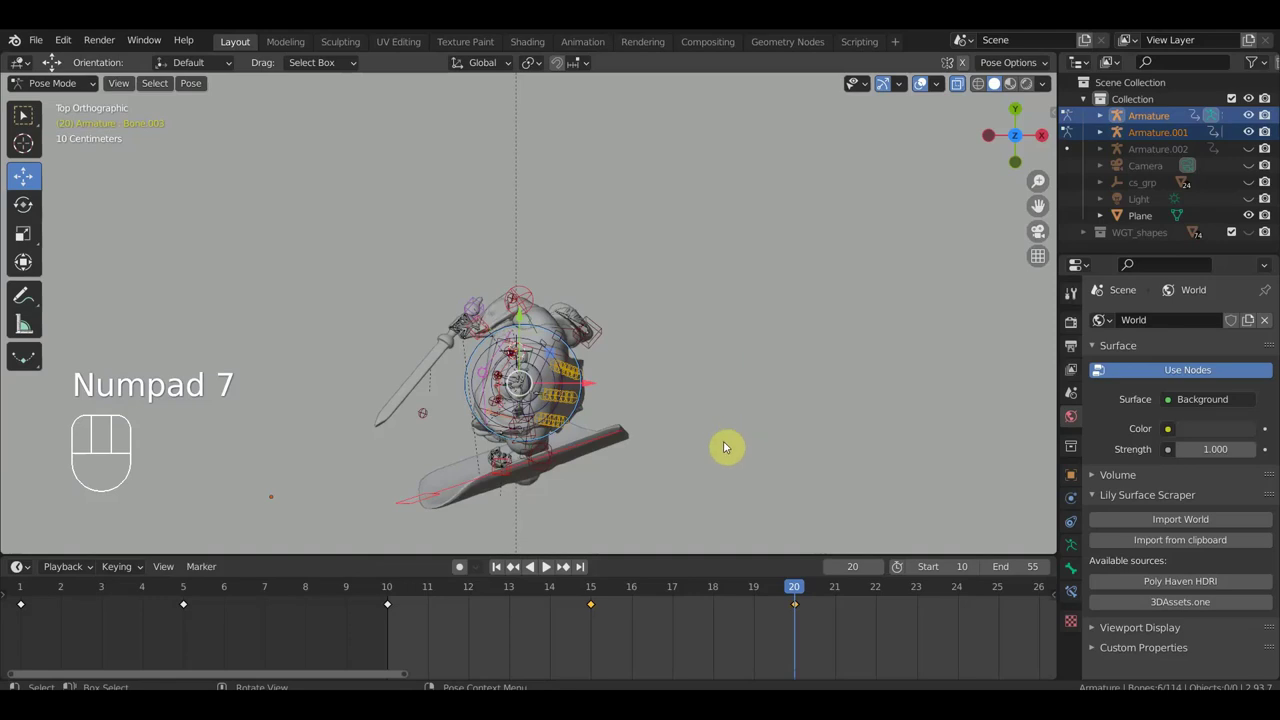
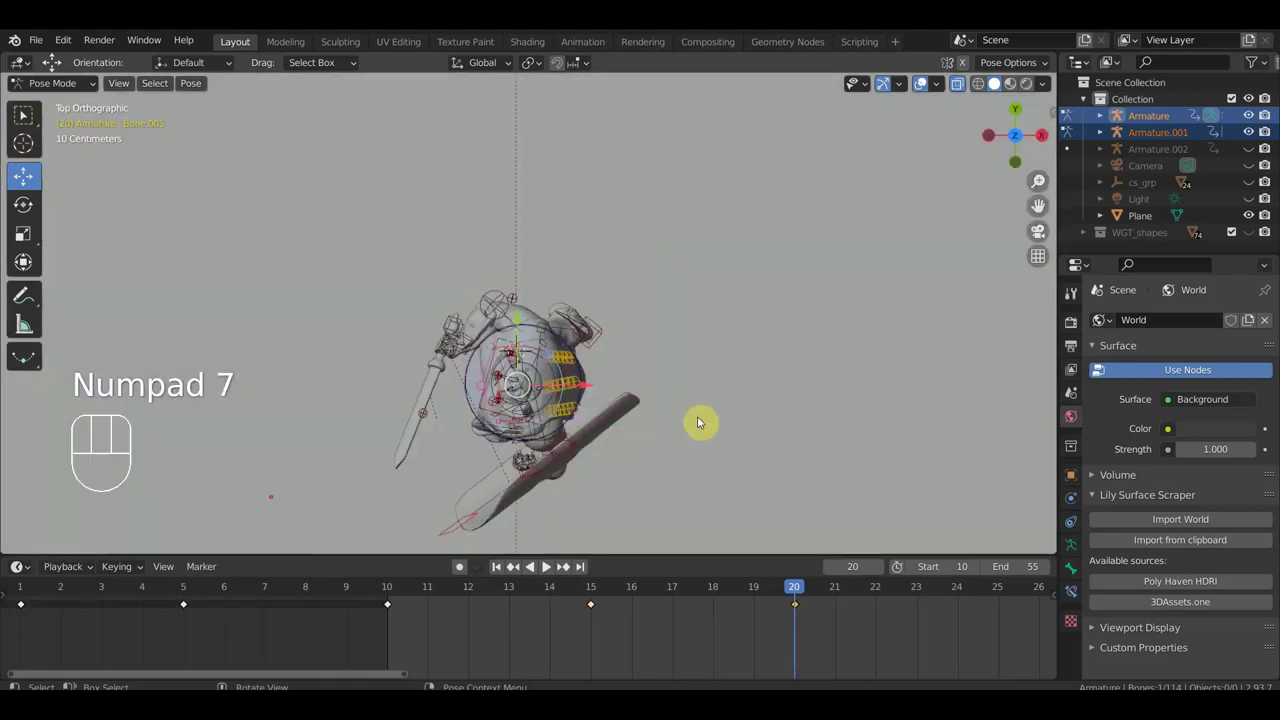
key(r)
drag(734, 362, 904, 282)
drag(764, 401, 777, 396)
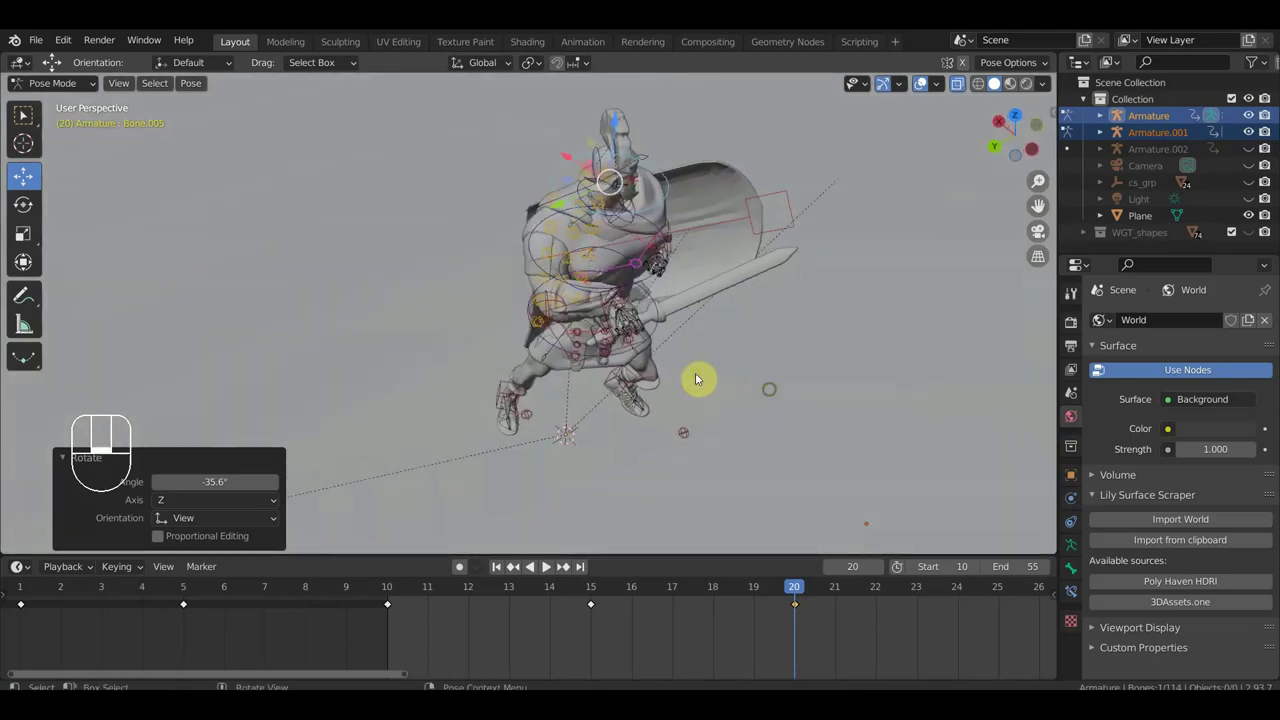
drag(661, 310, 658, 288)
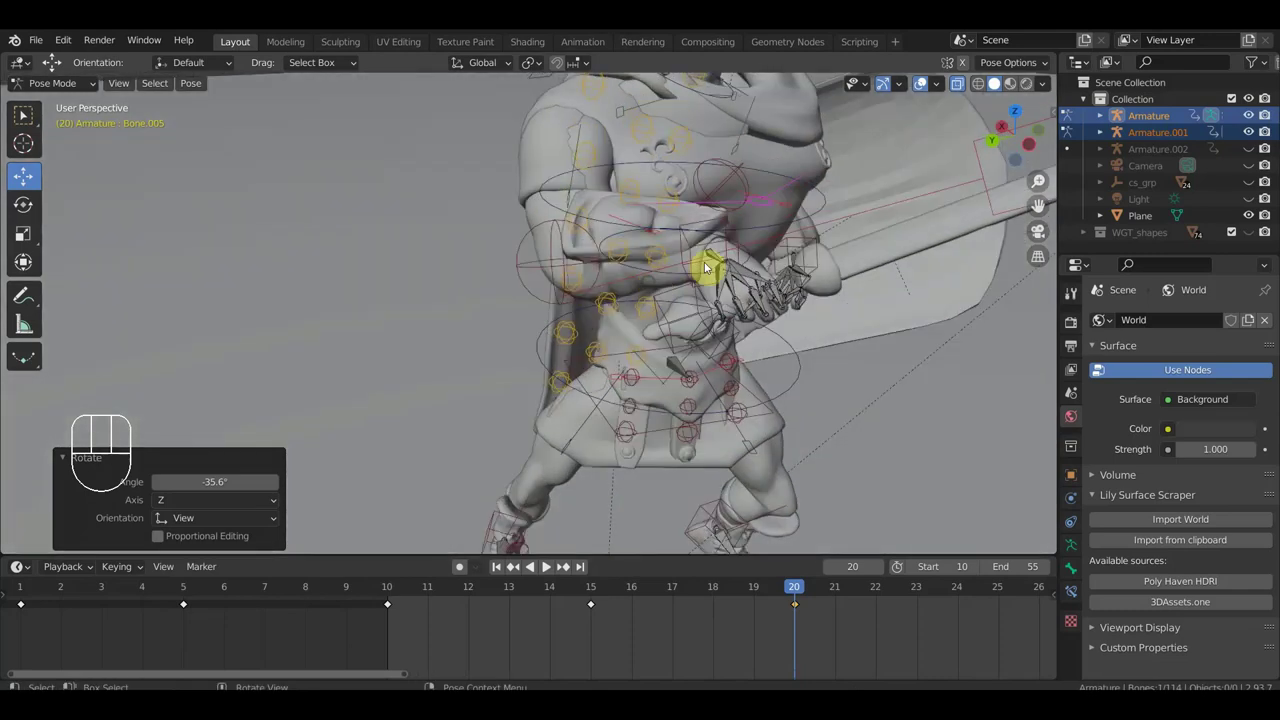
Reposition the sword hand control and swing the shield wider, confirming its rotation.
drag(682, 288, 694, 251)
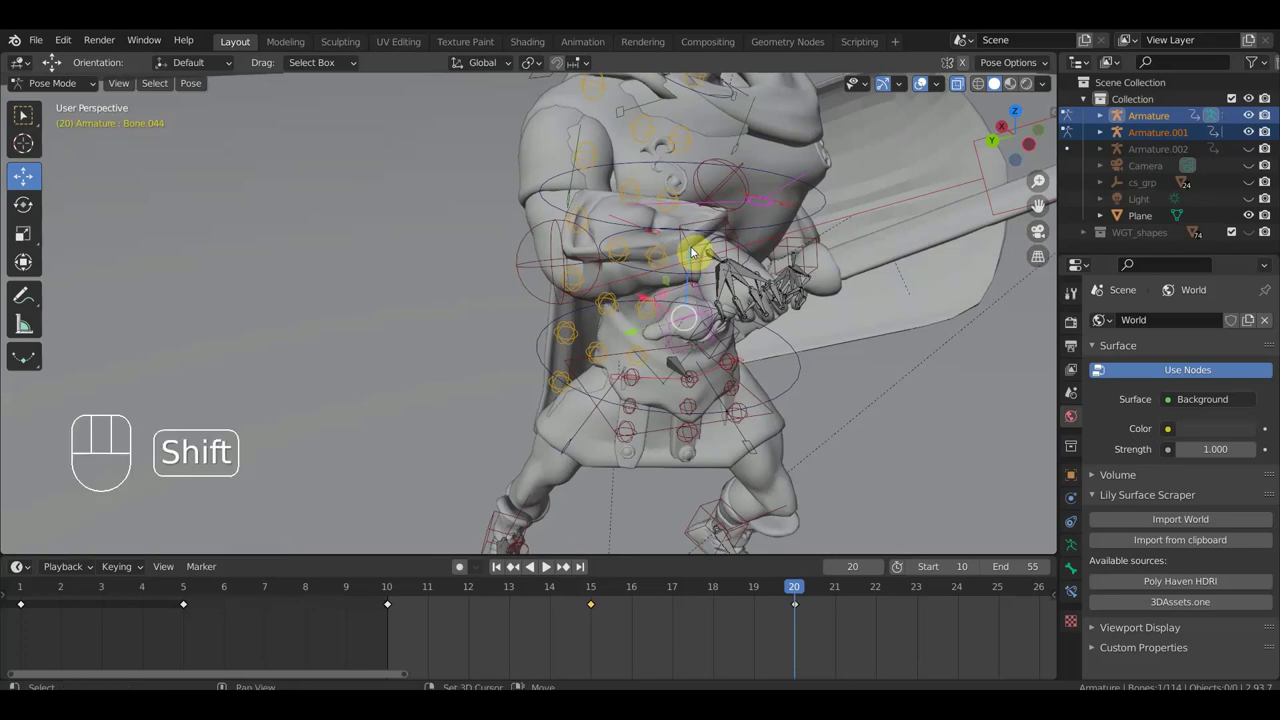
click(691, 249)
drag(796, 341, 805, 383)
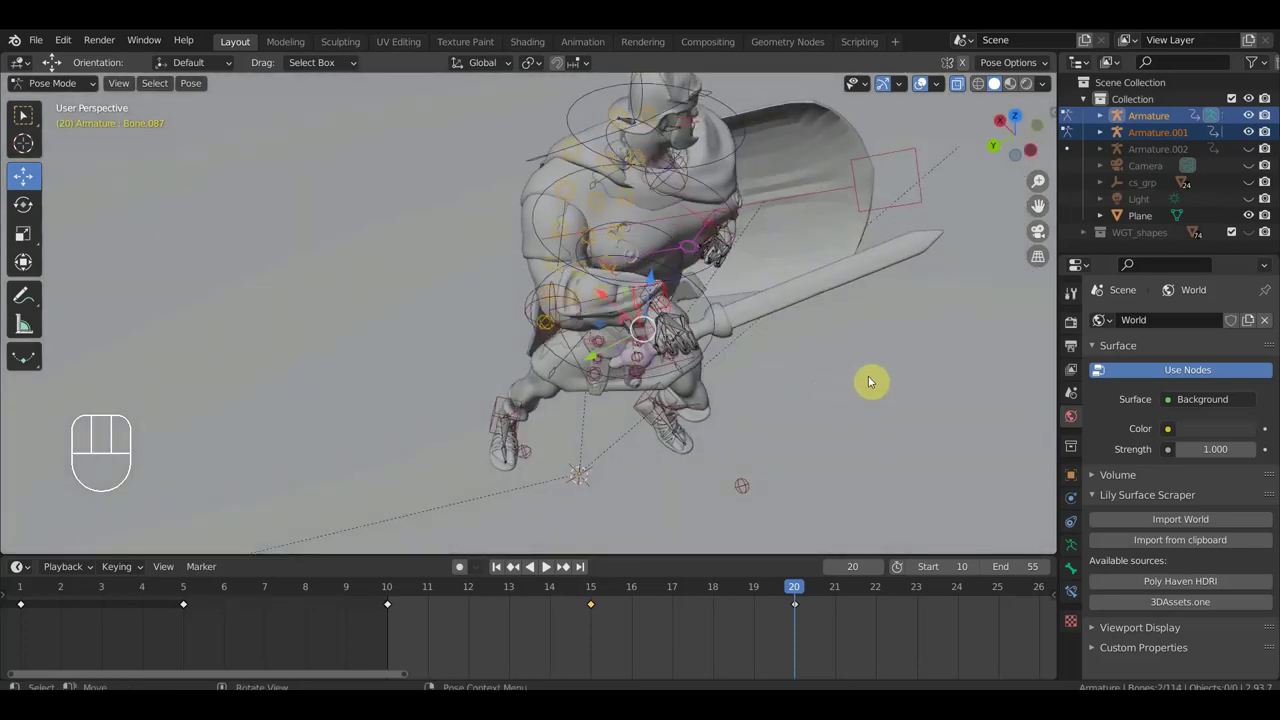
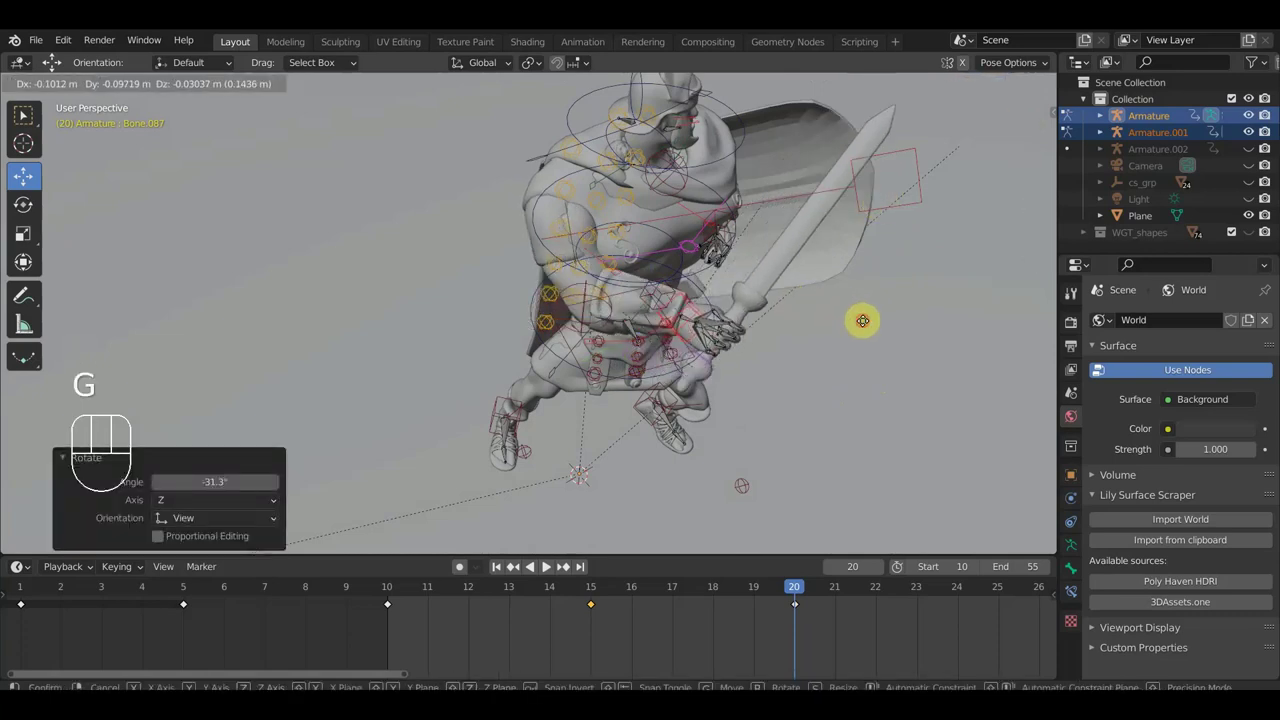
drag(787, 325, 710, 371)
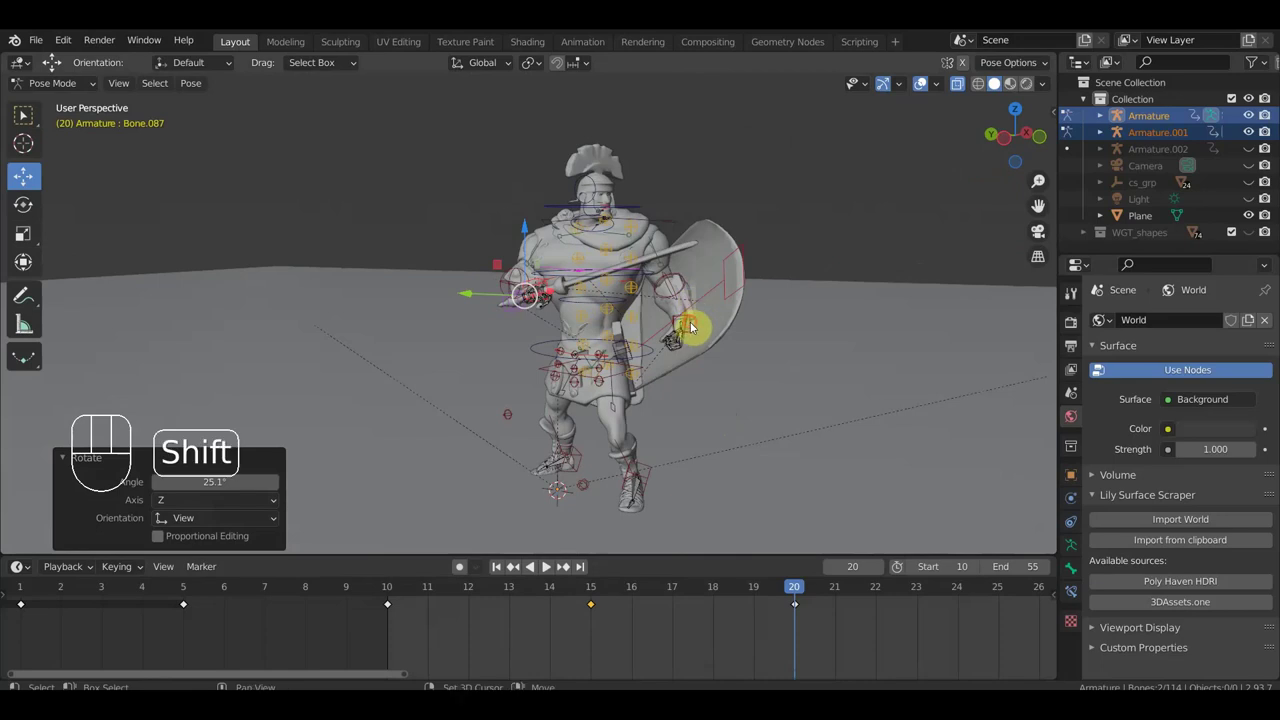
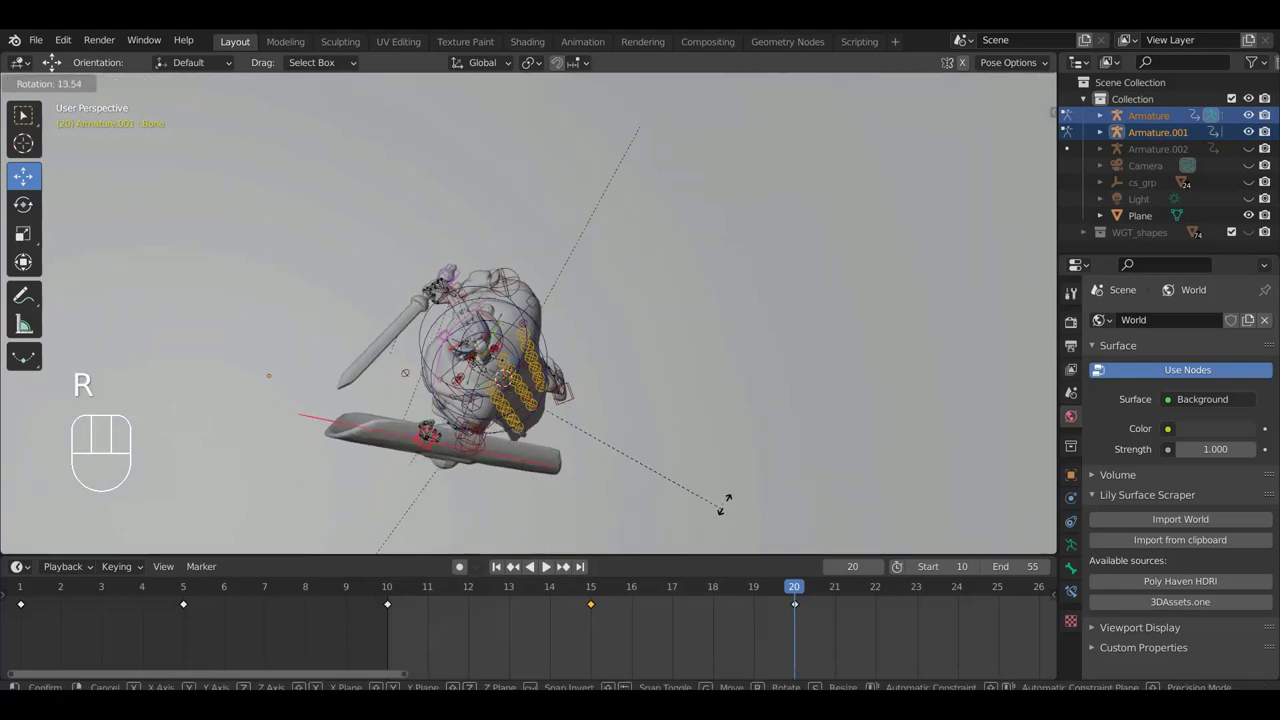
click(747, 474)
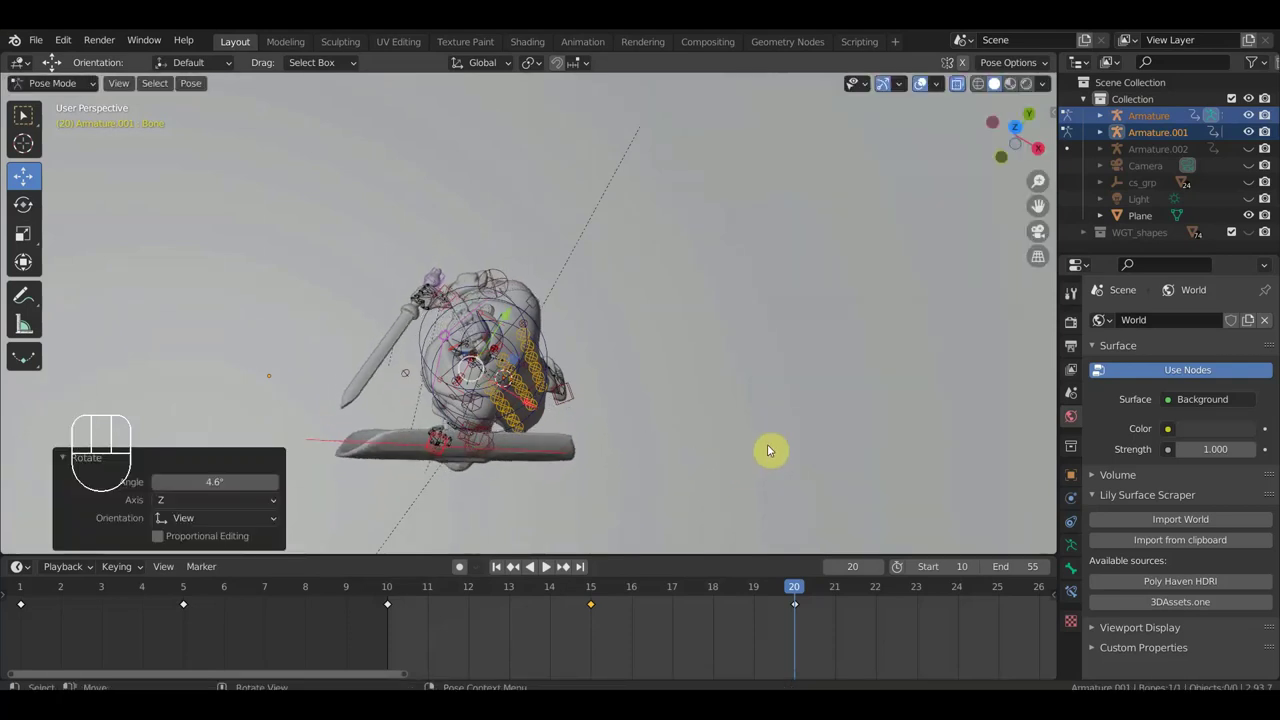
Select every bone and insert Location & Rotation keyframes for the whole frame-20 pose.
key(ctrl+z)
key(a)
key(i)
drag(716, 437, 828, 341)
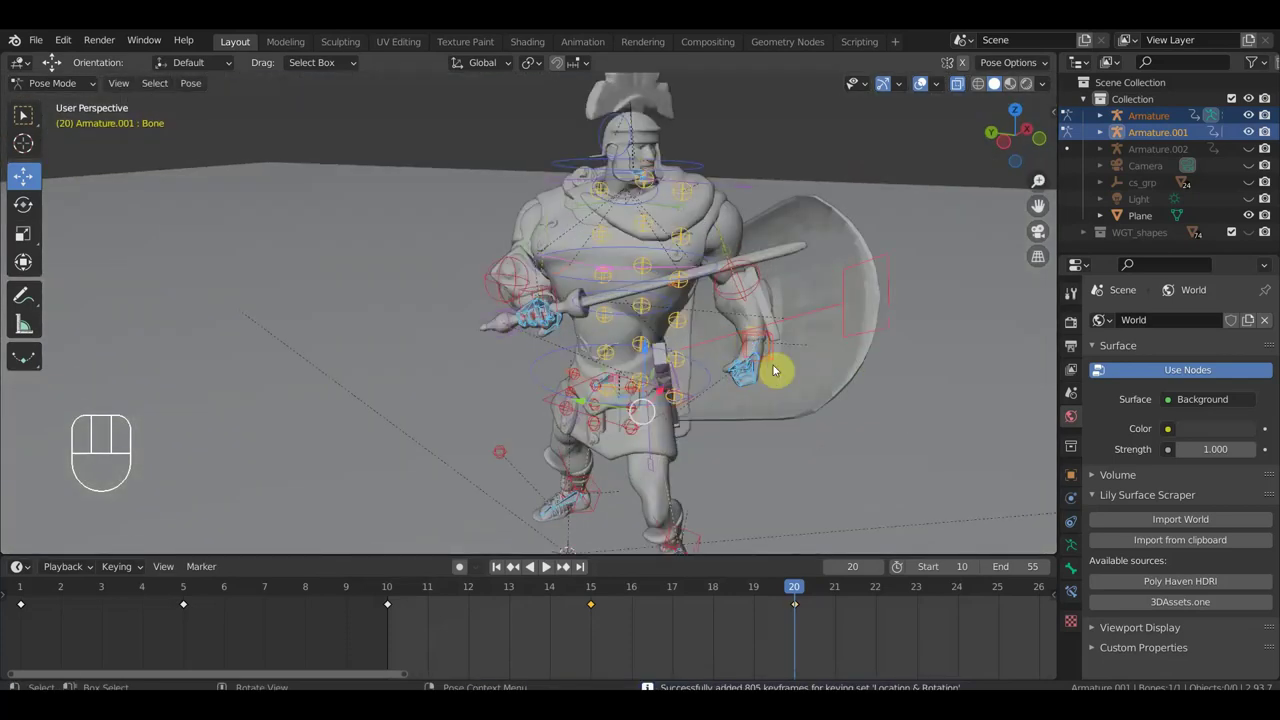
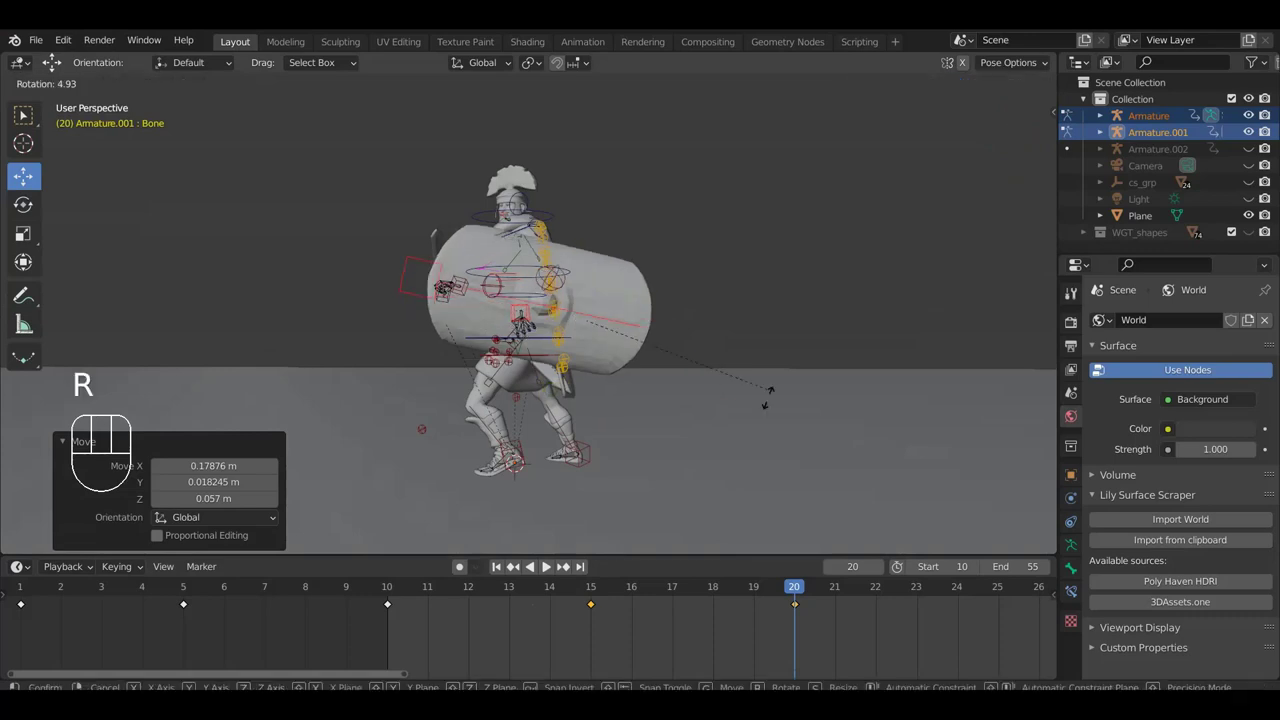
Rotate the shield-arm bone at frame 20, then scrub the timeline back through the attack to review it.
key(r)
drag(767, 438, 713, 434)
drag(695, 426, 796, 434)
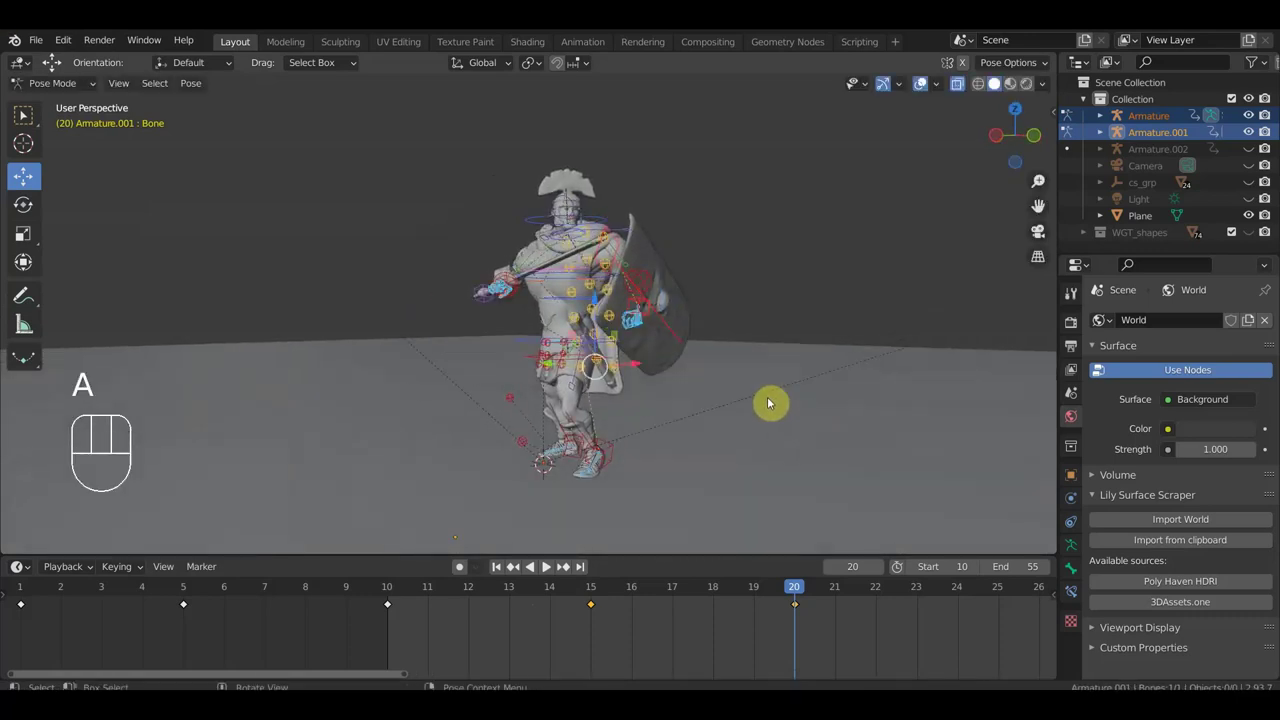
drag(792, 592, 787, 443)
drag(821, 441, 891, 445)
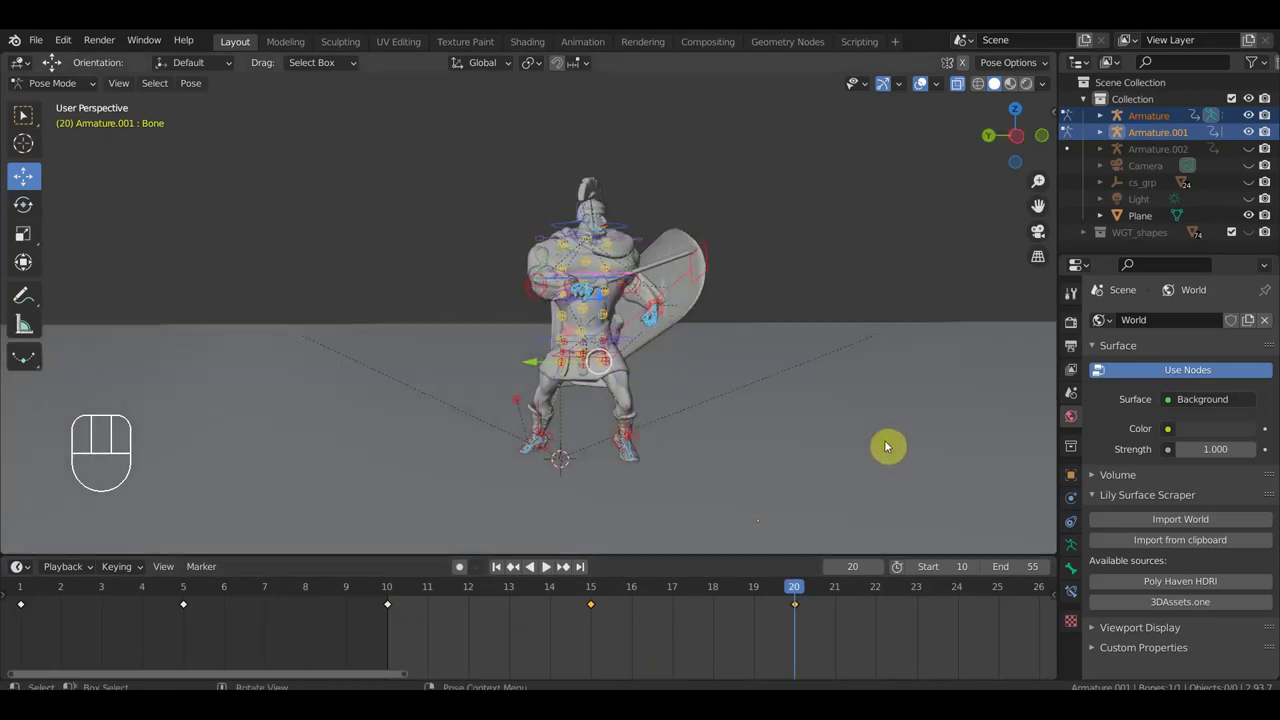
drag(779, 599, 882, 640)
Move to frame 25, select the main body control and shift the soldier's stance.
middle_click(882, 644)
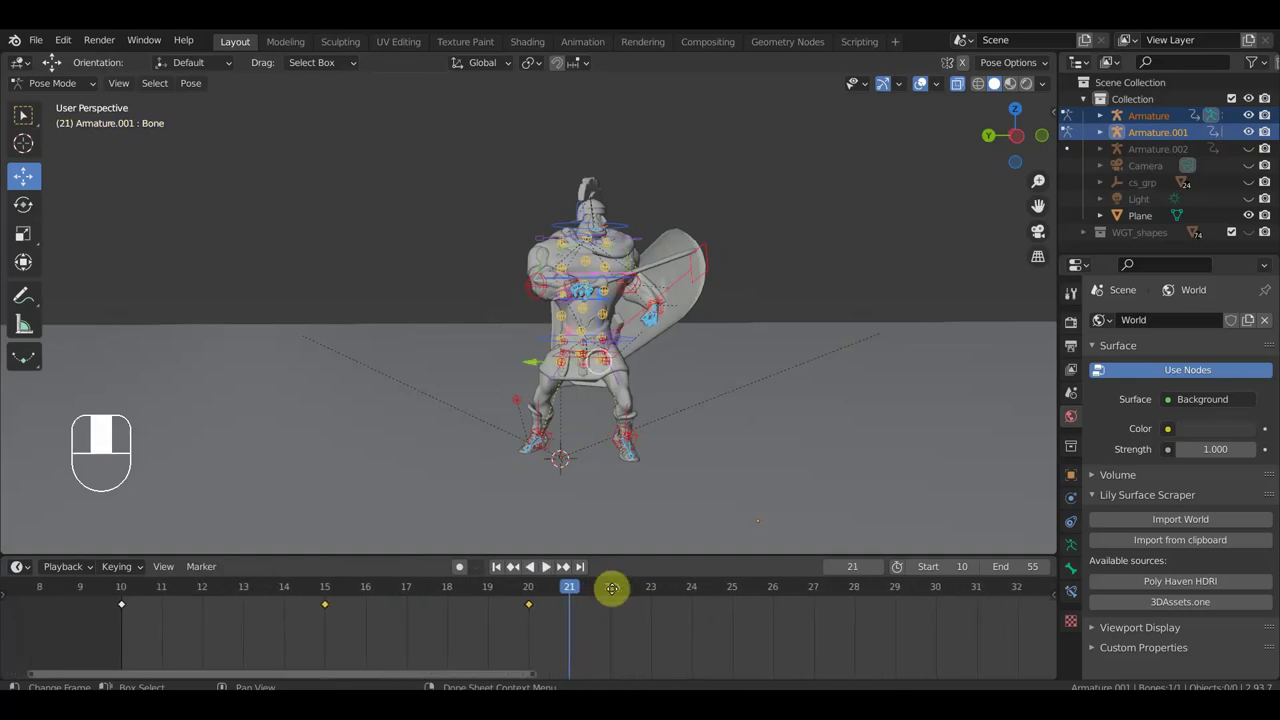
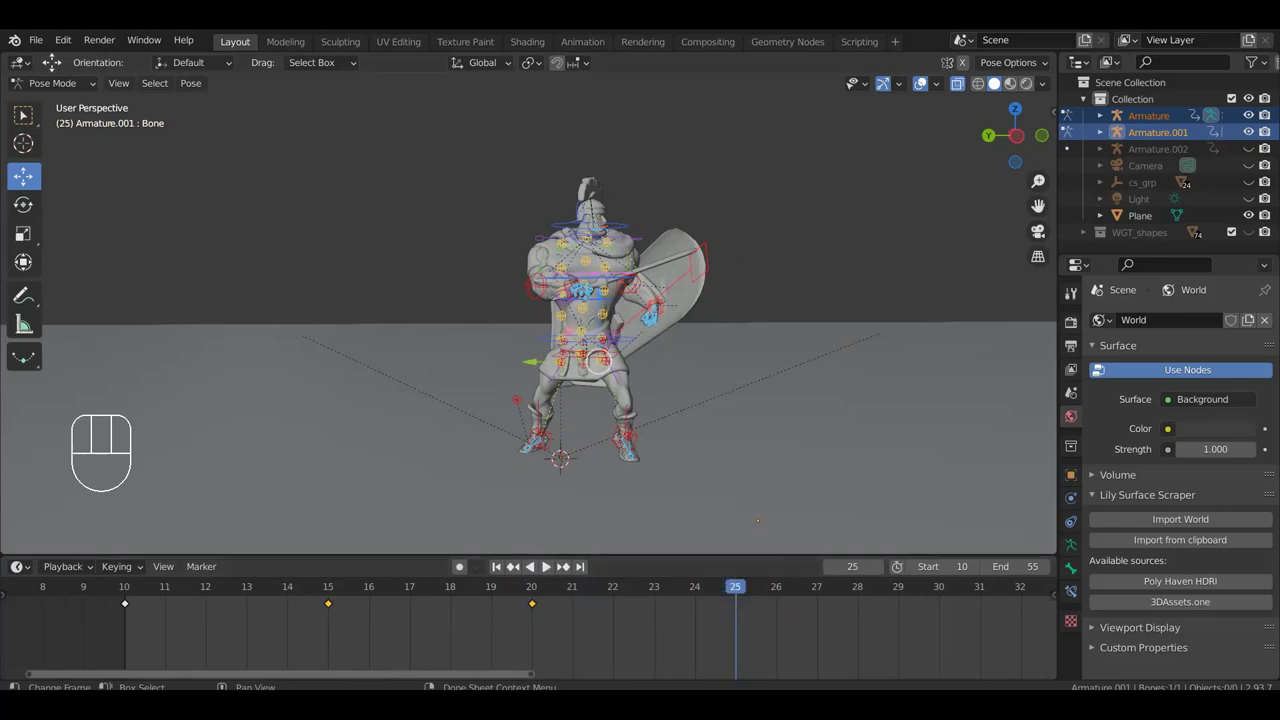
drag(535, 615, 713, 560)
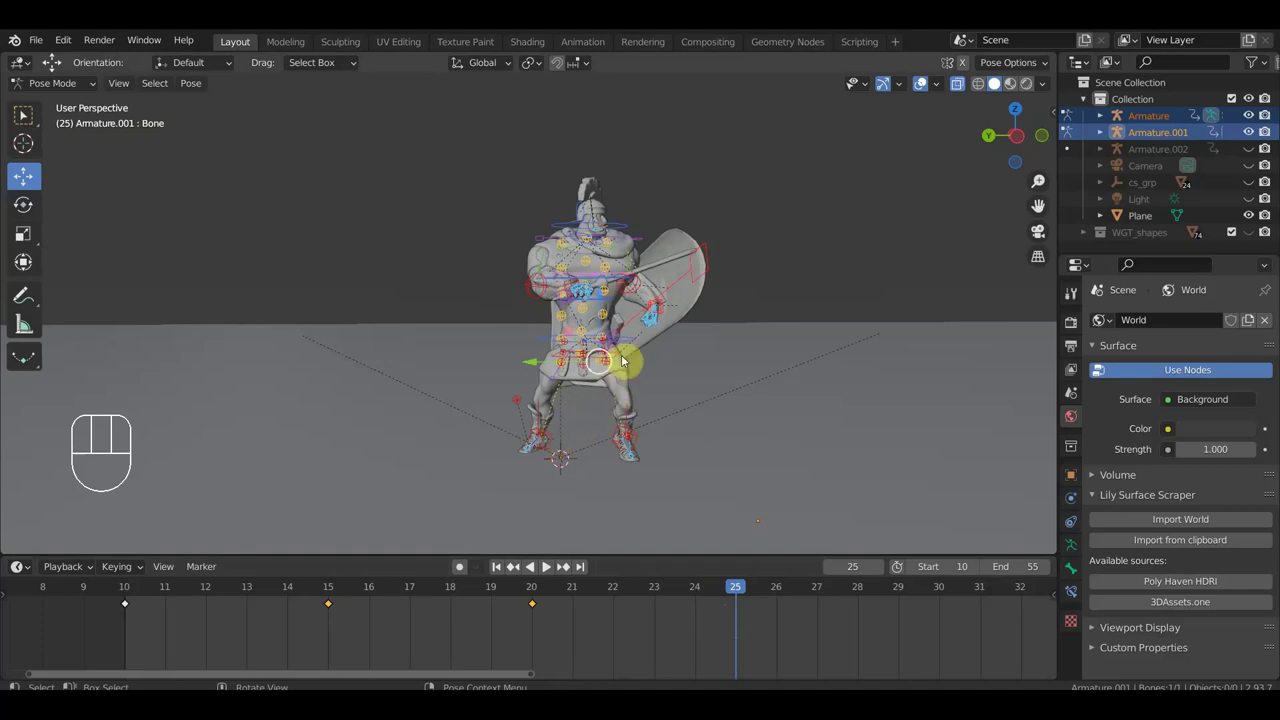
click(661, 373)
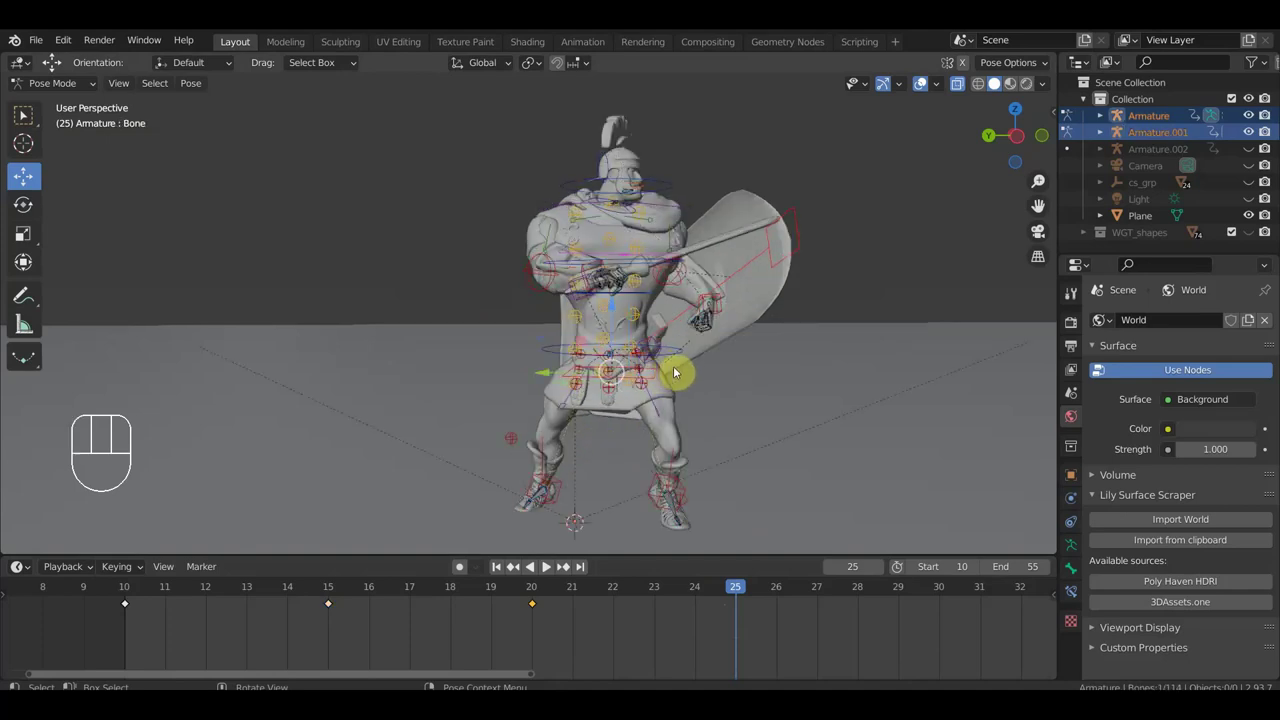
drag(747, 272, 634, 323)
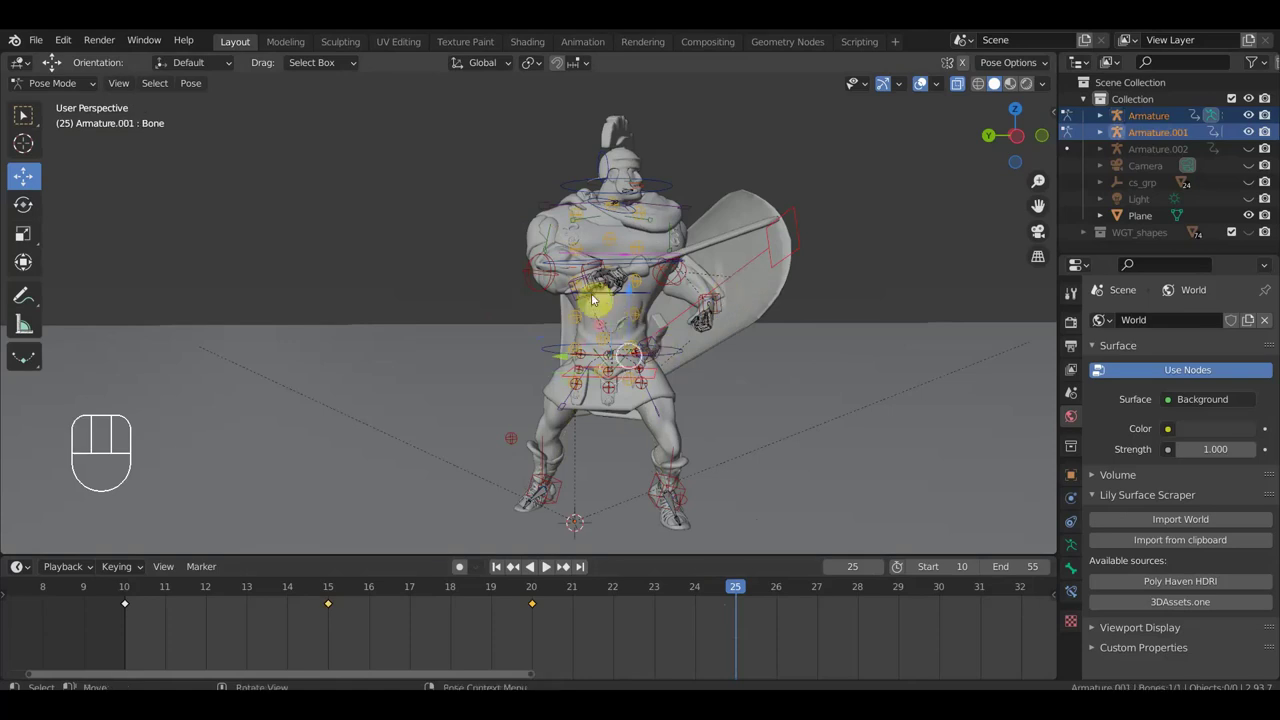
drag(602, 290, 580, 368)
drag(575, 356, 521, 409)
drag(515, 394, 525, 385)
drag(742, 387, 773, 352)
Select a spine bone and turn it around the vertical axis from top view.
click(731, 326)
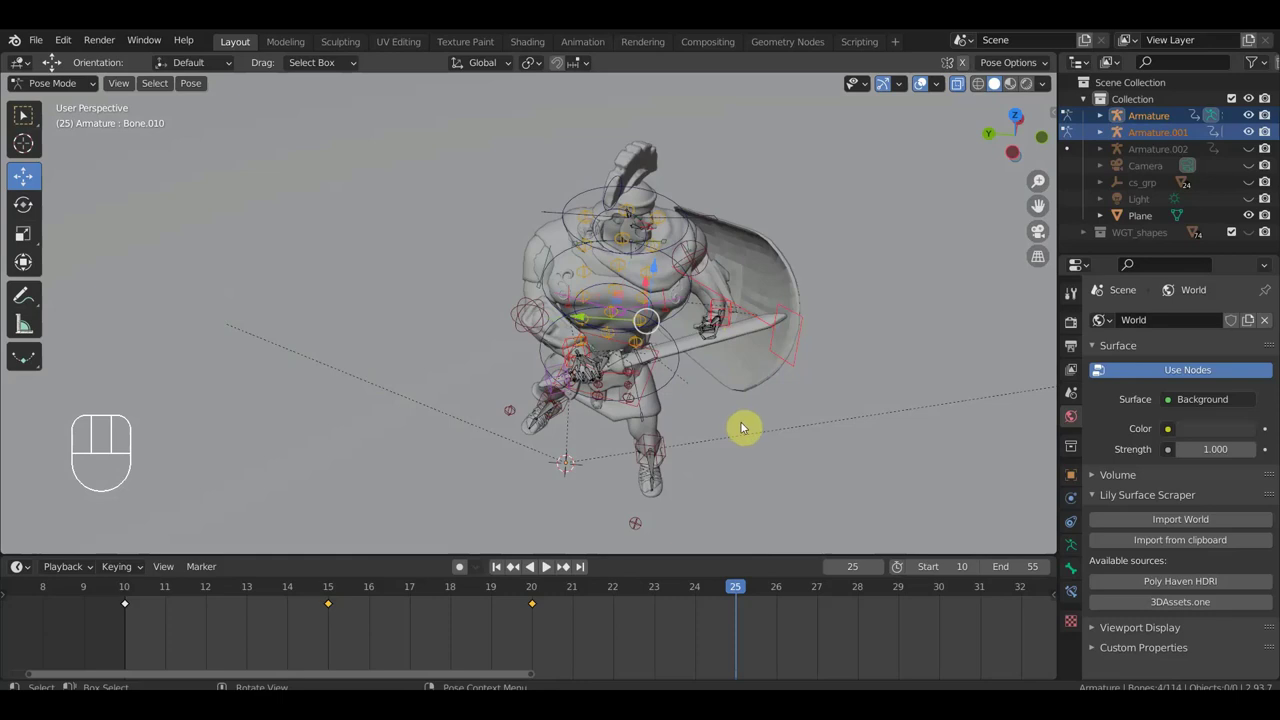
key(KP_7)
key(r)
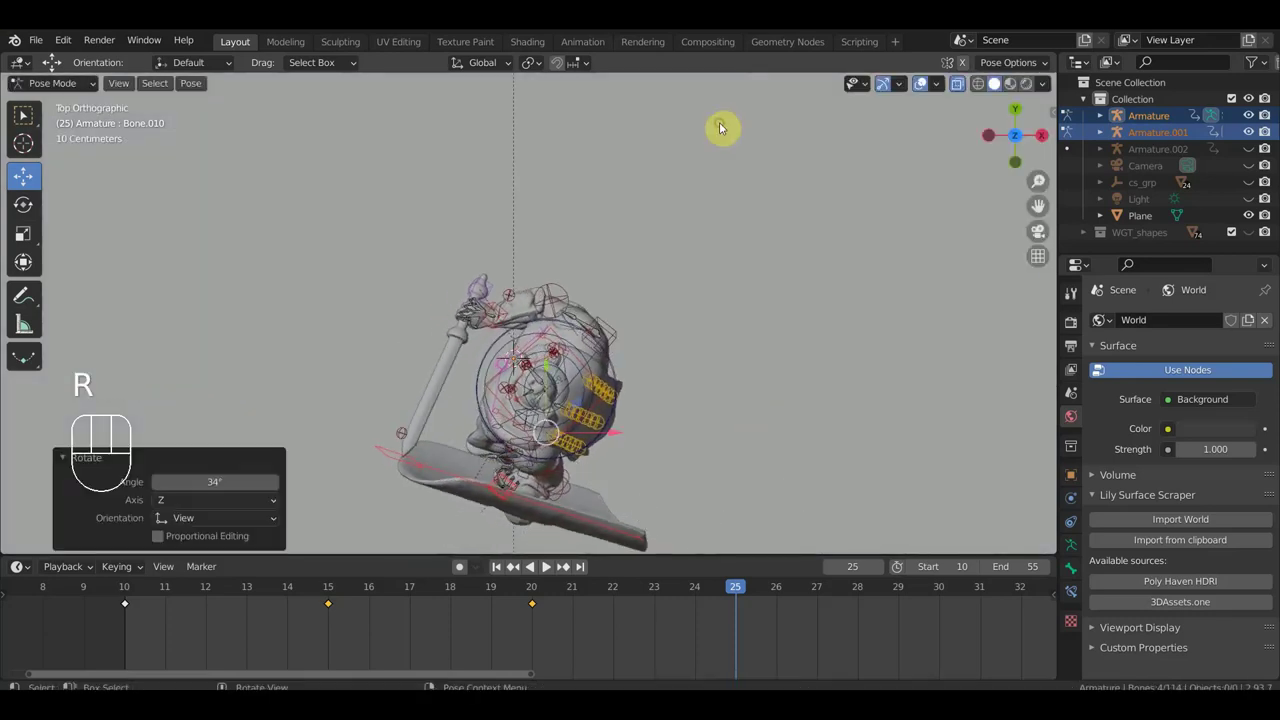
drag(773, 331, 896, 241)
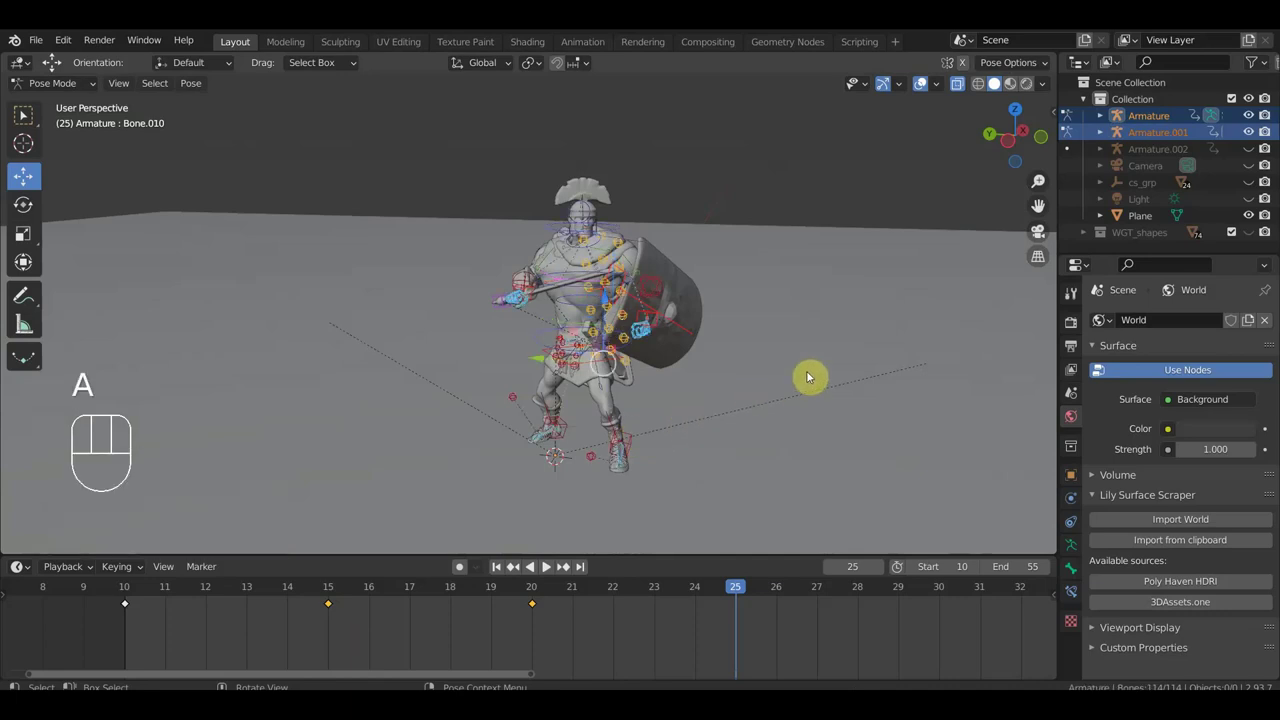
key(KP_7)
key(r)
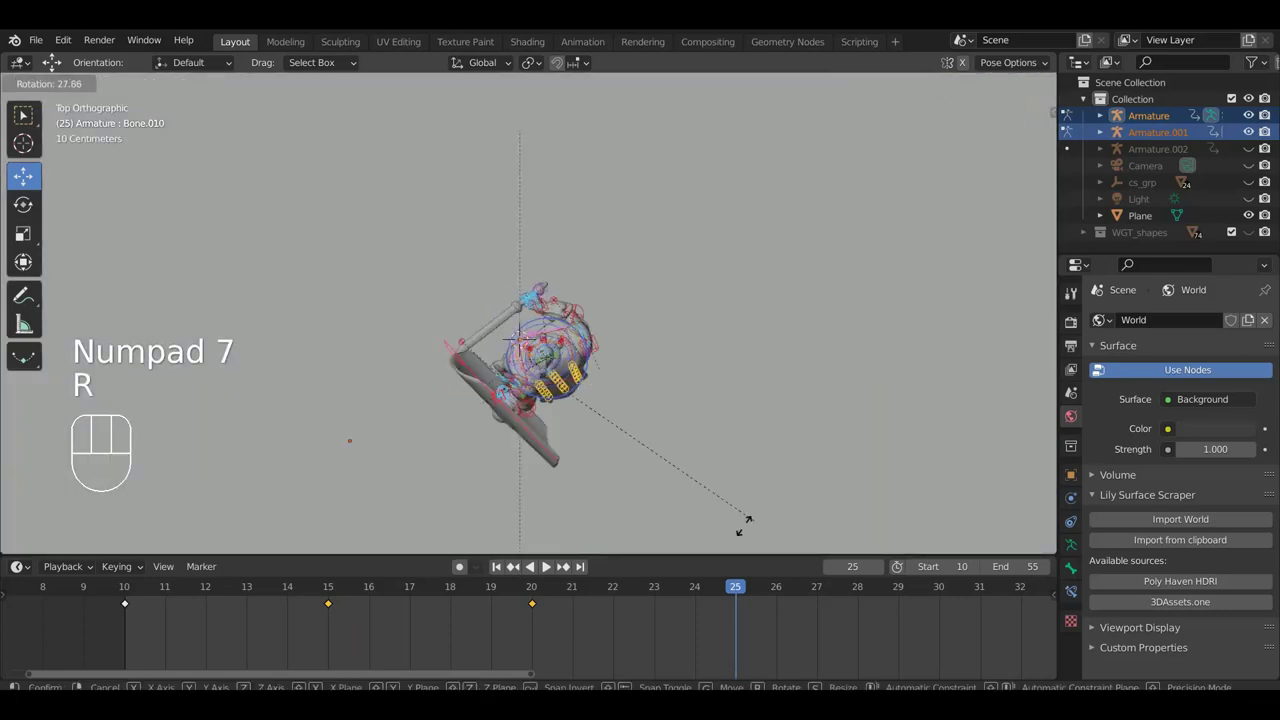
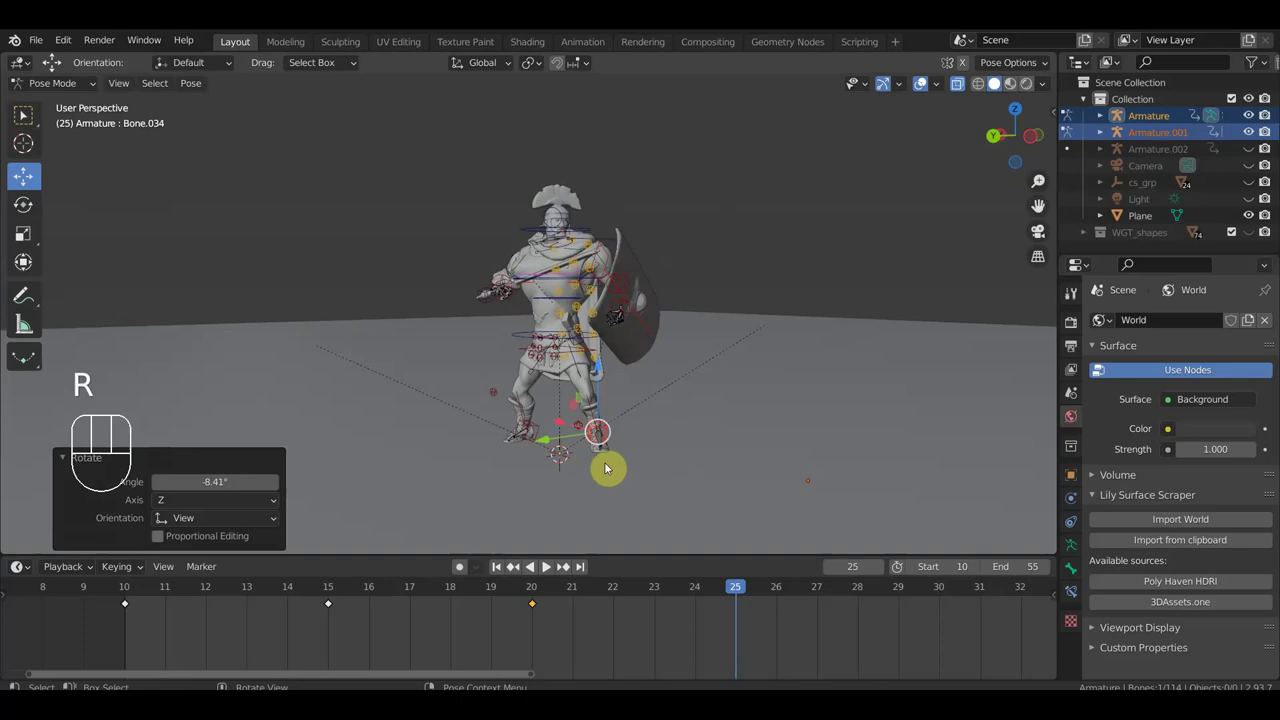
Rotate the shield-arm bone into the frame-25 swing and confirm the first foot's position.
drag(605, 448, 594, 472)
drag(594, 472, 449, 463)
key(r)
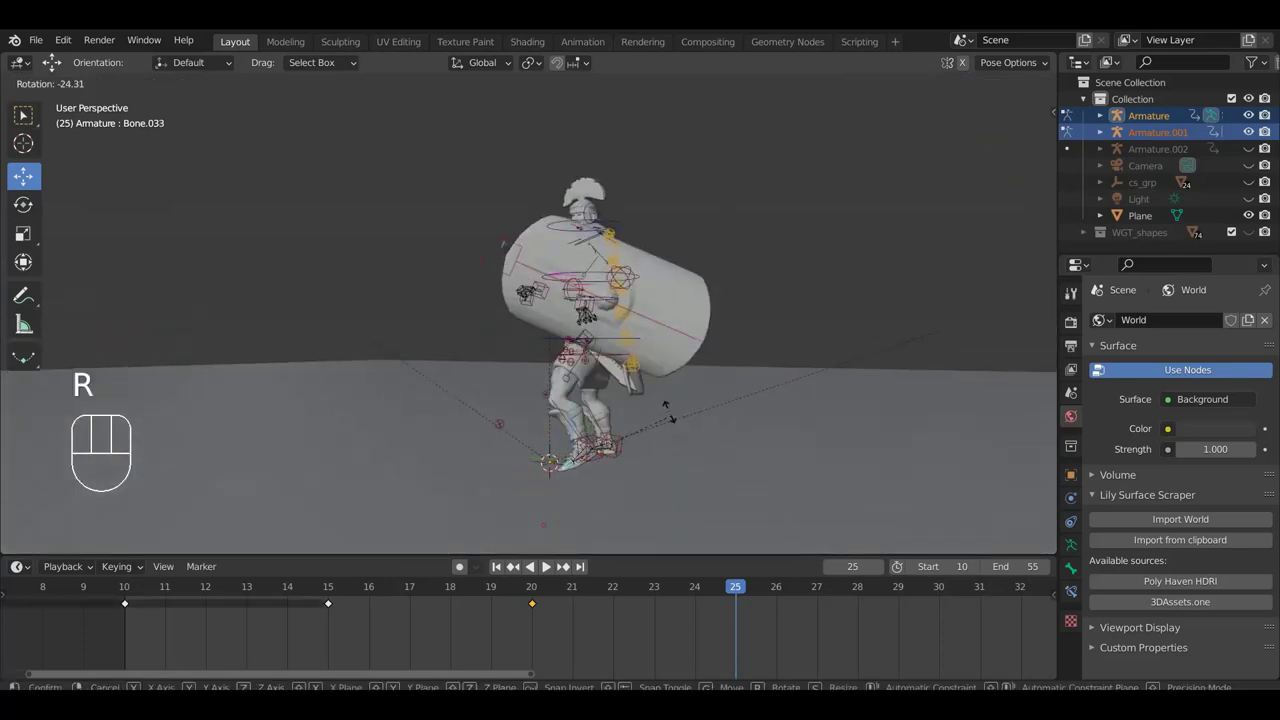
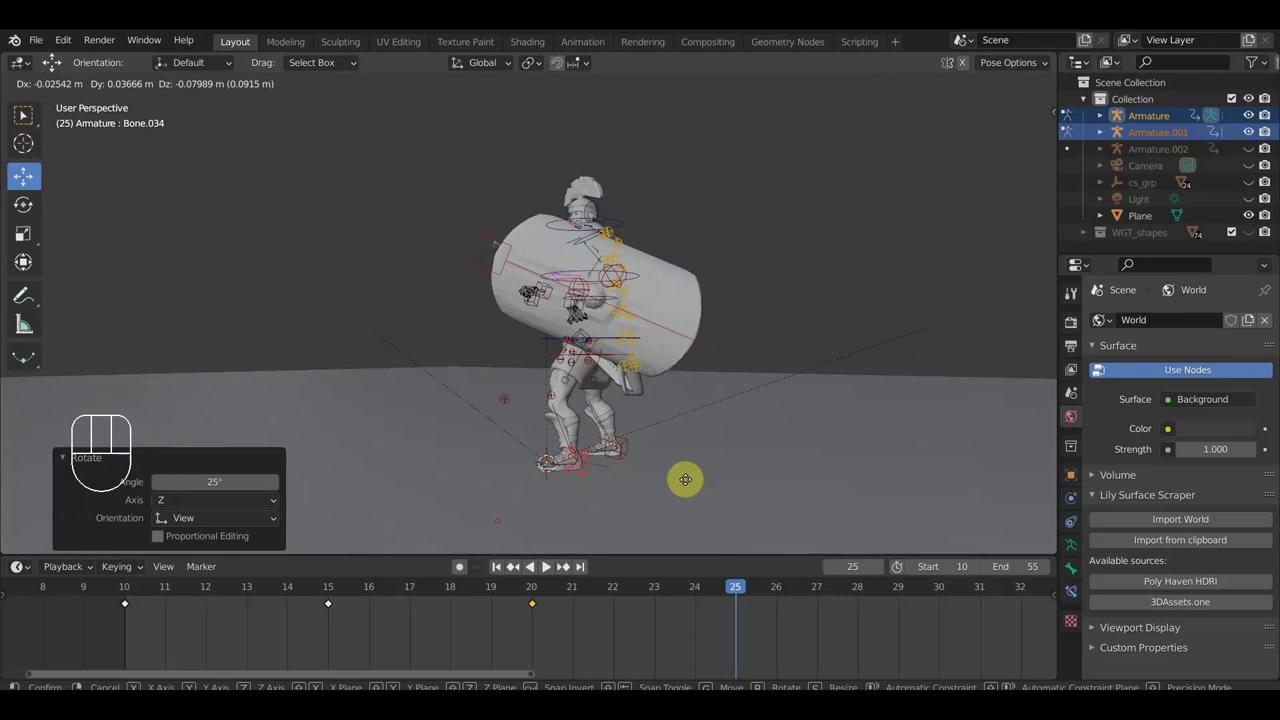
click(691, 484)
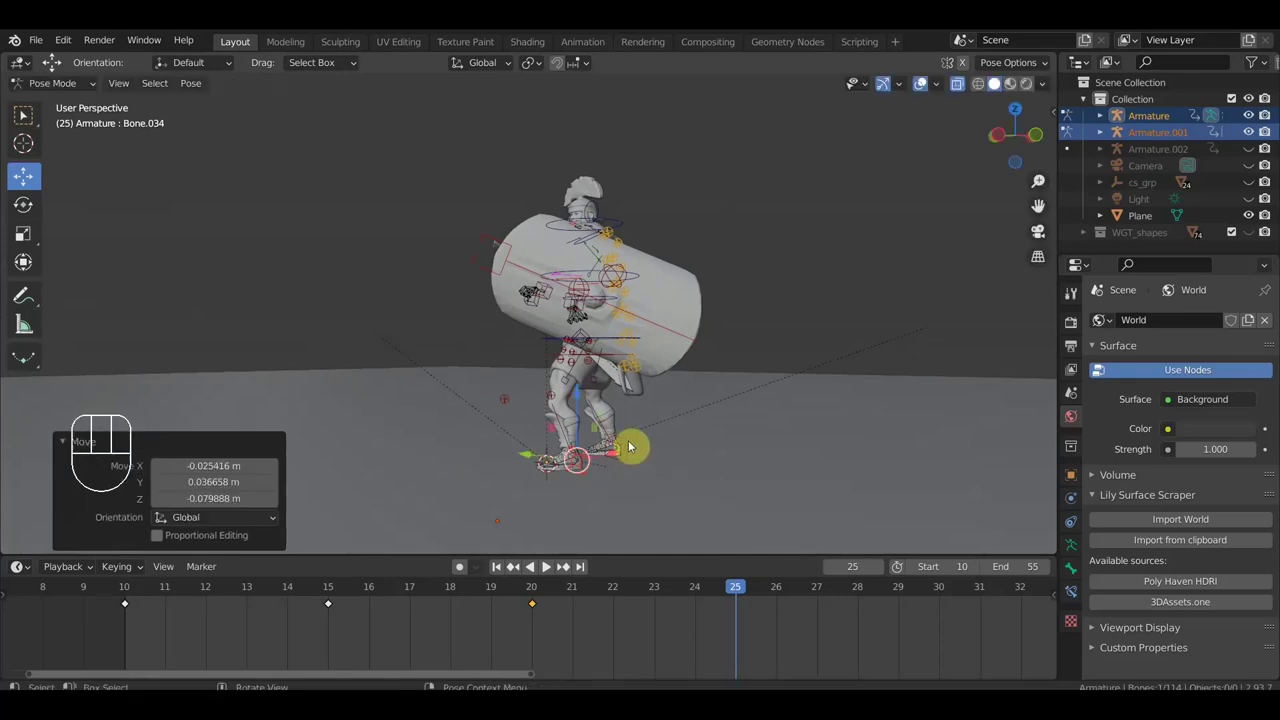
Move the other foot IK control and turn it from top view.
drag(687, 452, 834, 465)
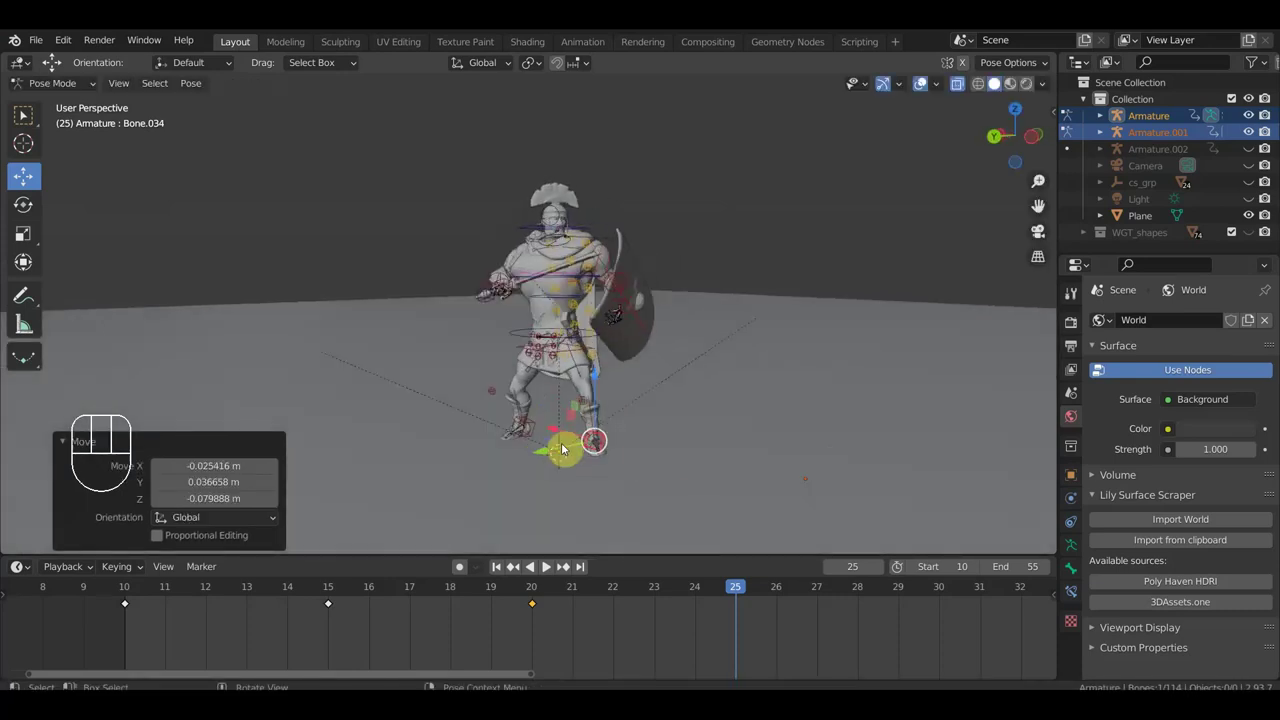
click(539, 422)
drag(570, 439, 654, 499)
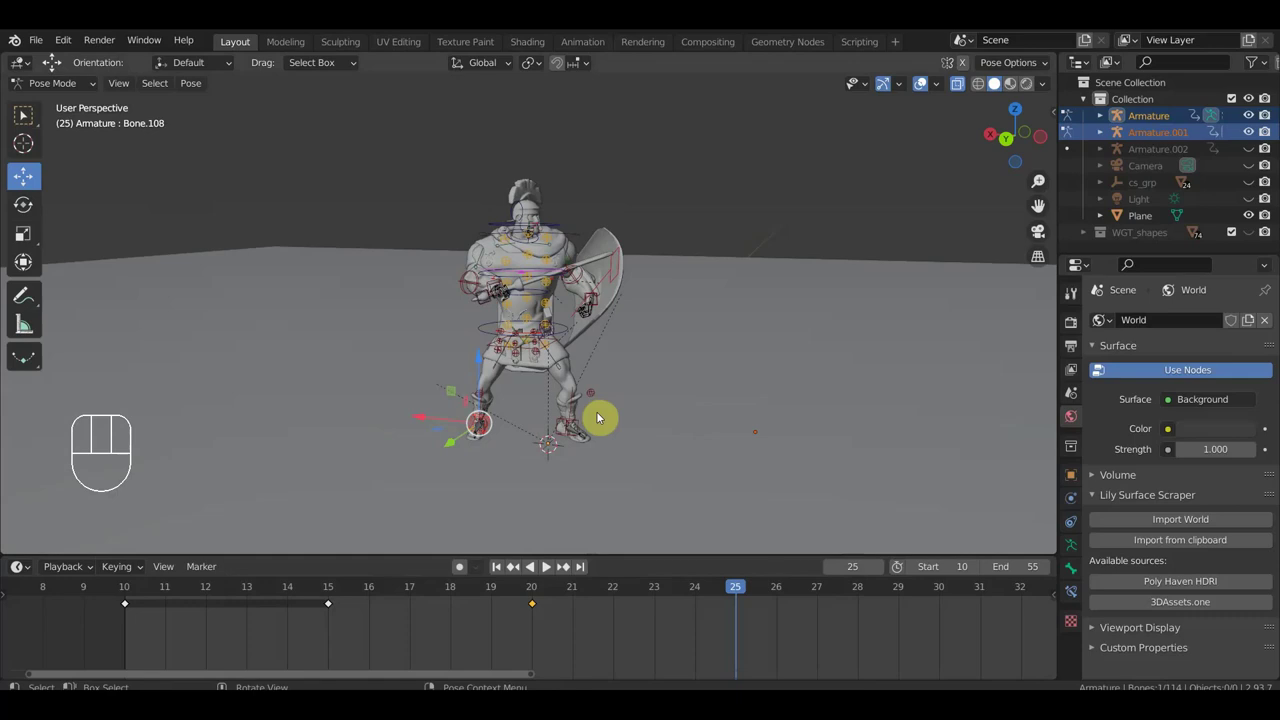
key(KP_7)
key(r)
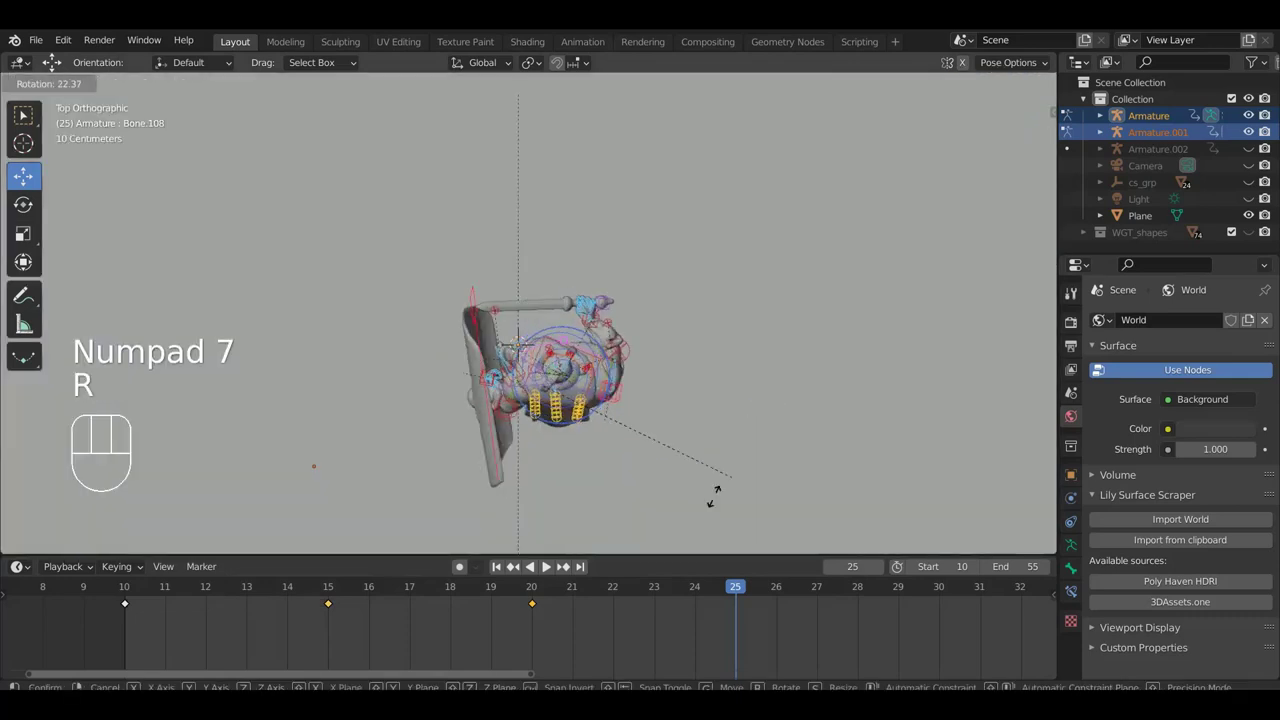
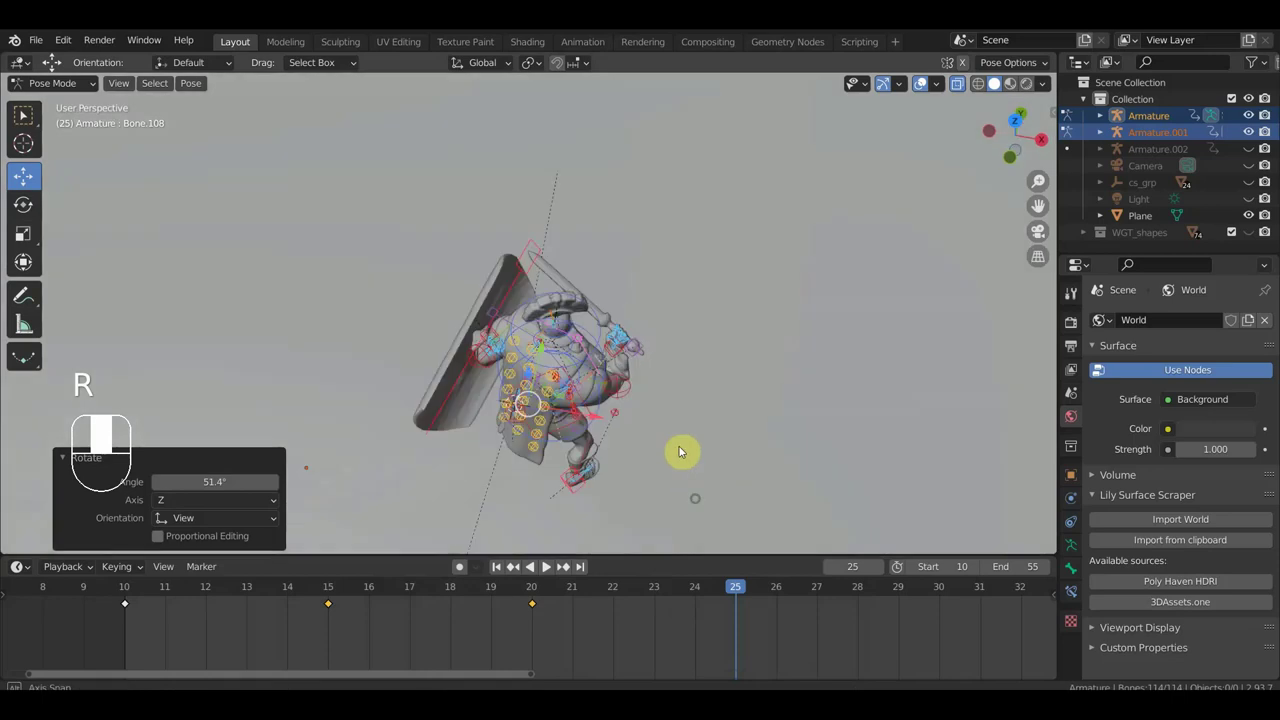
Select the torso control and twist it around the vertical axis in top view.
click(584, 252)
key(KP_7)
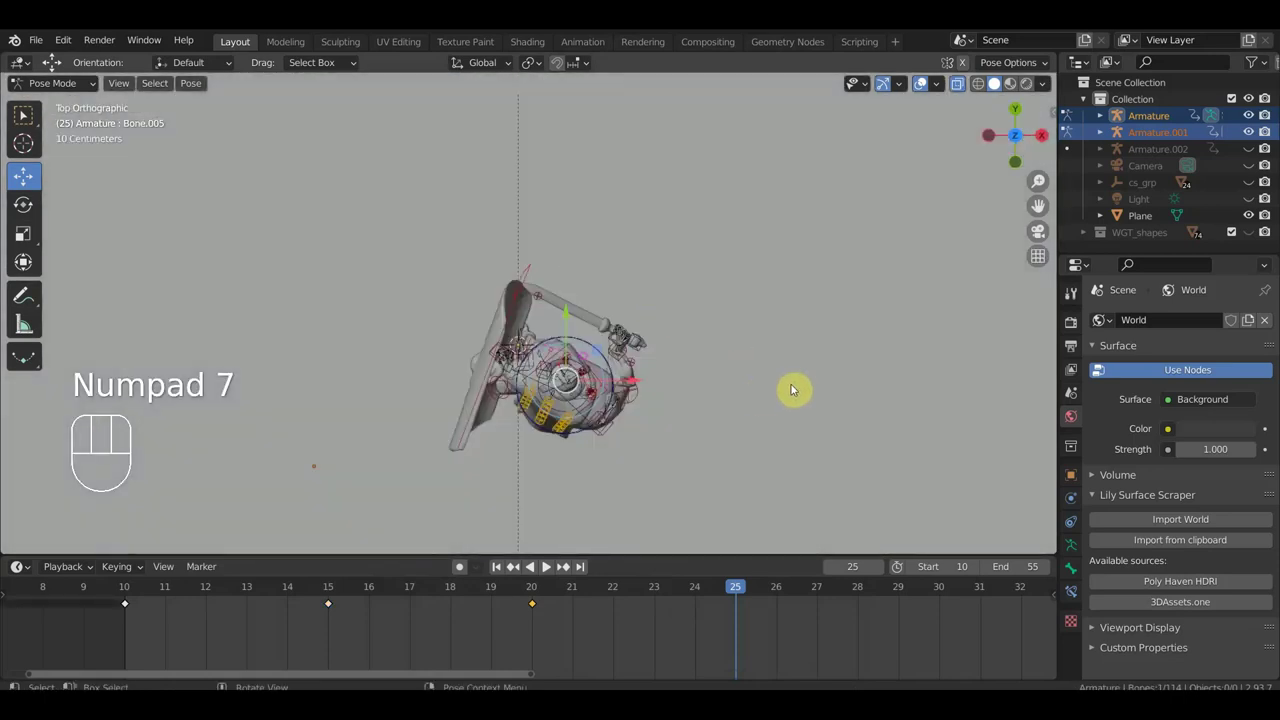
key(r)
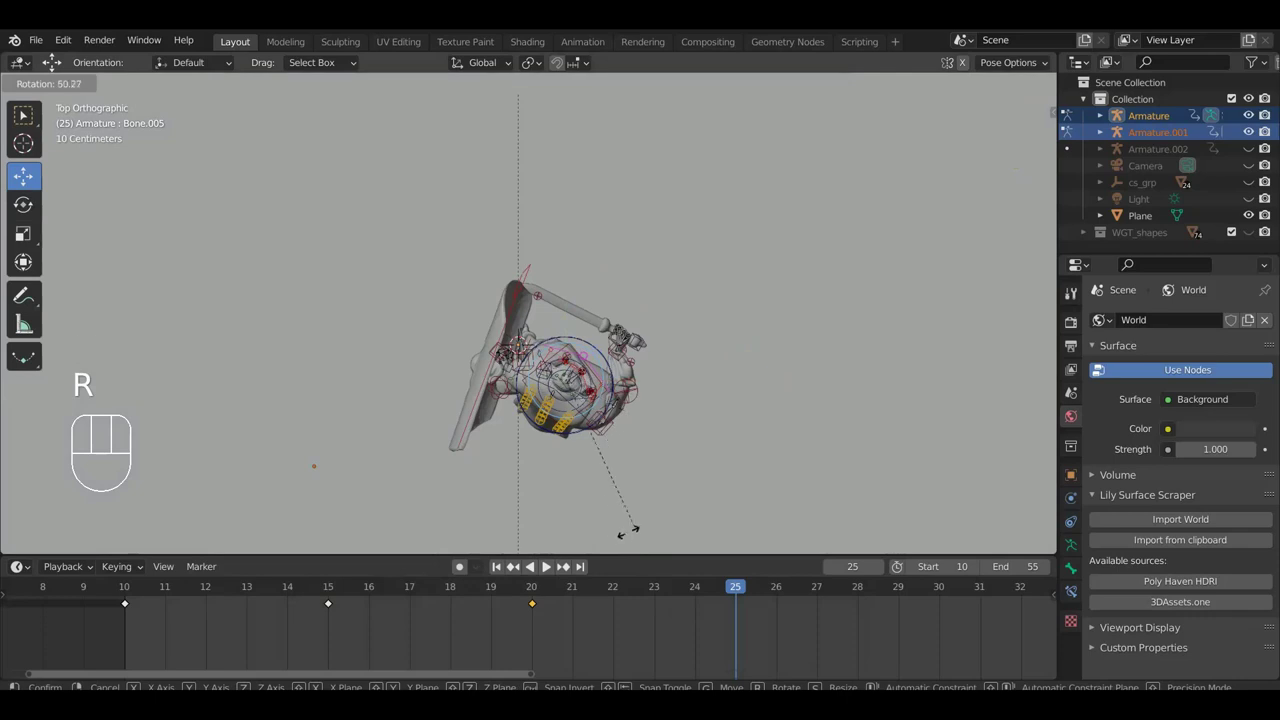
drag(627, 540, 625, 511)
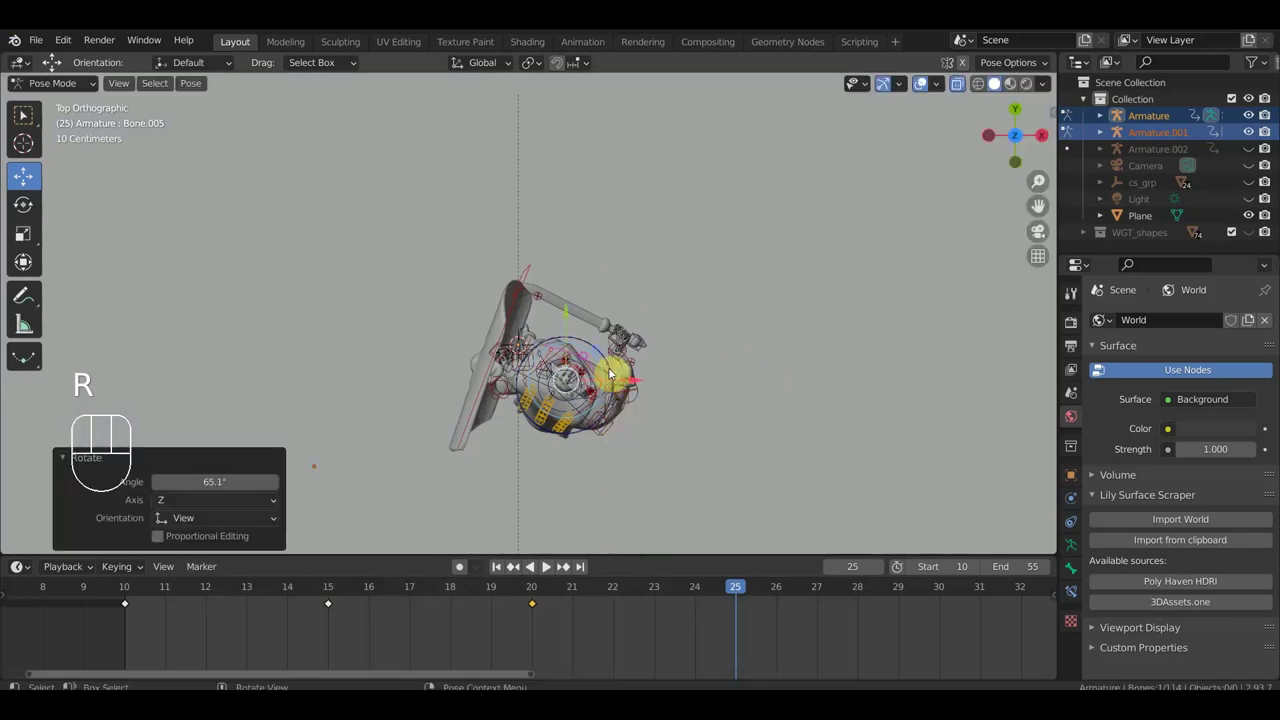
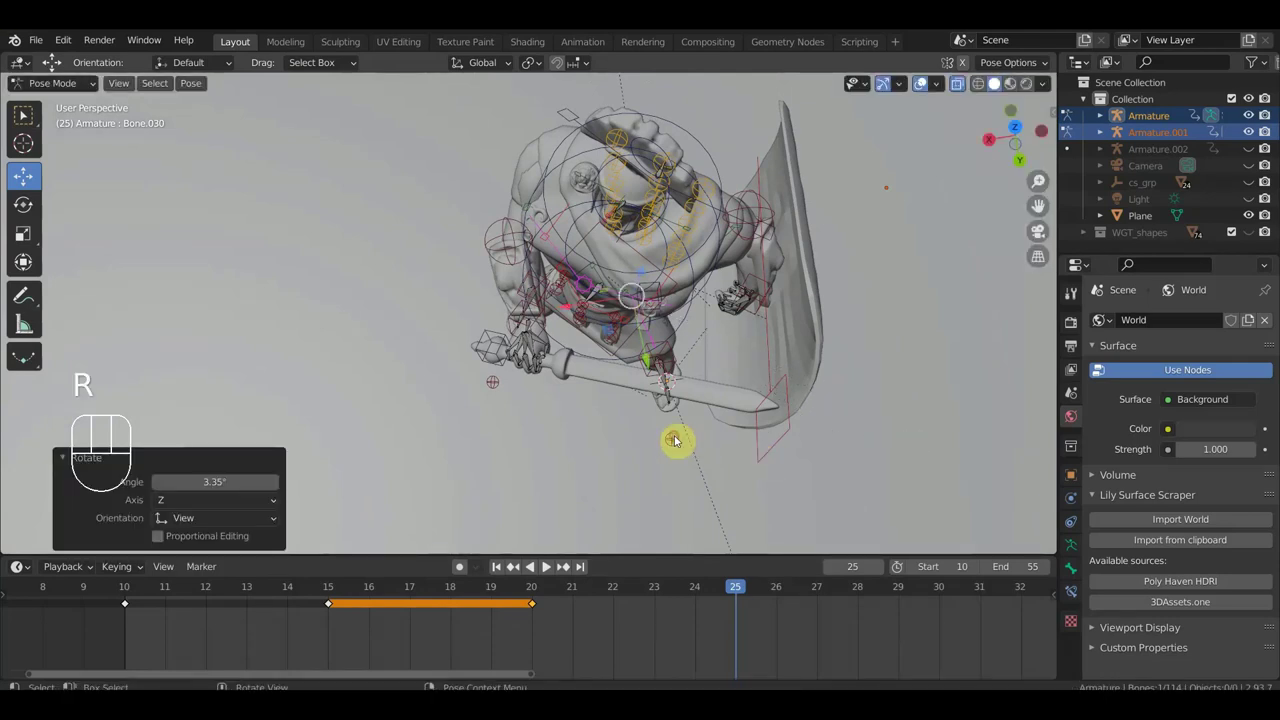
Confirm the leg bone's position and rotate an arm control into the sword swing.
click(747, 473)
drag(769, 428, 746, 342)
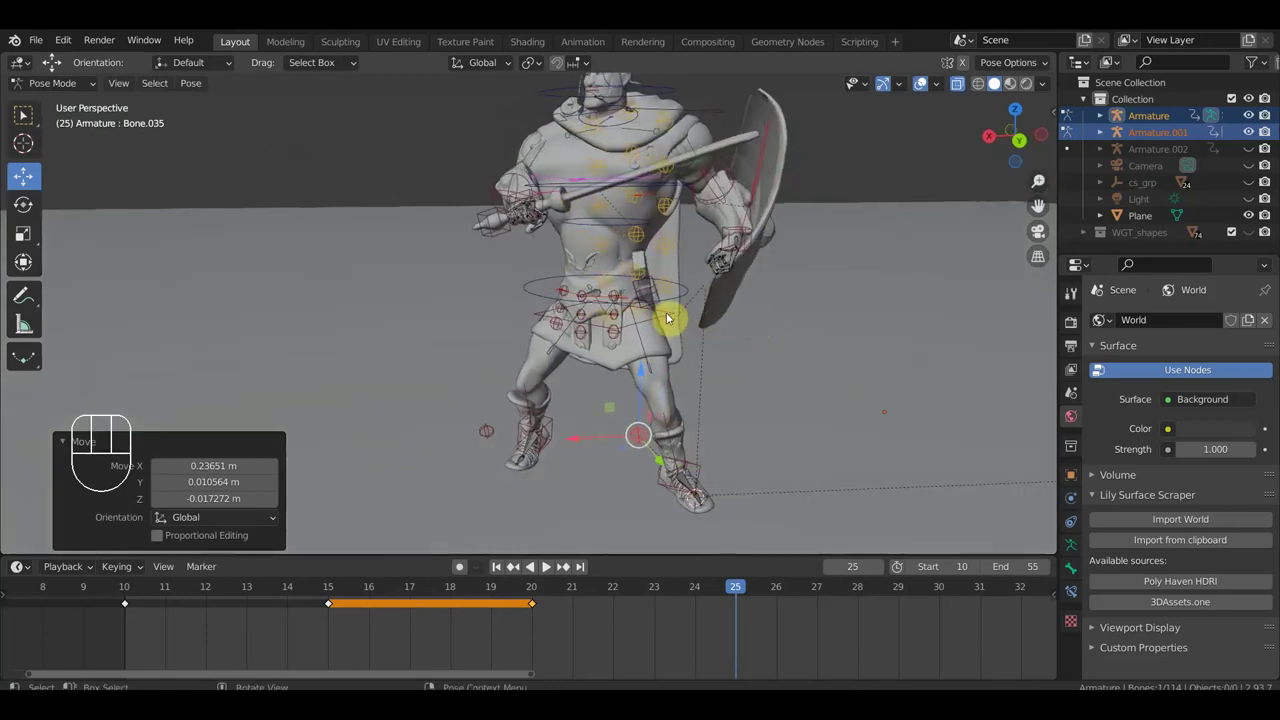
drag(571, 252, 642, 353)
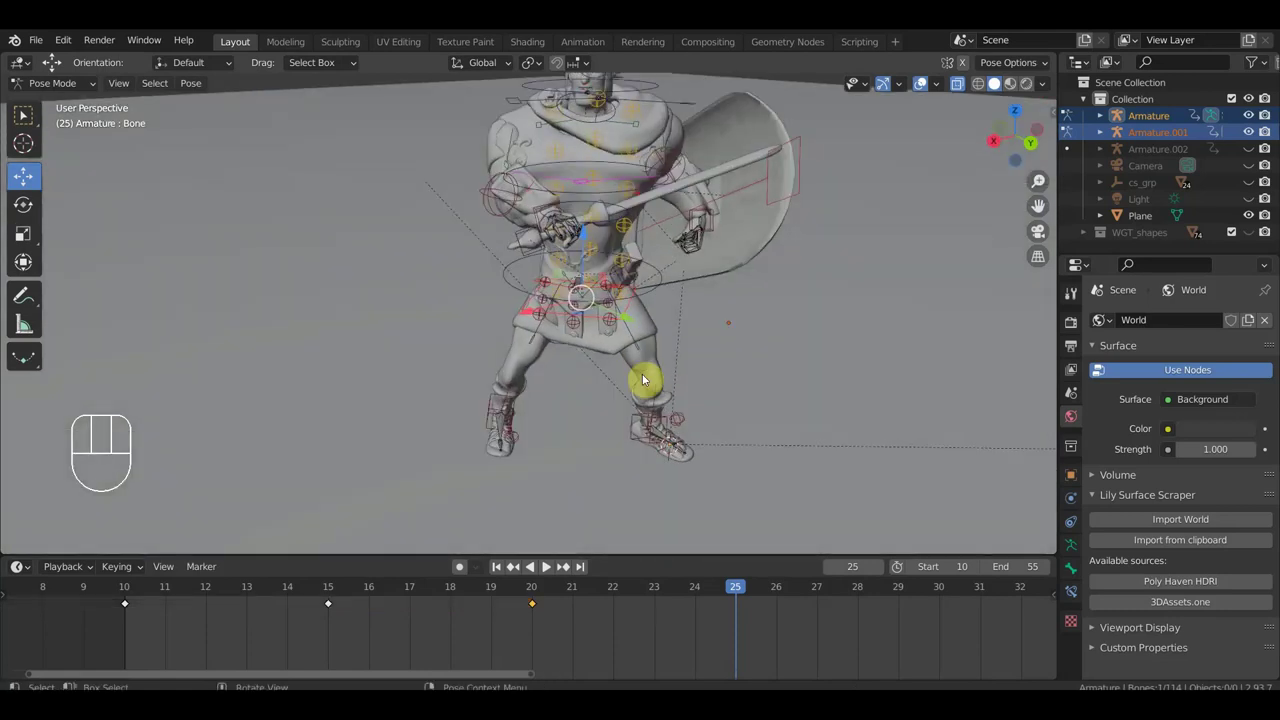
drag(525, 241, 541, 222)
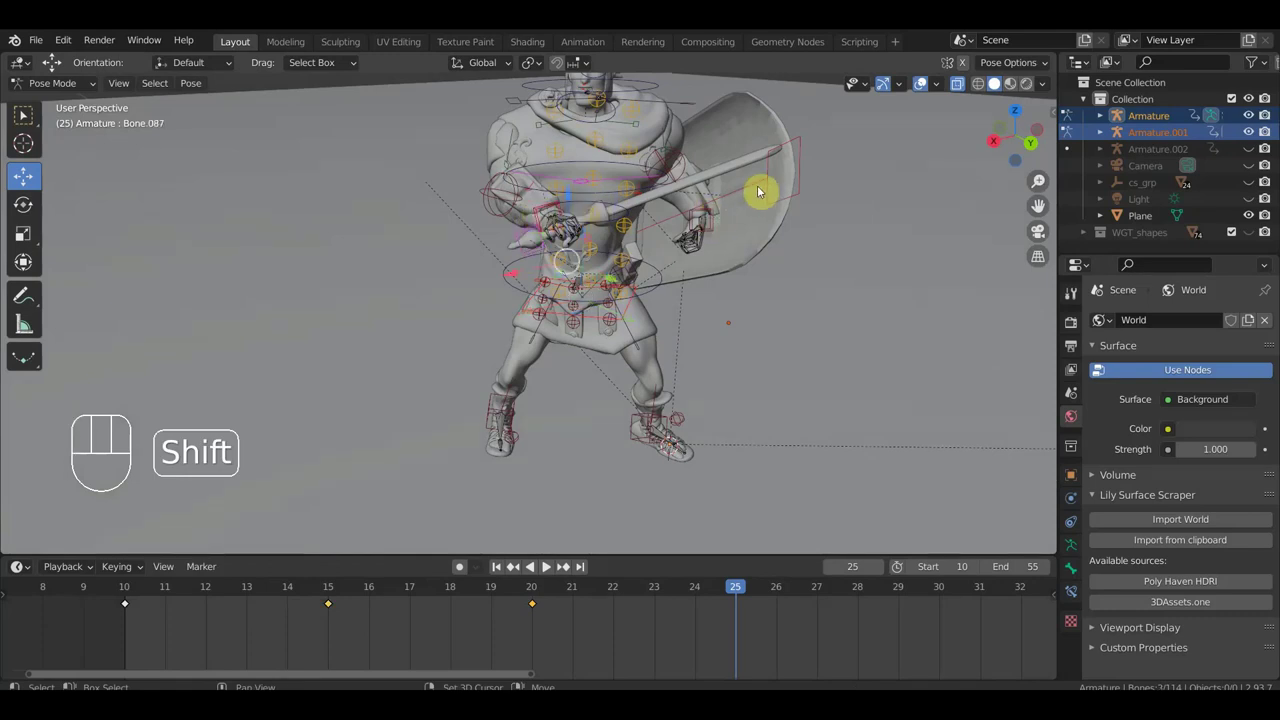
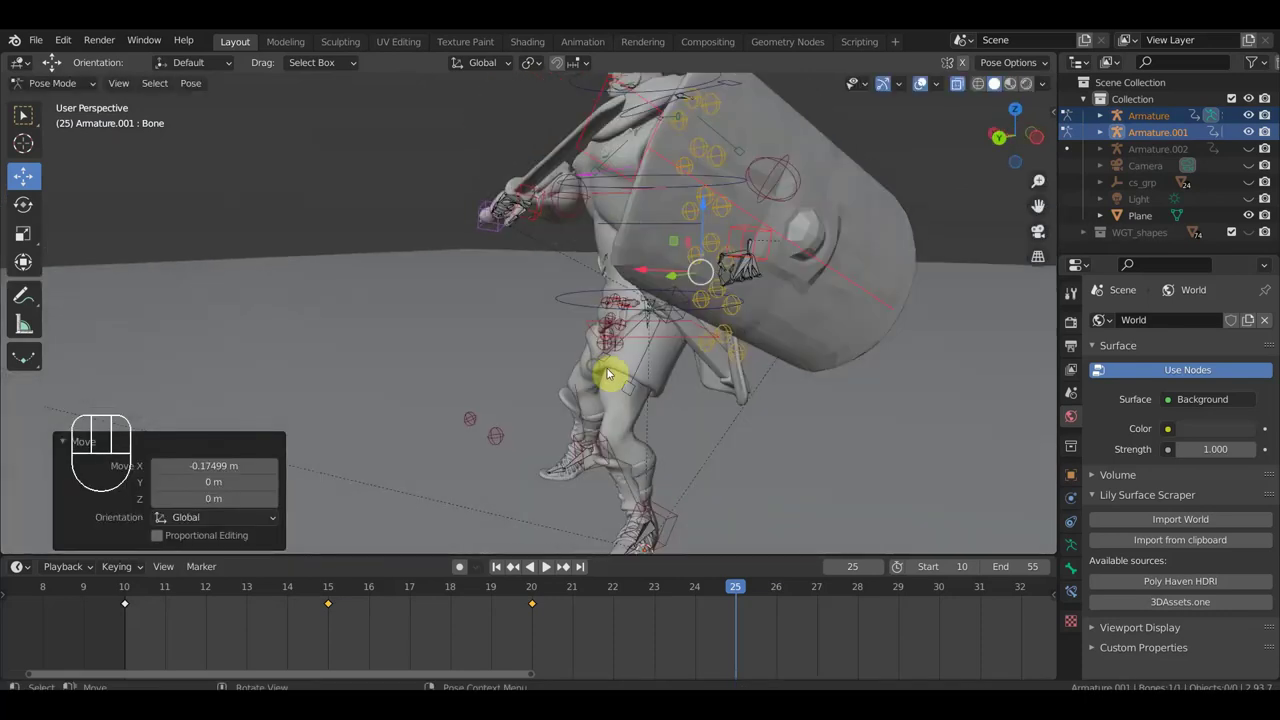
drag(699, 363, 703, 344)
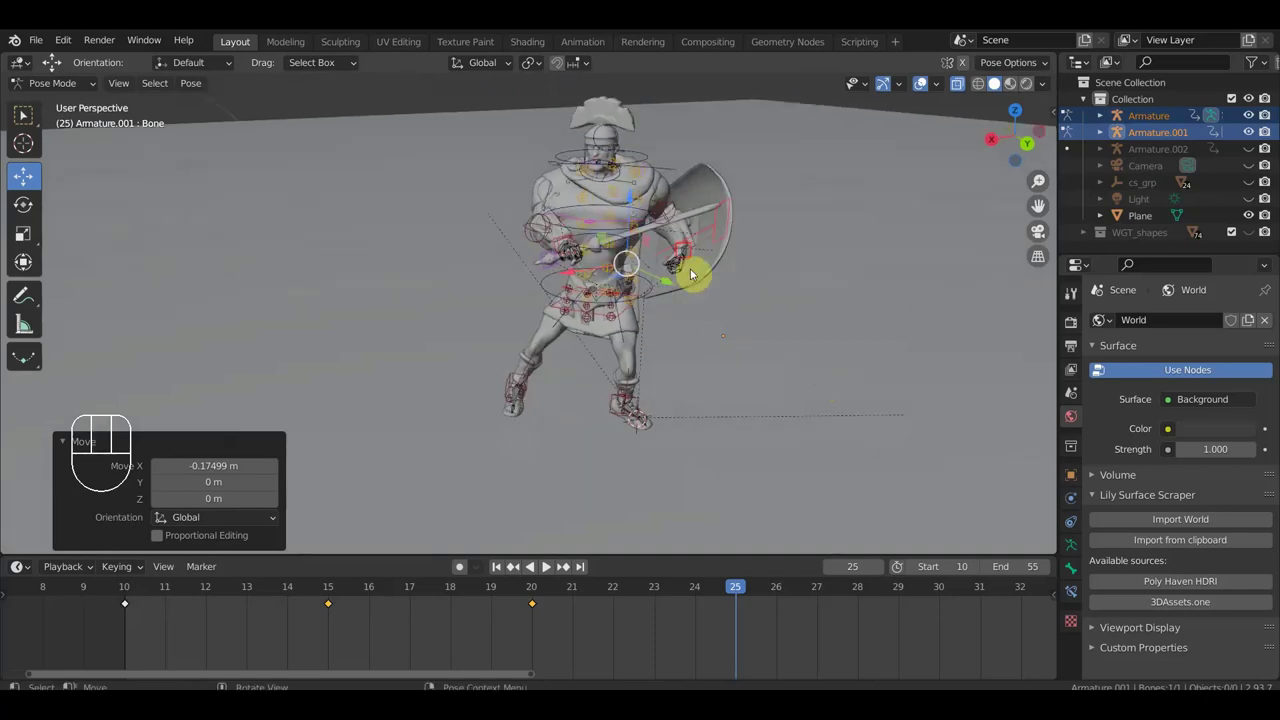
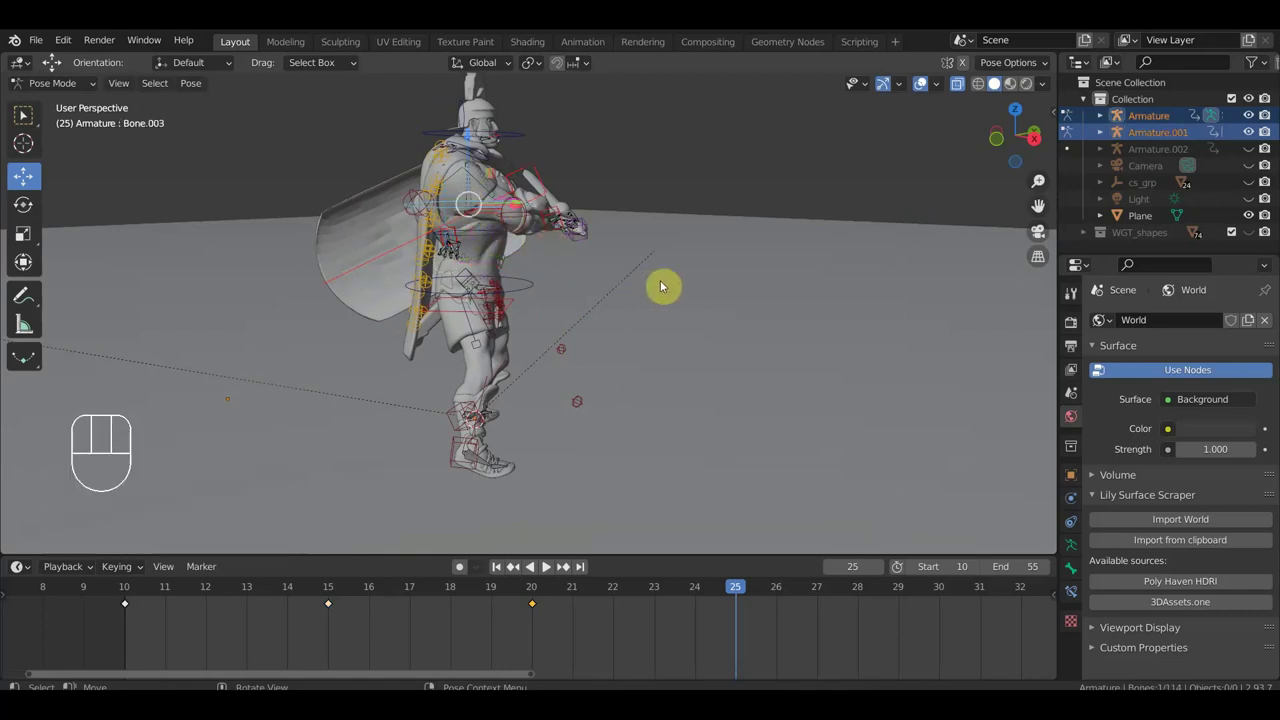
key(r)
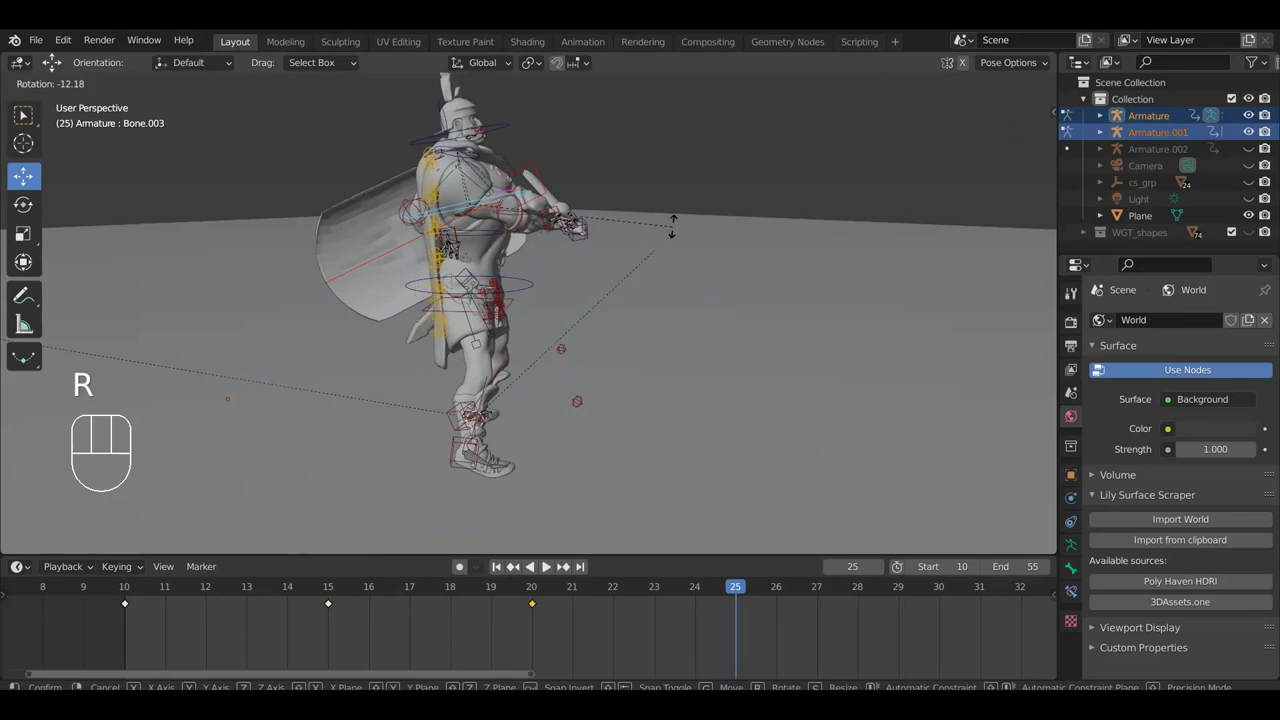
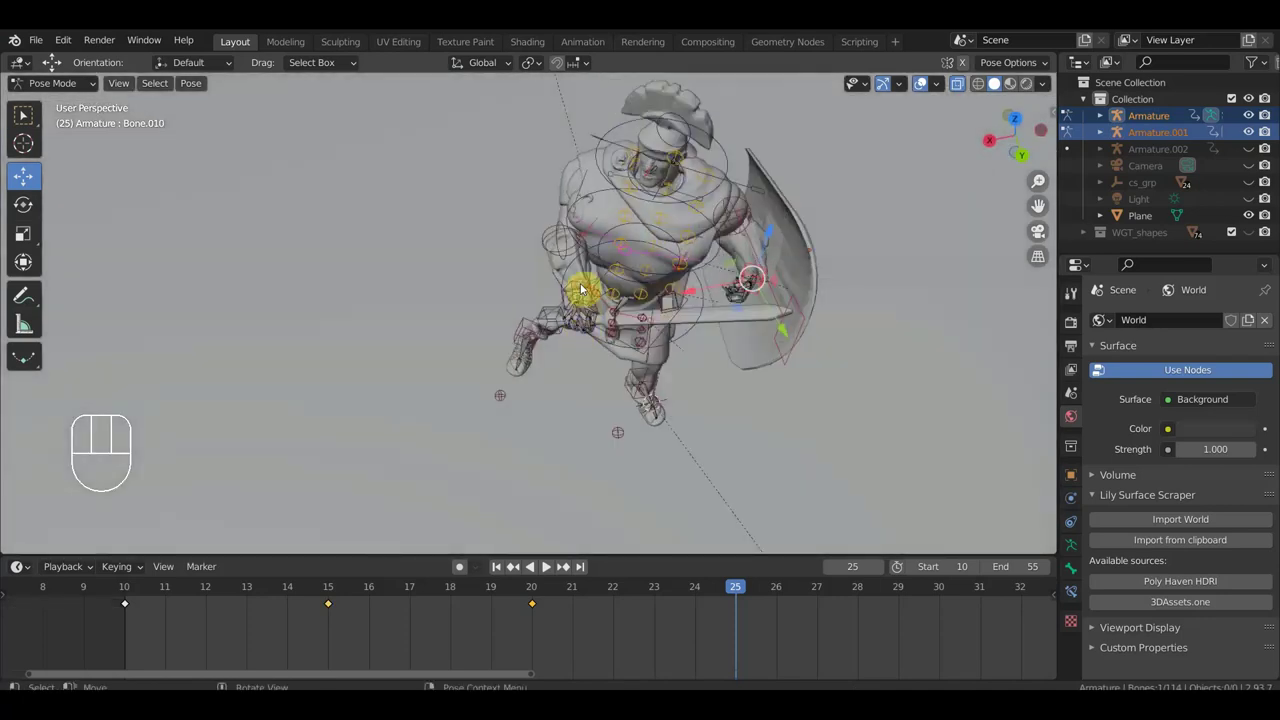
Select a hip control and adjust it from top view, confirming the arm's new position.
drag(591, 308, 633, 286)
click(587, 273)
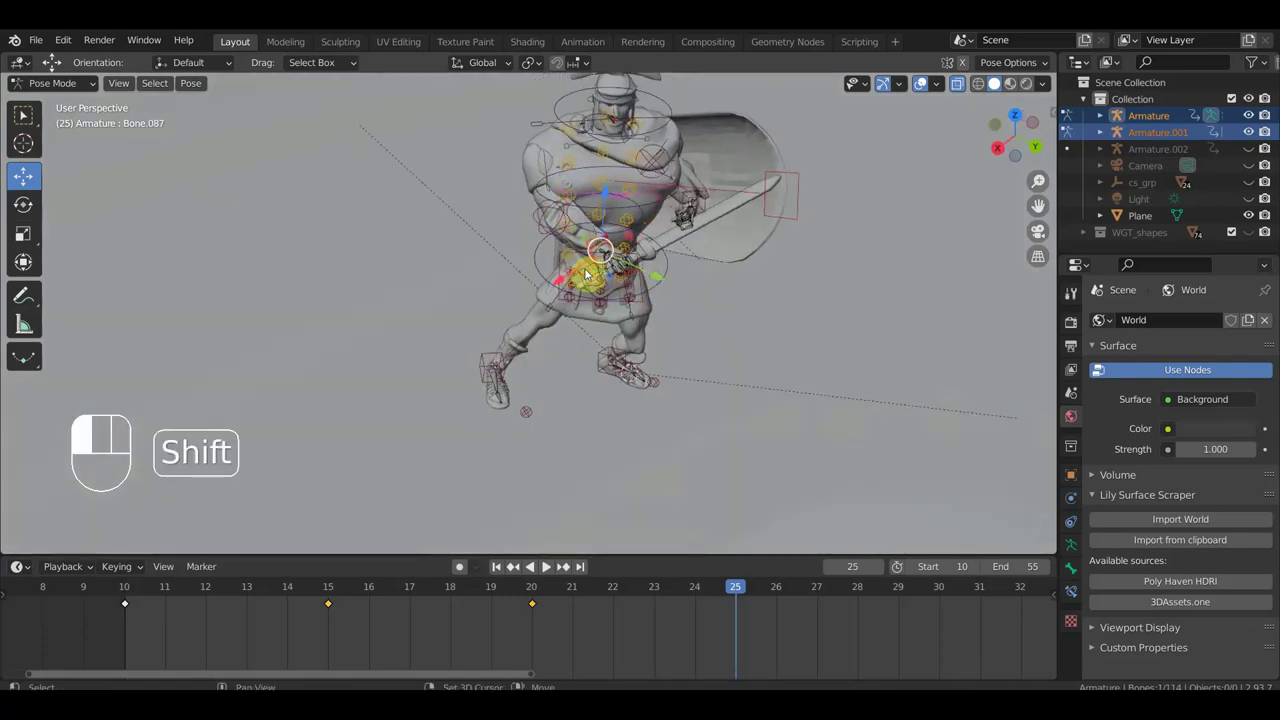
key(KP_7)
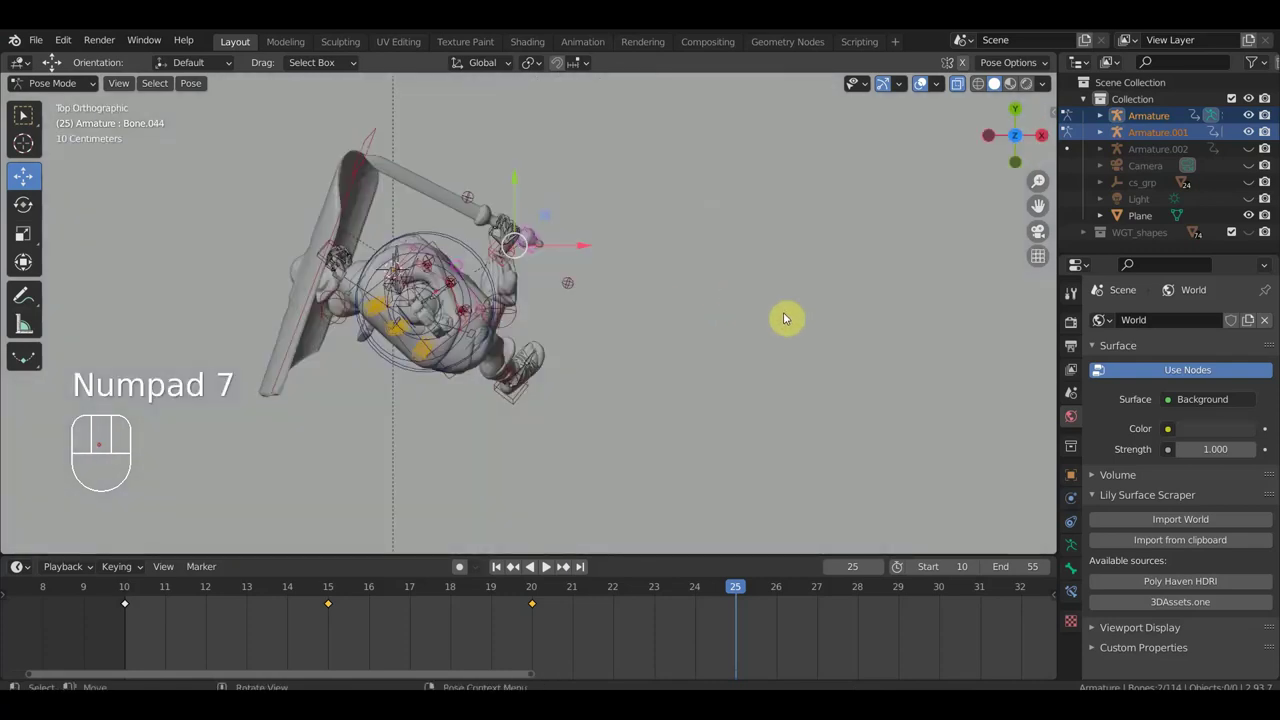
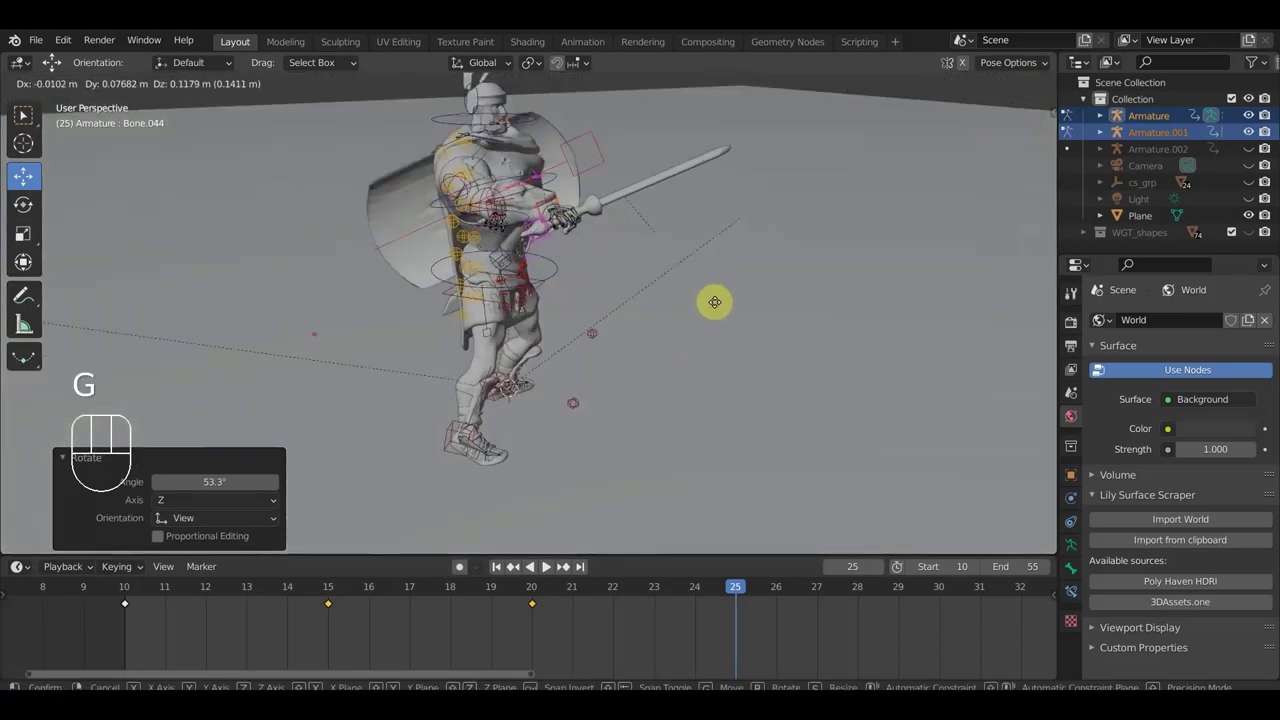
click(729, 277)
Rotate and tilt the shield to its new angle for the frame-25 pose.
drag(767, 287, 803, 272)
drag(515, 317, 413, 343)
middle_click(621, 368)
drag(746, 252, 789, 215)
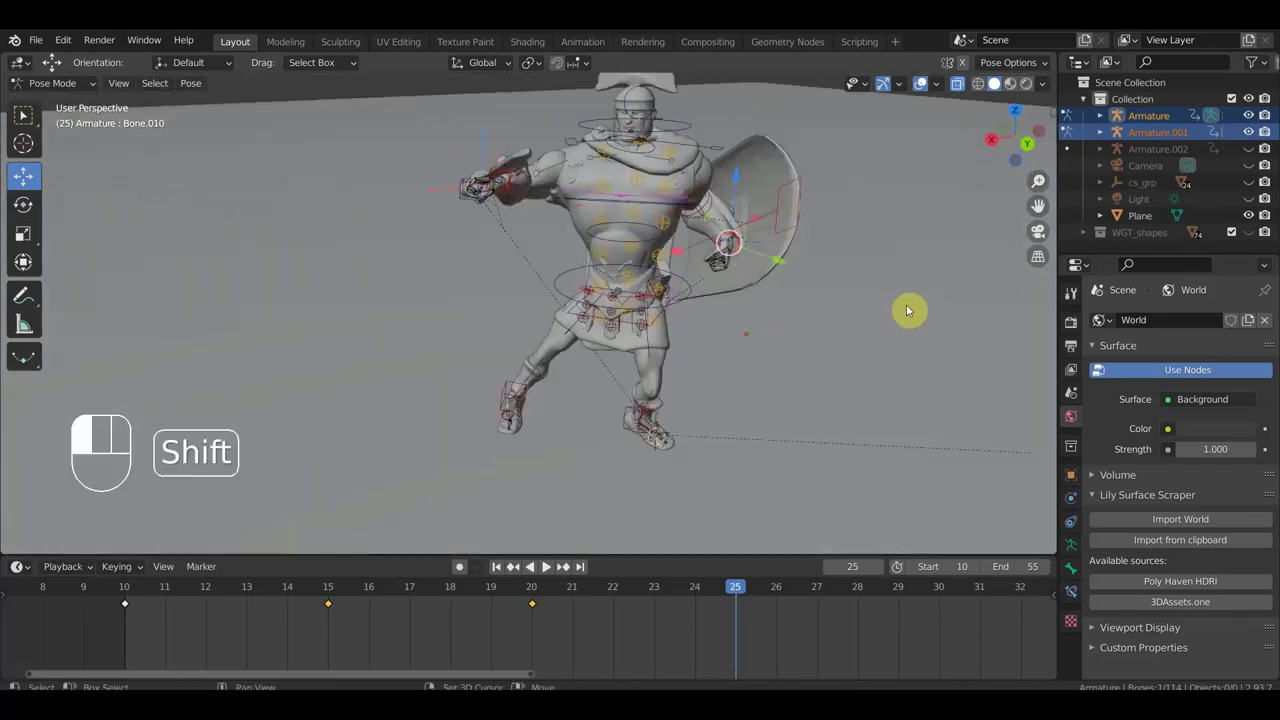
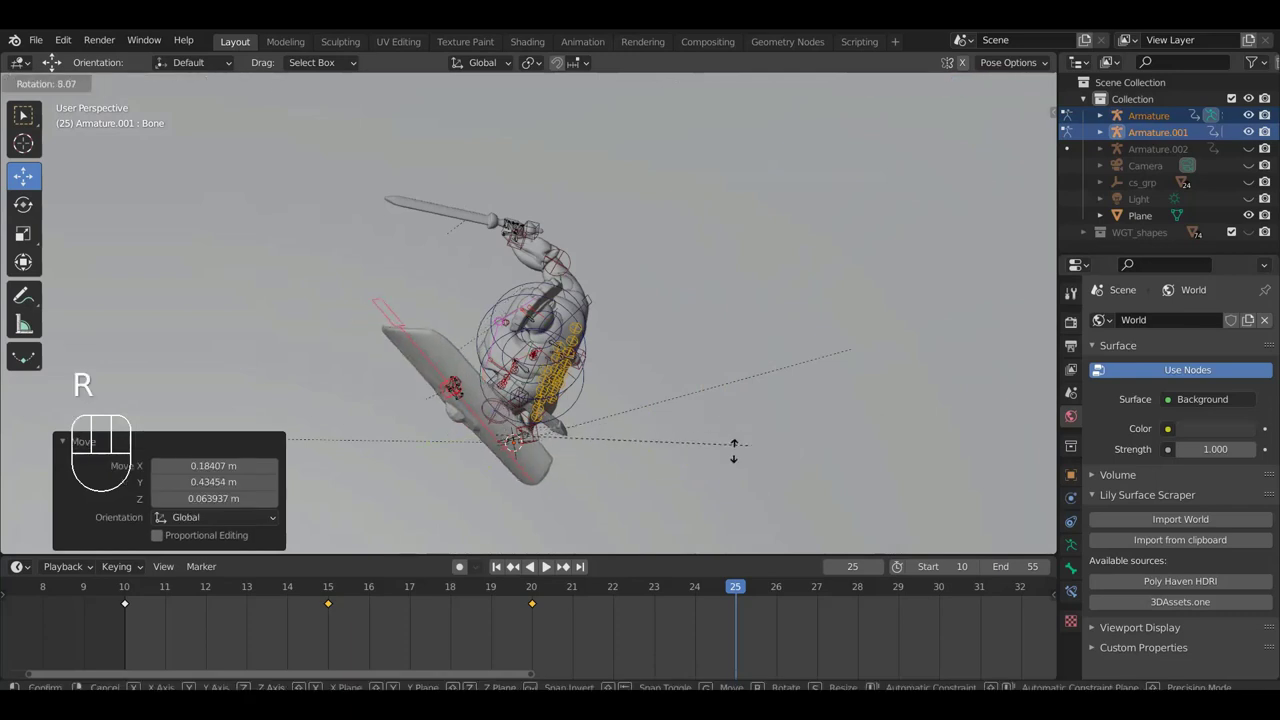
click(653, 479)
drag(796, 387, 866, 343)
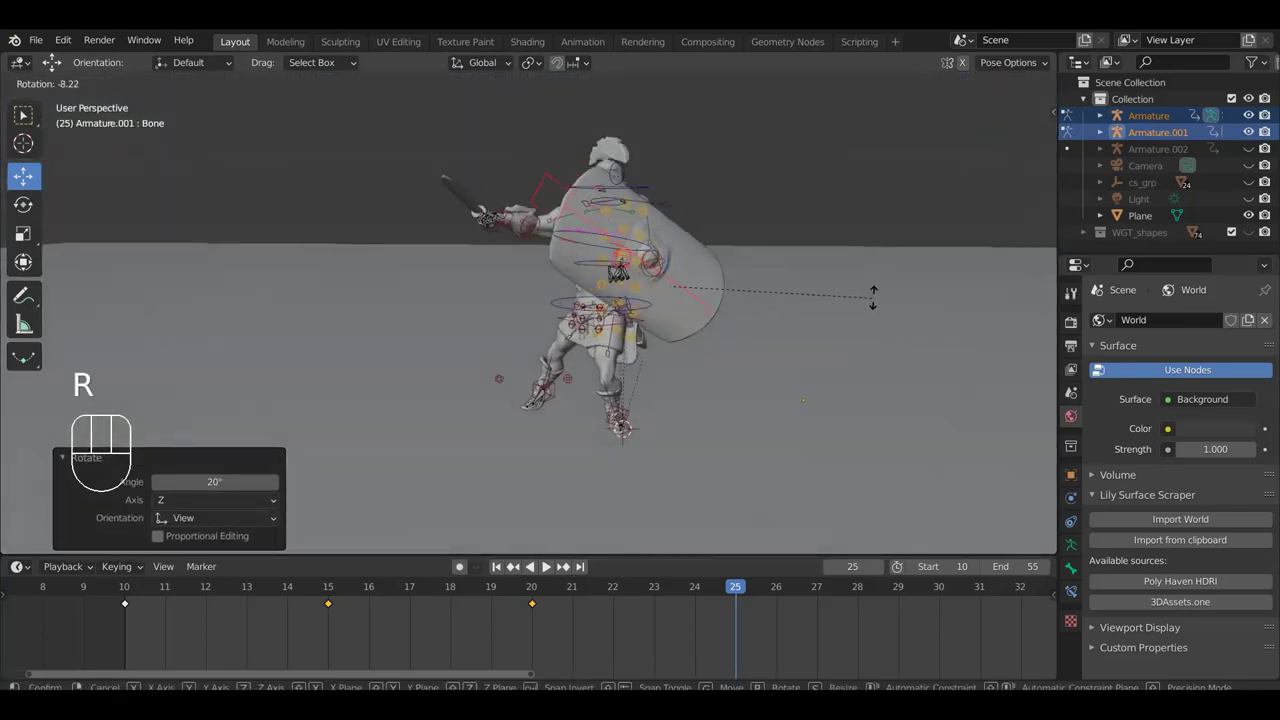
click(879, 302)
drag(741, 370, 807, 375)
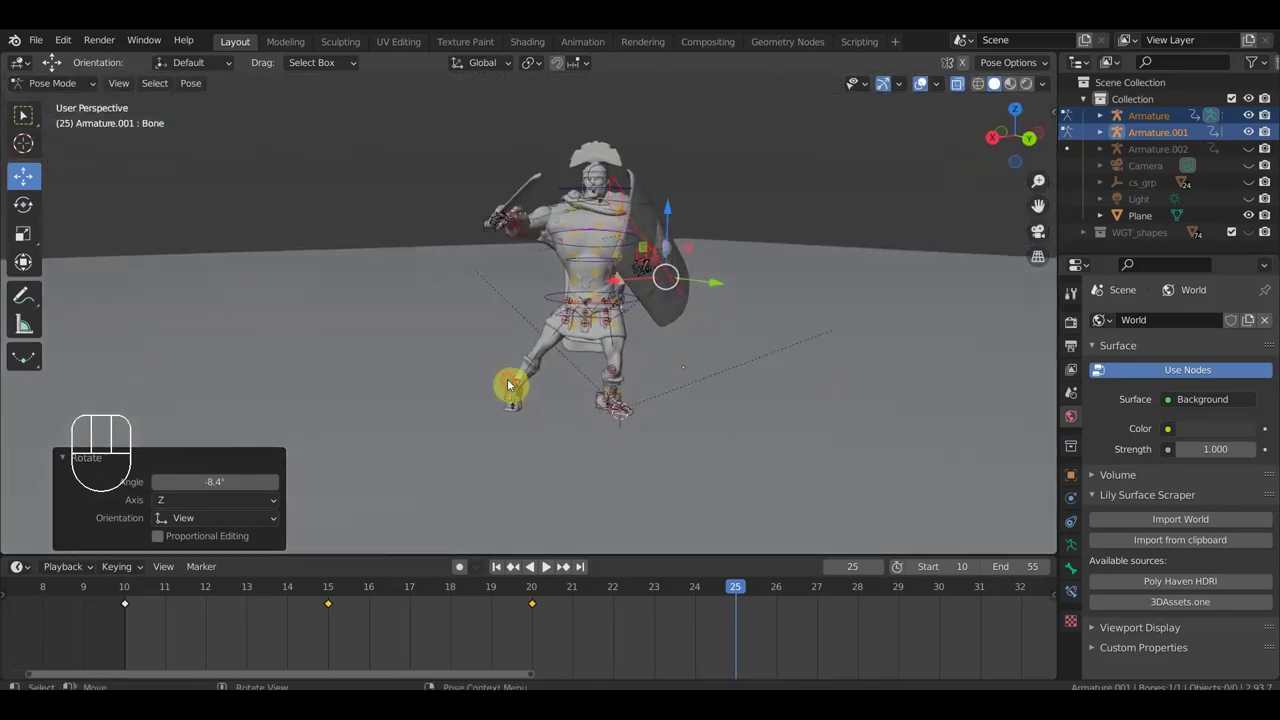
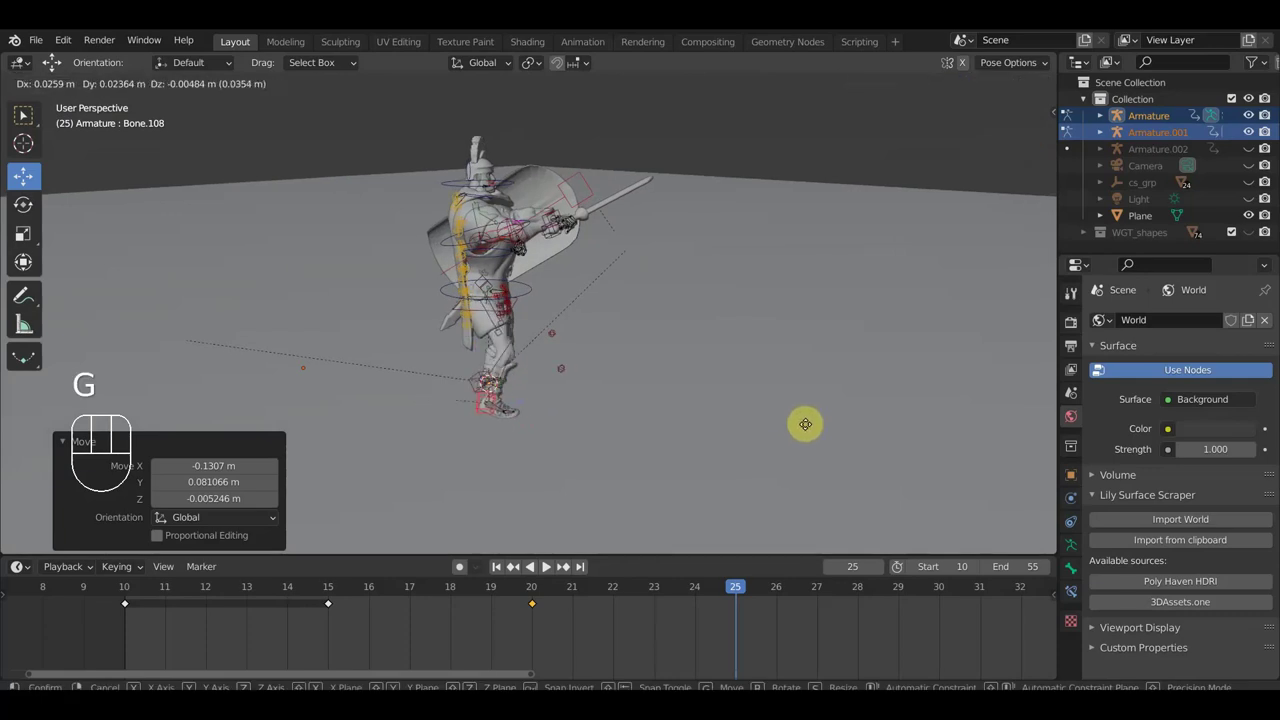
Select every bone and key Location & Rotation at frame 25.
key(g)
click(825, 431)
drag(761, 426, 464, 412)
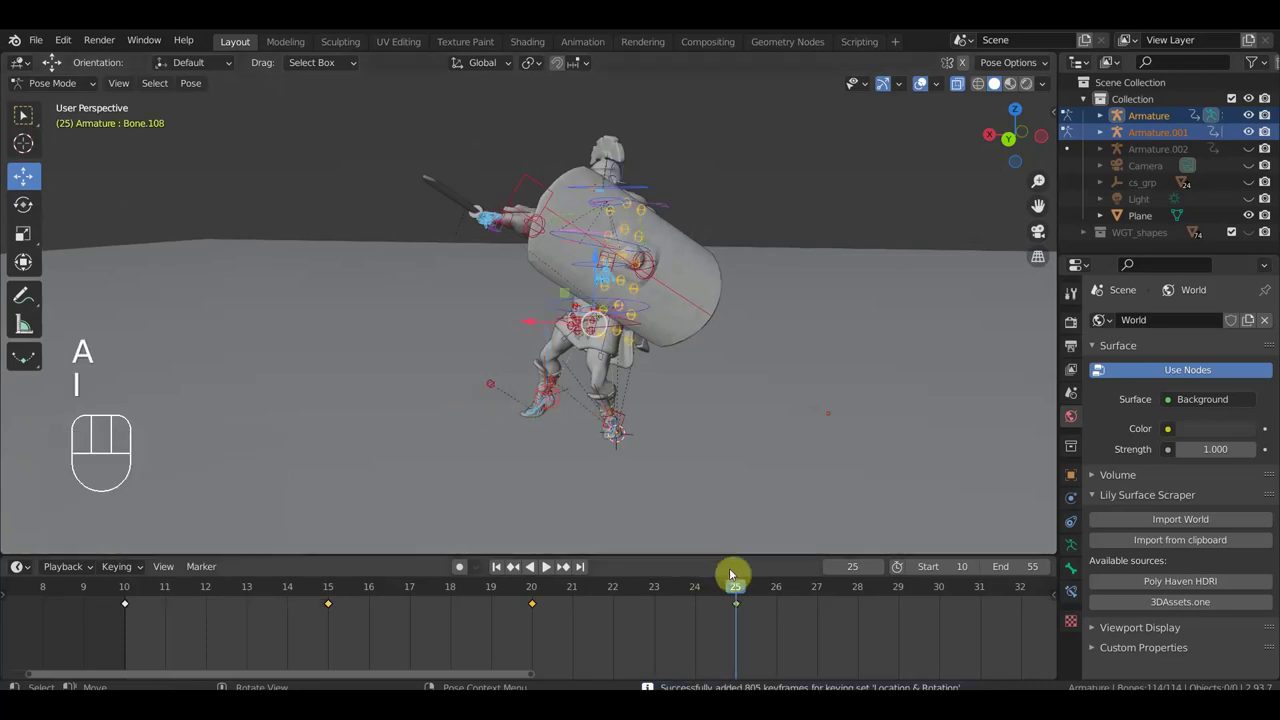
Scrub the playhead from frame 25 back to 20 and 15, orbiting to inspect each keyed pose.
drag(738, 598, 582, 551)
drag(631, 490, 525, 484)
drag(497, 597, 543, 624)
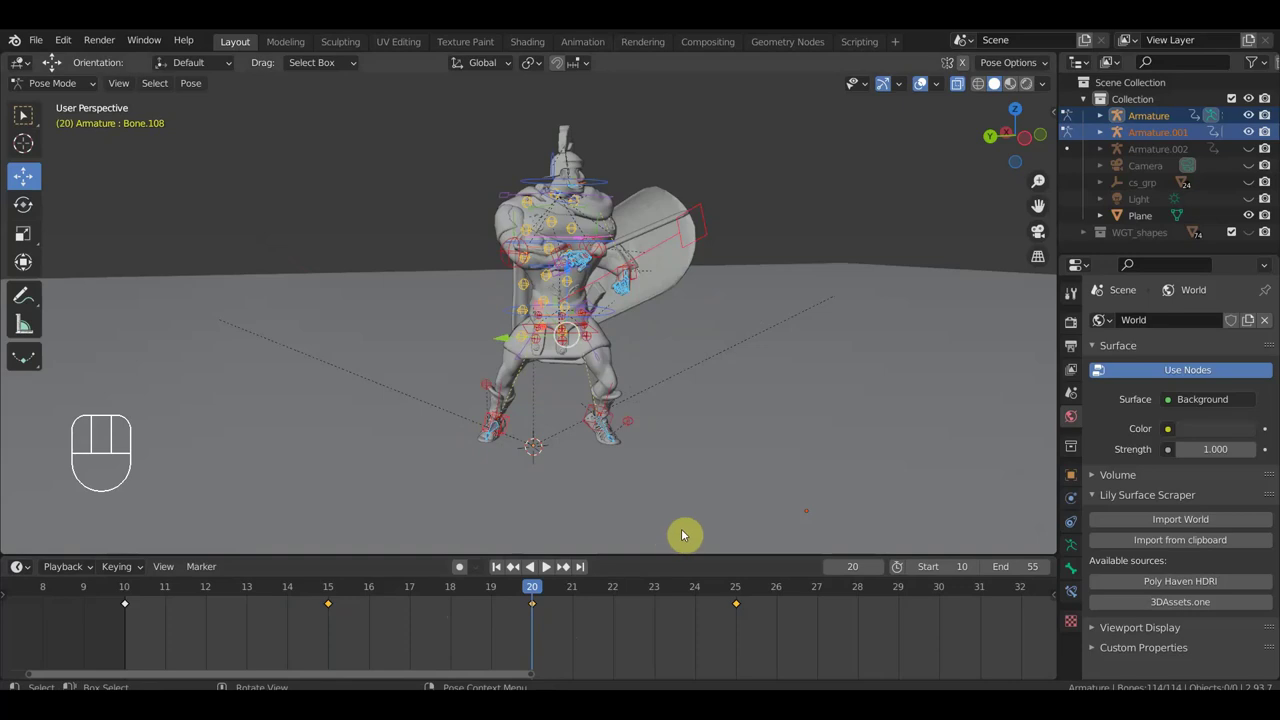
drag(756, 469, 715, 466)
drag(508, 591, 573, 534)
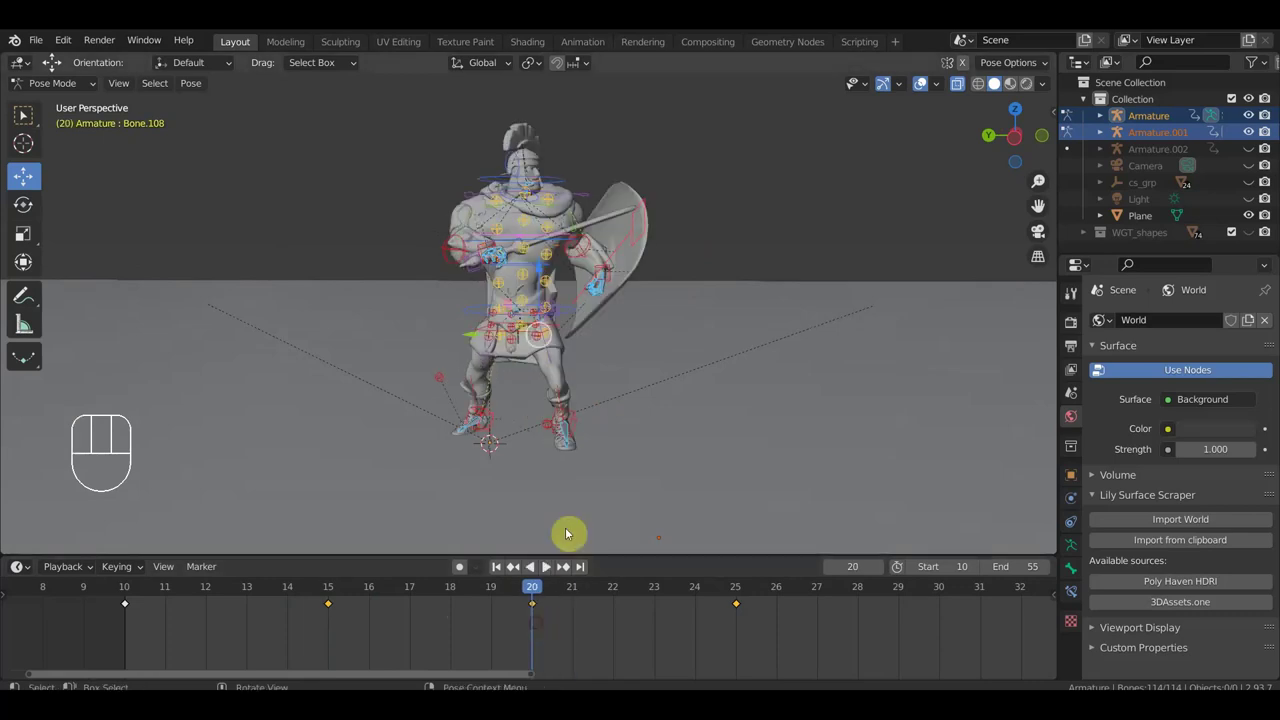
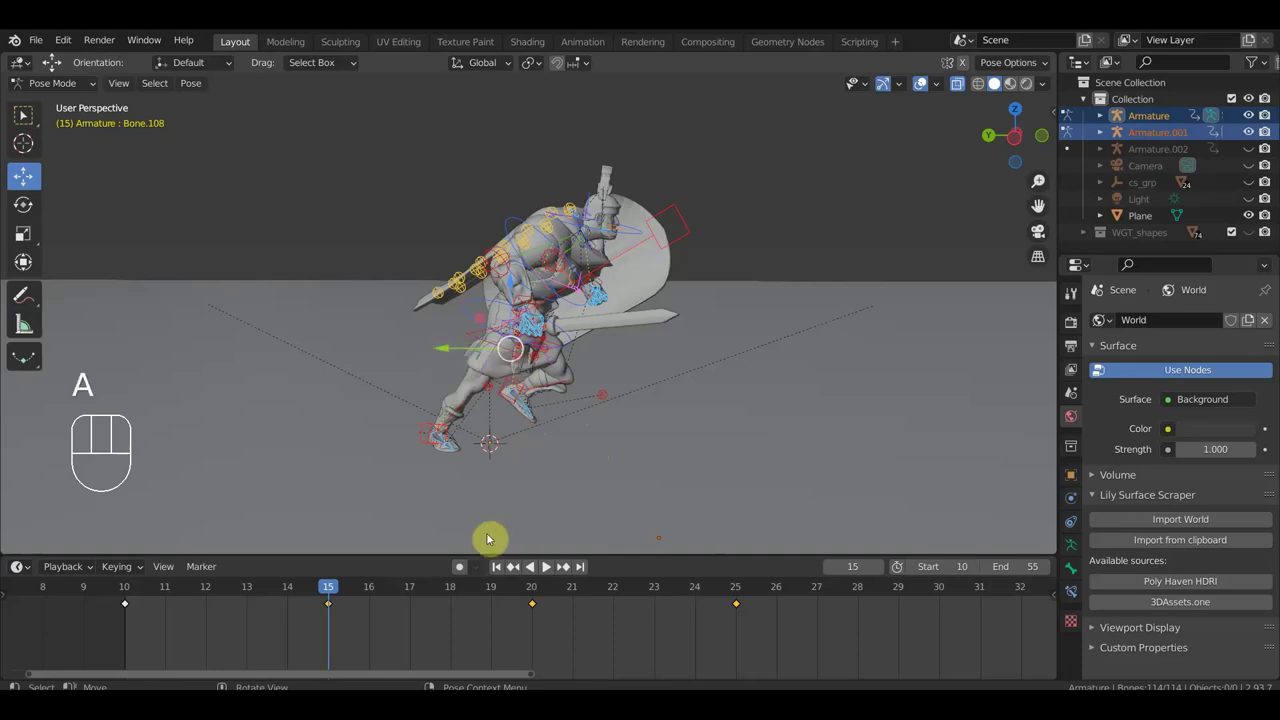
At in-between frame 17, shift the body control to refine the stride and inspect the pose.
click(539, 595)
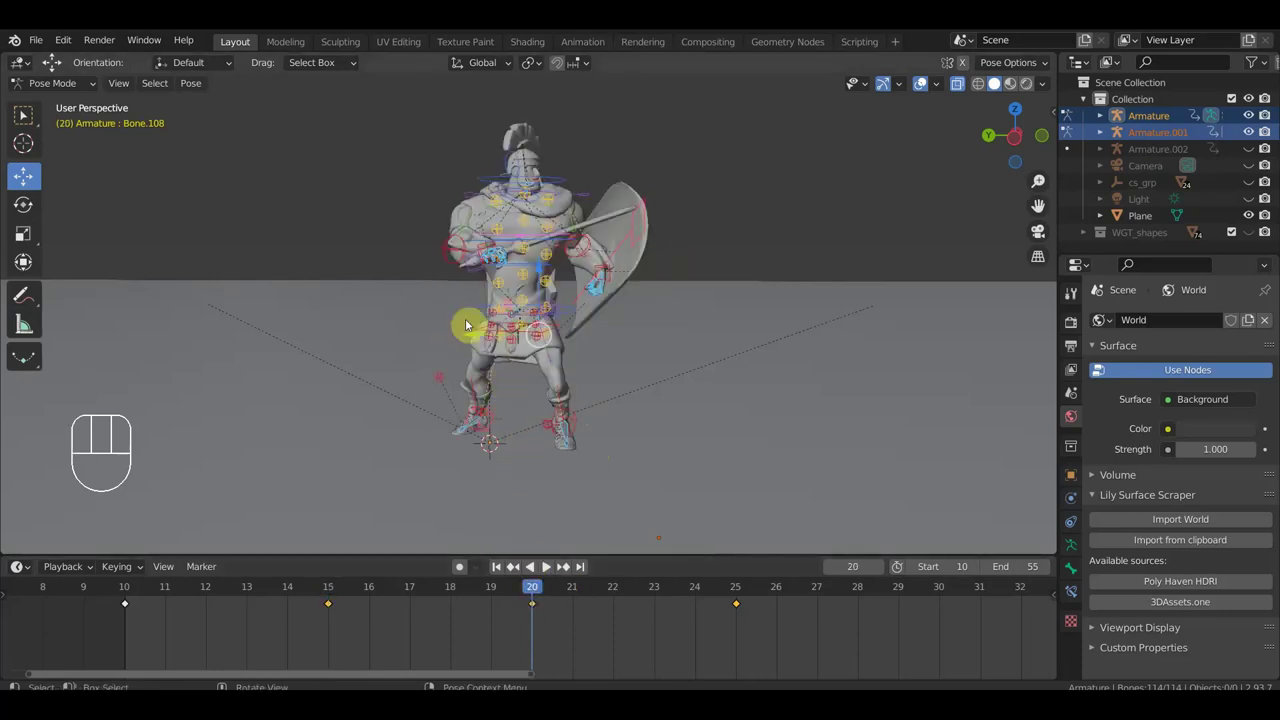
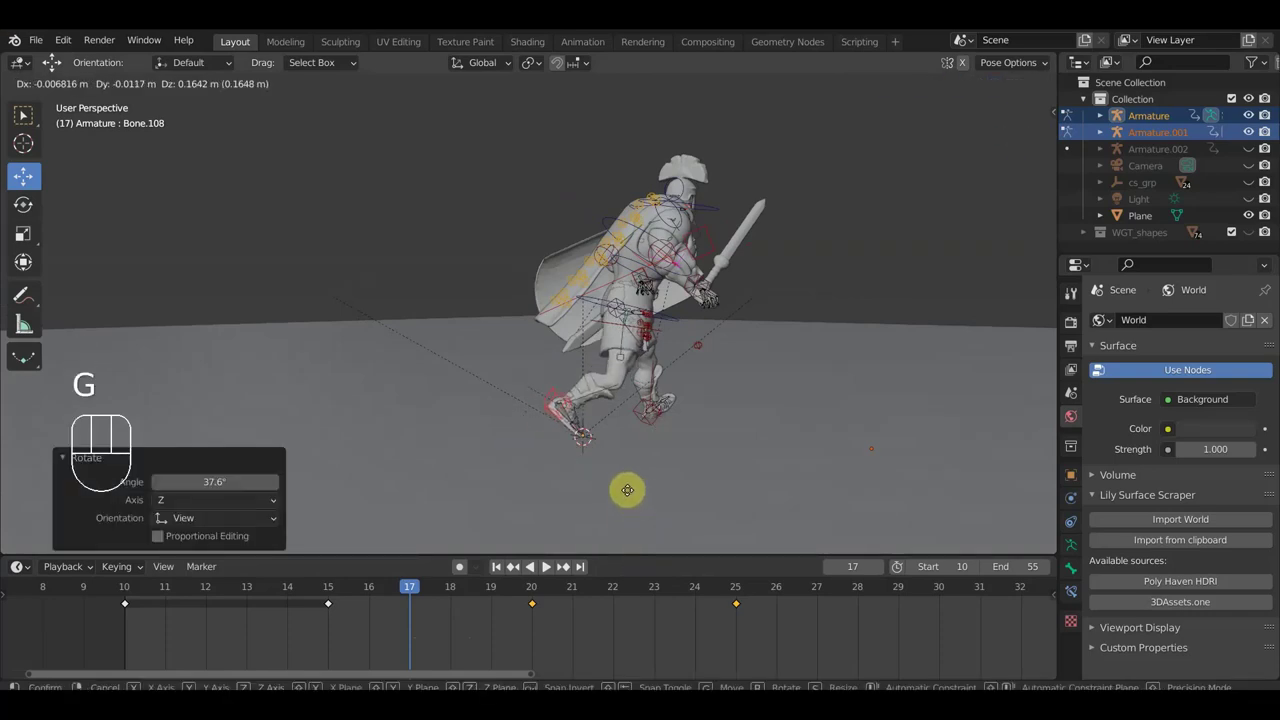
drag(632, 483, 654, 477)
drag(611, 474, 555, 475)
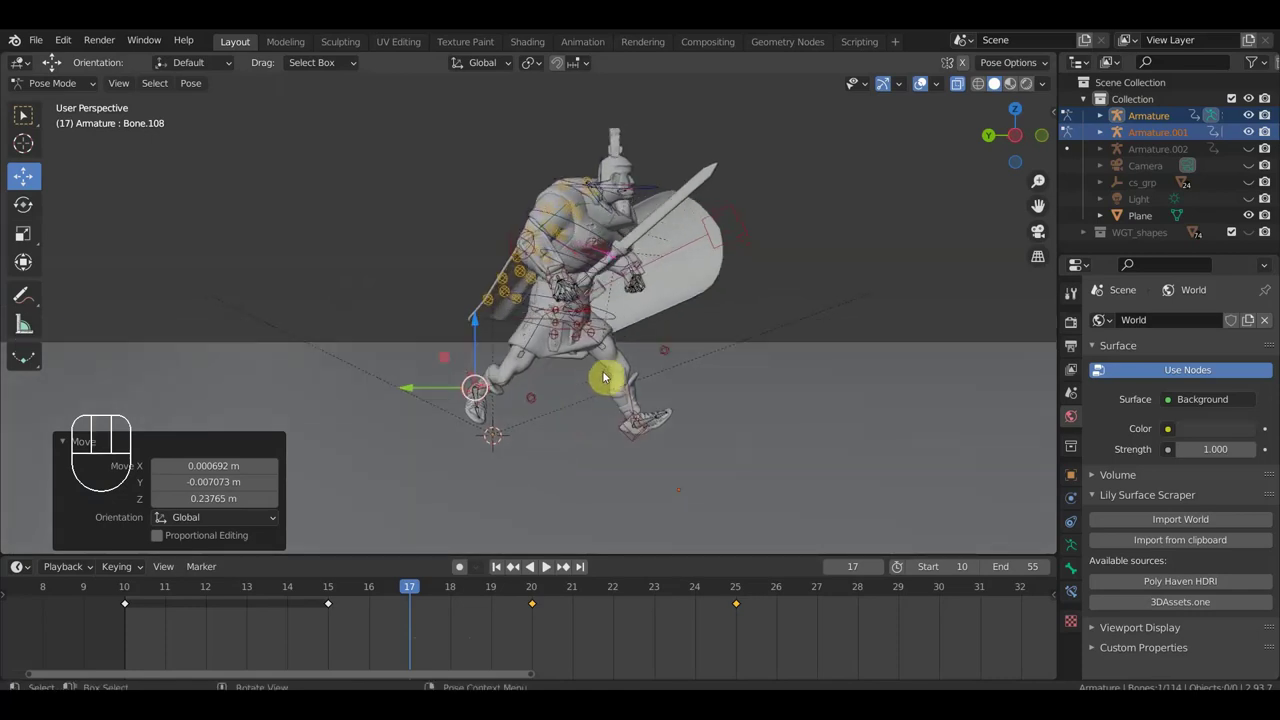
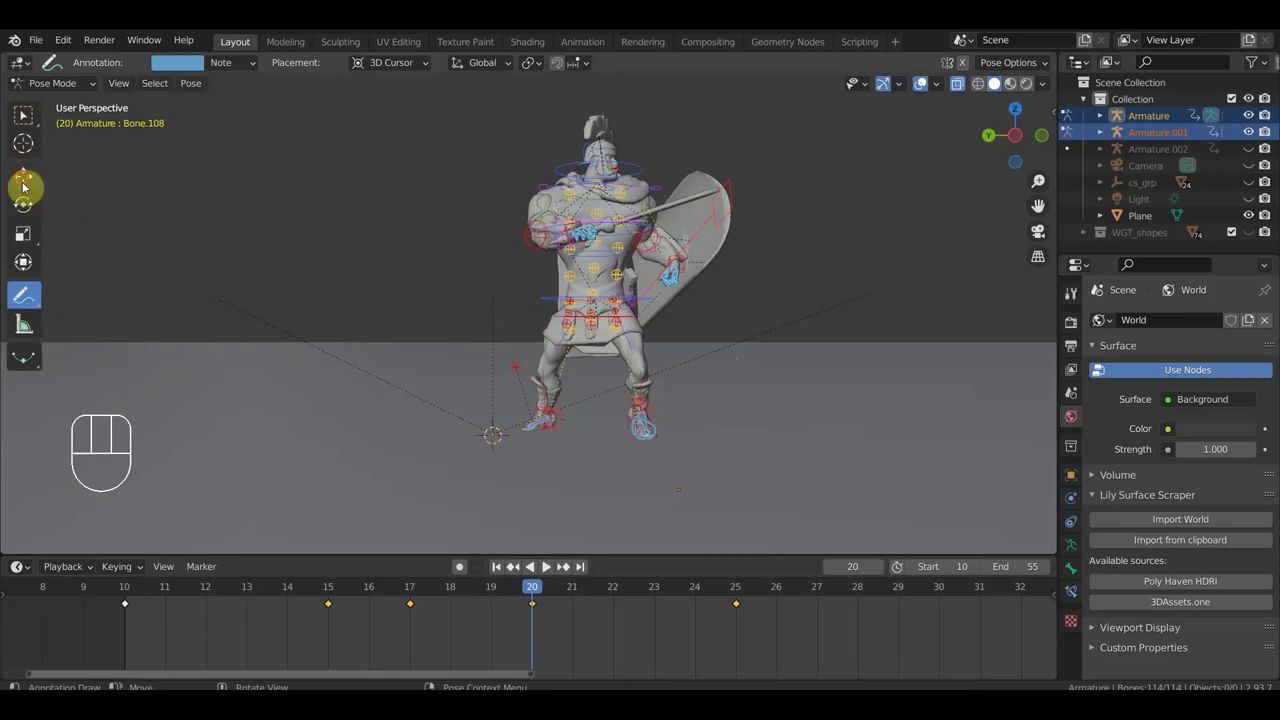
Move the playhead on to frame 25 and orbit around the soldier's side to inspect the pose.
drag(542, 592, 723, 584)
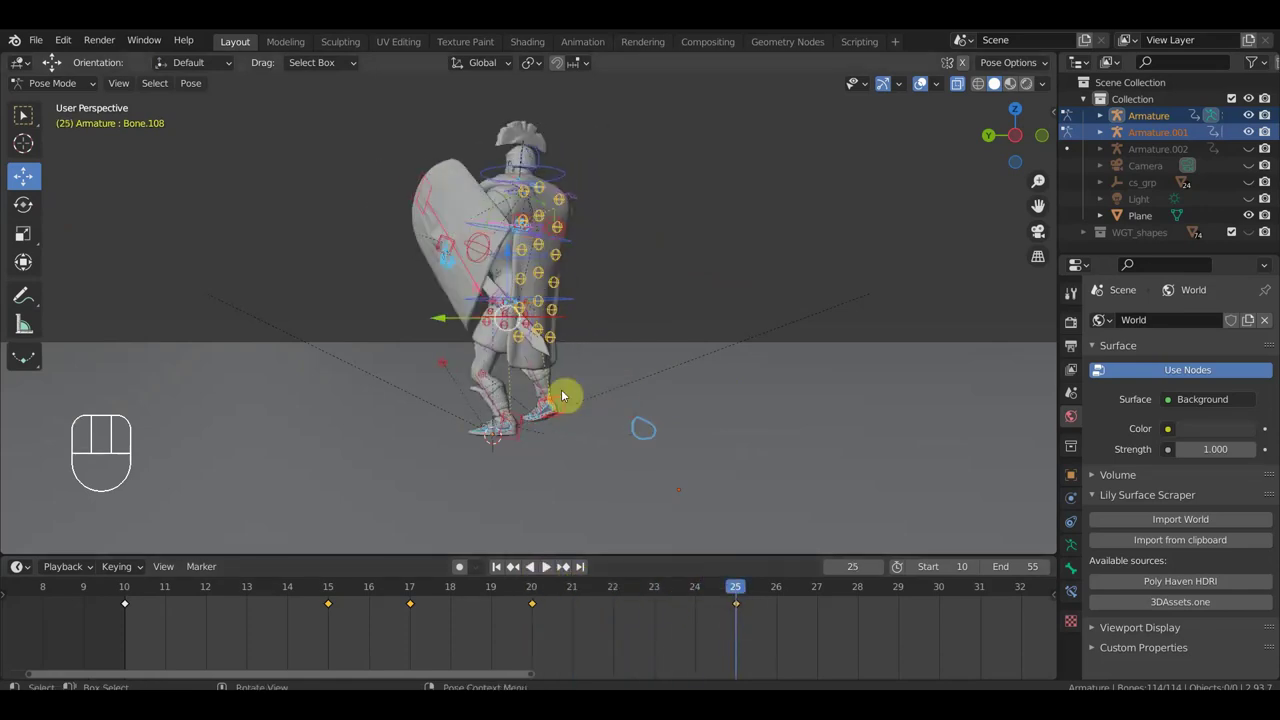
drag(443, 324, 613, 403)
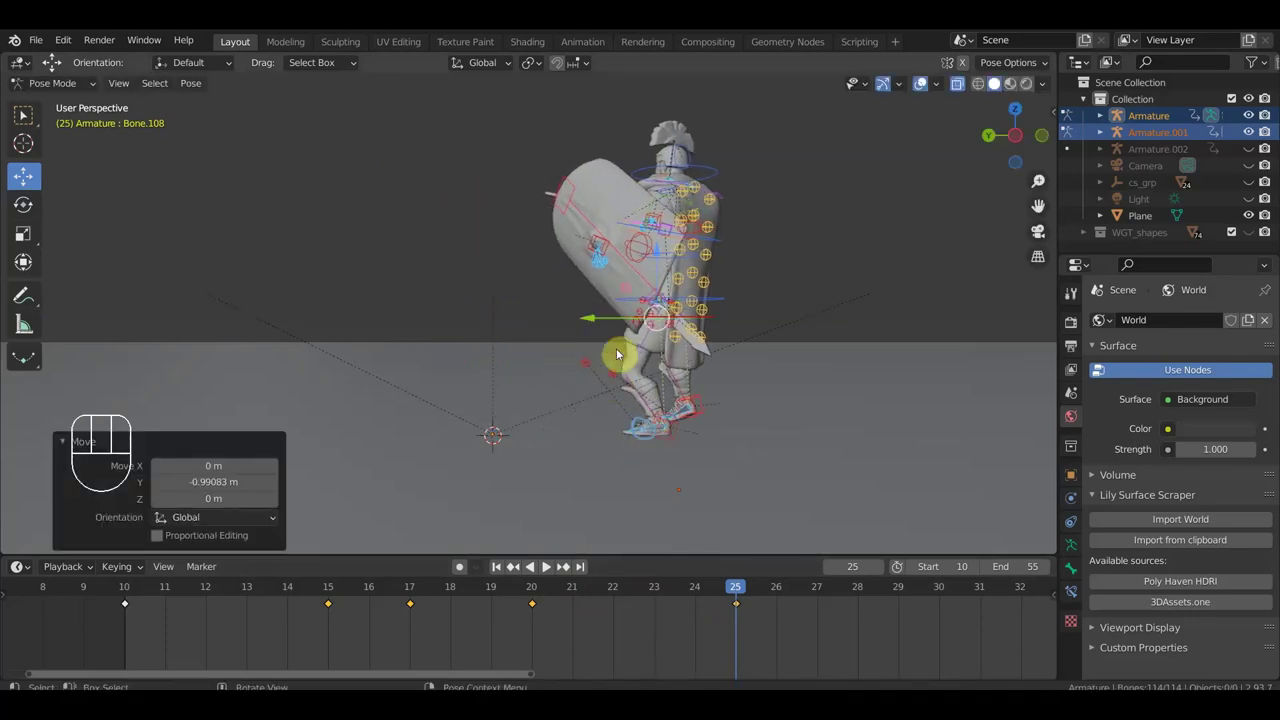
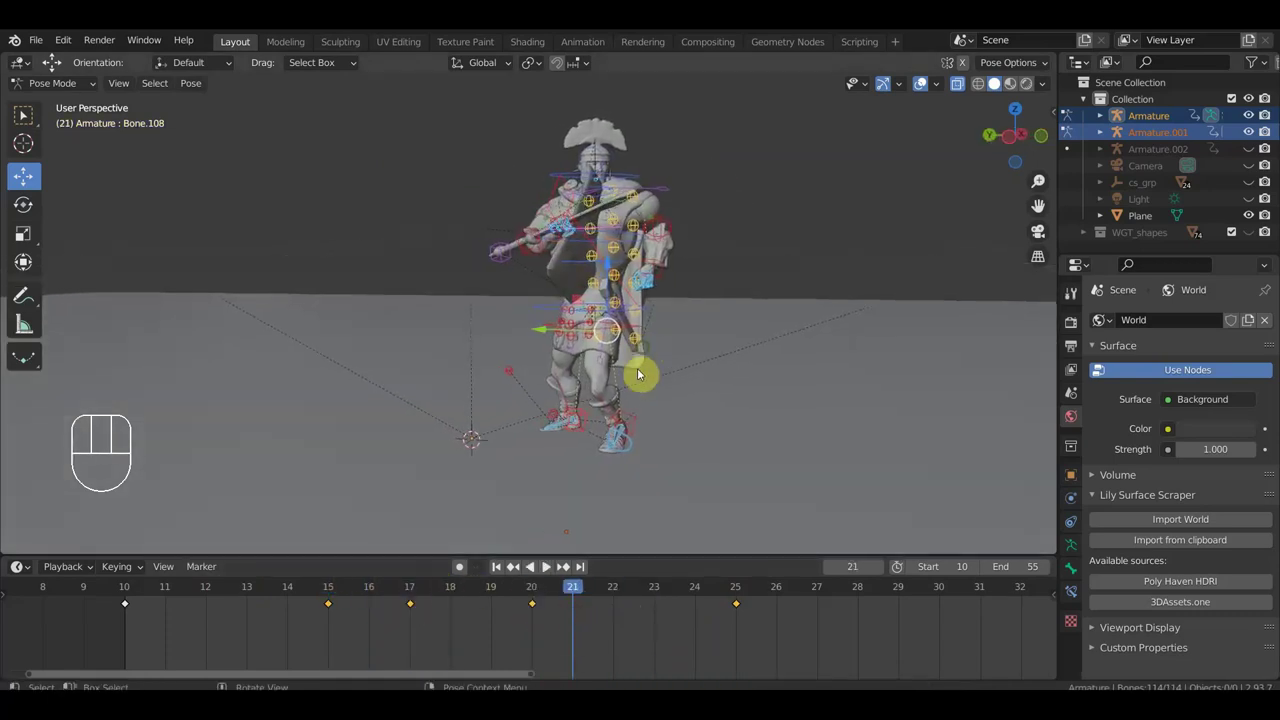
Rotate the shield control in toward the soldier's body at frame 21.
drag(731, 256, 753, 262)
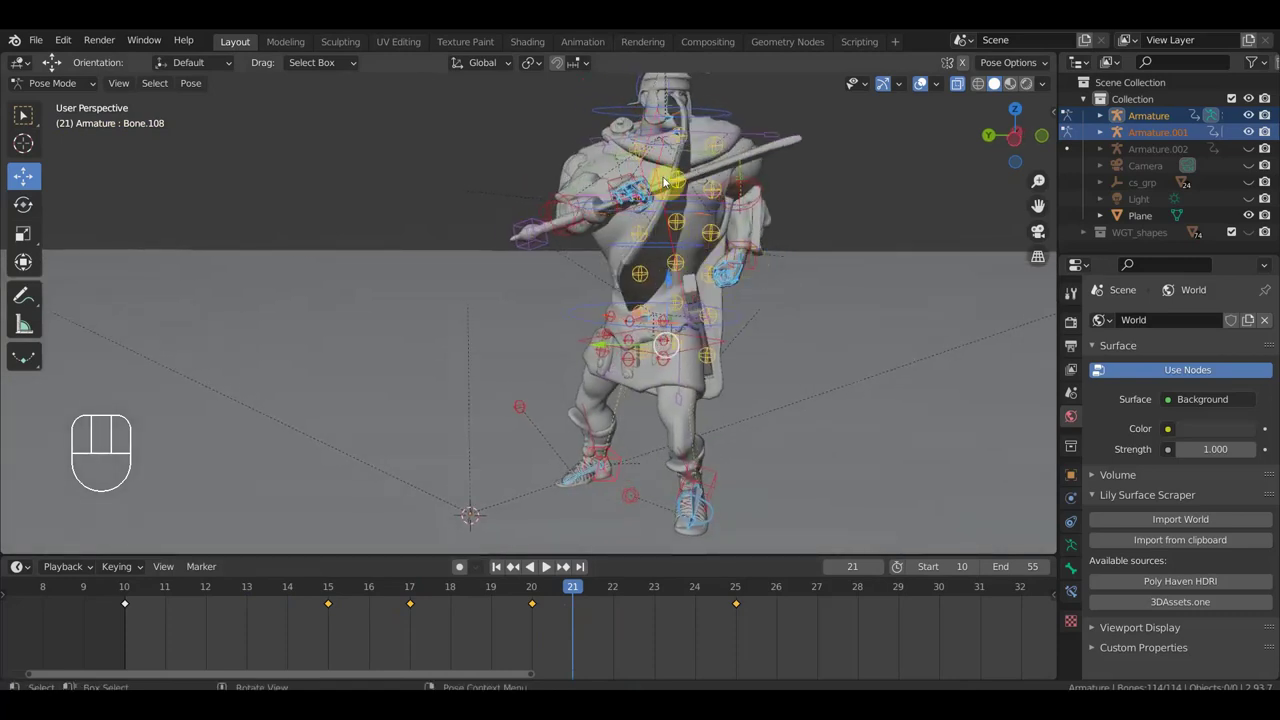
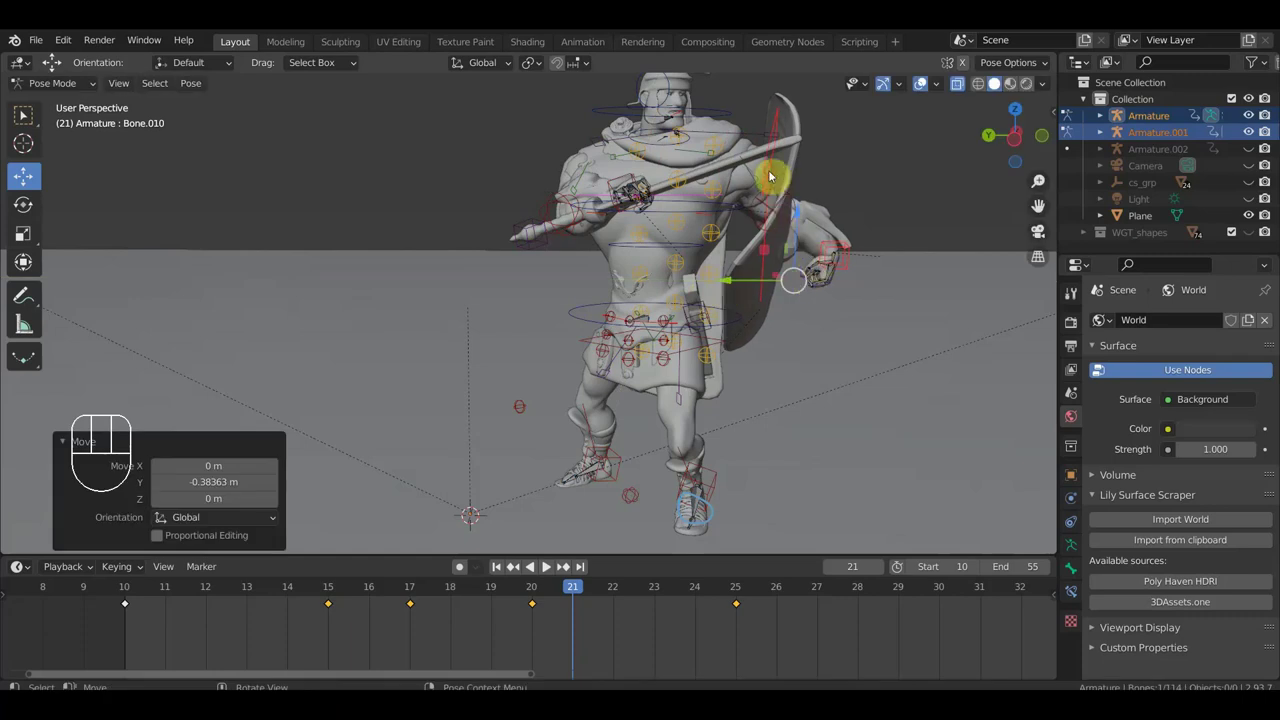
drag(753, 324, 773, 326)
key(r)
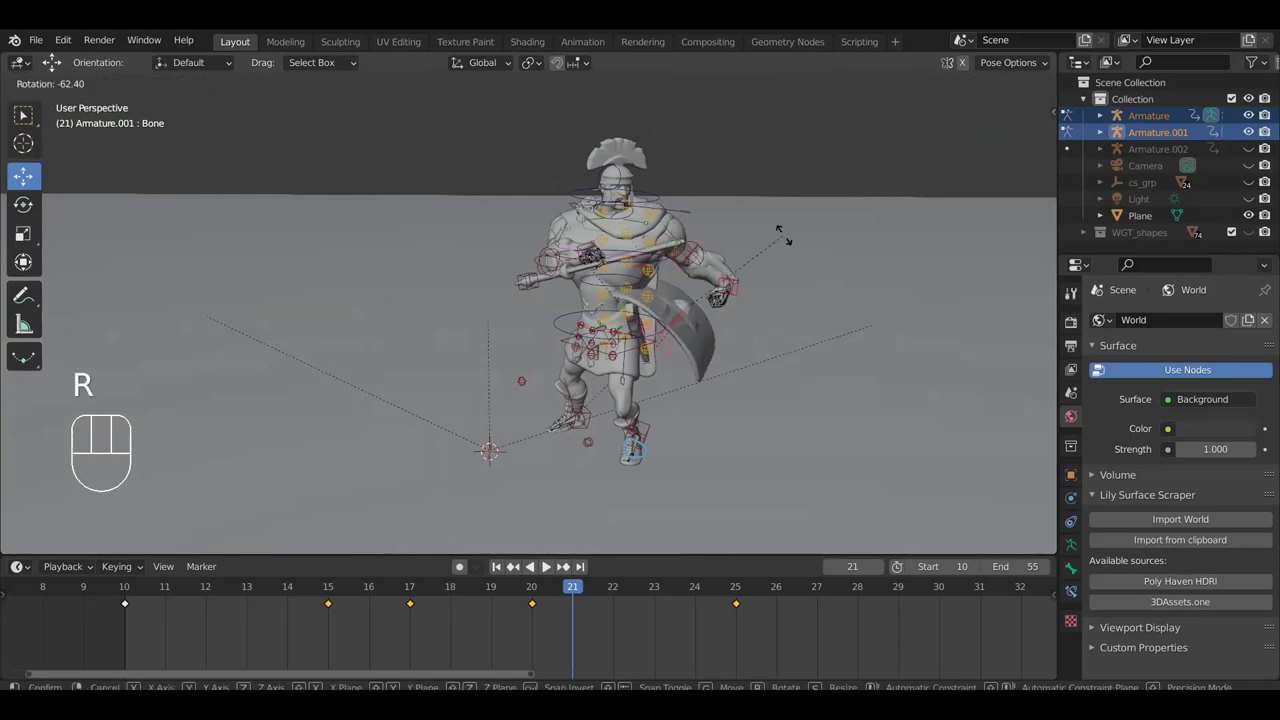
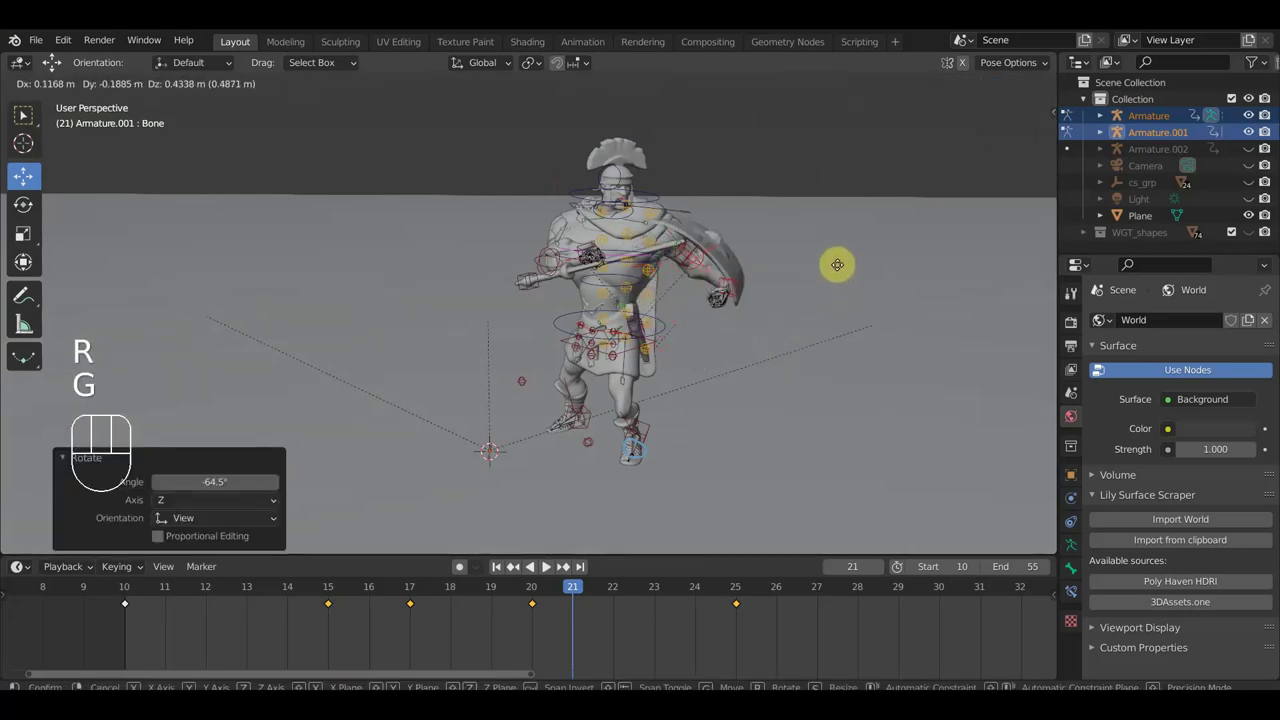
click(845, 279)
middle_click(844, 291)
scroll(up, 3)
middle_click(827, 292)
key(r)
click(860, 358)
Rotate the shield arm outward again and settle its angle beside the waist.
drag(849, 356, 699, 389)
click(695, 364)
drag(697, 365, 856, 321)
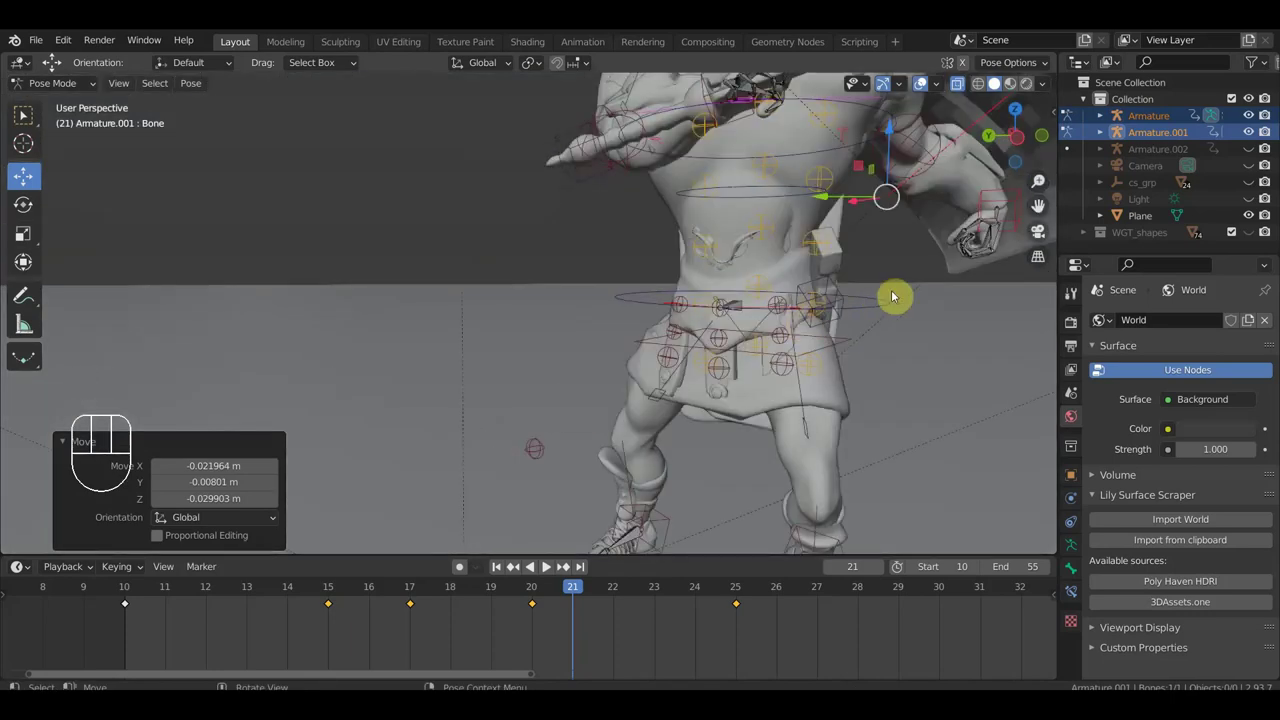
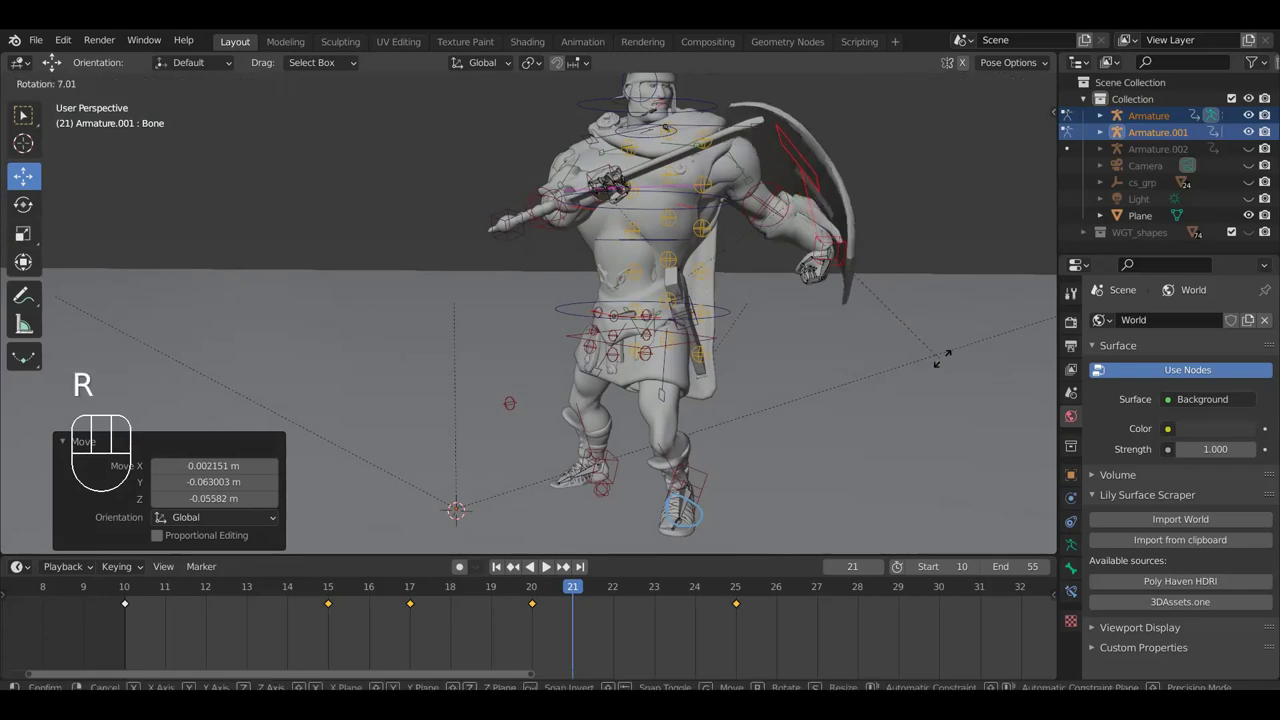
key(r)
drag(953, 354, 940, 335)
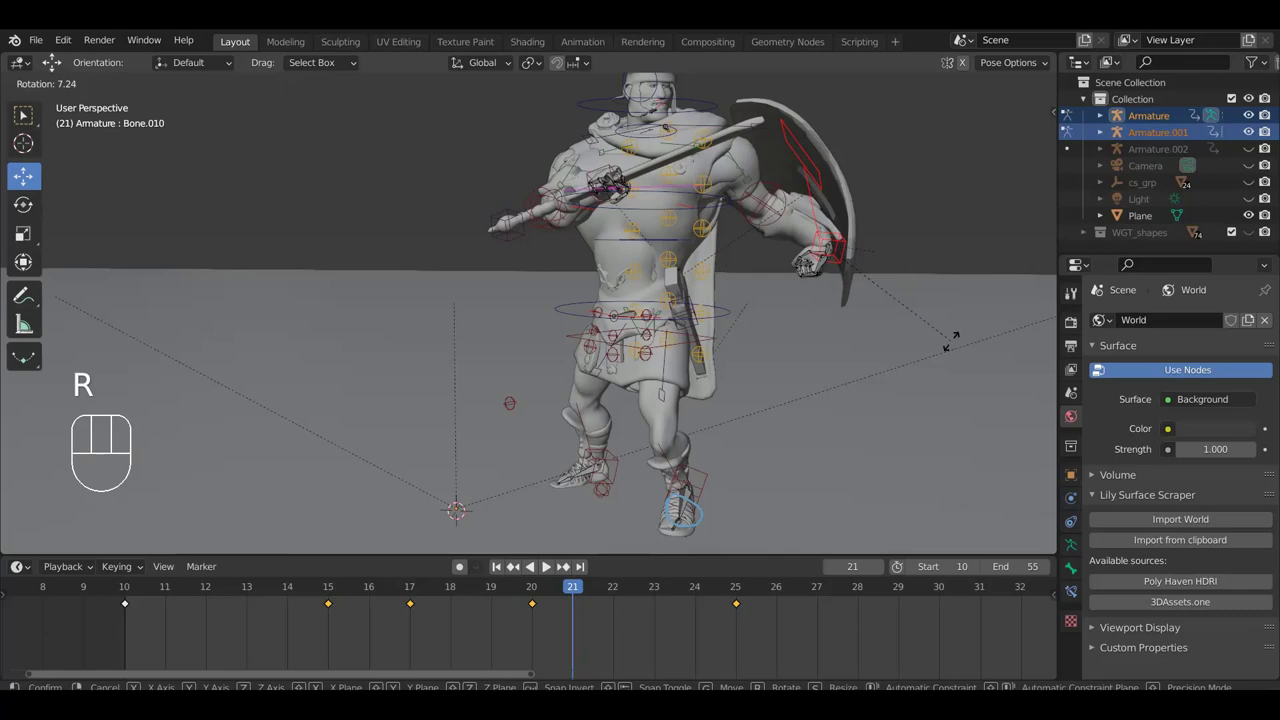
click(931, 353)
Grab the shield control and reposition the shield beside the soldier.
key(g)
drag(865, 316, 760, 315)
drag(651, 320, 794, 300)
scroll(up, 3)
drag(827, 310, 855, 303)
click(828, 221)
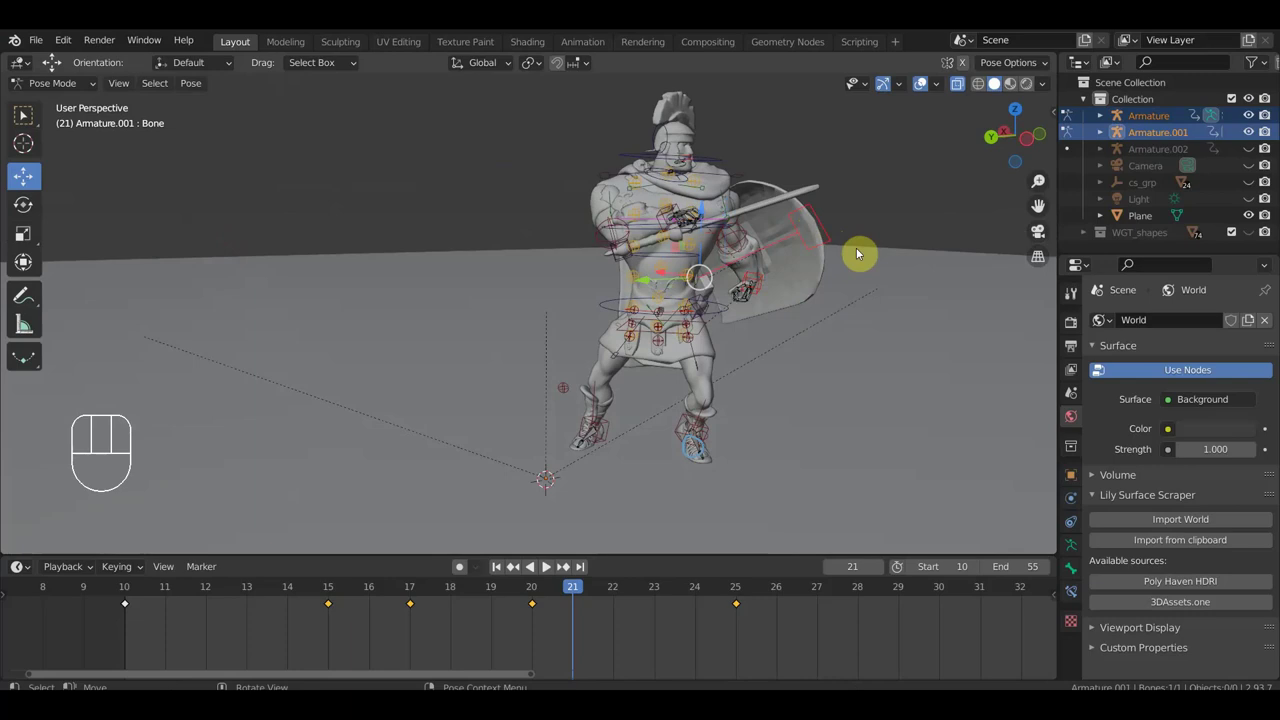
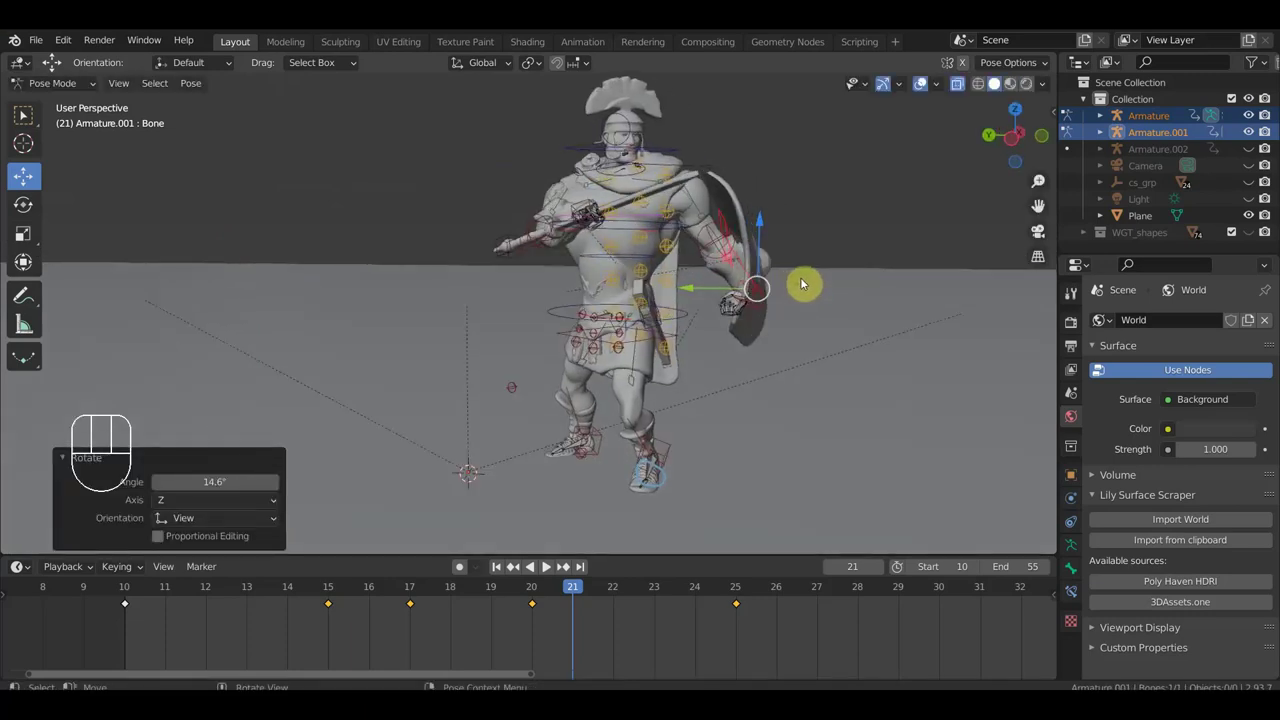
drag(744, 289, 849, 297)
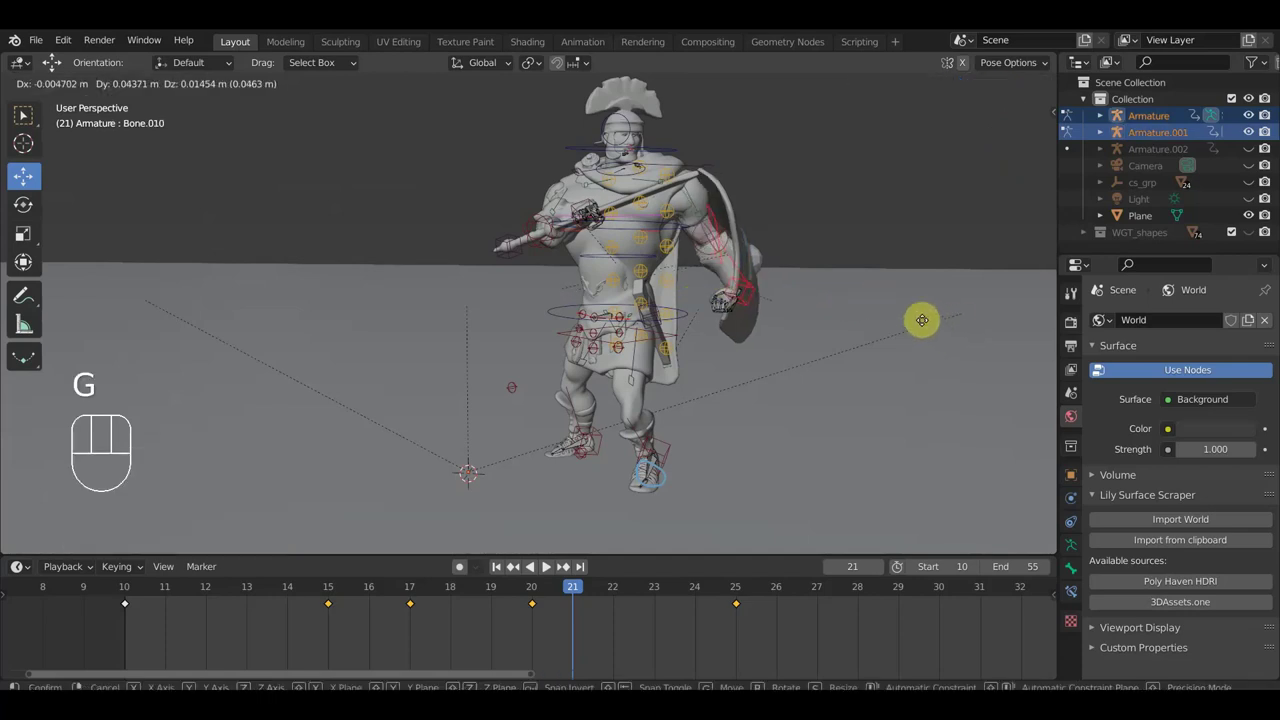
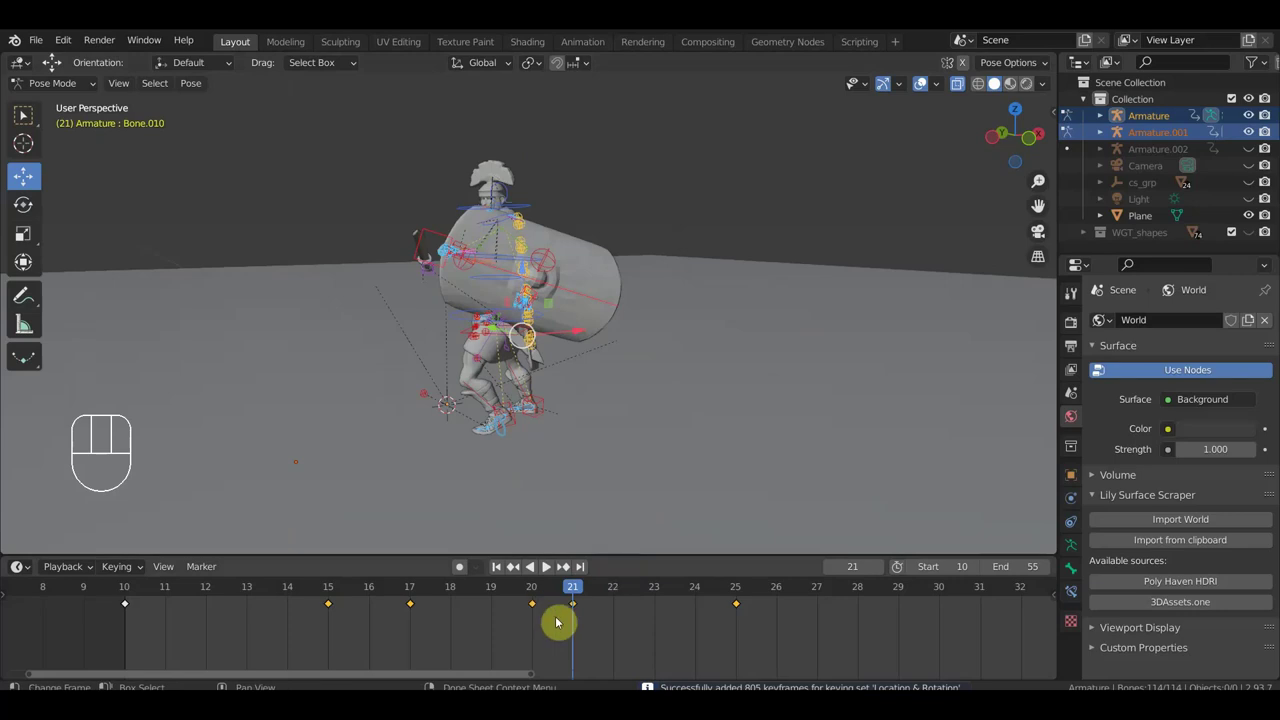
Move the sword hand control into its new frame-21 position and pick the other hand control.
drag(574, 492, 775, 531)
drag(737, 465, 720, 488)
drag(732, 308, 759, 327)
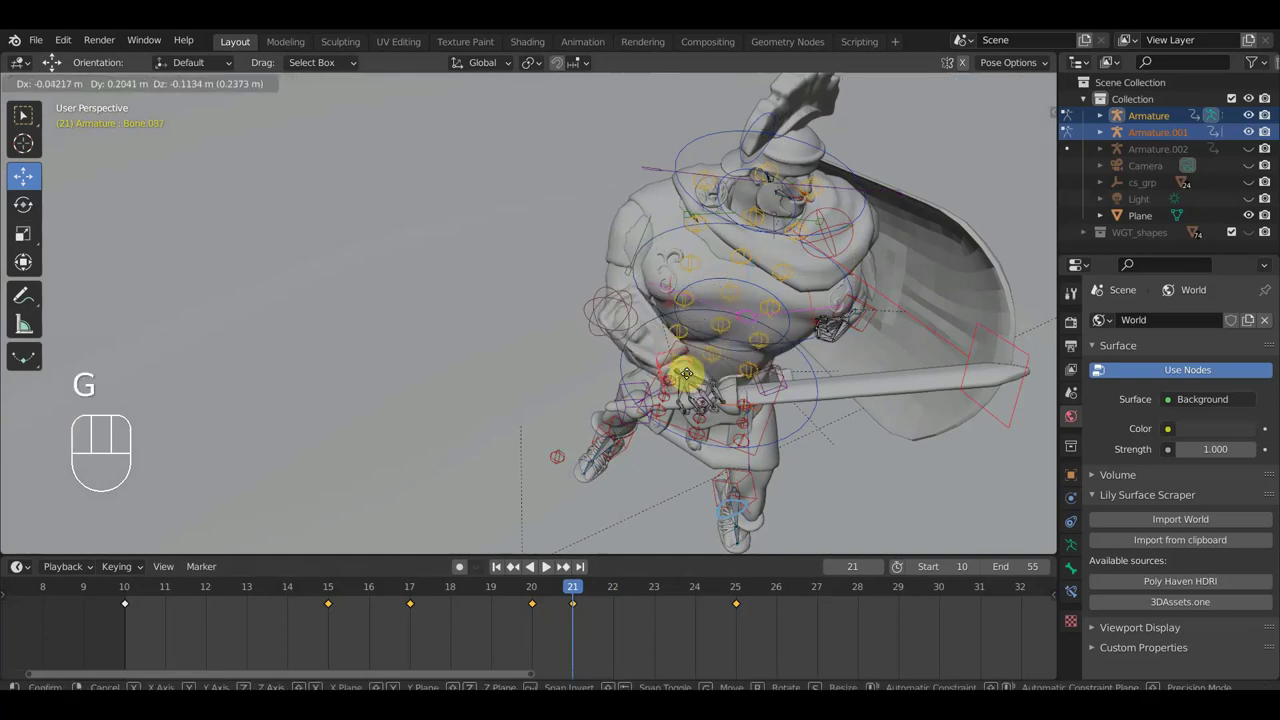
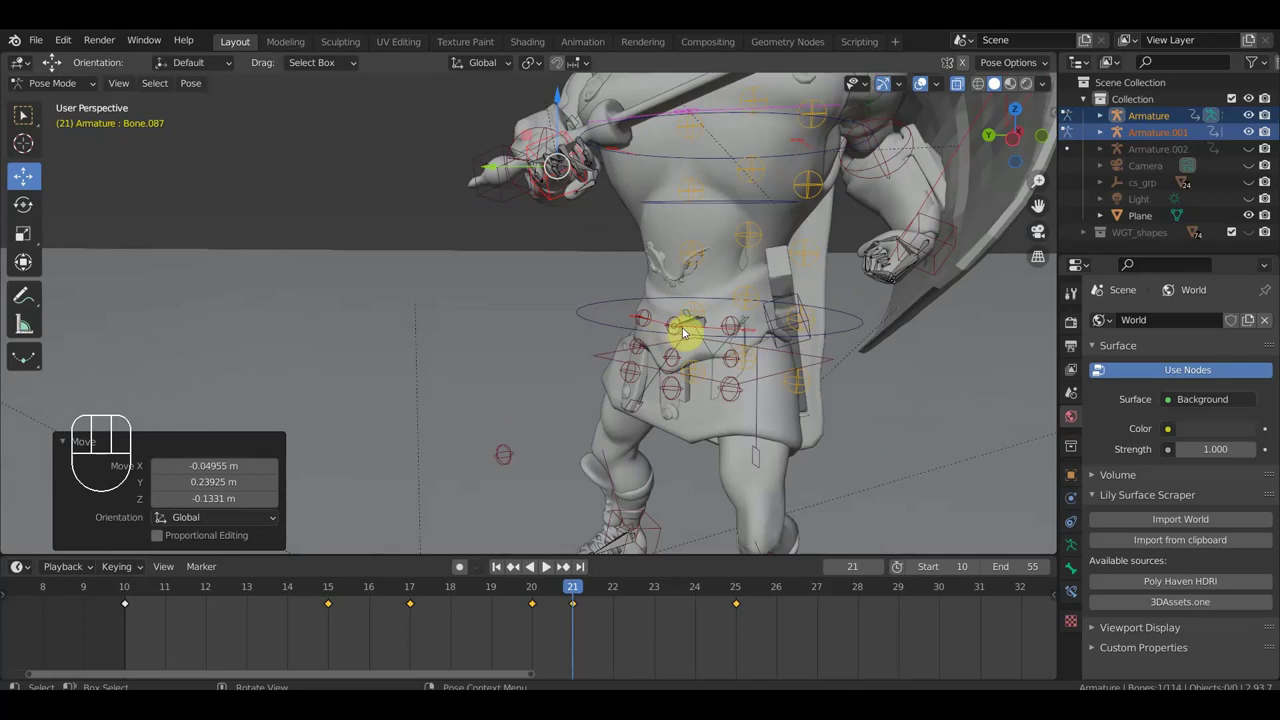
click(683, 327)
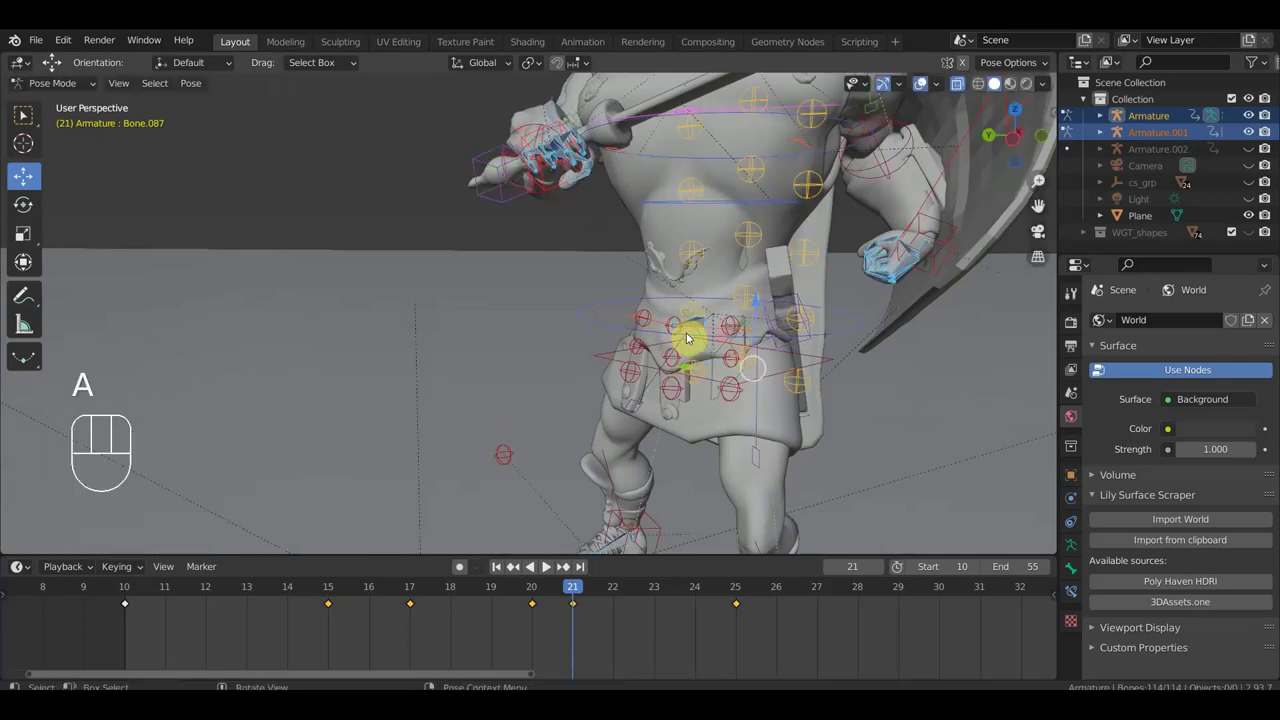
Scrub through the nearby frames to review the motion and return to frame 21.
drag(576, 588, 688, 546)
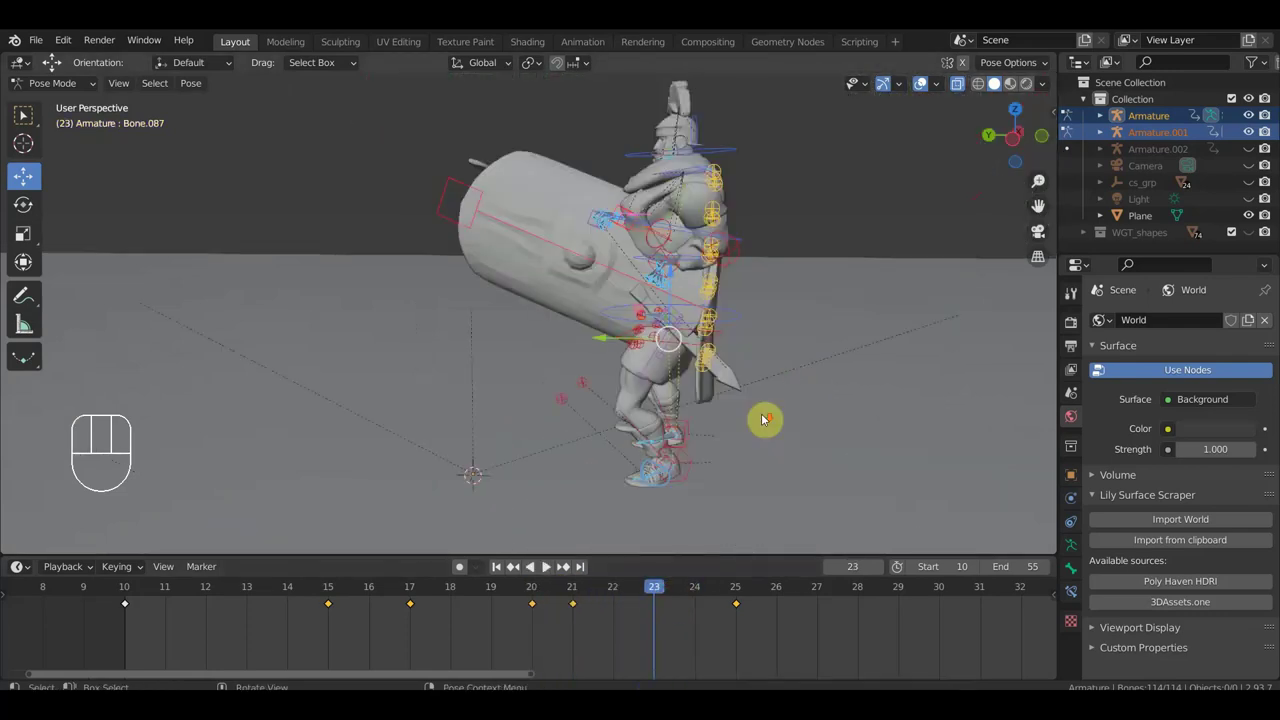
drag(758, 378, 806, 434)
click(576, 599)
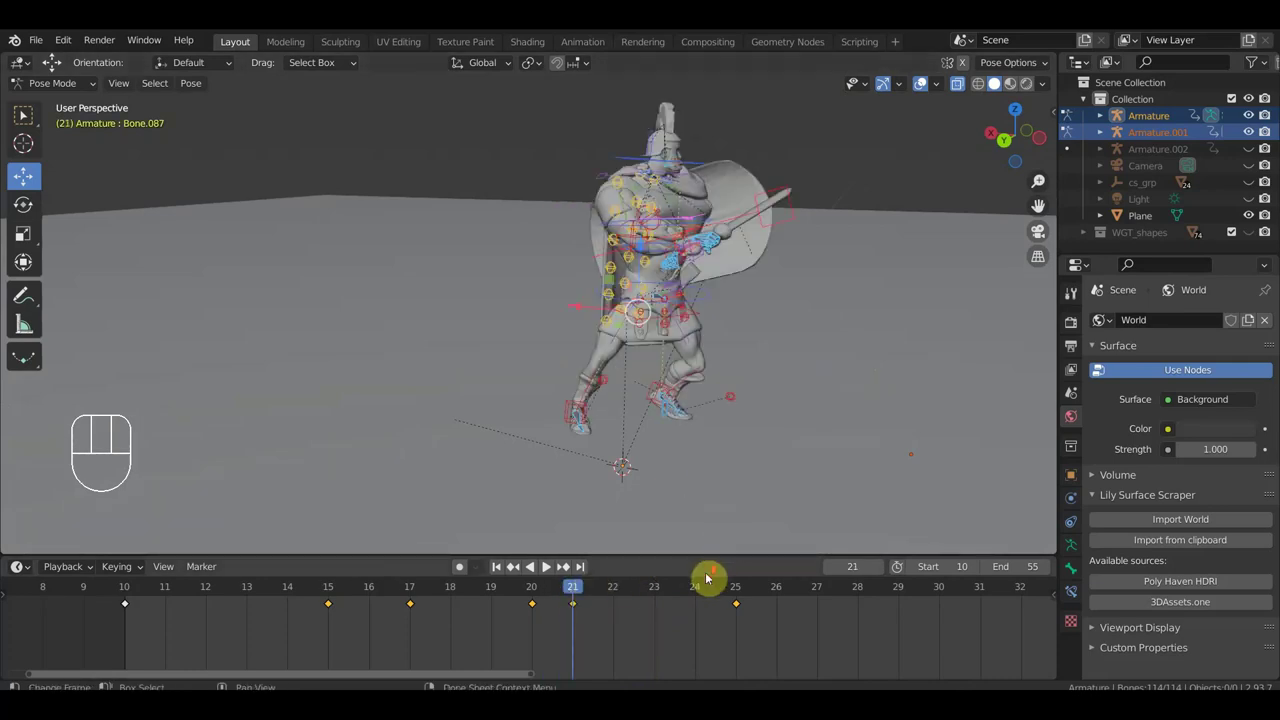
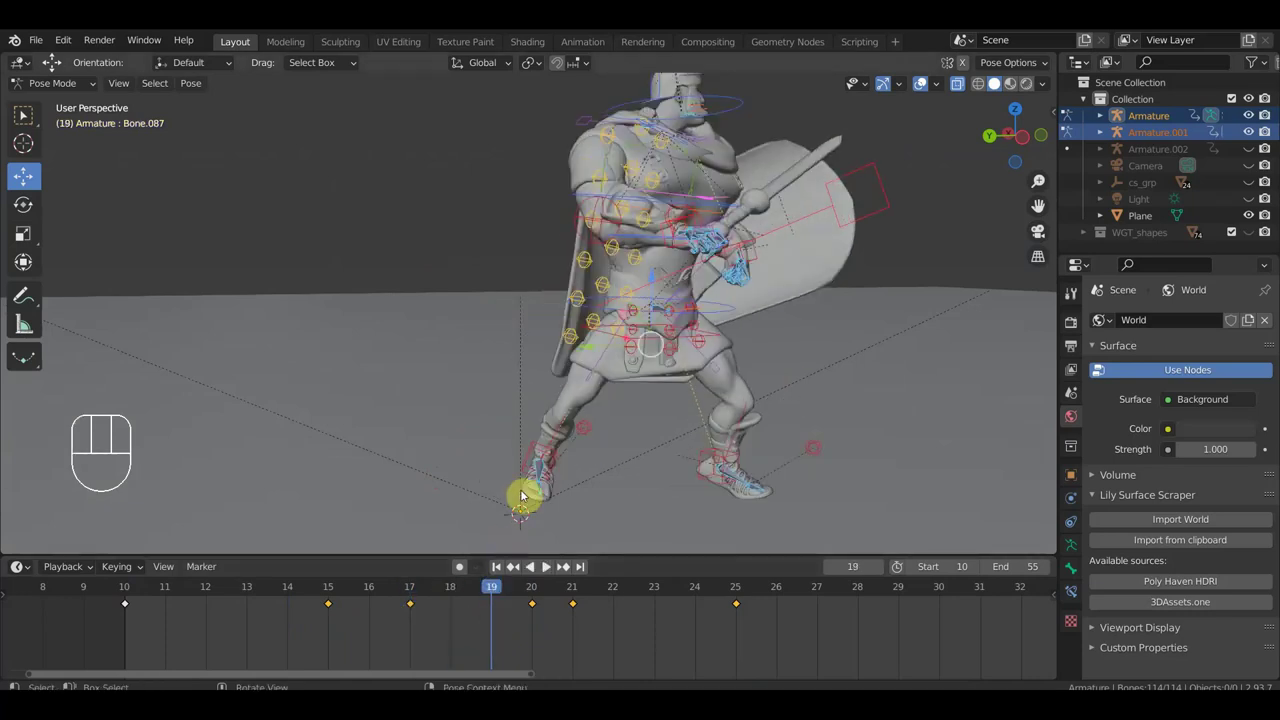
Select the sword hand control and move it for the frame-19 pose.
middle_click(826, 404)
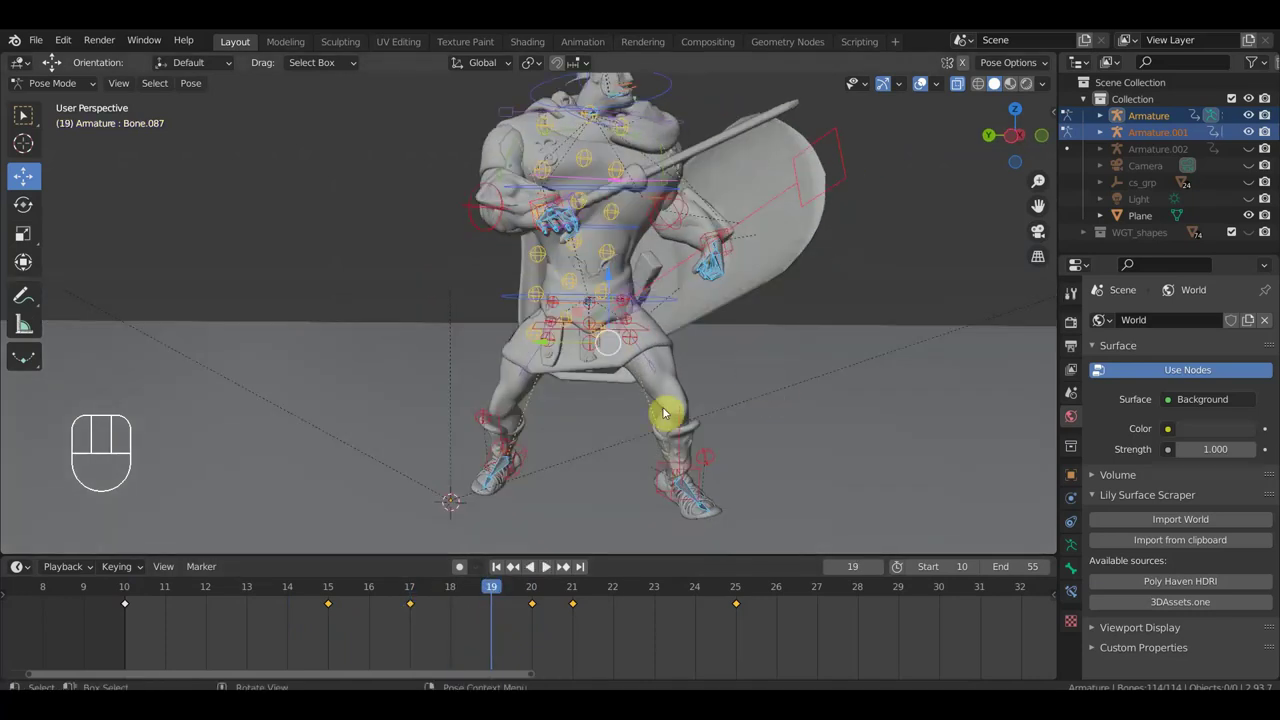
drag(651, 332, 596, 238)
drag(620, 239, 619, 344)
click(603, 291)
click(575, 289)
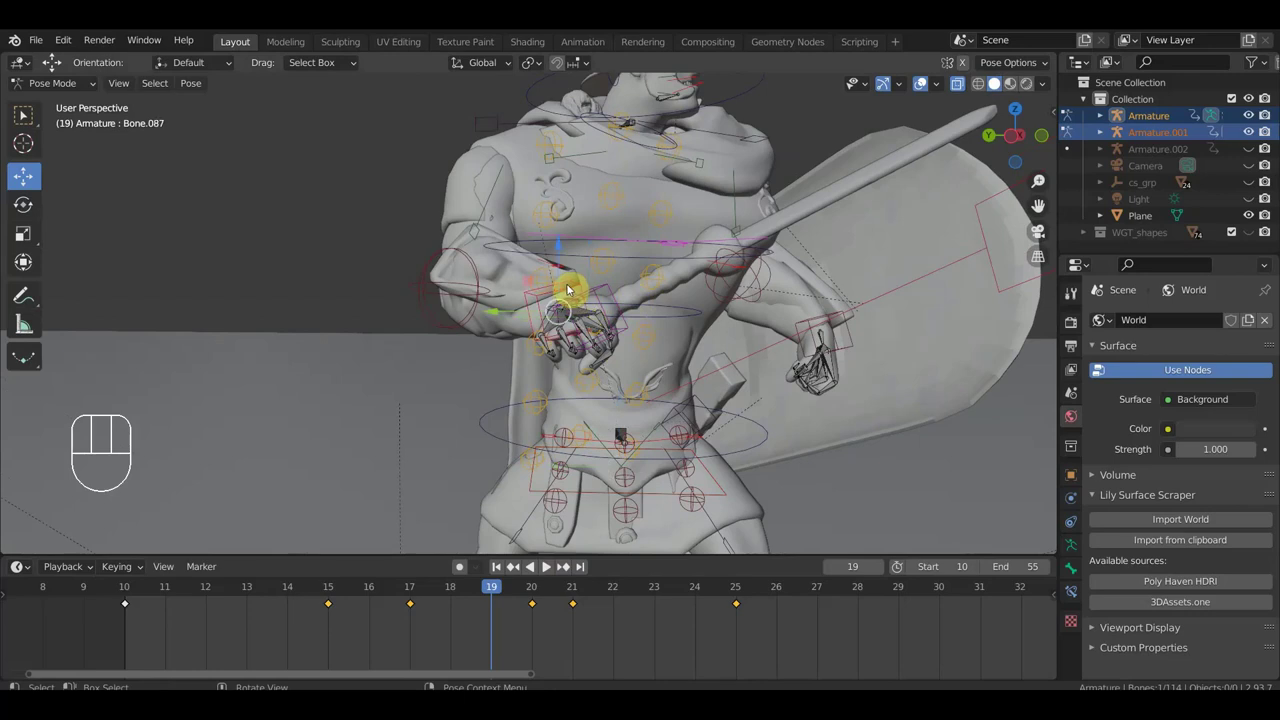
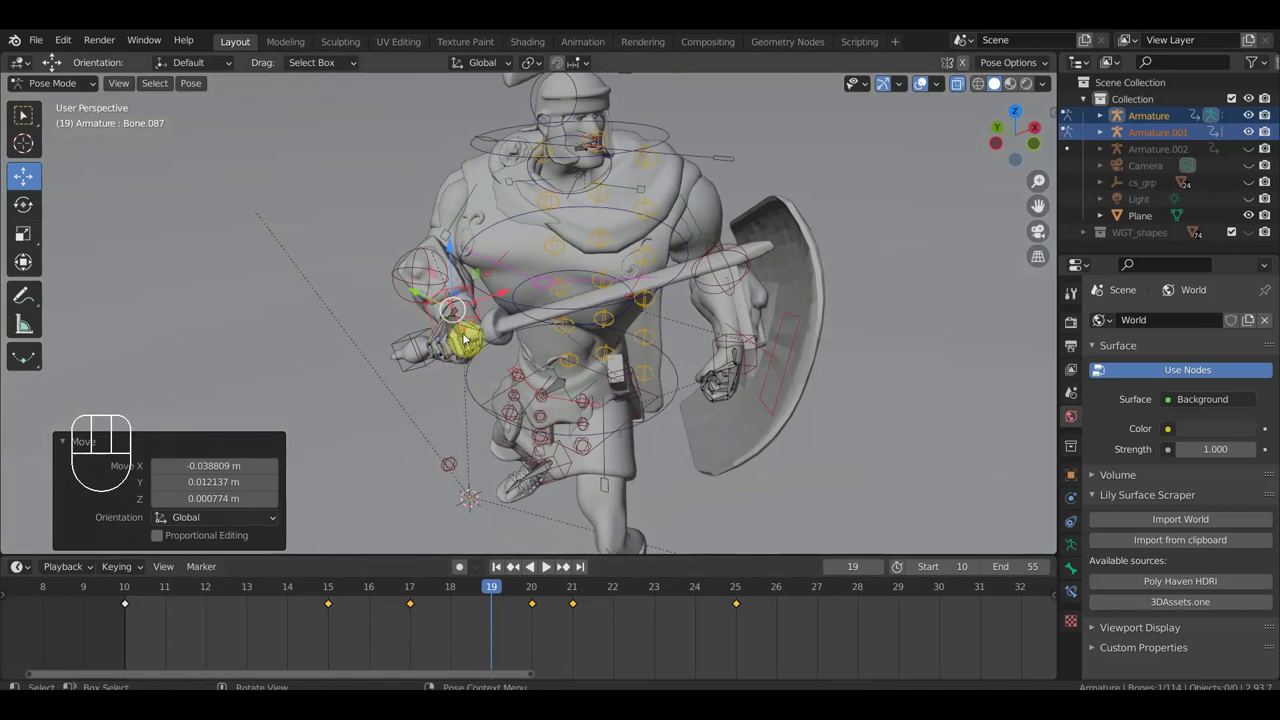
drag(576, 384, 528, 303)
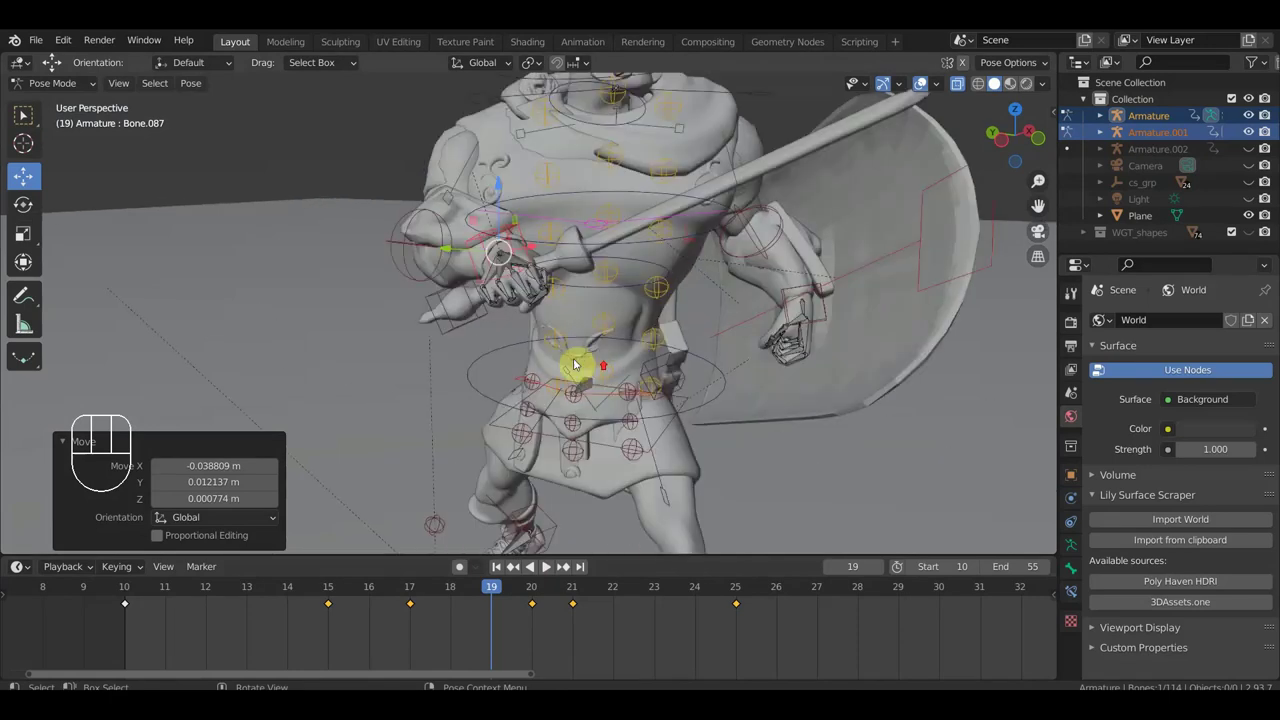
Pick another bone of the rig and reposition it for frame 19.
middle_click(497, 334)
drag(458, 318, 667, 428)
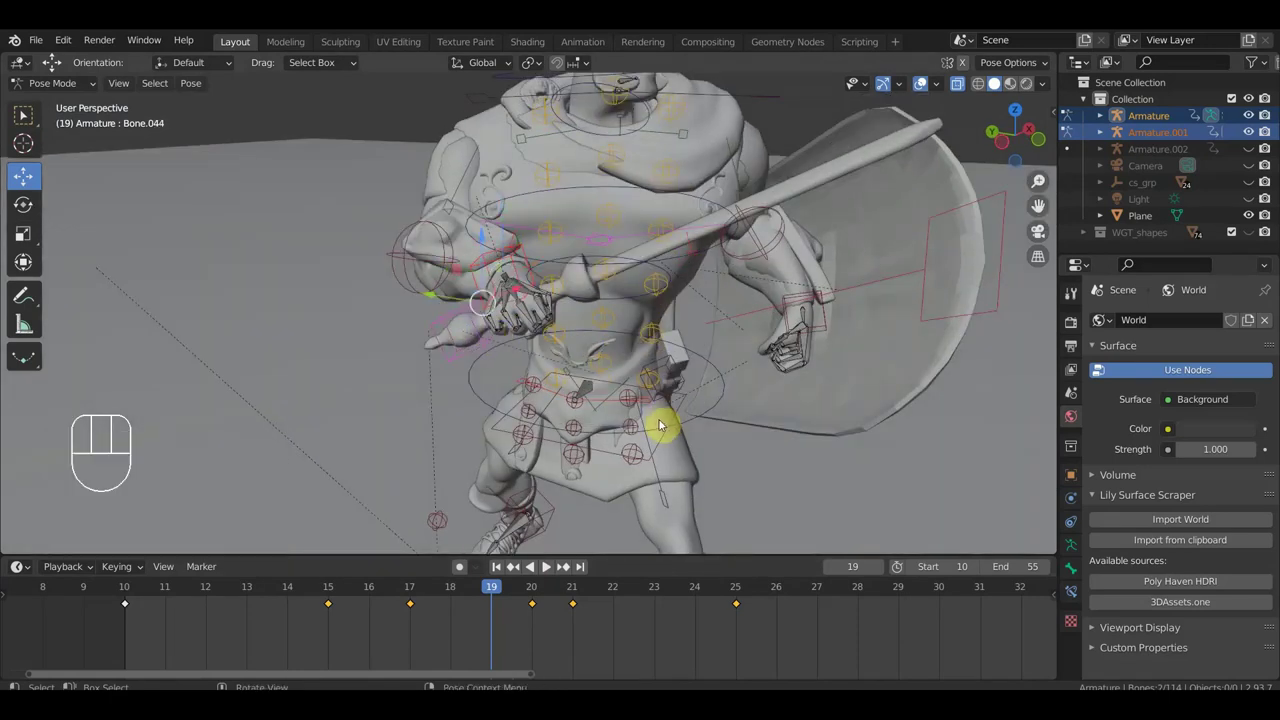
middle_click(667, 418)
click(655, 431)
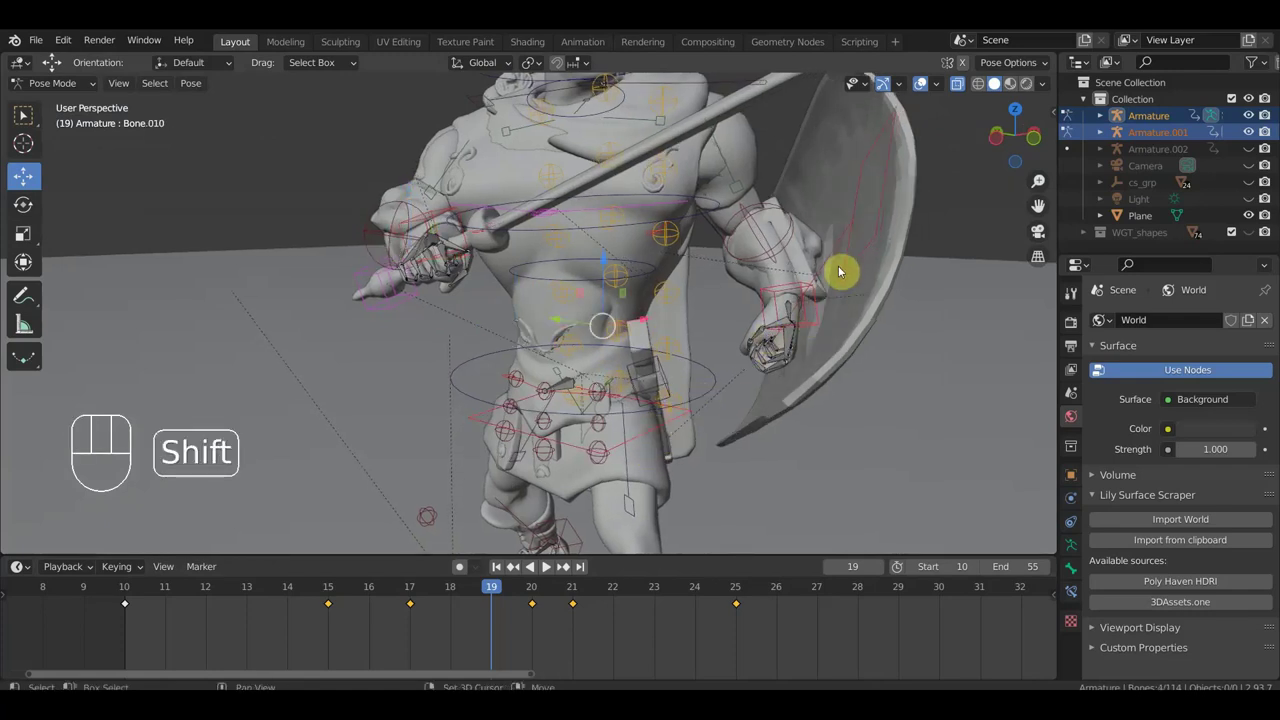
drag(851, 235, 883, 315)
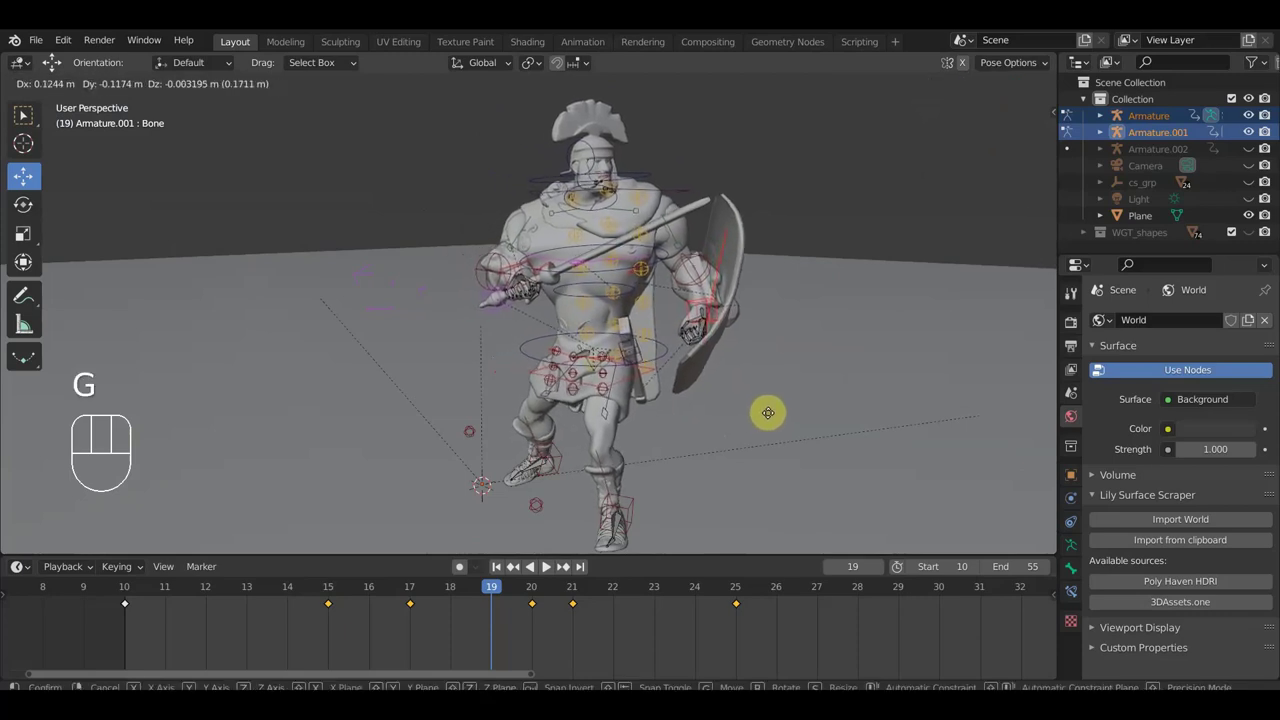
Adjust the soldier's legs, feet and shield placement and confirm the rotation.
drag(775, 418, 720, 428)
drag(561, 465, 672, 470)
drag(731, 467, 700, 453)
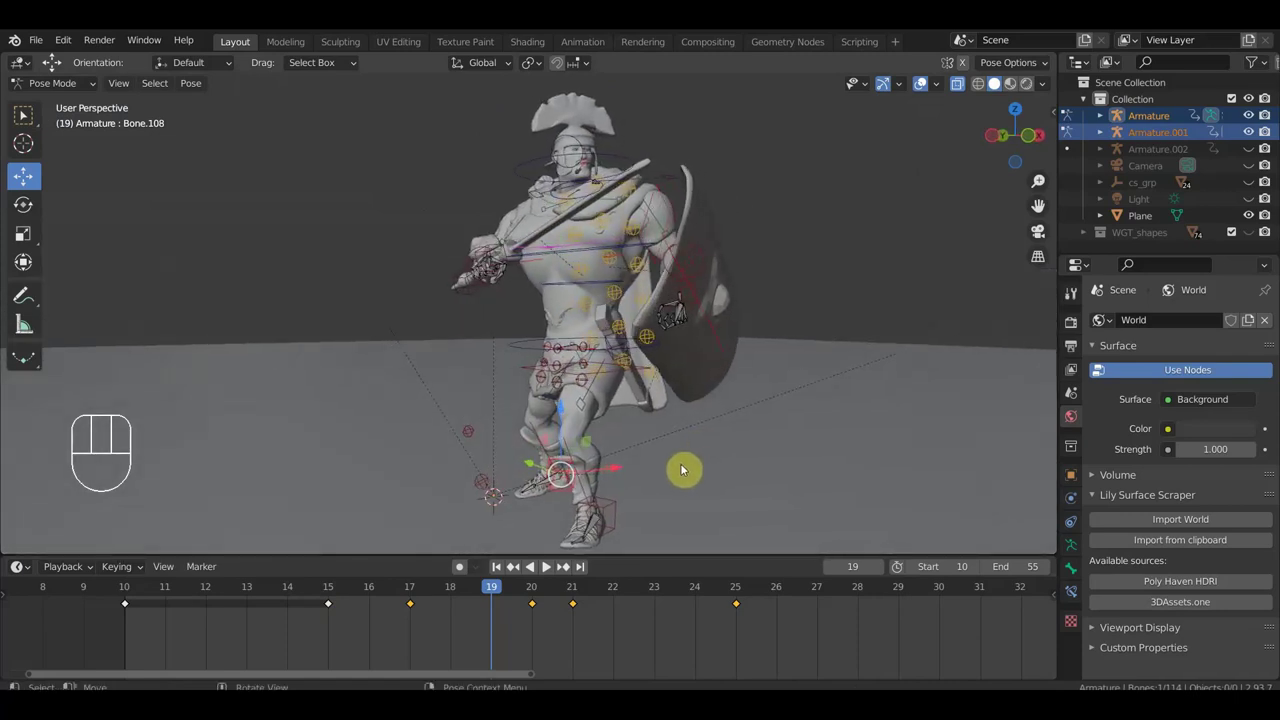
drag(670, 476, 651, 477)
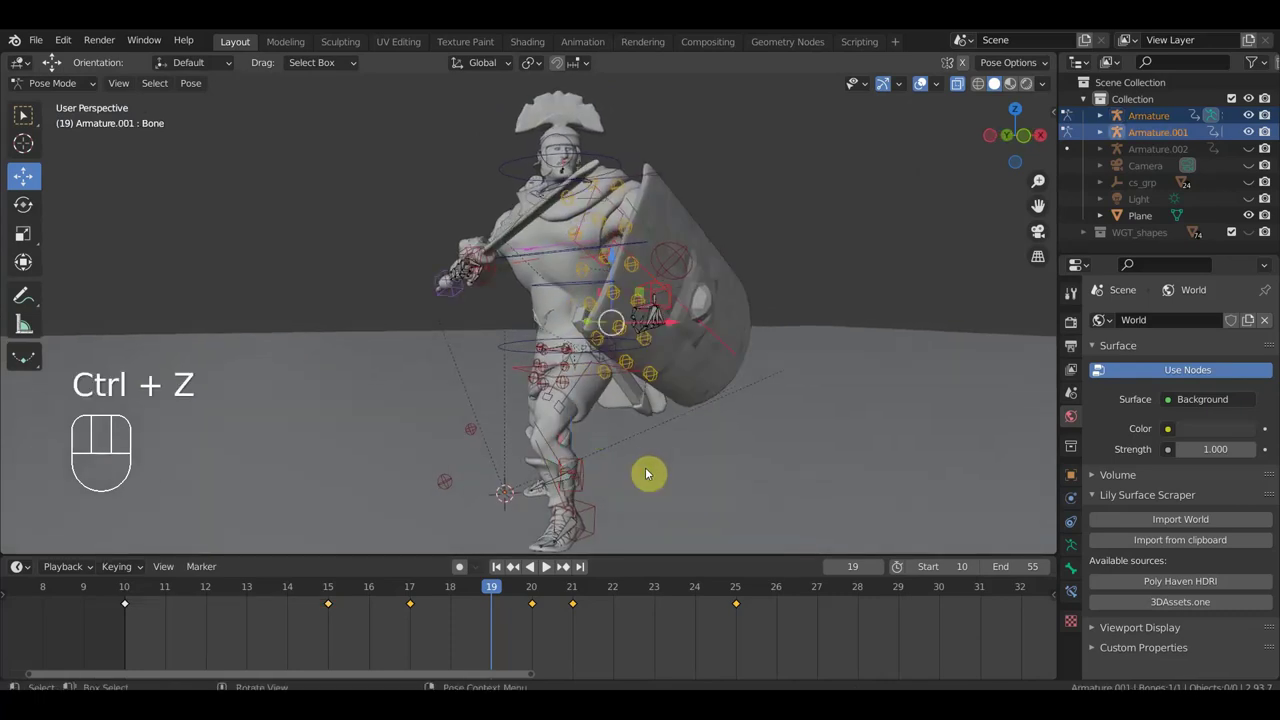
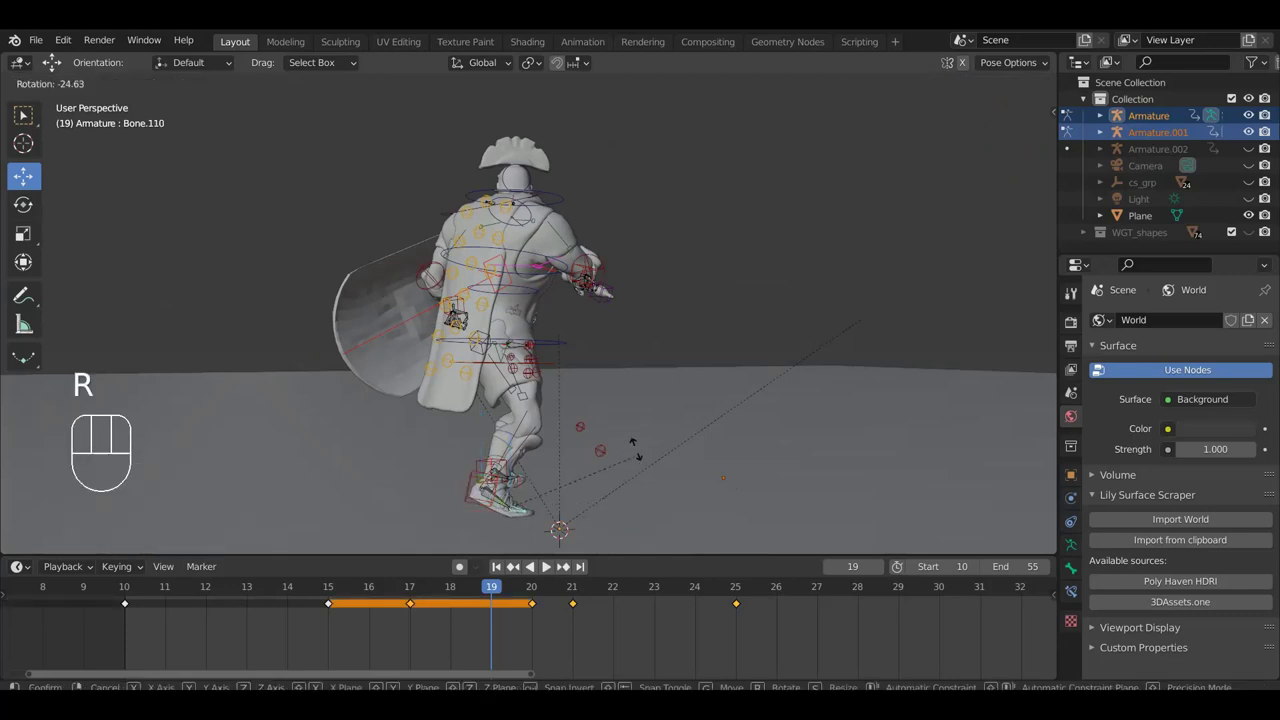
click(641, 454)
drag(648, 469, 627, 461)
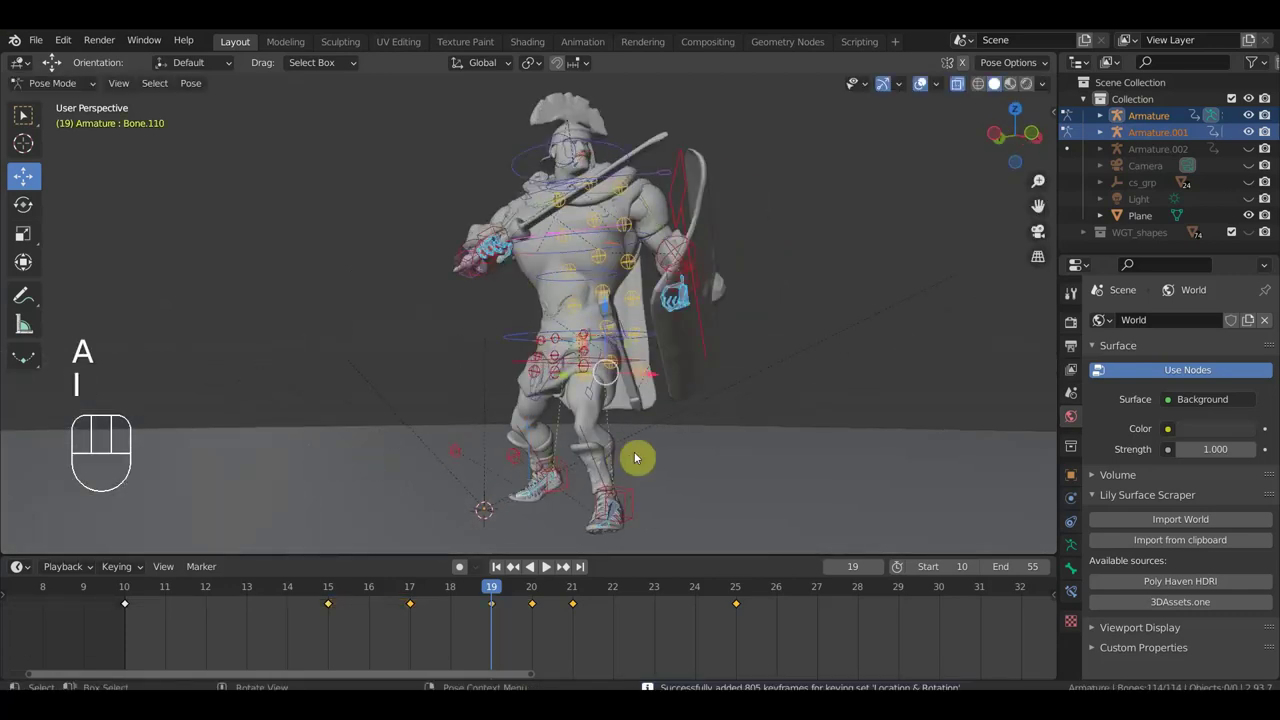
Scrub to frame 25, review the attack from several angles, and move on to frame 30.
drag(495, 594, 743, 589)
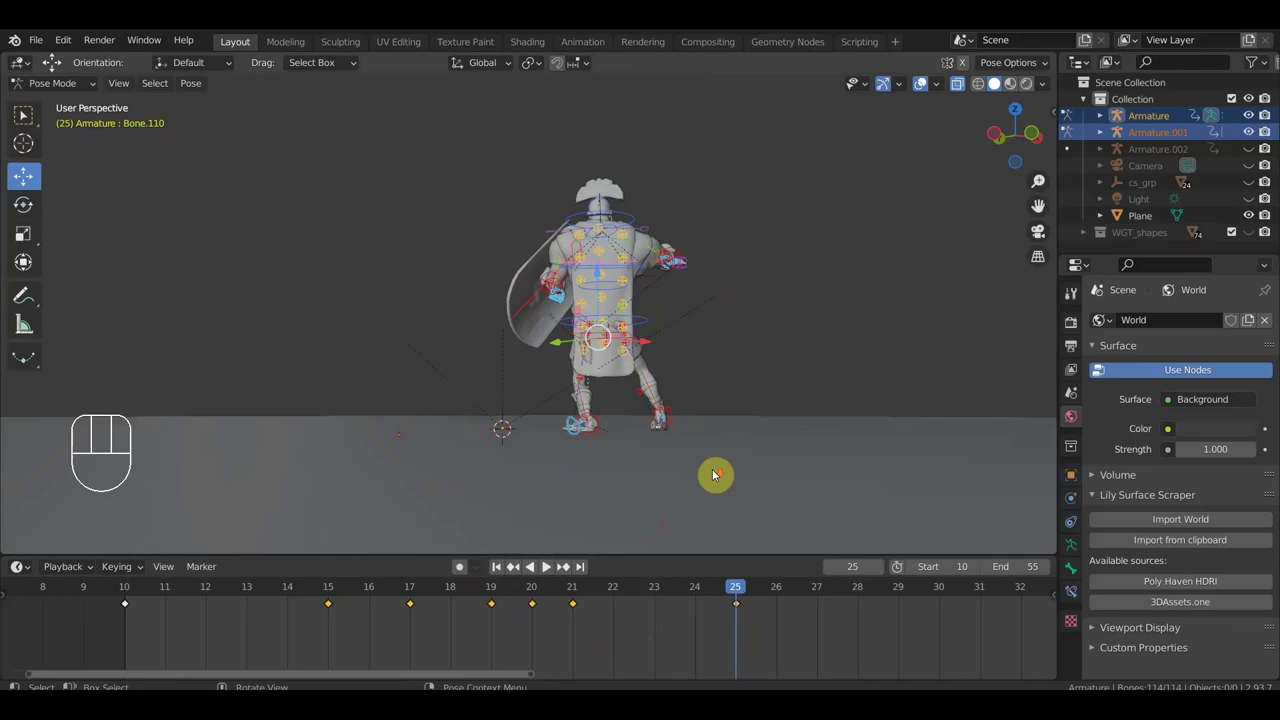
drag(694, 375, 873, 386)
drag(805, 459, 773, 486)
drag(769, 484, 1019, 492)
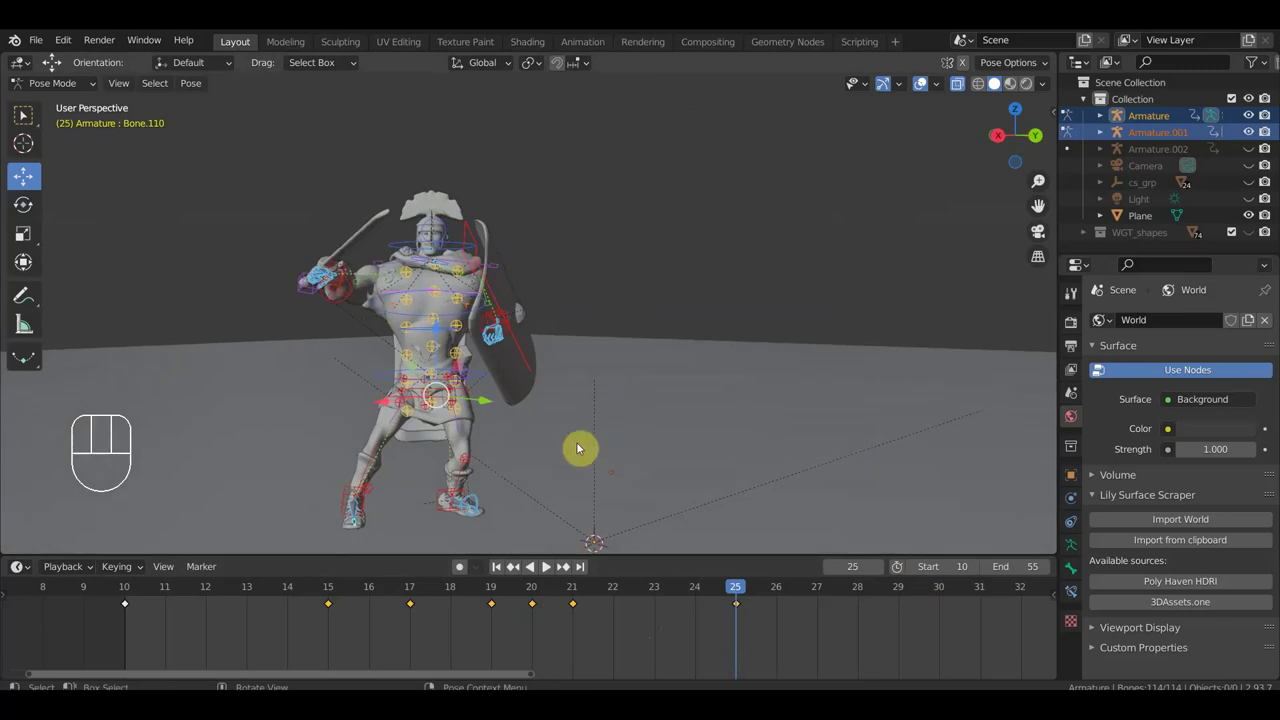
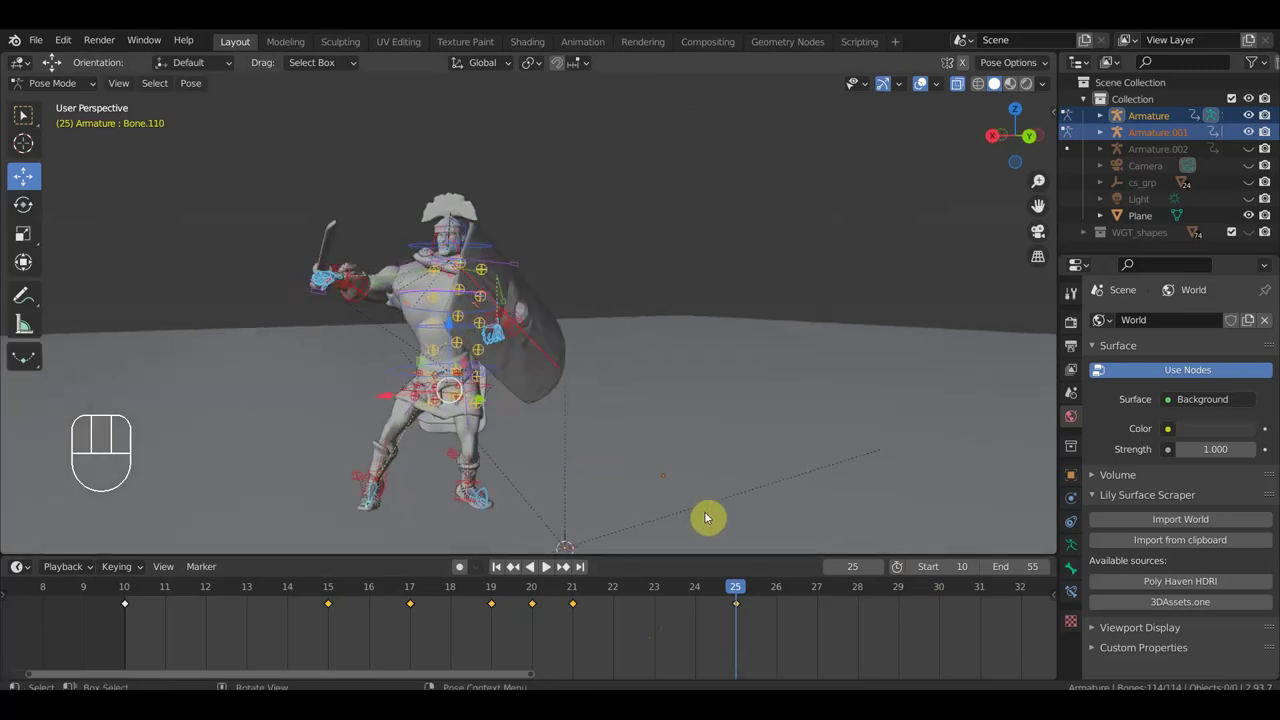
click(950, 596)
middle_click(797, 443)
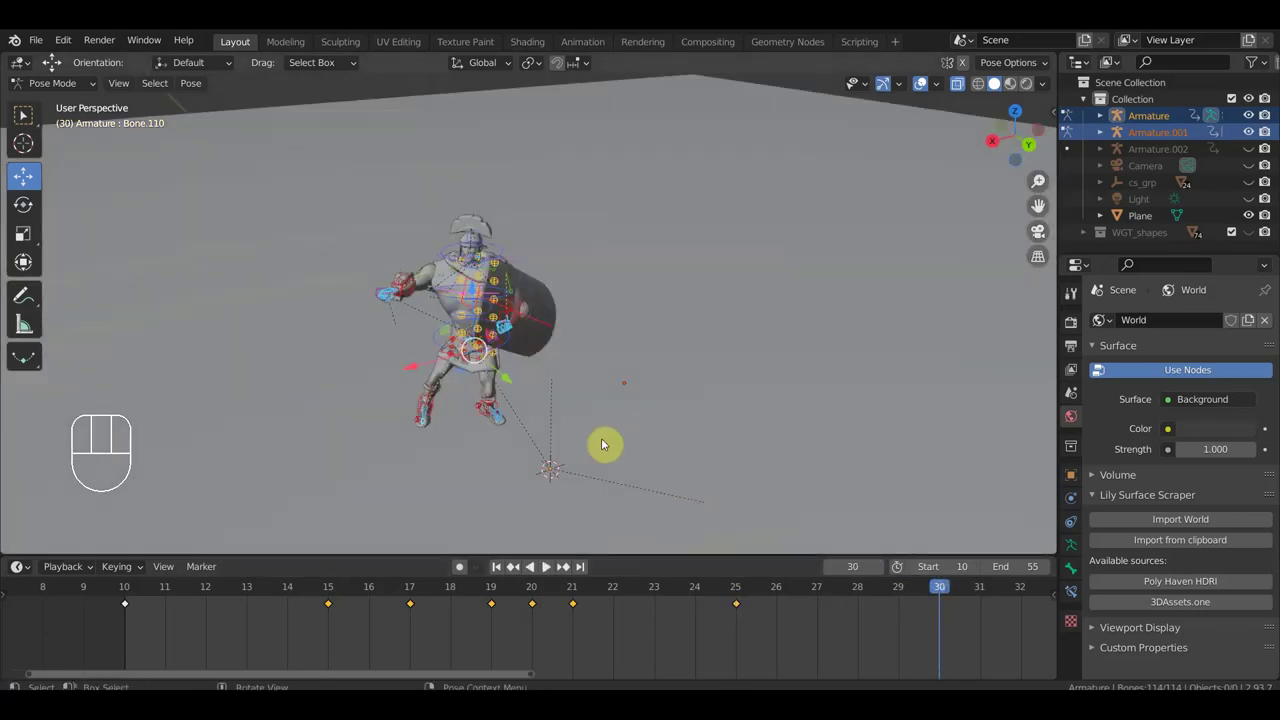
From top view turn the whole soldier around in place, then check him from the front.
drag(616, 404, 615, 379)
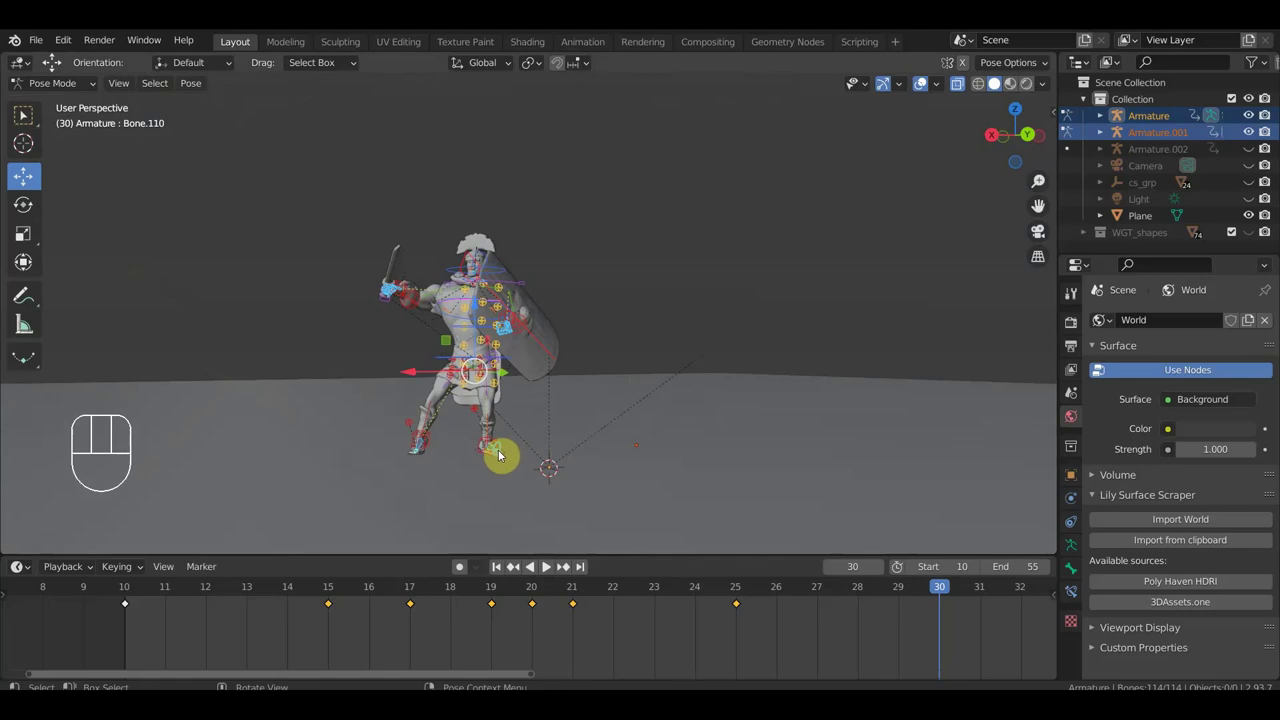
key(KP_7)
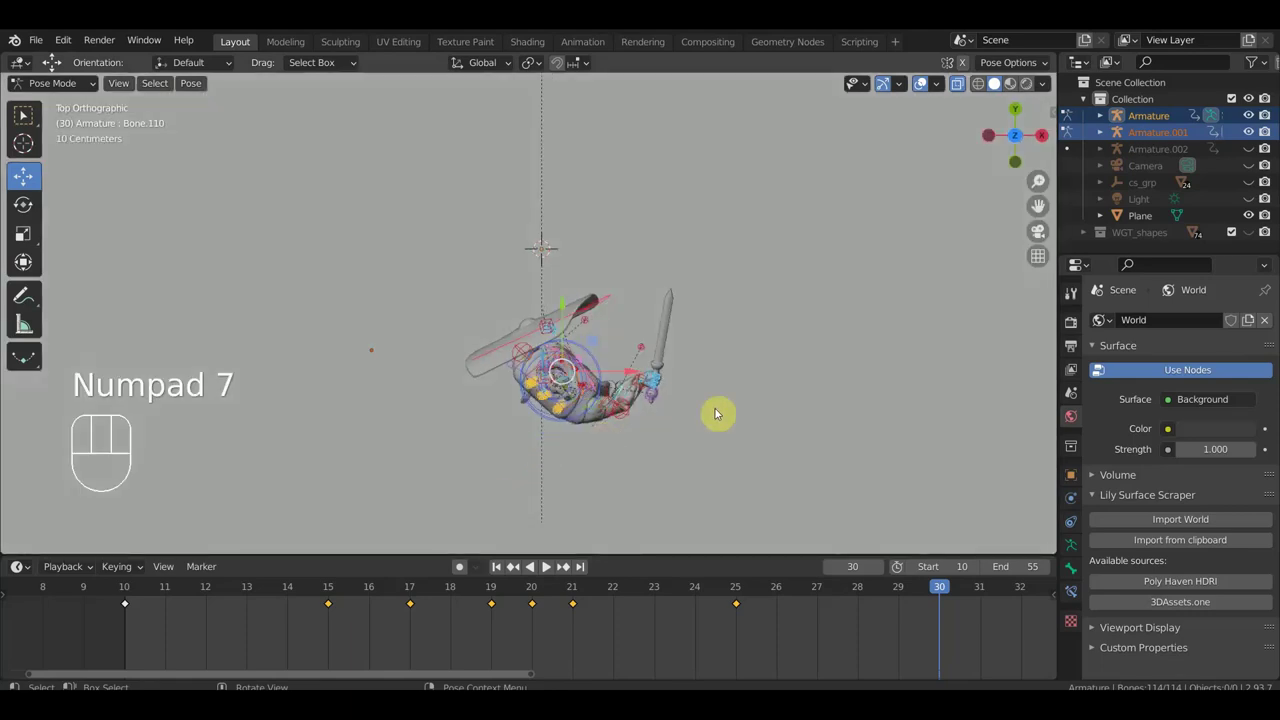
key(a)
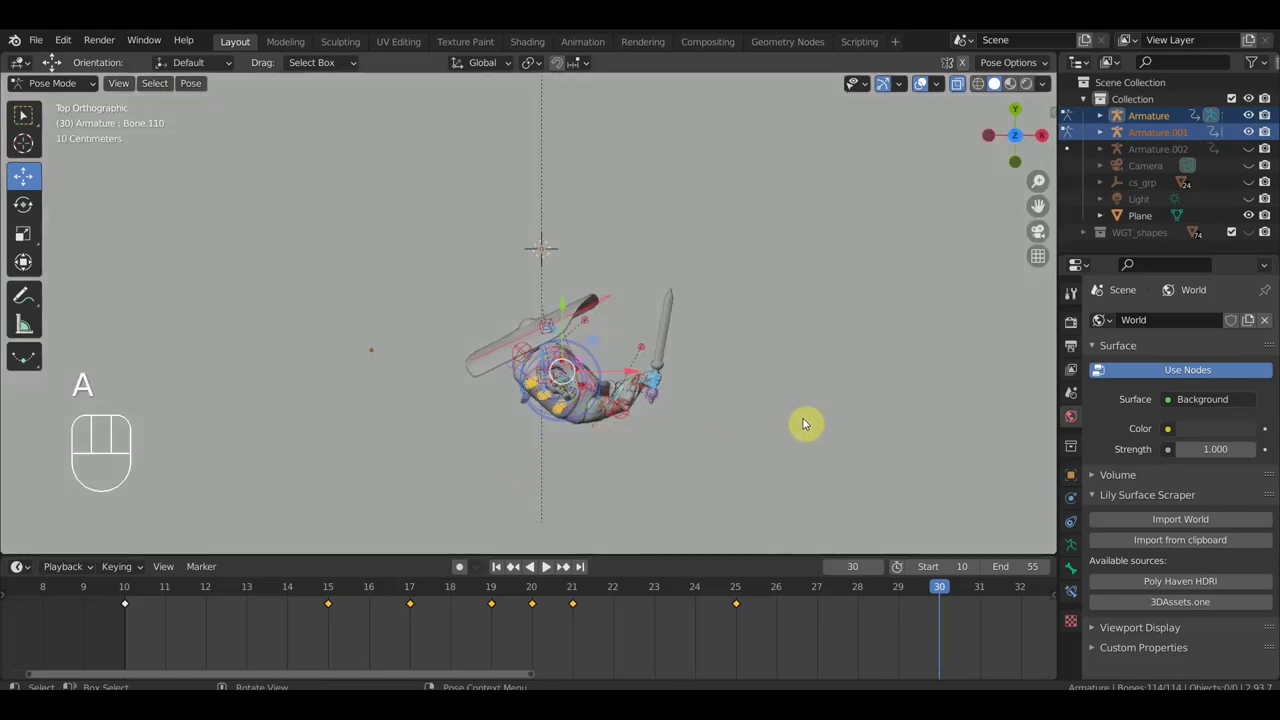
key(r)
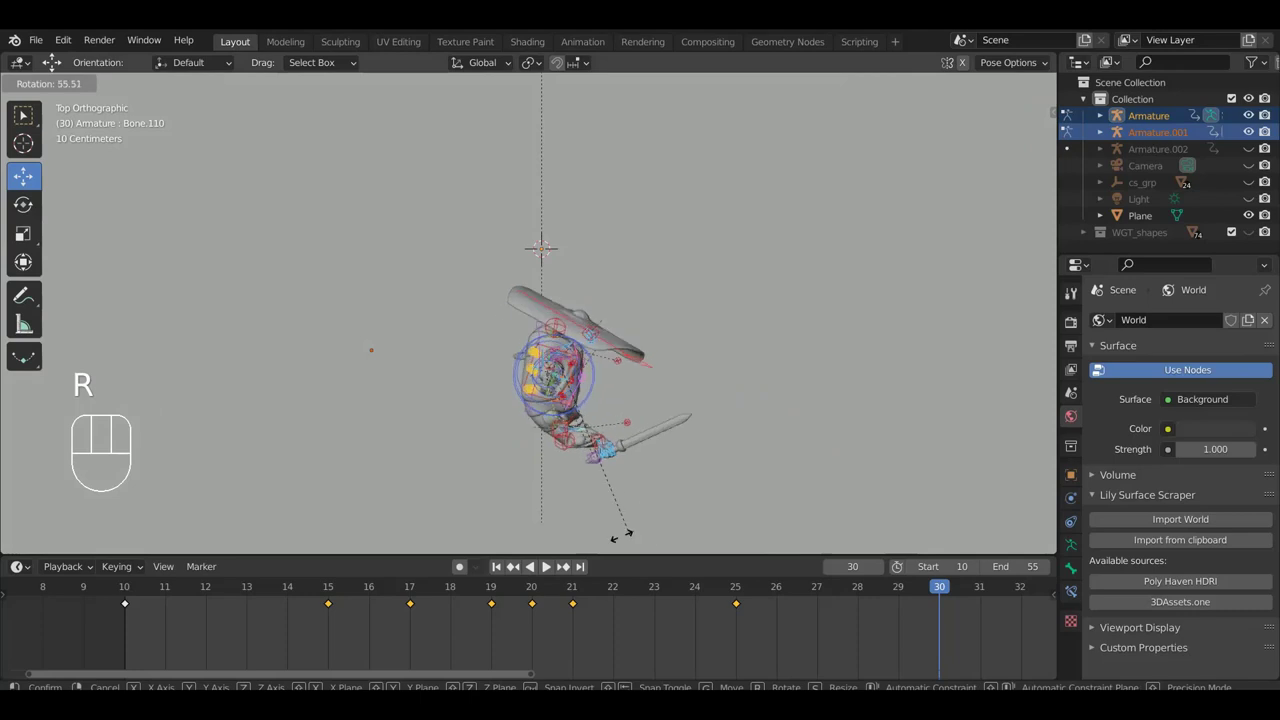
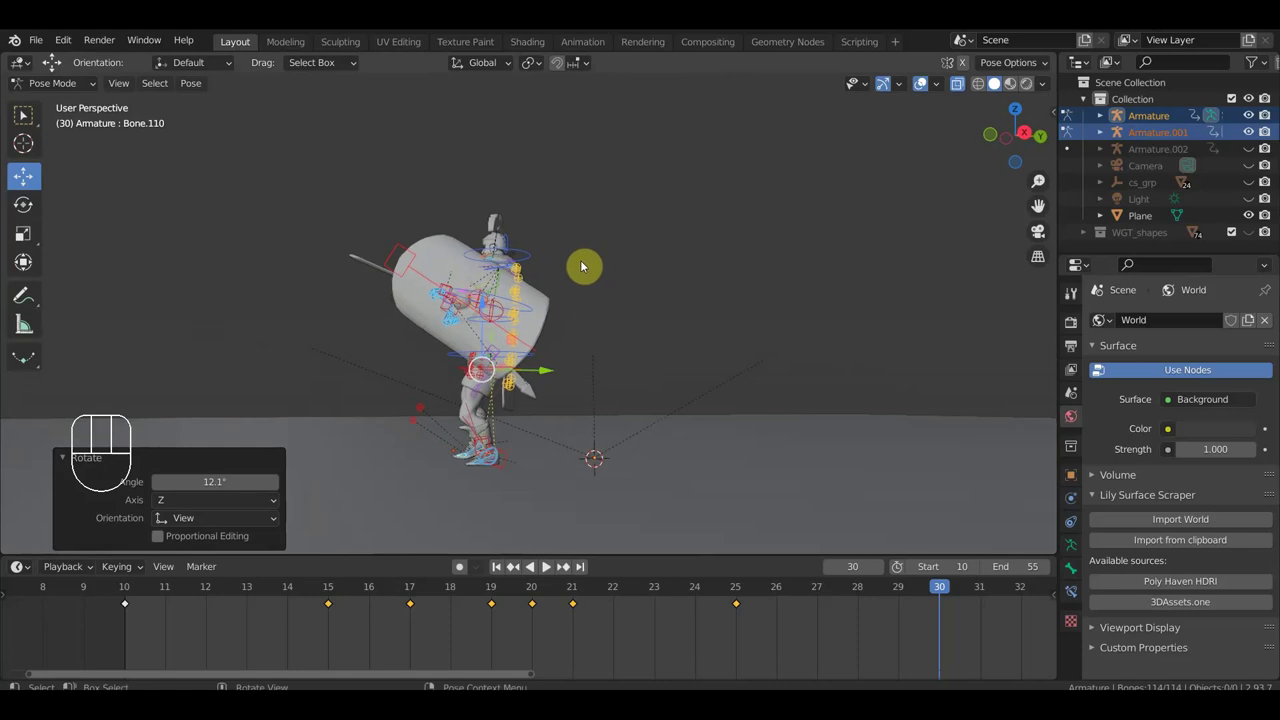
key(KP_1)
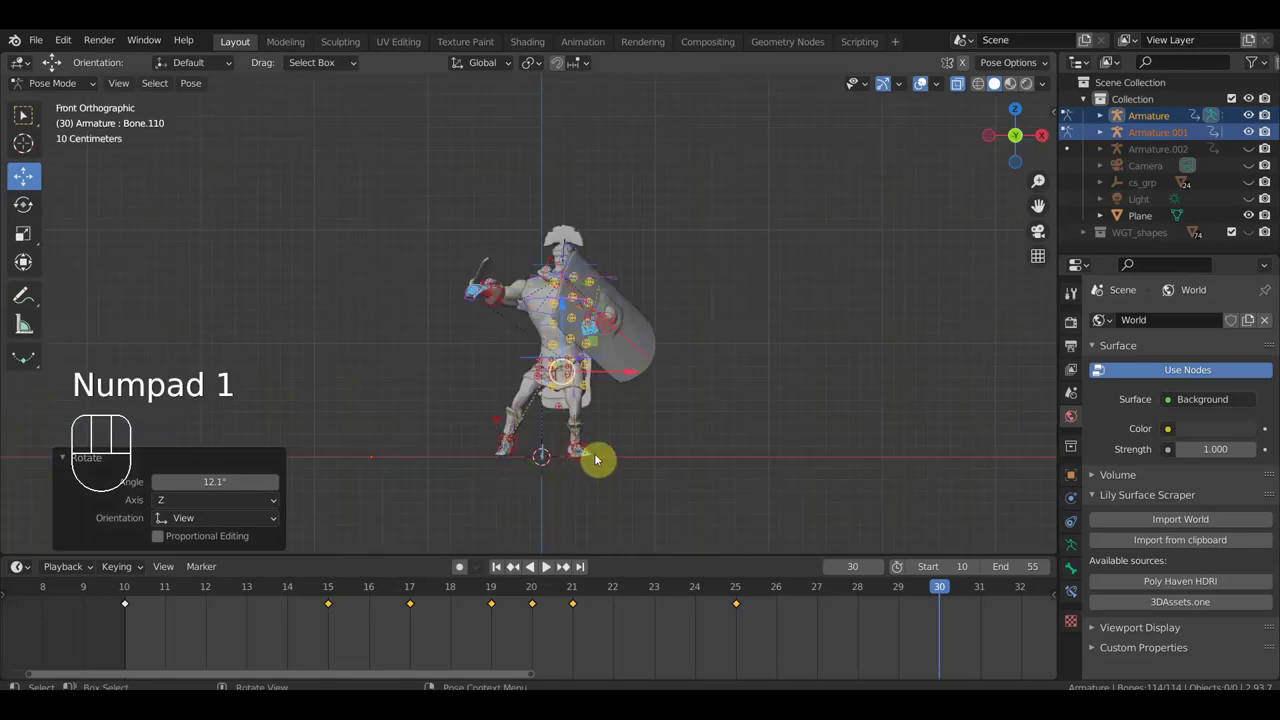
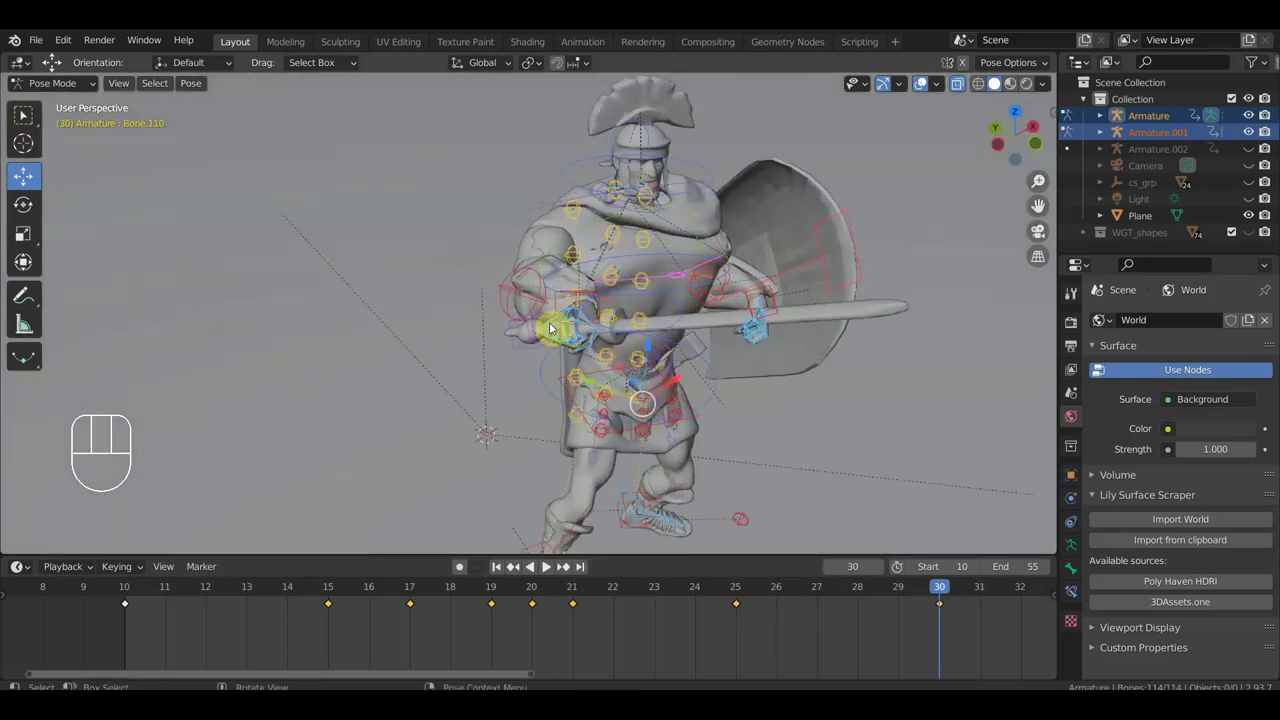
drag(926, 593, 934, 592)
drag(825, 395, 748, 363)
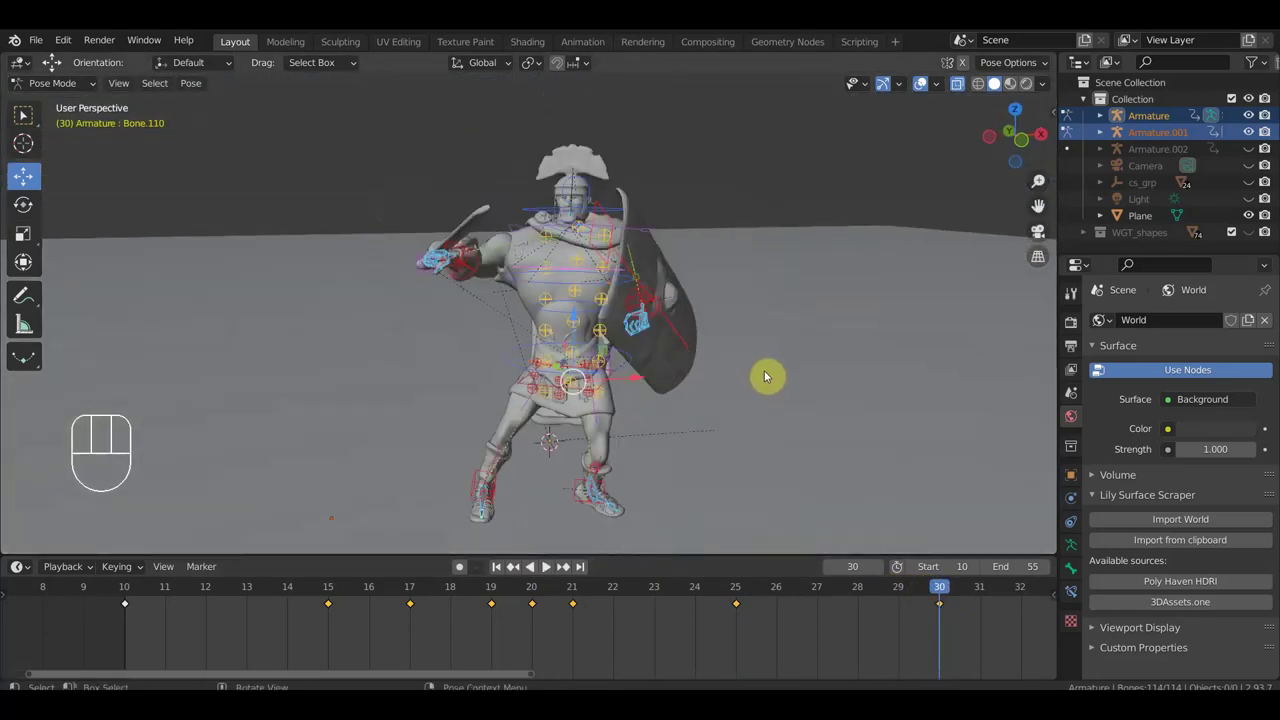
middle_click(737, 403)
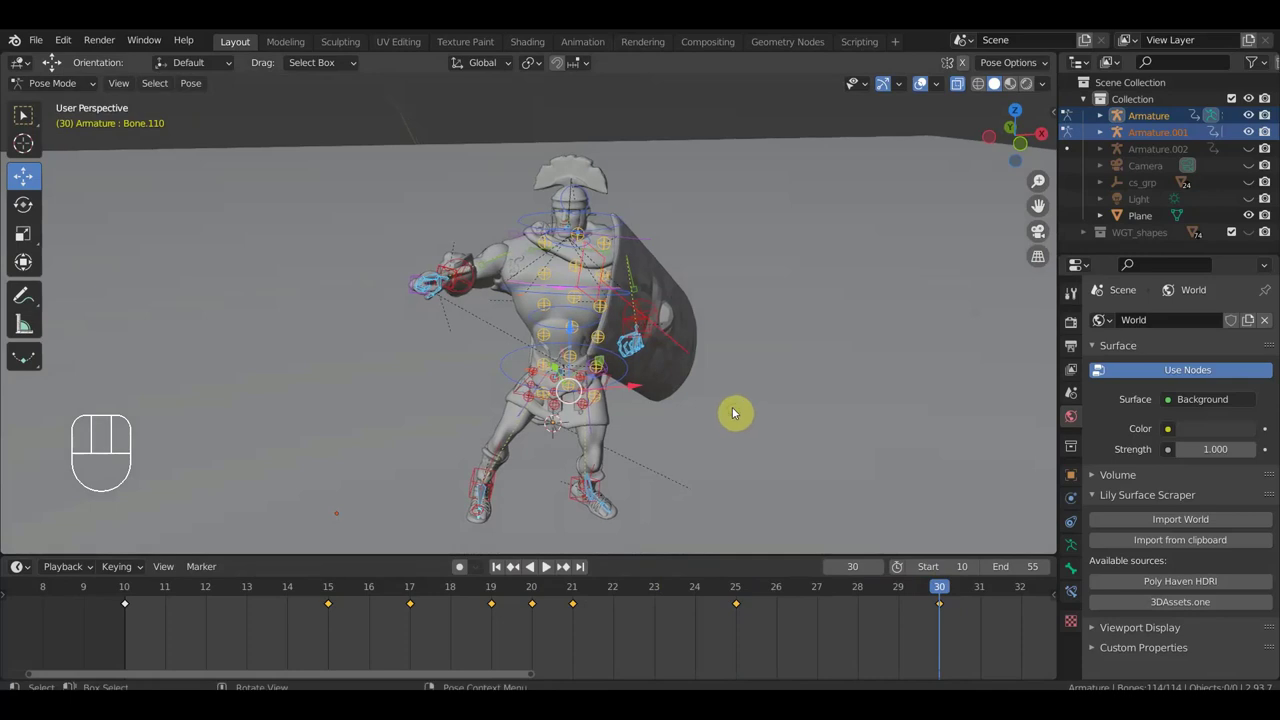
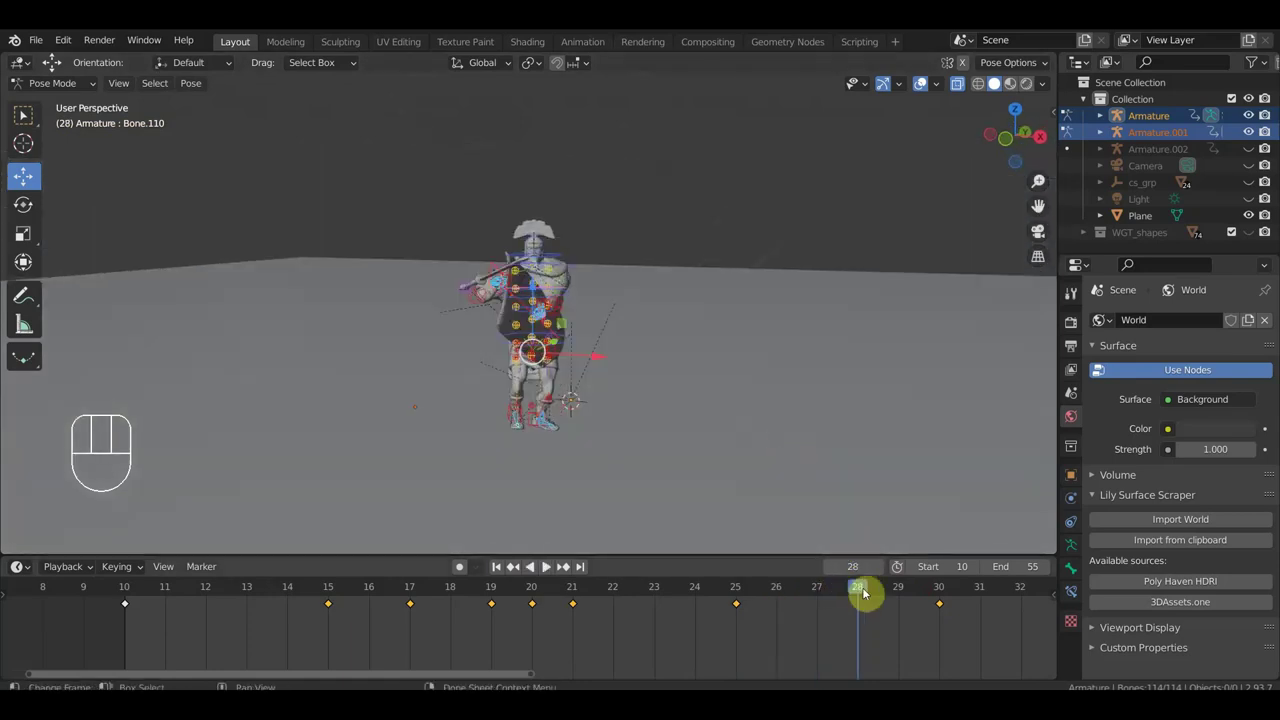
drag(839, 595, 979, 615)
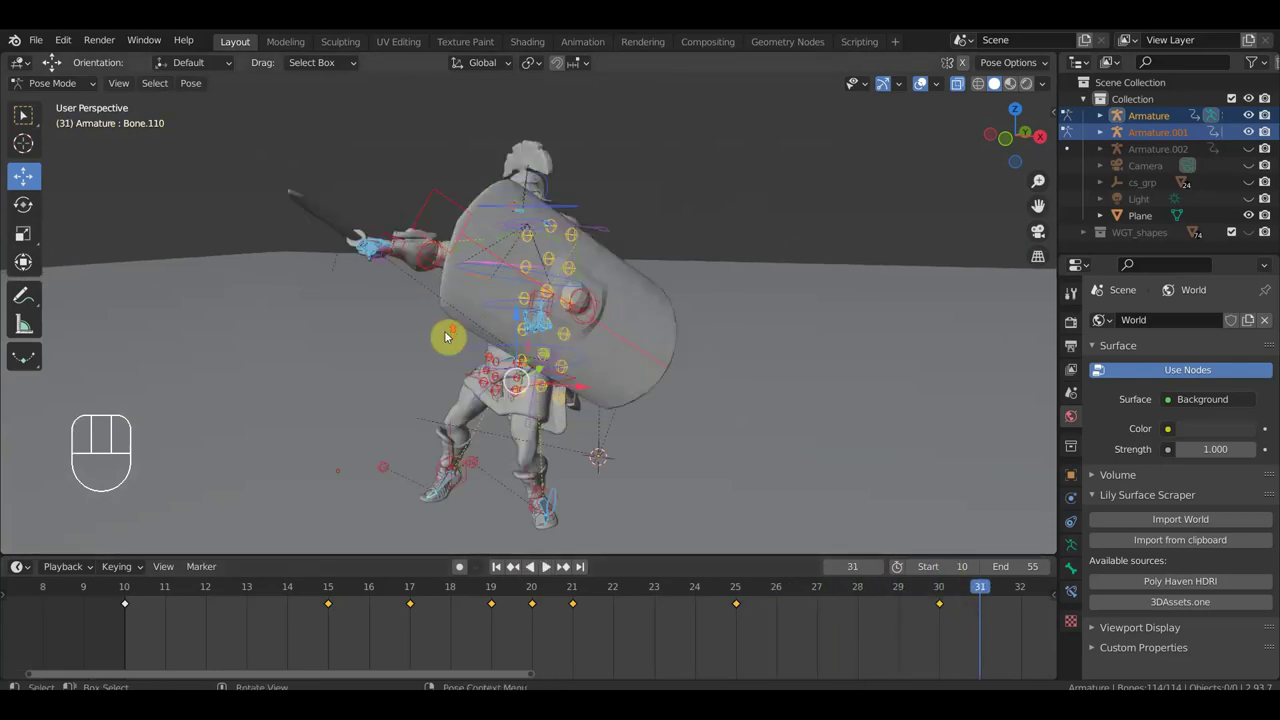
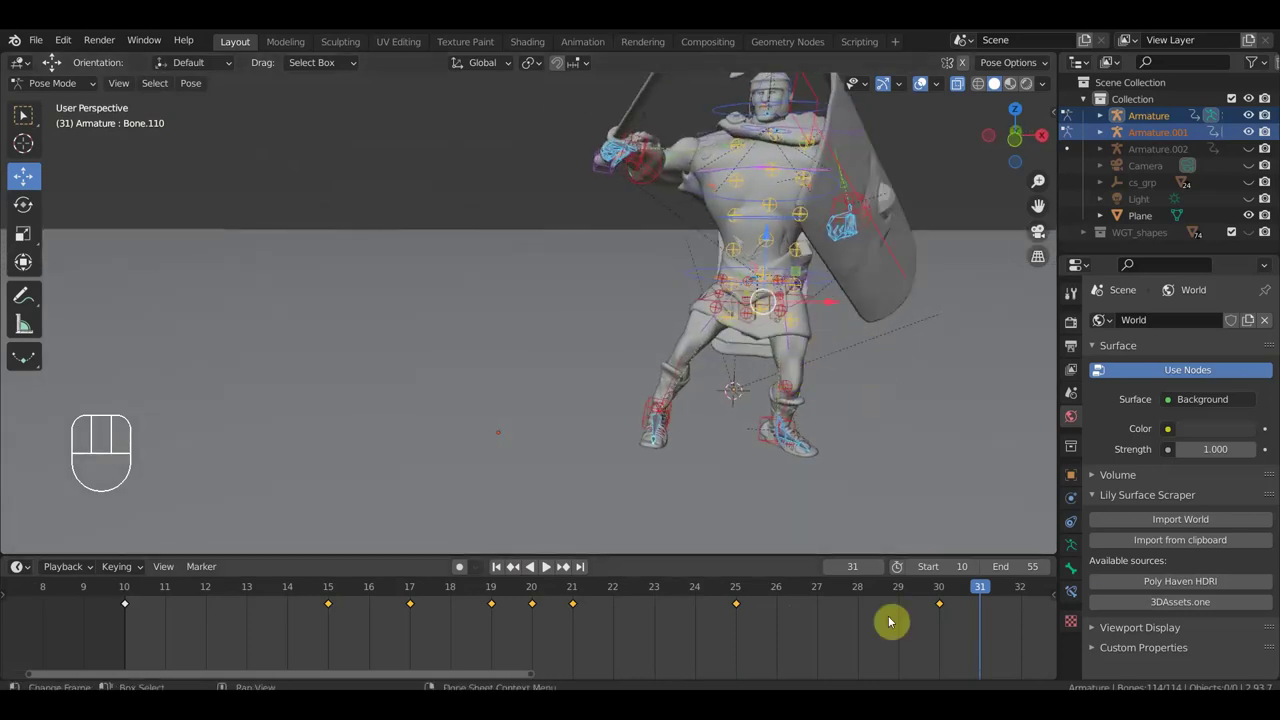
click(947, 593)
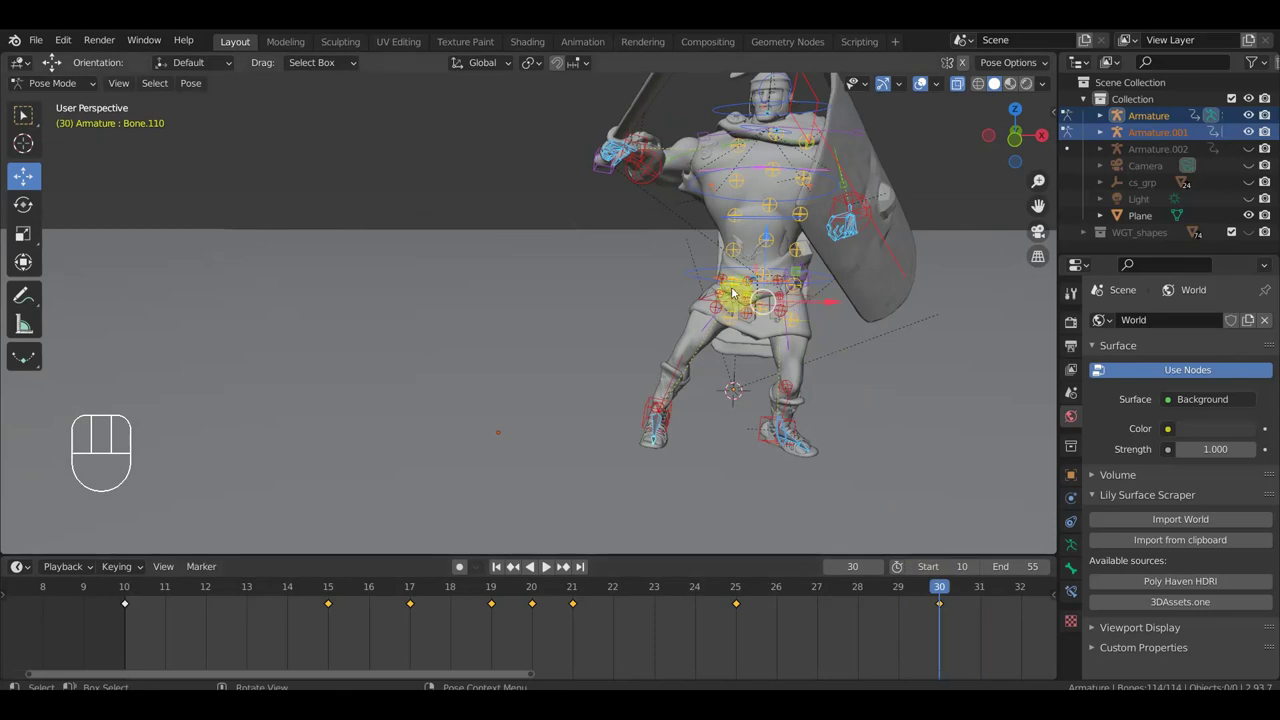
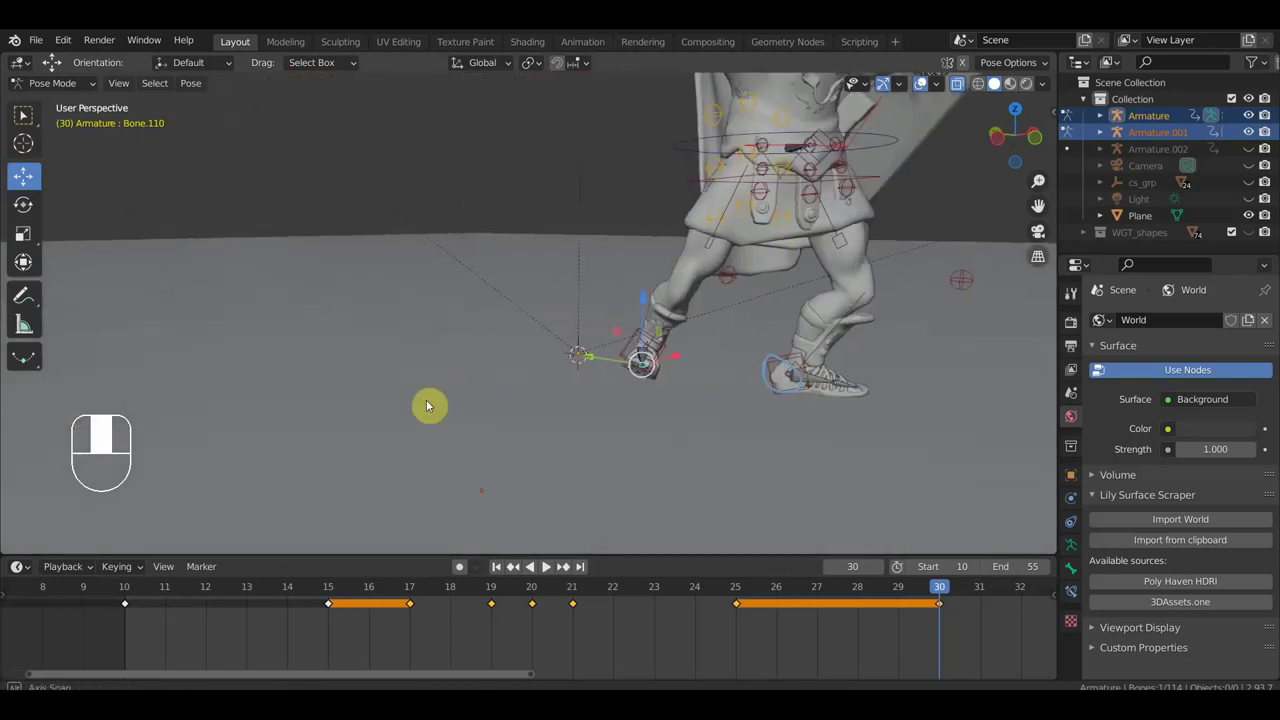
Rotate the planted foot control and inspect the feet up close.
key(r)
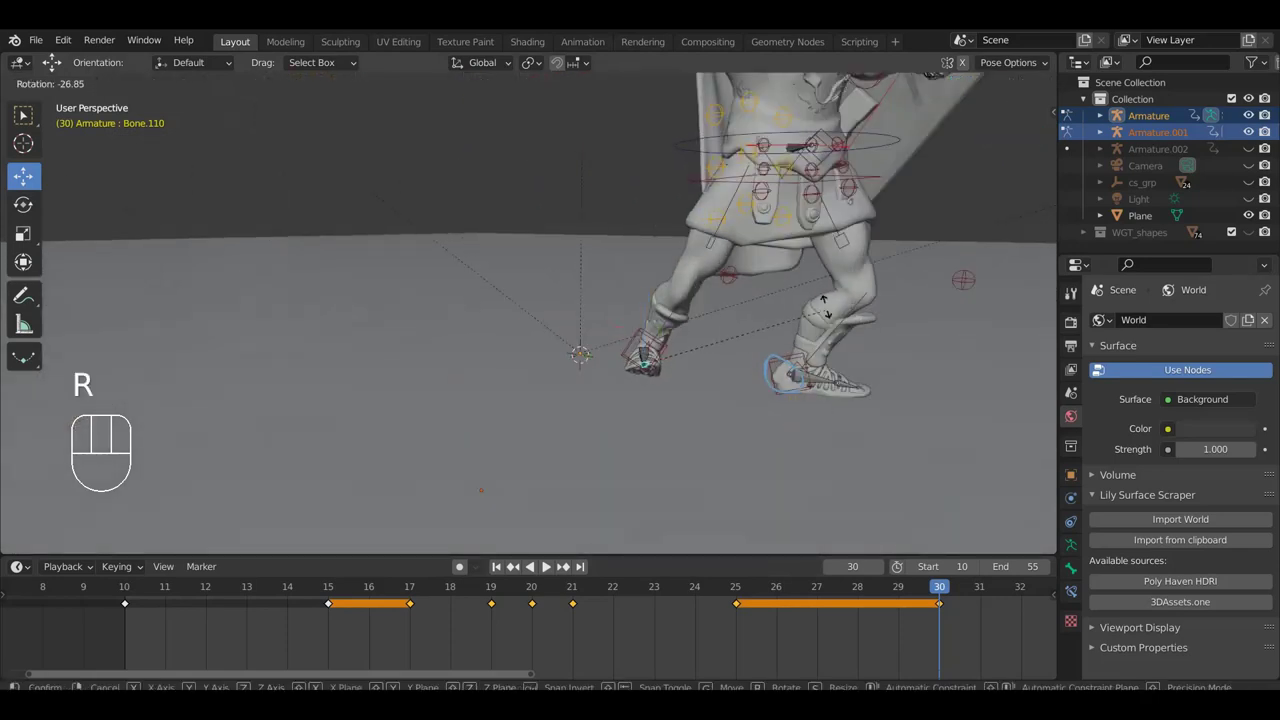
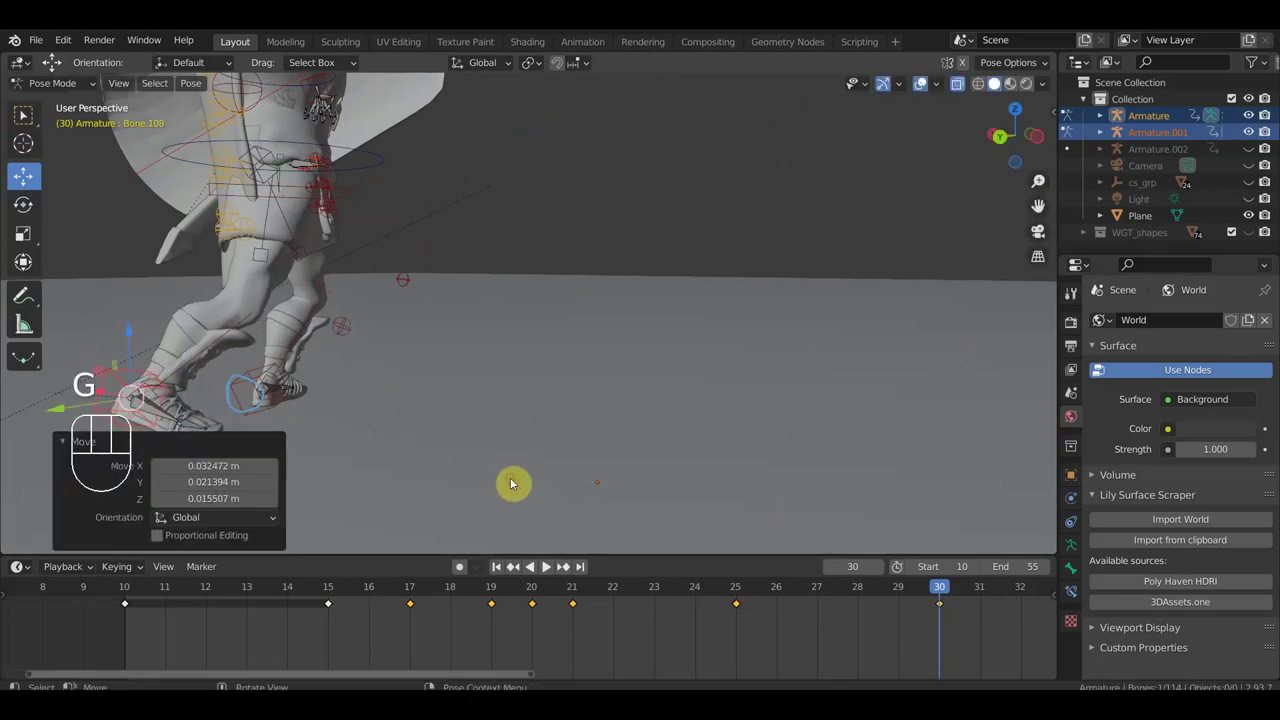
drag(665, 448, 872, 427)
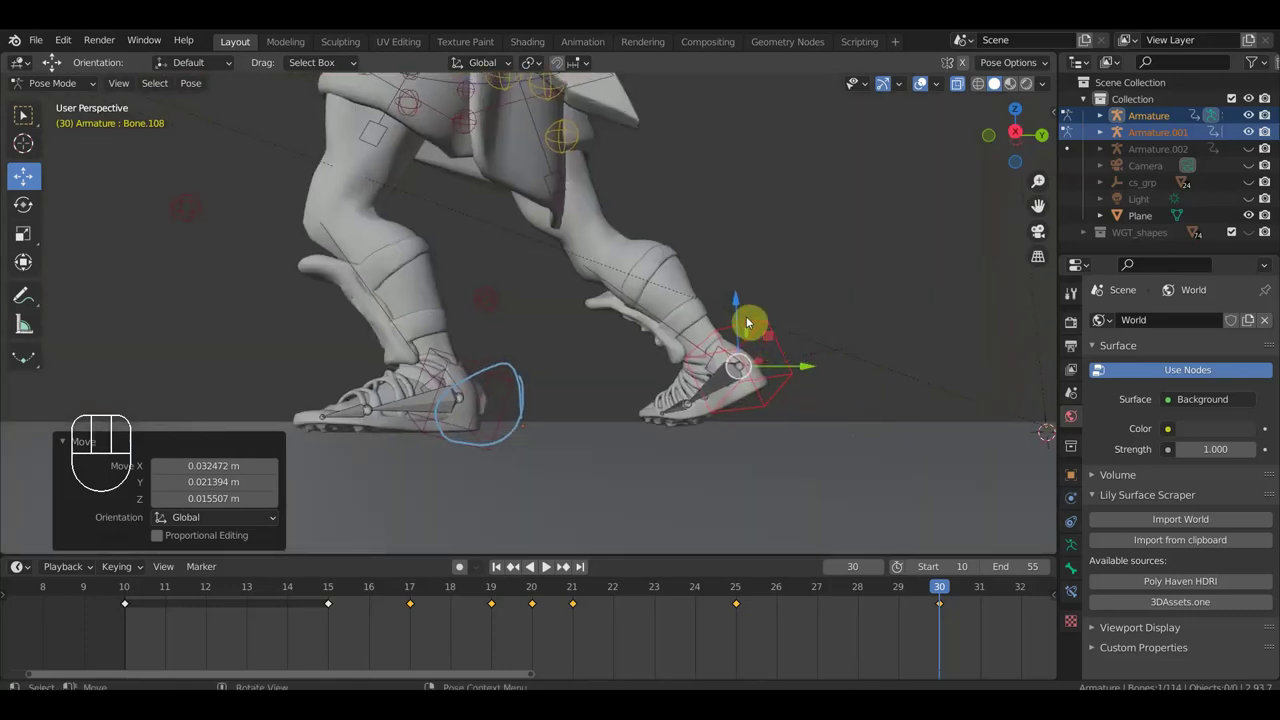
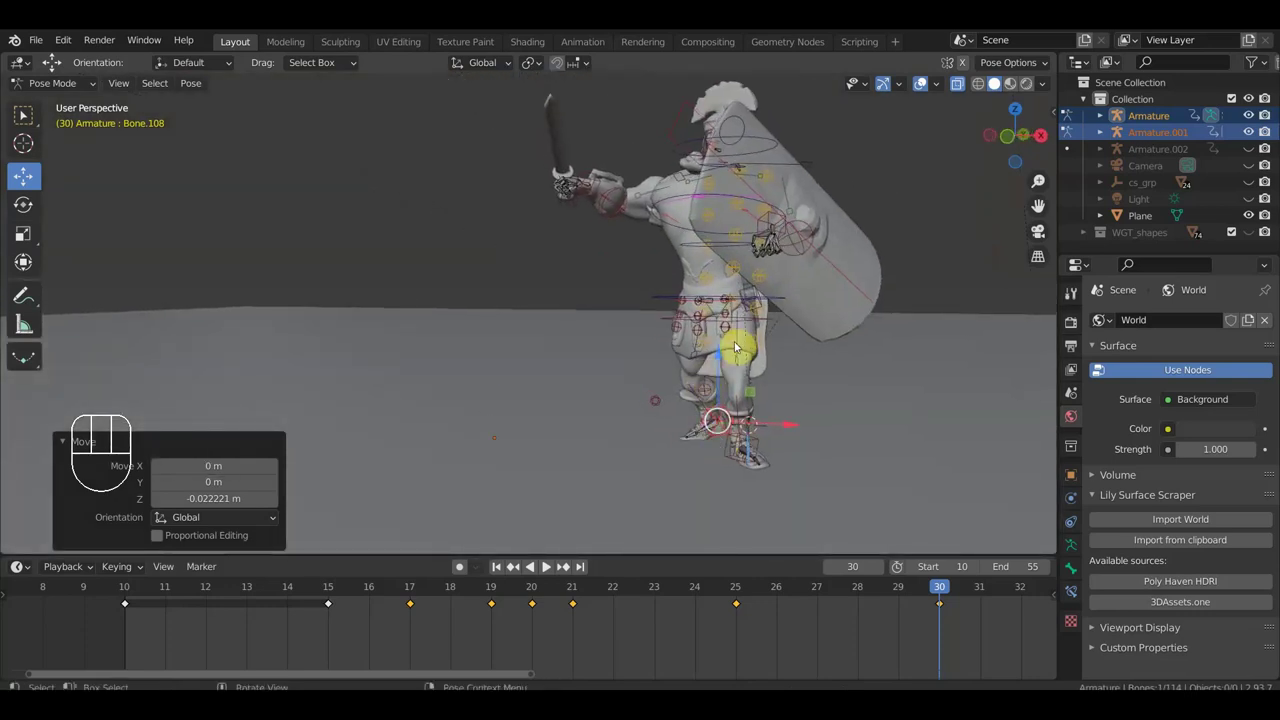
scroll(up, 3)
drag(791, 376, 803, 398)
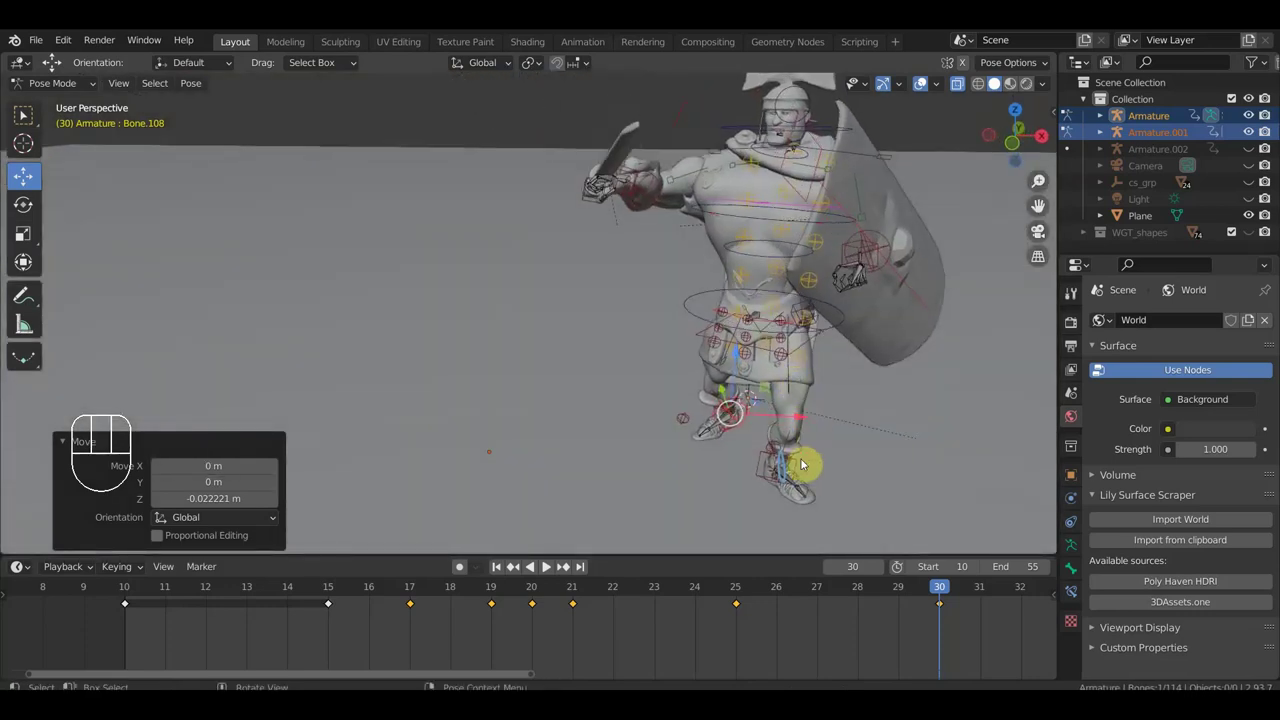
click(767, 463)
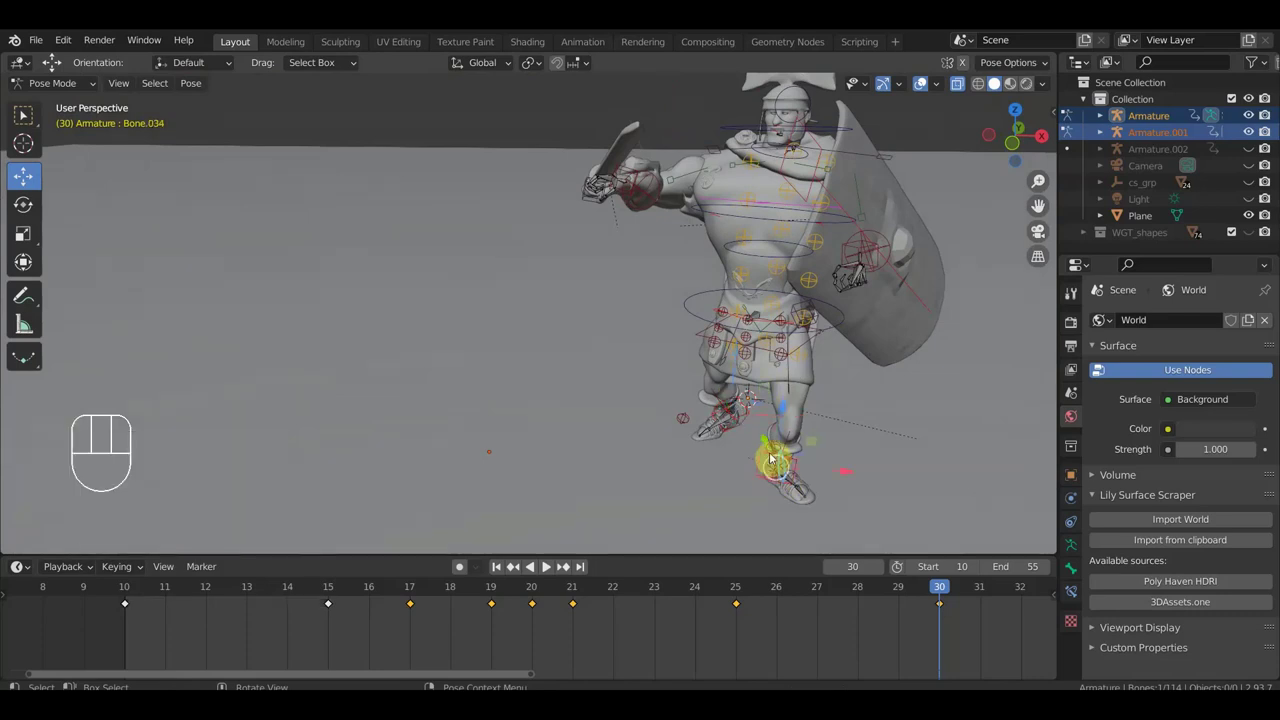
Twist another leg bone around the vertical axis from top view and check the stance.
key(KP_7)
key(r)
click(814, 93)
drag(855, 303, 811, 135)
drag(858, 294, 980, 287)
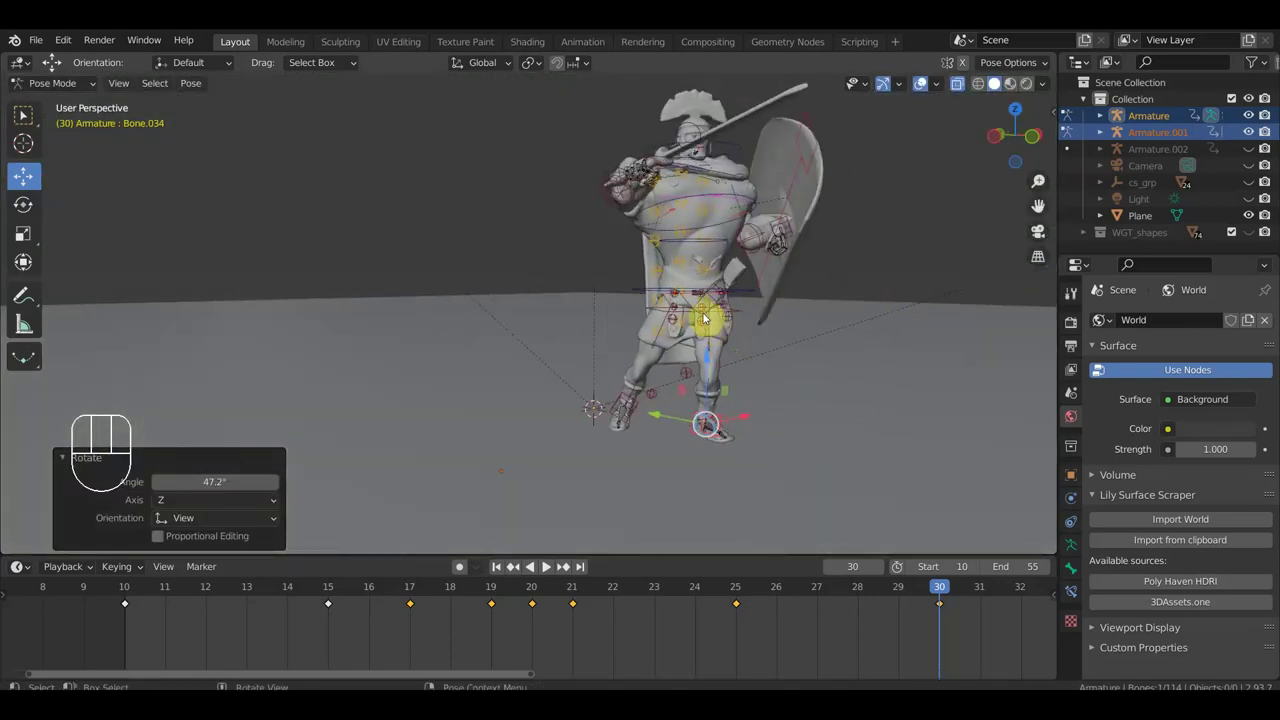
Select a torso bone and turn it around the vertical axis from top view.
drag(658, 311, 749, 296)
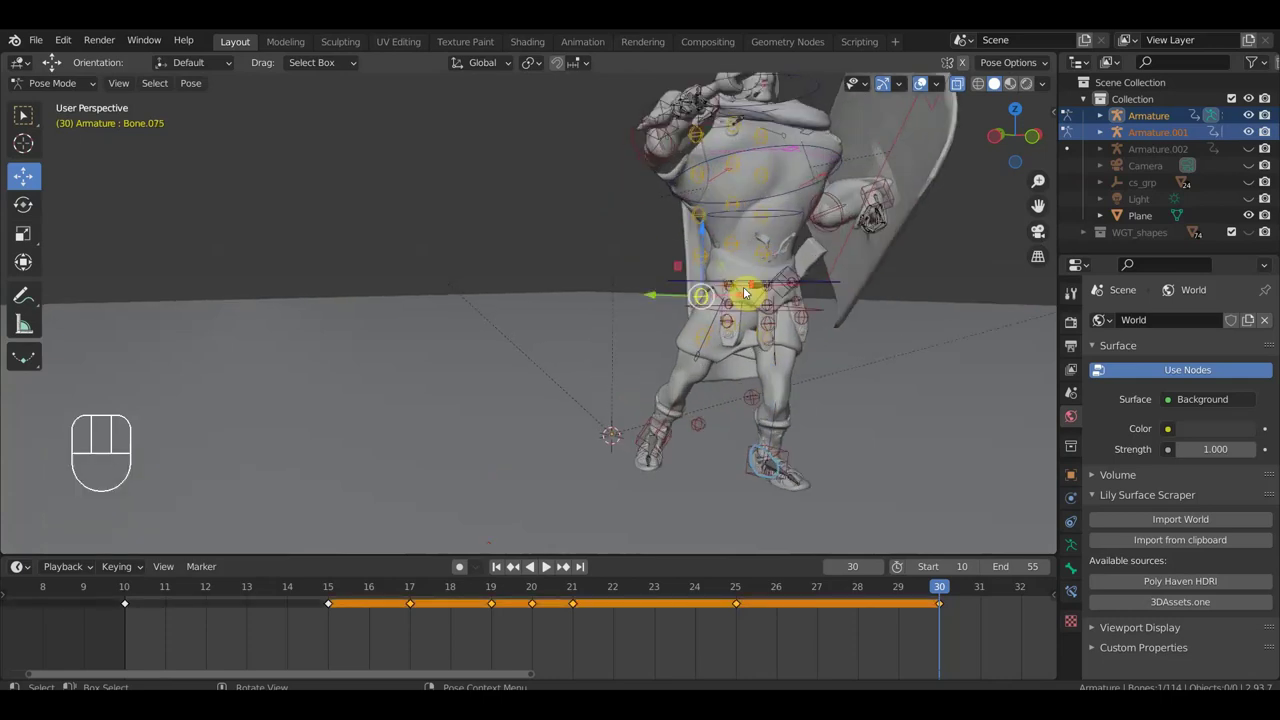
drag(751, 298, 602, 317)
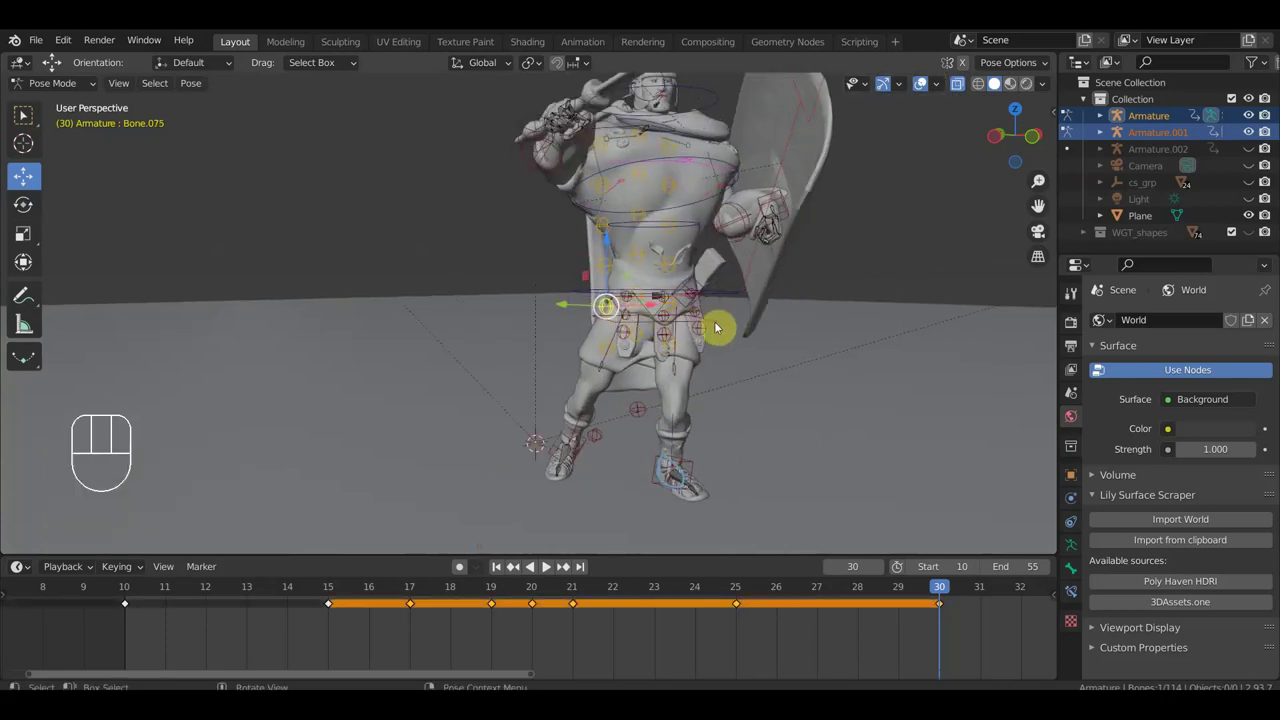
click(722, 323)
drag(787, 158, 786, 204)
click(786, 204)
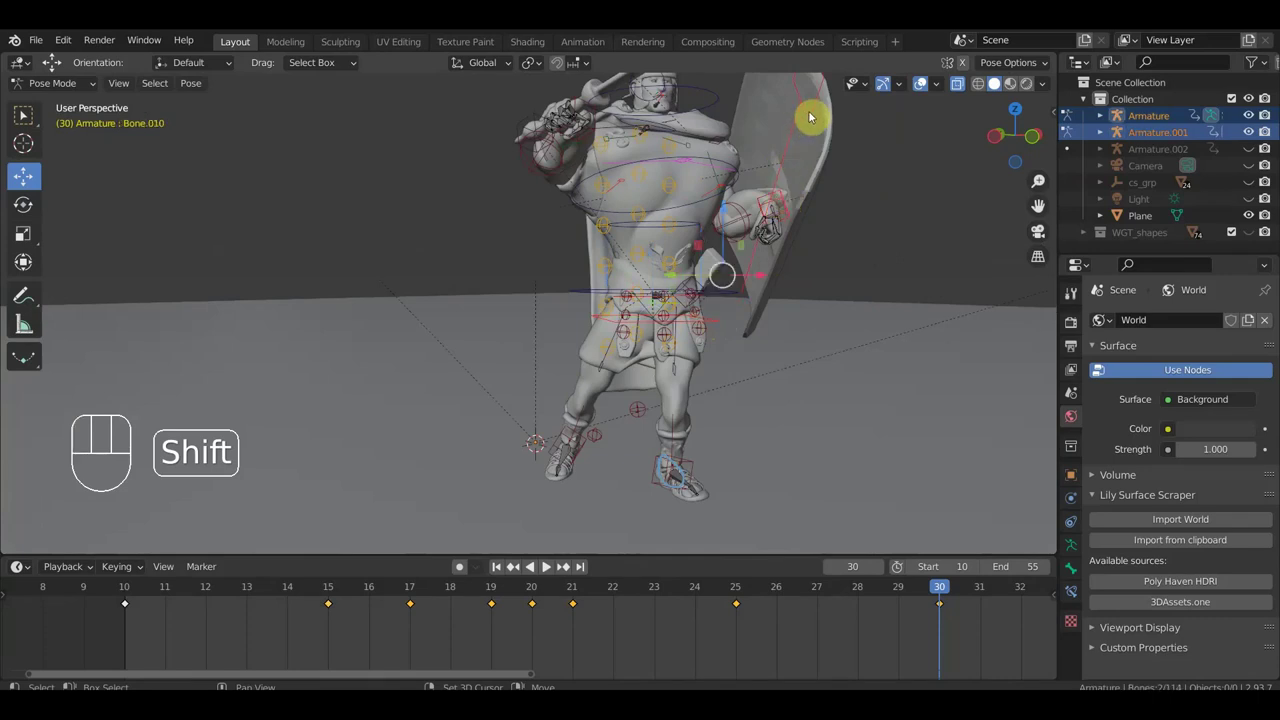
drag(817, 117, 615, 146)
drag(593, 221, 596, 319)
drag(594, 183, 535, 209)
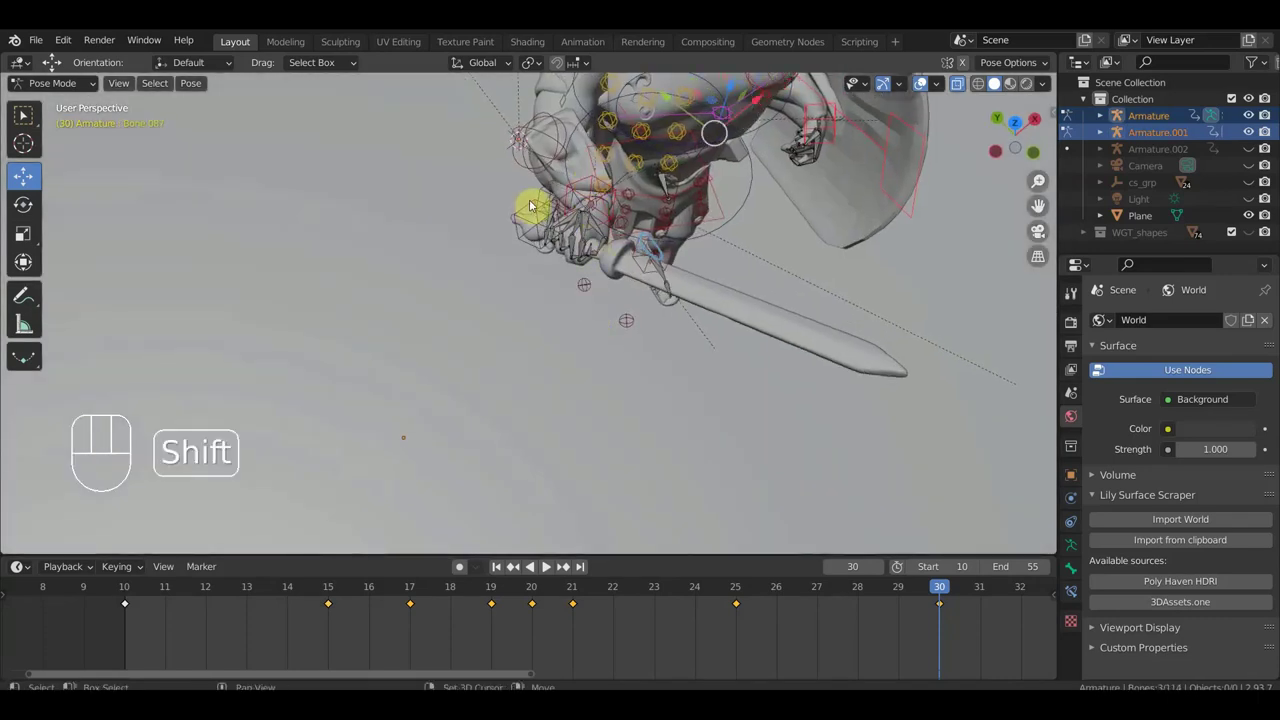
drag(534, 214, 718, 275)
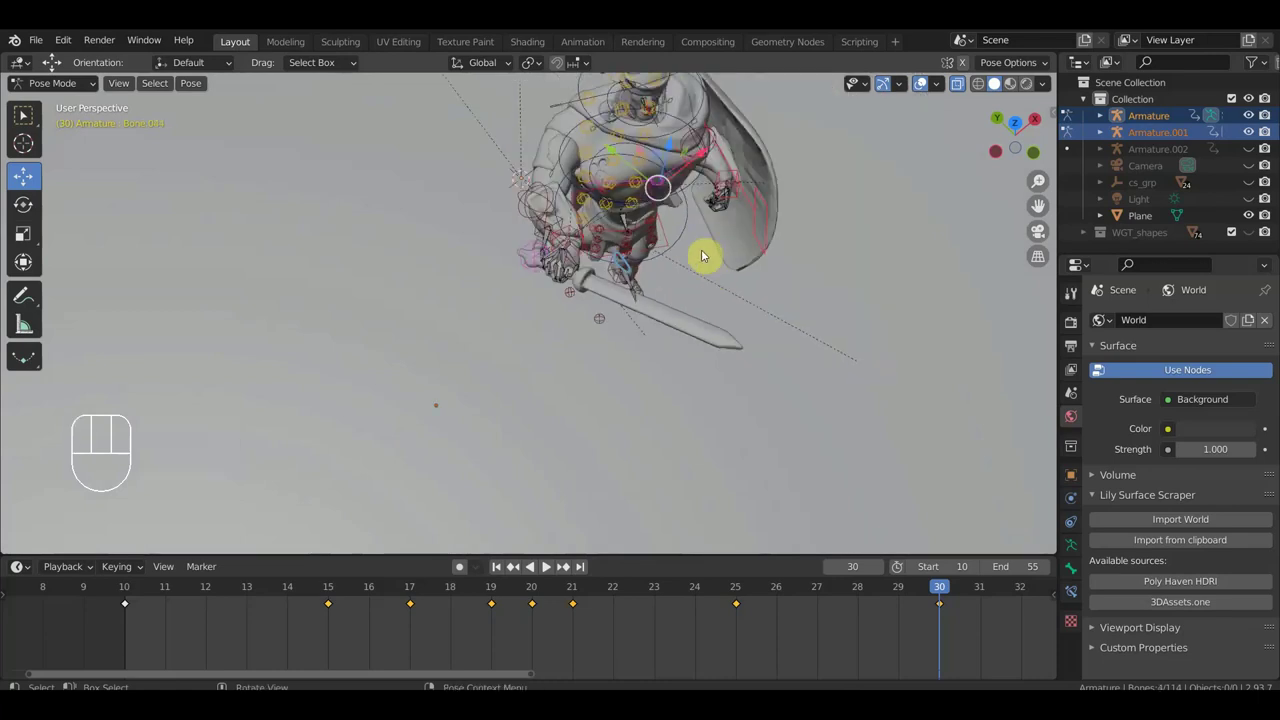
key(KP_7)
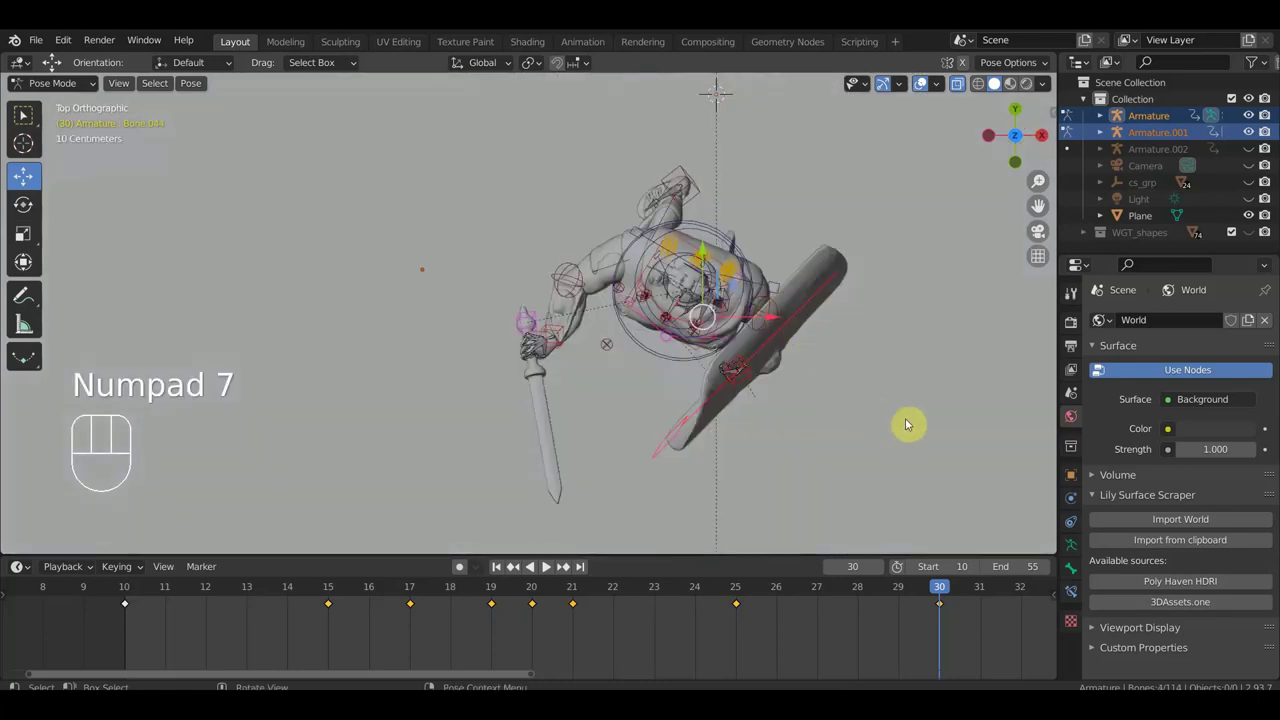
key(r)
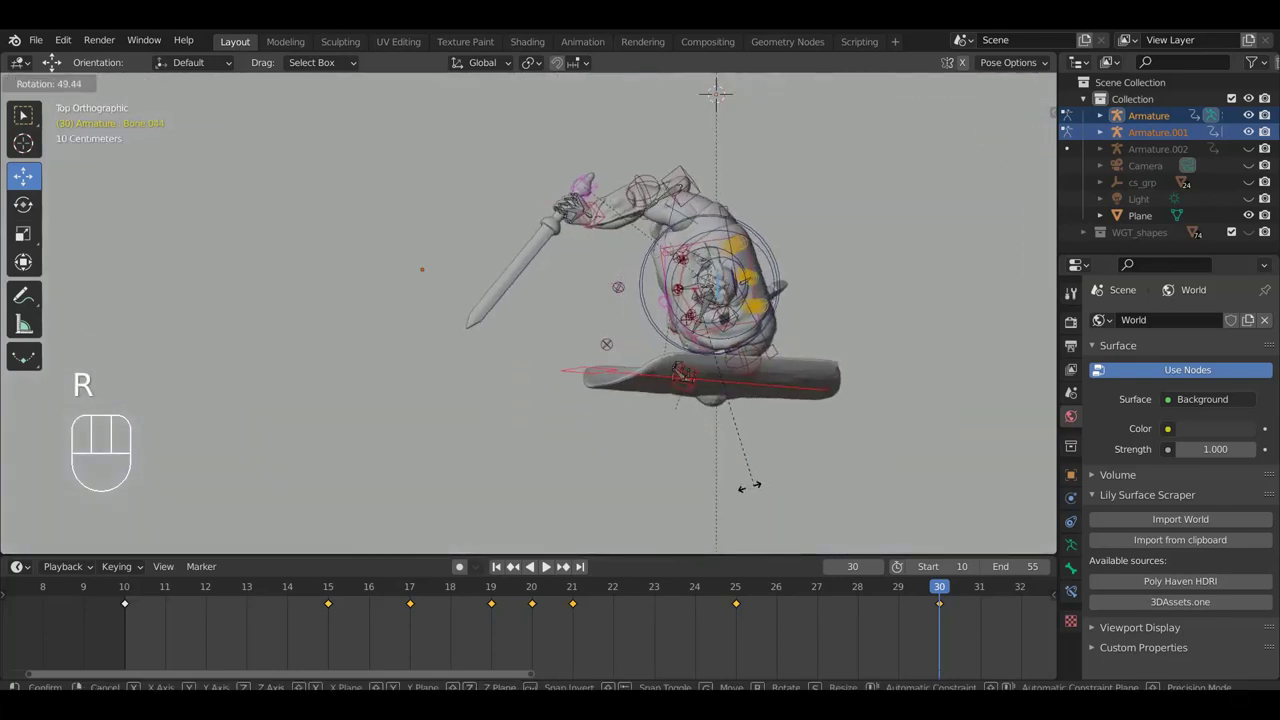
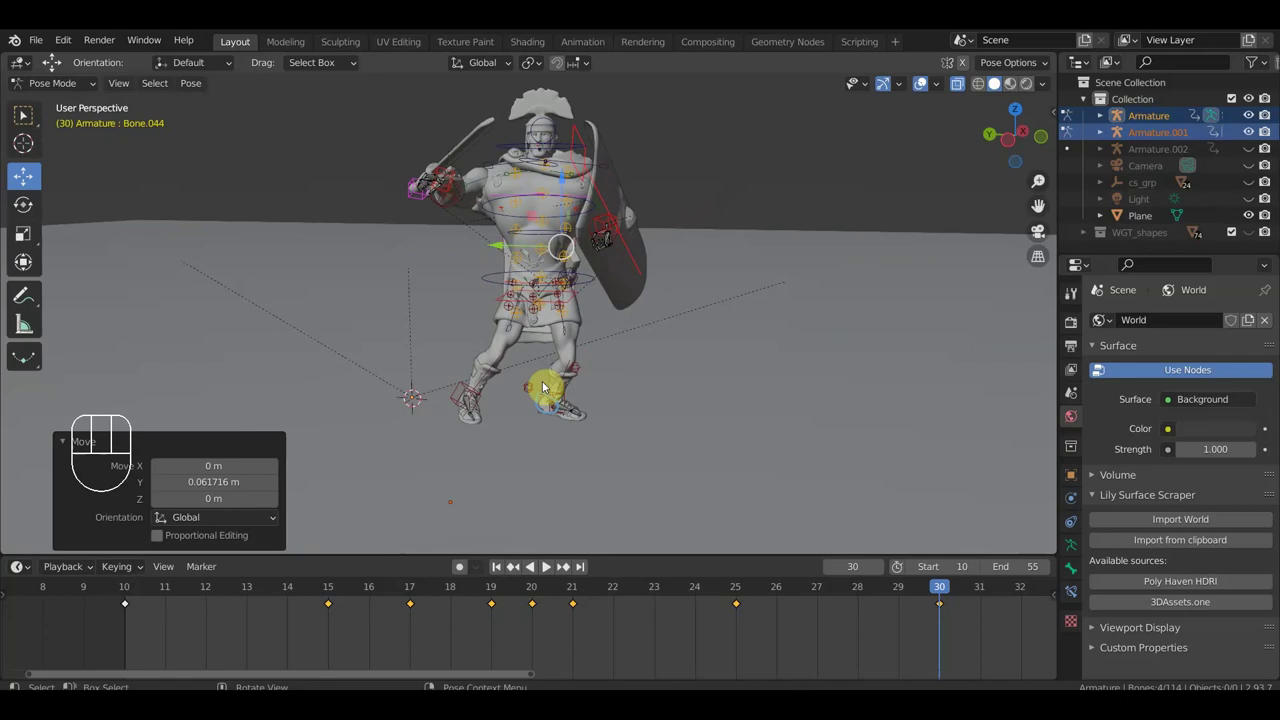
drag(606, 401, 375, 375)
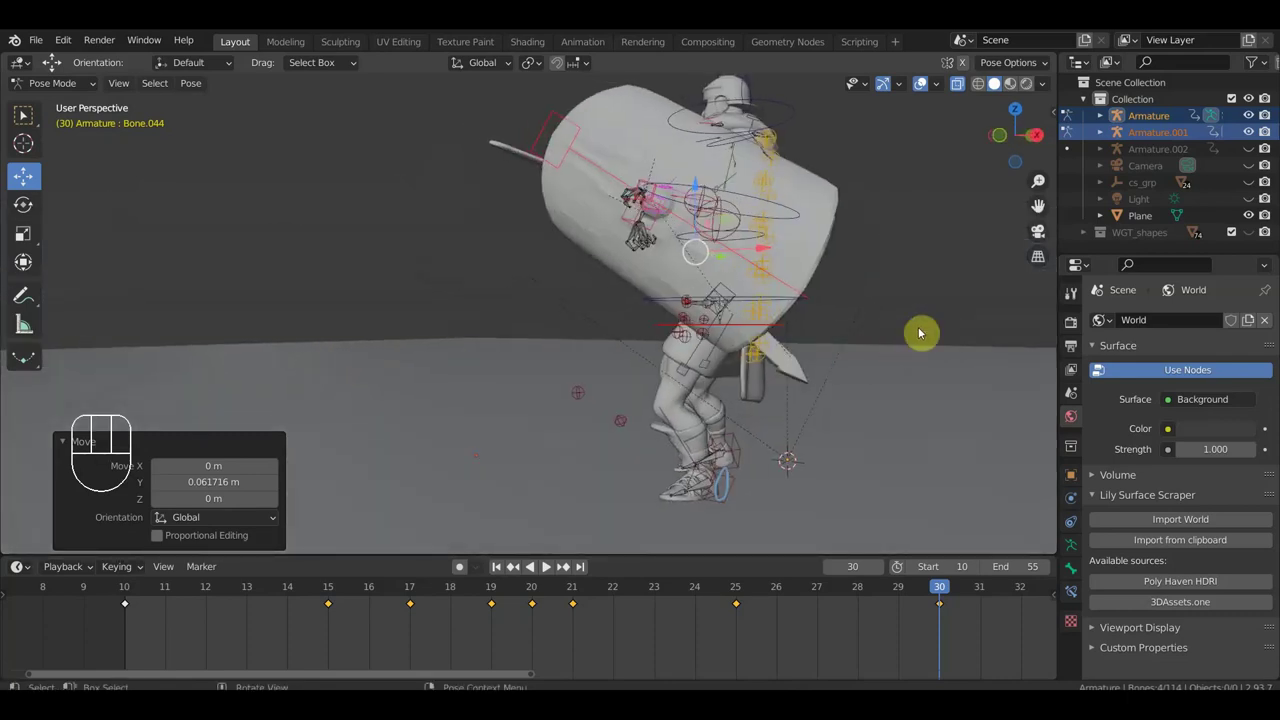
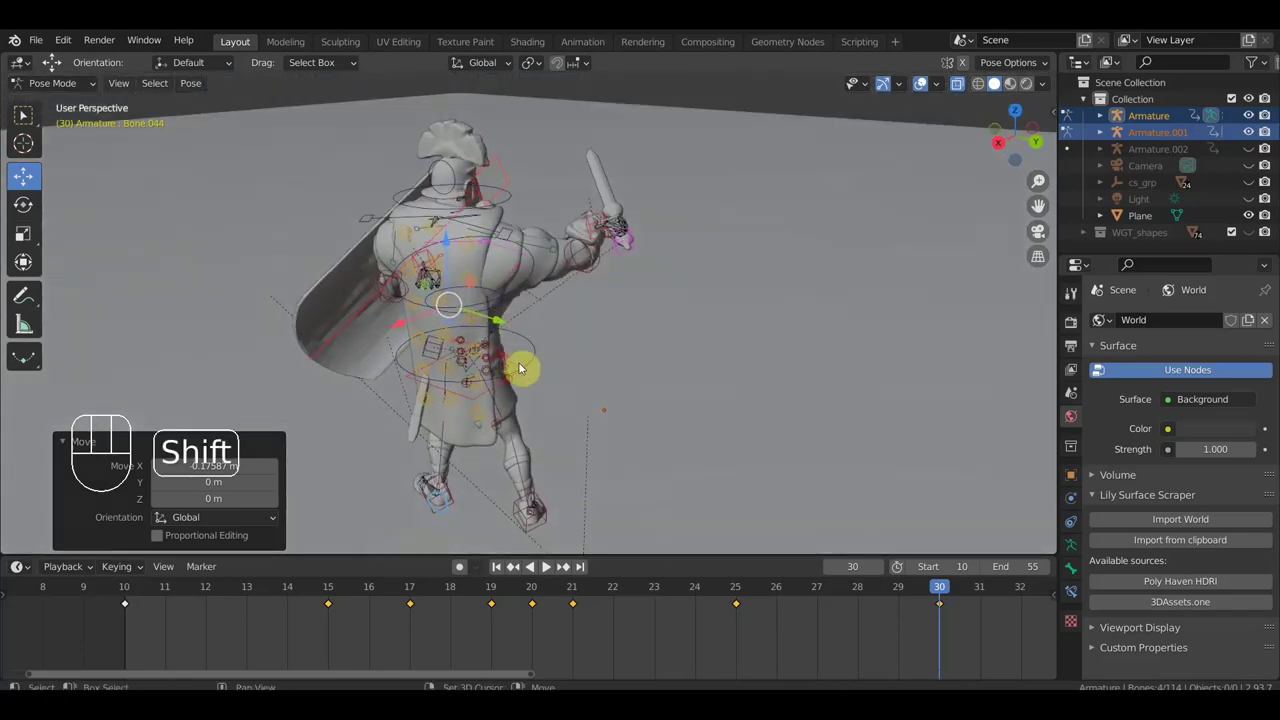
Pick a bone on the soldier's back and turn it from above, checking the result.
drag(480, 399, 488, 399)
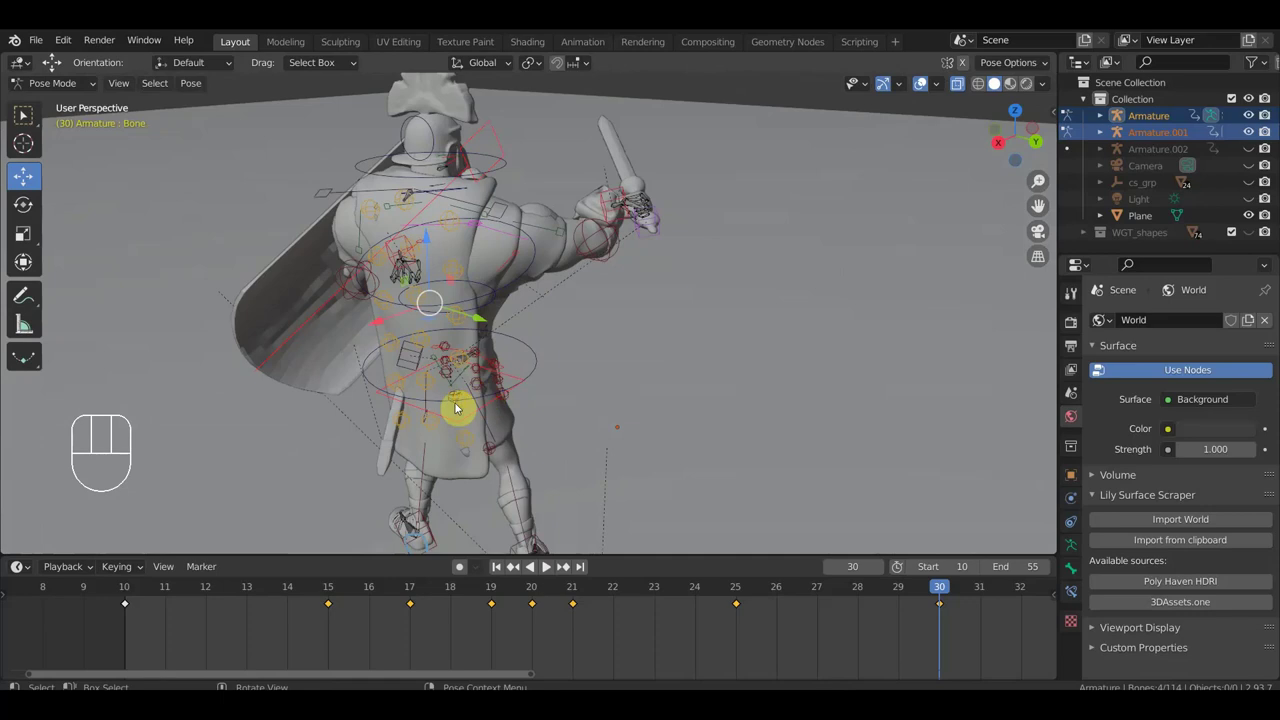
click(473, 422)
click(481, 303)
key(KP_7)
key(r)
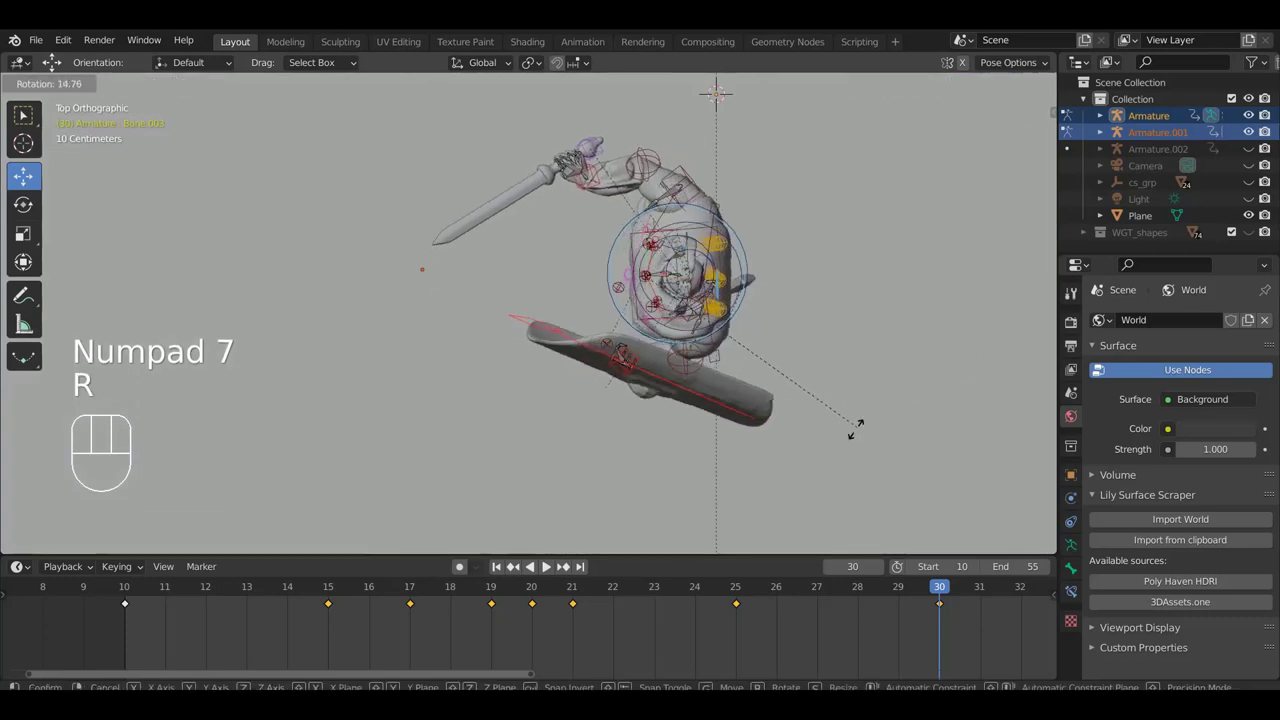
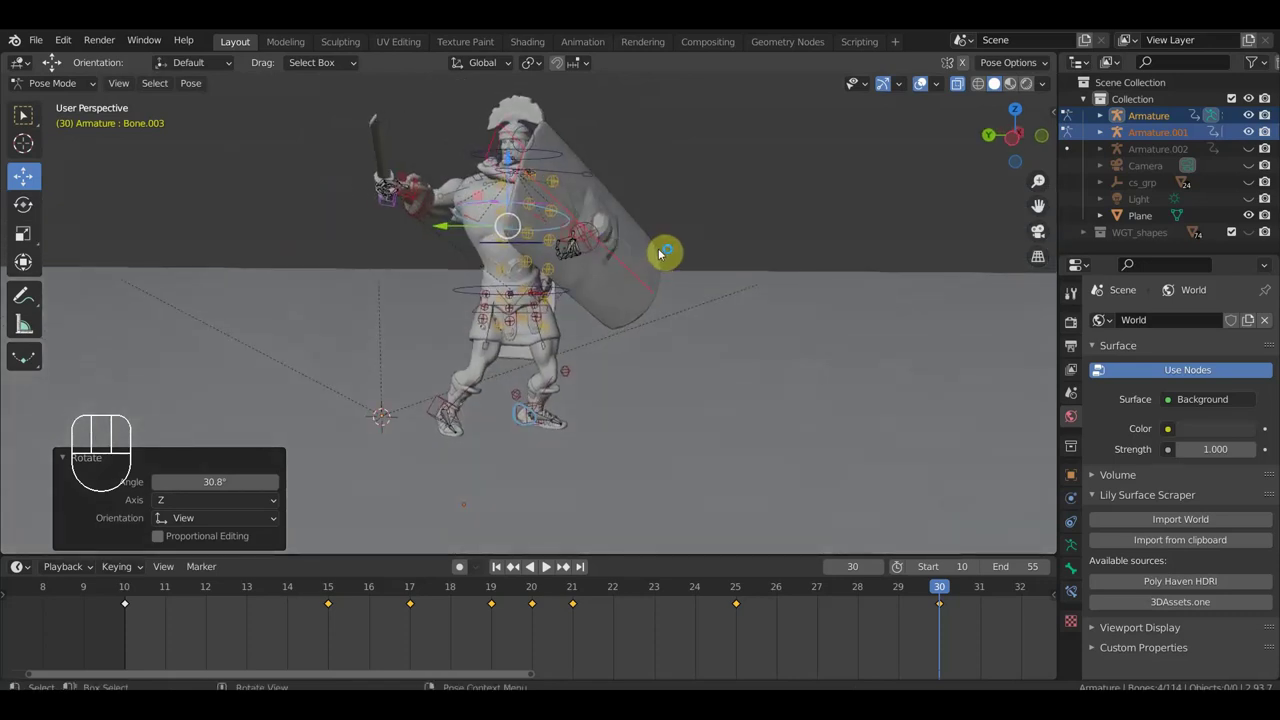
key(r)
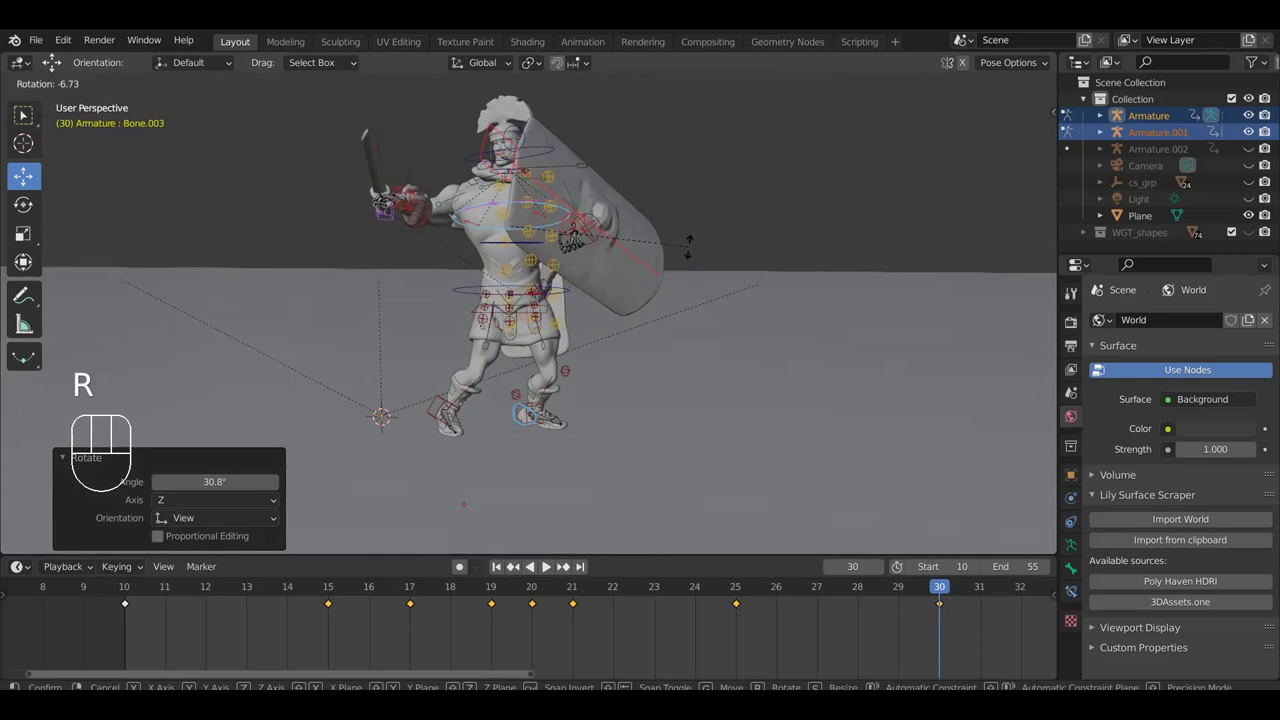
drag(694, 262, 579, 303)
drag(575, 305, 754, 314)
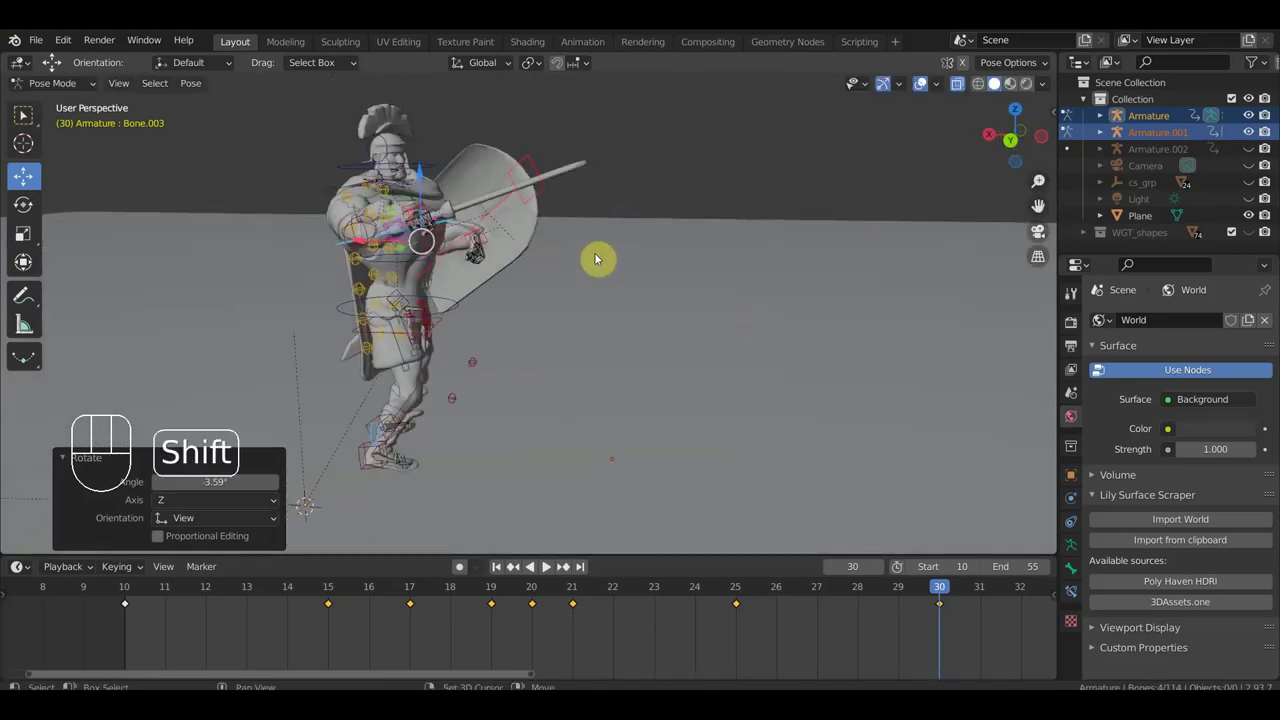
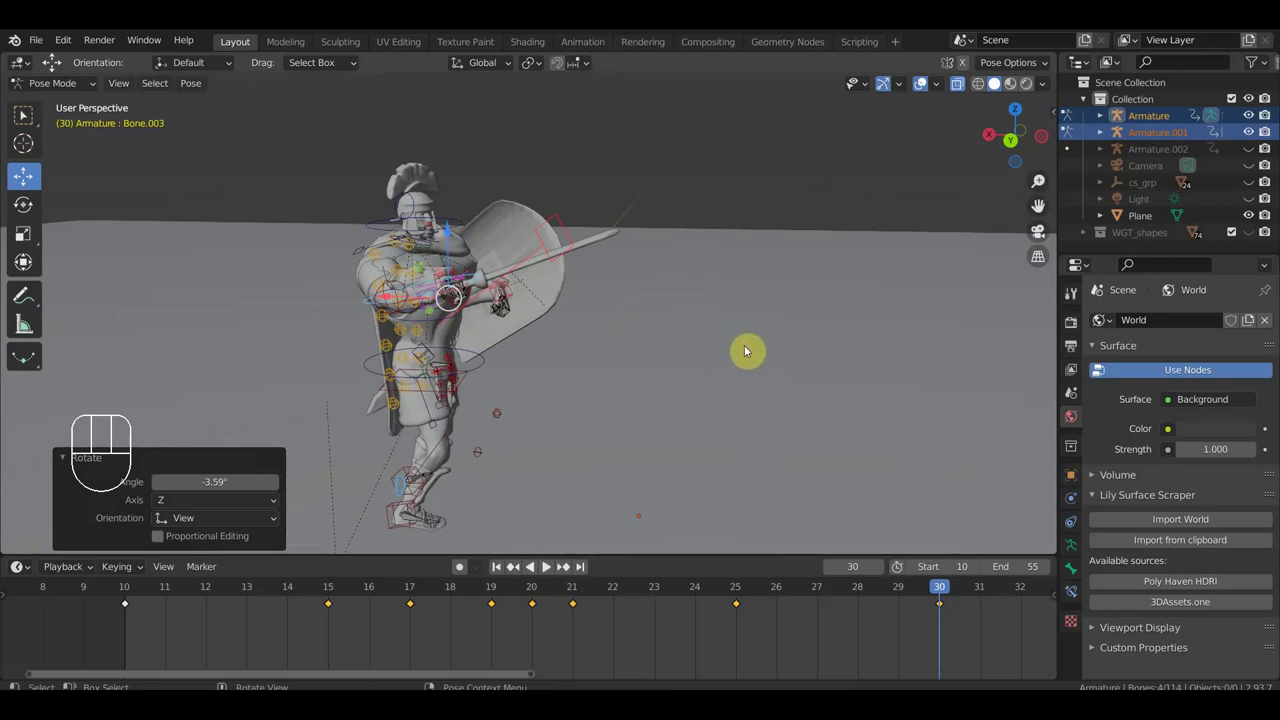
Rotate the root control from top view so the whole body turns, and key frame 30.
drag(801, 340, 823, 332)
drag(764, 354, 603, 421)
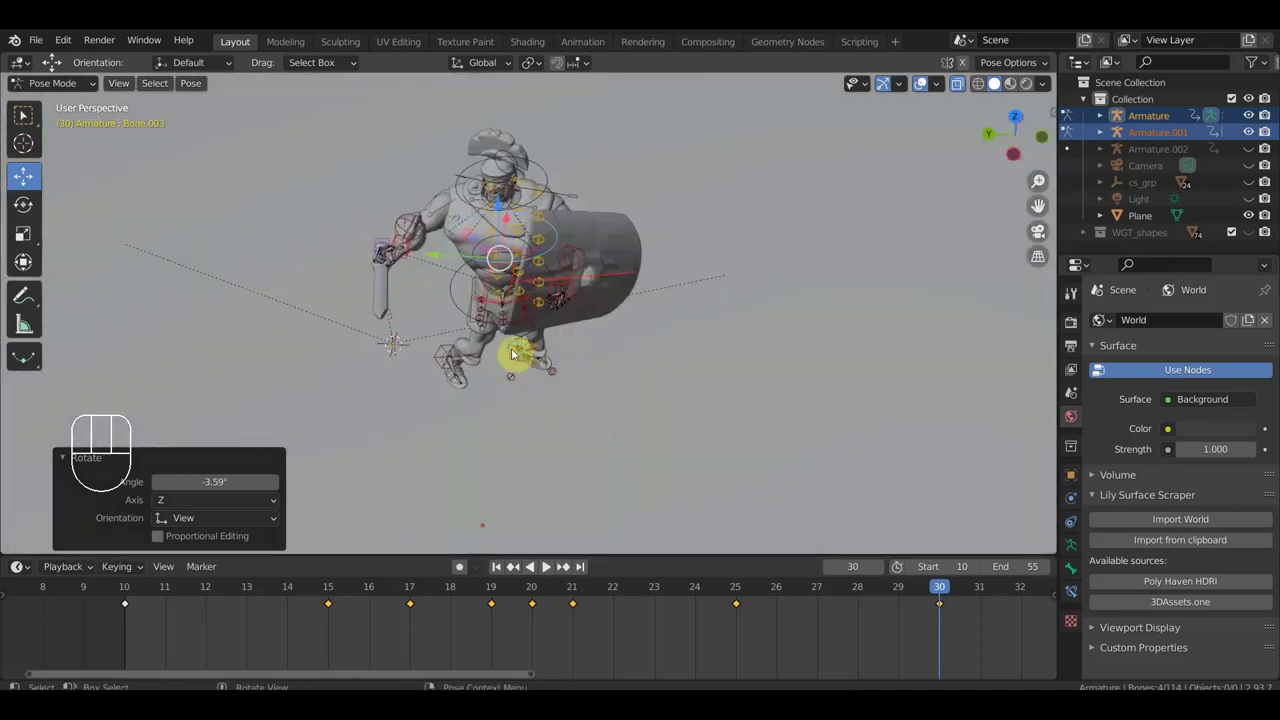
drag(575, 332, 573, 335)
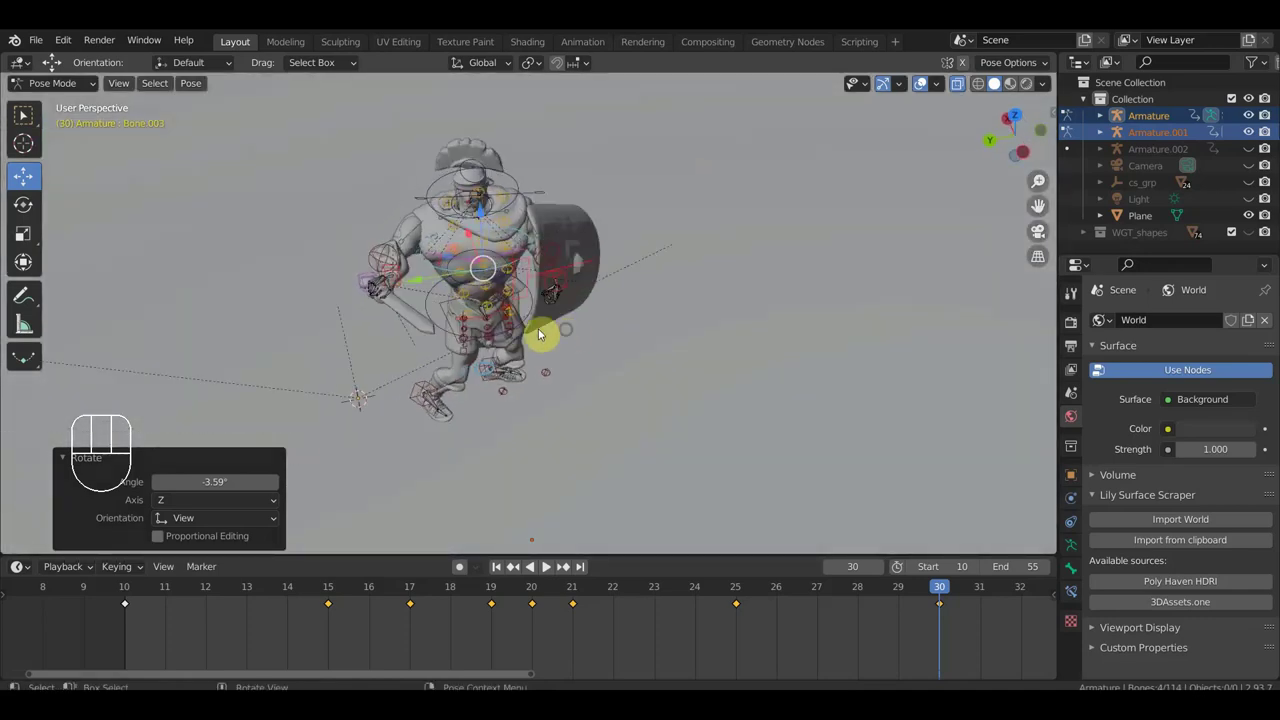
click(448, 310)
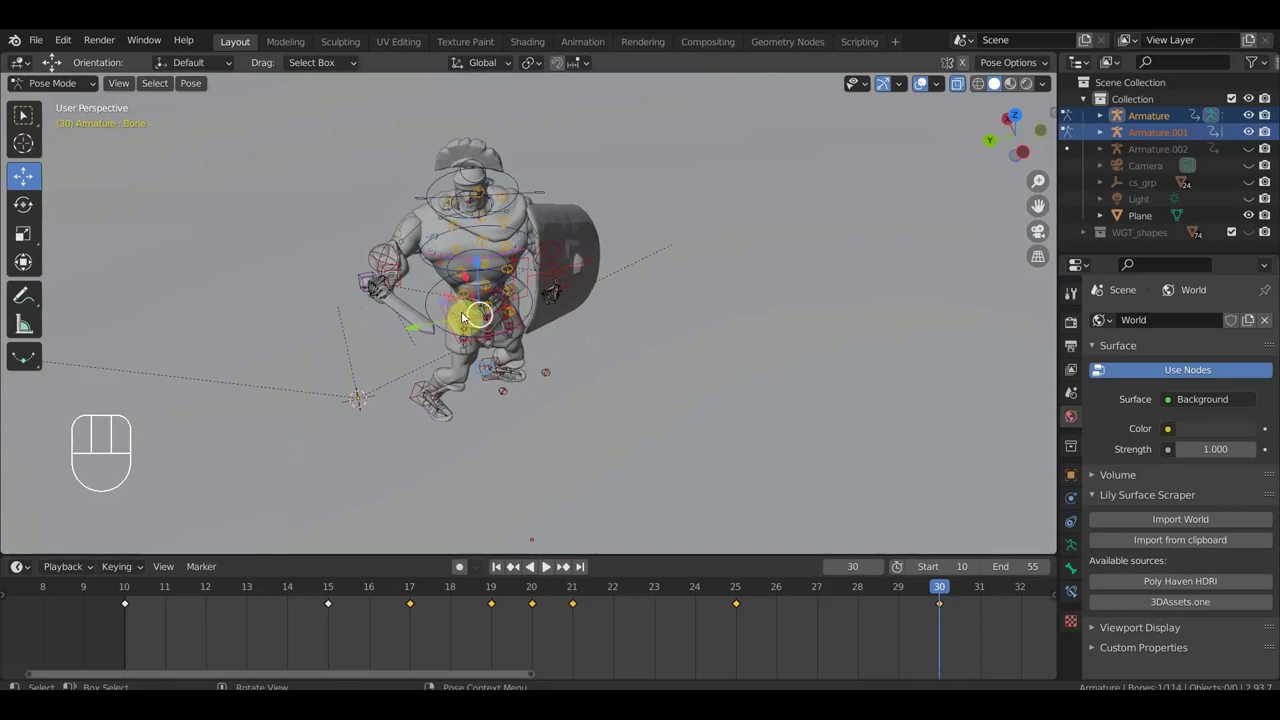
key(KP_7)
key(r)
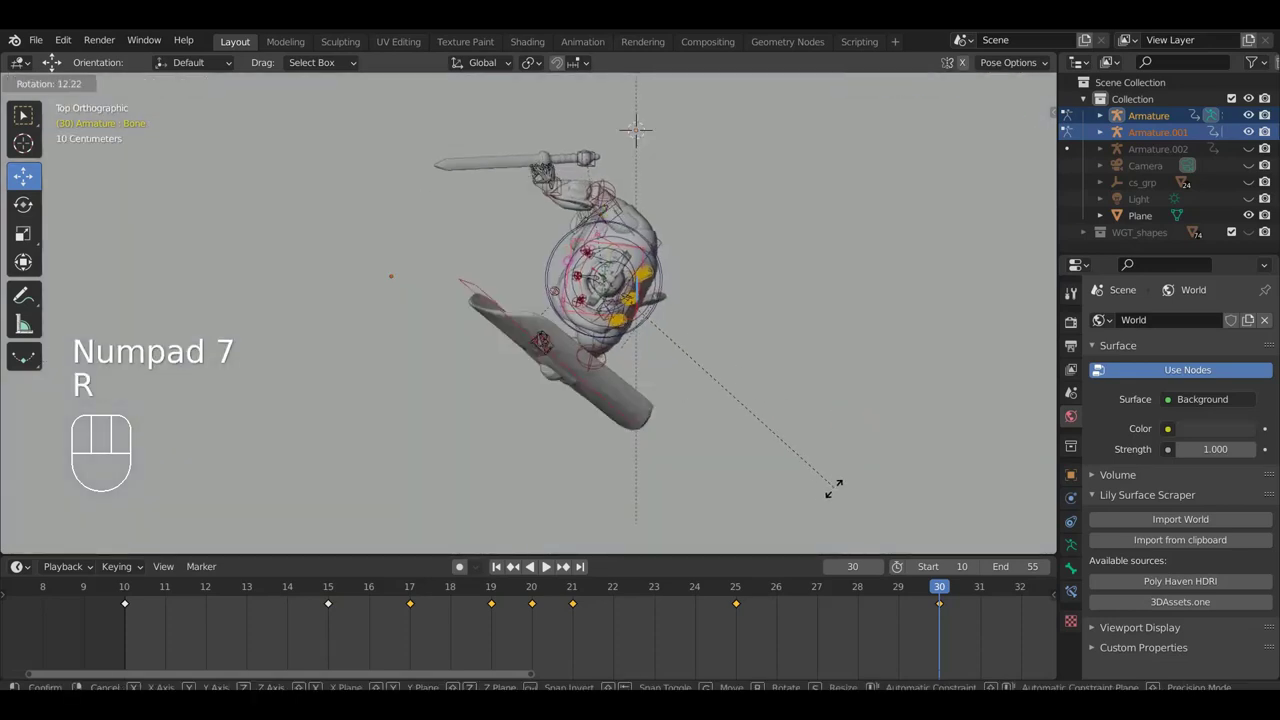
click(847, 472)
key(ctrl+z)
Review the turned frame-30 pose and go back to frame 25.
drag(820, 490, 842, 300)
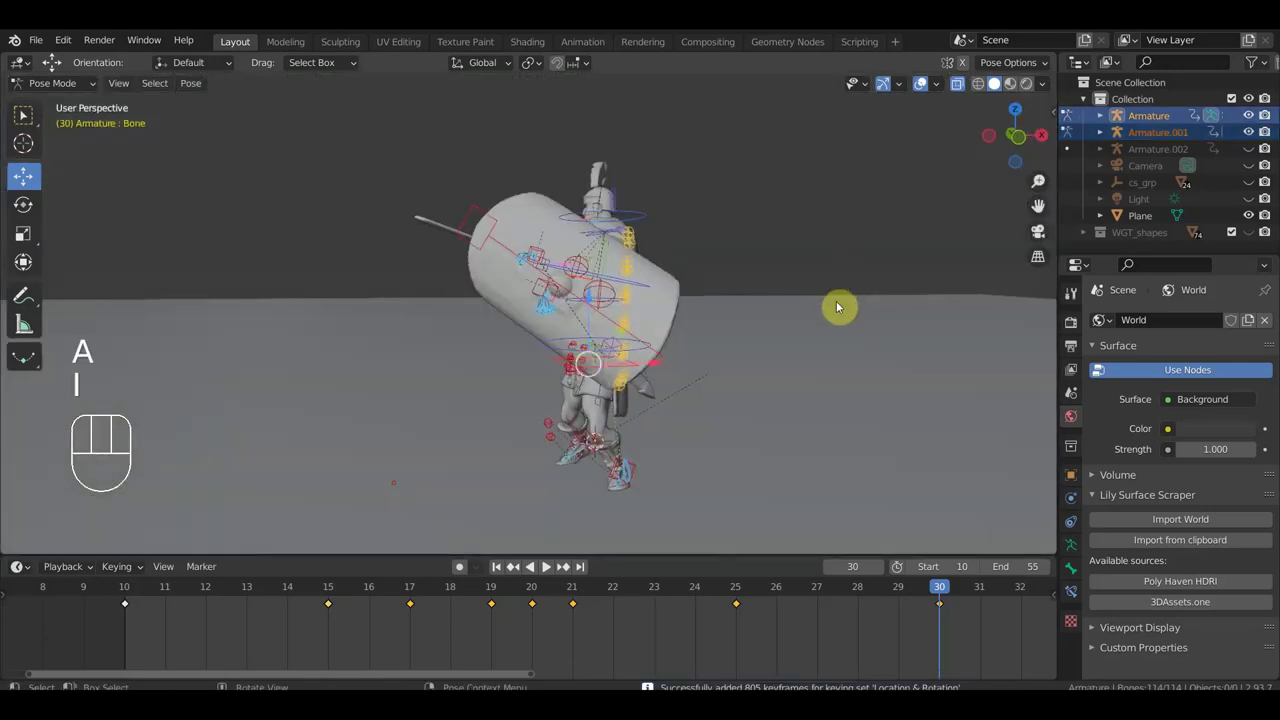
drag(944, 596, 839, 624)
drag(847, 489, 740, 491)
drag(812, 602, 760, 597)
drag(770, 633, 731, 610)
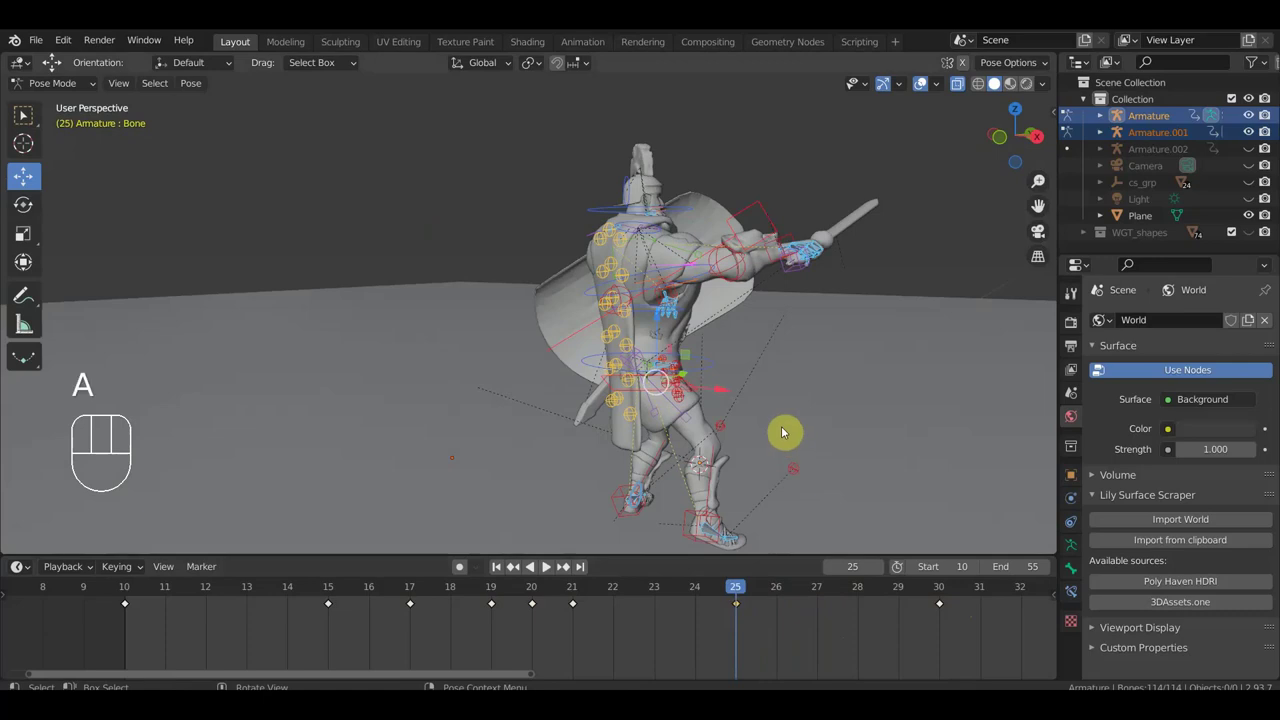
Turn the root control the same way on frame 25 from top view, key it, and move to frame 28.
key(shift+d)
click(902, 647)
key(KP_7)
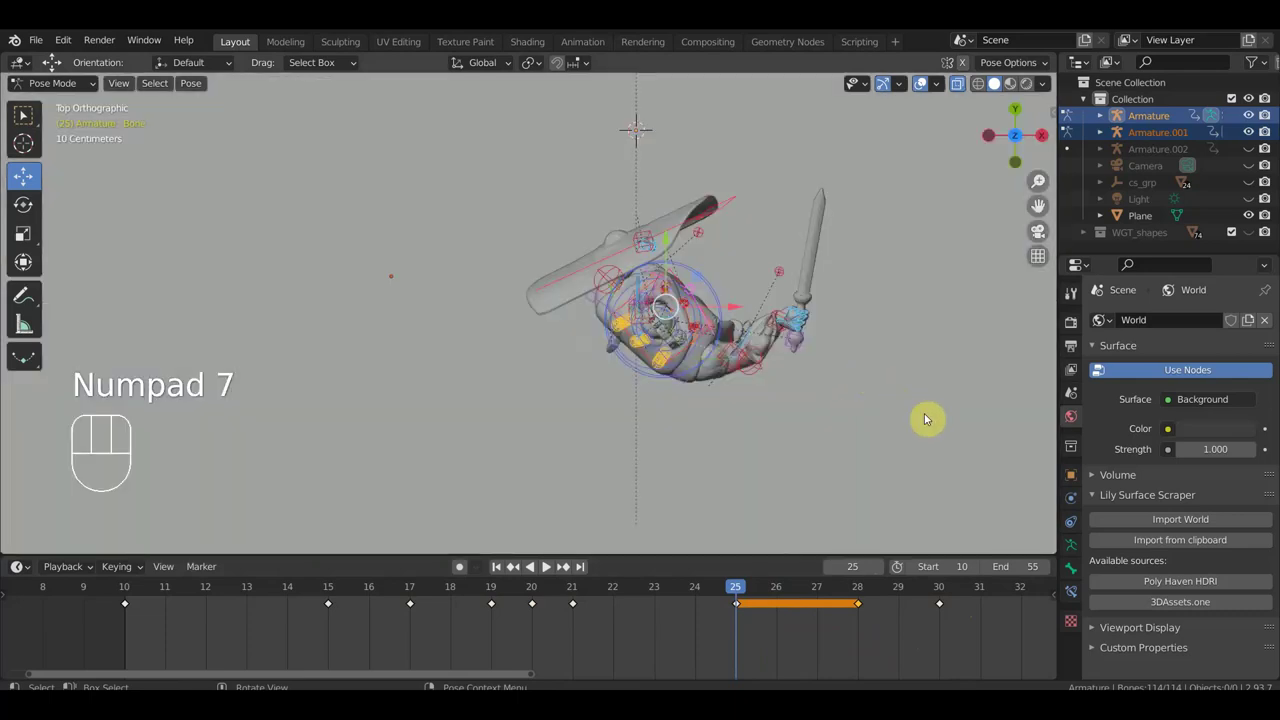
key(r)
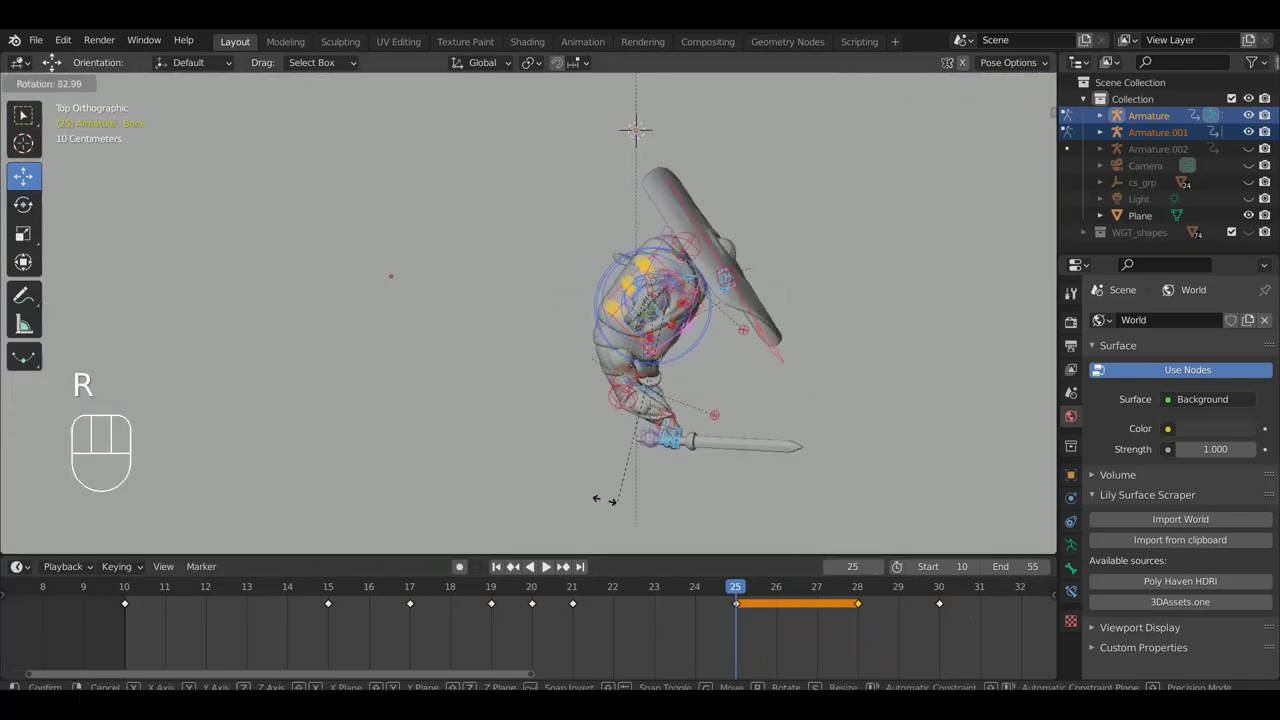
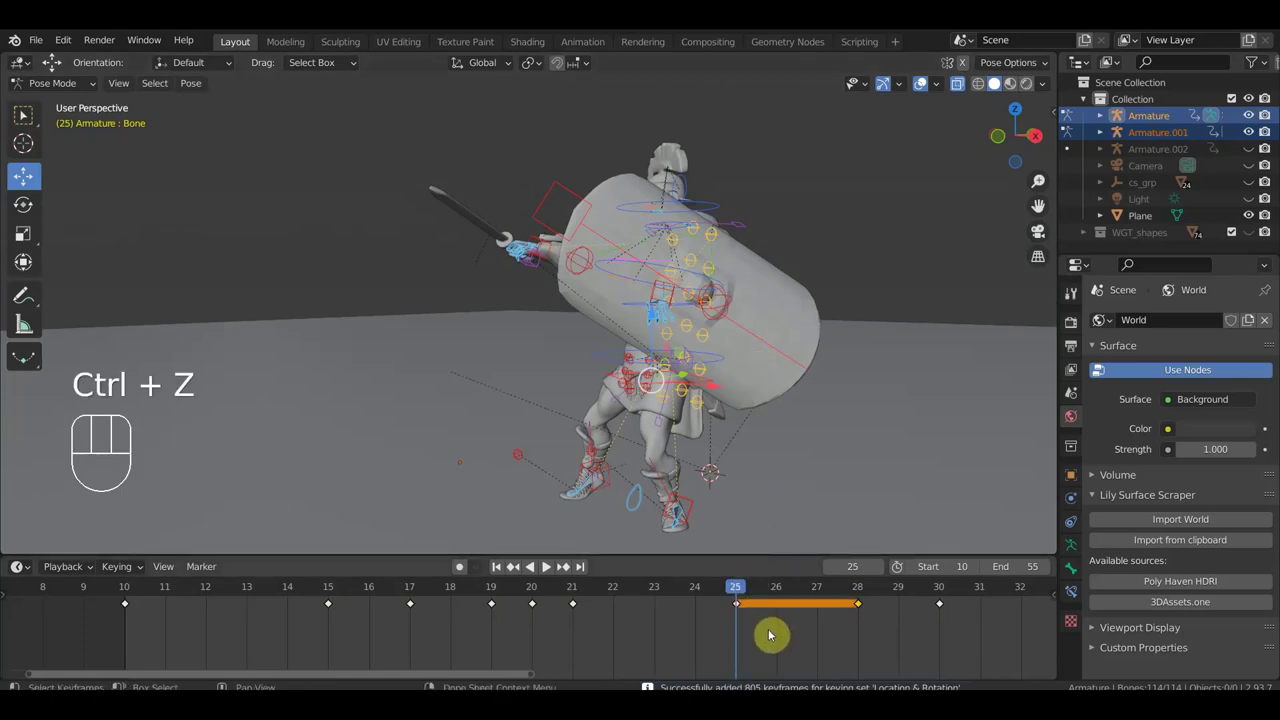
key(ctrl+z)
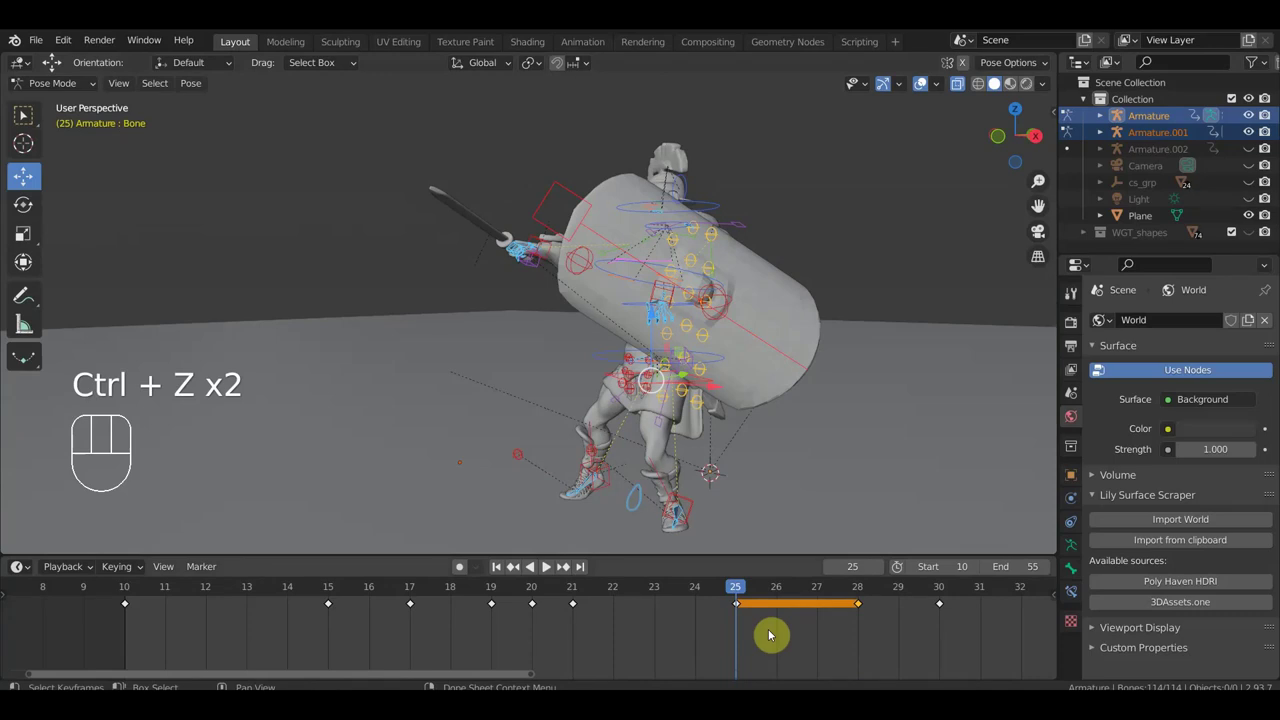
drag(743, 589, 878, 596)
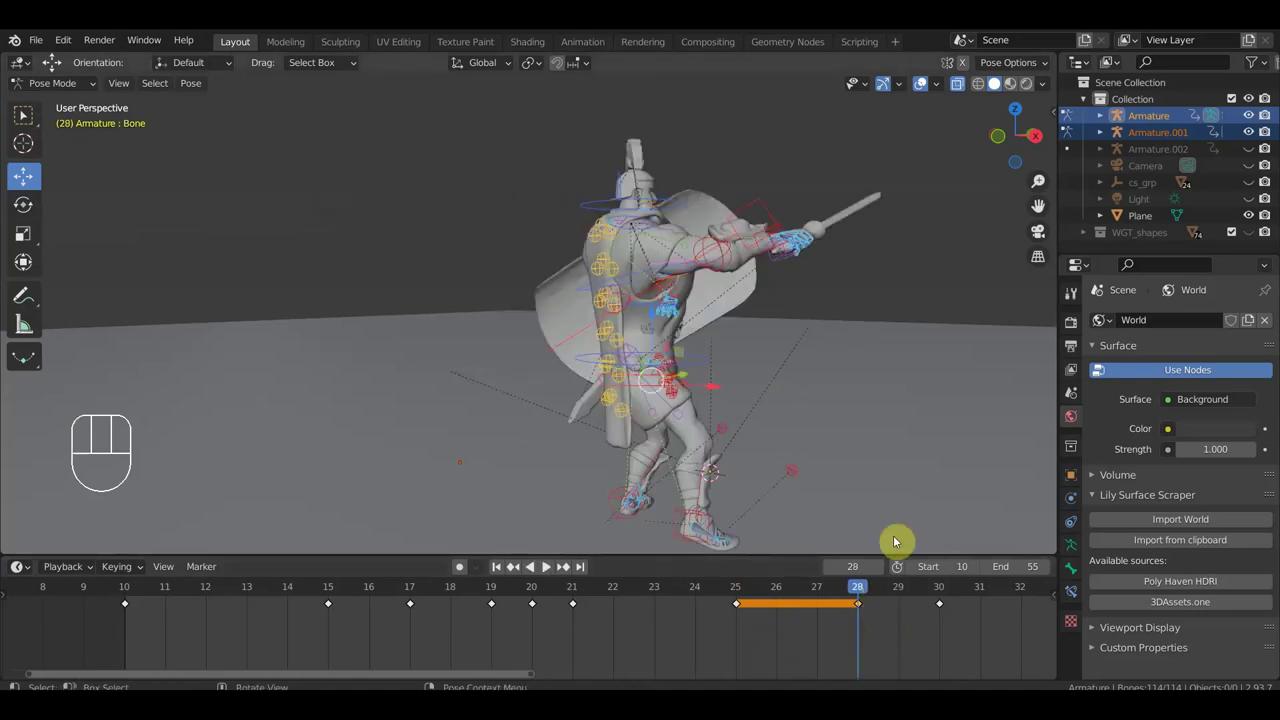
Turn the soldier's body on frame 28 from top view to match and check the pose.
key(KP_7)
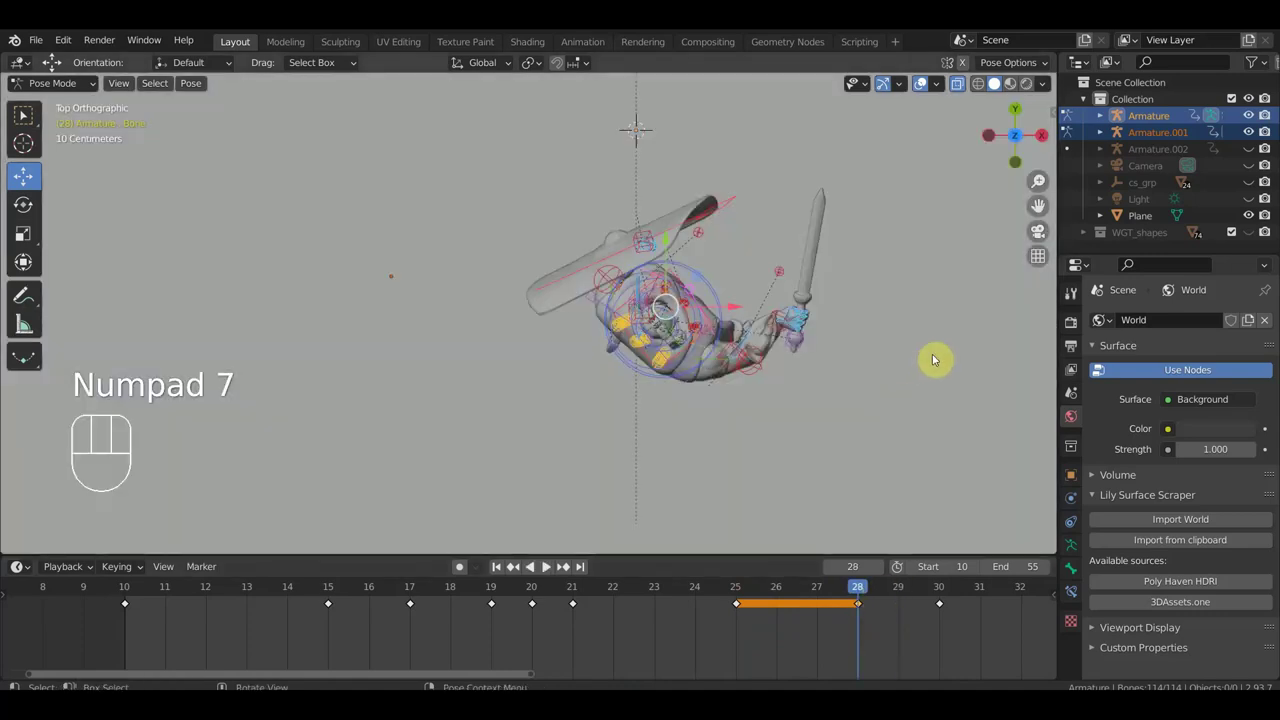
key(r)
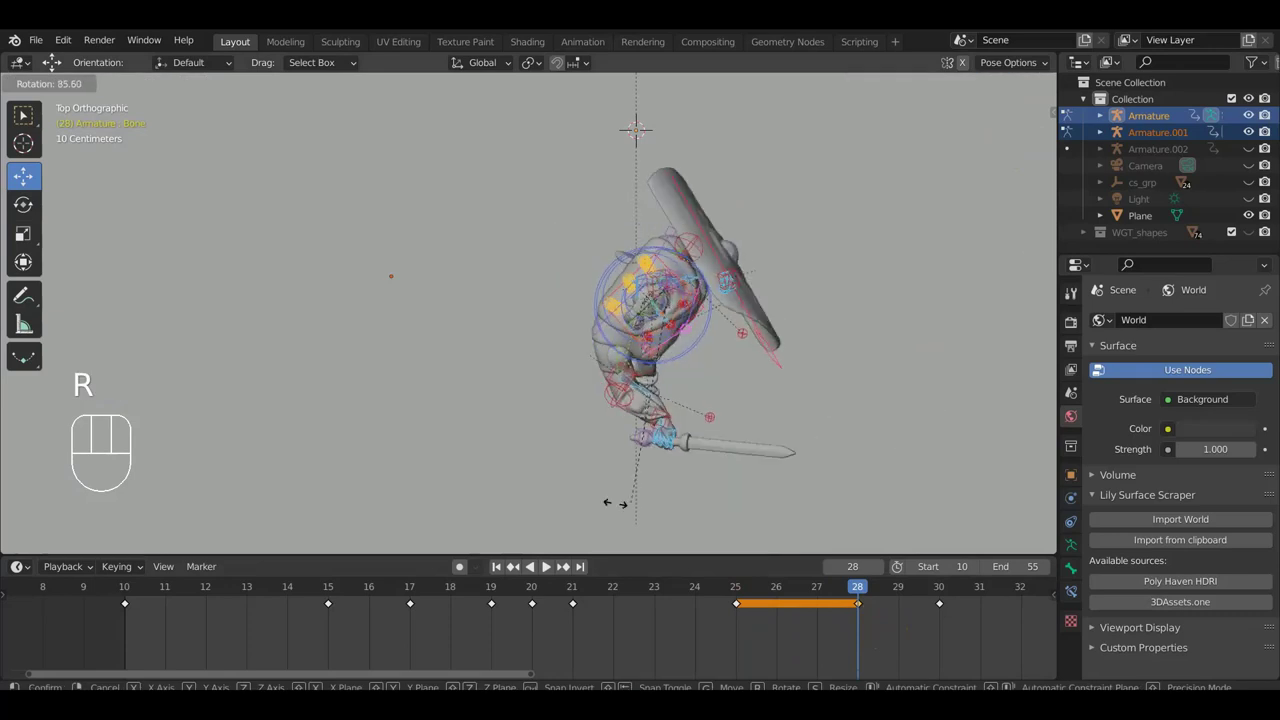
click(463, 446)
drag(629, 413, 551, 303)
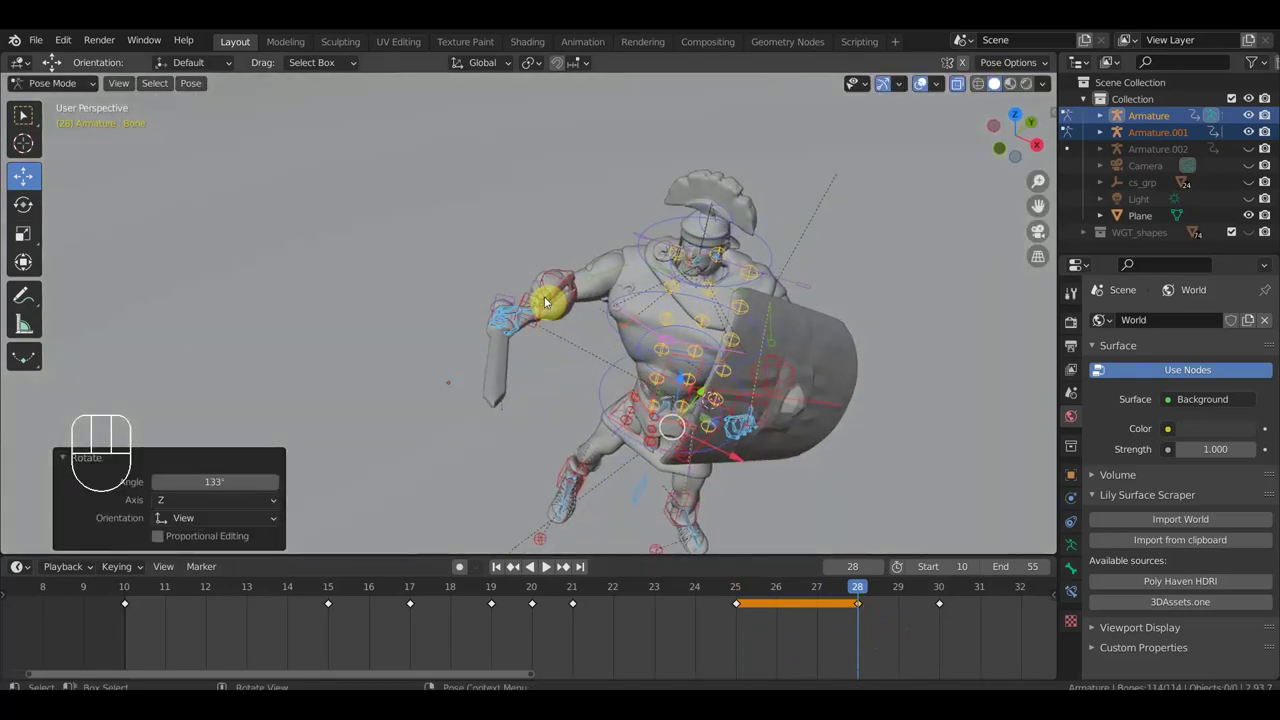
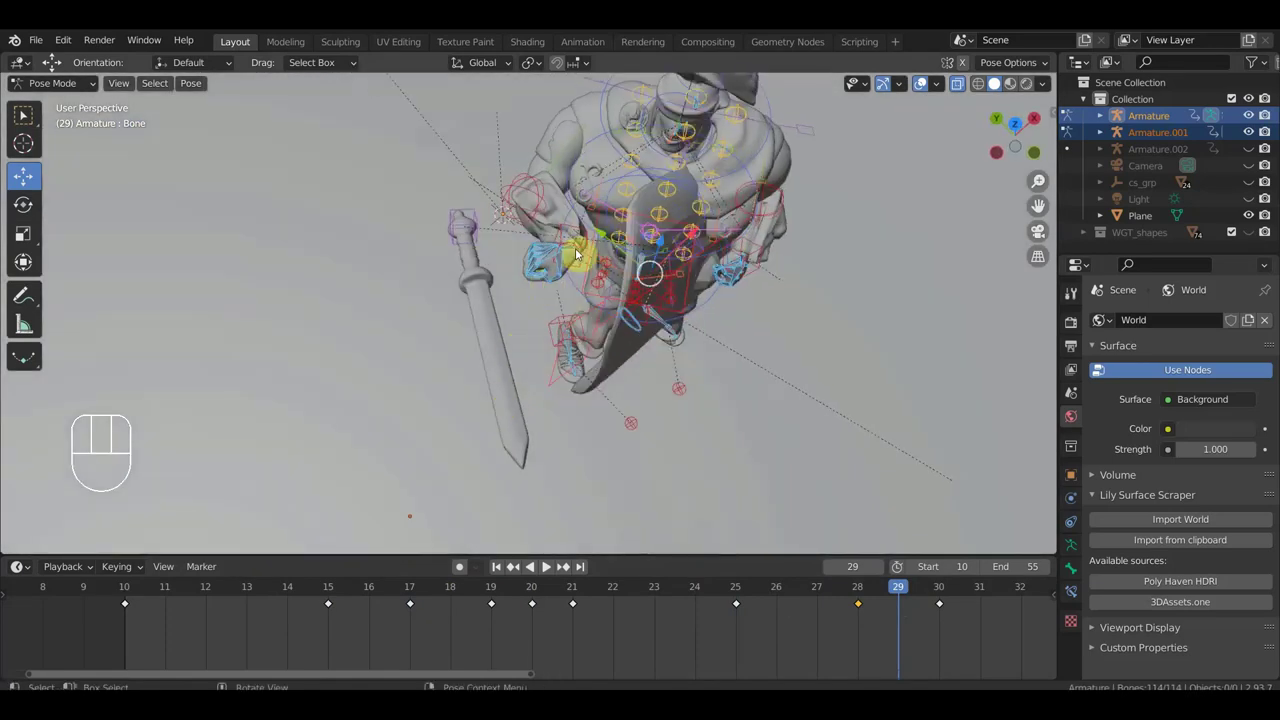
On frame 29 move the sword hand so the blade swings across in front of him.
drag(573, 232, 625, 249)
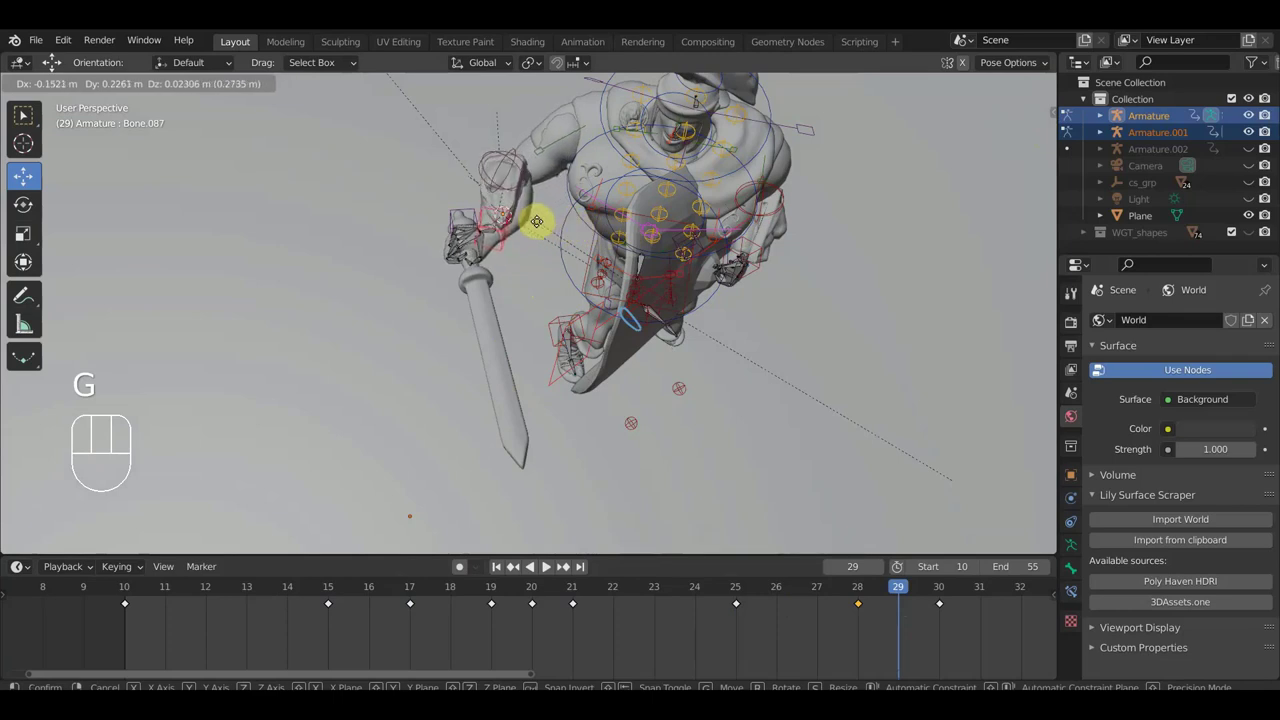
click(561, 238)
drag(638, 258, 696, 218)
scroll(down, 3)
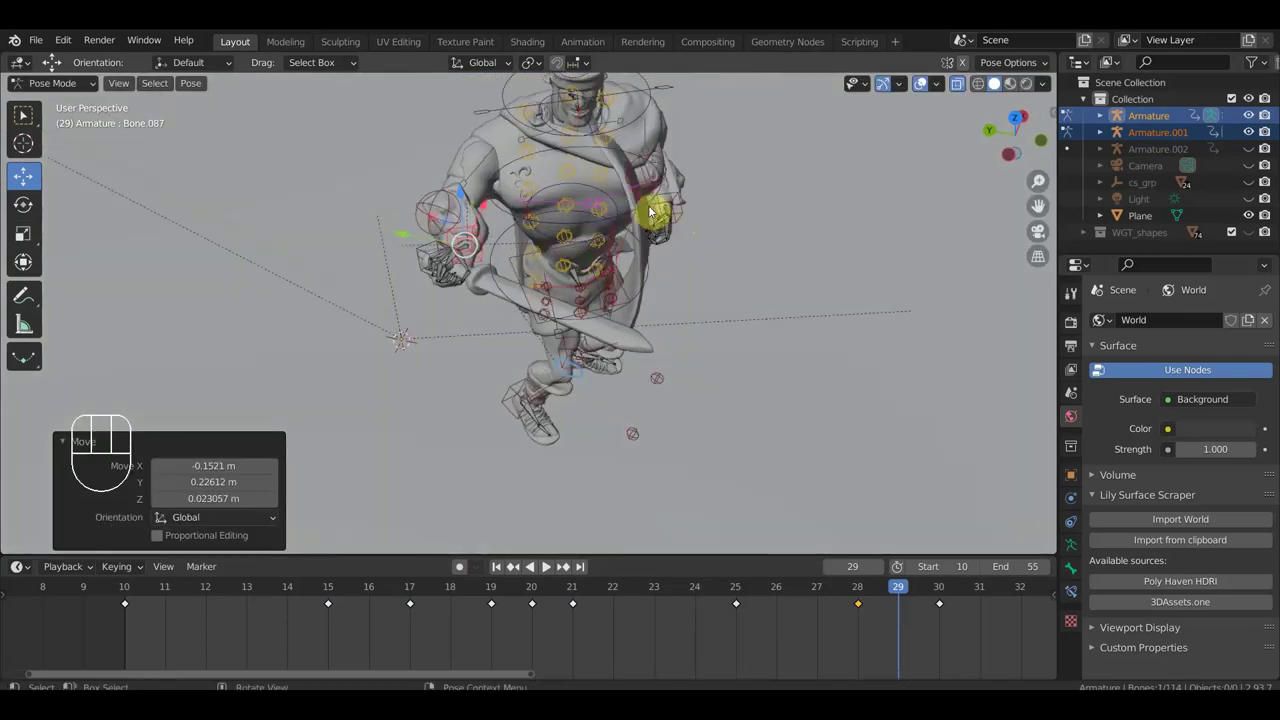
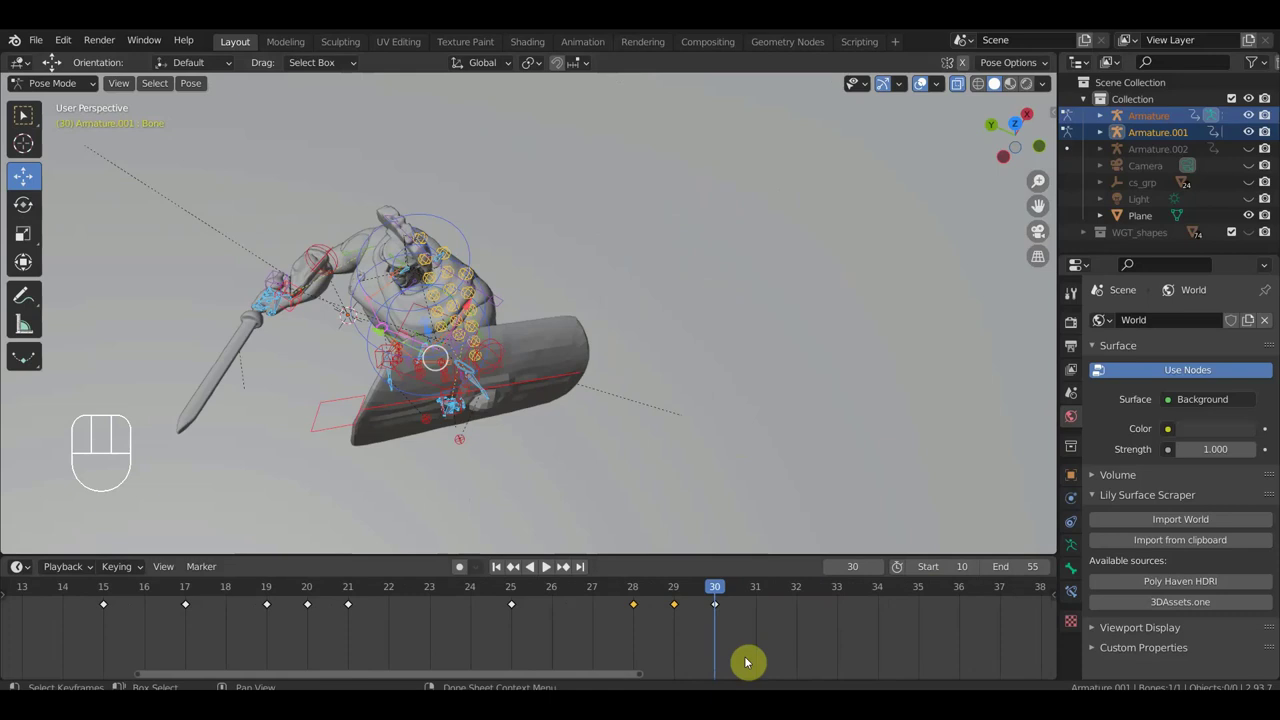
Jump to frame 35, scrub the earlier frames from side view, and rotate the body back.
click(921, 592)
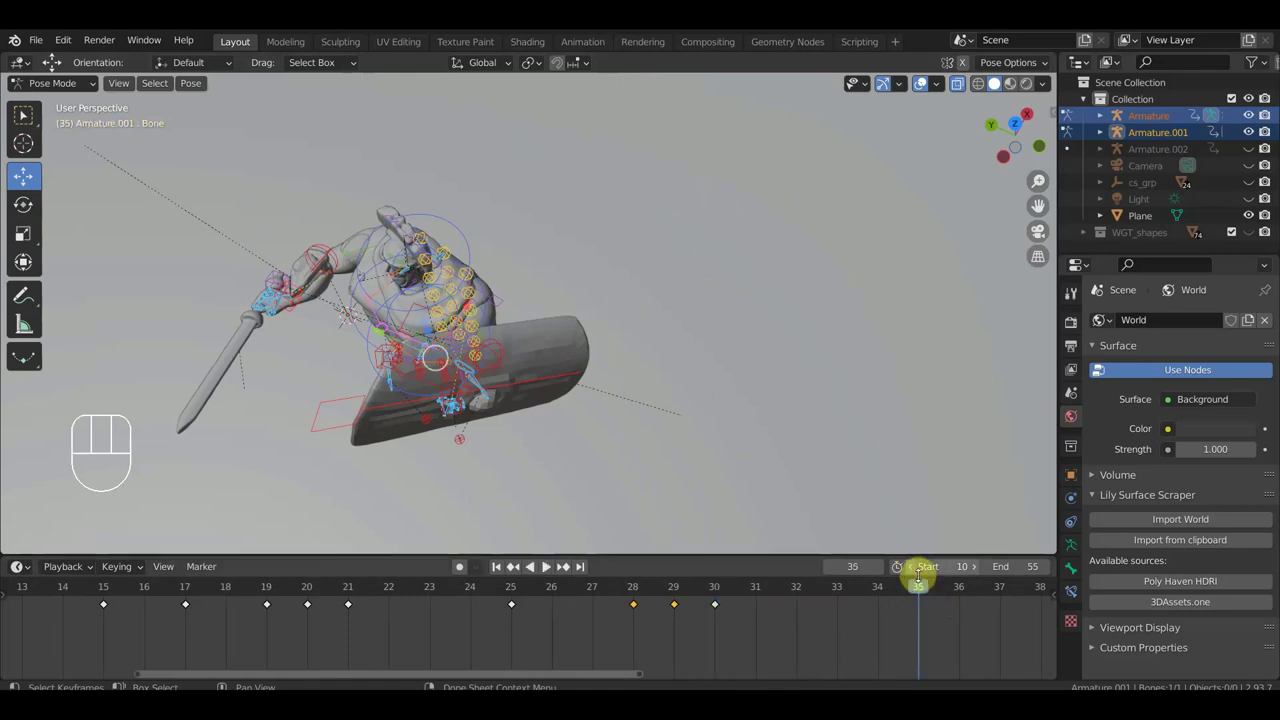
drag(763, 463, 525, 337)
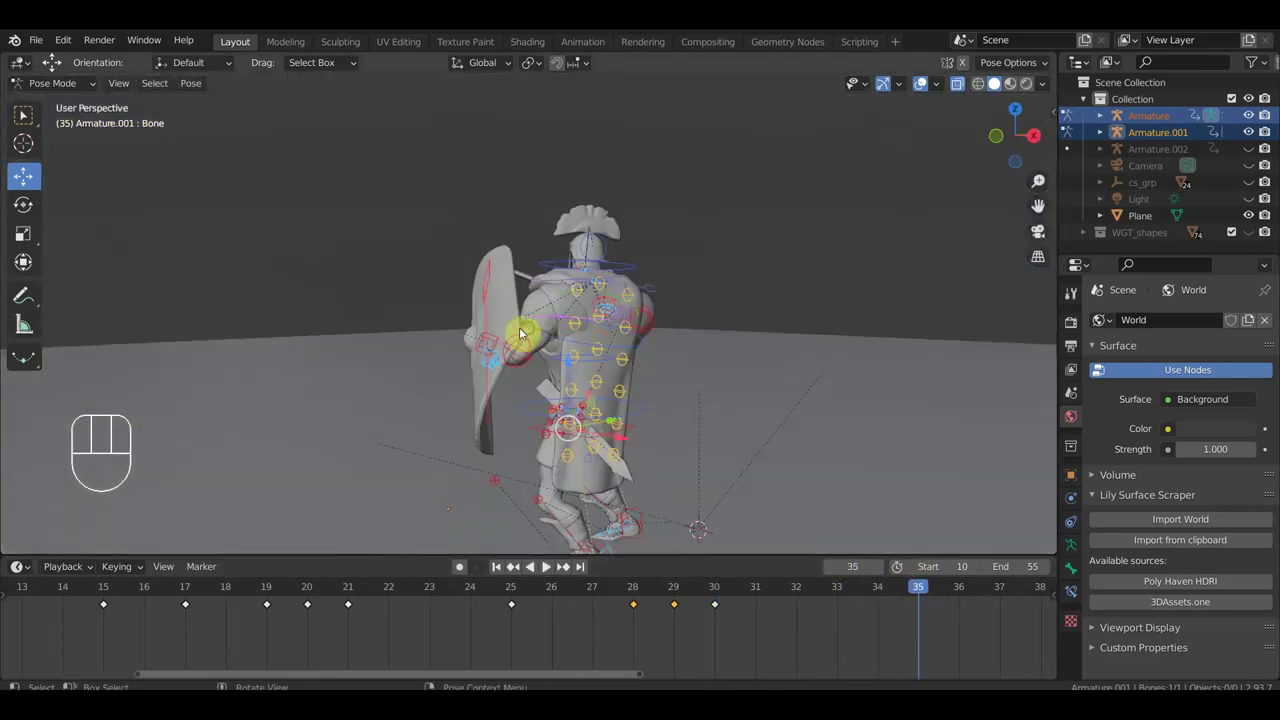
drag(916, 596, 490, 541)
key(KP_3)
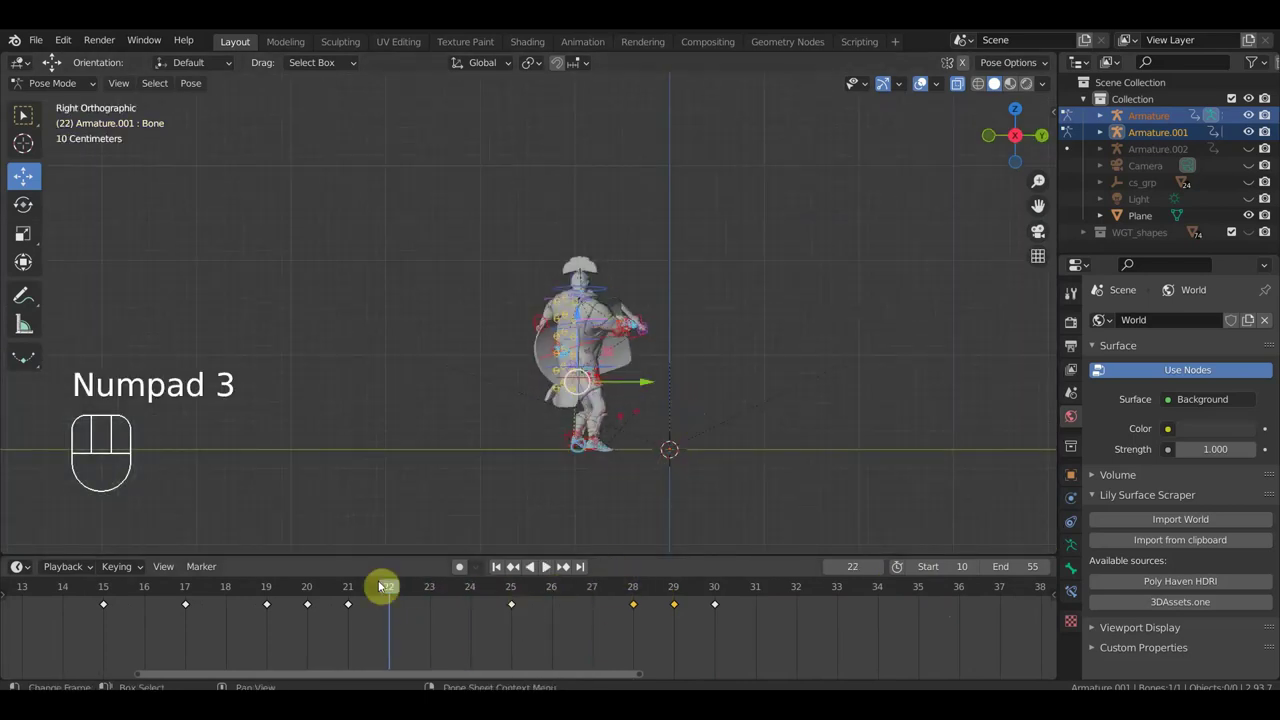
drag(389, 592, 757, 405)
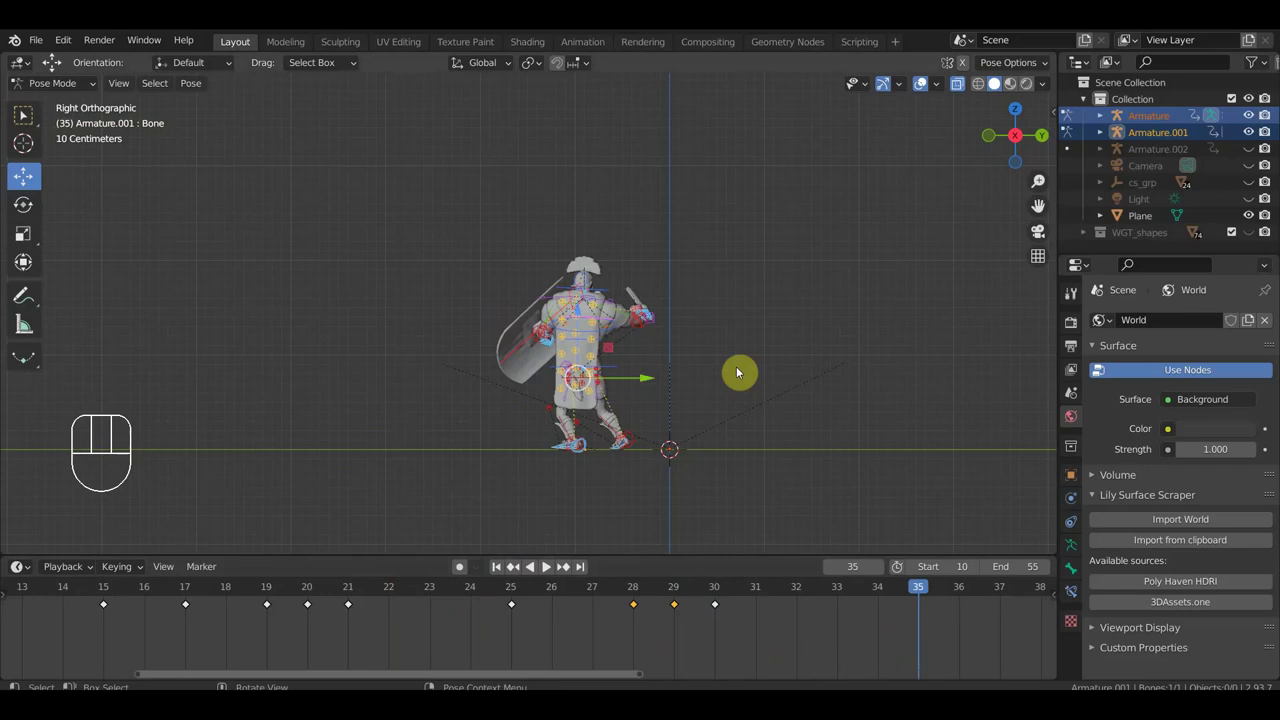
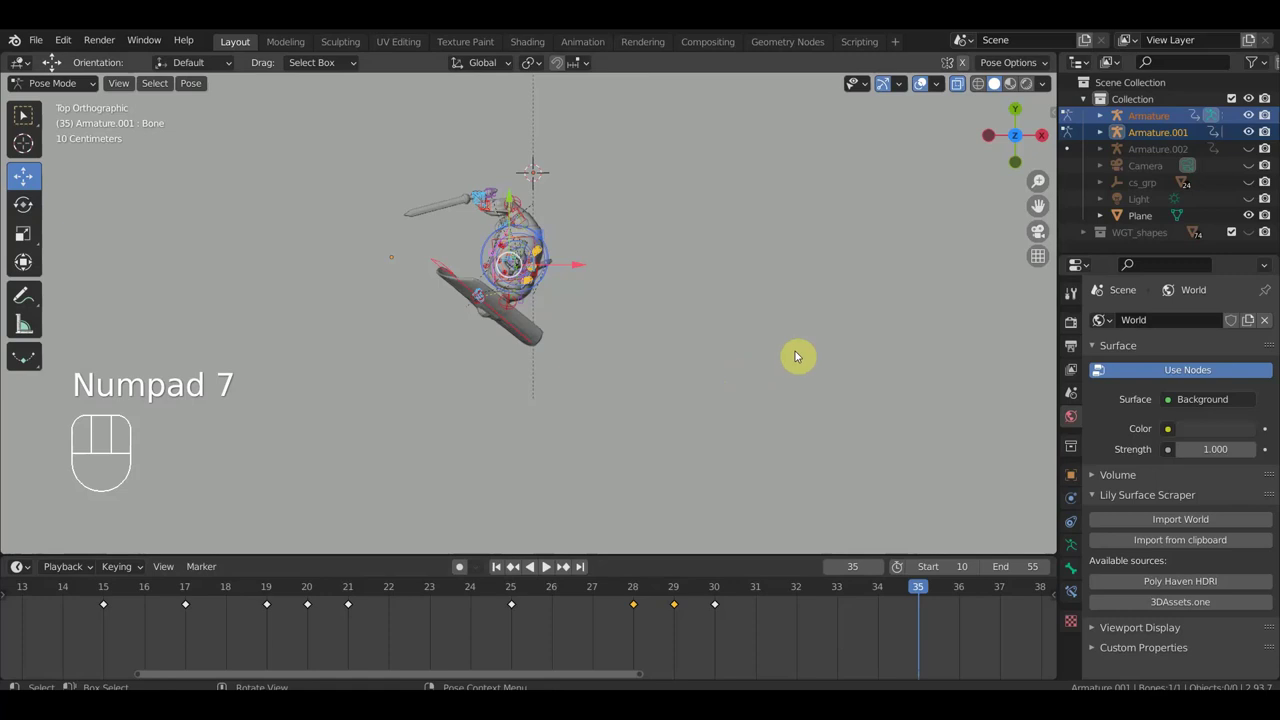
key(r)
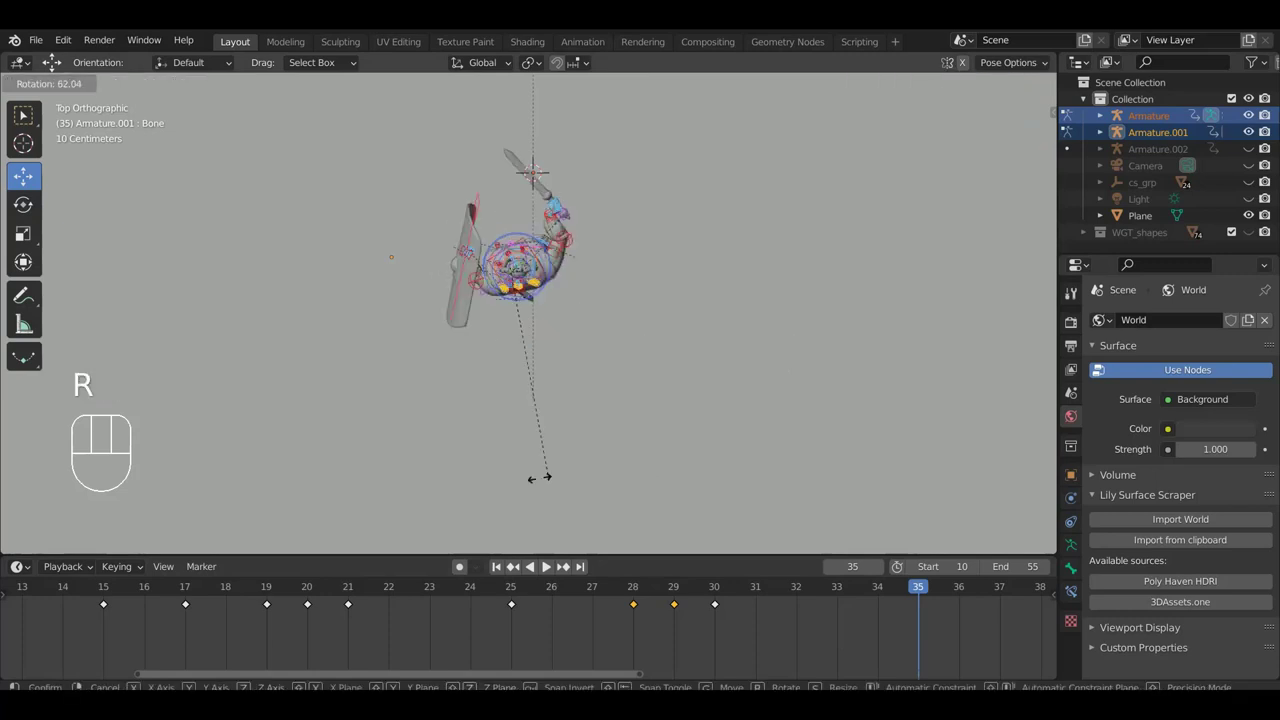
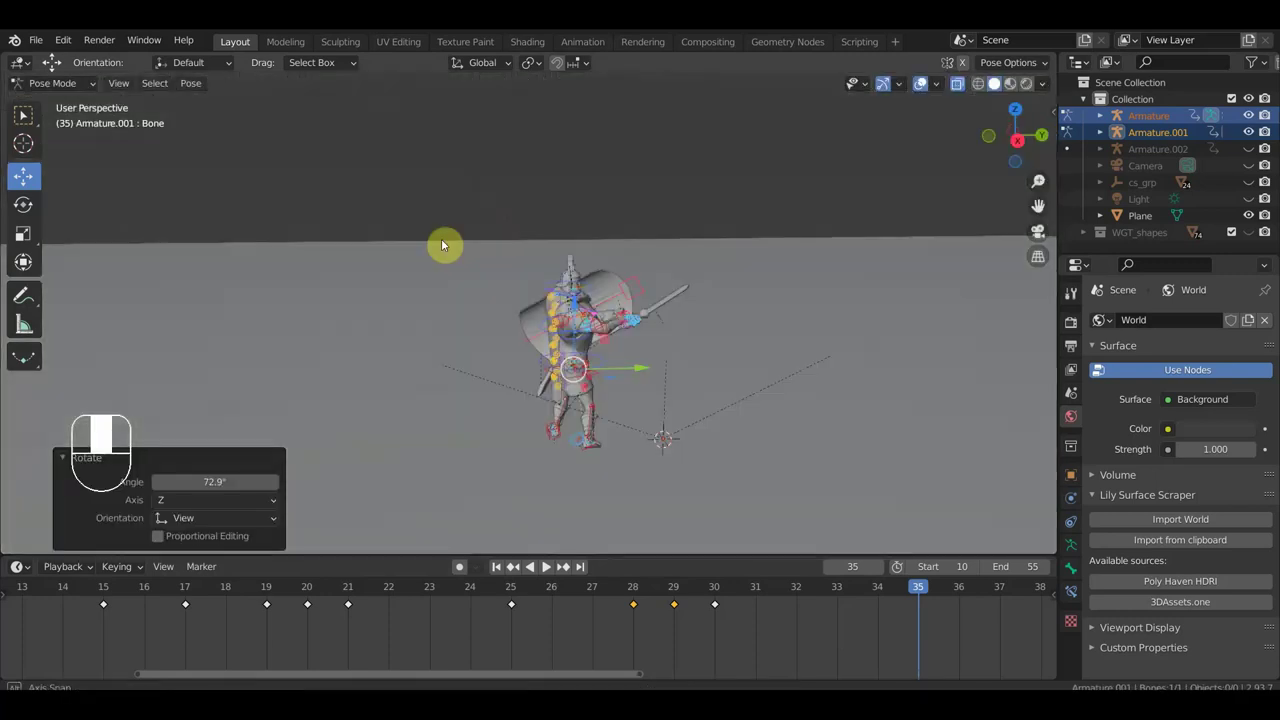
Orbit around the soldier to inspect the frame-35 pose from behind.
drag(641, 329, 650, 263)
middle_click(609, 369)
drag(651, 379, 643, 374)
drag(619, 365, 601, 348)
drag(555, 378, 509, 388)
drag(613, 371, 654, 264)
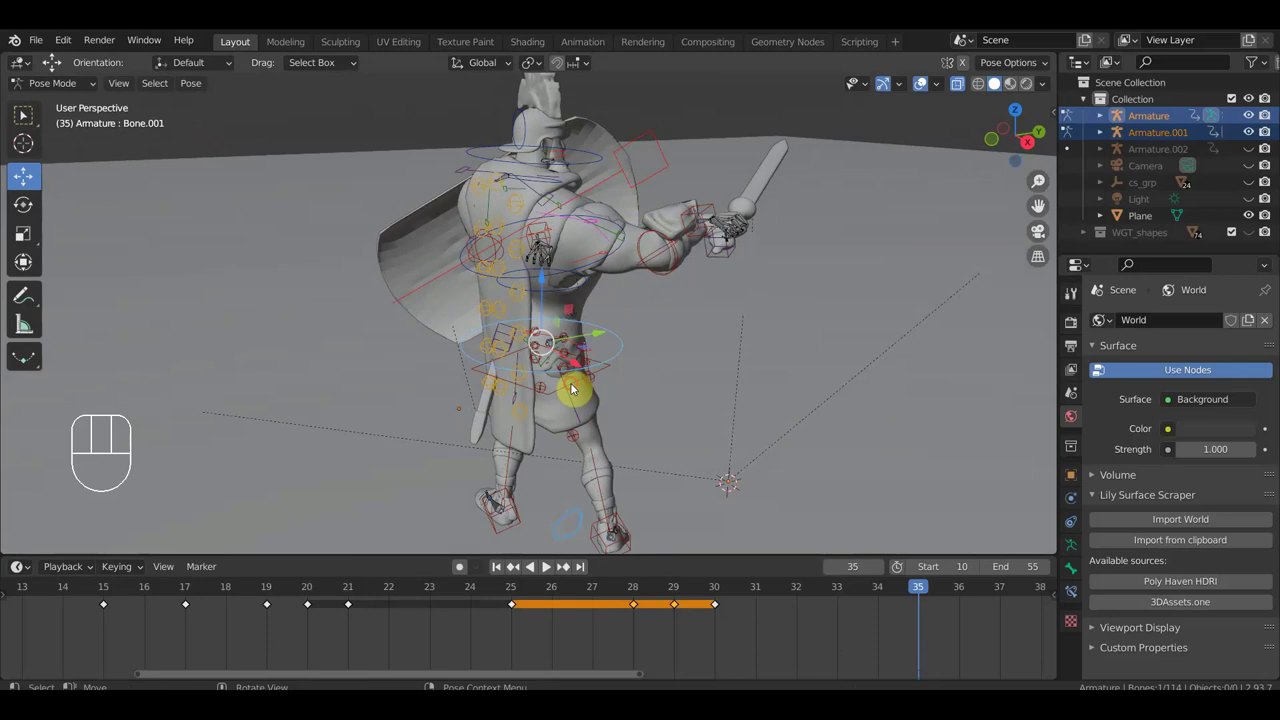
Move the sword hand control so the blade points downward, adjusting it twice.
click(733, 261)
drag(720, 210, 632, 156)
drag(639, 145, 659, 248)
drag(623, 262, 544, 287)
click(661, 232)
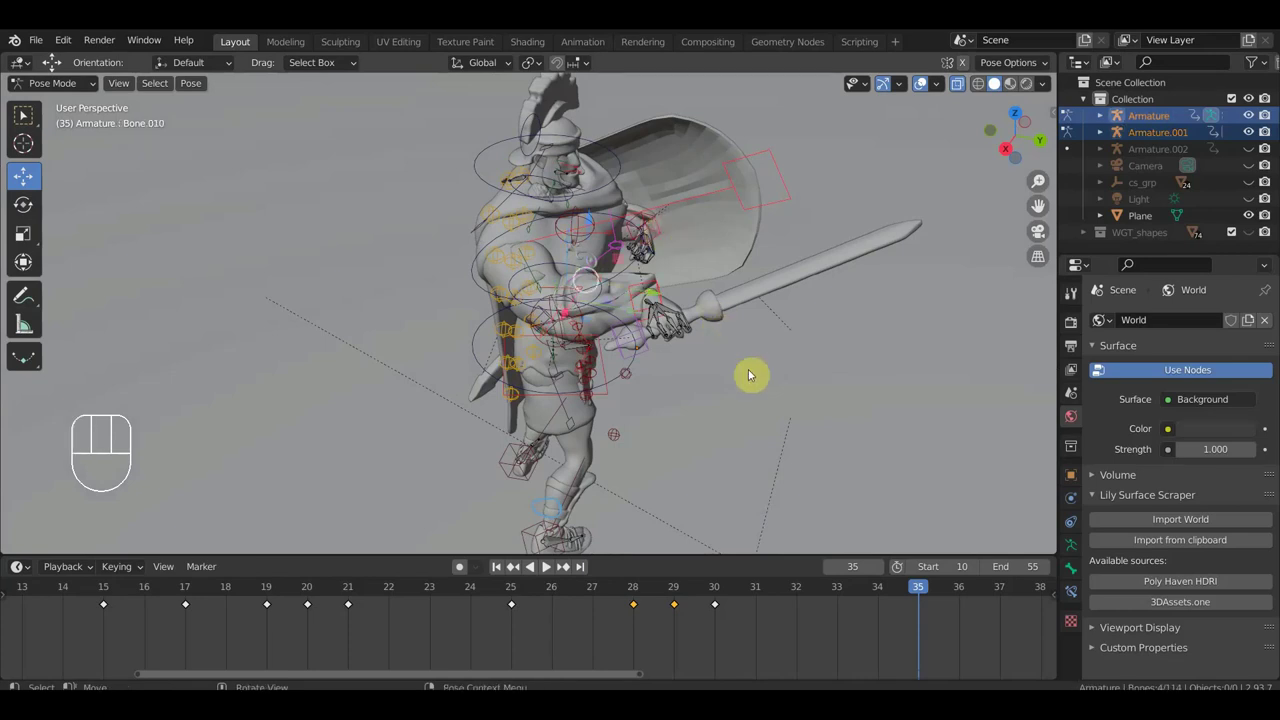
drag(762, 386, 958, 344)
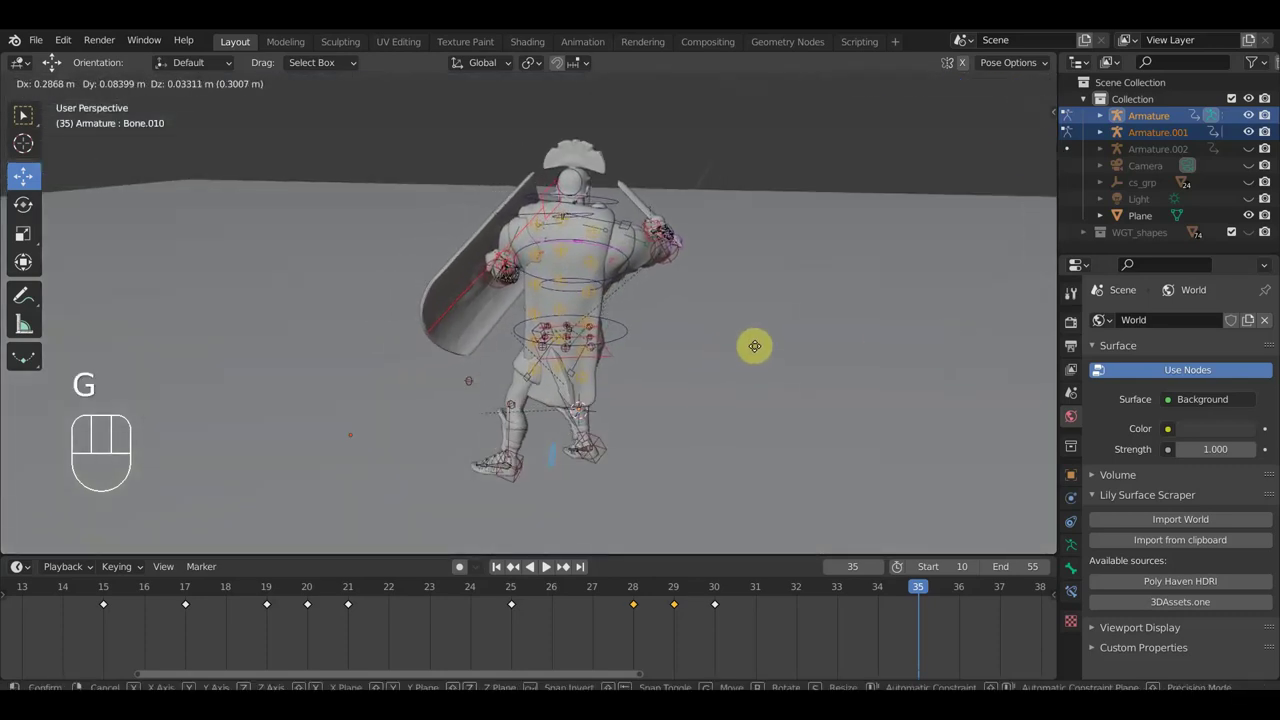
click(763, 353)
drag(734, 362, 433, 342)
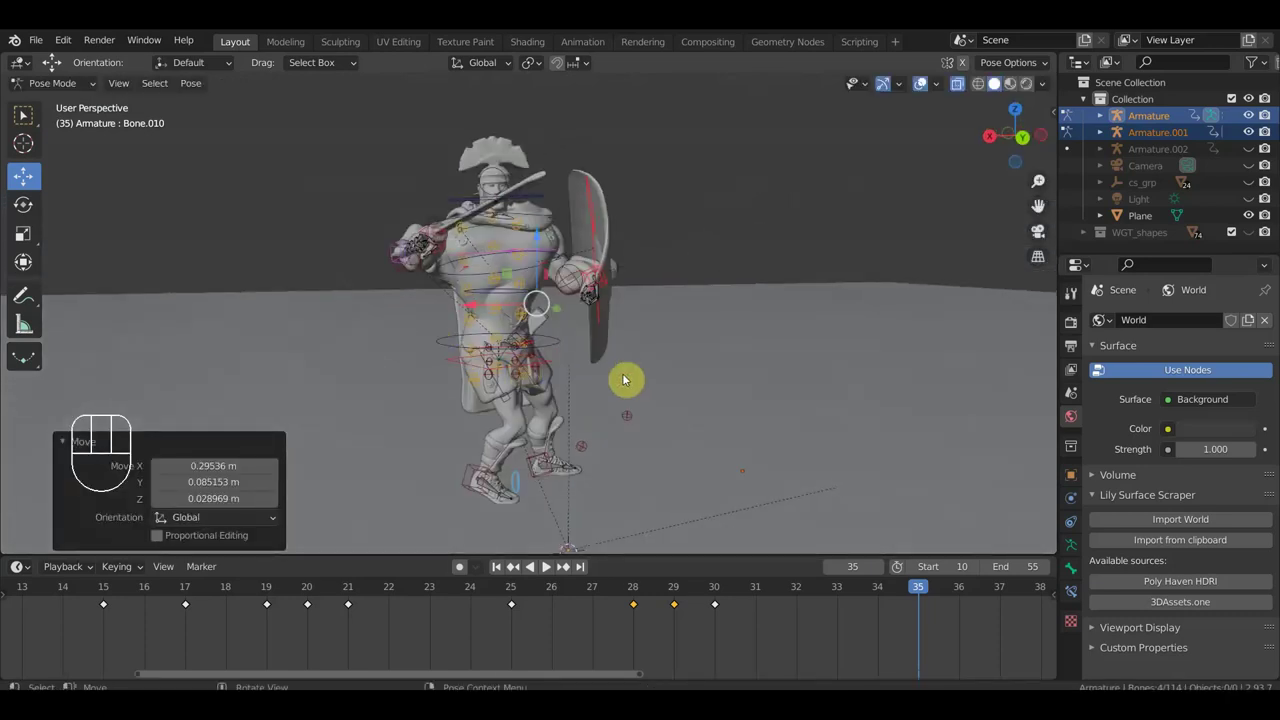
drag(643, 376, 785, 371)
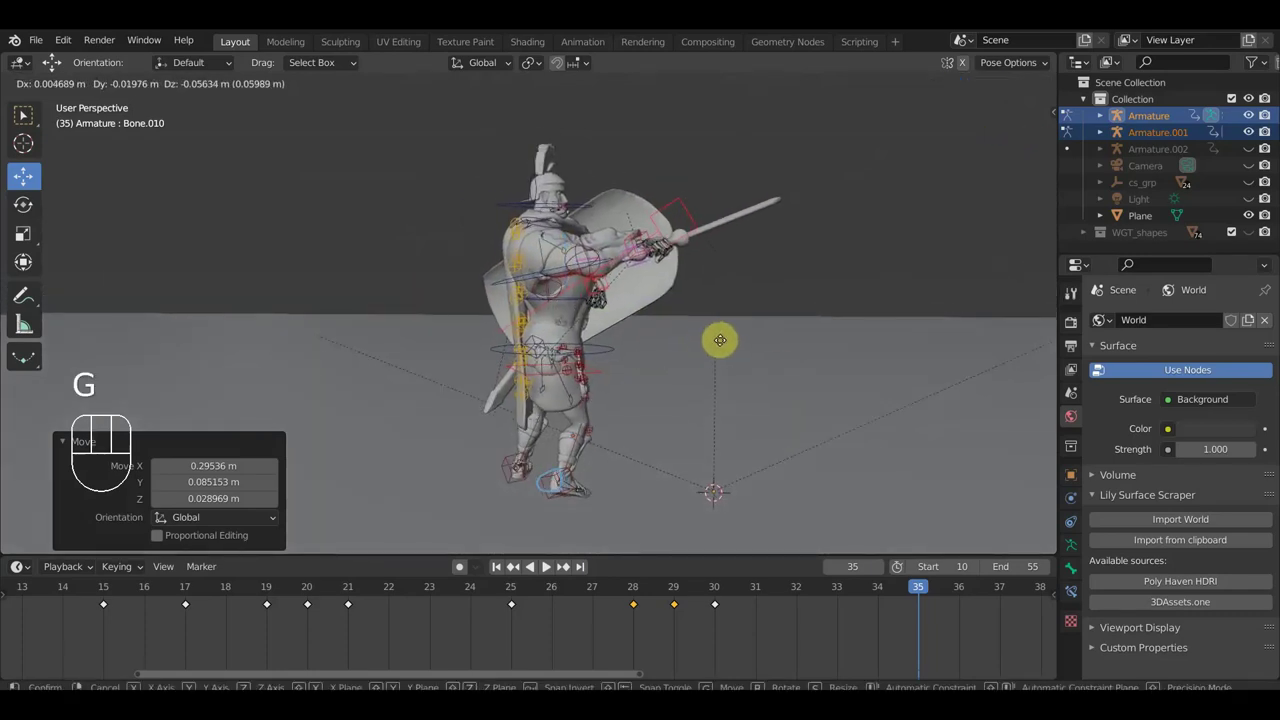
click(723, 361)
drag(701, 362, 658, 352)
Rotate a body bone and reposition a foot control to steady the stance.
key(r)
click(729, 426)
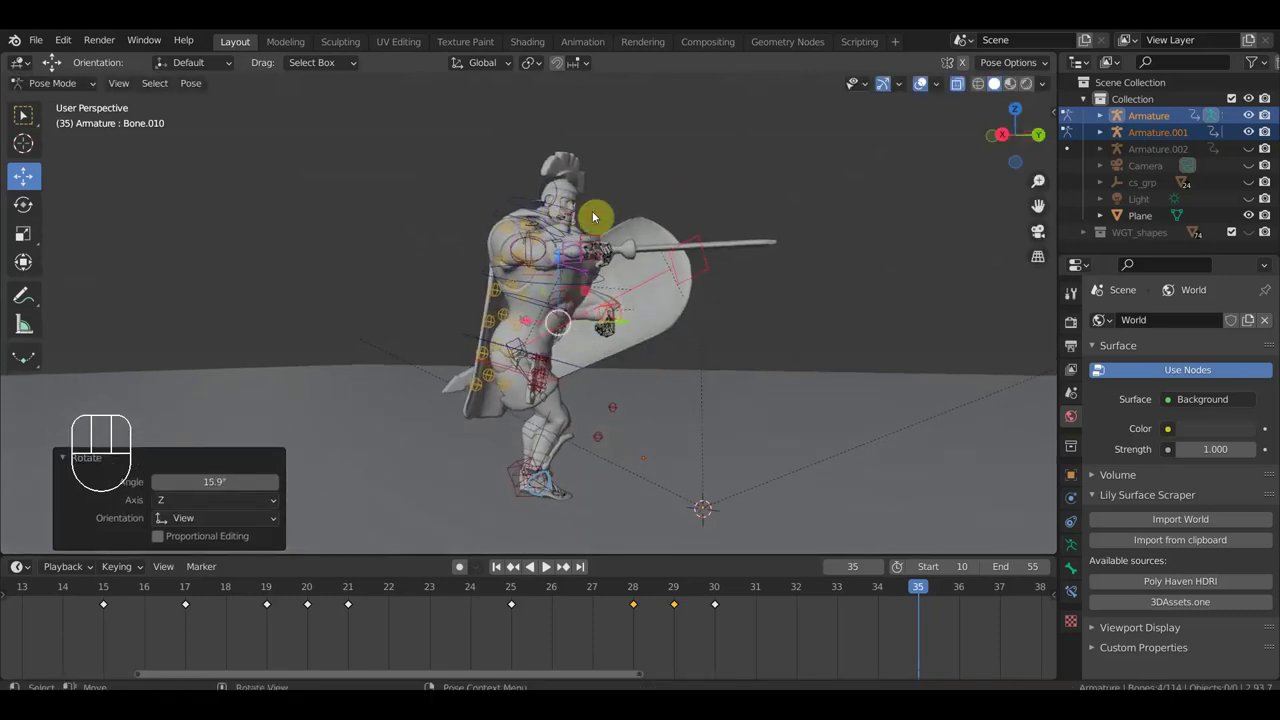
drag(649, 259, 566, 295)
drag(546, 325, 534, 337)
drag(486, 419, 474, 401)
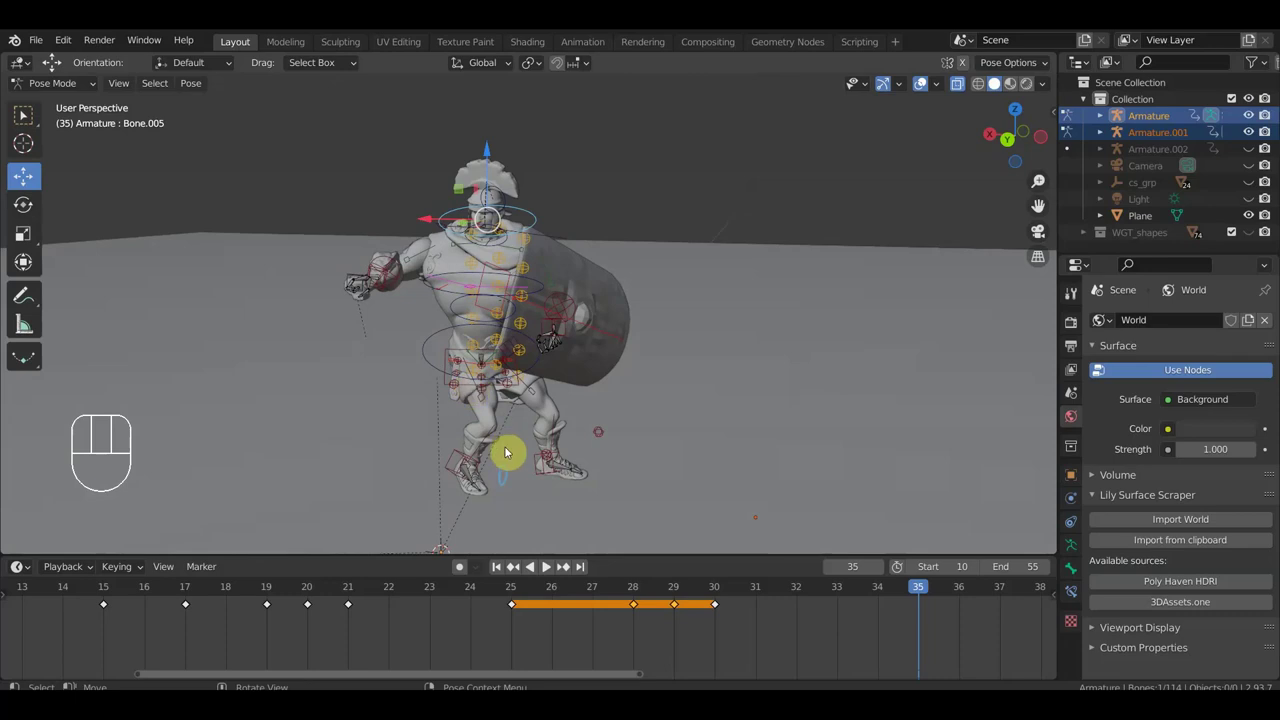
drag(484, 411, 439, 391)
click(525, 459)
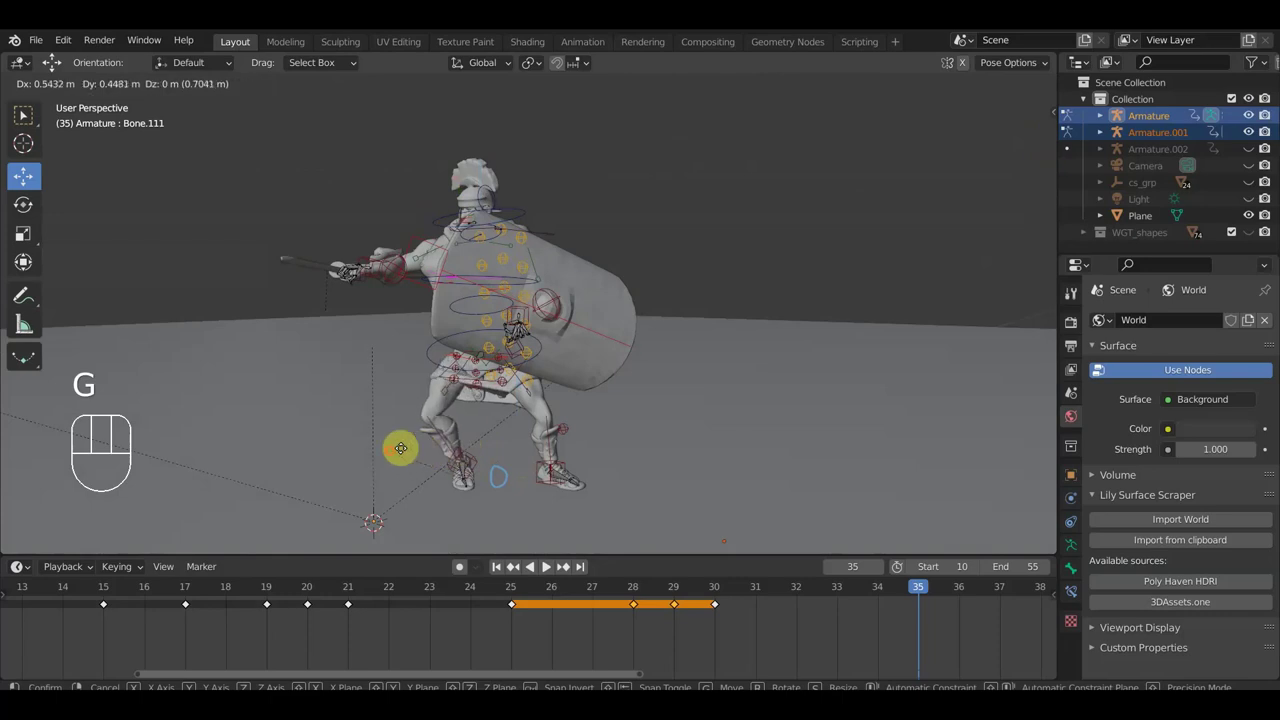
drag(401, 457, 417, 458)
Rotate the shield arm's shoulder inward, then rotate the sword hand.
drag(471, 465, 157, 454)
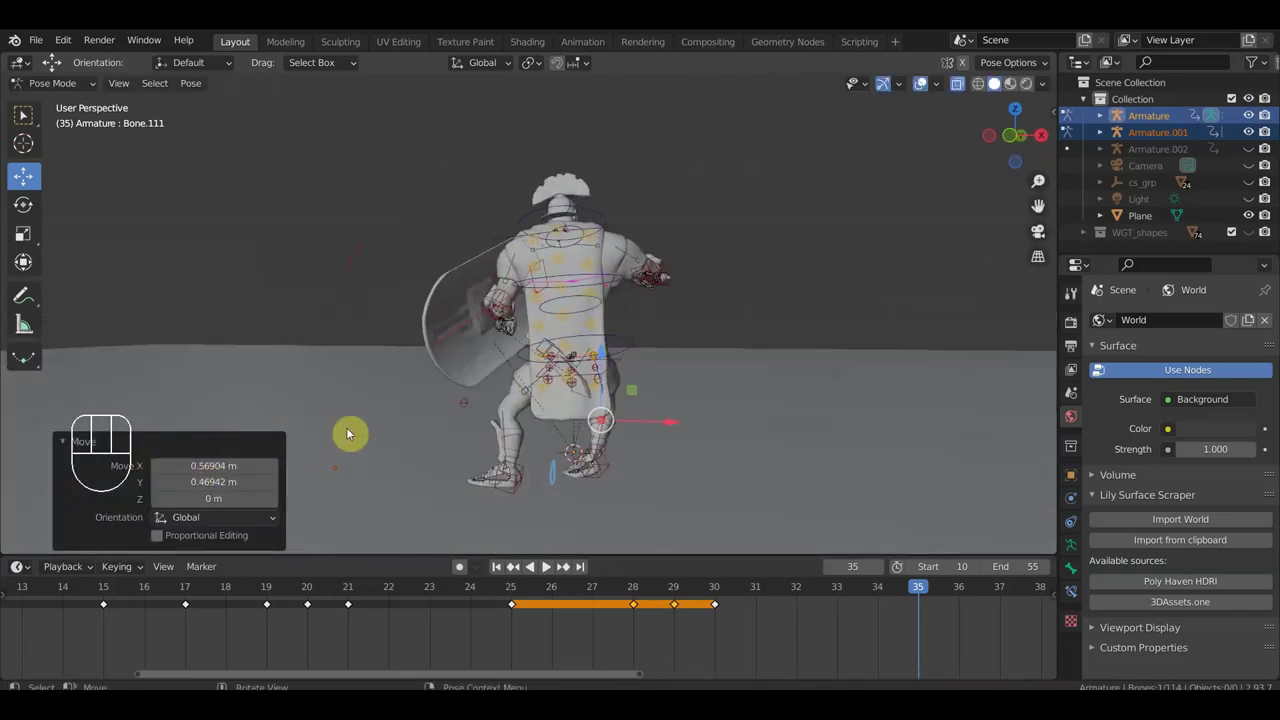
drag(446, 388, 928, 395)
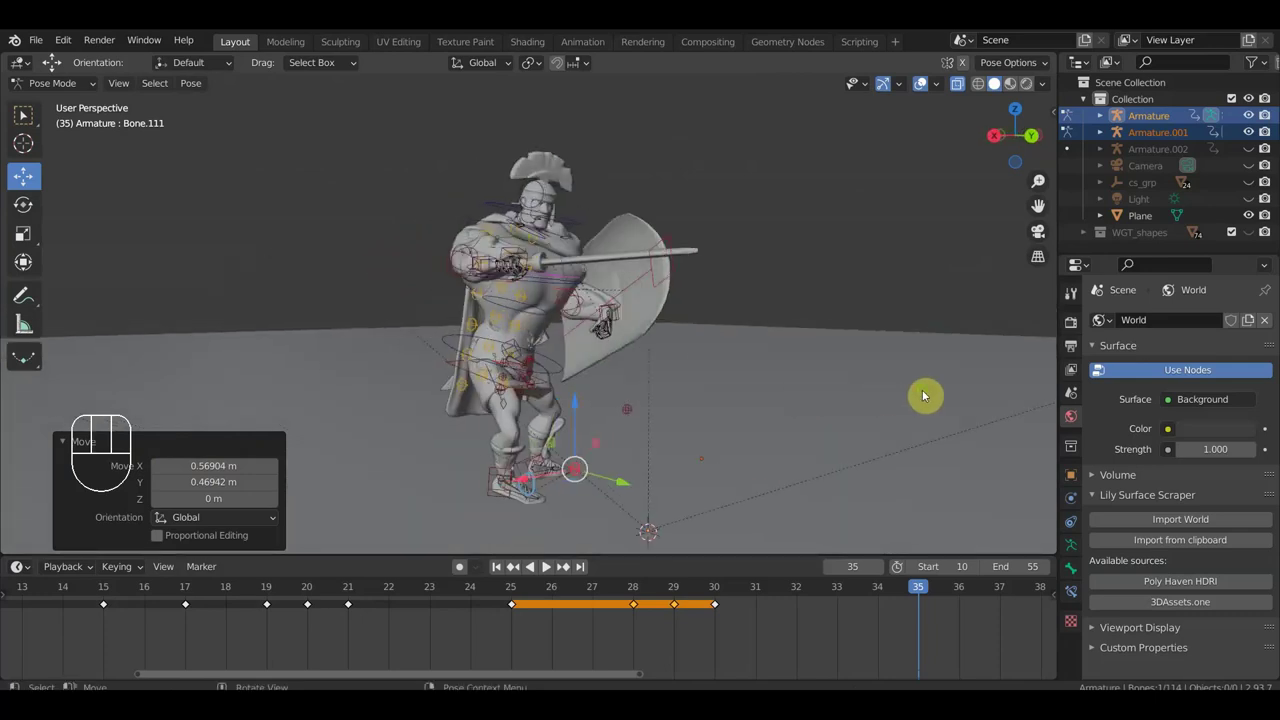
drag(780, 380, 829, 378)
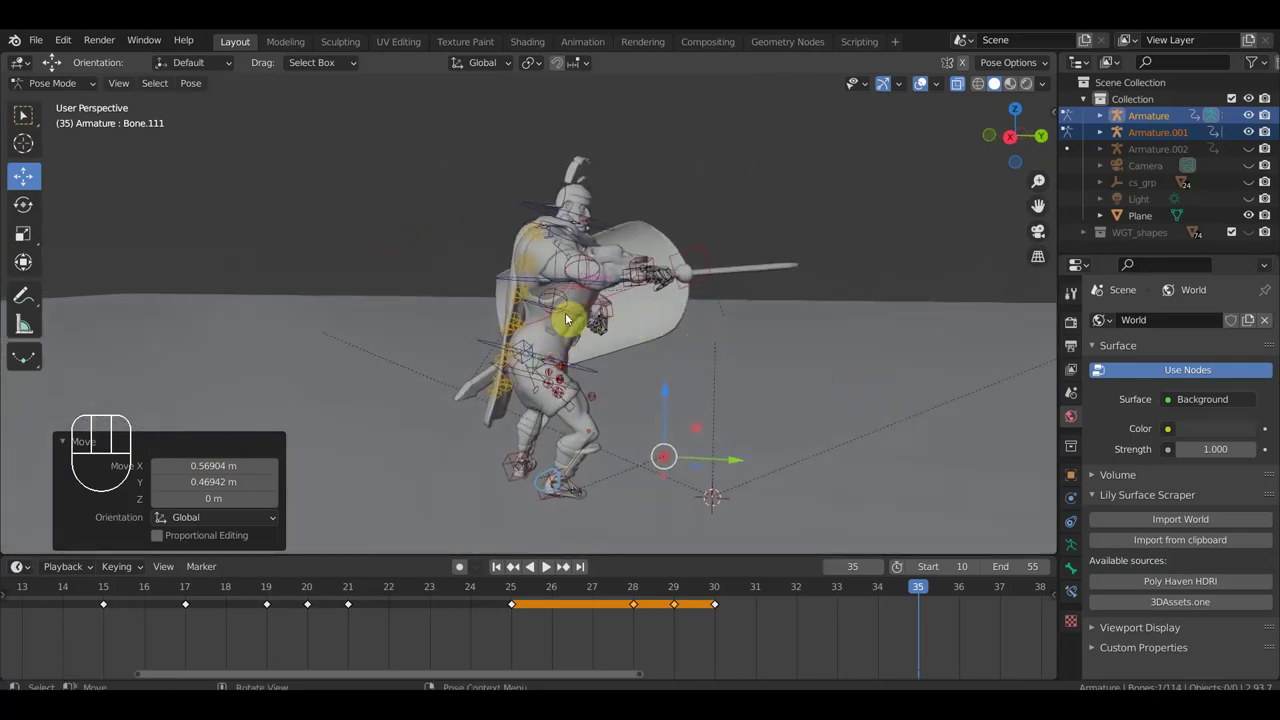
drag(682, 346, 617, 369)
drag(671, 333, 738, 324)
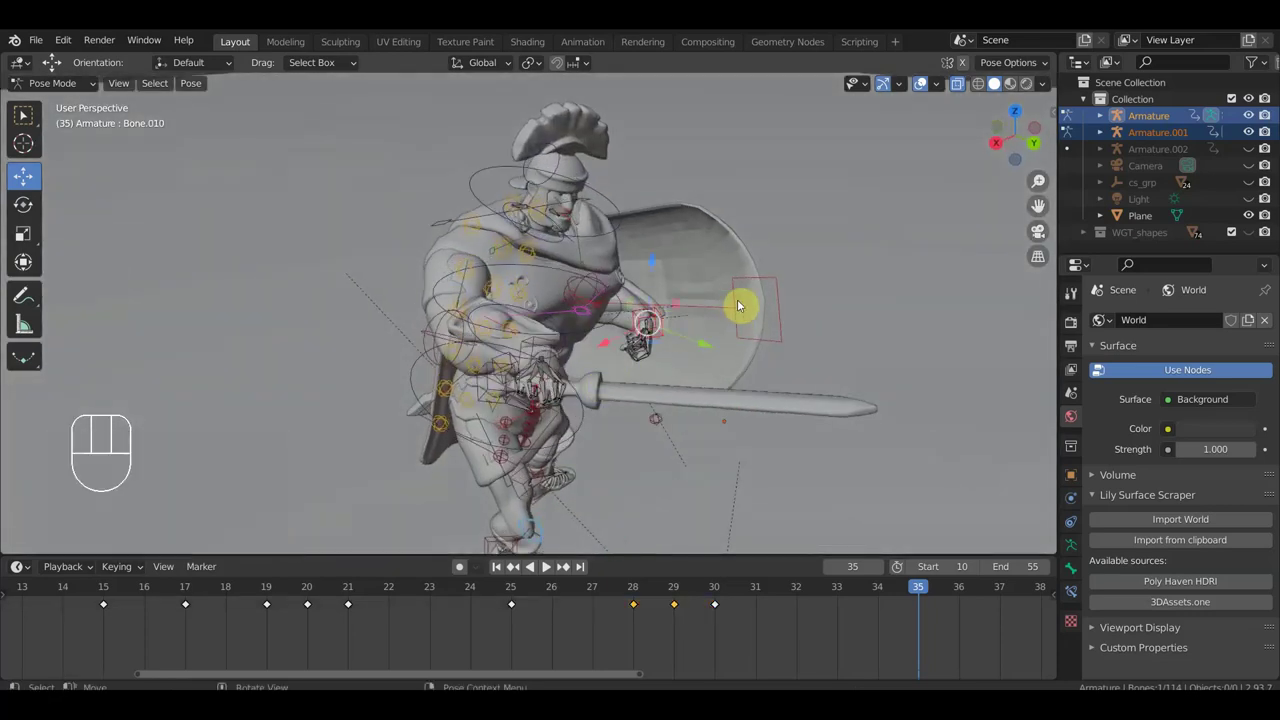
drag(743, 295, 740, 402)
drag(718, 404, 626, 362)
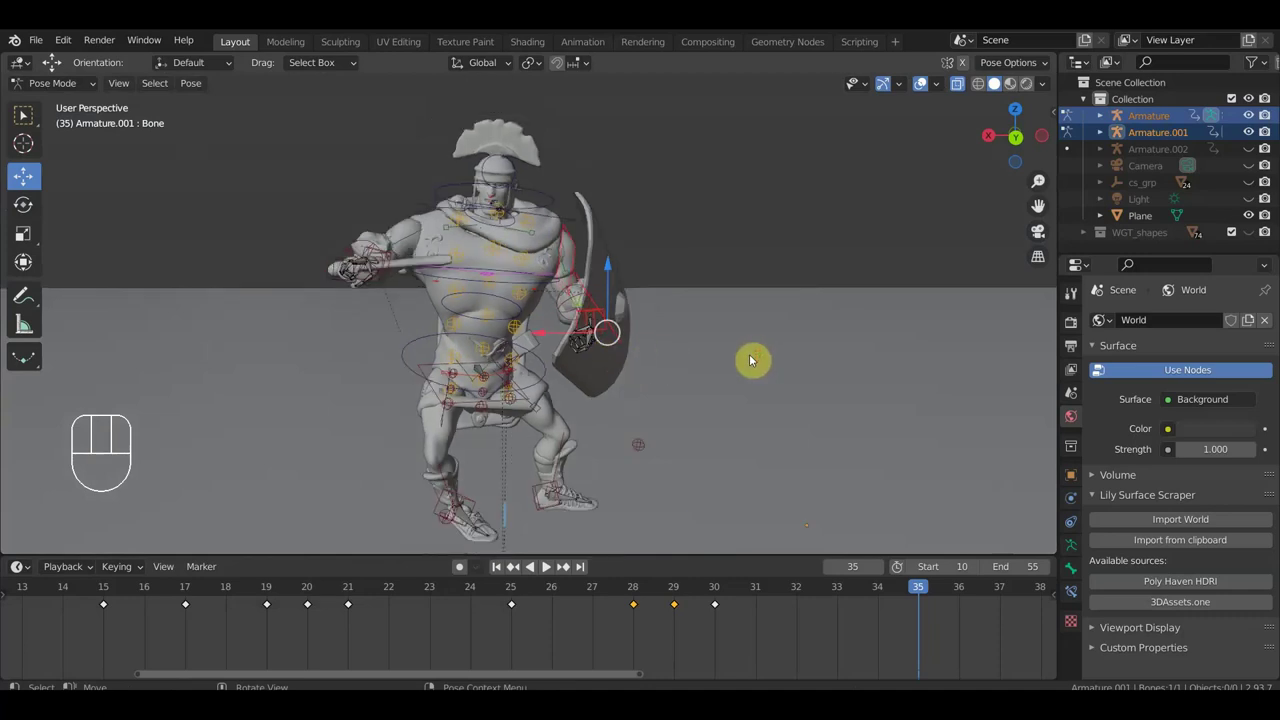
key(r)
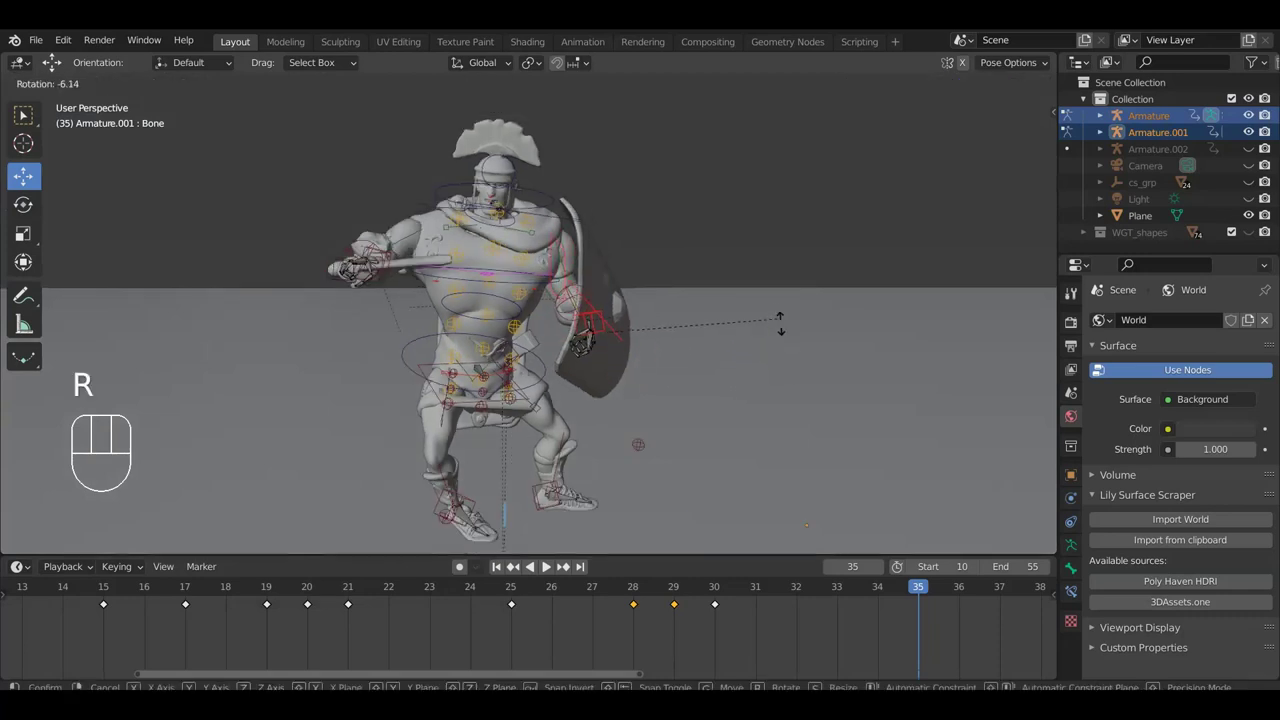
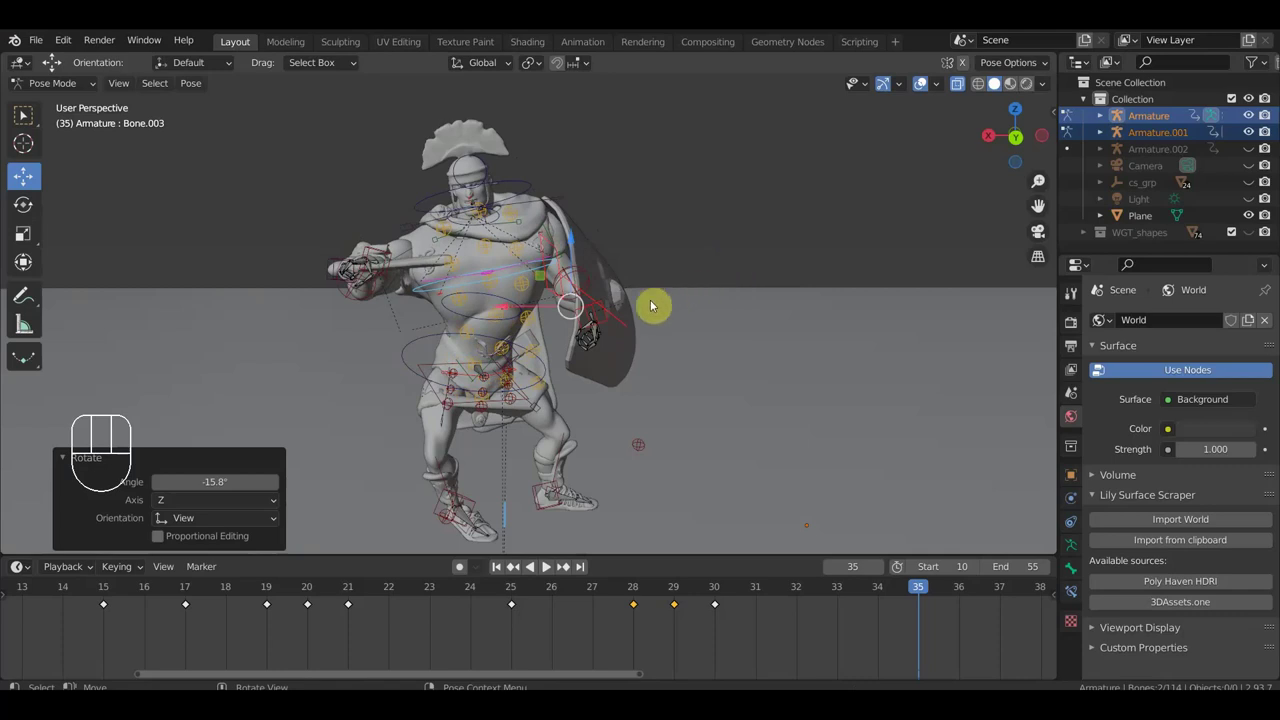
drag(712, 324, 667, 315)
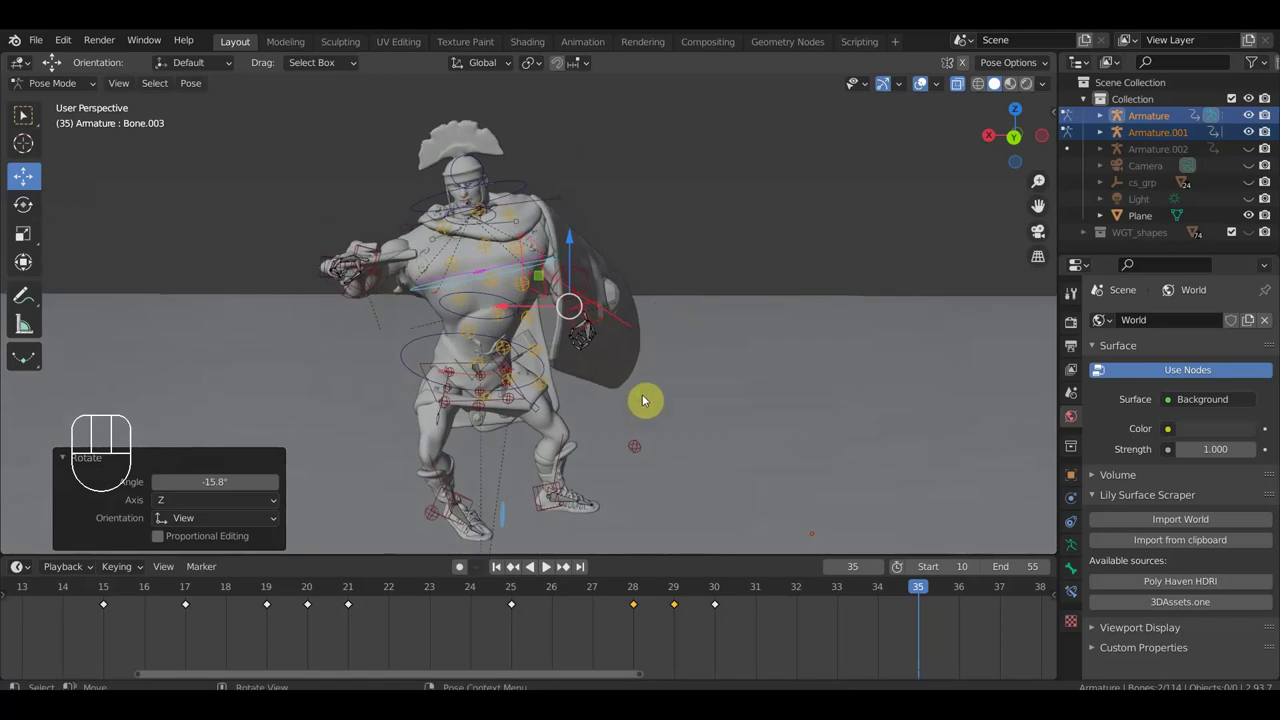
drag(455, 361, 607, 421)
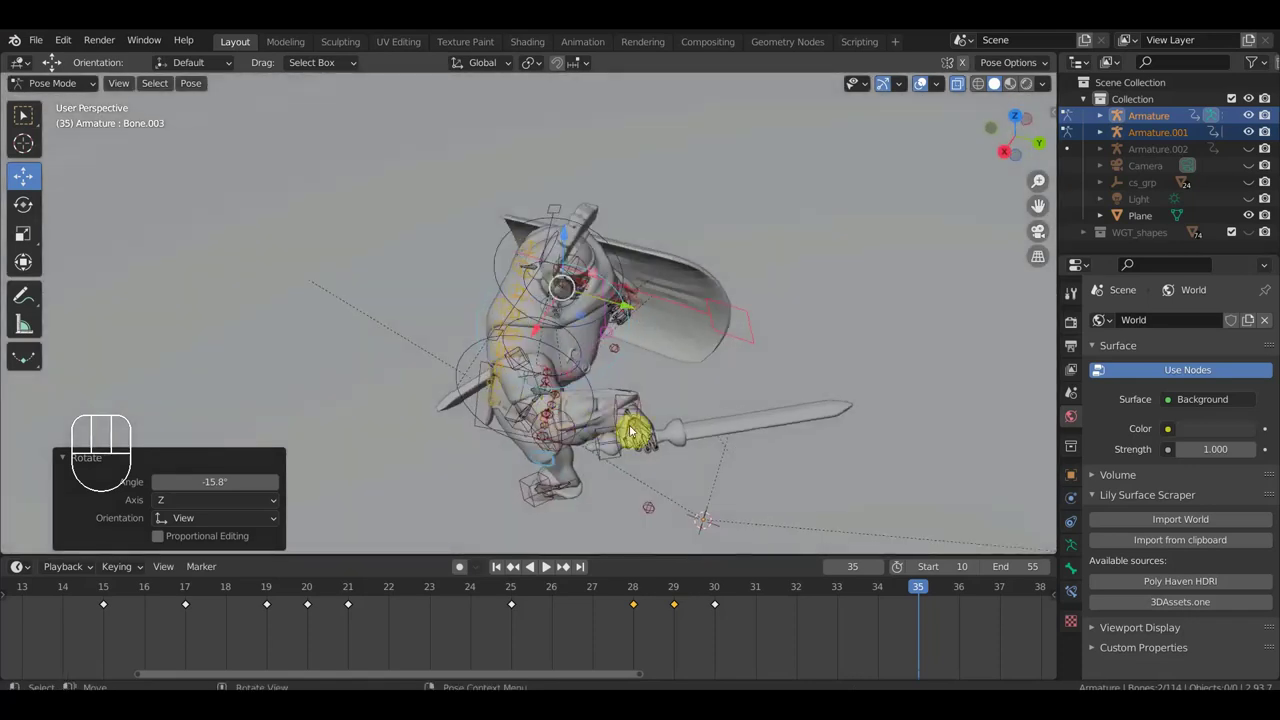
click(646, 406)
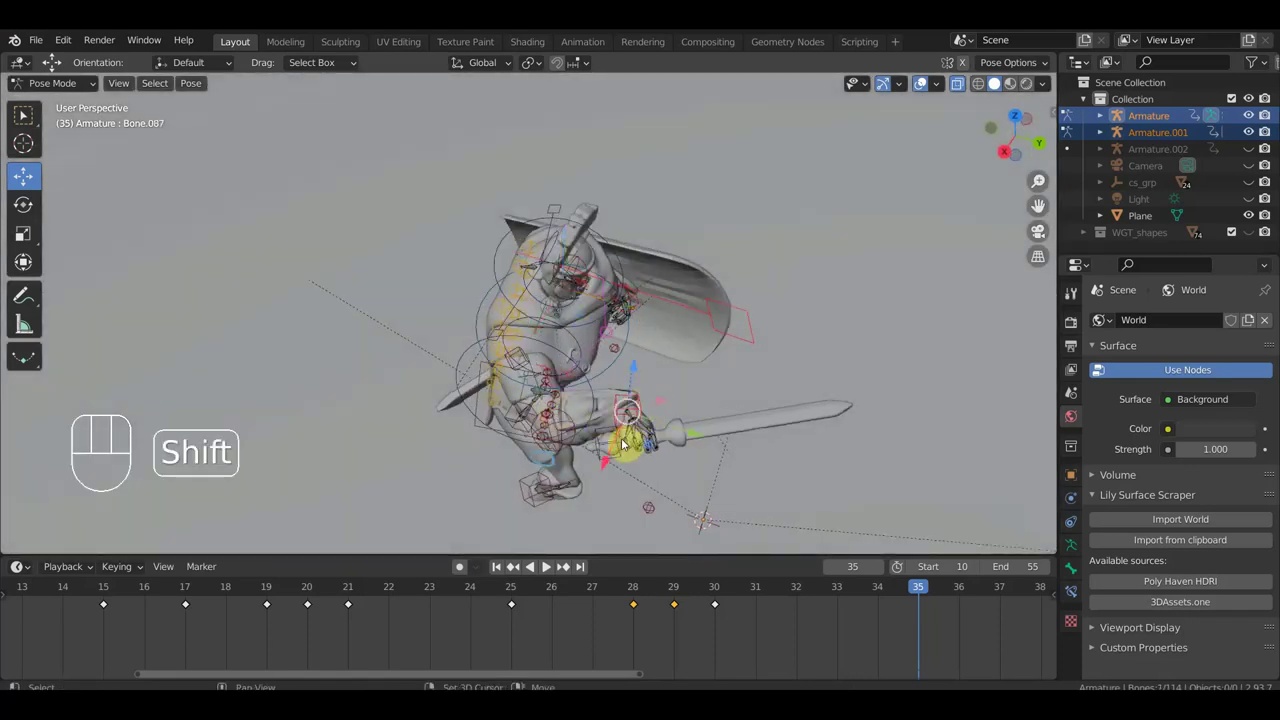
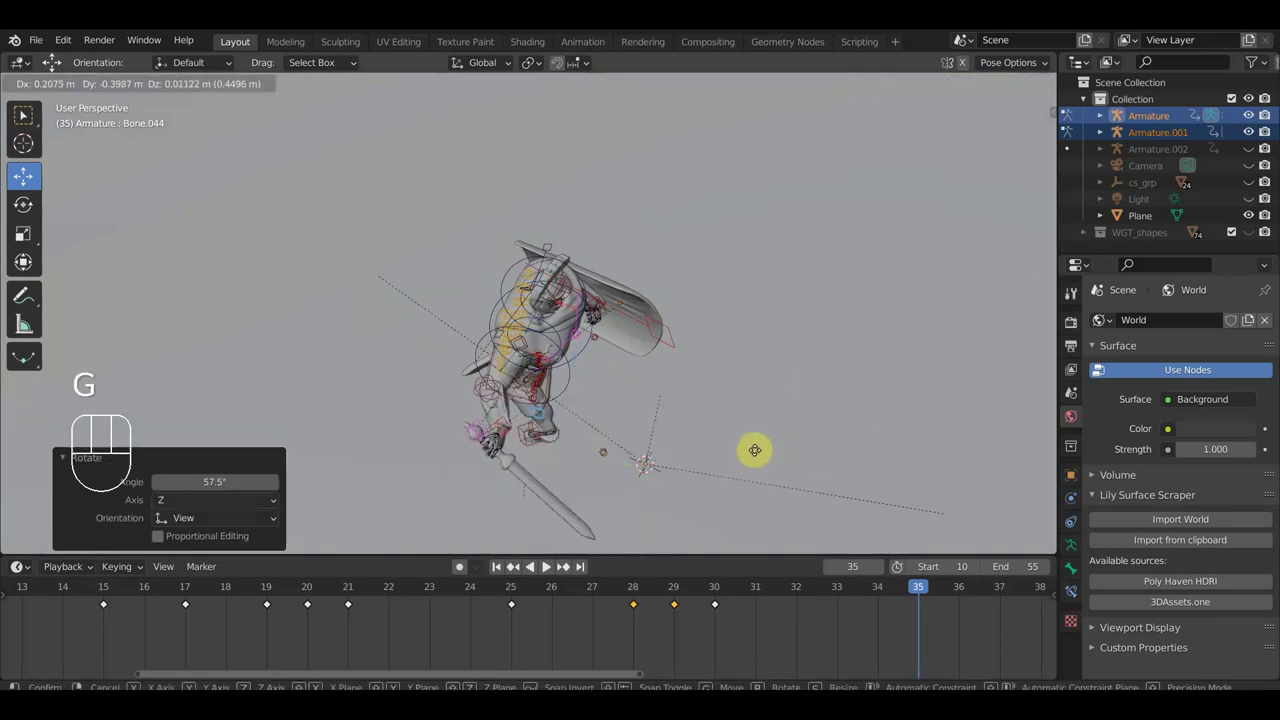
click(754, 457)
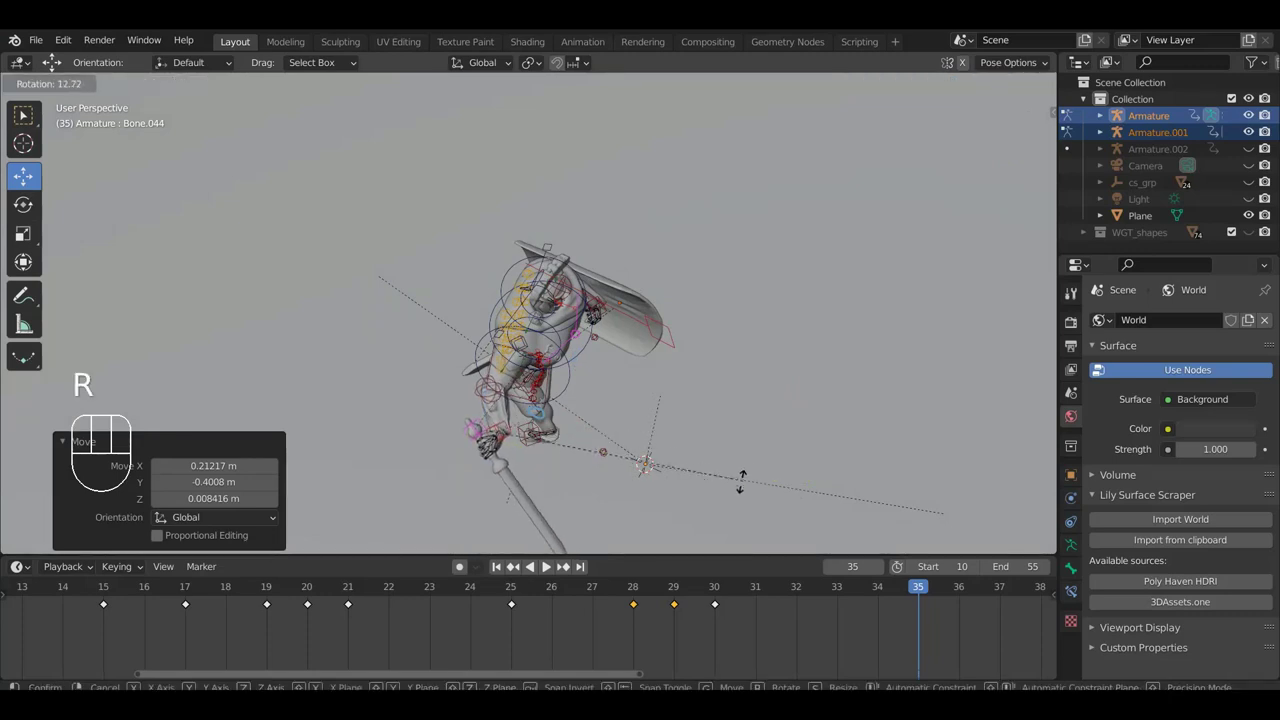
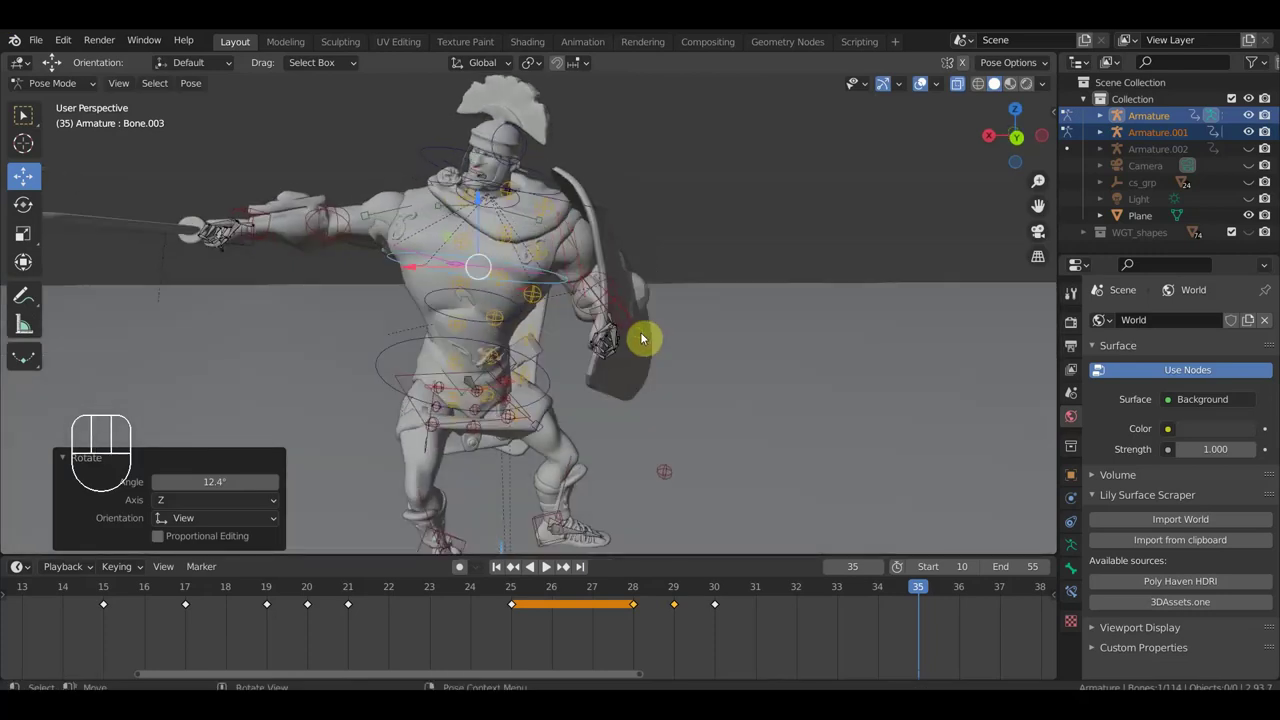
Rotate the soldier's left foot control to refine the foot angle at frame 35.
middle_click(551, 404)
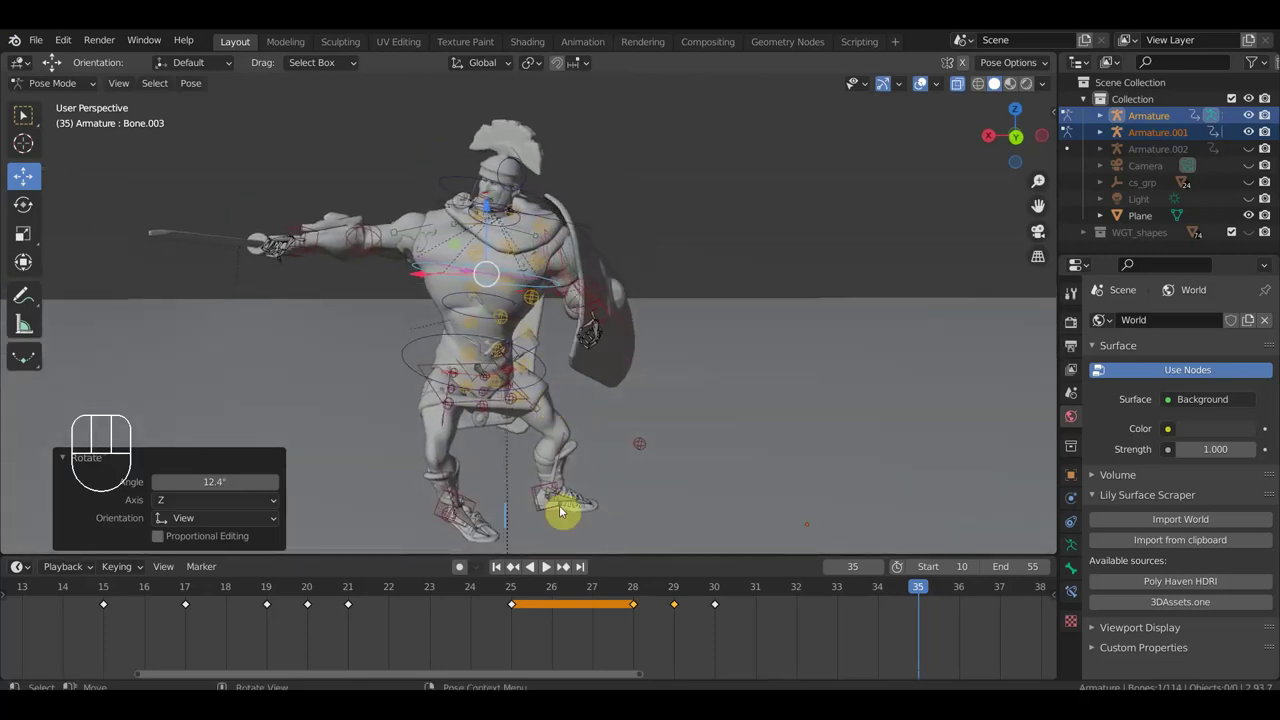
click(472, 507)
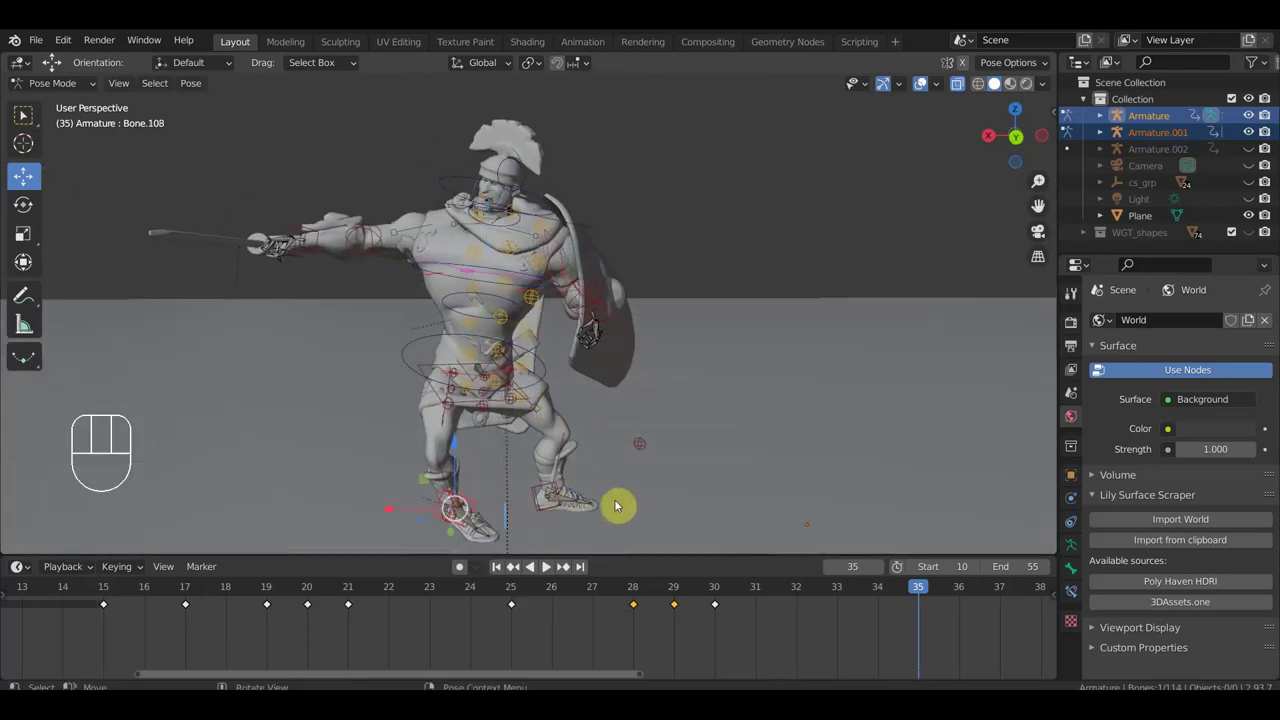
key(r)
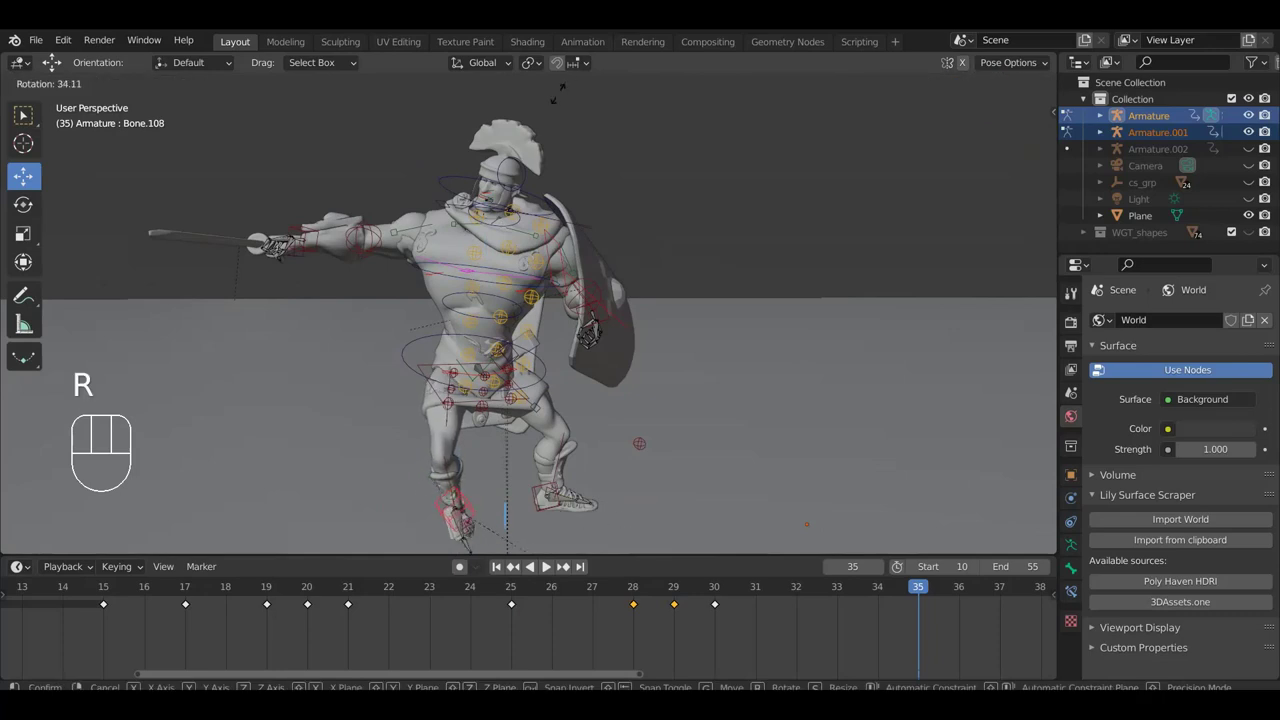
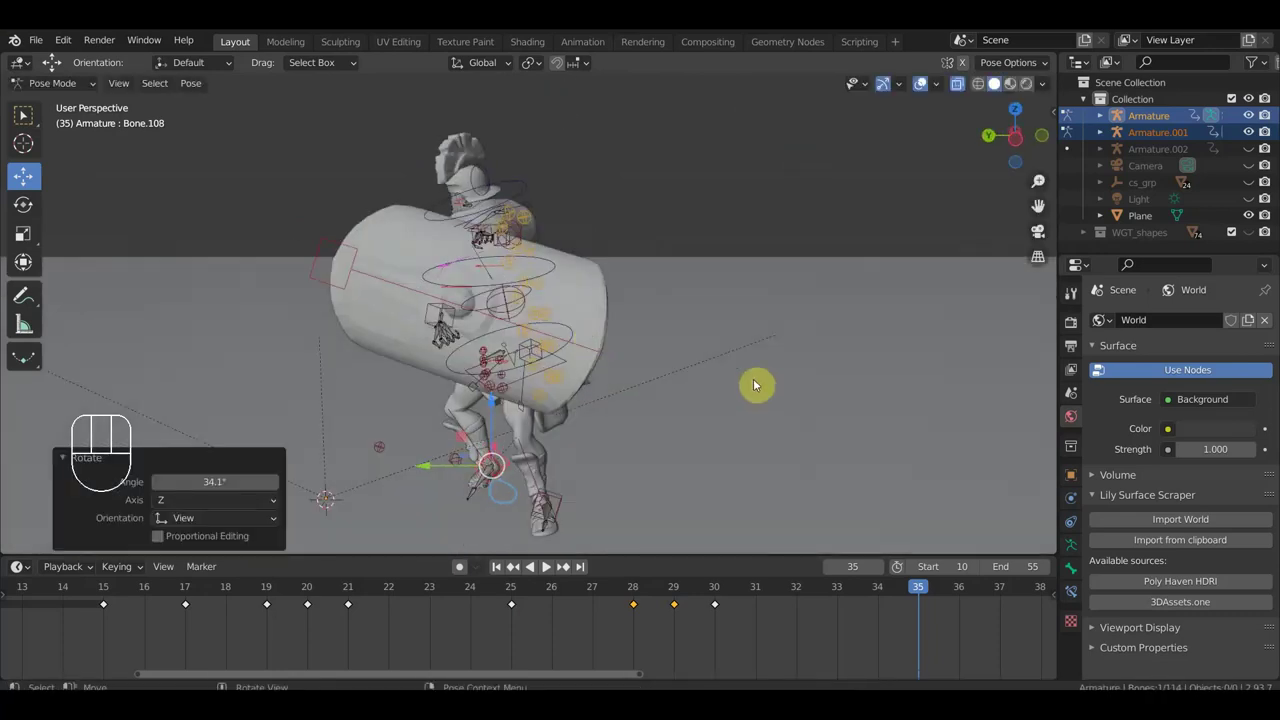
key(r)
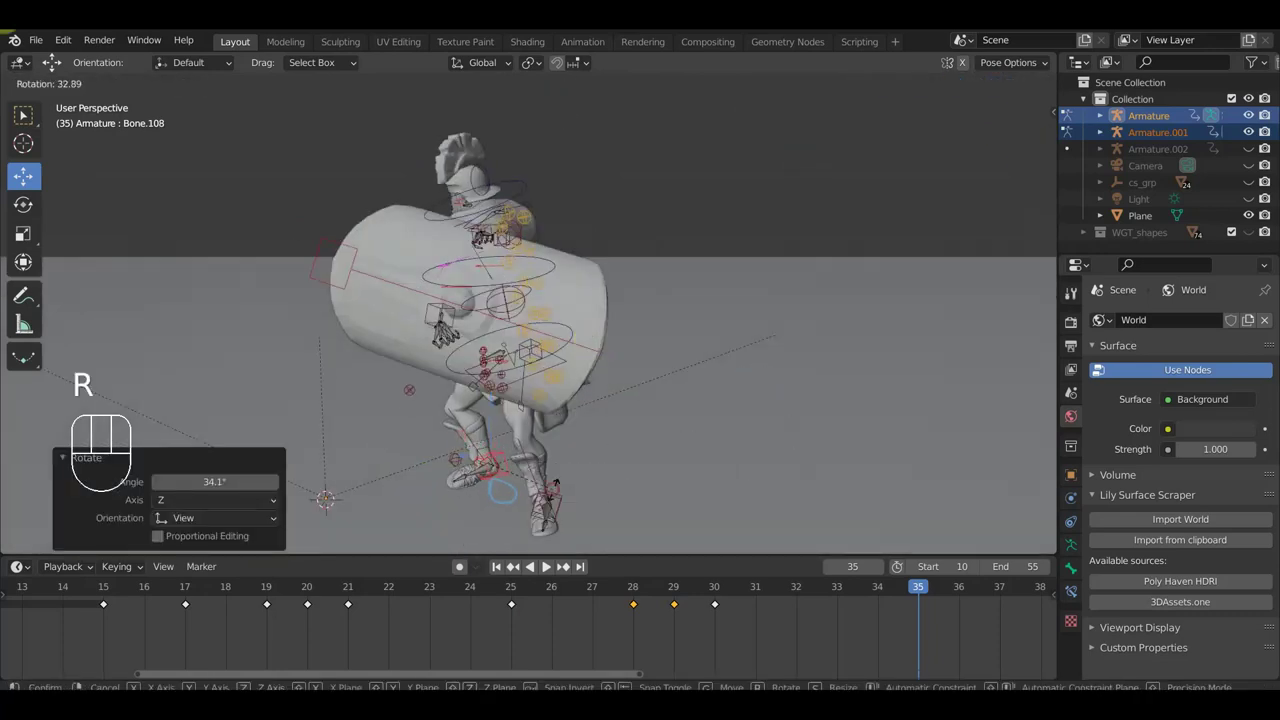
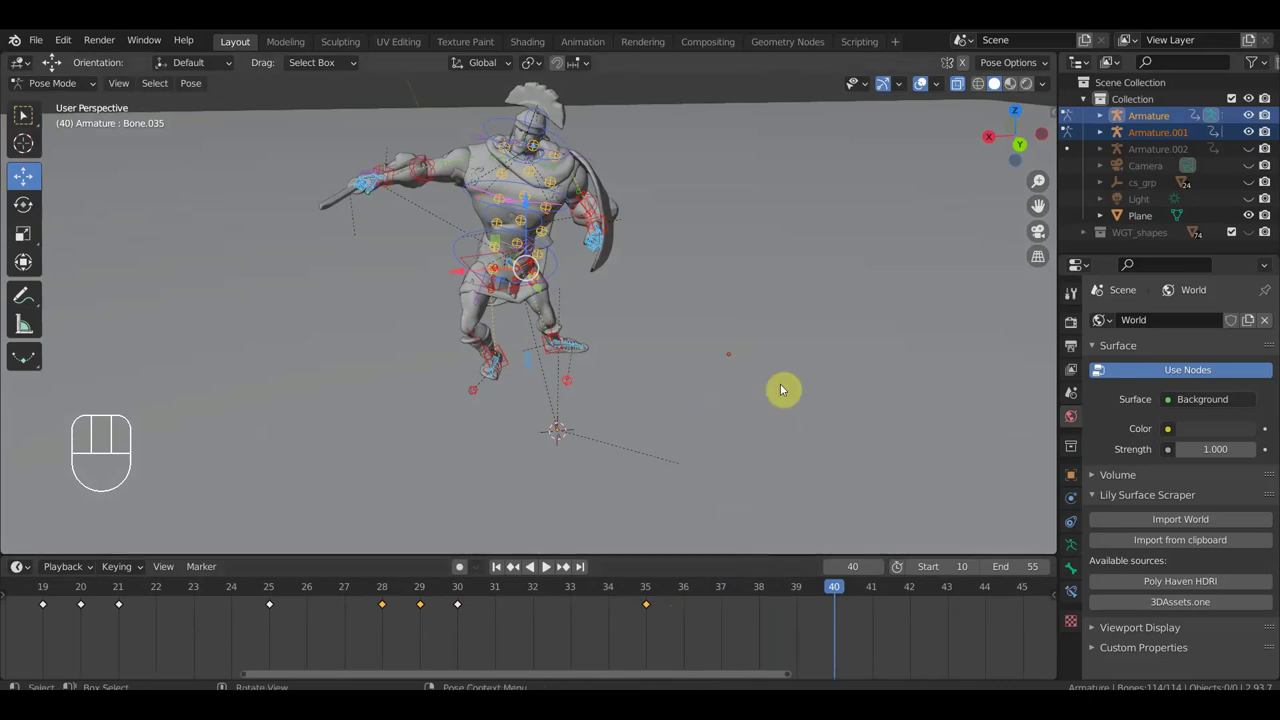
drag(652, 313, 738, 299)
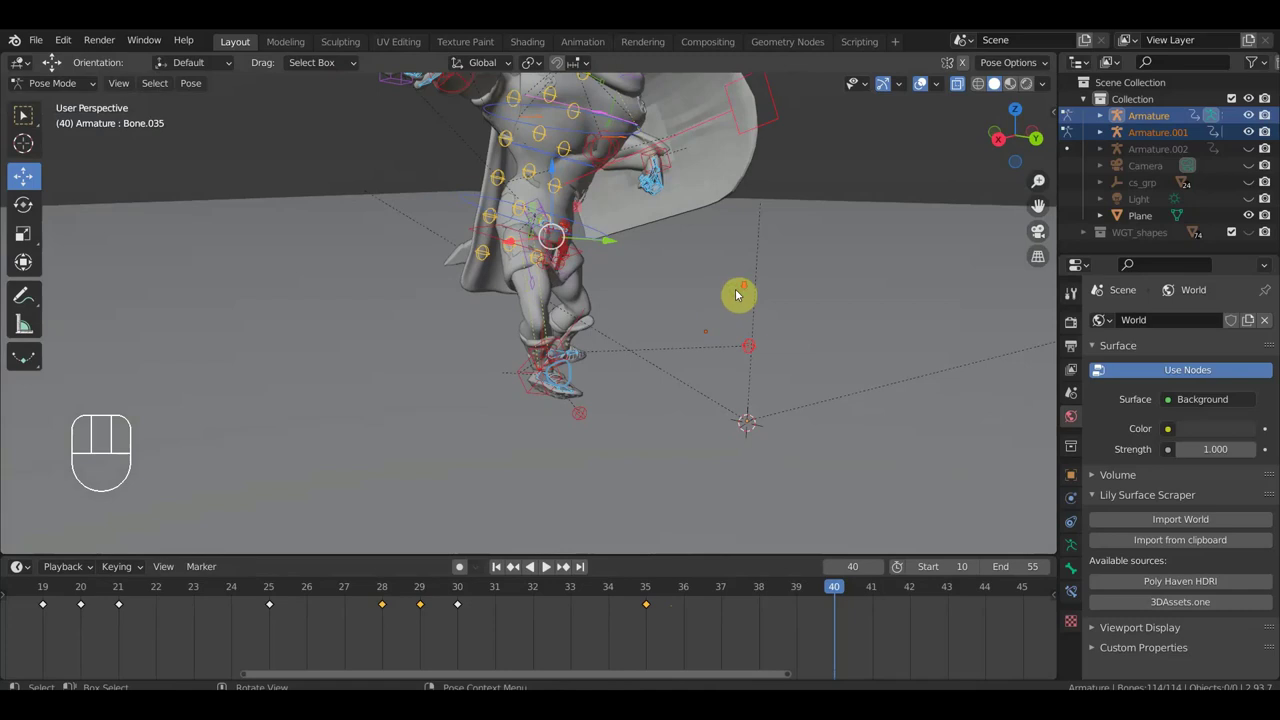
drag(706, 312, 667, 345)
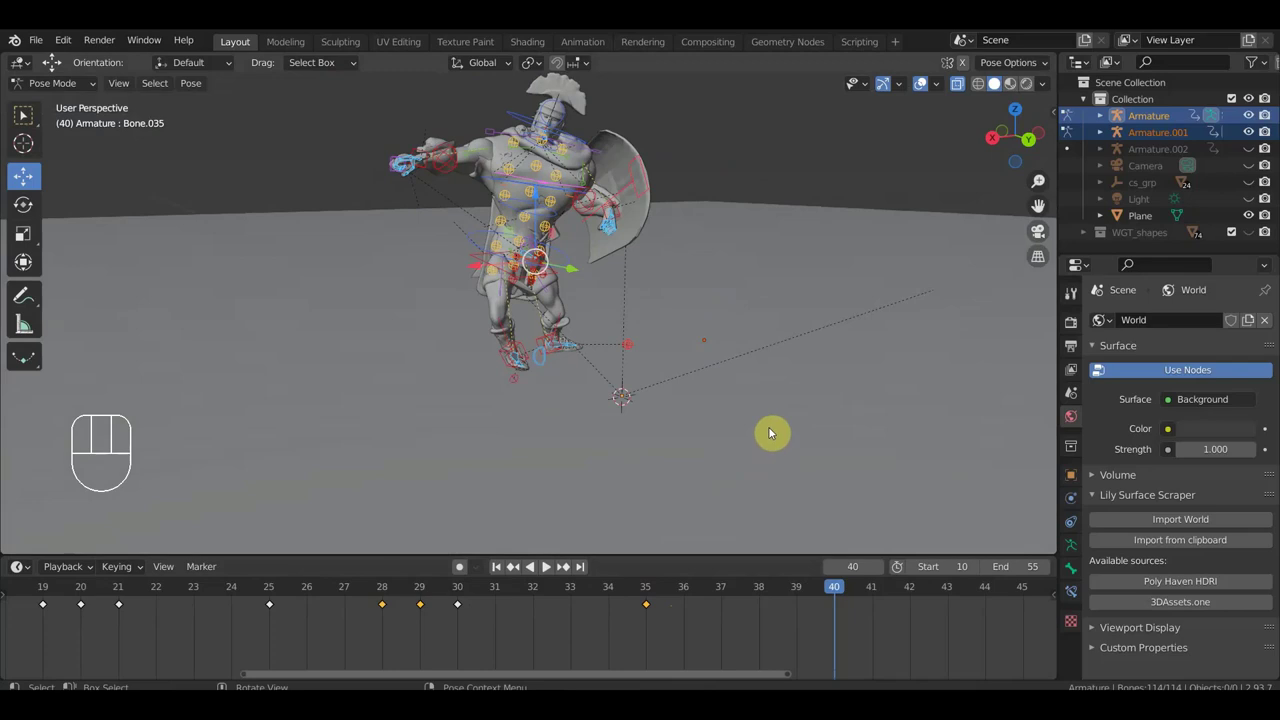
drag(551, 386, 555, 379)
middle_click(639, 401)
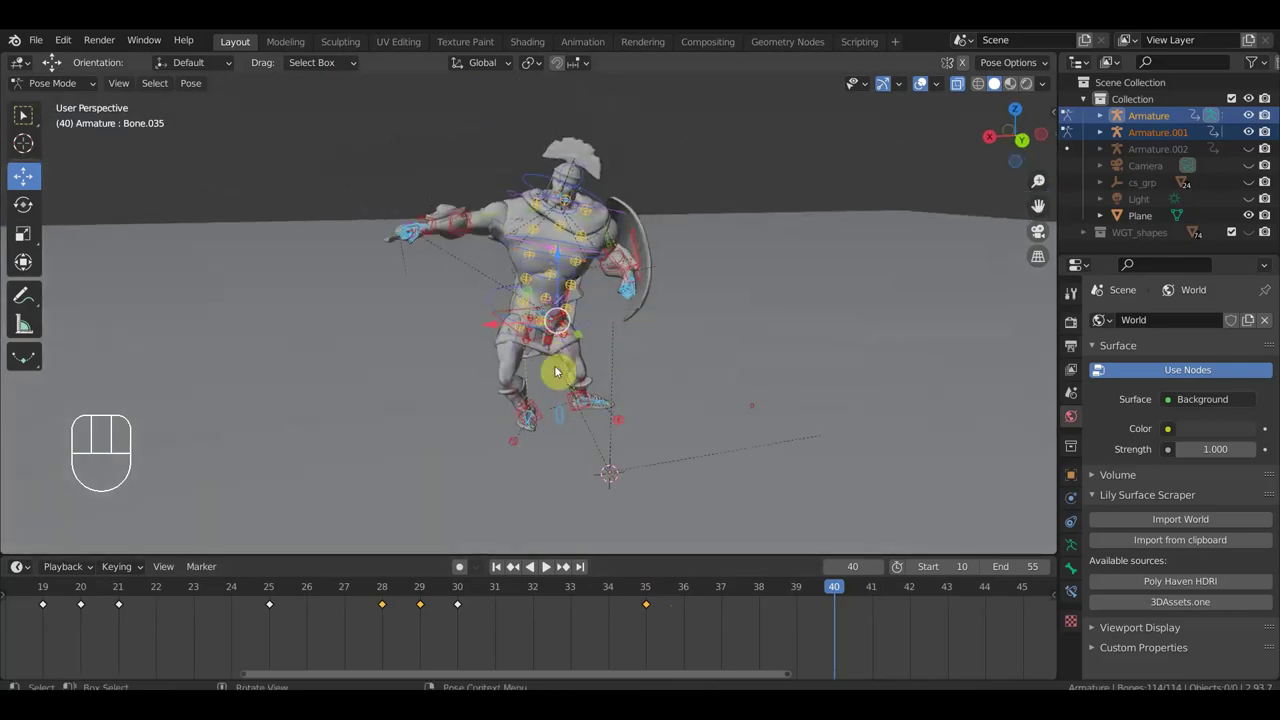
click(543, 411)
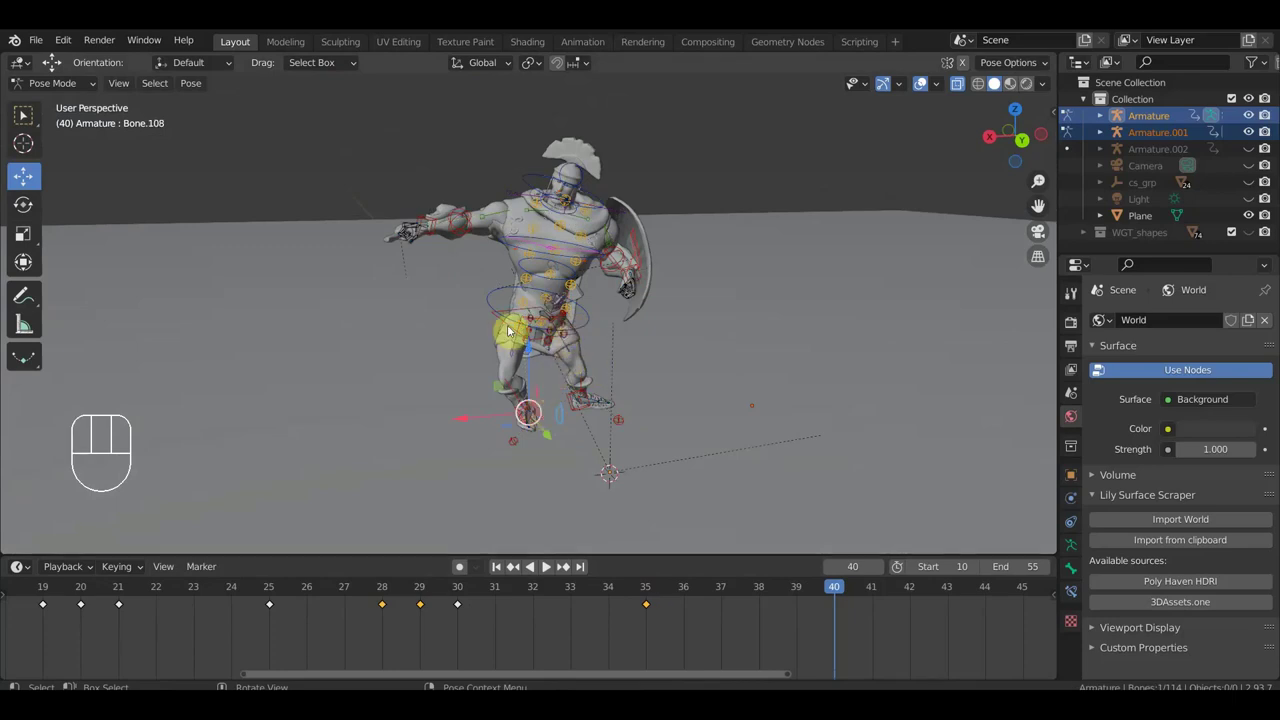
click(511, 317)
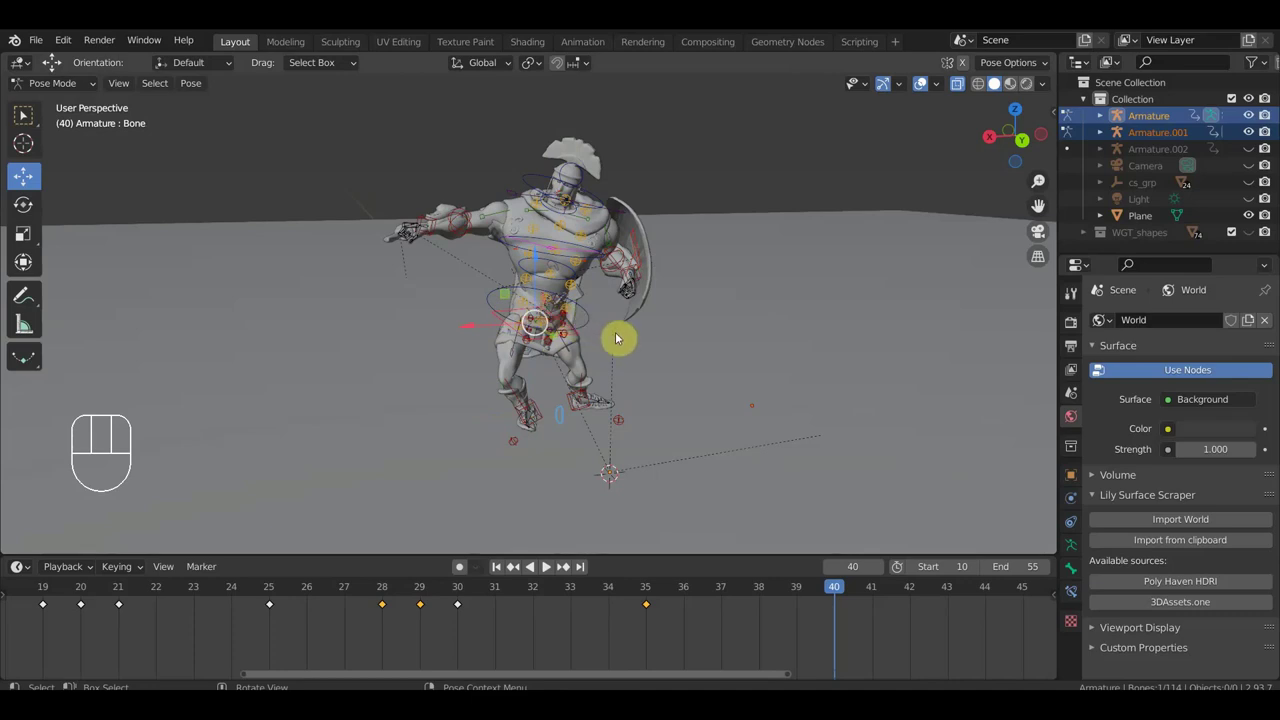
drag(630, 345, 639, 358)
drag(634, 347, 627, 286)
drag(625, 282, 622, 290)
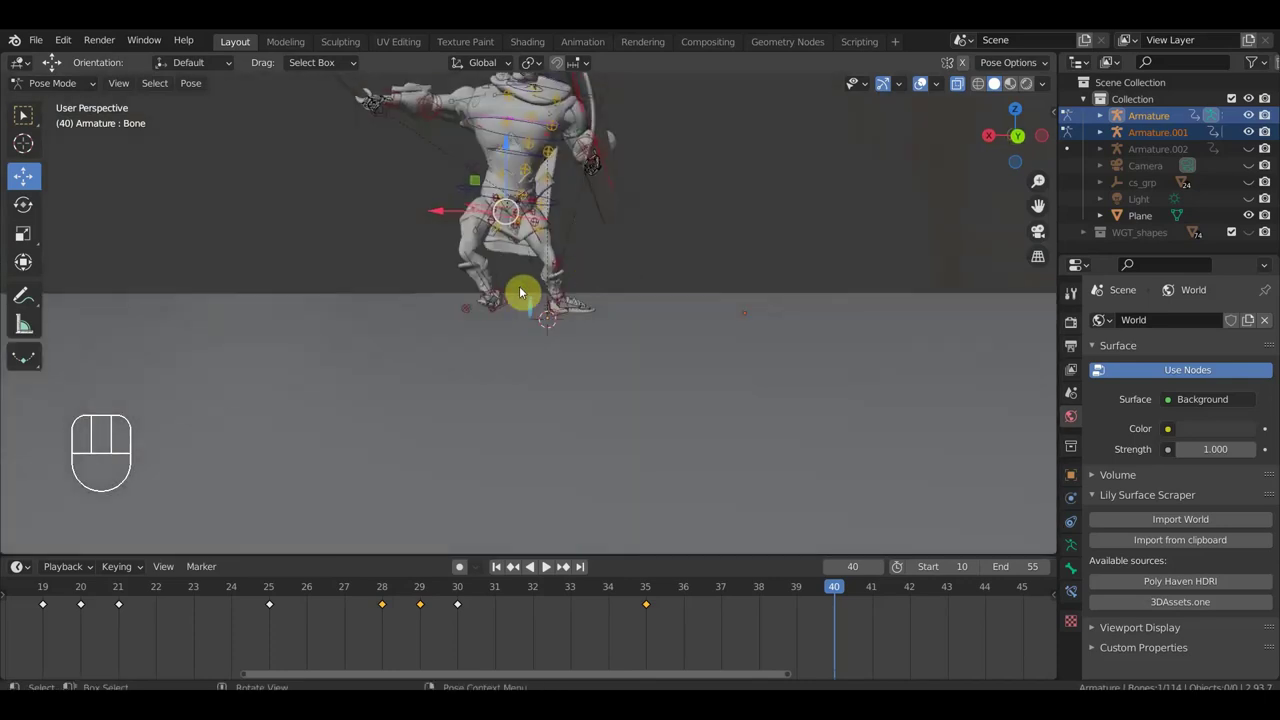
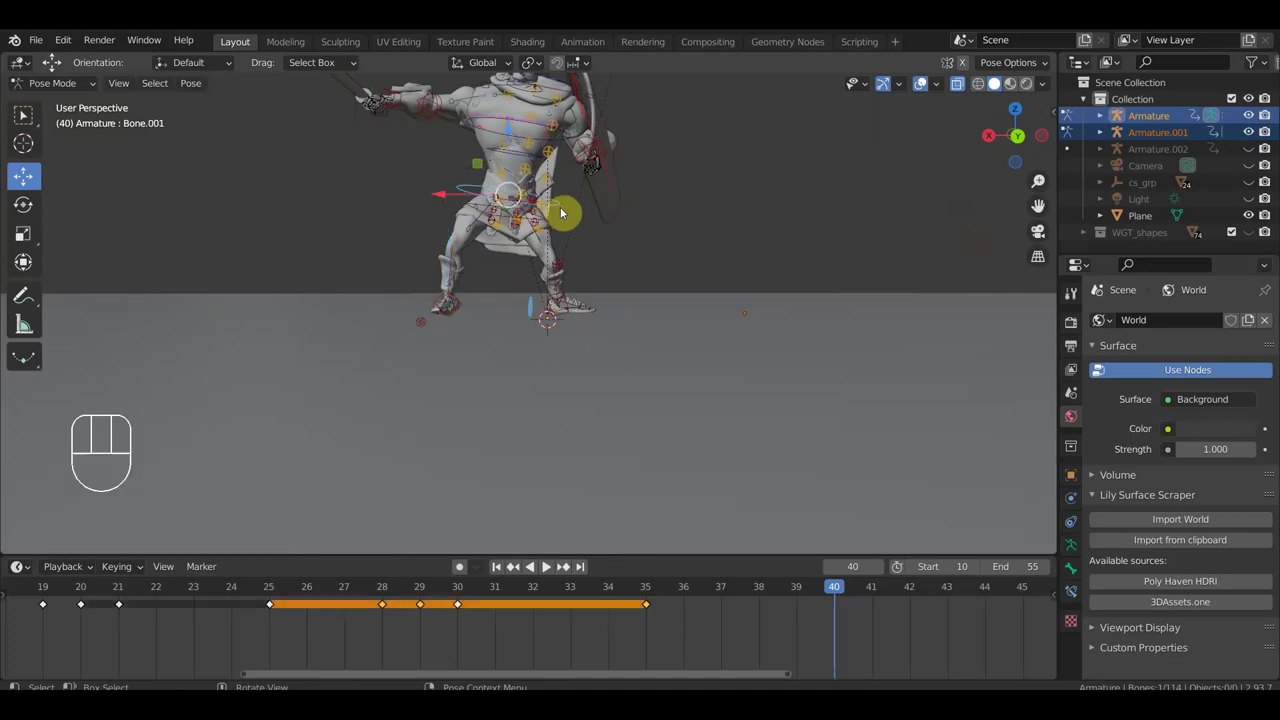
drag(557, 221, 641, 215)
drag(654, 260, 684, 382)
middle_click(694, 386)
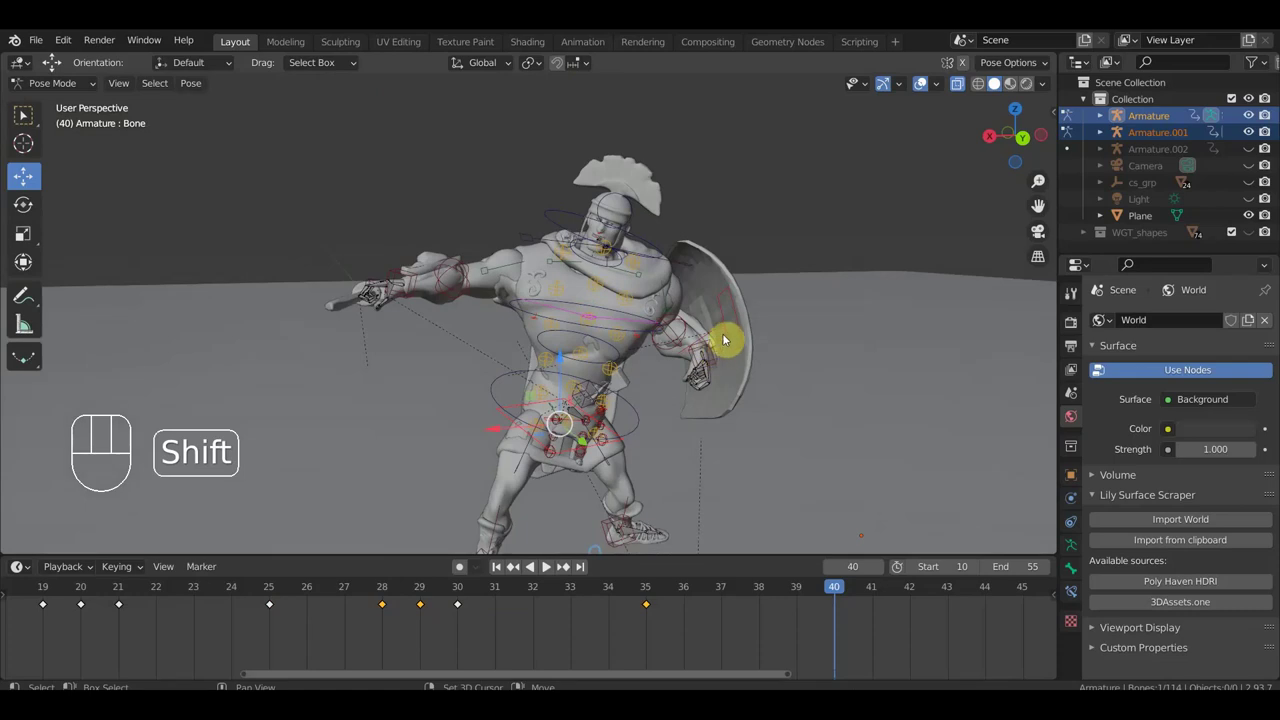
Select the sword hand and a body bone and rotate them to raise the sword arm.
click(733, 334)
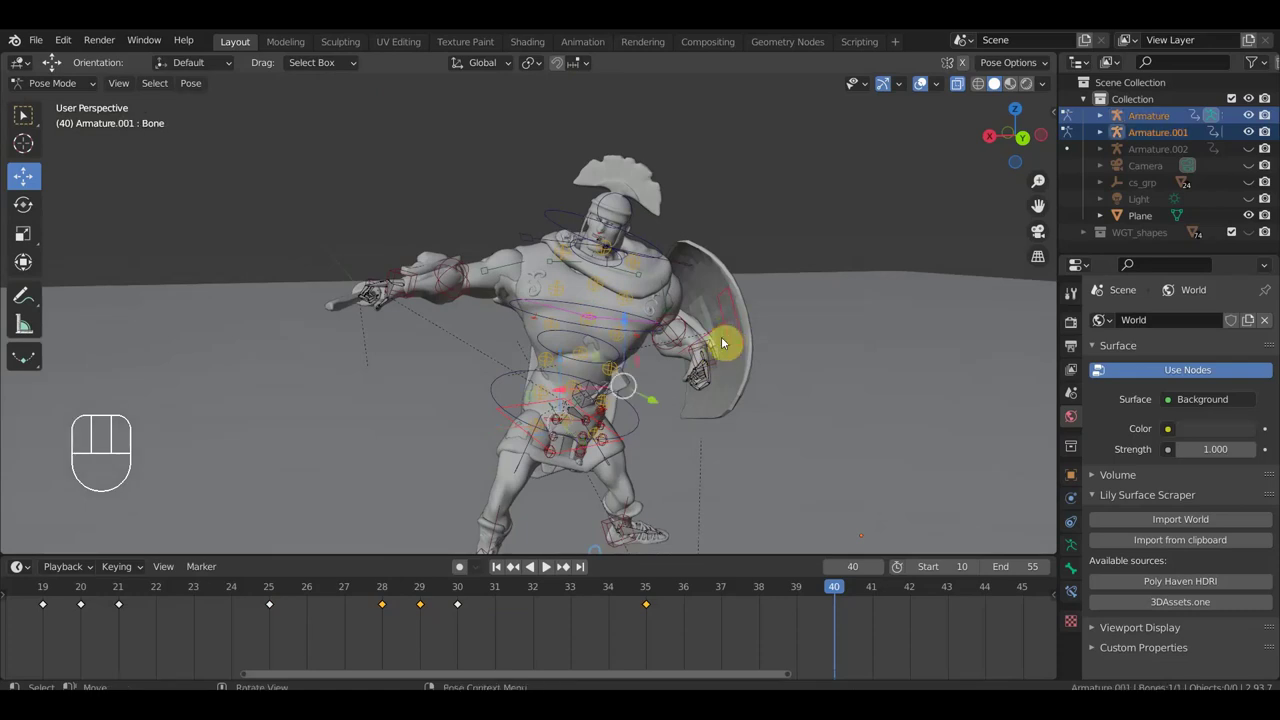
drag(442, 329, 460, 388)
drag(434, 362, 417, 360)
click(415, 358)
drag(623, 344, 703, 310)
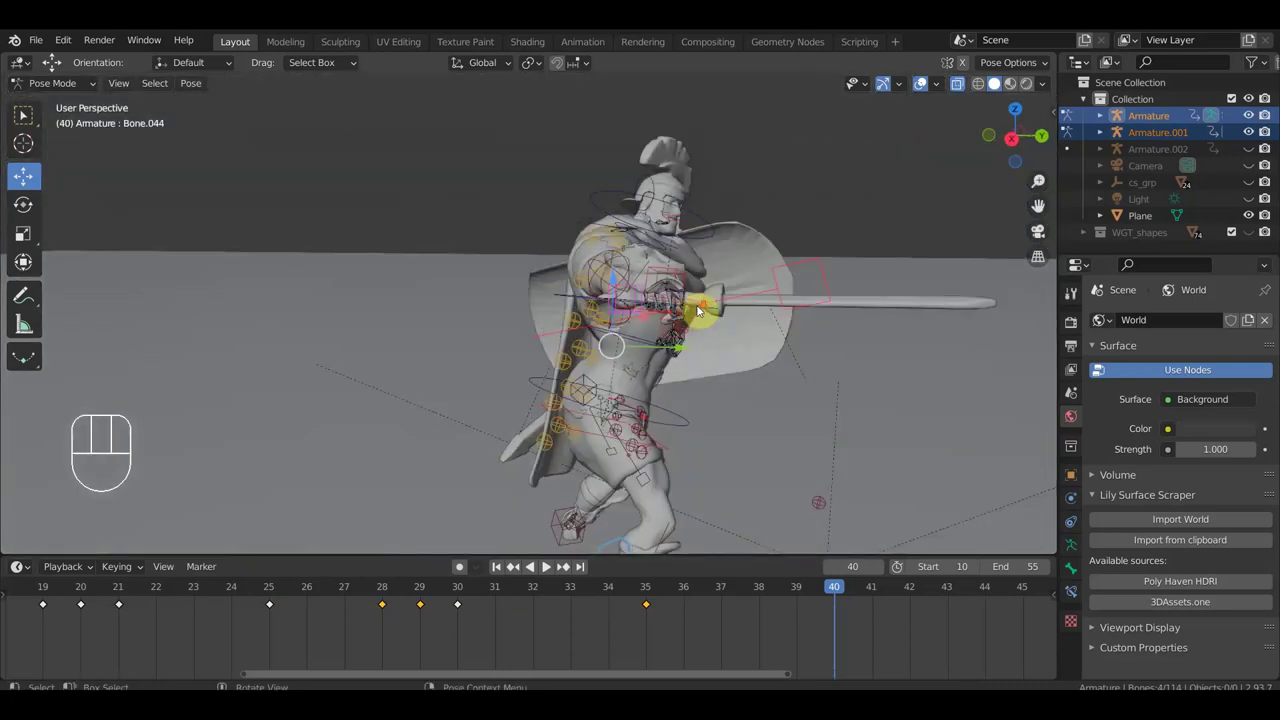
drag(741, 428, 616, 465)
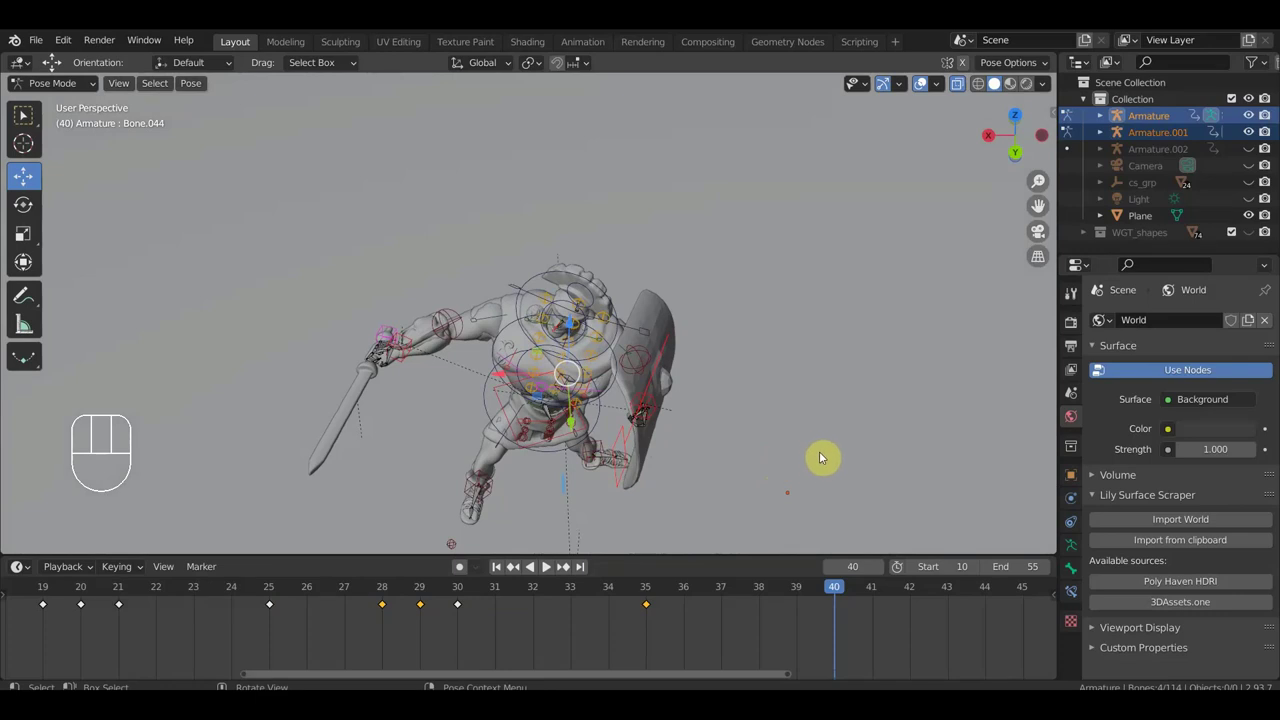
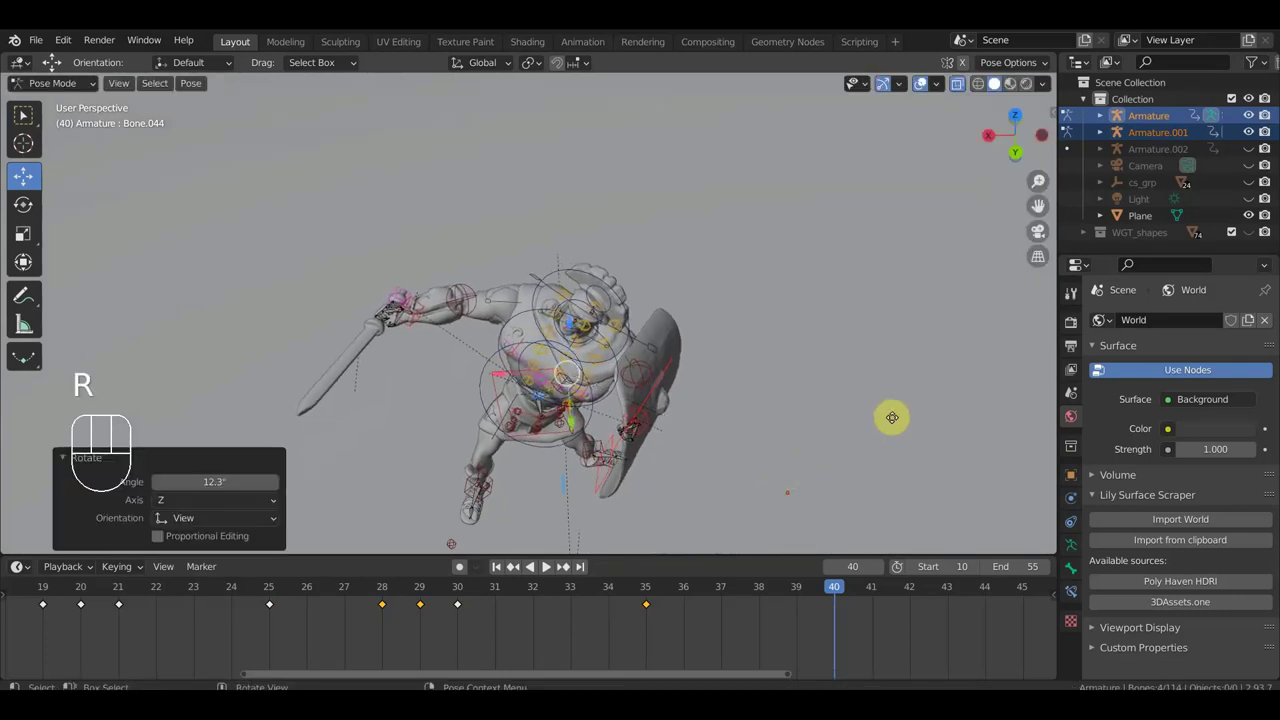
click(865, 437)
drag(859, 430, 847, 334)
key(r)
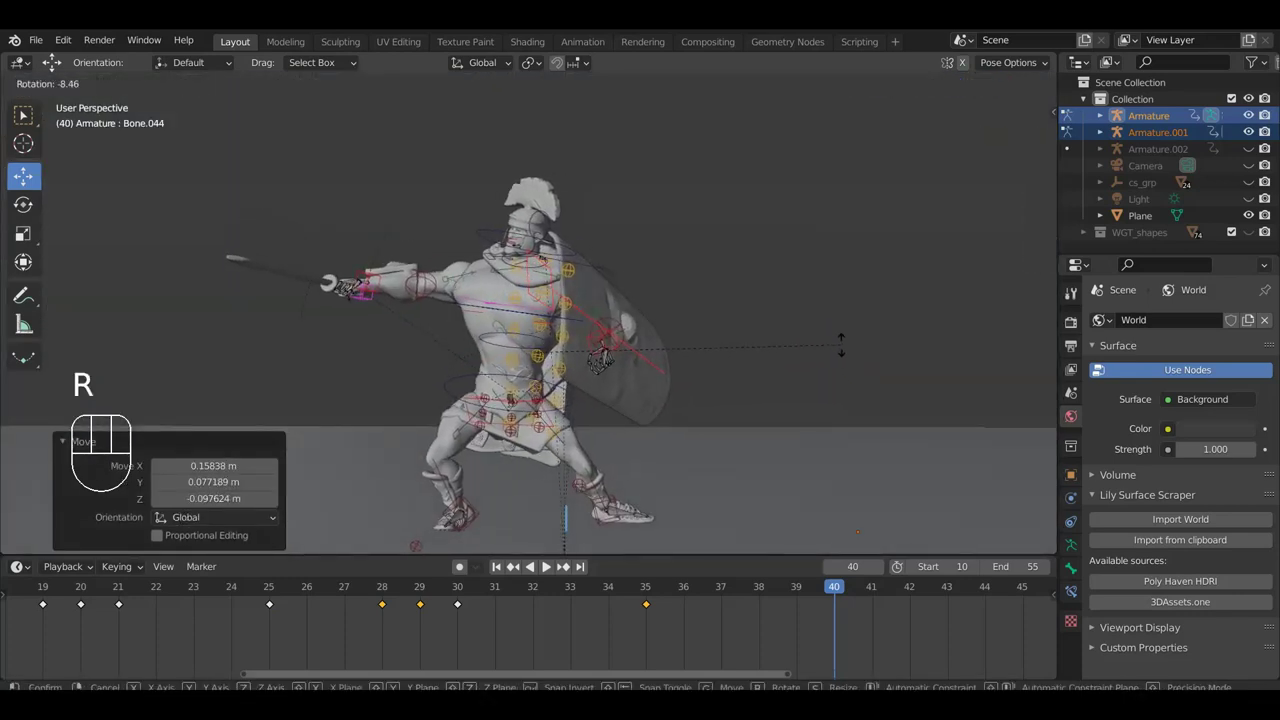
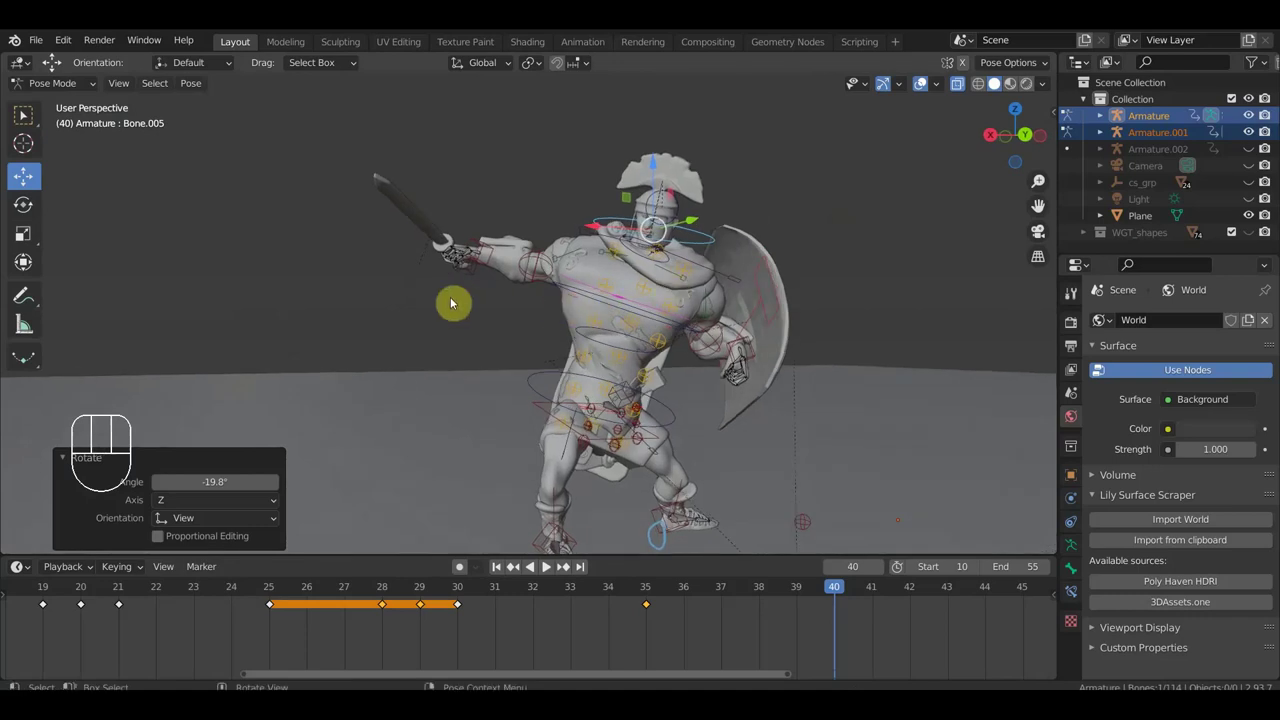
Rotate the sword arm across the body so the sword is lowered.
middle_click(477, 246)
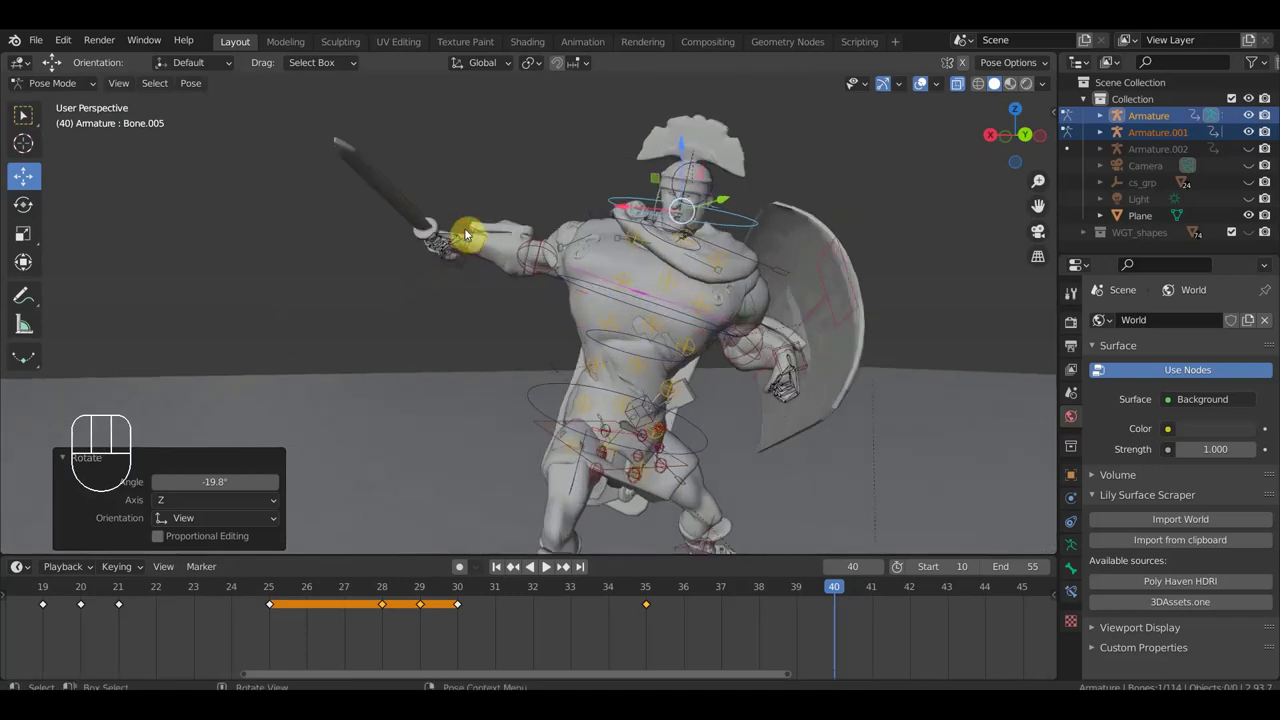
click(461, 270)
drag(454, 360, 693, 386)
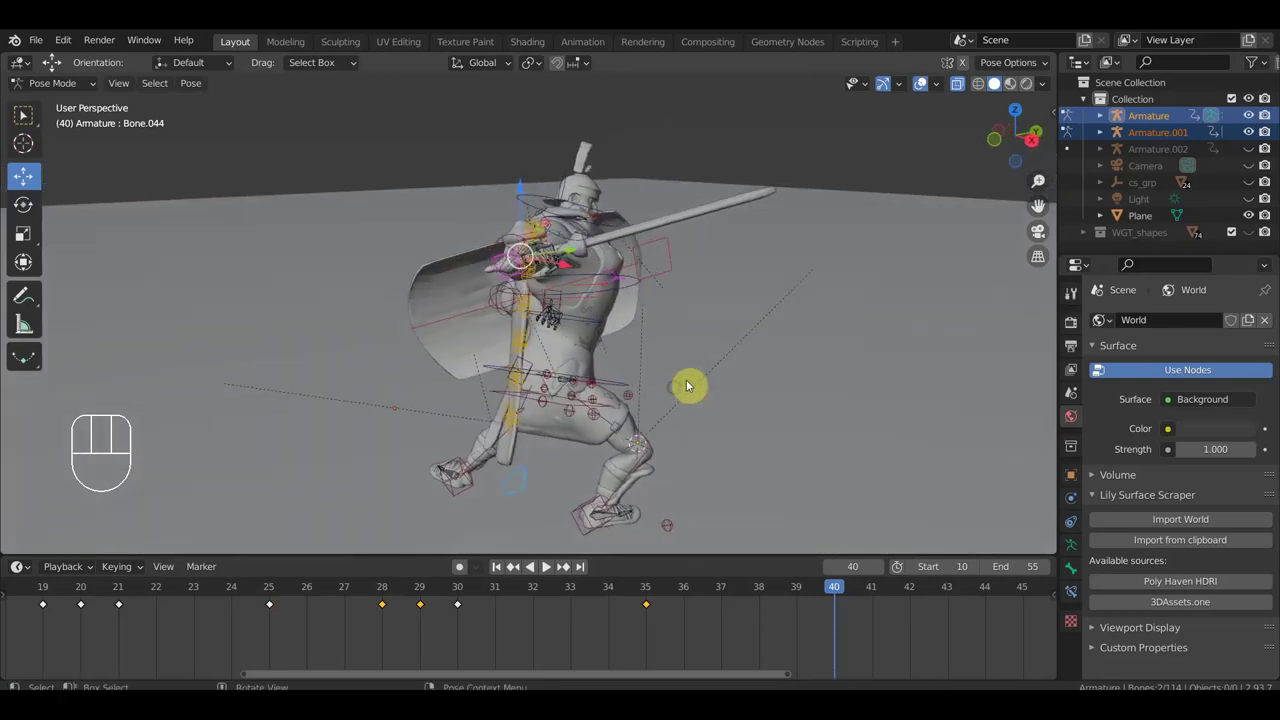
key(r)
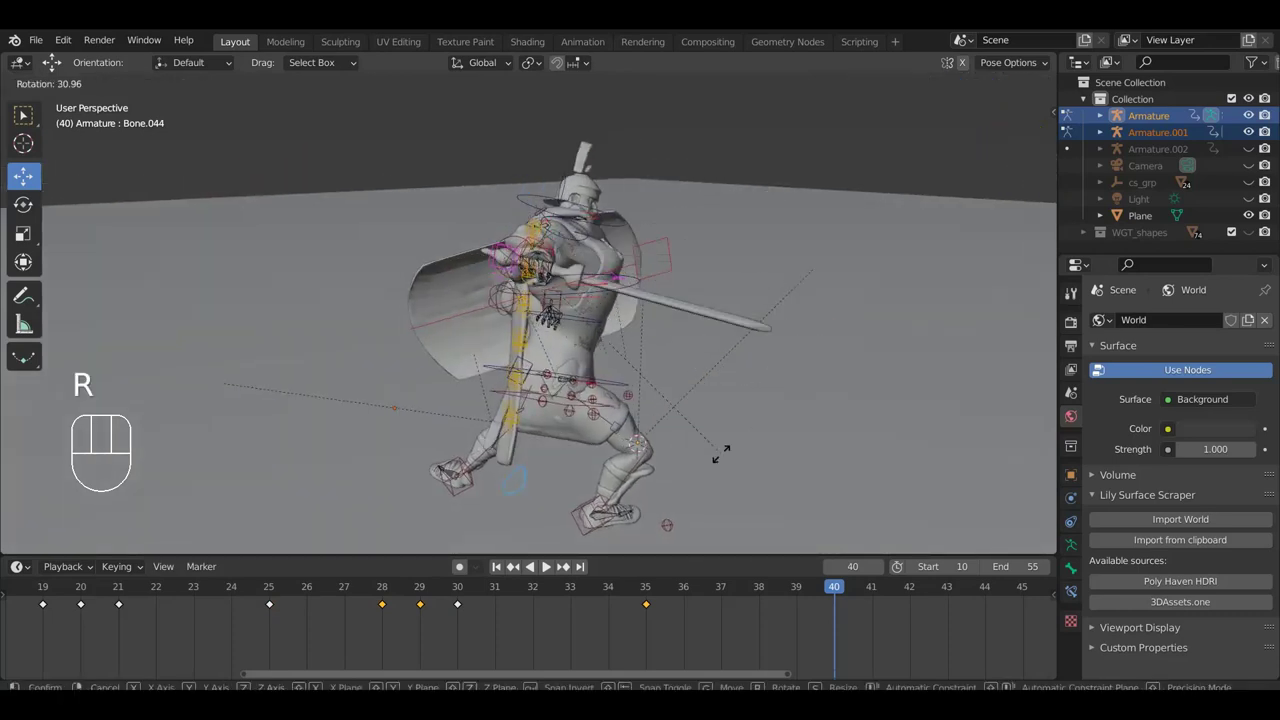
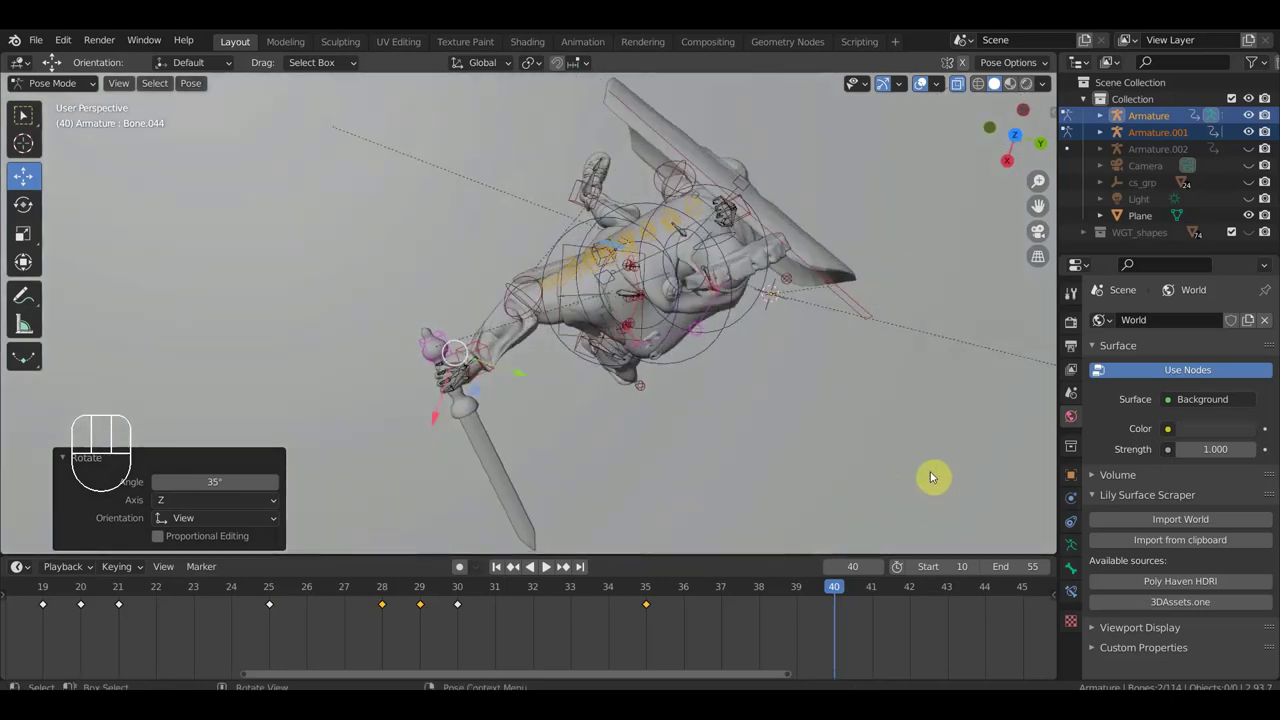
key(r)
Move and rotate a body control so the soldier leans forward.
click(517, 455)
key(g)
drag(534, 347, 581, 394)
drag(616, 408, 548, 263)
drag(578, 318, 705, 339)
drag(598, 298, 893, 292)
drag(903, 295, 801, 396)
key(r)
click(865, 490)
Rotate the shield control so the shield swings out in front of the body.
drag(850, 439, 845, 327)
click(761, 360)
drag(771, 314, 858, 352)
drag(858, 352, 704, 346)
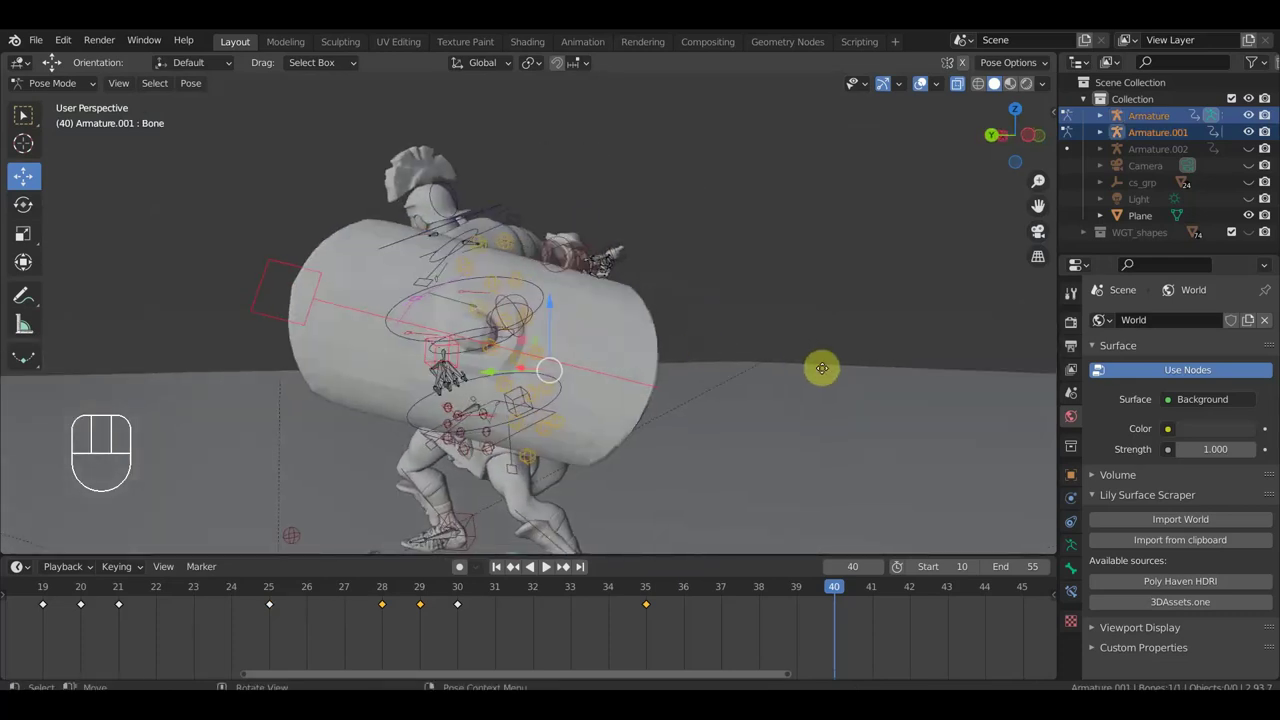
click(735, 364)
scroll(up, 3)
drag(642, 400, 596, 393)
key(r)
click(633, 344)
drag(686, 379, 426, 427)
drag(897, 393, 723, 477)
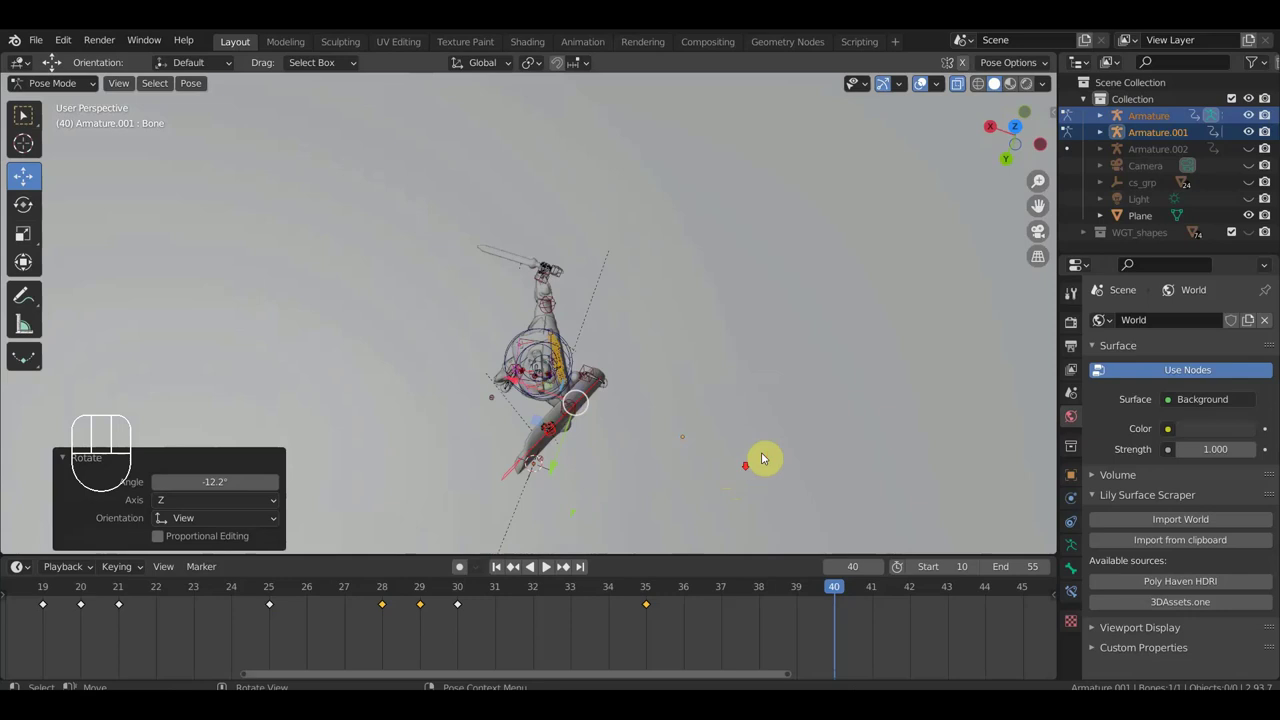
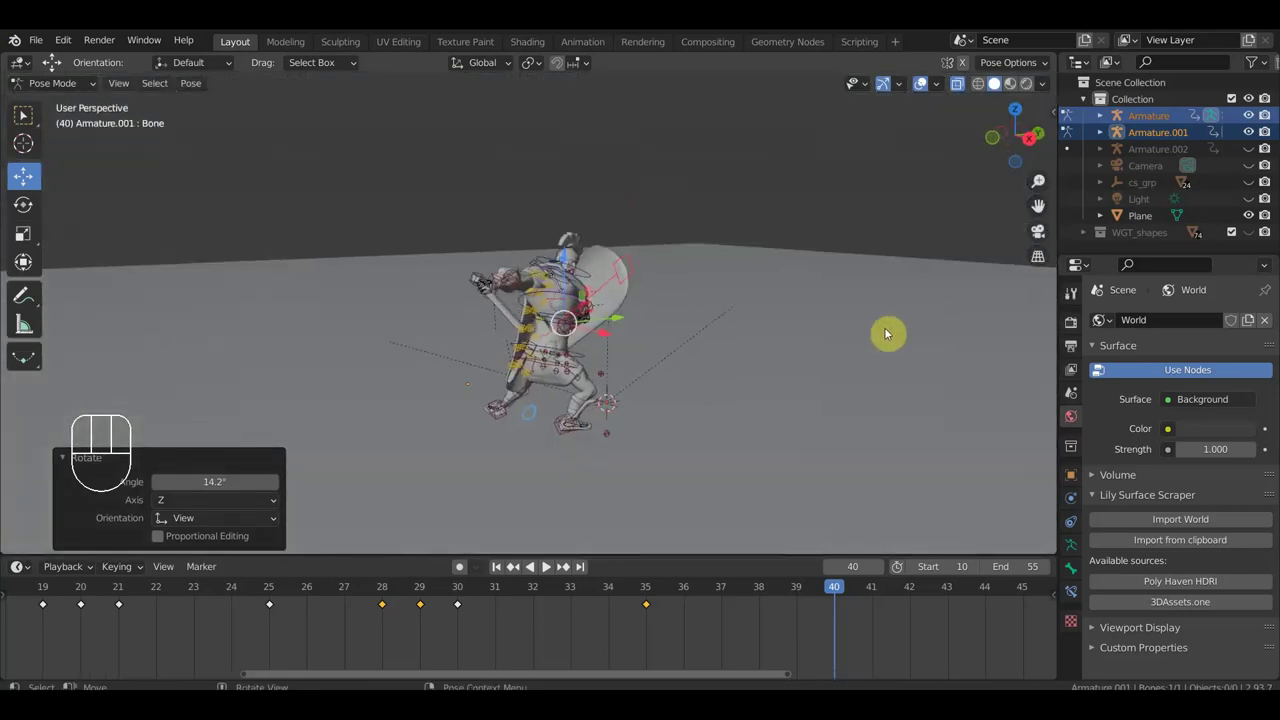
Review the frame-40 strike pose, checking it straight from above (Numpad 7).
drag(861, 337, 840, 343)
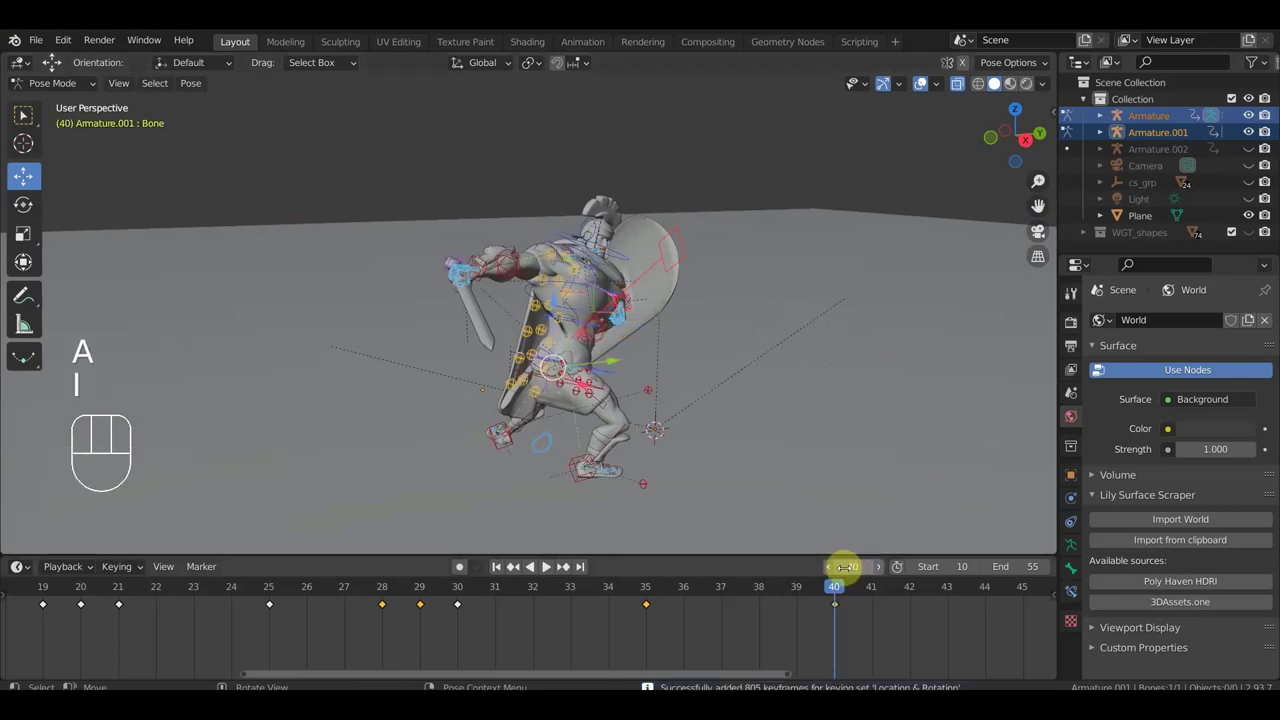
drag(831, 601, 839, 630)
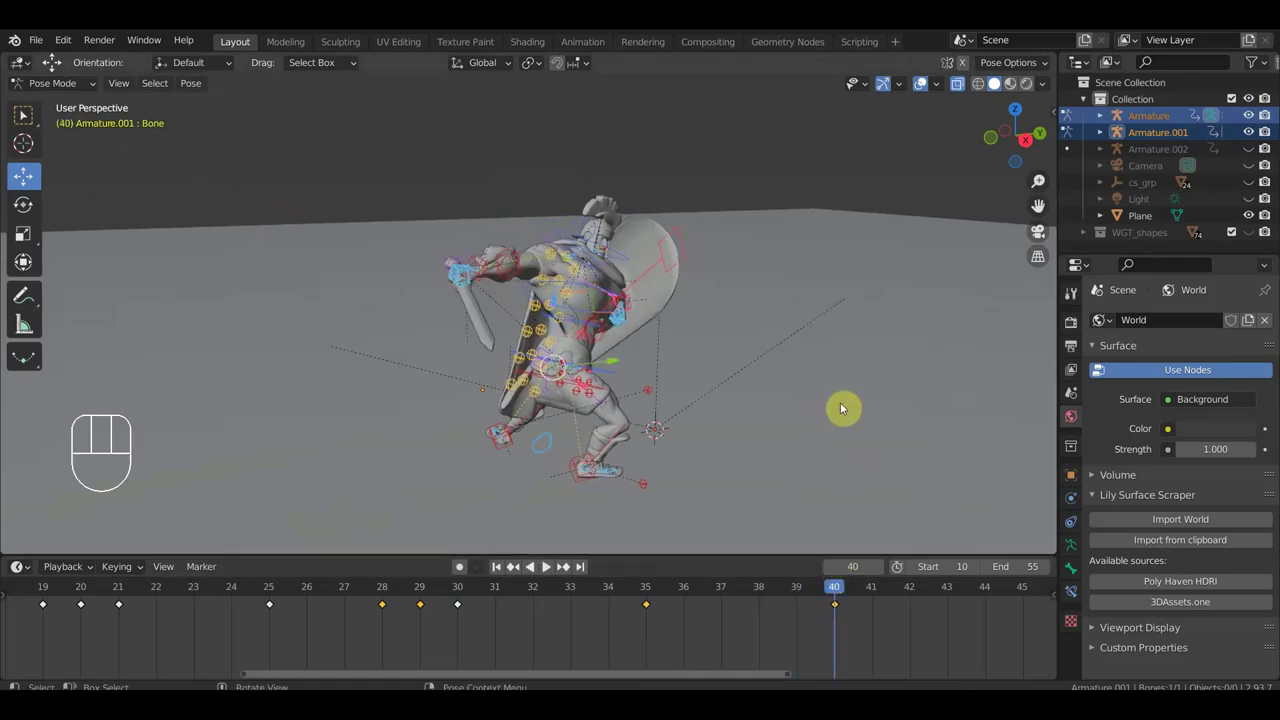
key(KP_7)
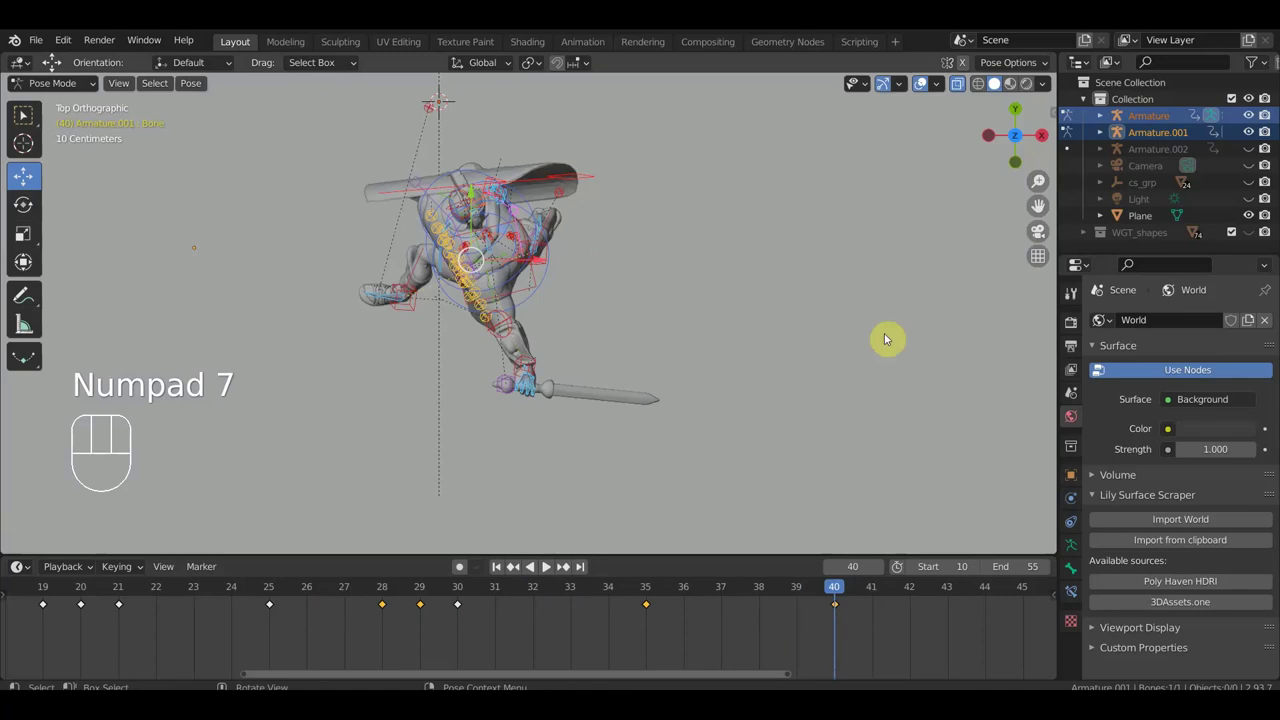
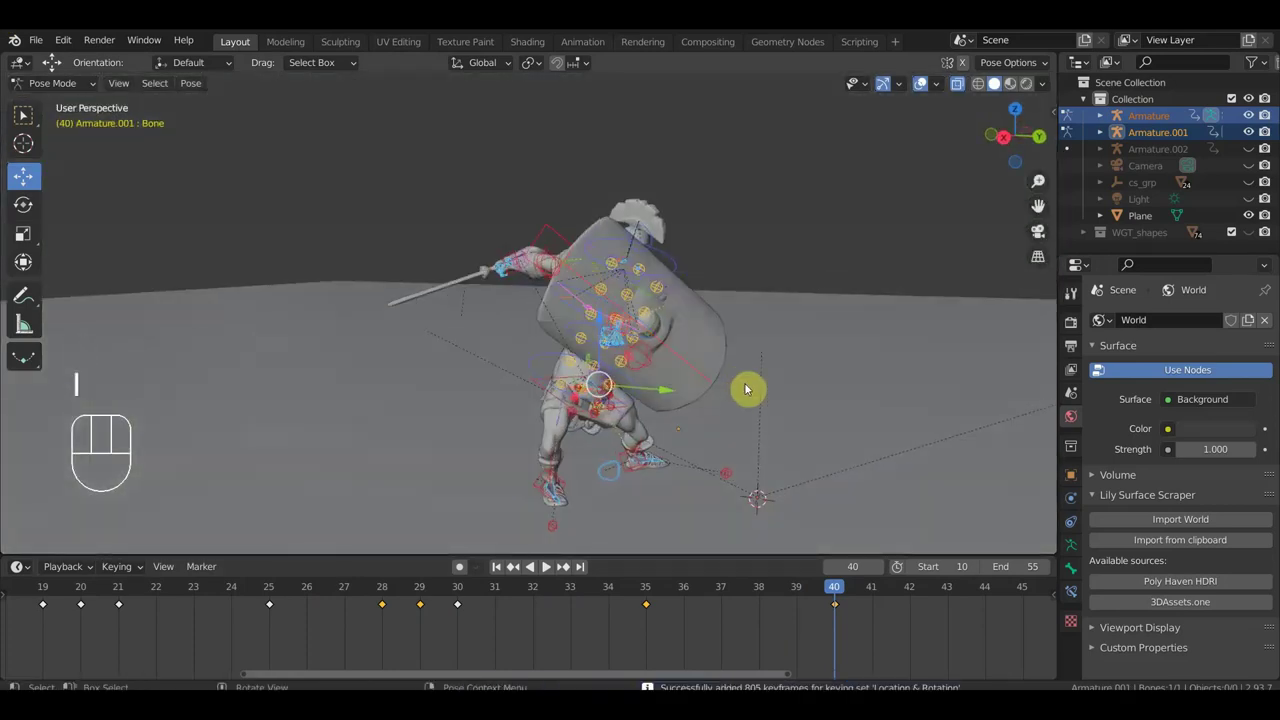
drag(785, 589, 724, 544)
Compare frames 35 and 40, then rotate the front foot control at frame 40.
drag(722, 490, 645, 483)
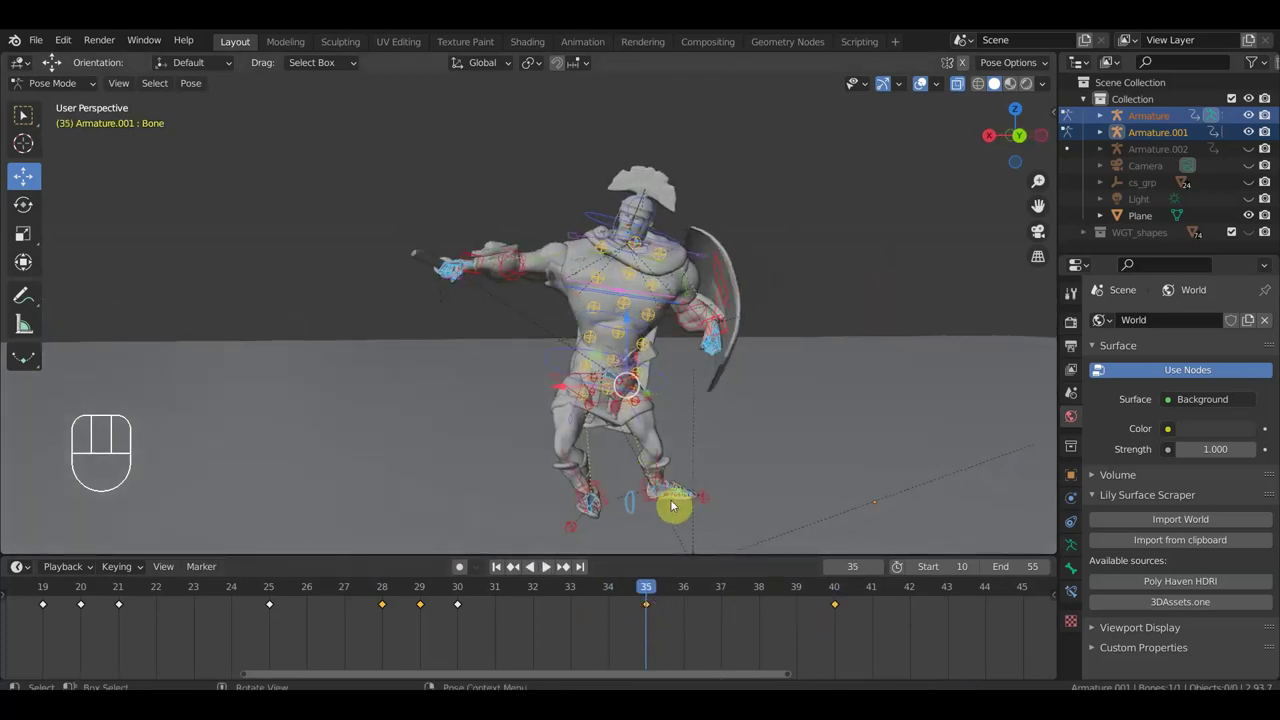
drag(626, 606, 558, 606)
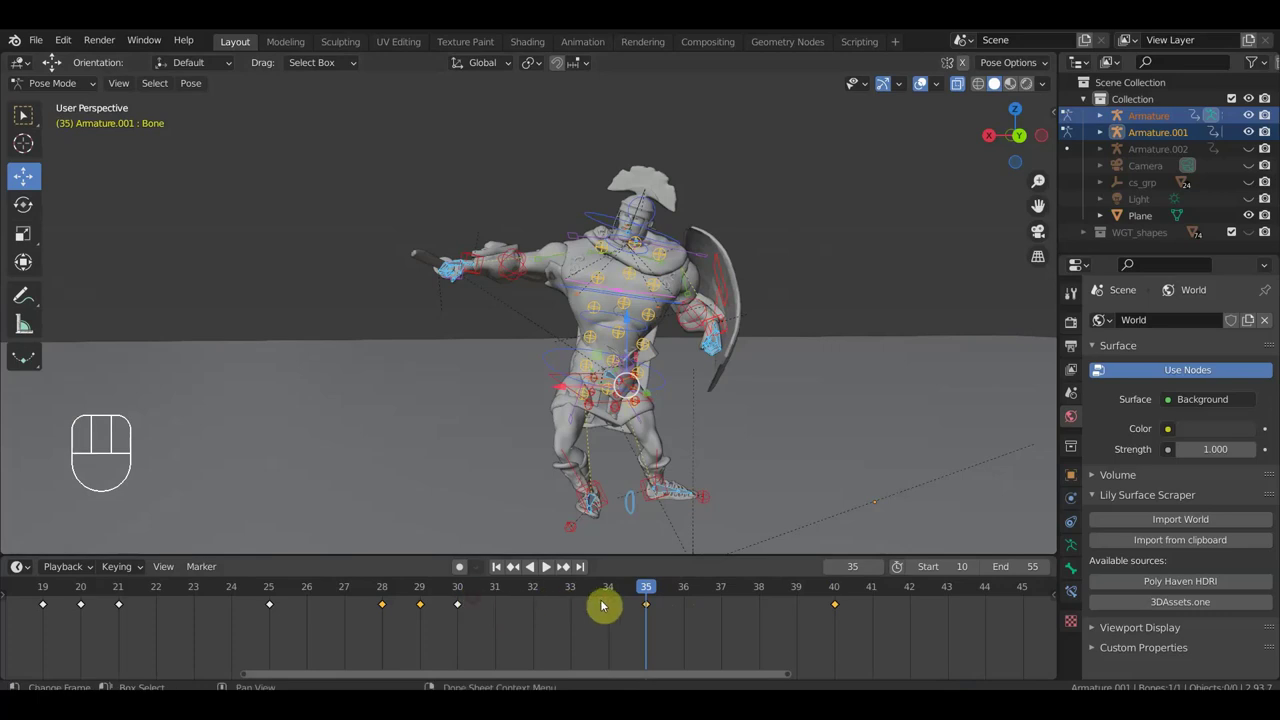
drag(613, 594, 826, 603)
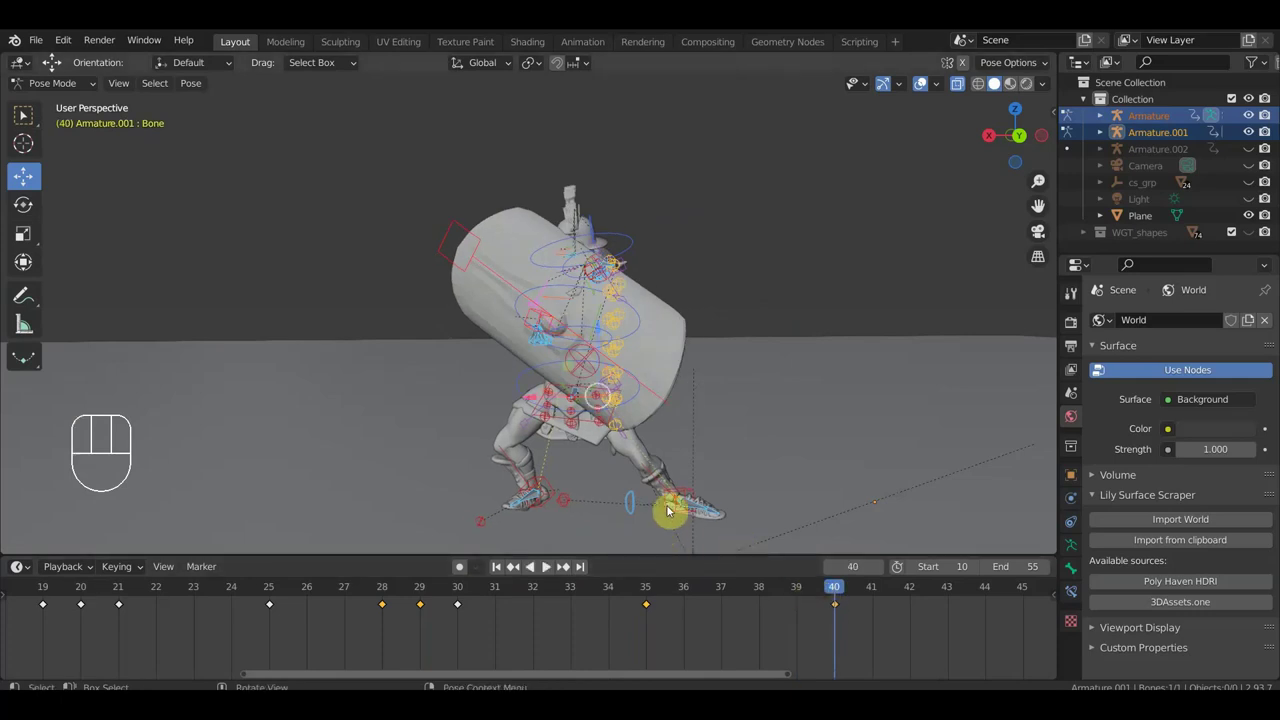
drag(695, 498, 753, 495)
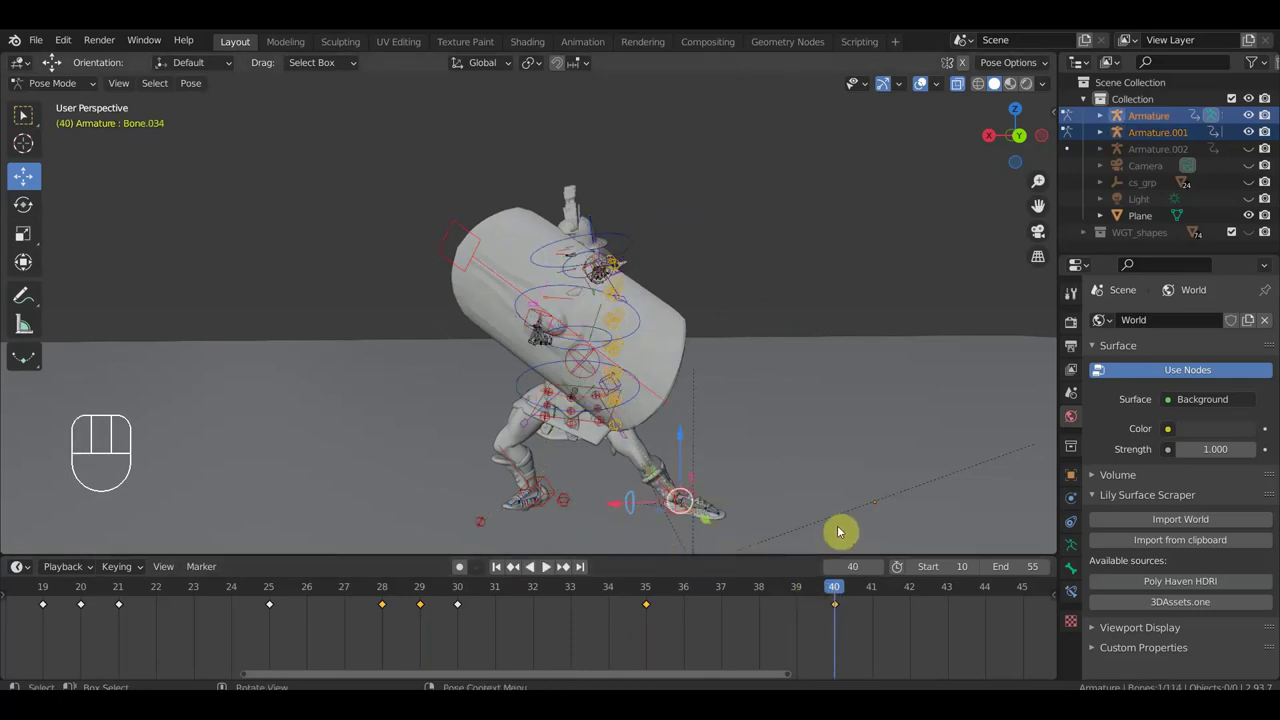
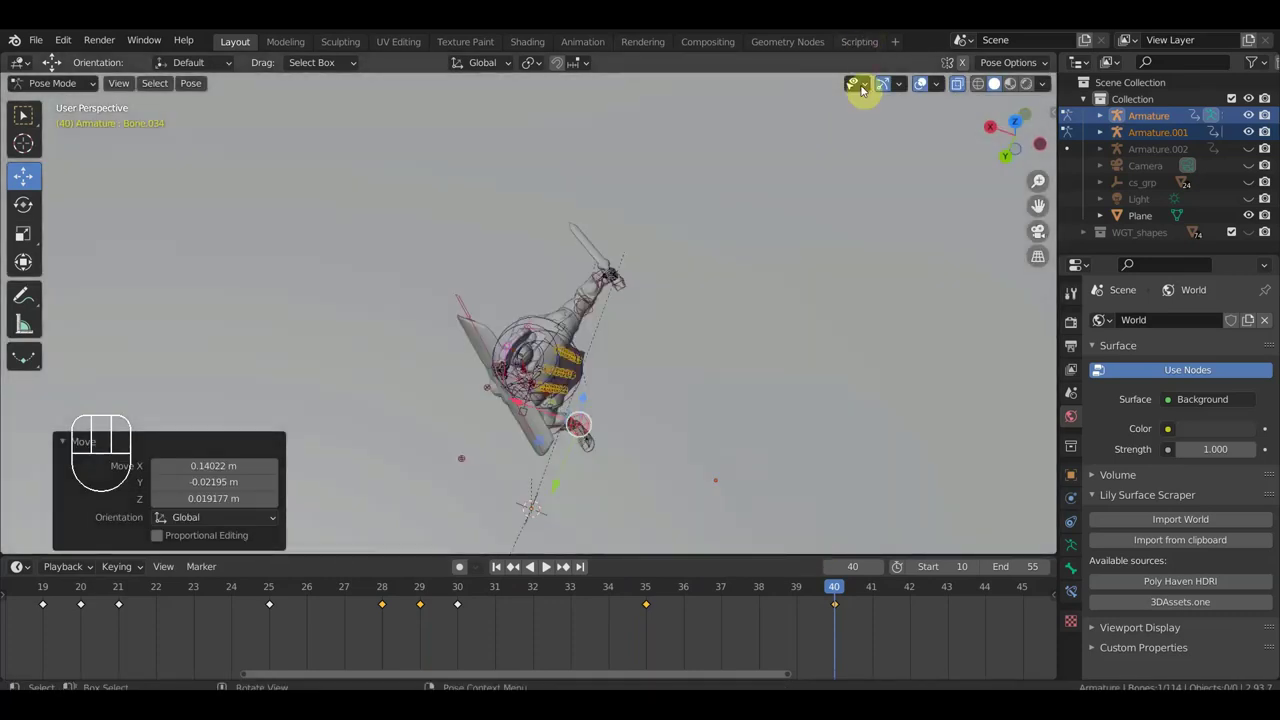
key(r)
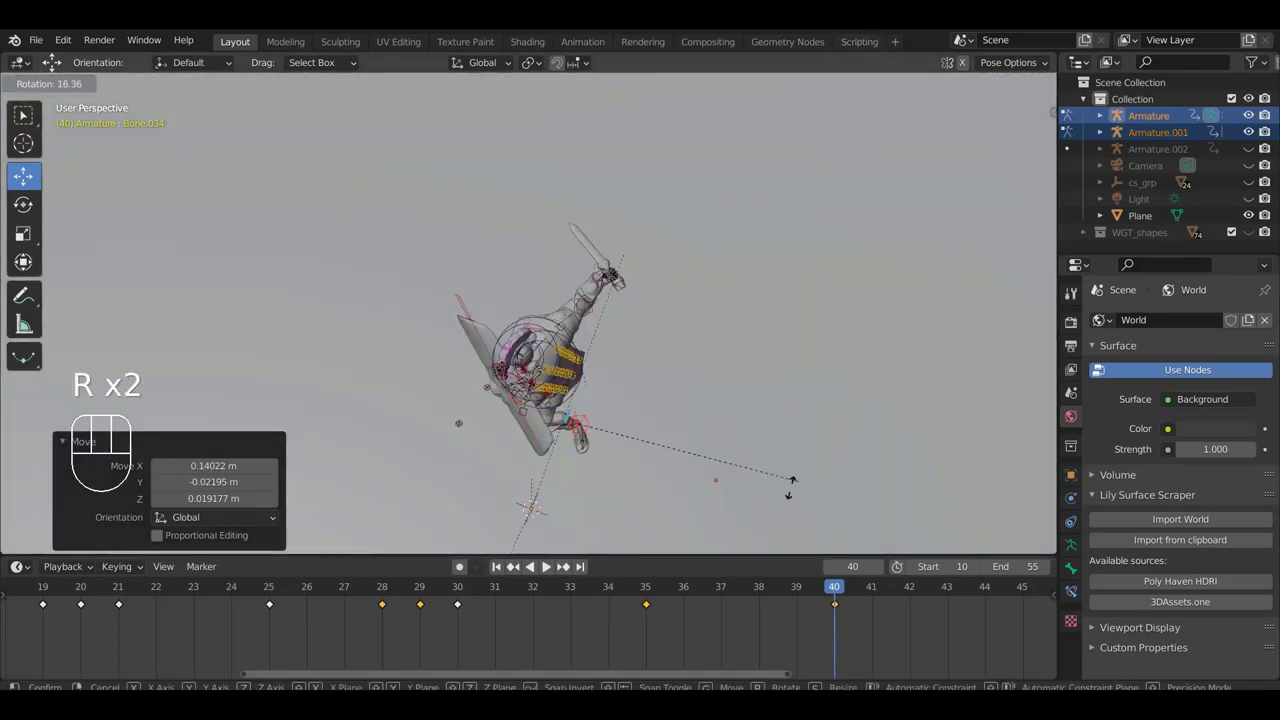
click(709, 521)
drag(715, 488, 790, 354)
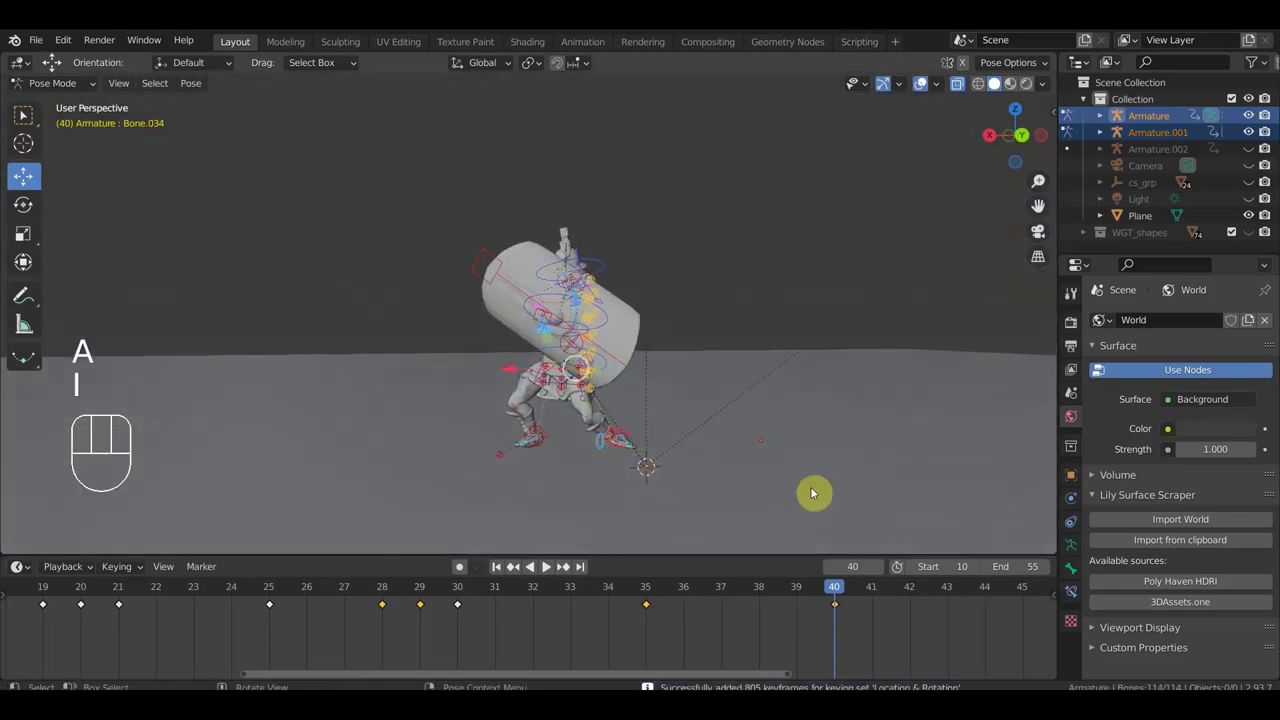
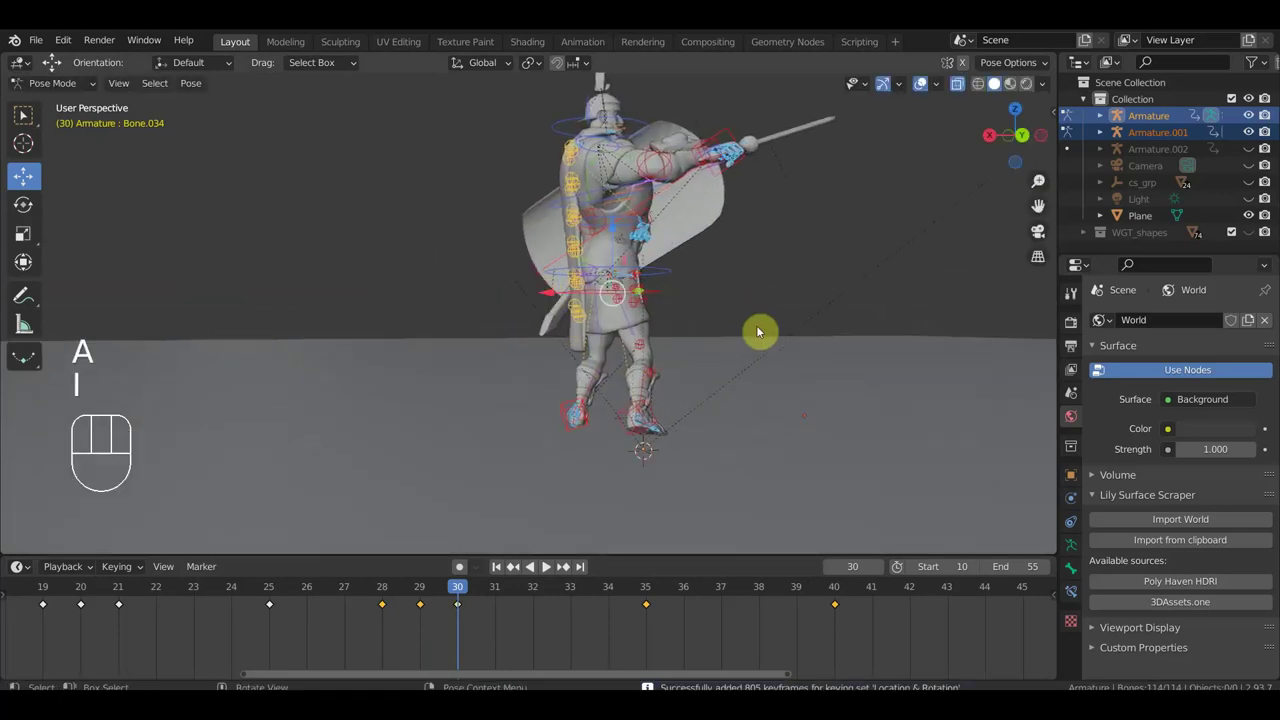
click(650, 594)
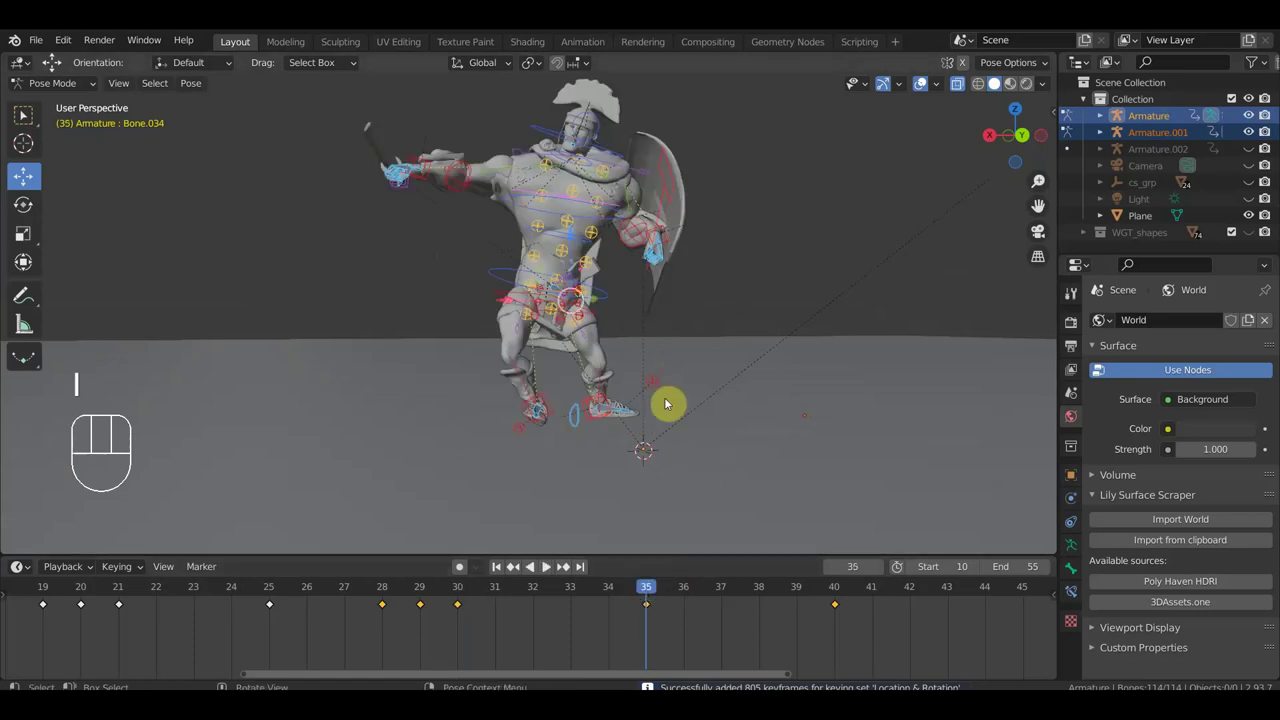
drag(667, 375, 675, 378)
drag(618, 406, 649, 421)
drag(633, 423, 689, 415)
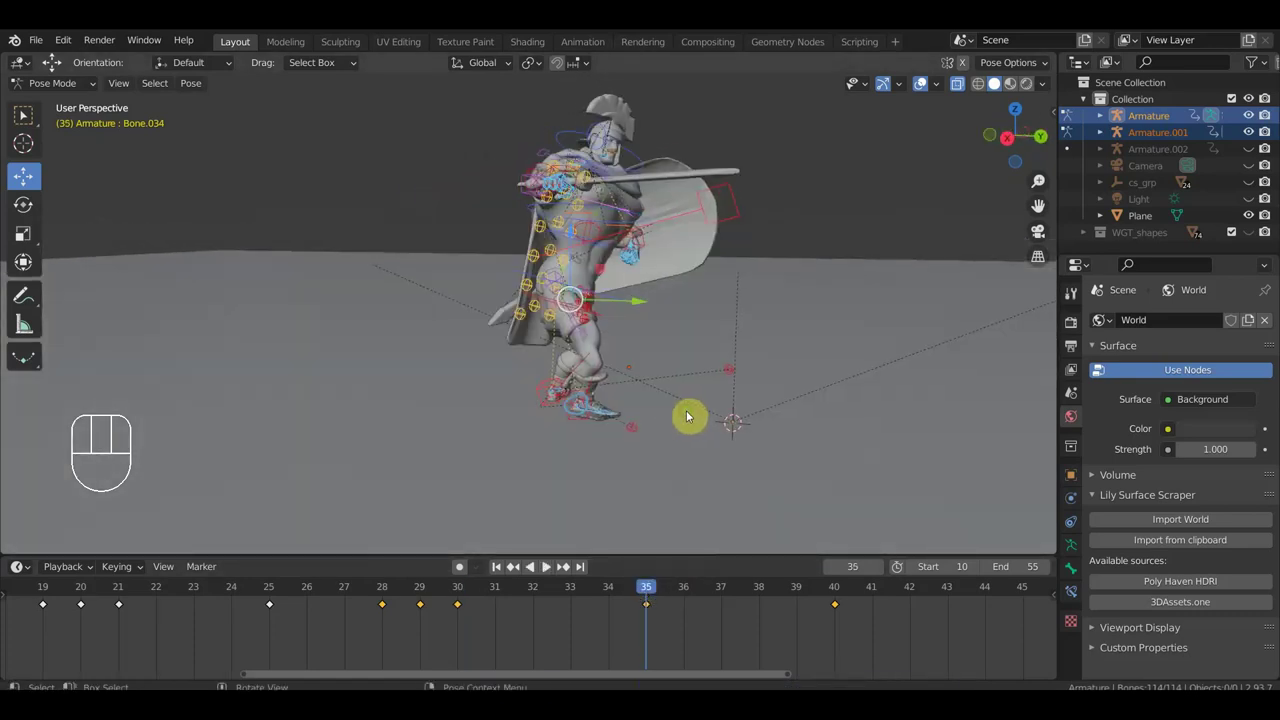
drag(639, 589, 651, 549)
drag(852, 377, 1010, 370)
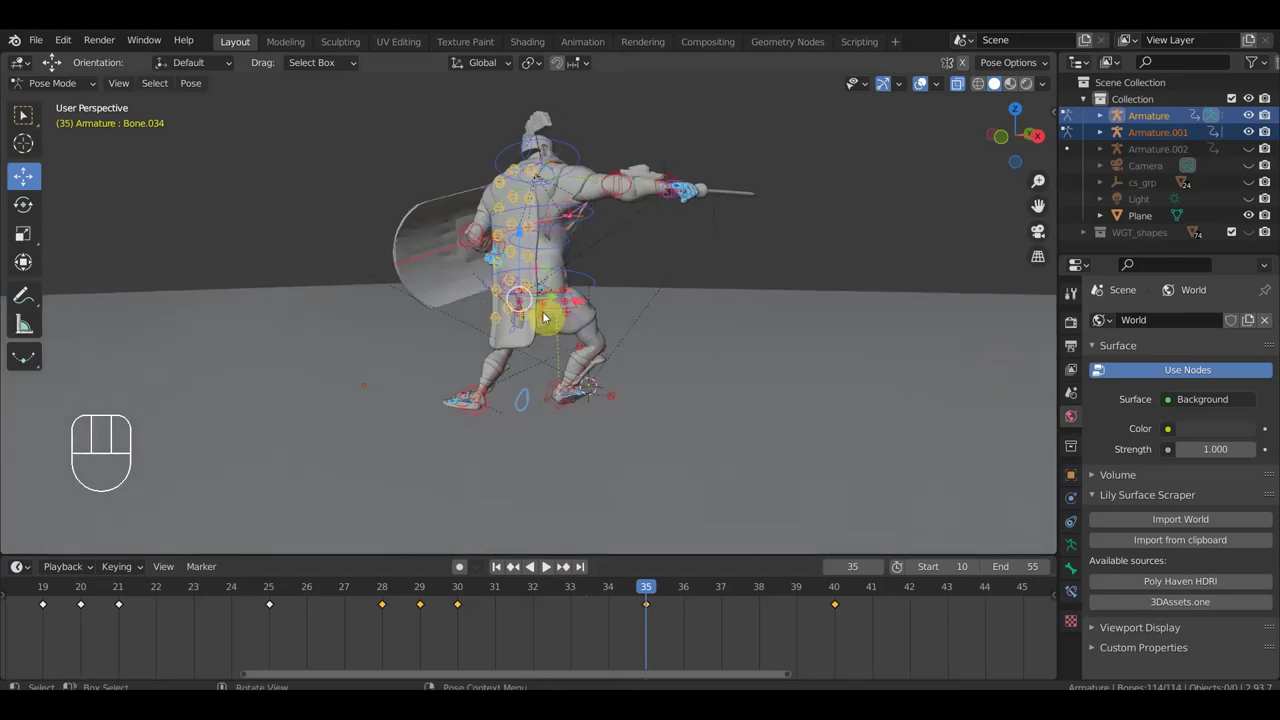
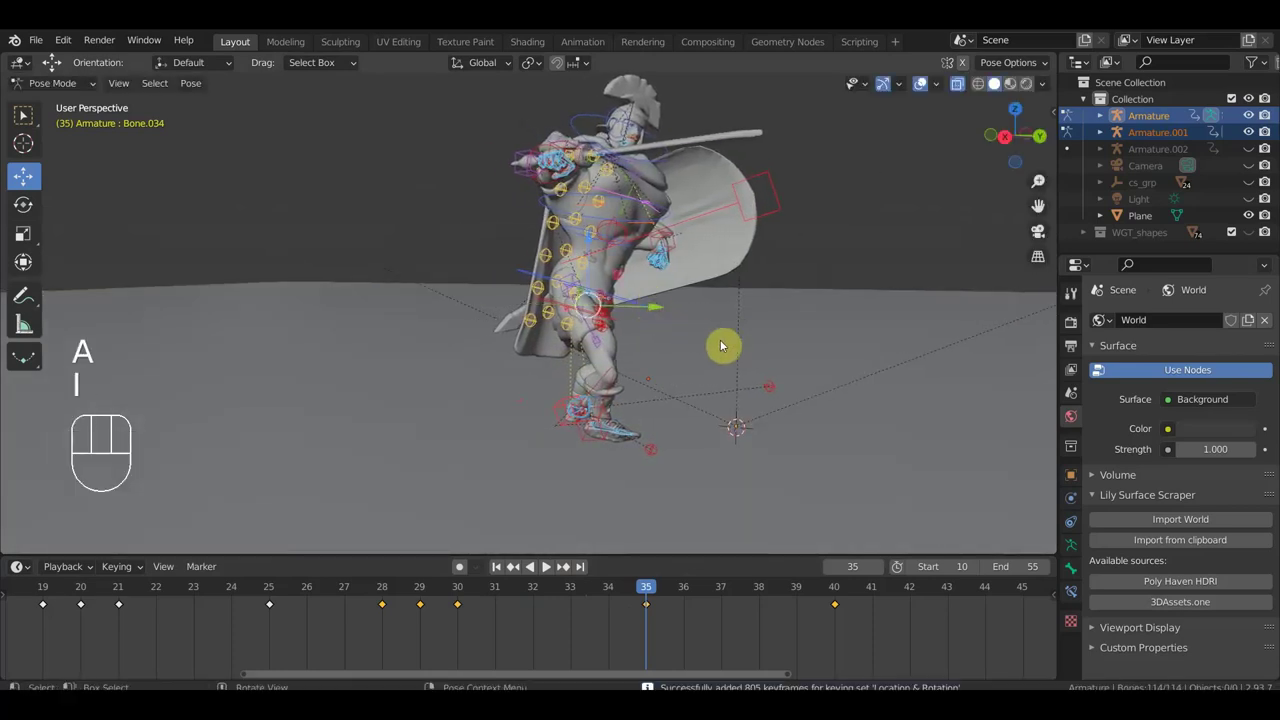
drag(649, 594, 477, 508)
drag(512, 475, 491, 465)
drag(387, 593, 415, 579)
drag(615, 297, 646, 304)
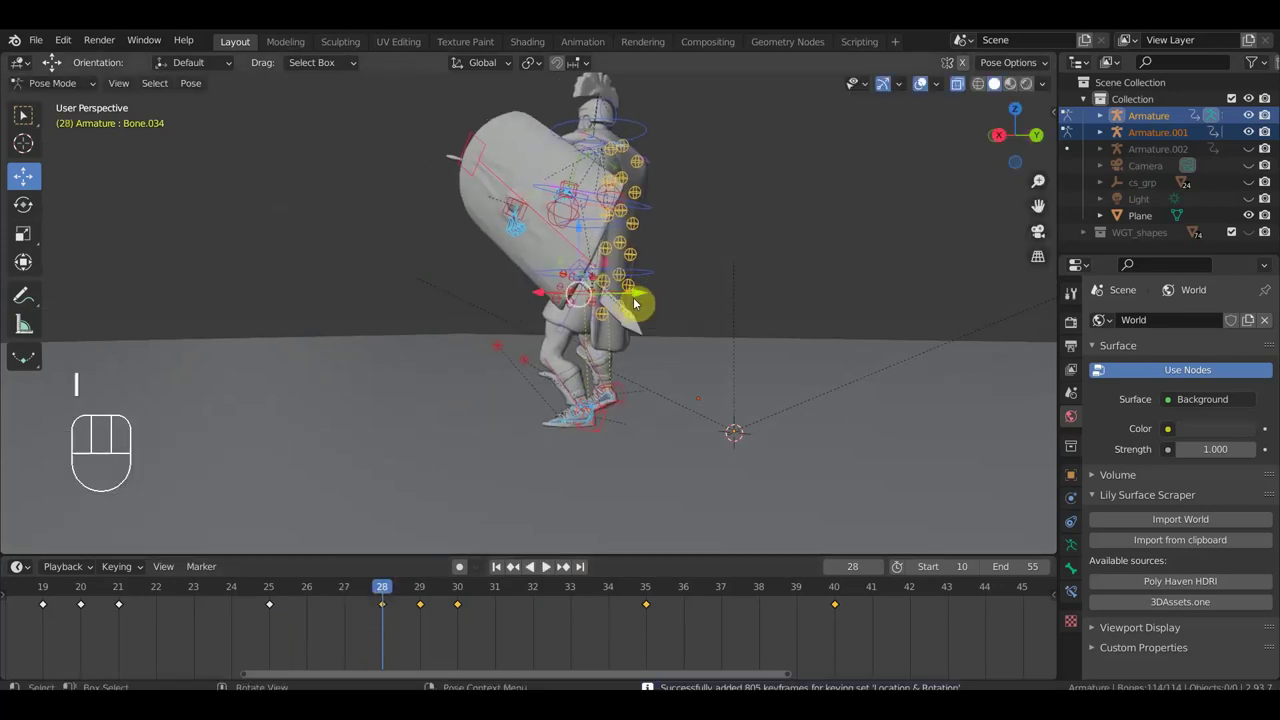
Jump the timeline to frame 29.
click(428, 597)
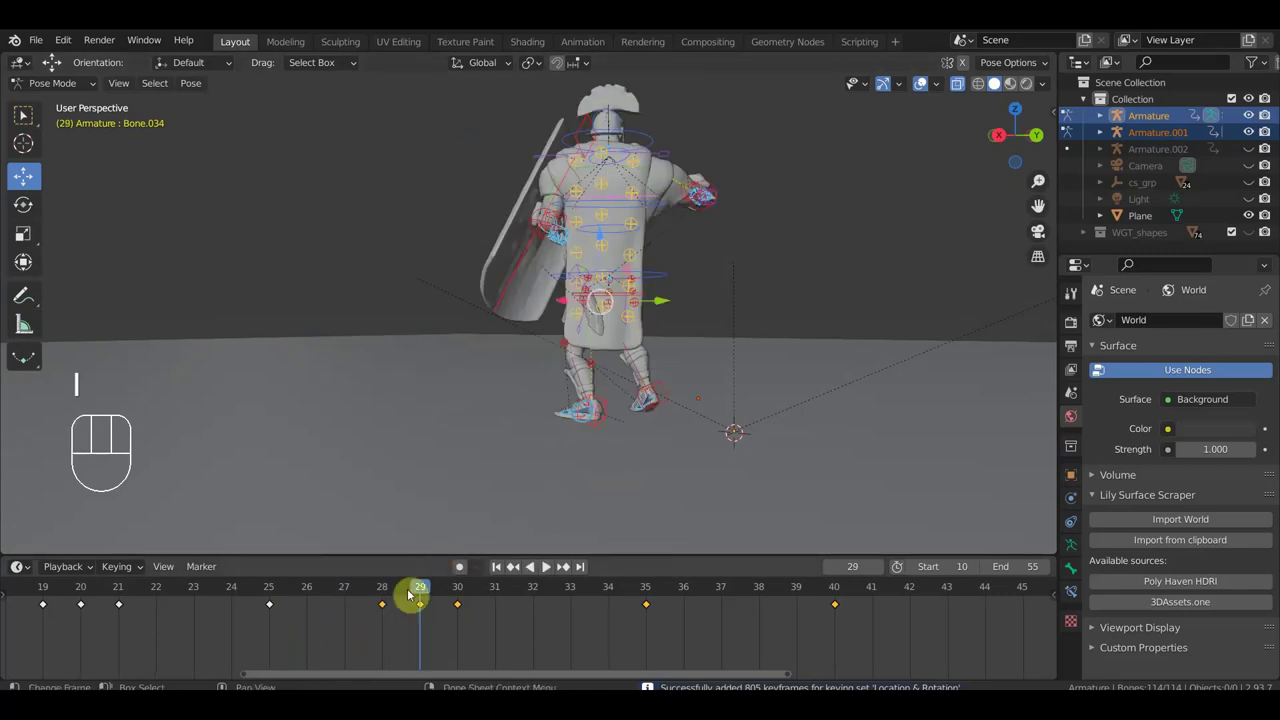
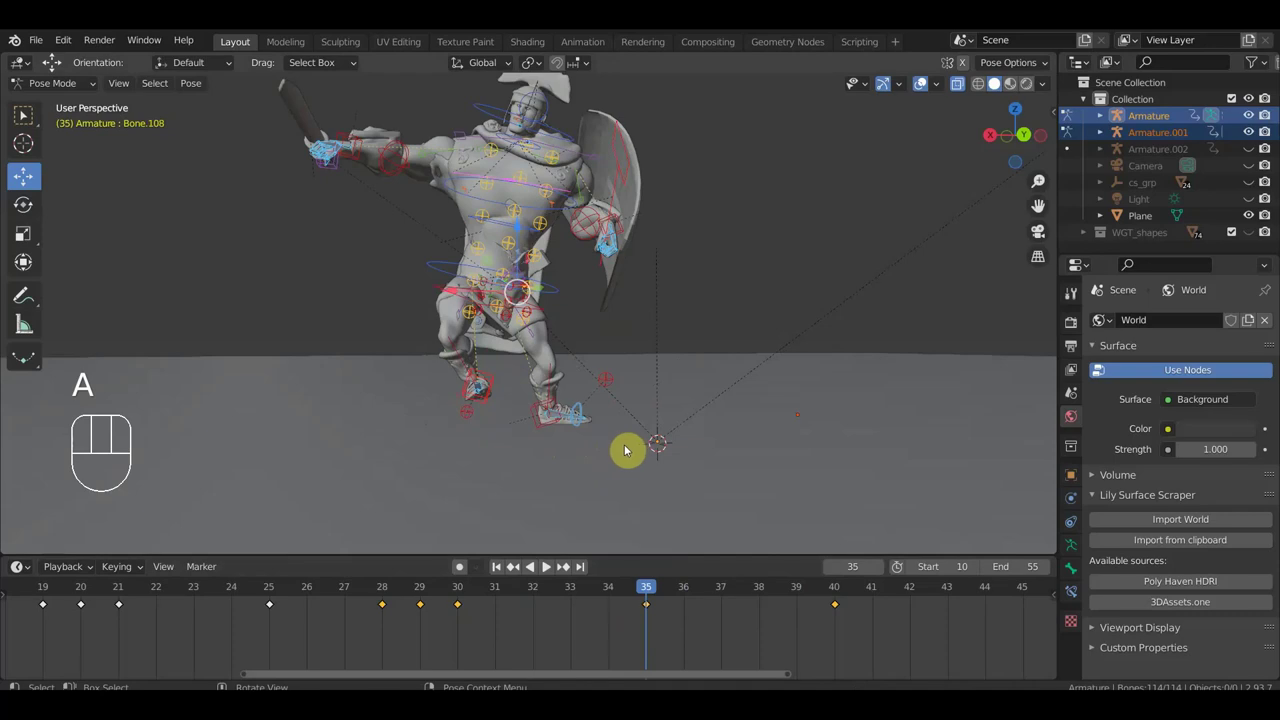
Scrub to frame 40 and move a body control to lean the soldier into the lunge.
drag(625, 598, 763, 573)
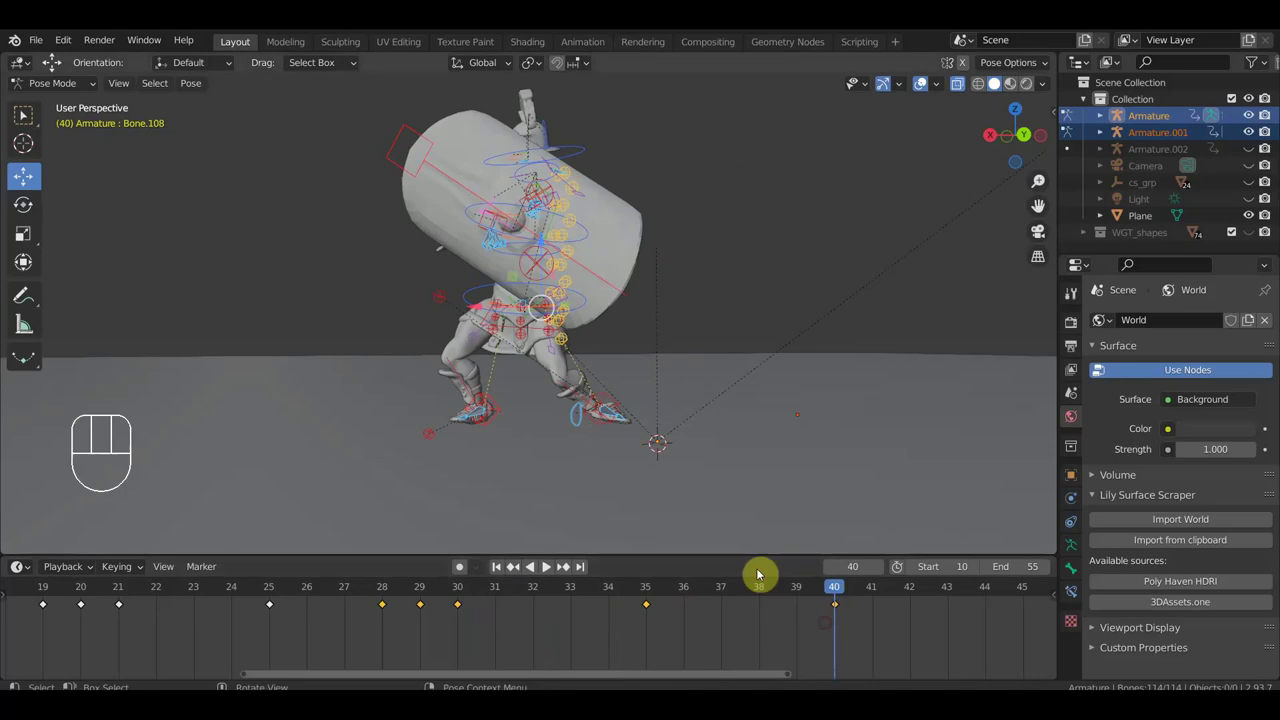
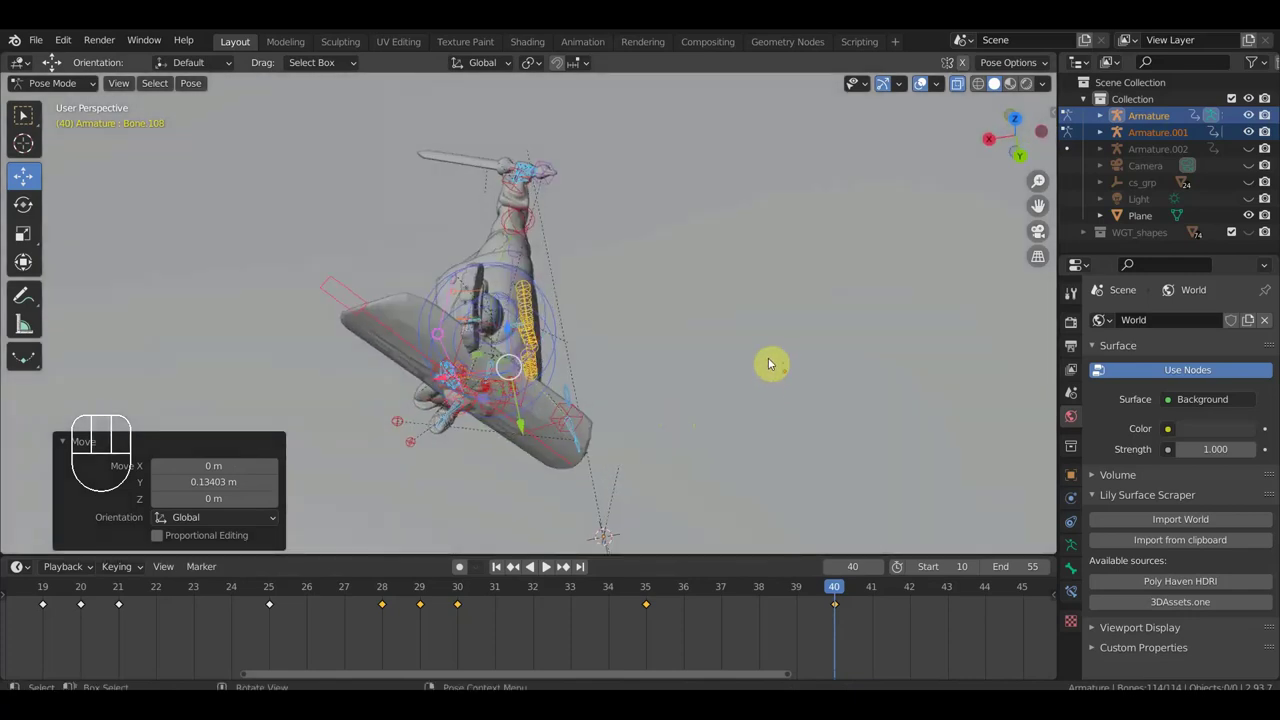
key(g)
click(744, 373)
drag(740, 387, 821, 283)
drag(551, 434, 548, 426)
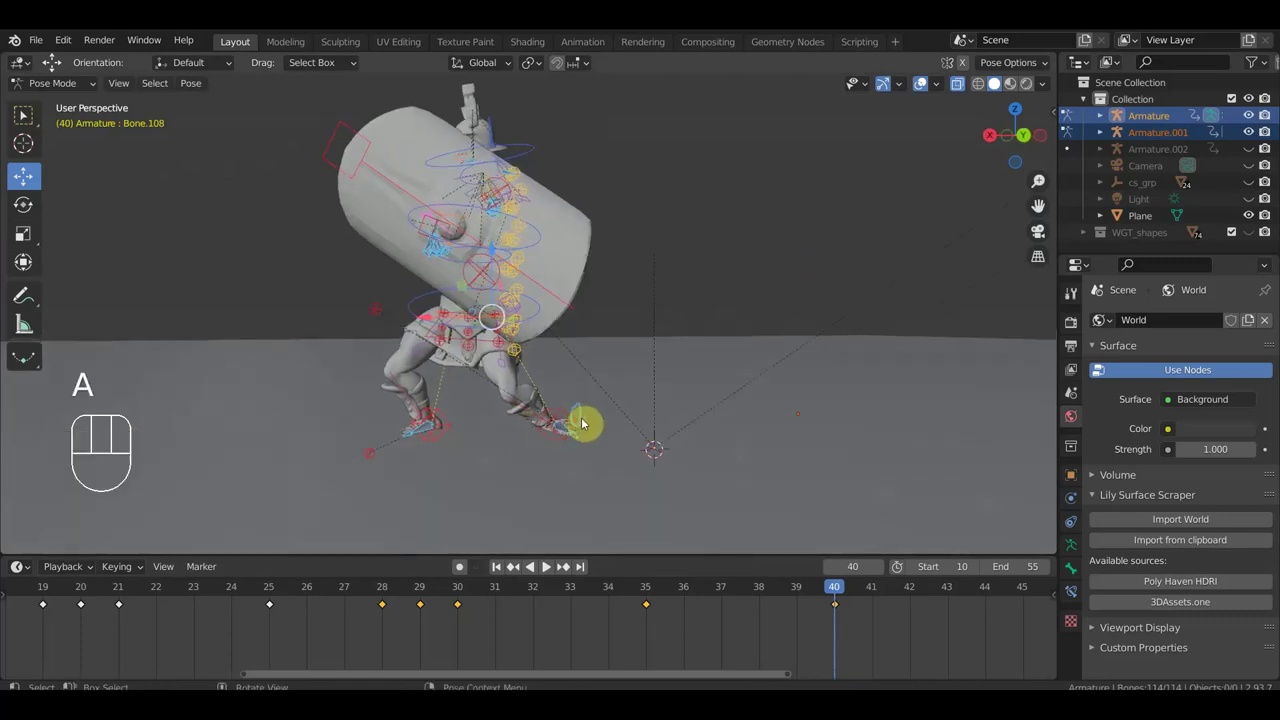
drag(811, 596, 852, 619)
drag(717, 476, 683, 472)
drag(552, 420, 656, 432)
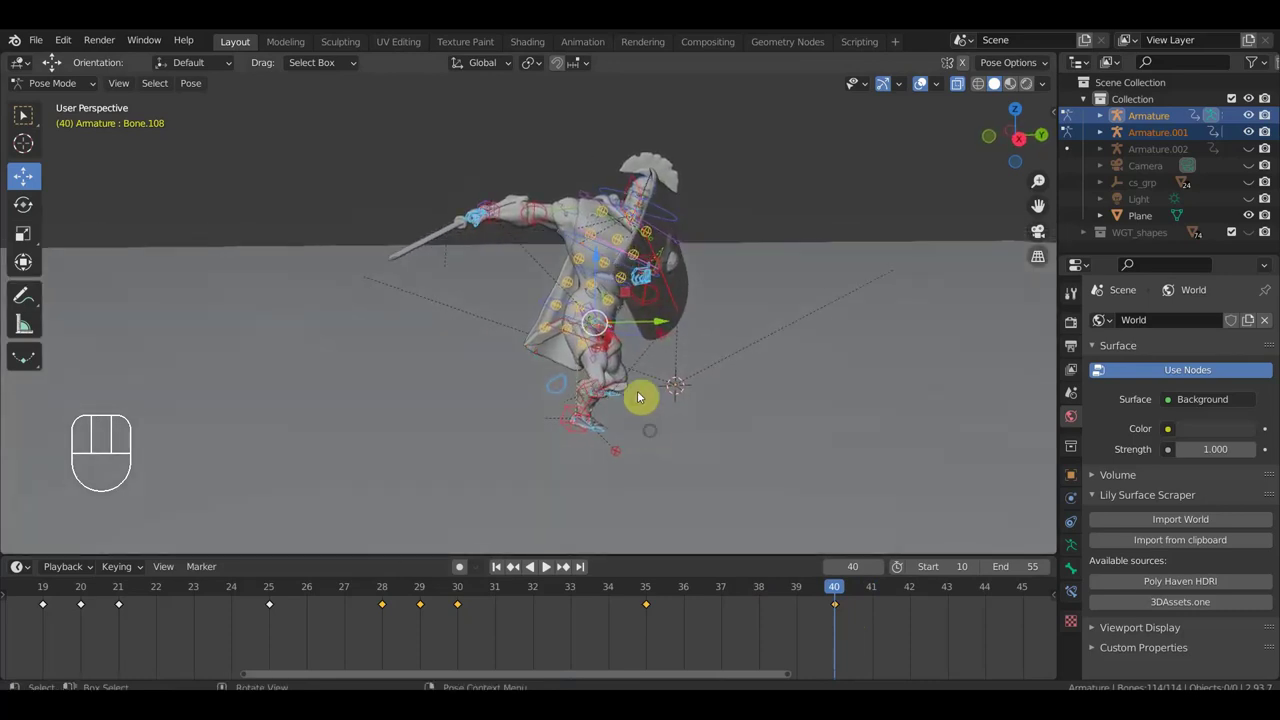
Scrub between frames 50, 19, 29 and 10 to compare poses, ending on frame 19 with the full range shown.
drag(615, 373, 606, 382)
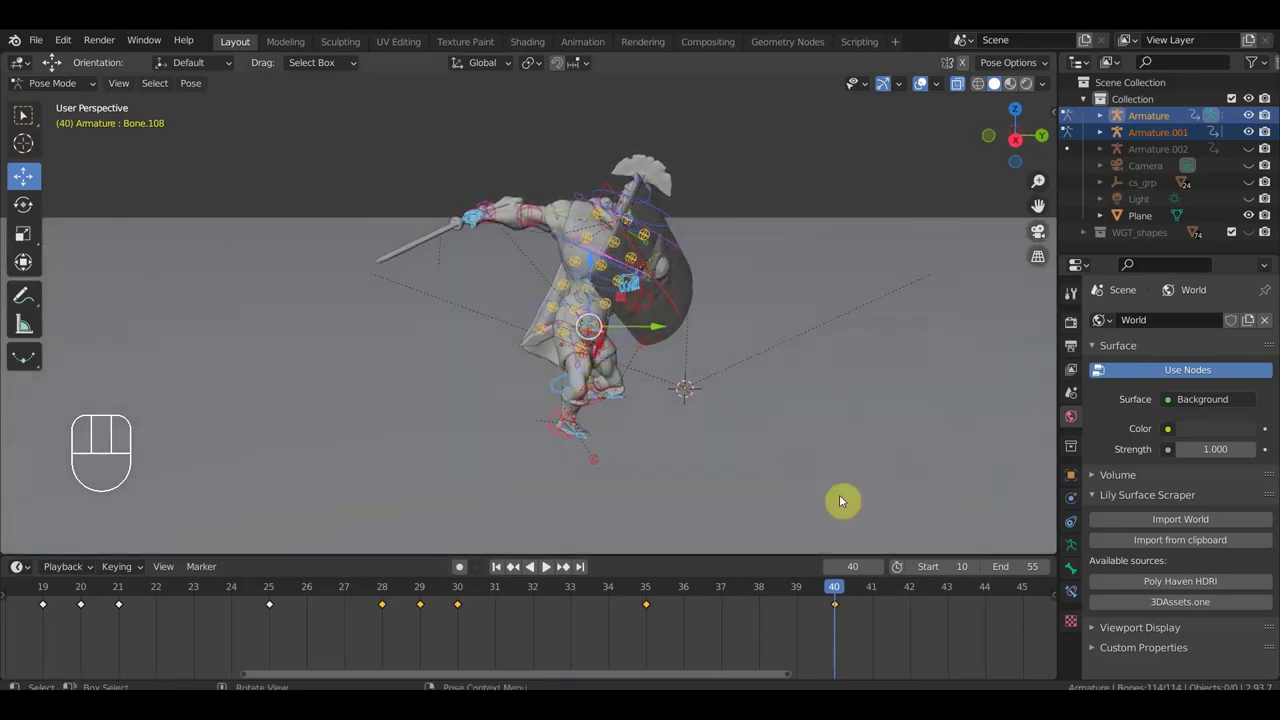
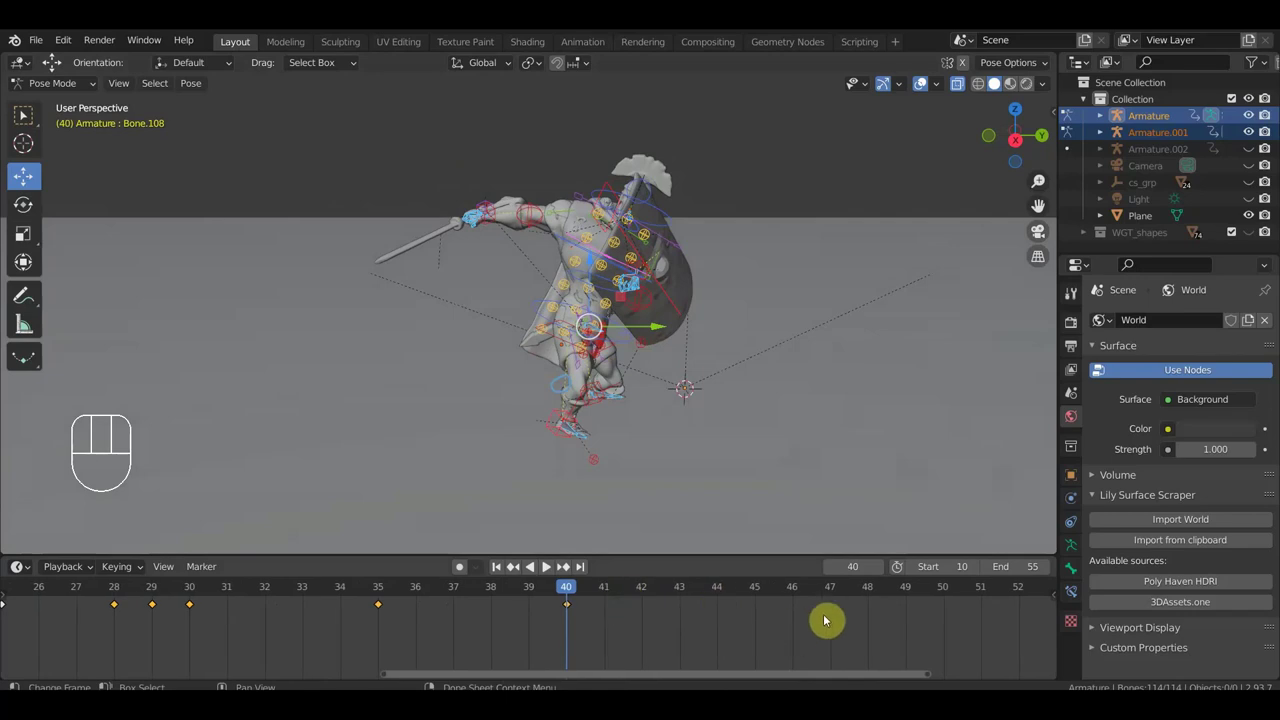
click(952, 601)
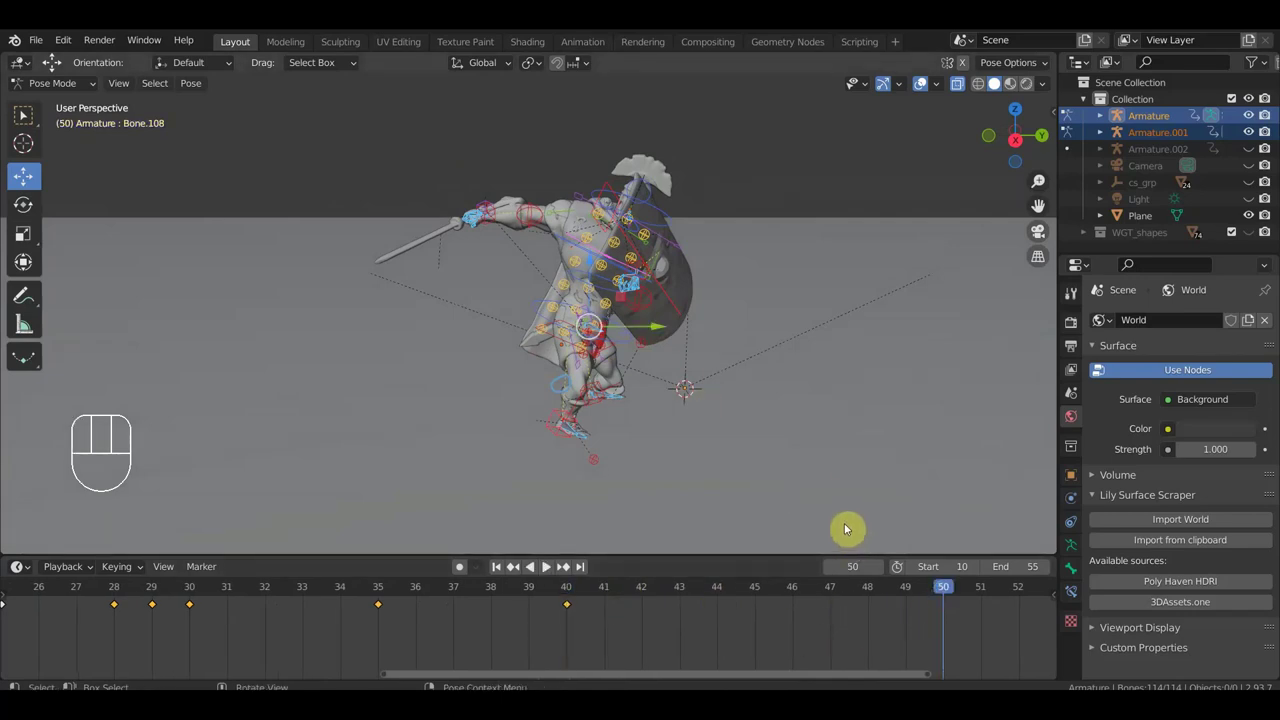
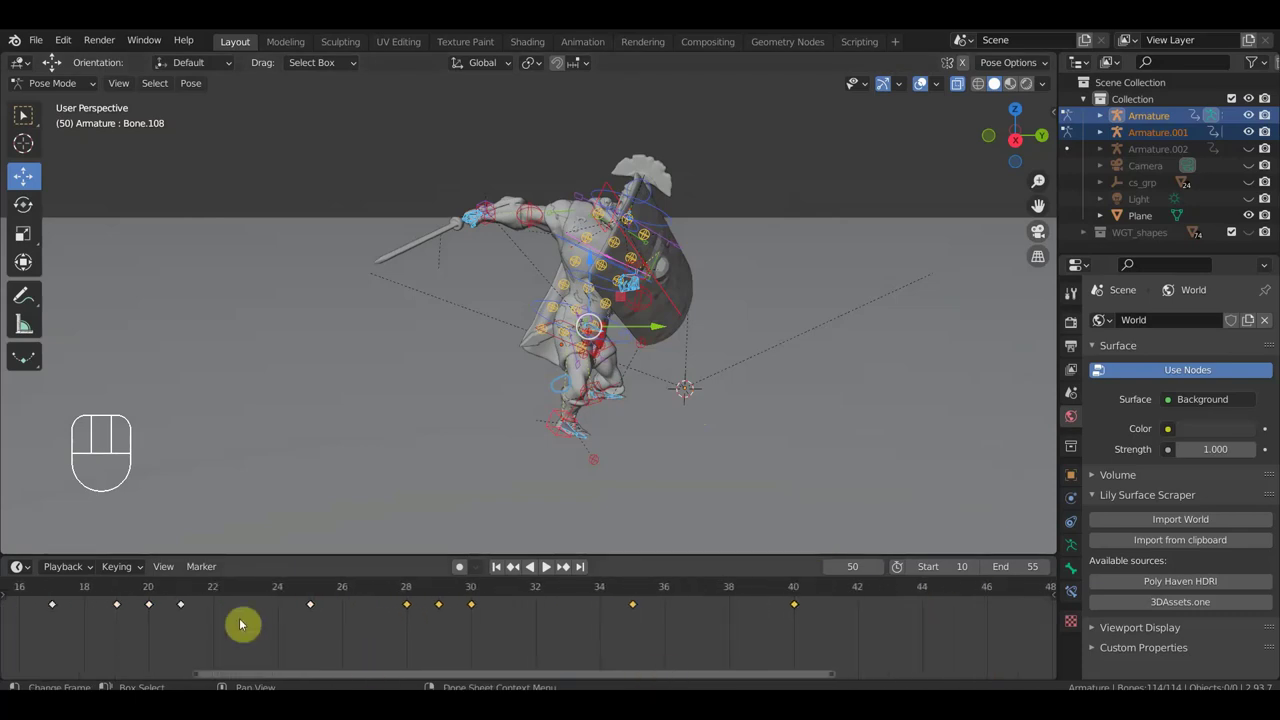
click(187, 593)
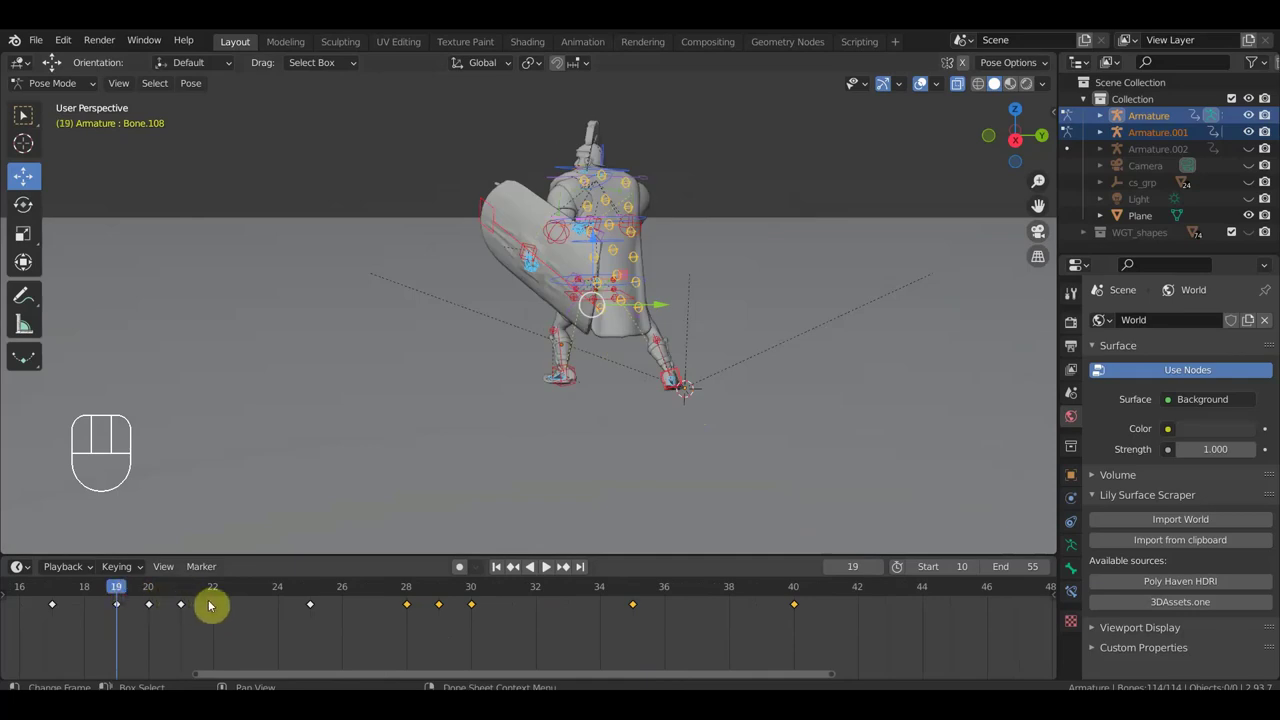
click(441, 593)
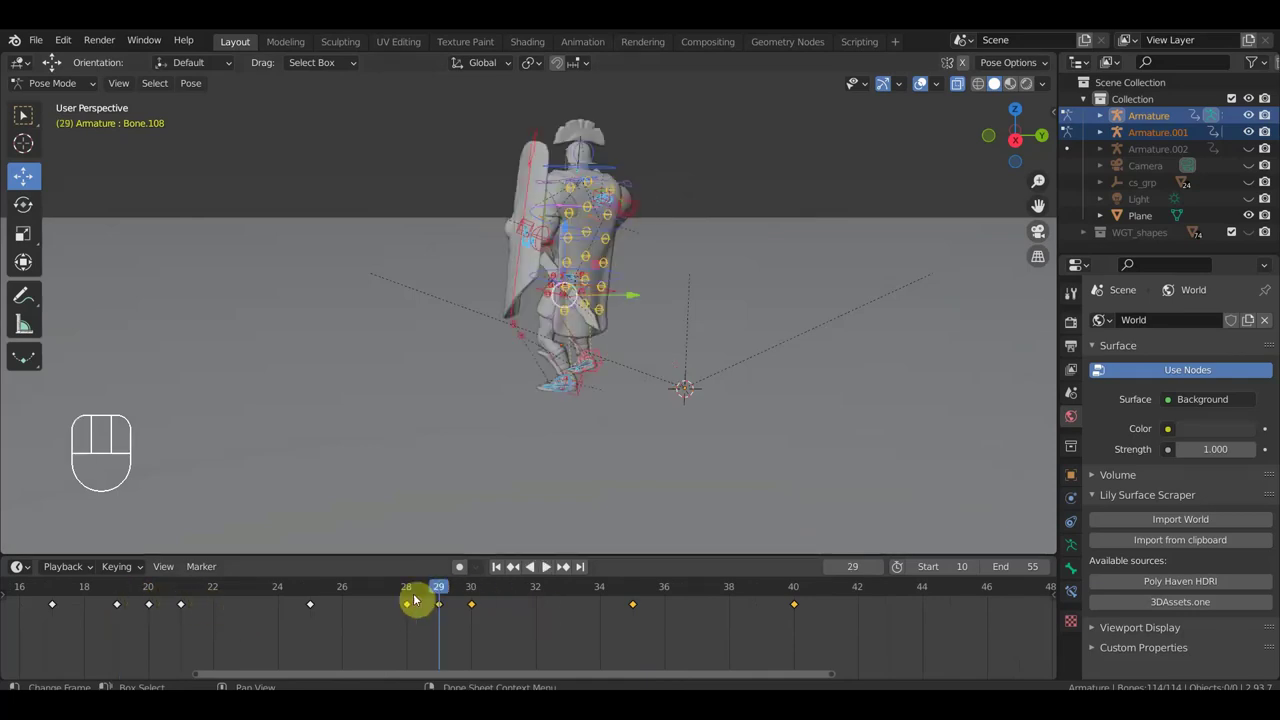
click(188, 592)
click(136, 593)
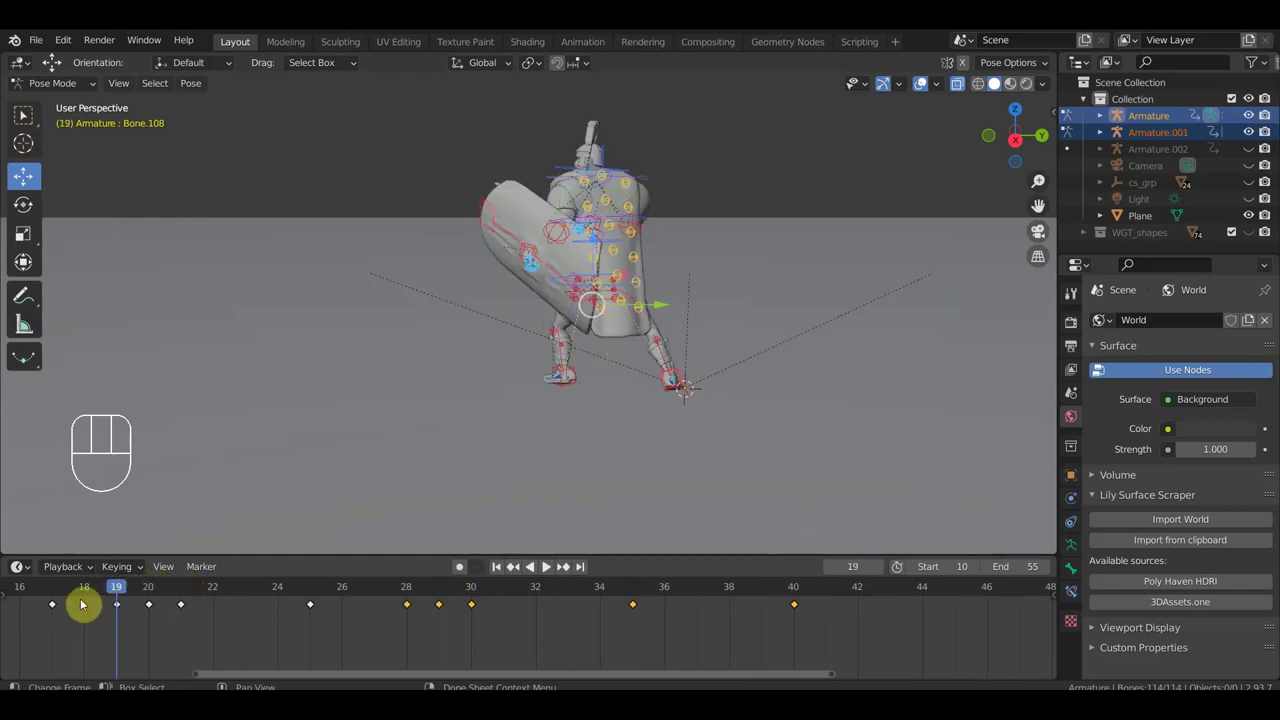
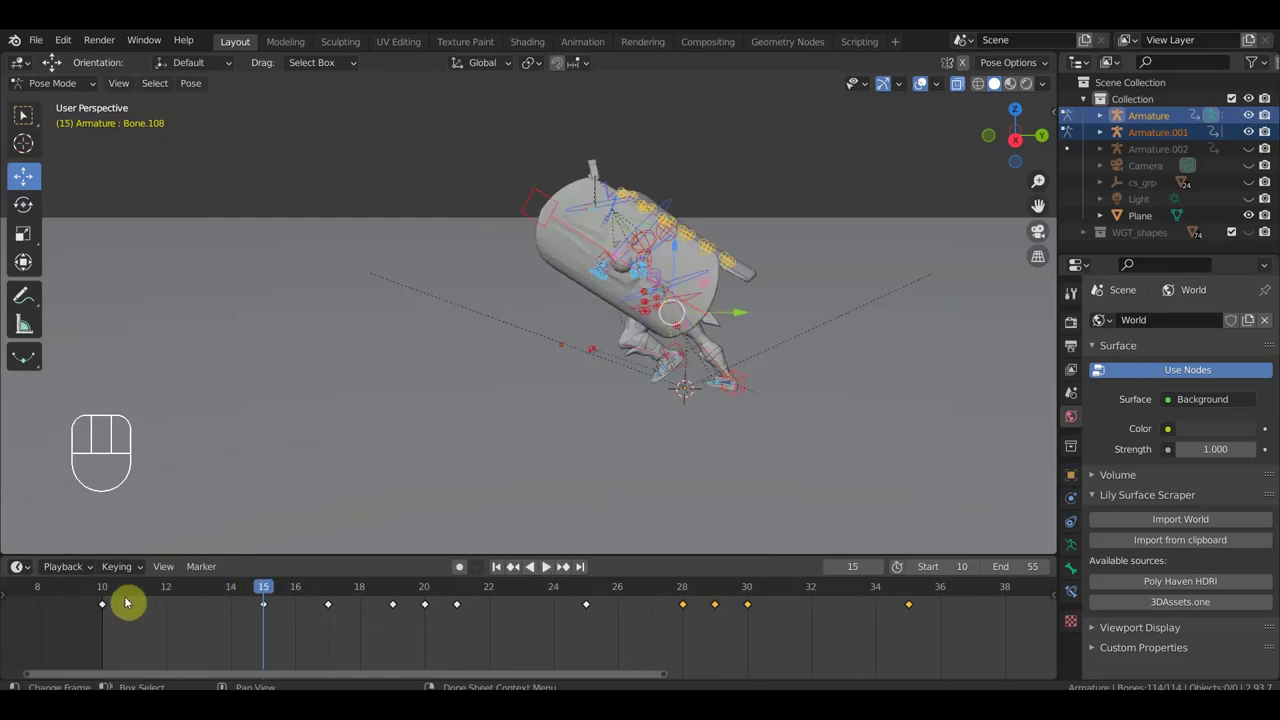
click(105, 596)
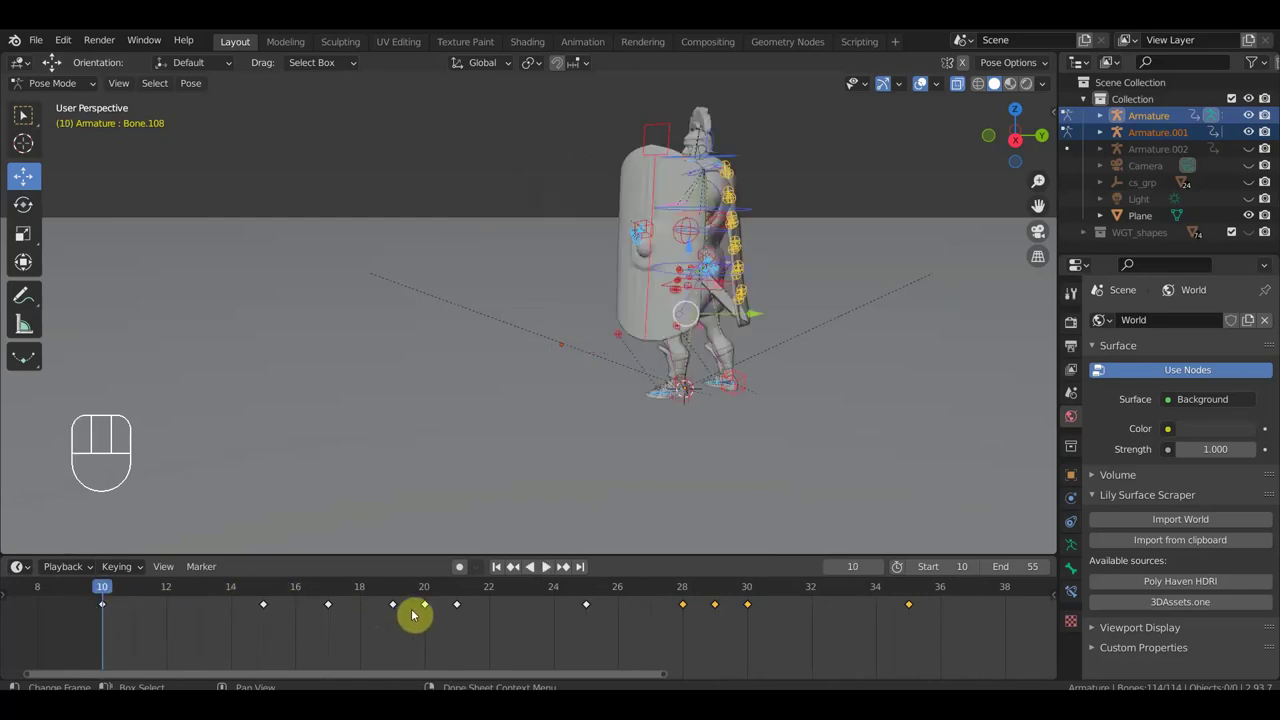
click(407, 591)
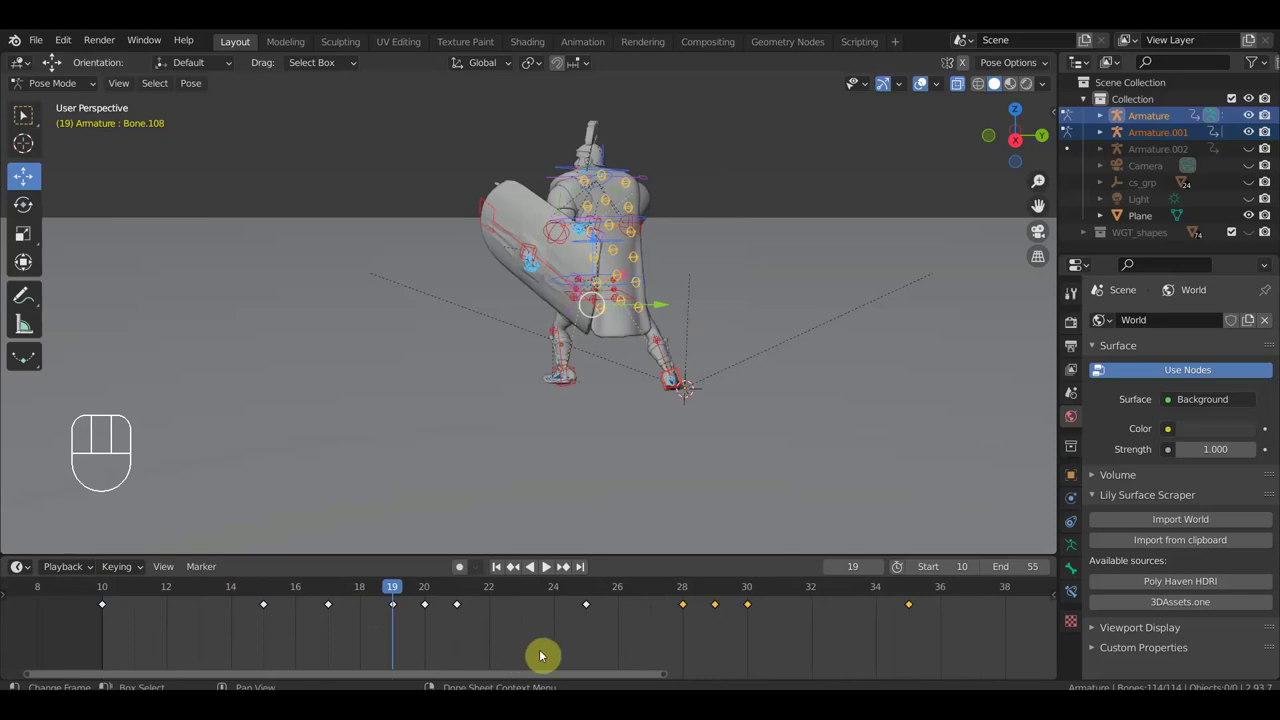
click(399, 608)
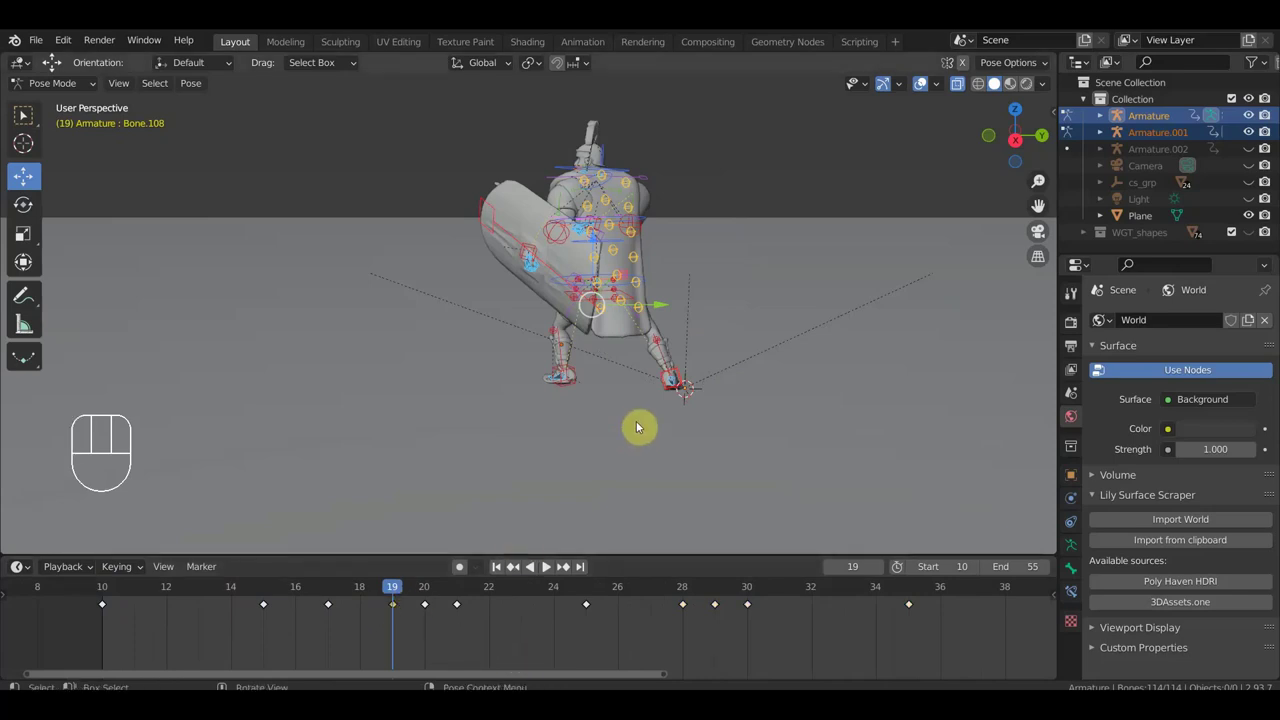
middle_click(625, 652)
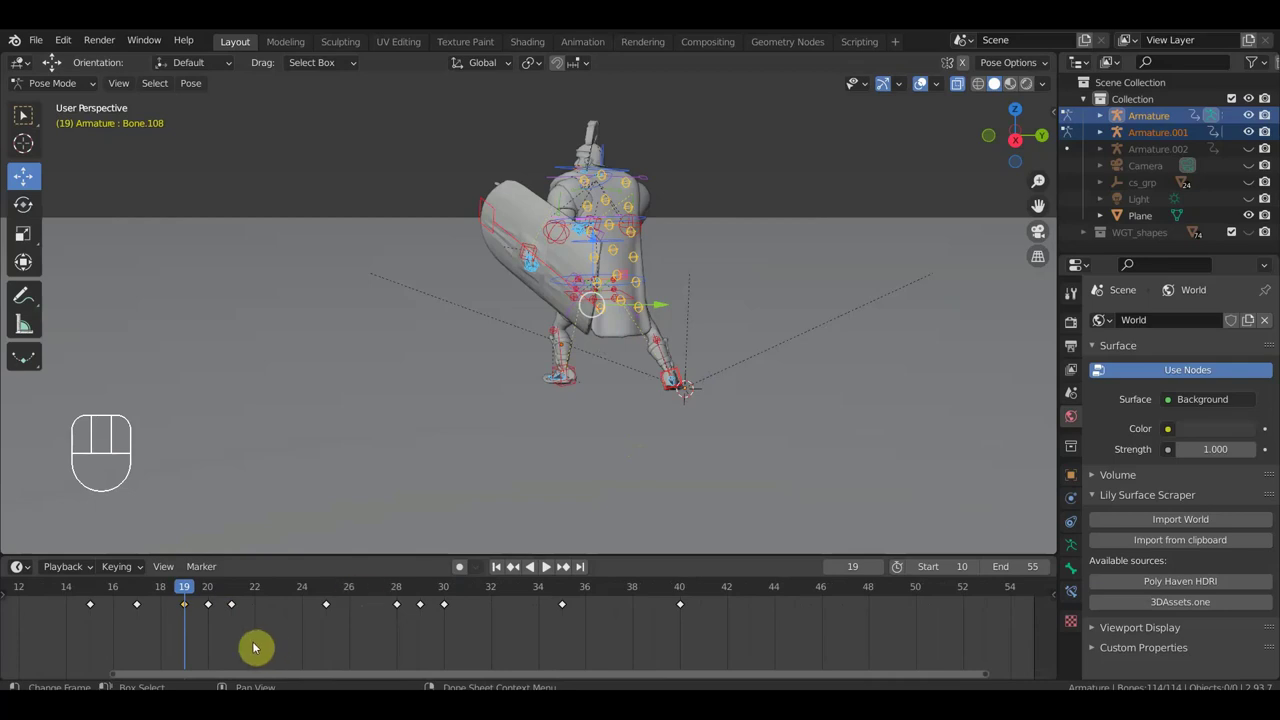
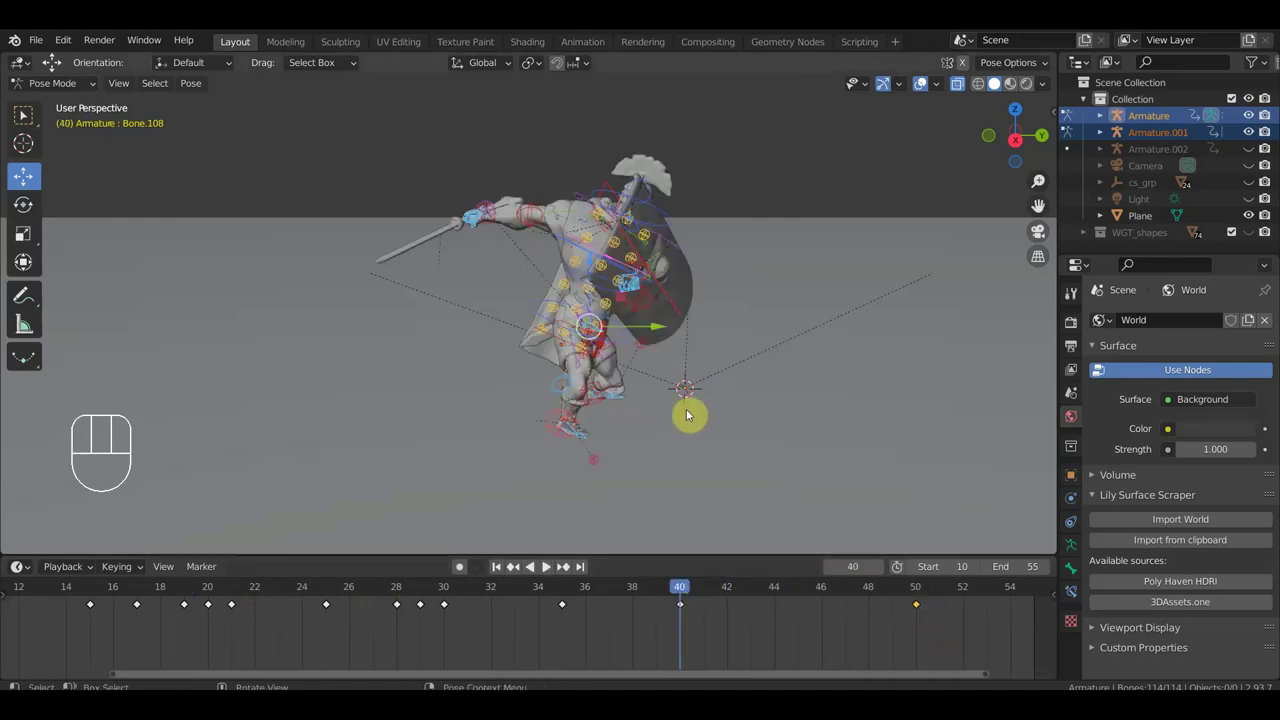
From side and top views, rotate the root control at frame 50 so the soldier faces forward.
key(KP_3)
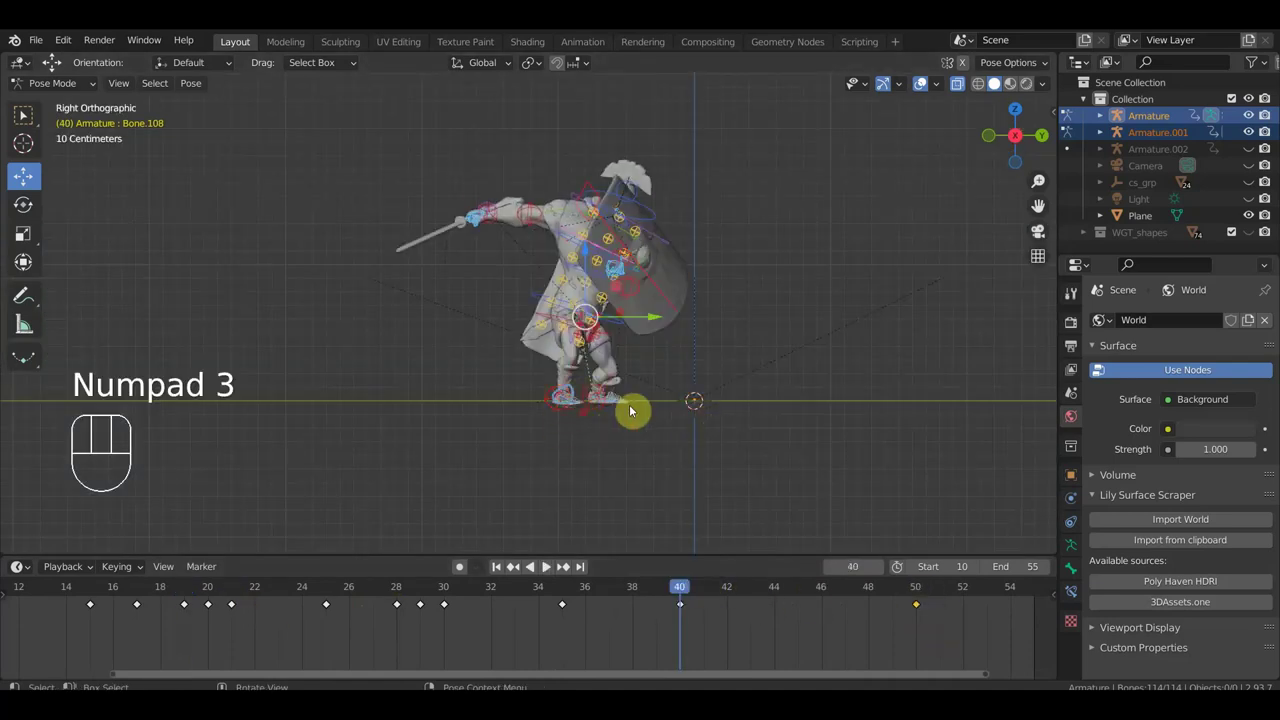
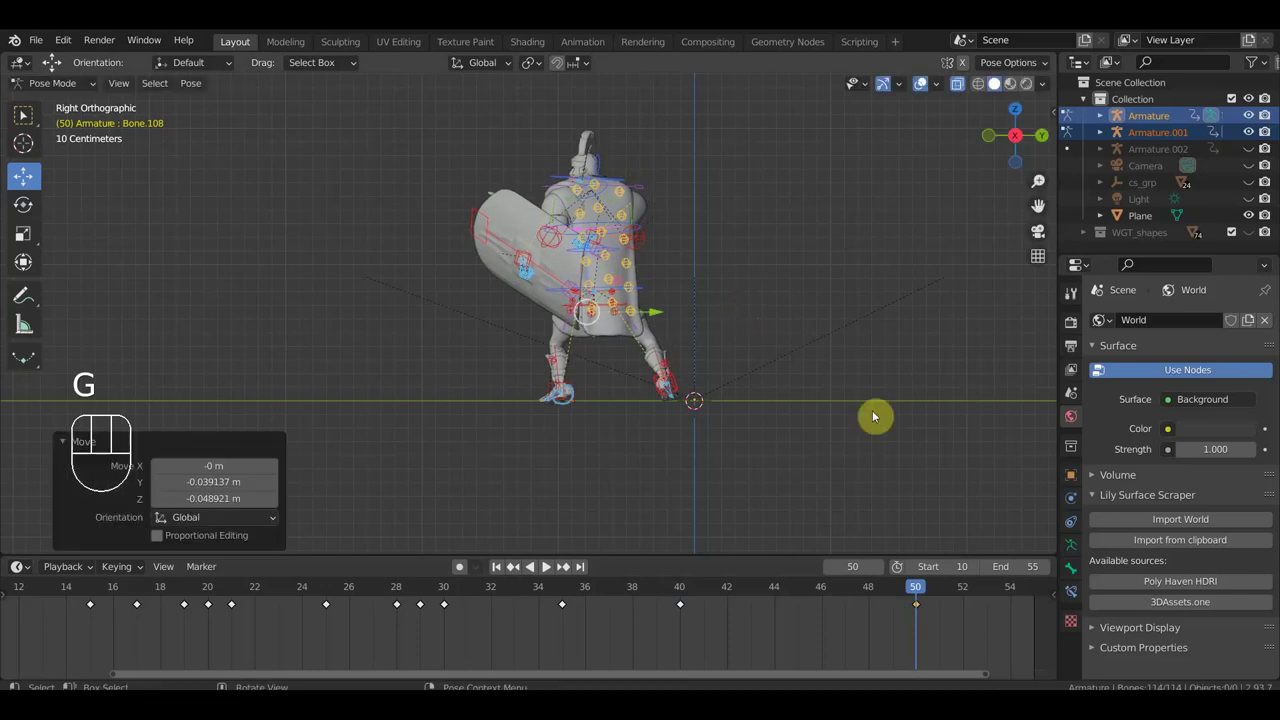
drag(751, 385, 752, 540)
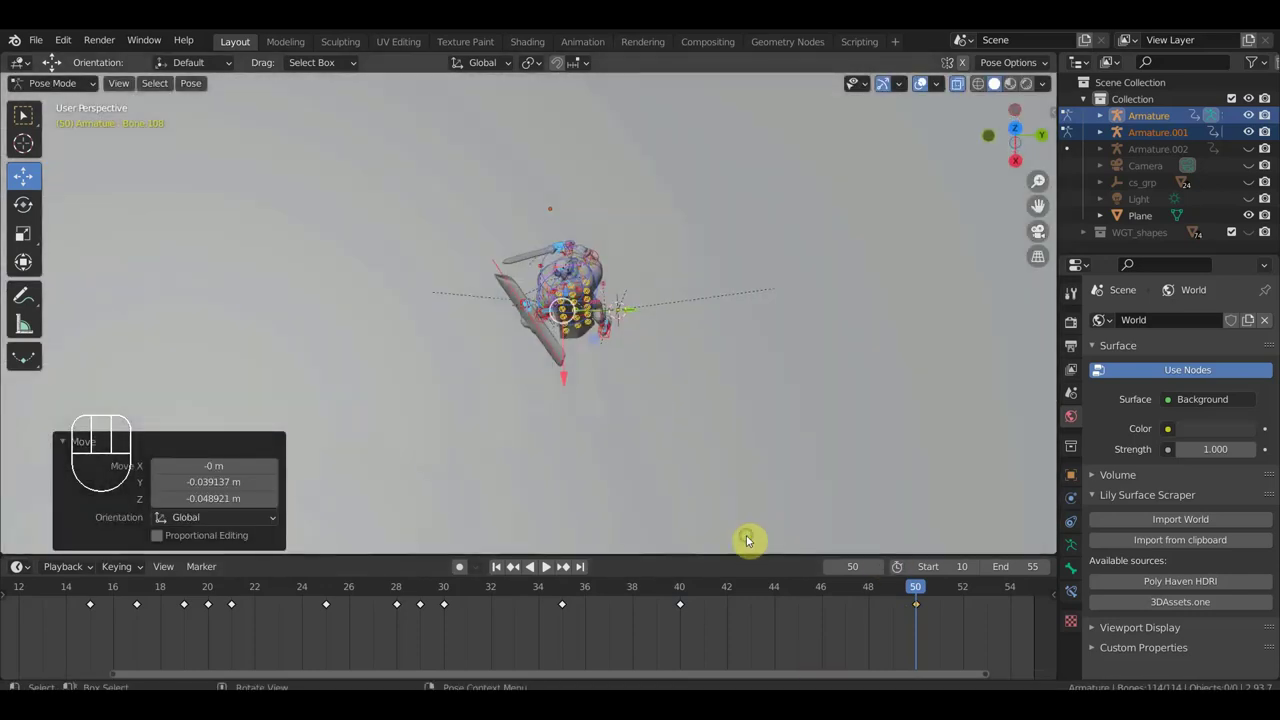
click(680, 593)
drag(797, 479, 852, 389)
click(924, 596)
key(KP_7)
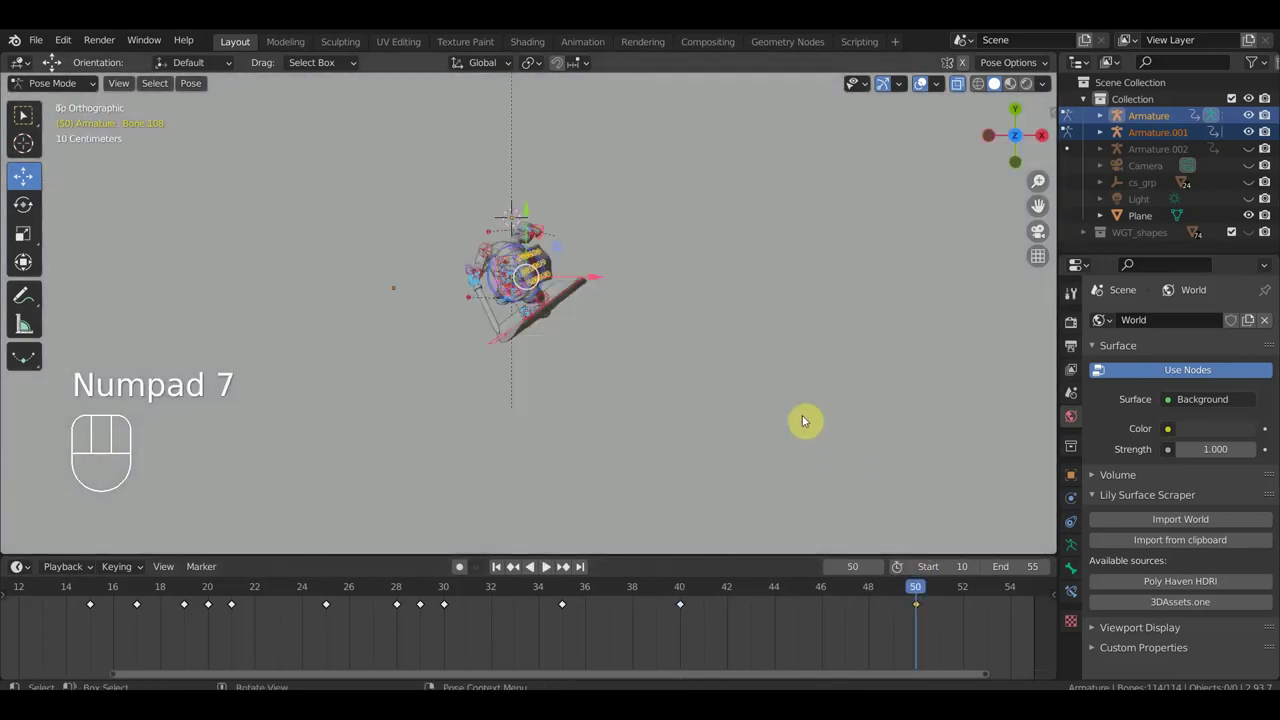
key(r)
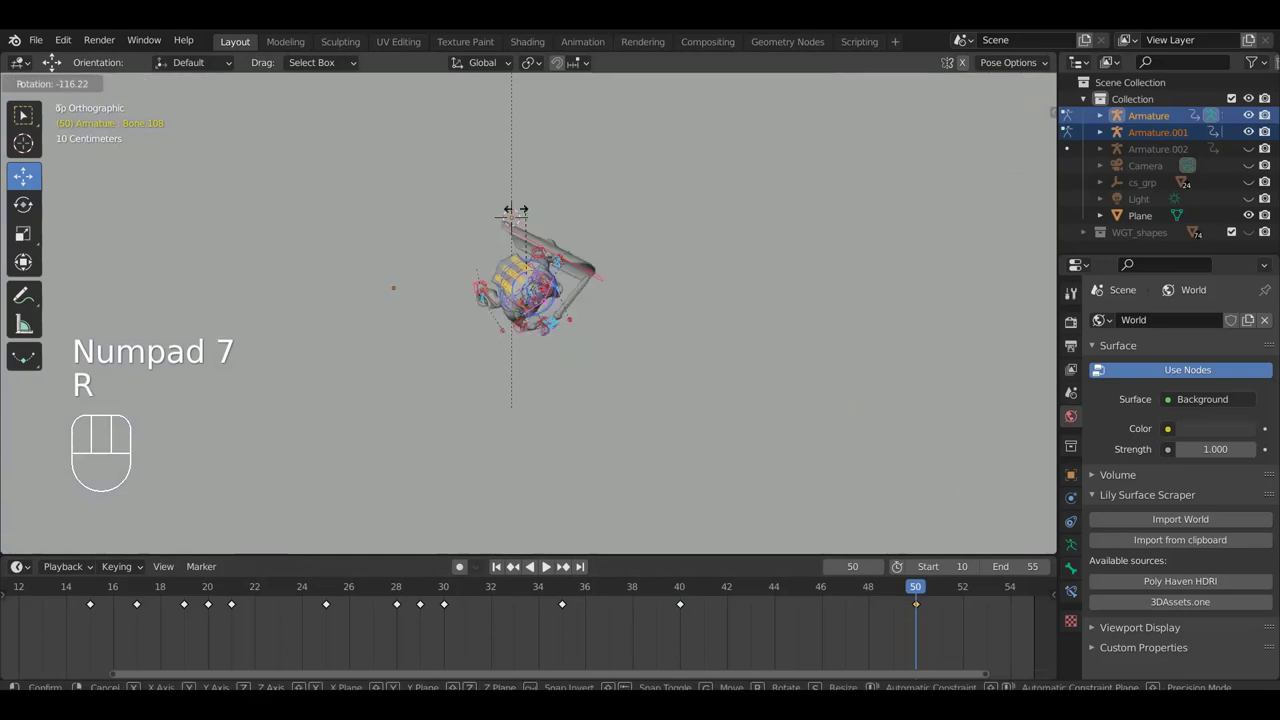
drag(711, 317, 621, 229)
drag(633, 263, 606, 273)
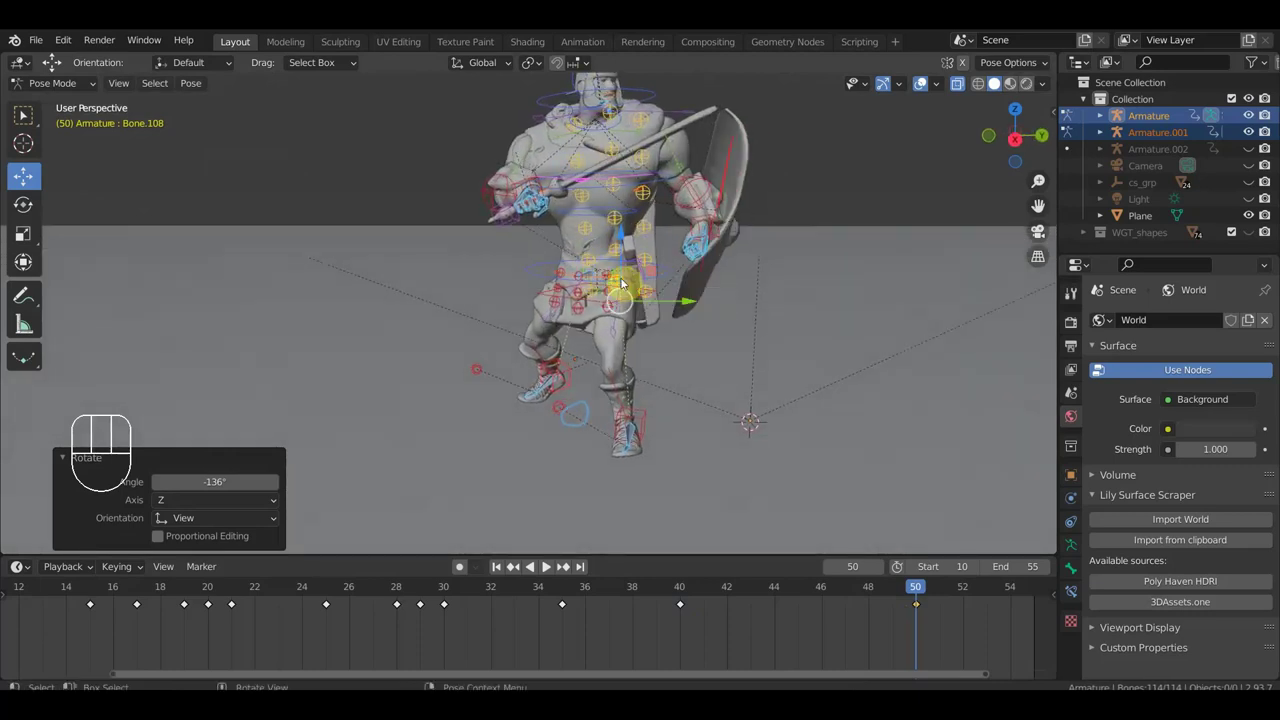
drag(802, 331, 877, 329)
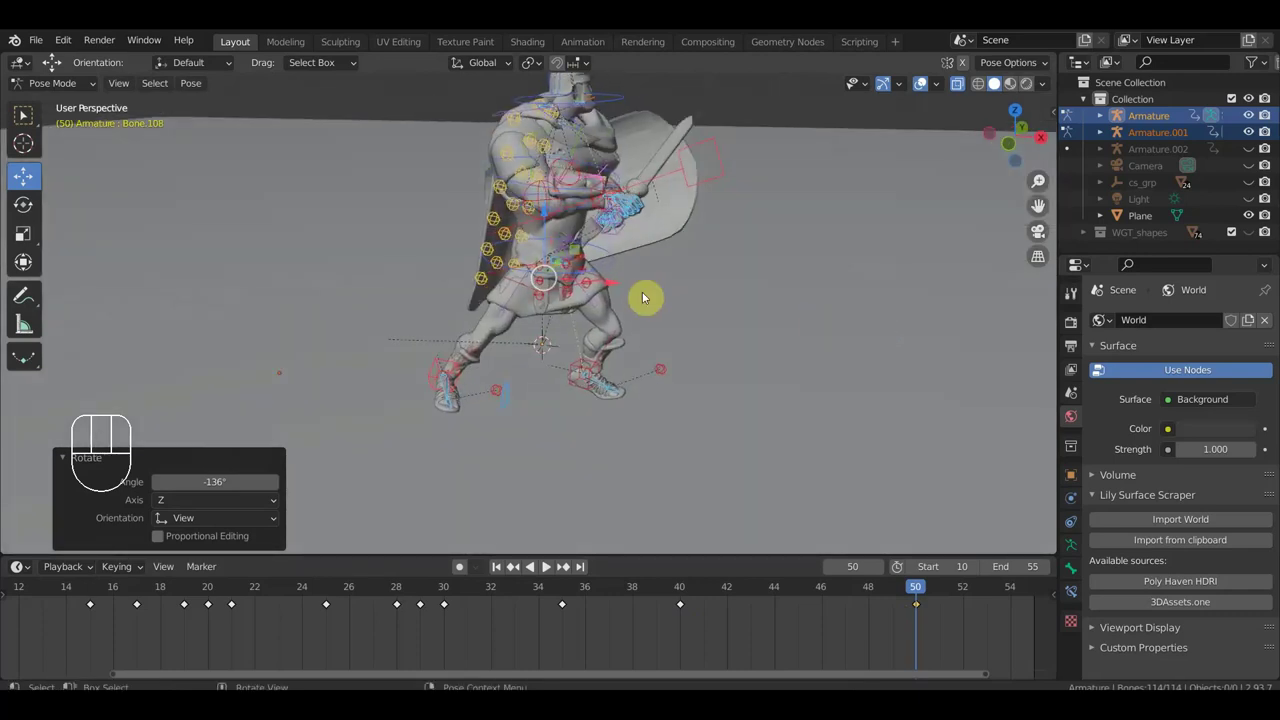
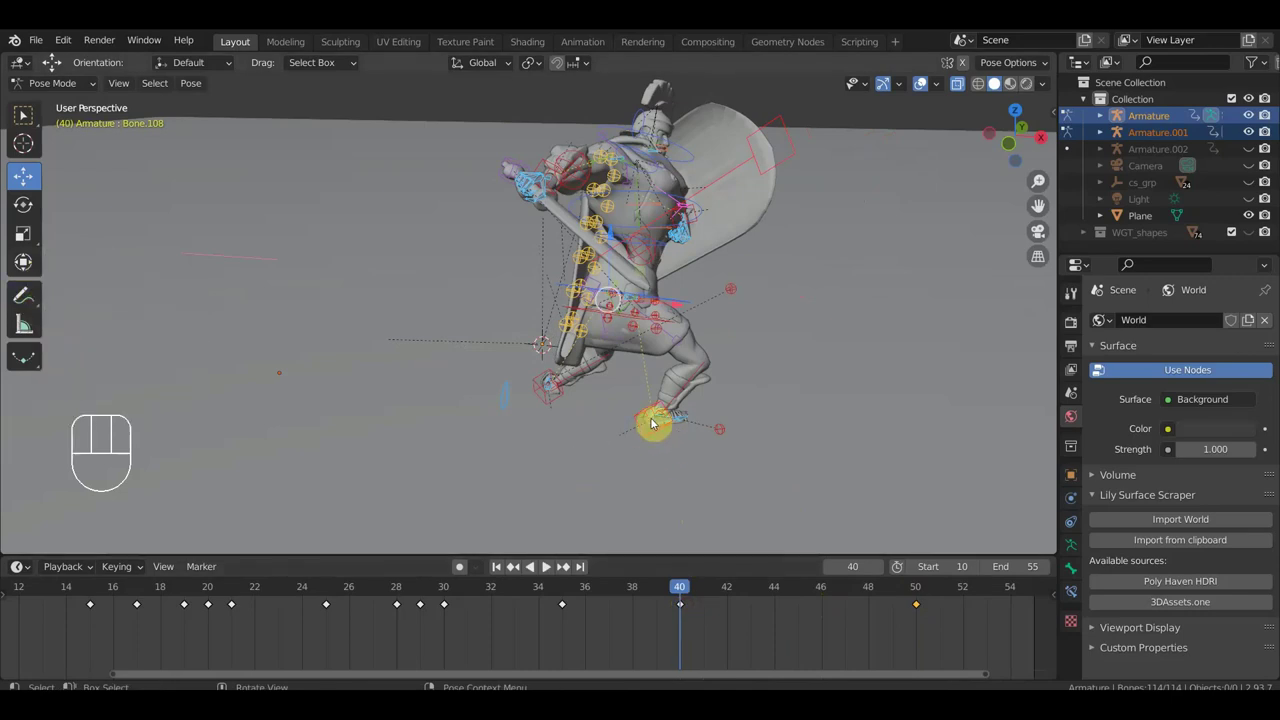
key(KP_1)
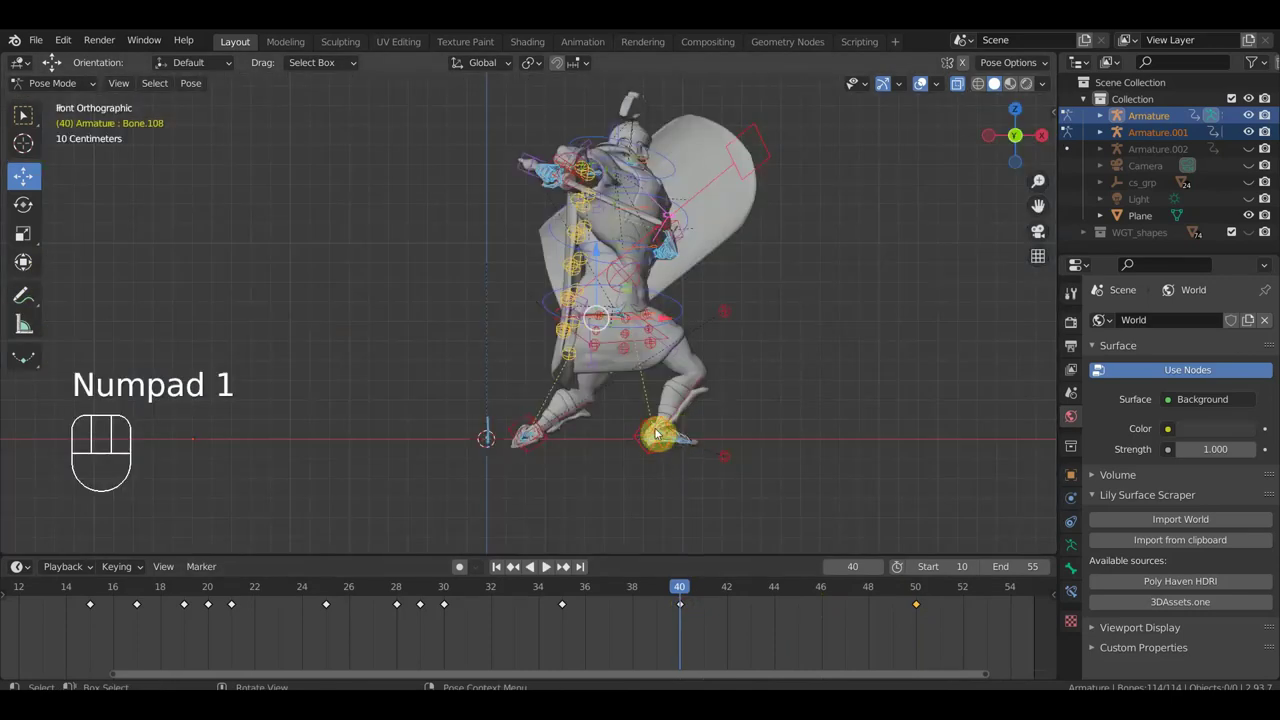
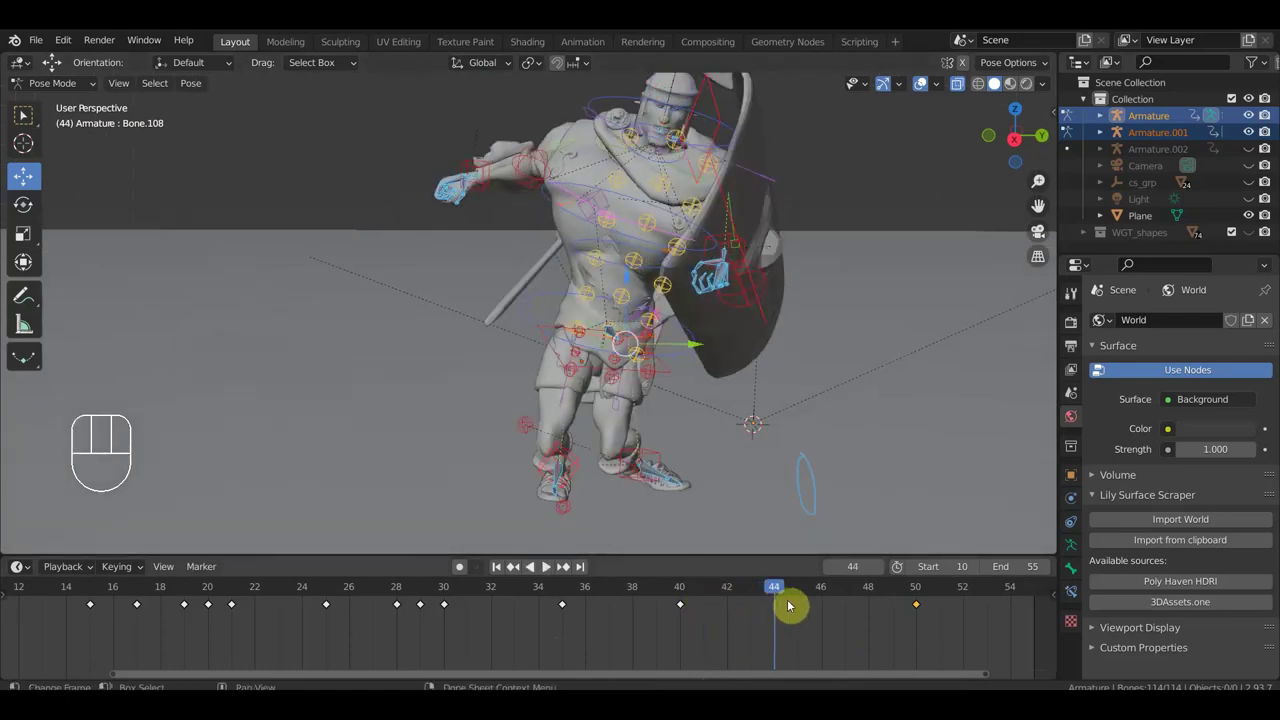
Finish shifting the soldier's hip bone lower into the crouch at frame 44.
drag(751, 554, 704, 526)
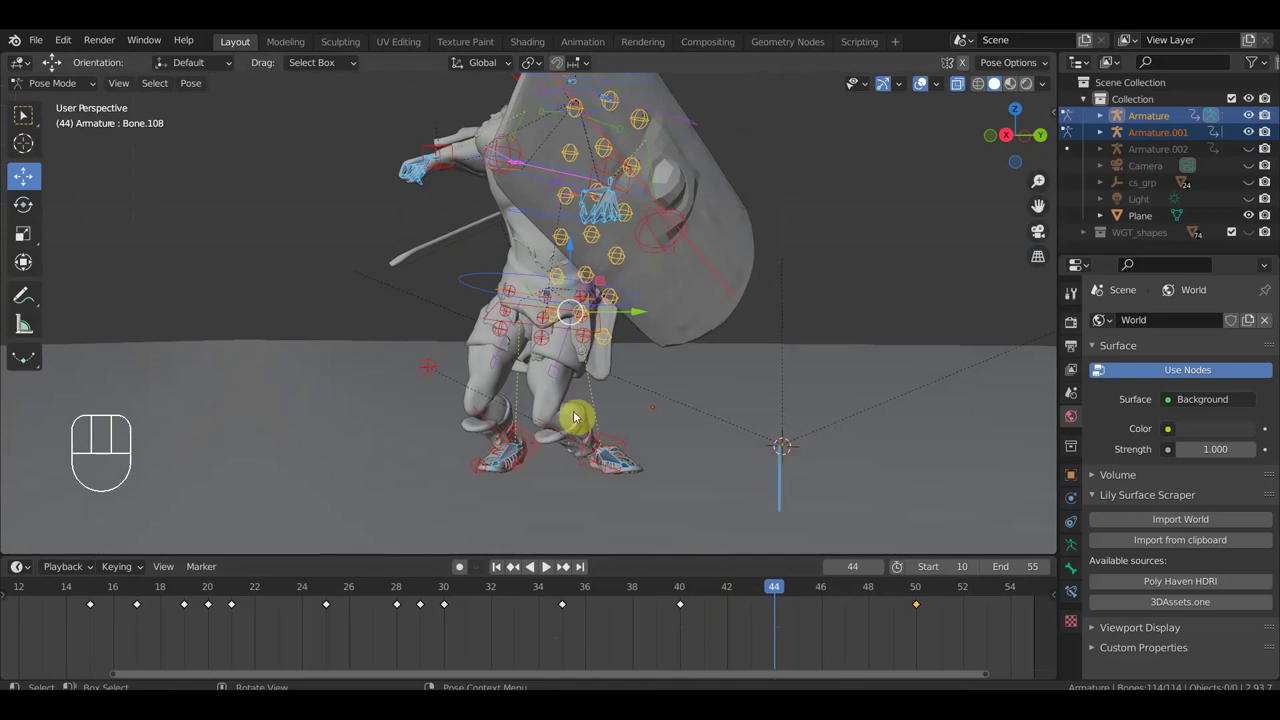
drag(614, 428, 676, 449)
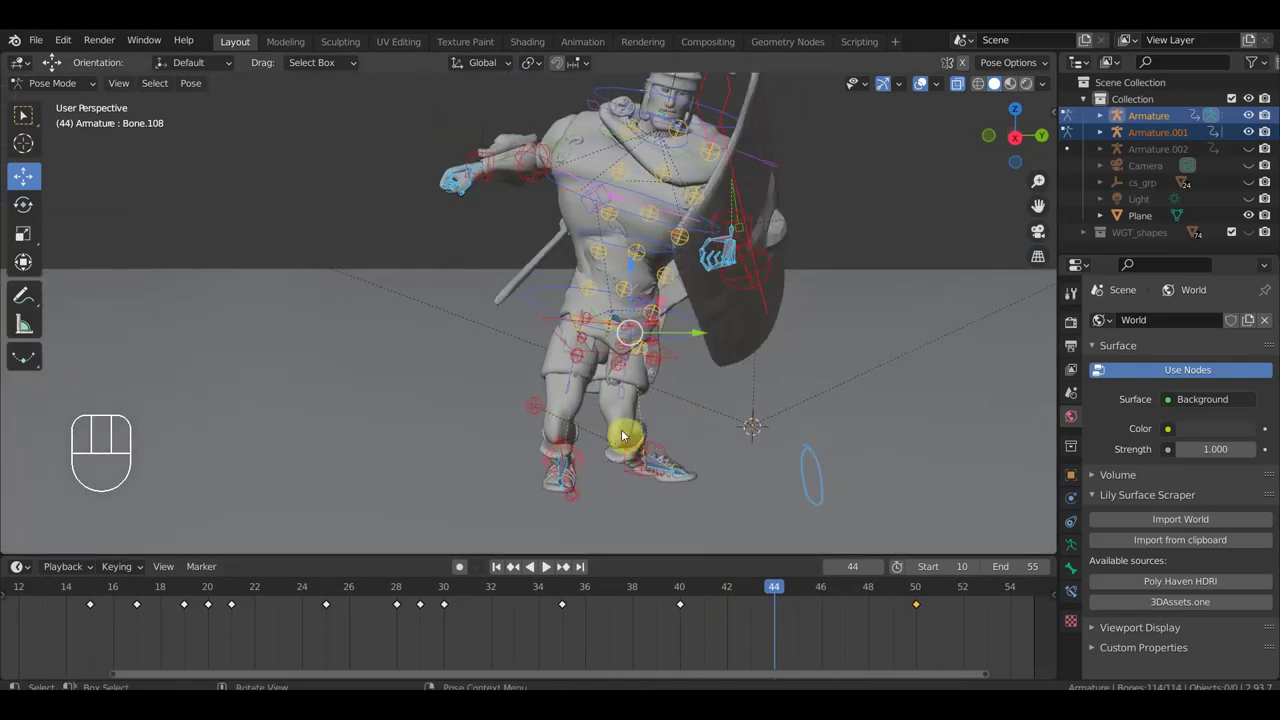
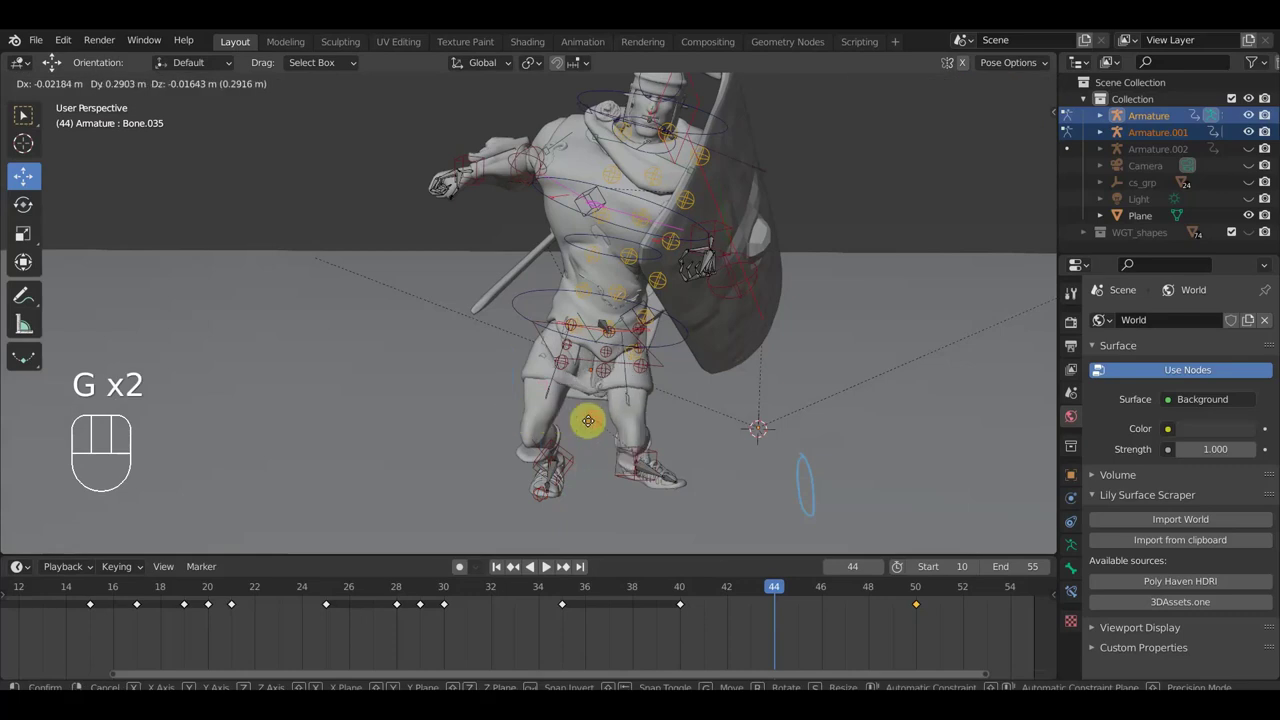
key(g)
Reposition the leg bones one by one to widen the soldier's stance.
click(708, 412)
drag(707, 382, 719, 367)
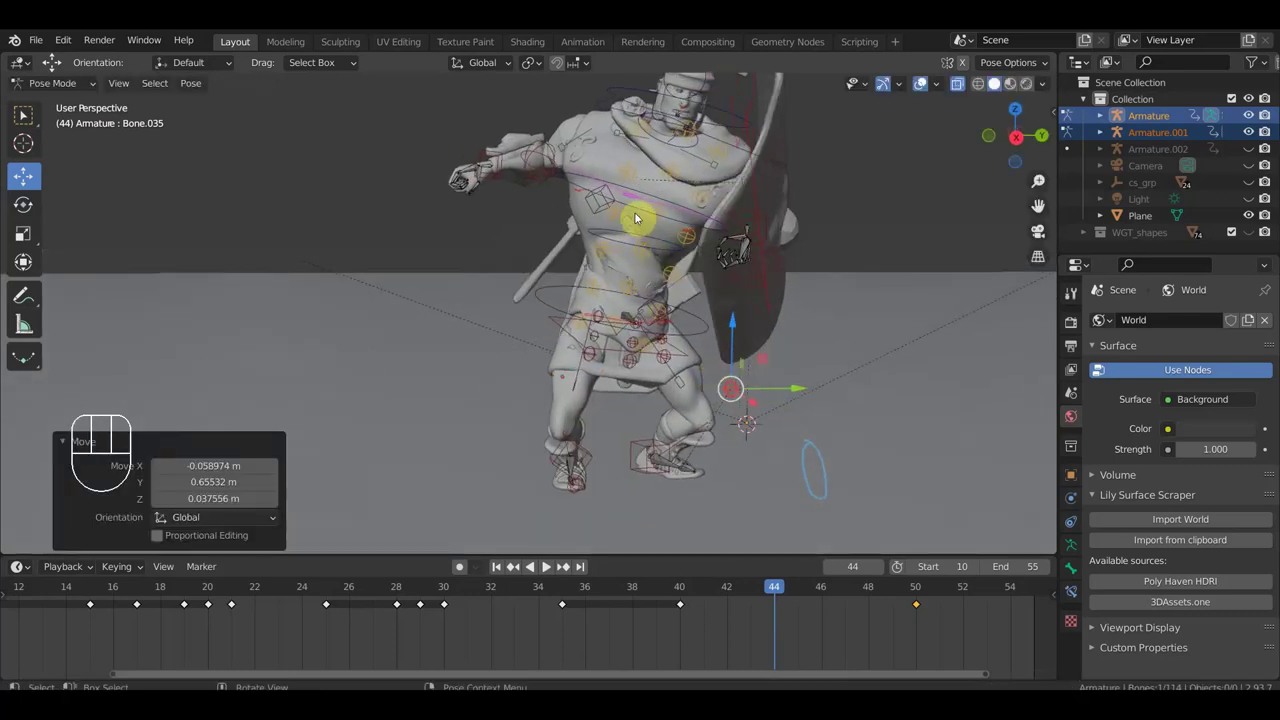
click(644, 215)
drag(676, 264, 740, 296)
click(611, 255)
drag(739, 277, 702, 260)
middle_click(647, 228)
Box-select the shield-side bones, reset their transforms, and move the shield in front of the torso.
drag(581, 228, 662, 287)
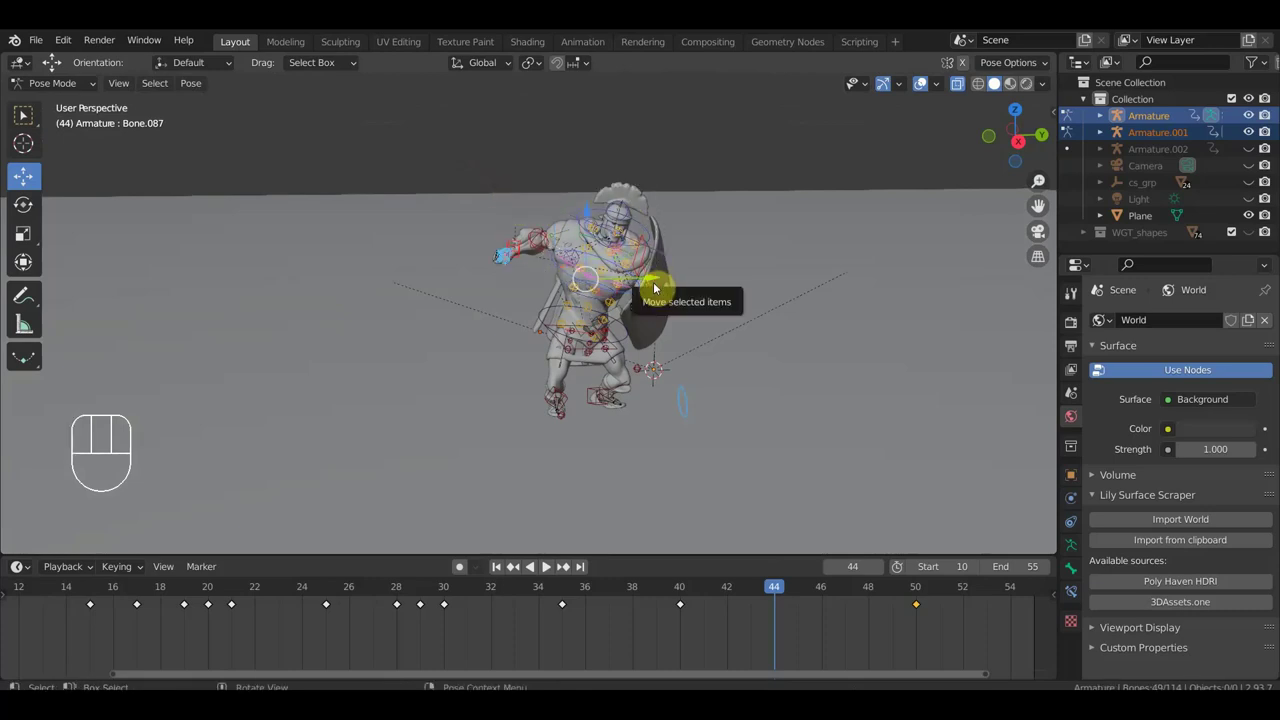
key(alt+g)
key(alt+r)
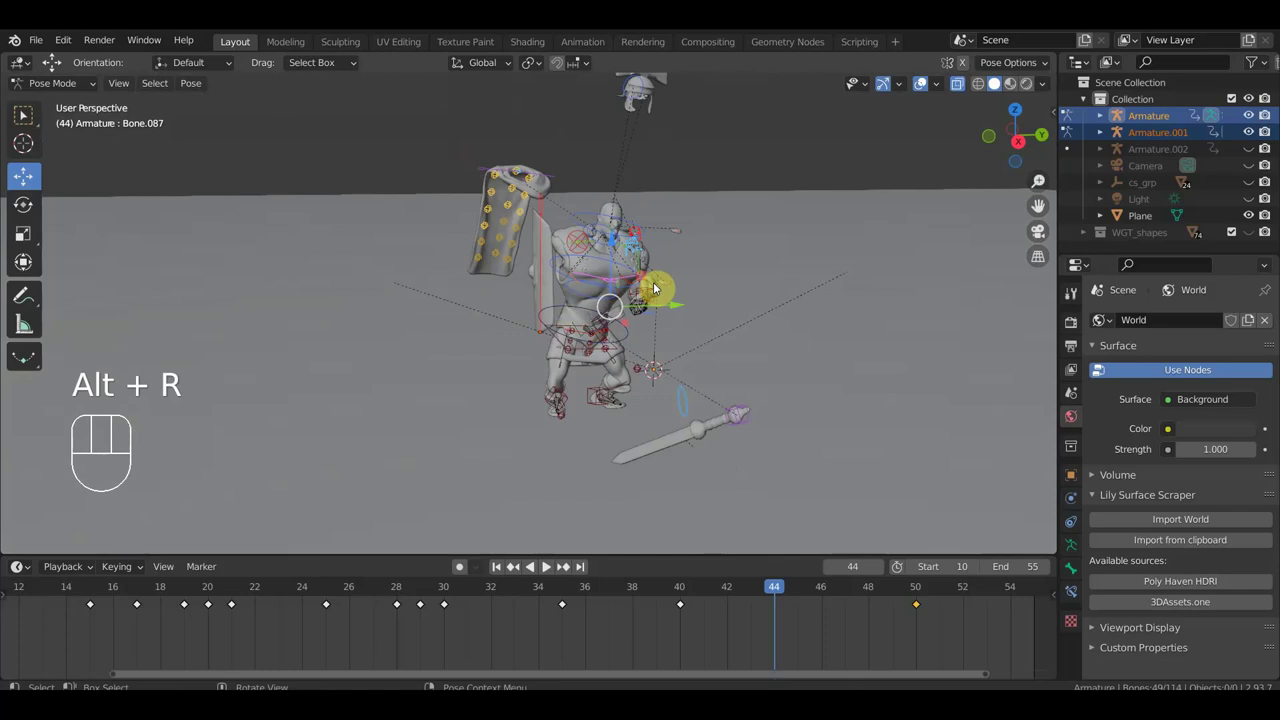
key(ctrl+z)
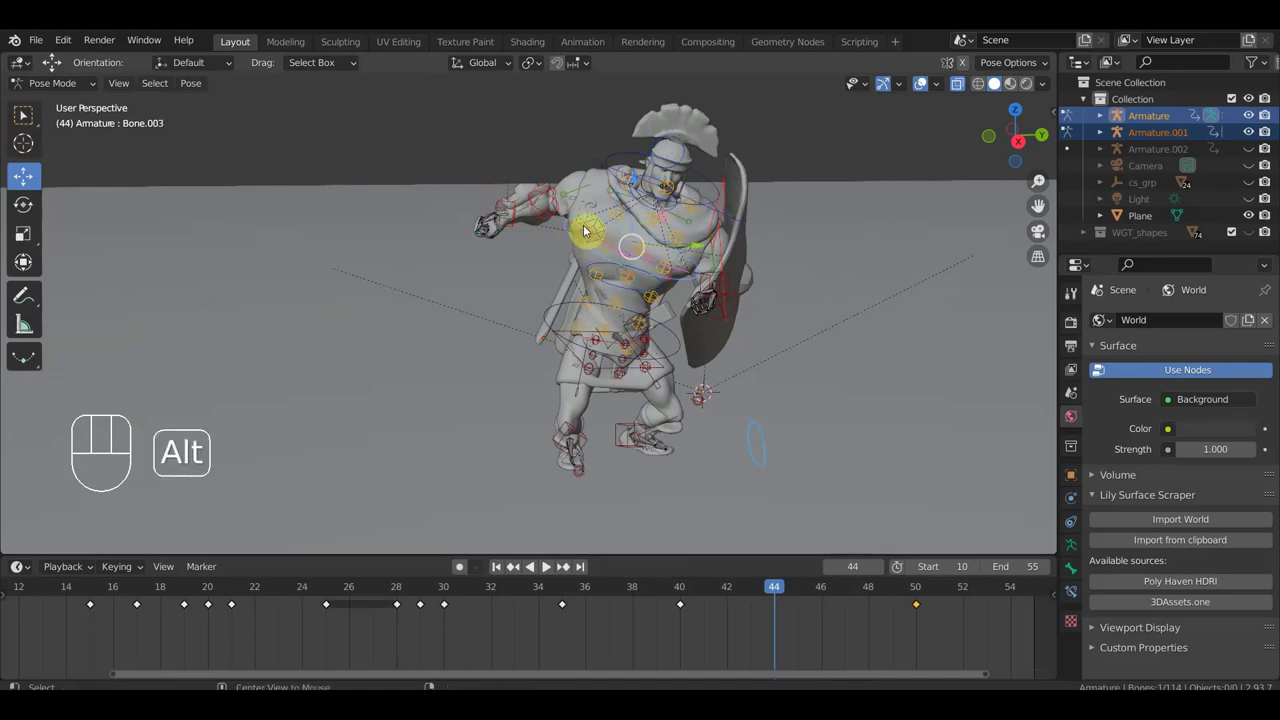
key(alt+r)
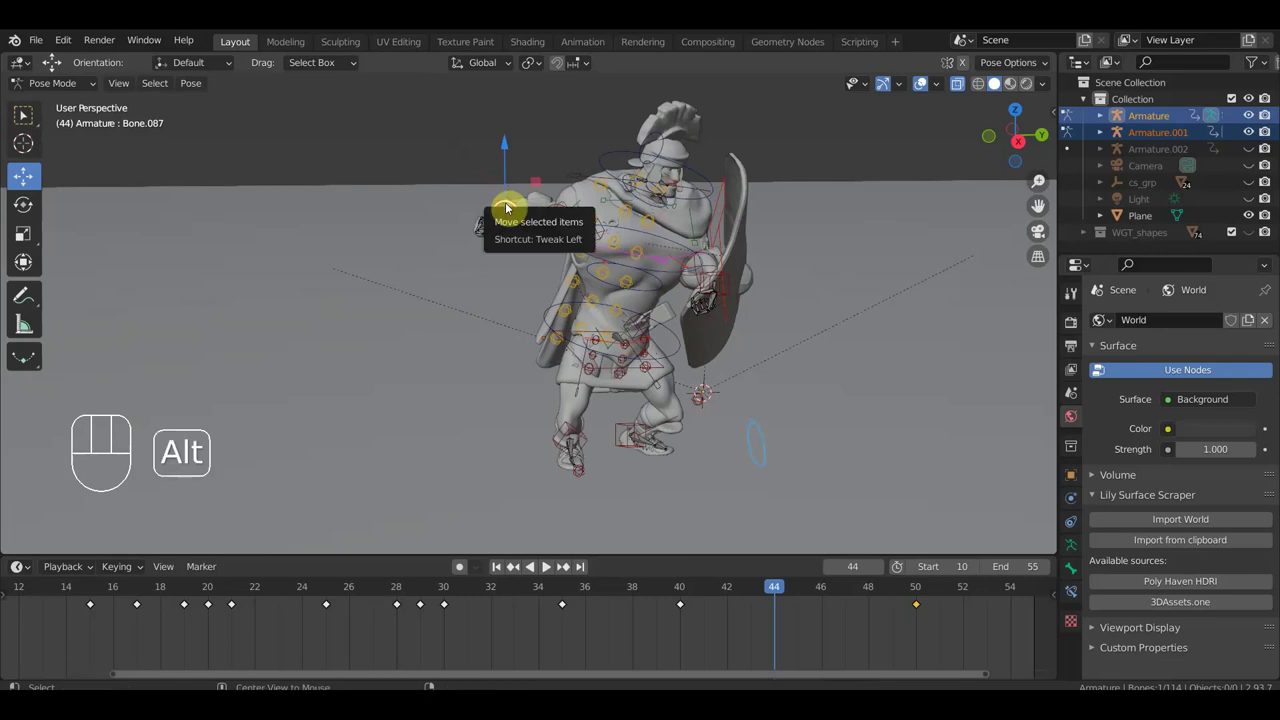
key(alt+r)
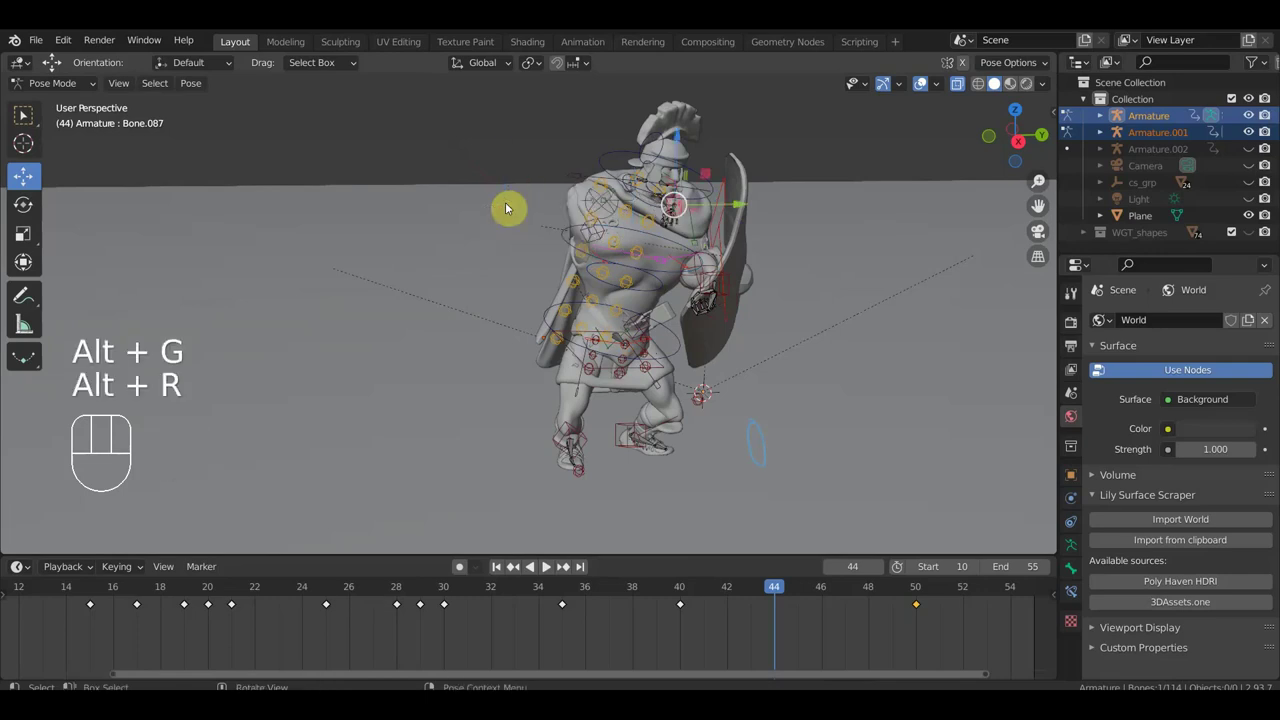
drag(787, 299, 744, 302)
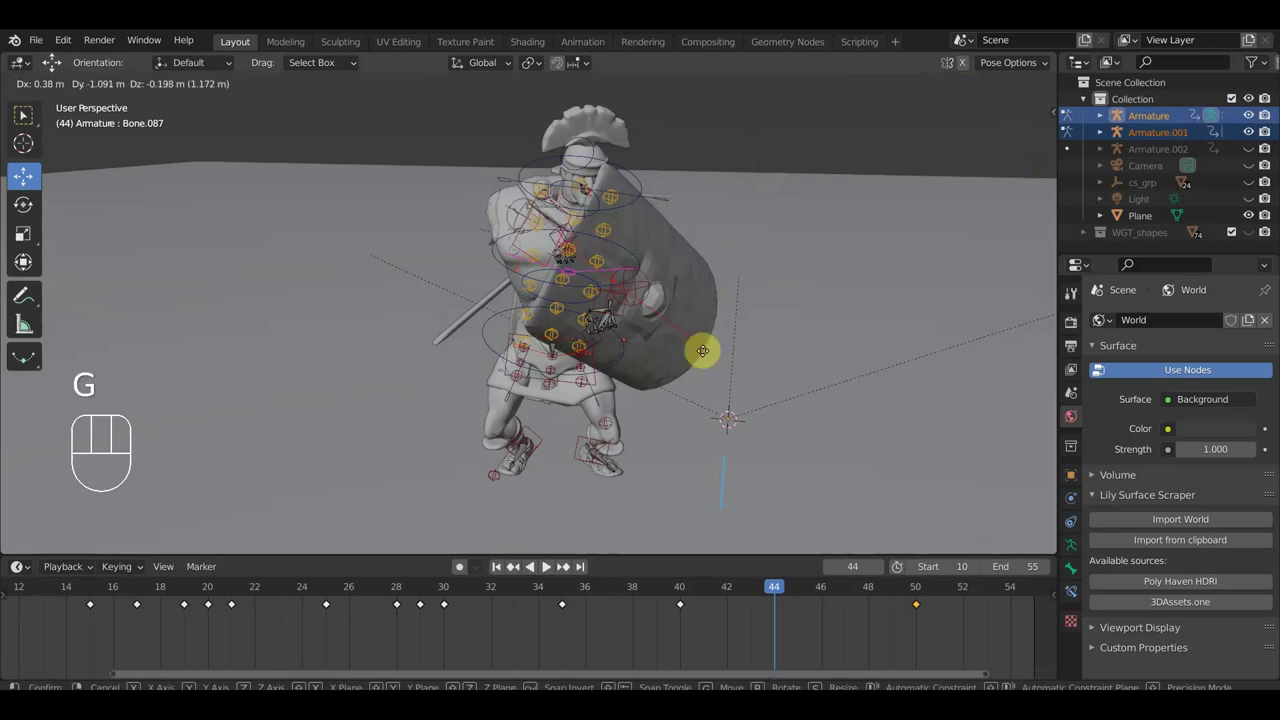
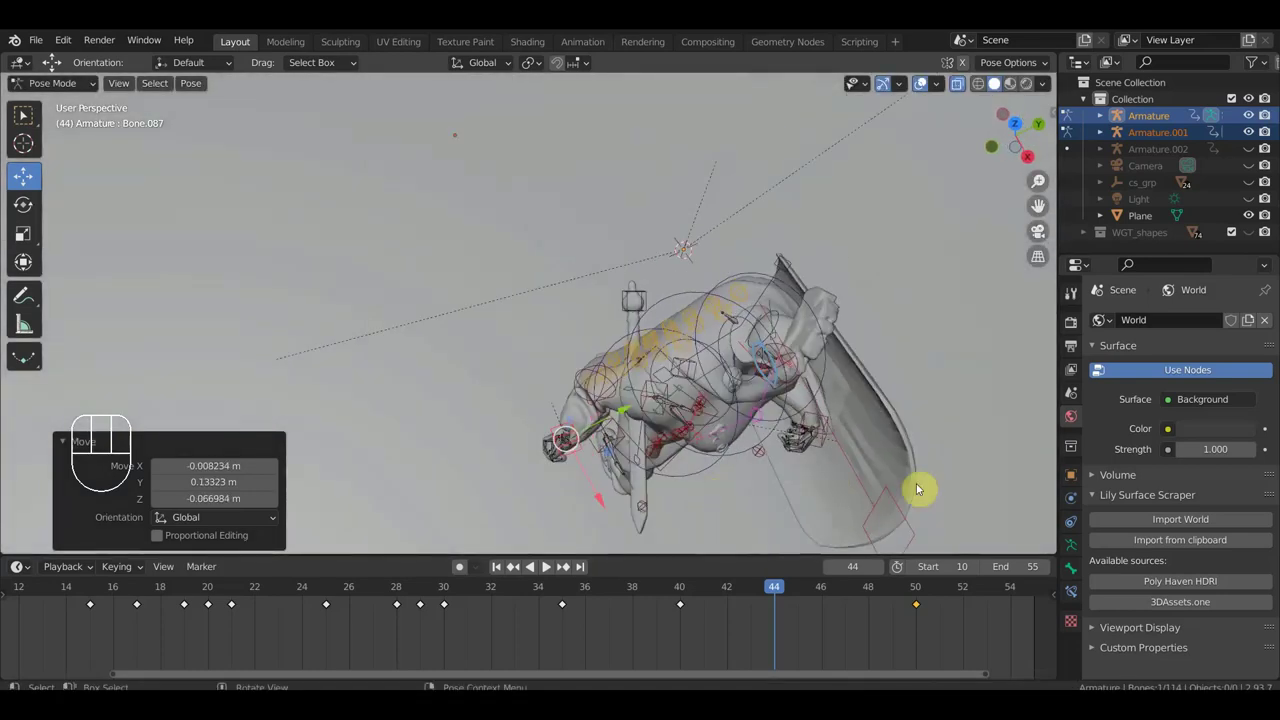
Reposition the sword arm's control bone from a side view and confirm it.
key(r)
click(847, 216)
drag(645, 314, 731, 376)
drag(810, 340, 835, 262)
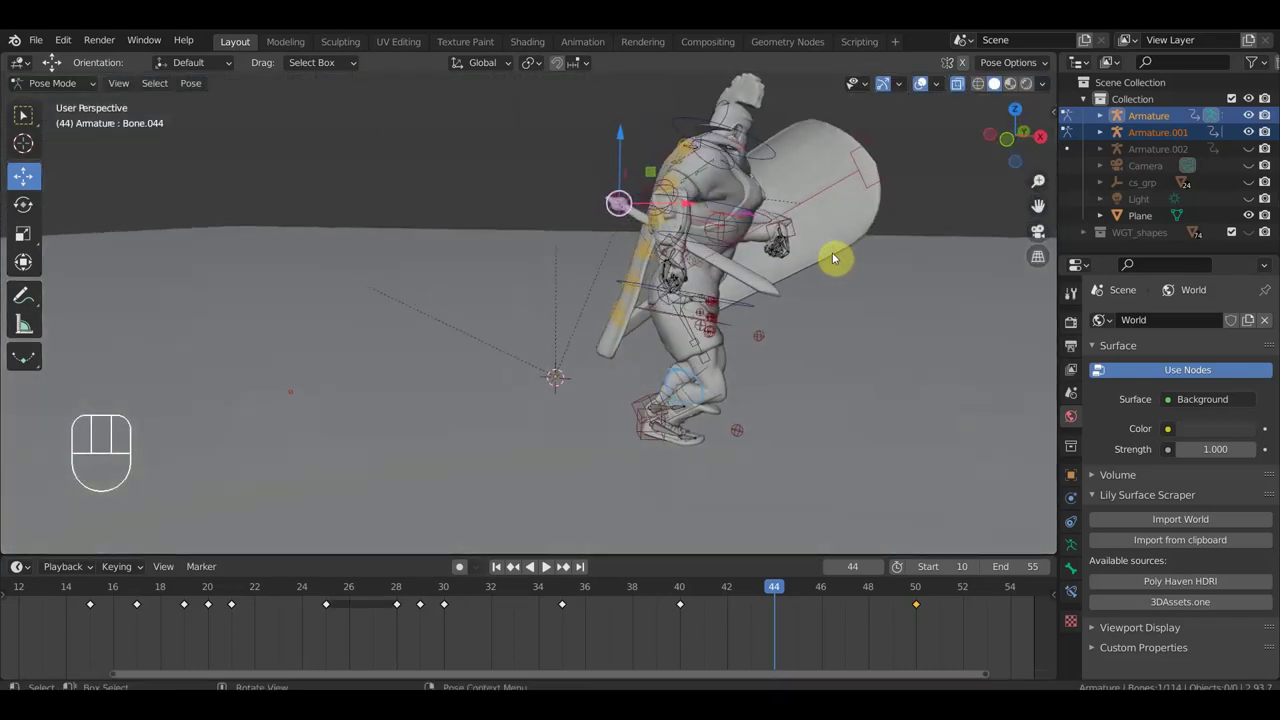
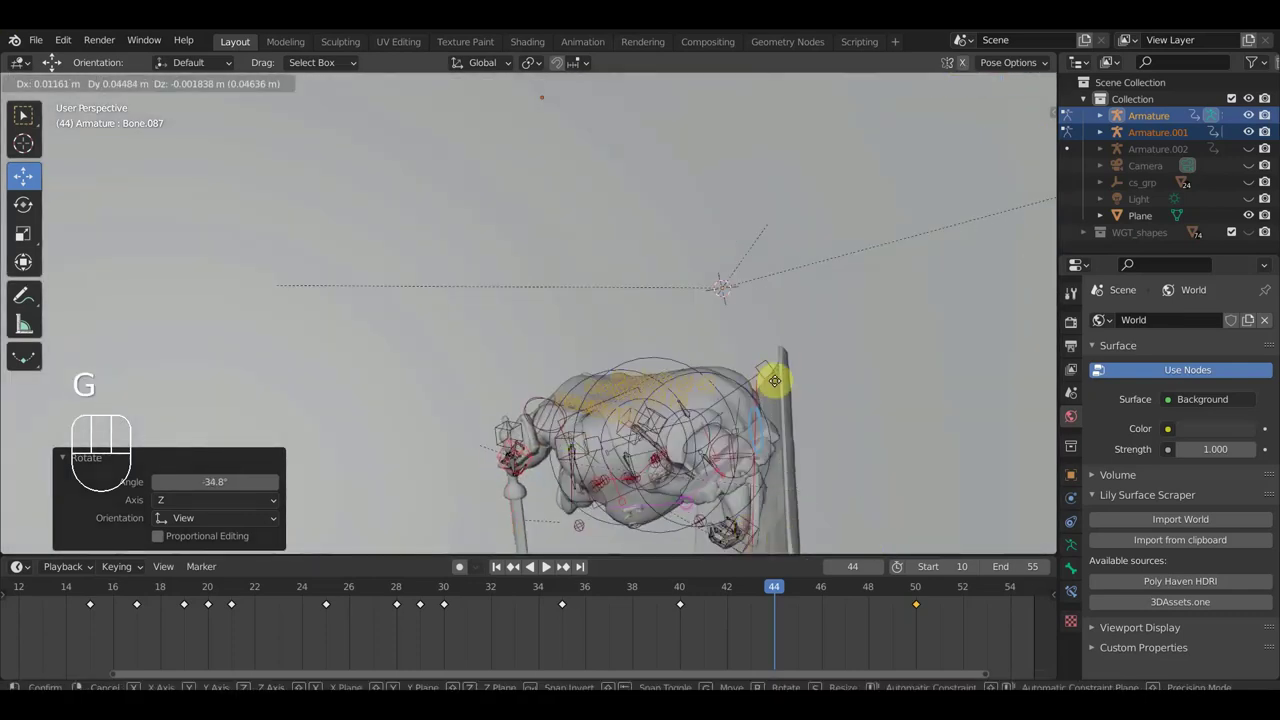
click(779, 387)
Zoom in and angle the sword blade down and back in the hand, refining the grip.
scroll(up, 3)
drag(888, 404, 863, 331)
drag(865, 331, 982, 332)
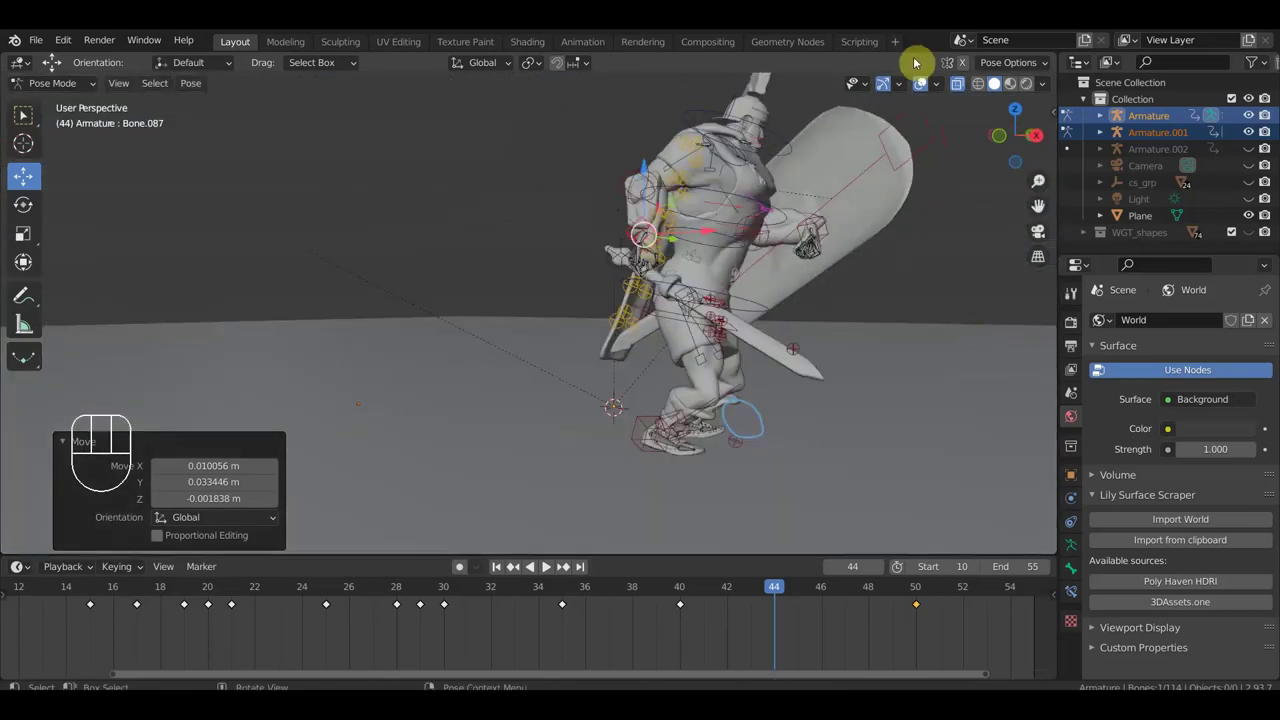
drag(925, 88, 872, 231)
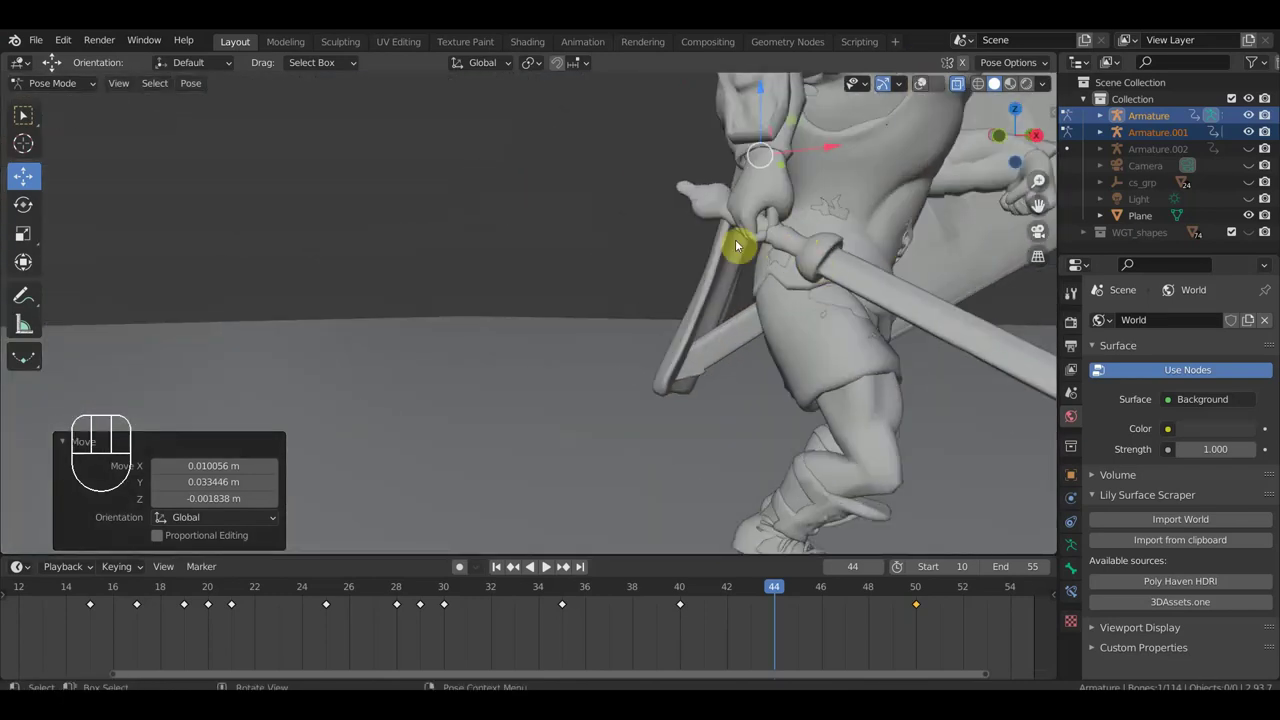
drag(776, 255, 683, 282)
scroll(up, 3)
drag(804, 317, 913, 290)
drag(953, 289, 881, 381)
scroll(up, 3)
drag(910, 443, 867, 472)
Rotate the shield-side control once more and check the sword from the side and behind.
key(r)
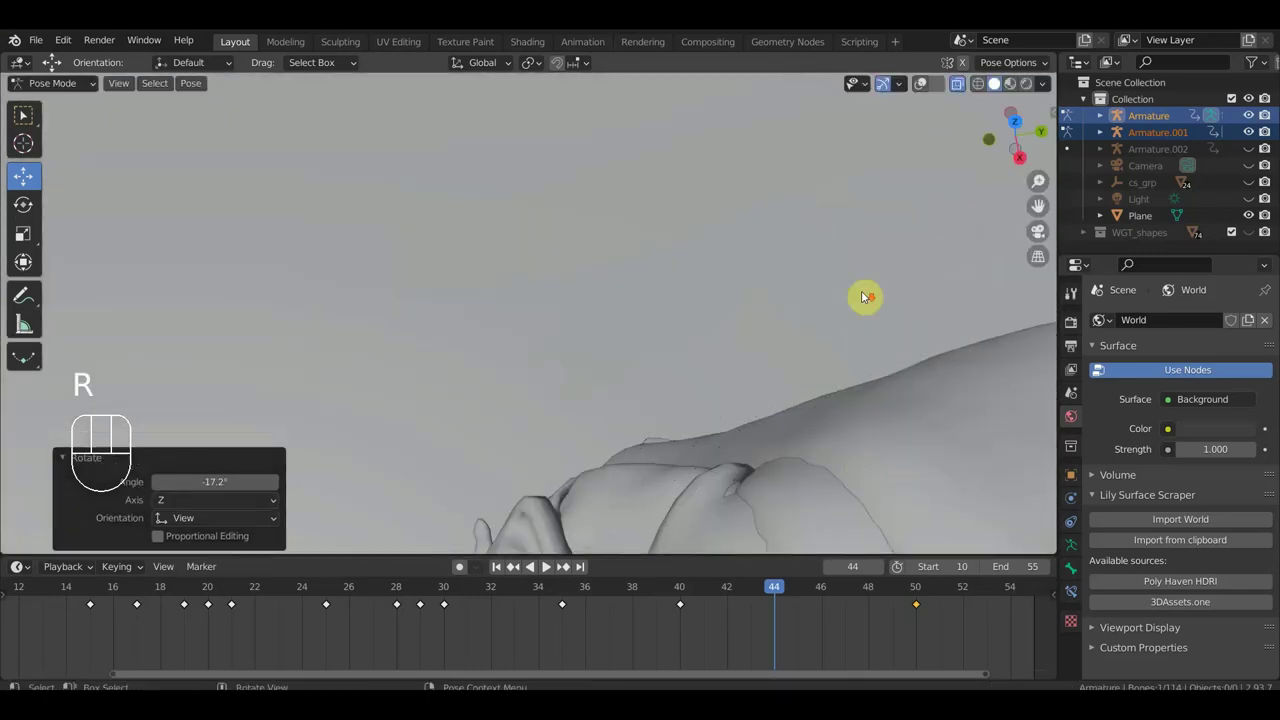
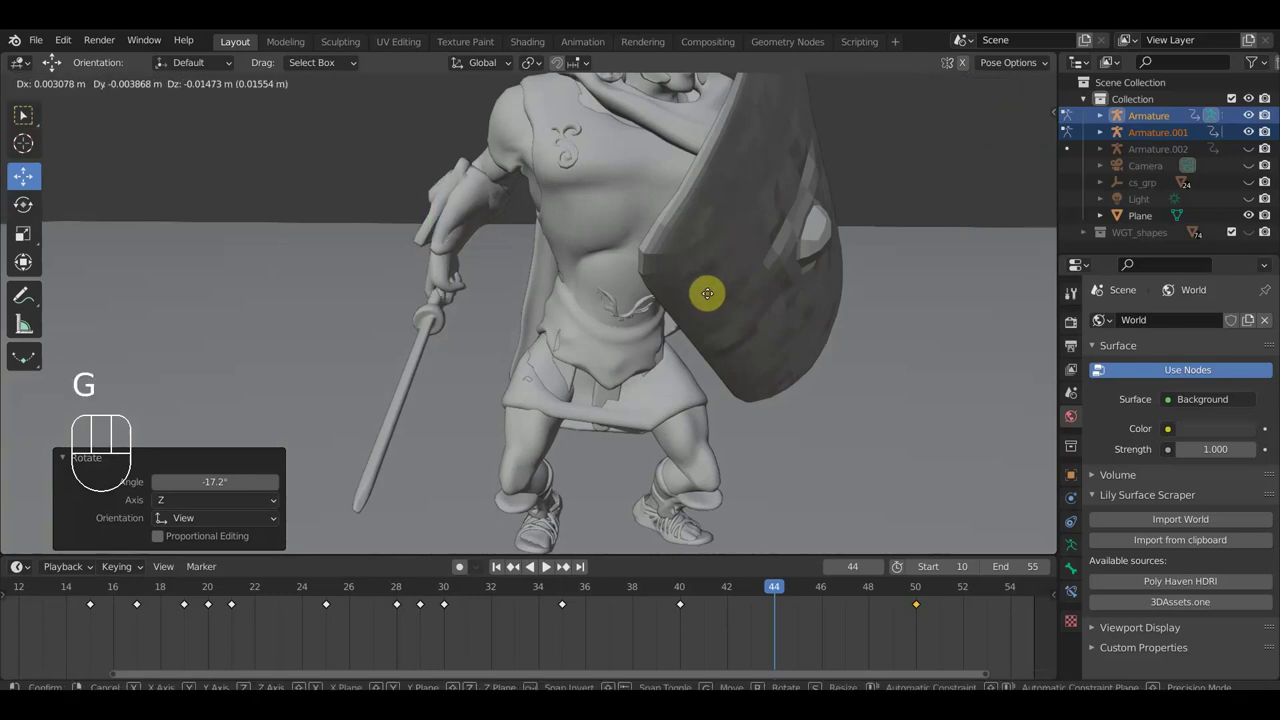
click(711, 306)
scroll(up, 3)
drag(841, 292, 874, 288)
drag(881, 289, 867, 289)
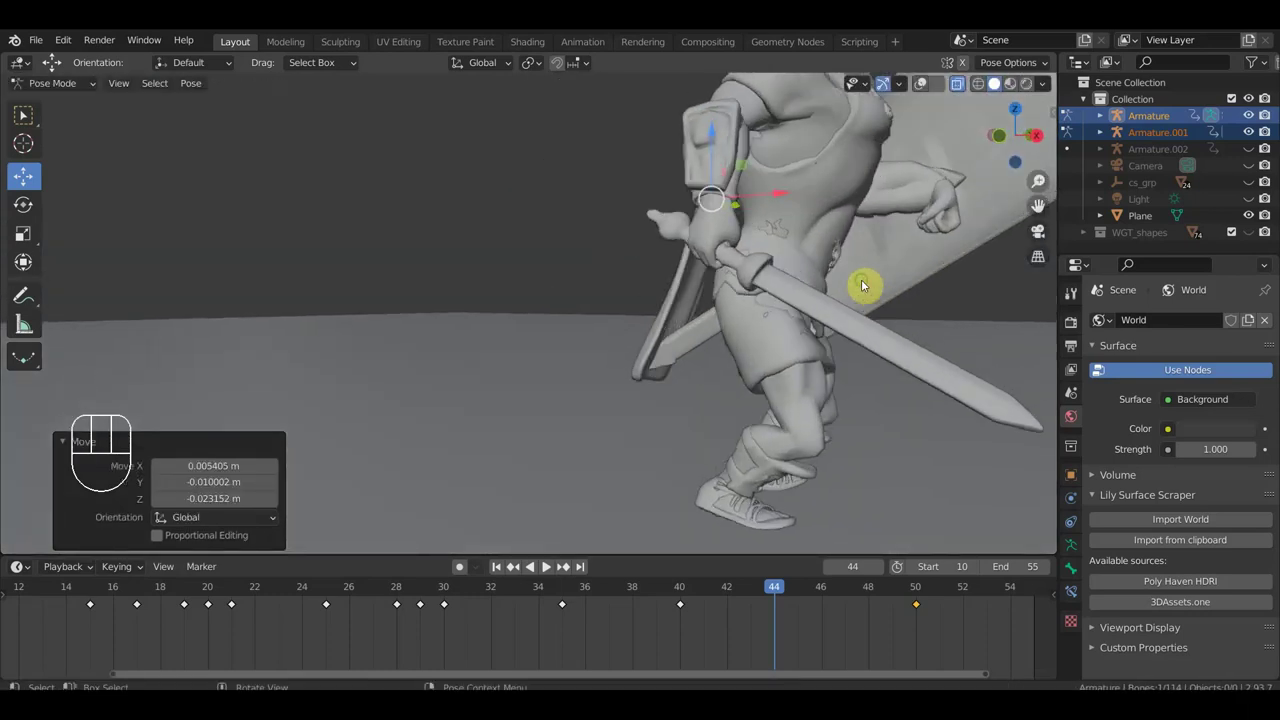
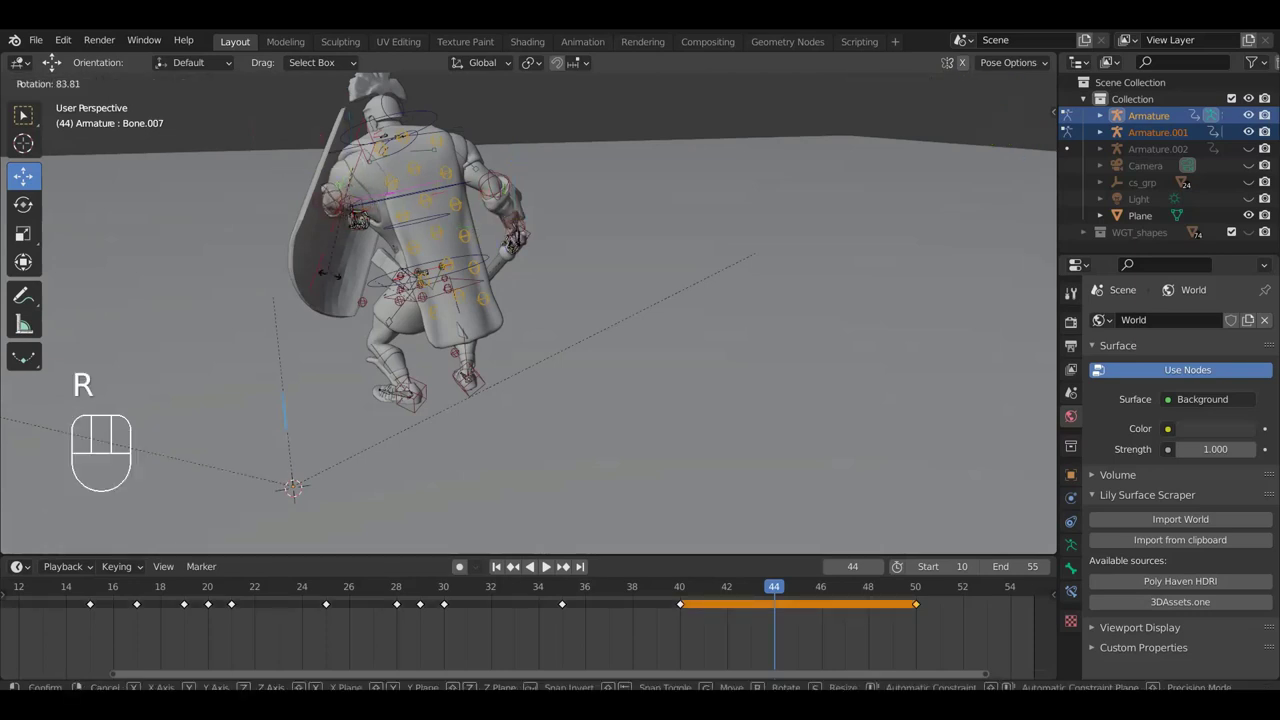
Turn the soldier's upper body at frame 44 and scrub toward frame 51 to check the motion.
drag(342, 280, 459, 264)
drag(475, 263, 791, 236)
drag(687, 309, 674, 311)
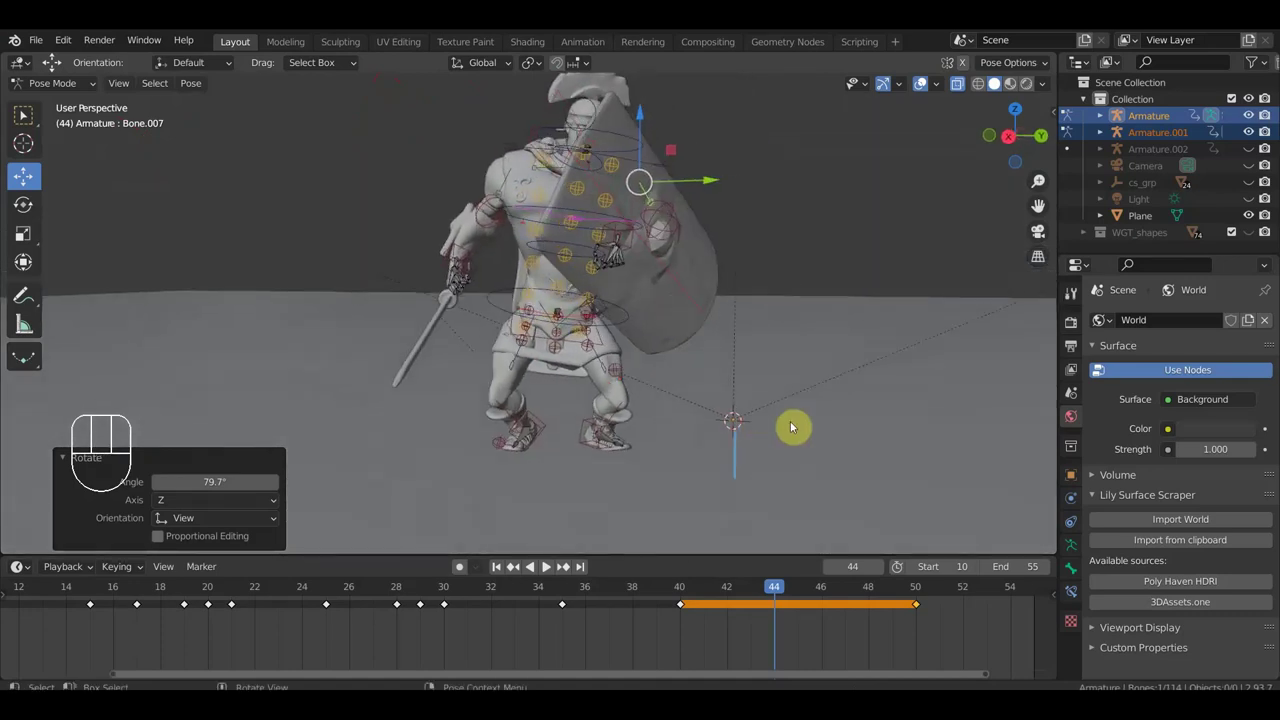
drag(730, 603, 920, 595)
drag(744, 395, 799, 380)
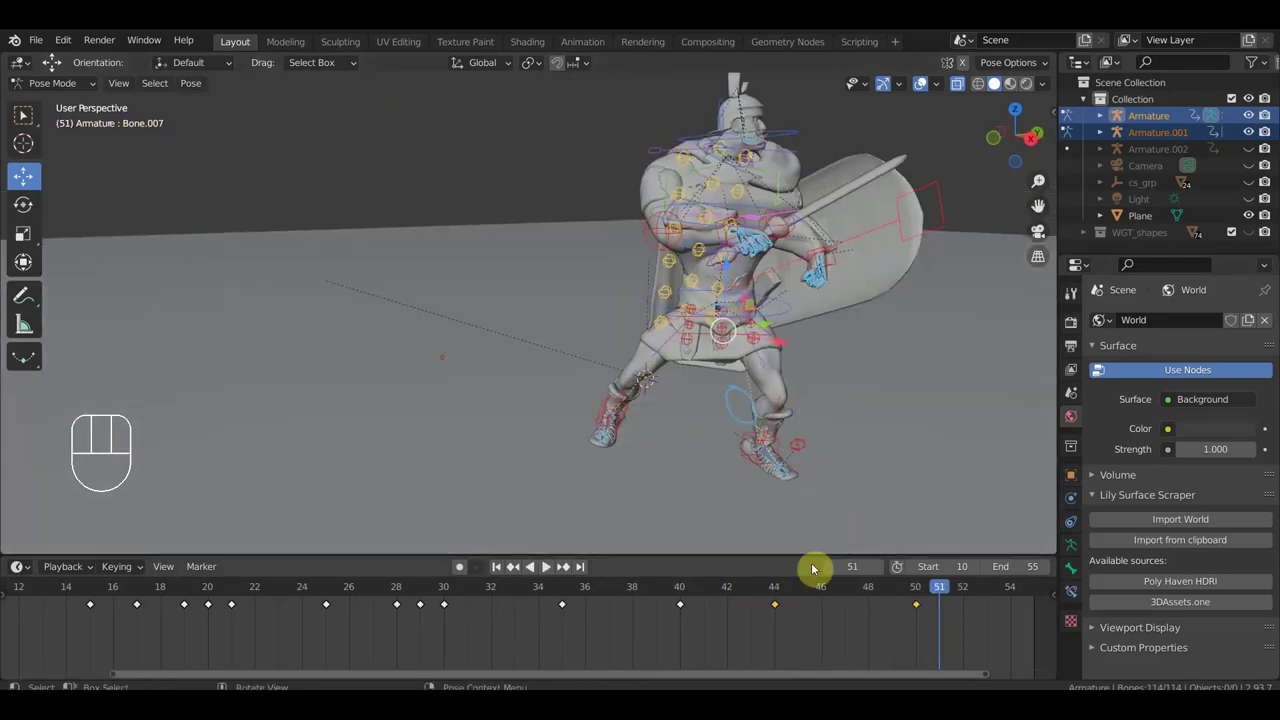
At frame 50 move the front and back foot controls, then return the playhead to frame 44.
click(770, 593)
drag(769, 597, 925, 607)
drag(902, 490, 946, 465)
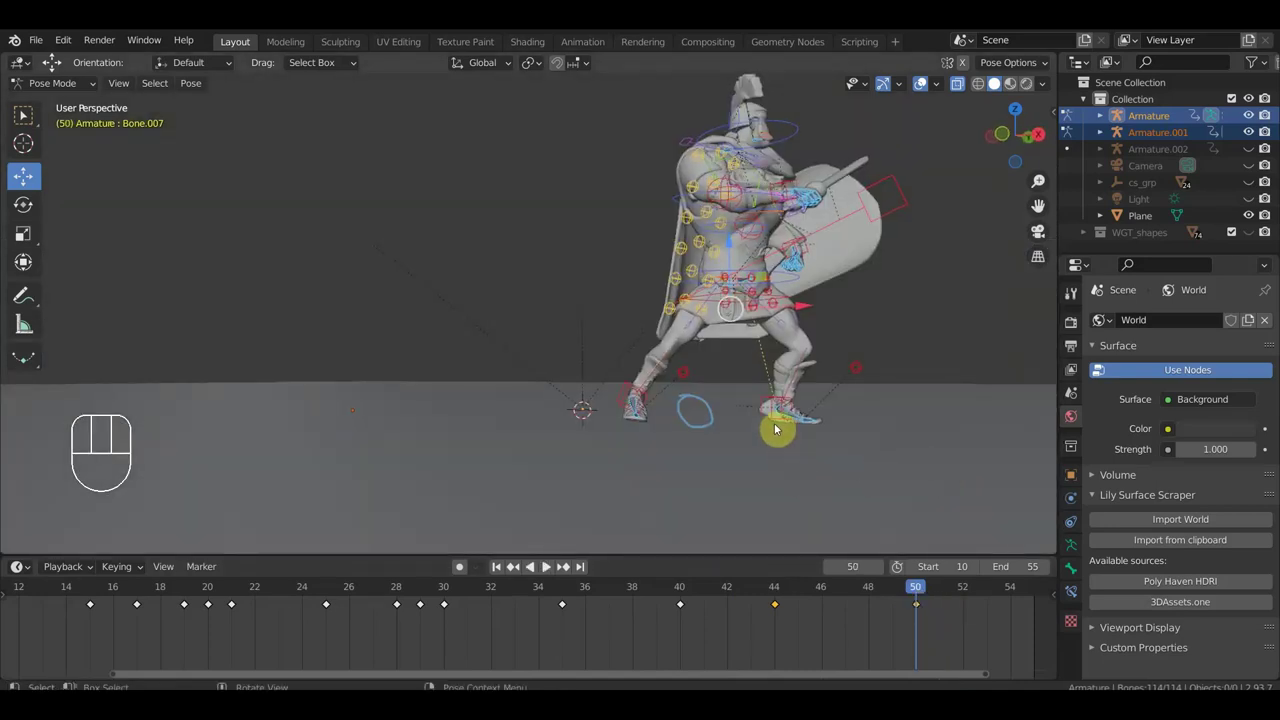
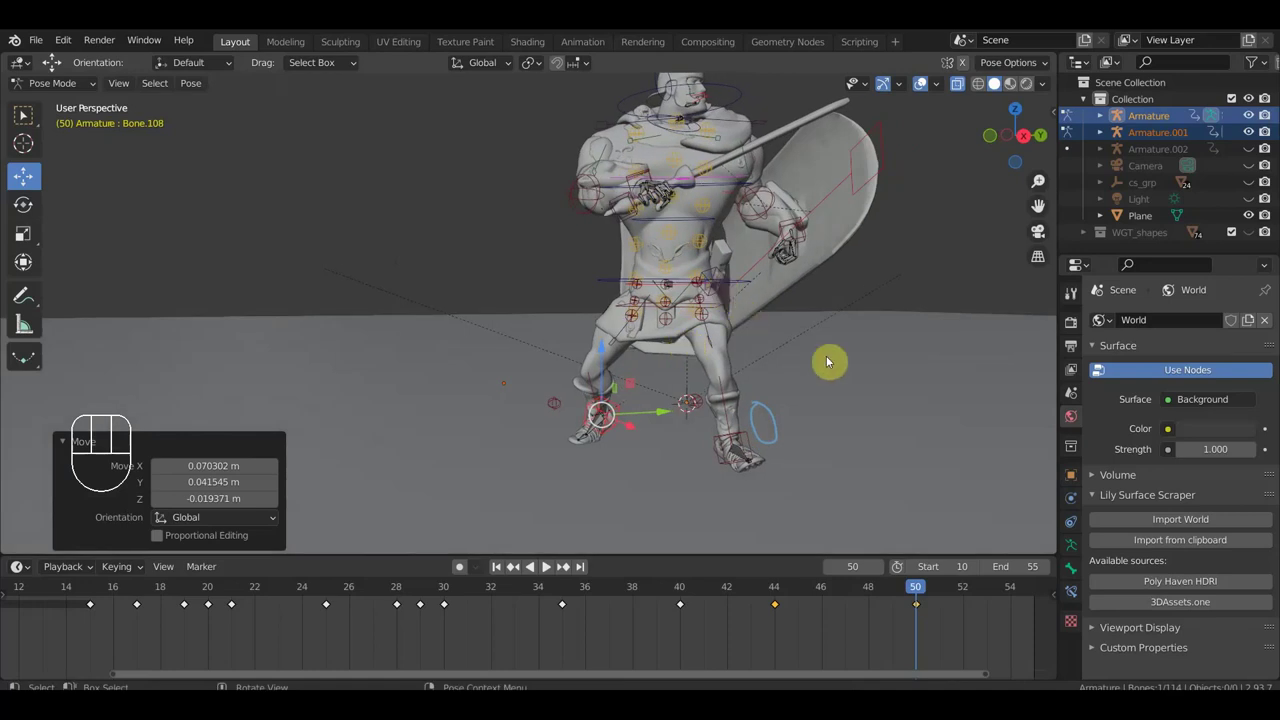
drag(900, 597, 787, 640)
drag(860, 363, 810, 393)
drag(821, 391, 761, 386)
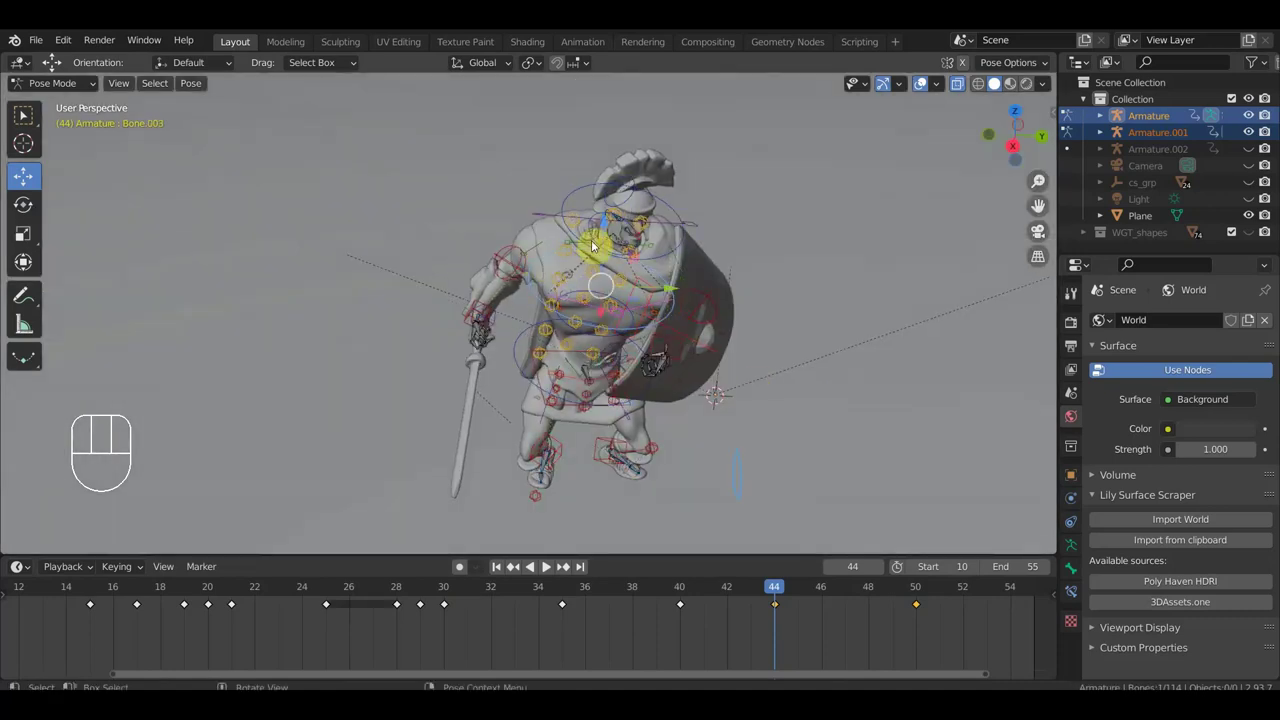
Select the chest bone and orbit around the soldier to inspect the frame-44 pose.
click(573, 201)
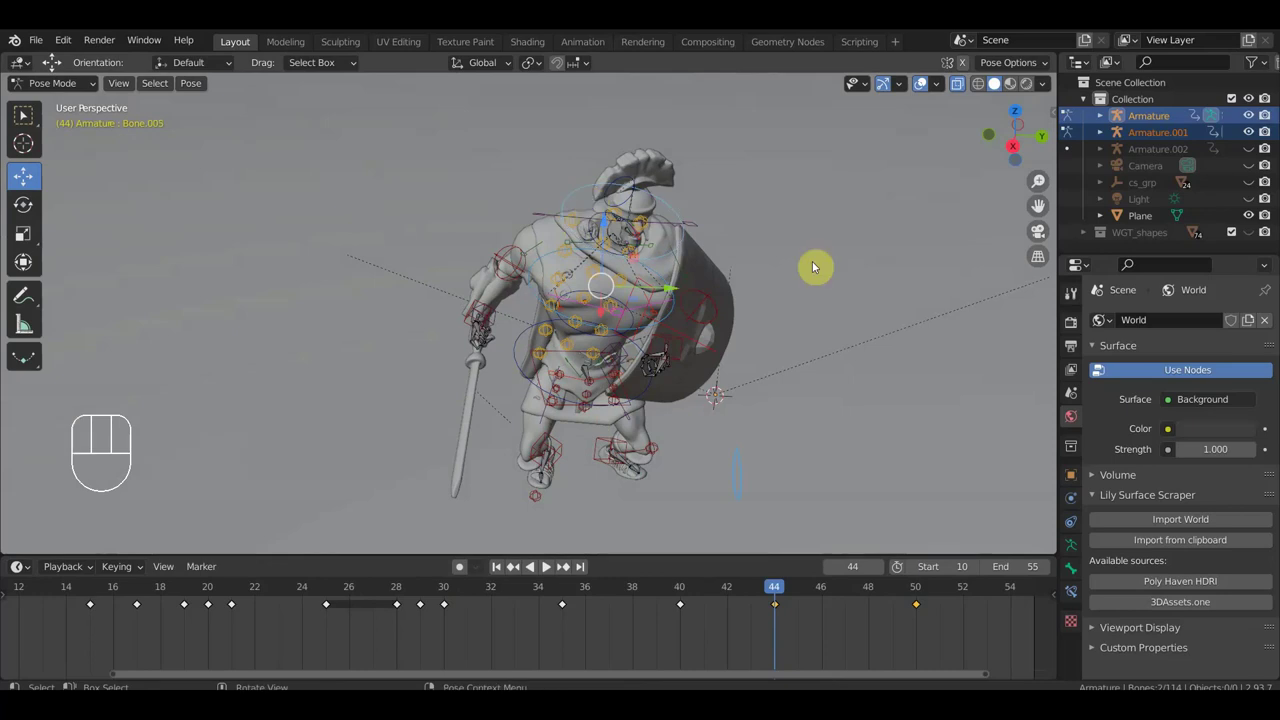
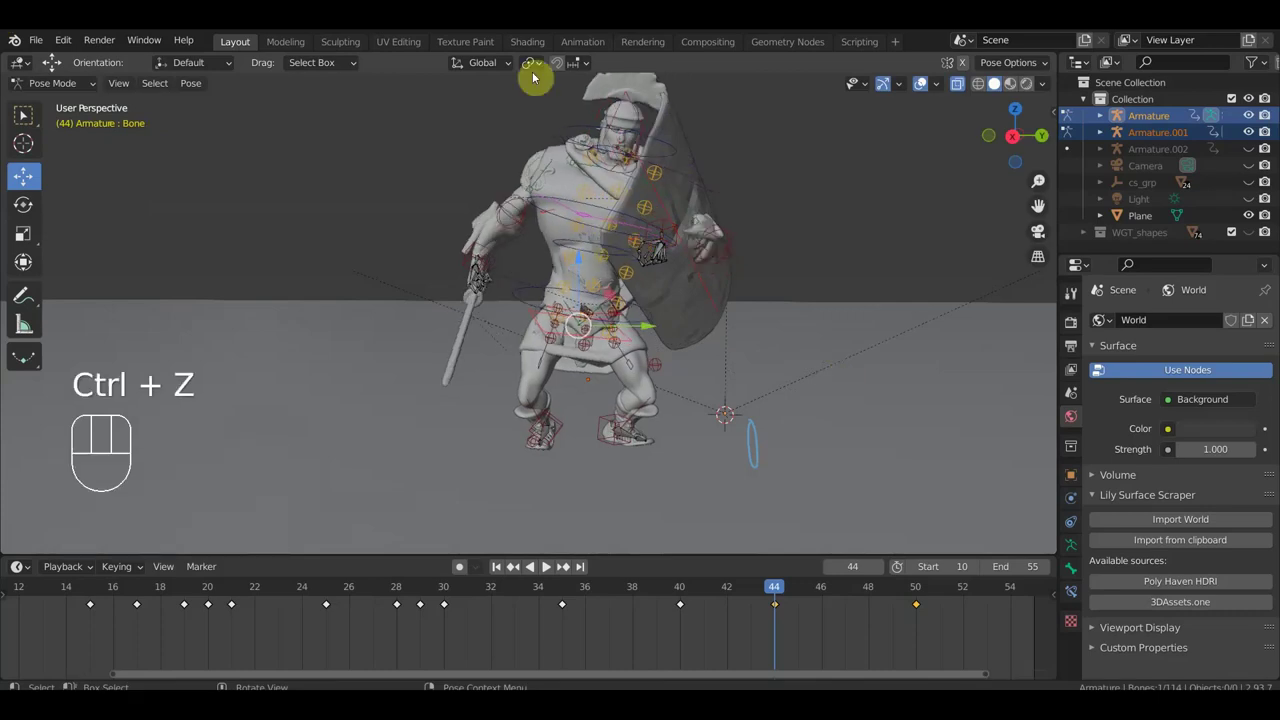
drag(574, 282, 663, 283)
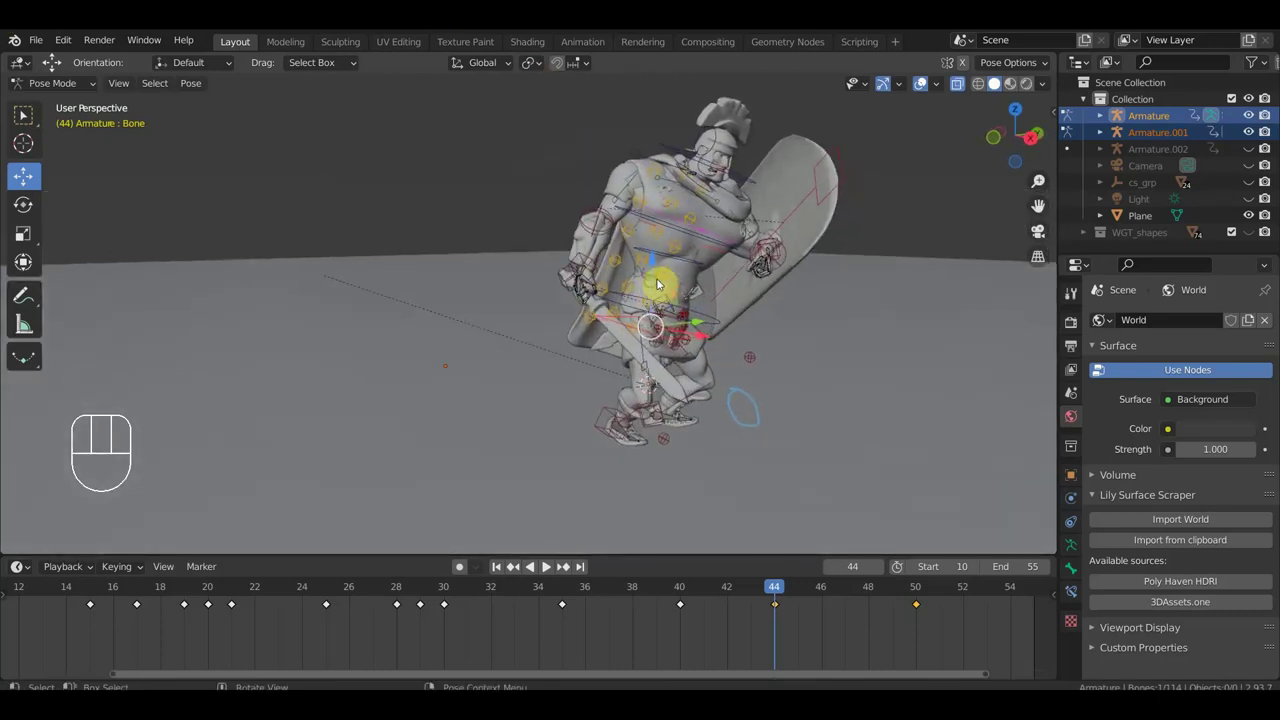
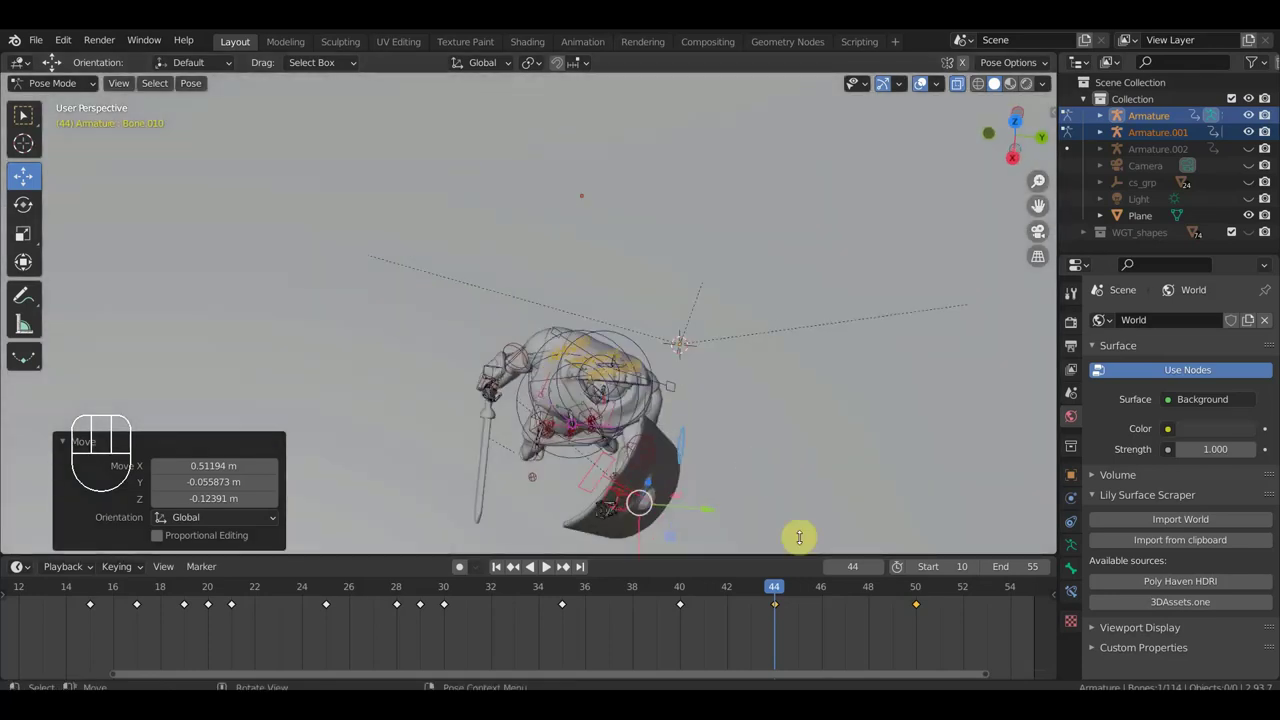
Rotate the shield bone to re-angle the shield, checking from behind and in front.
key(r)
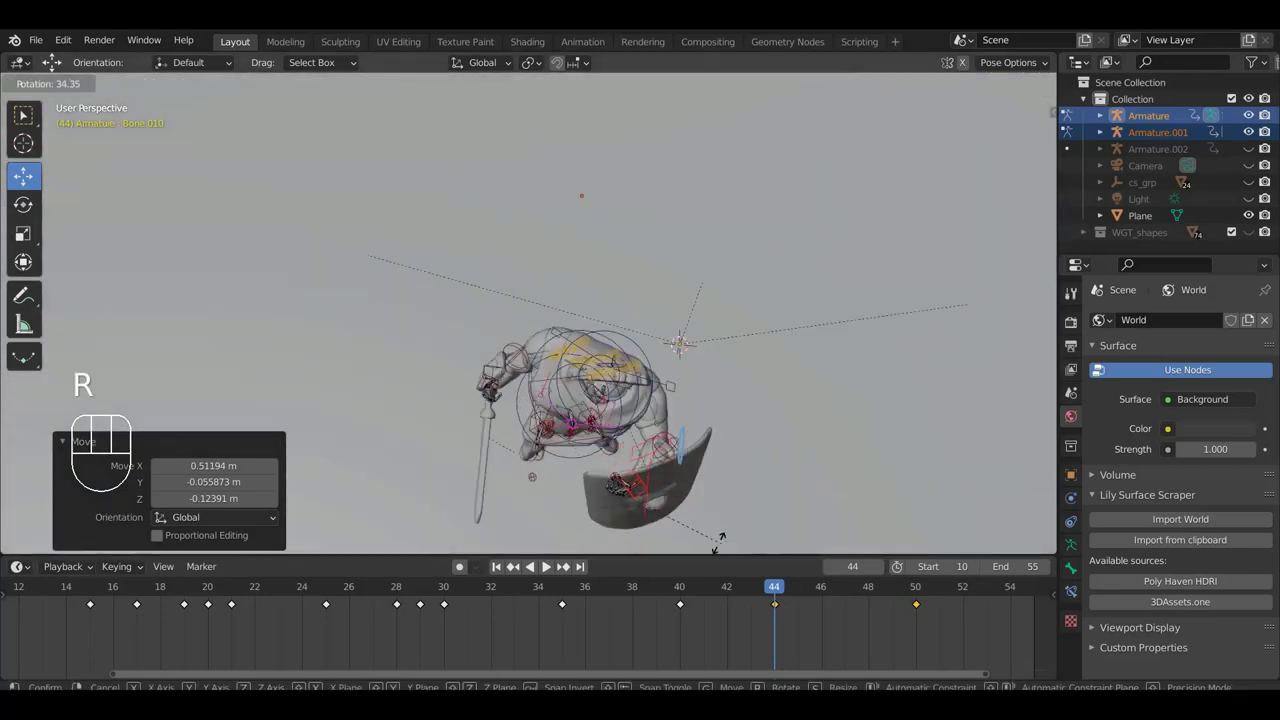
drag(795, 502, 595, 404)
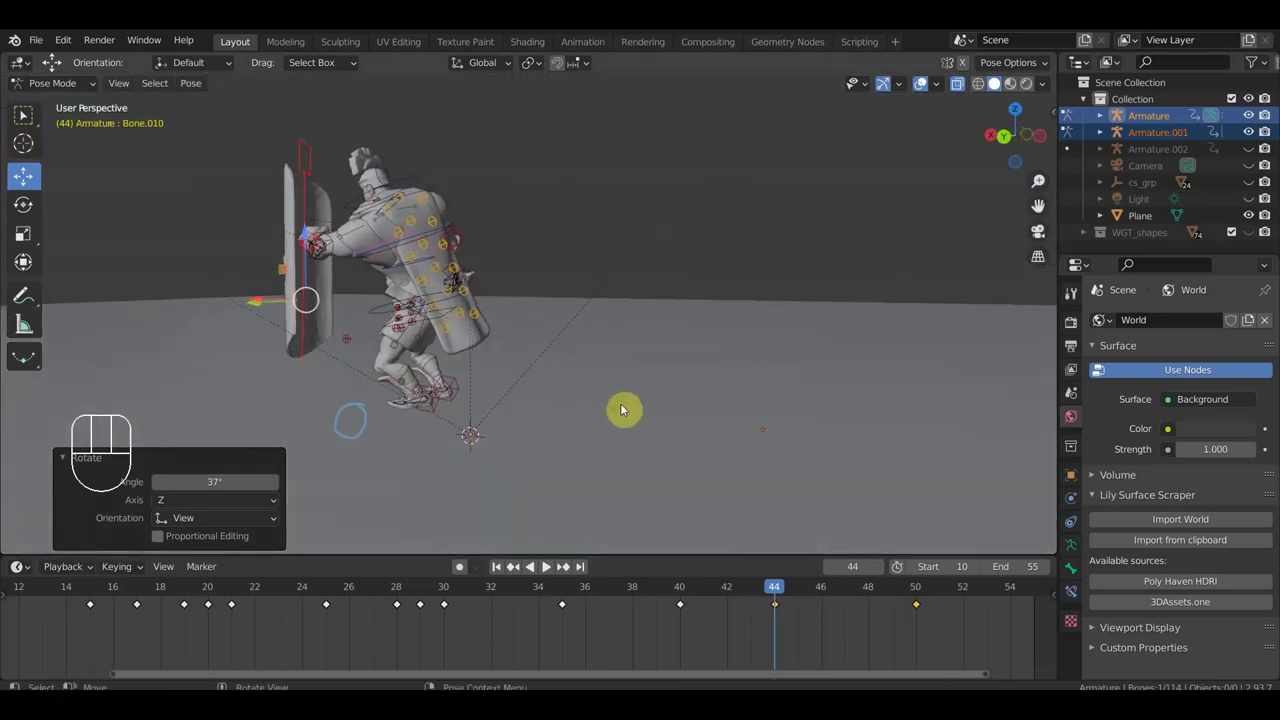
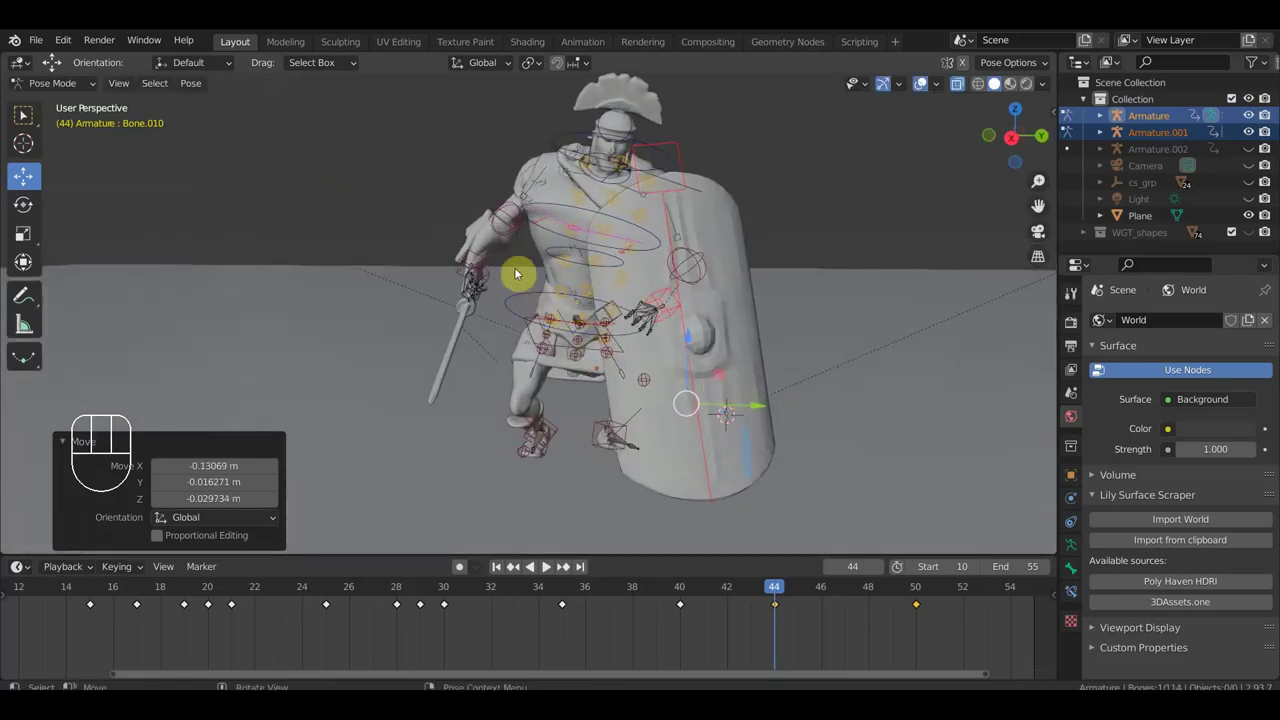
drag(539, 255, 553, 259)
drag(517, 283, 548, 288)
Select the sword hand bone and start rotating it to swing the blade downward.
middle_click(568, 362)
drag(581, 312, 669, 321)
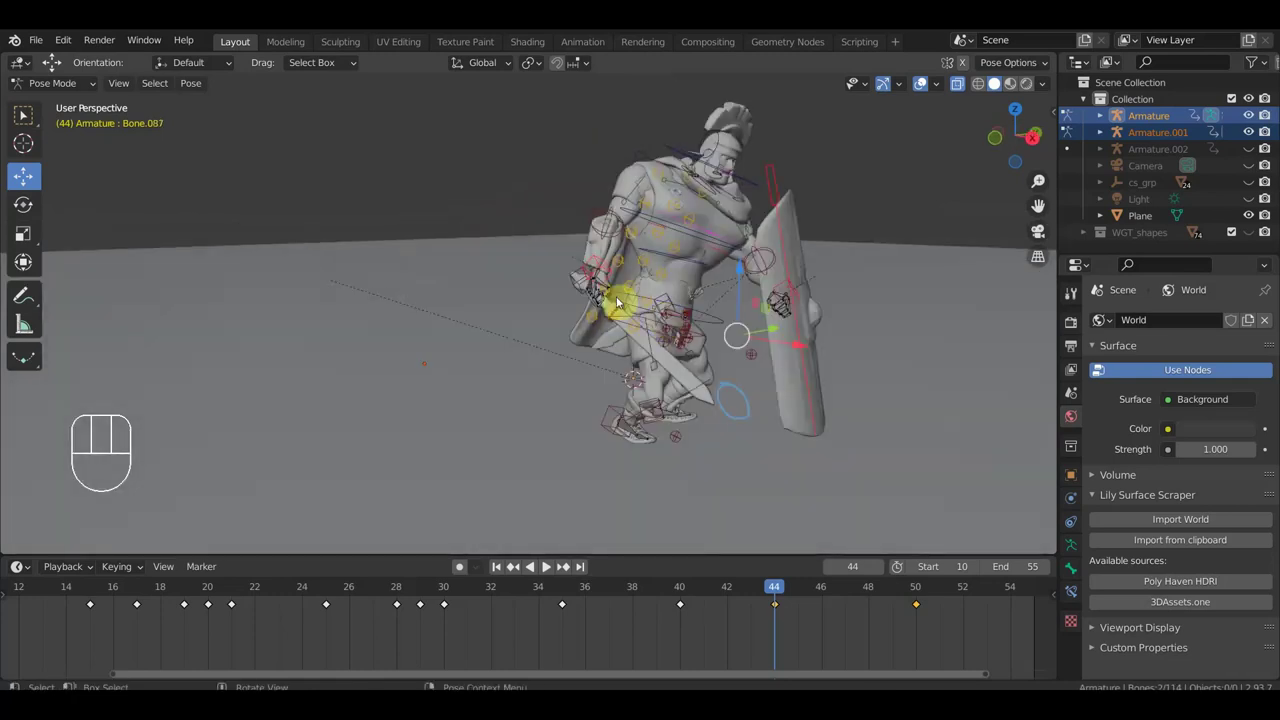
click(585, 283)
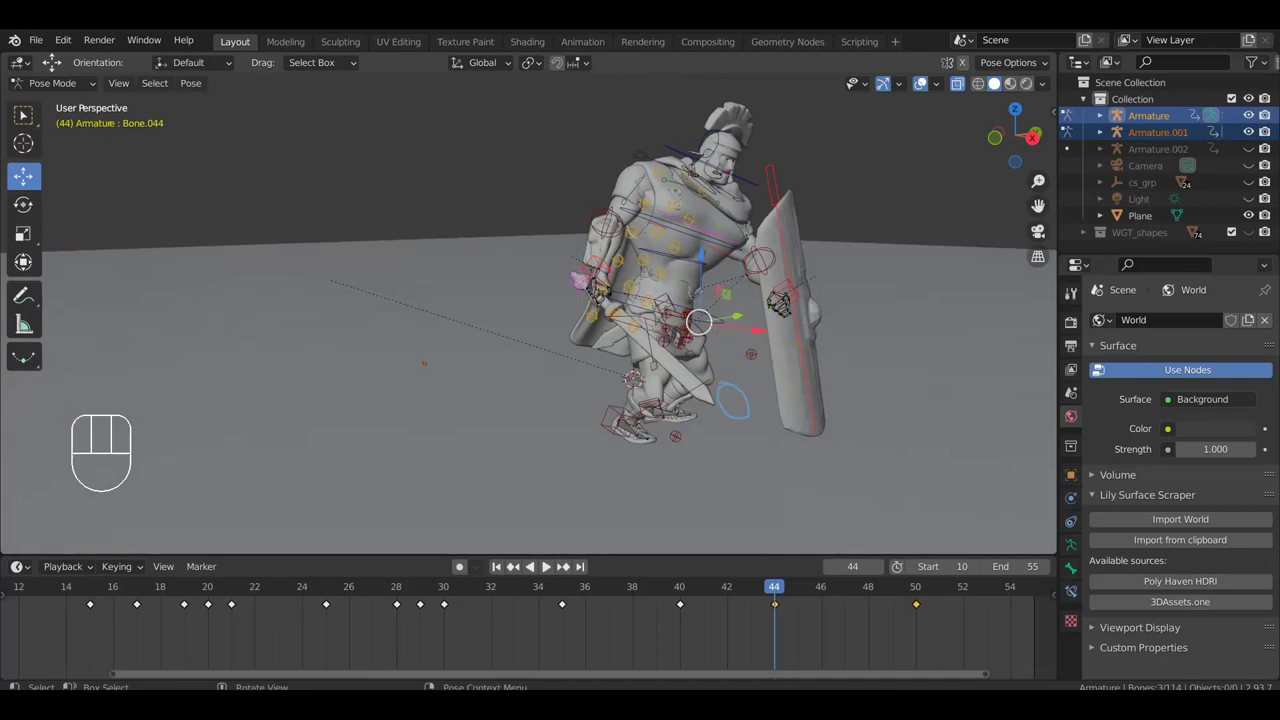
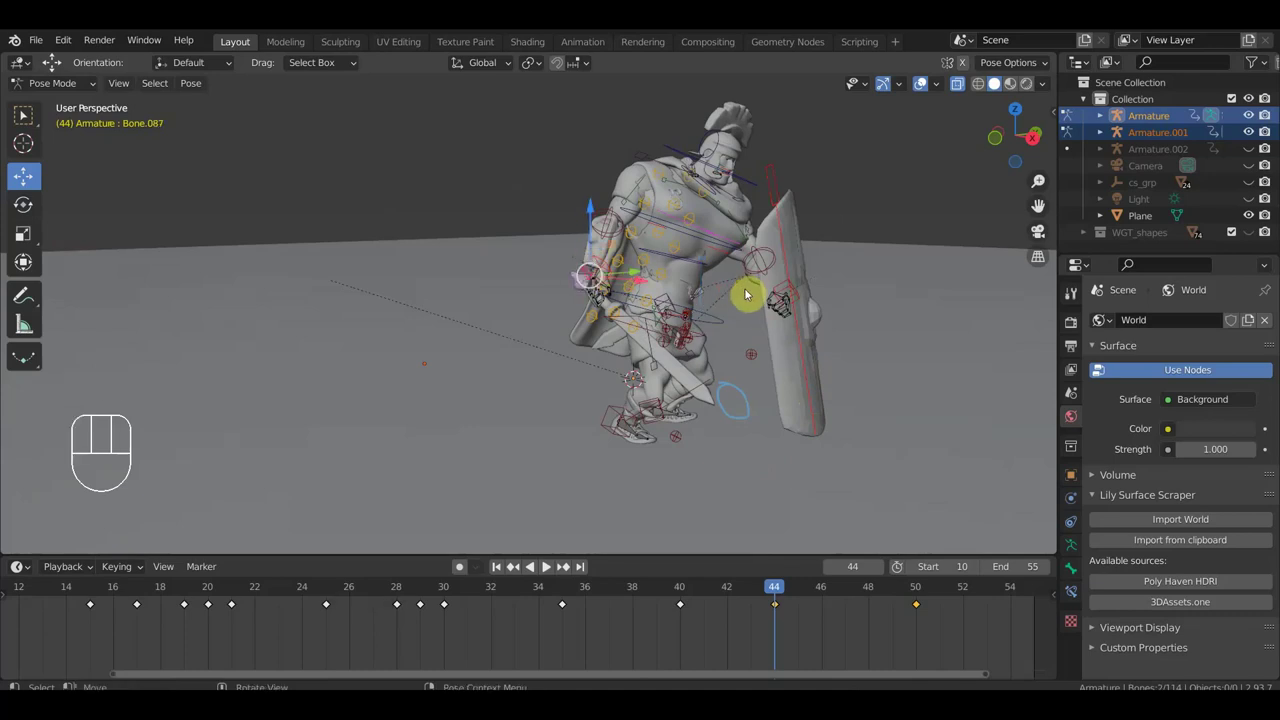
key(r)
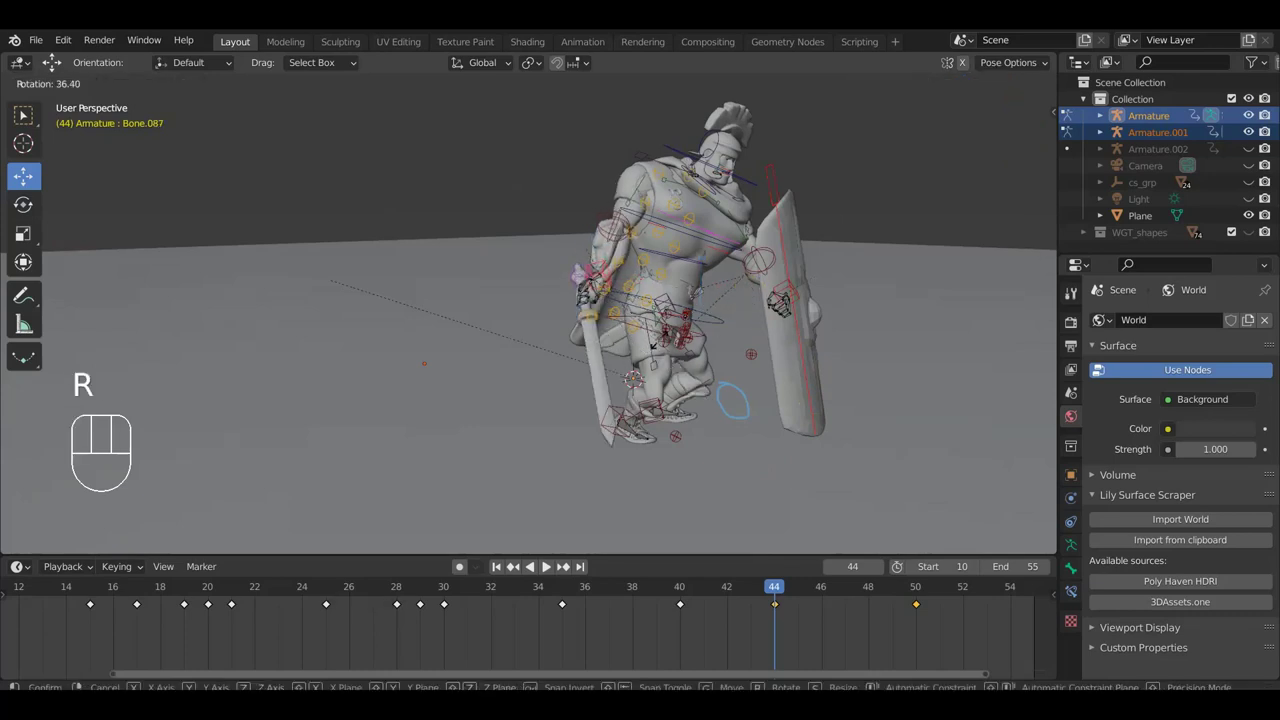
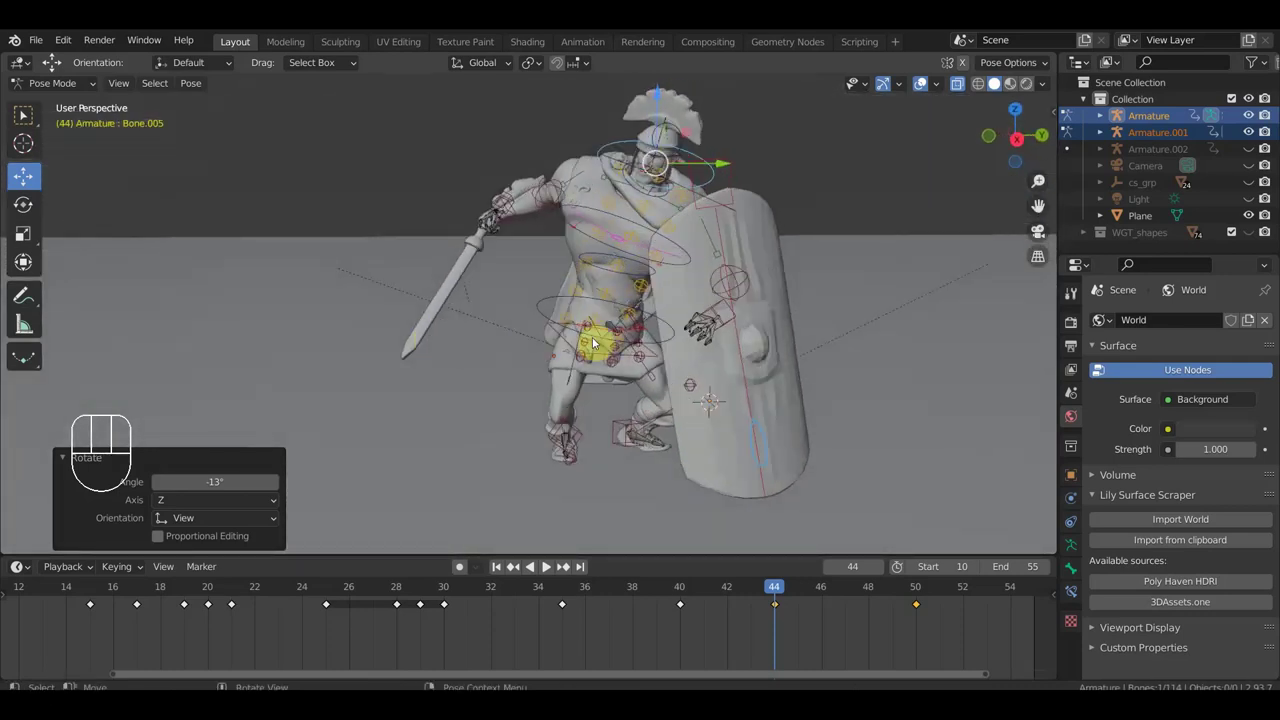
Review the finished frame-44 pose from several angles around the soldier.
drag(623, 442, 690, 436)
drag(910, 405, 967, 394)
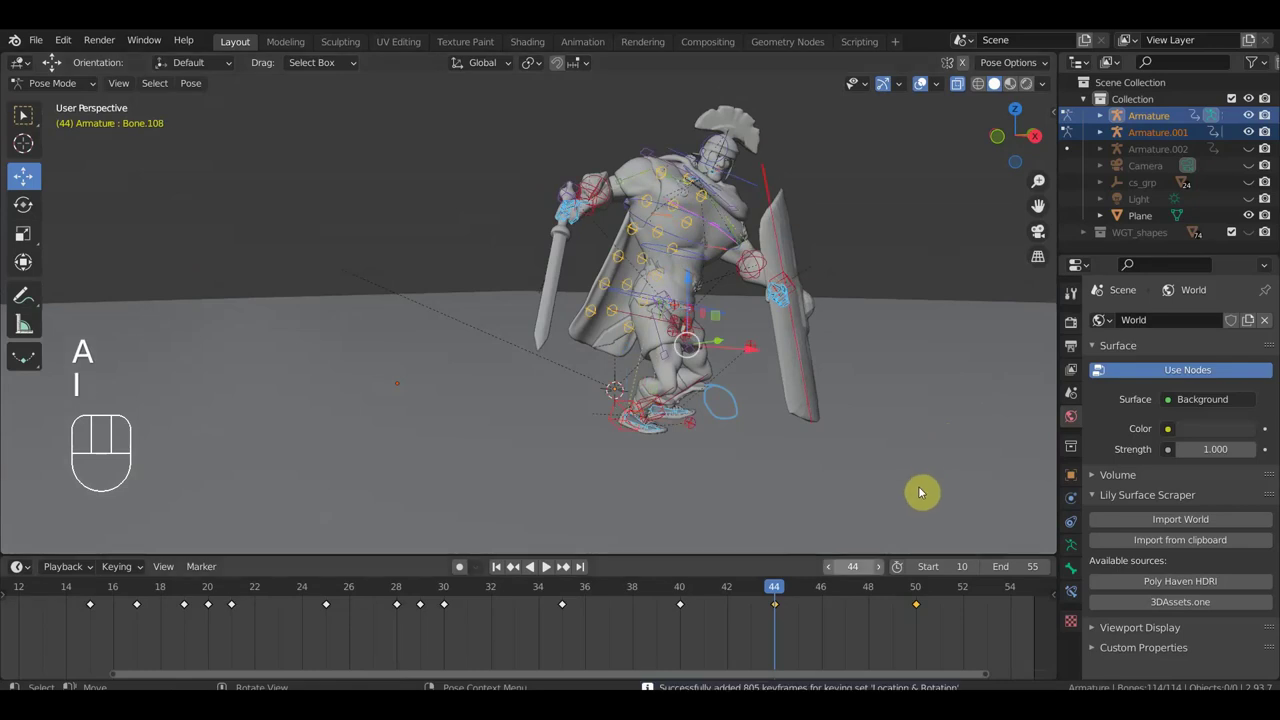
drag(748, 594, 797, 654)
drag(740, 449, 699, 457)
drag(821, 278, 883, 264)
middle_click(720, 273)
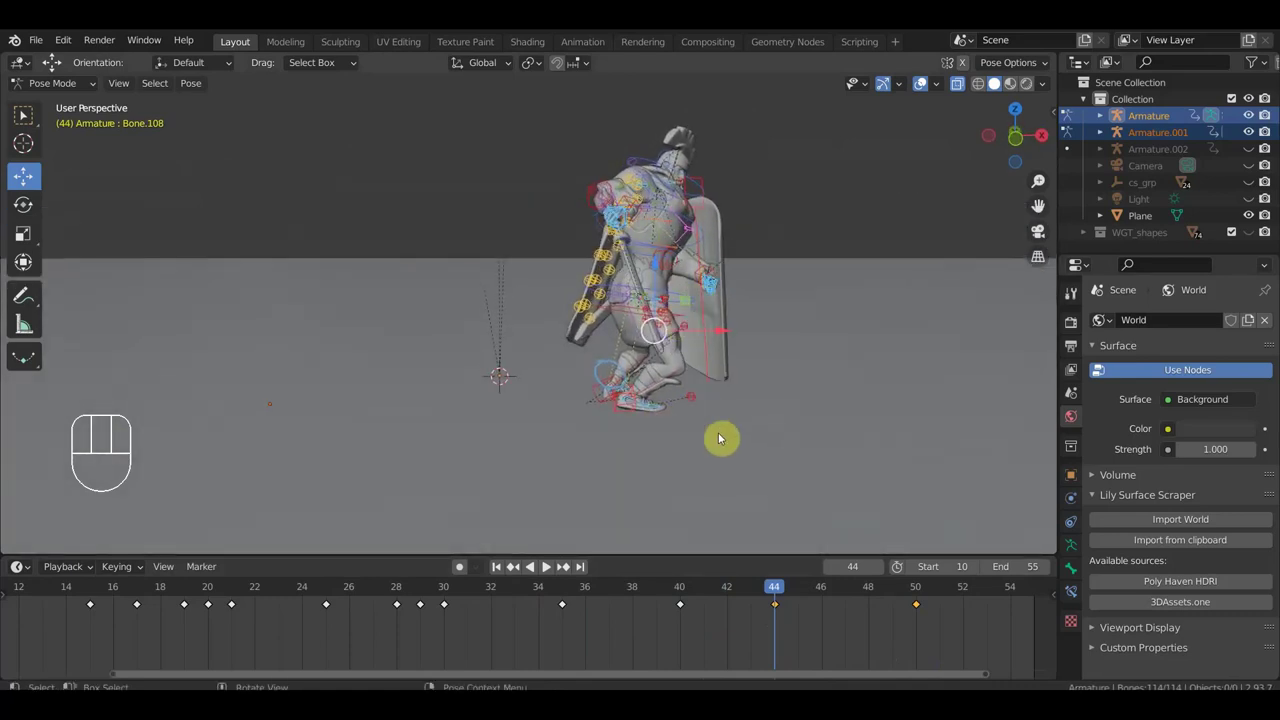
drag(781, 591, 924, 606)
drag(809, 392, 704, 403)
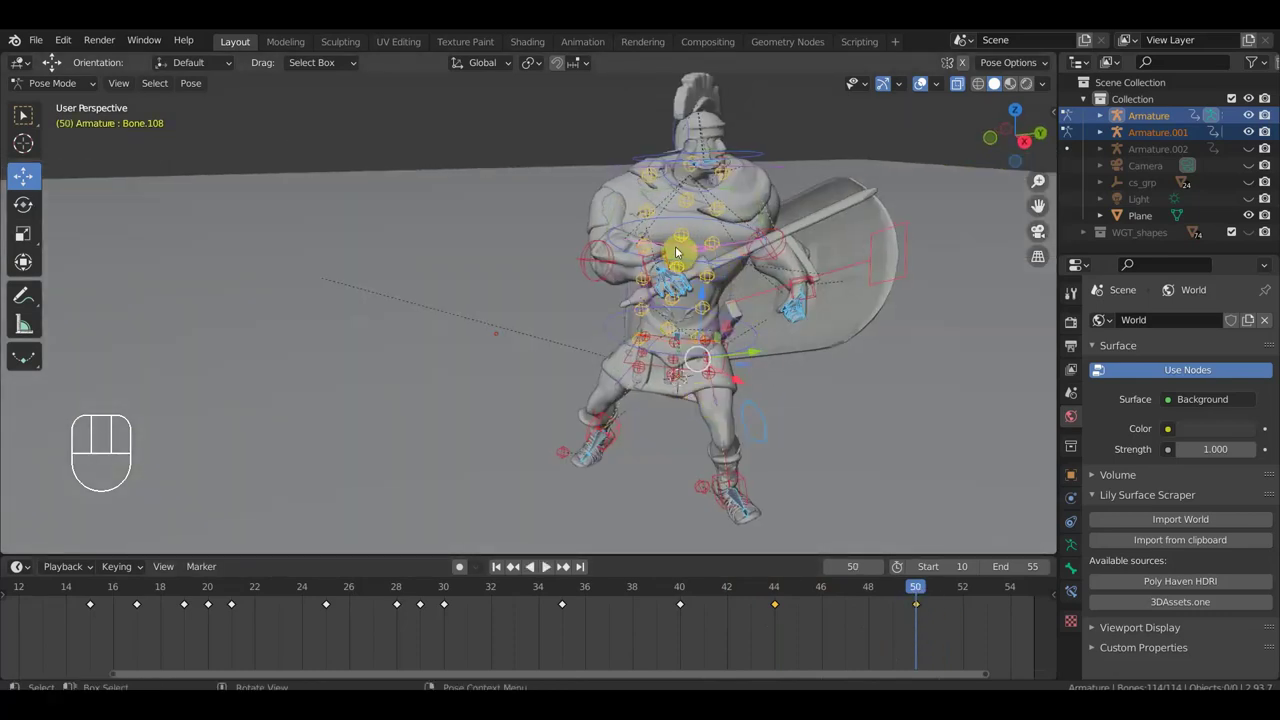
At frame 50, twist a spine bone around the vertical axis from top view to turn the torso.
click(676, 226)
key(KP_7)
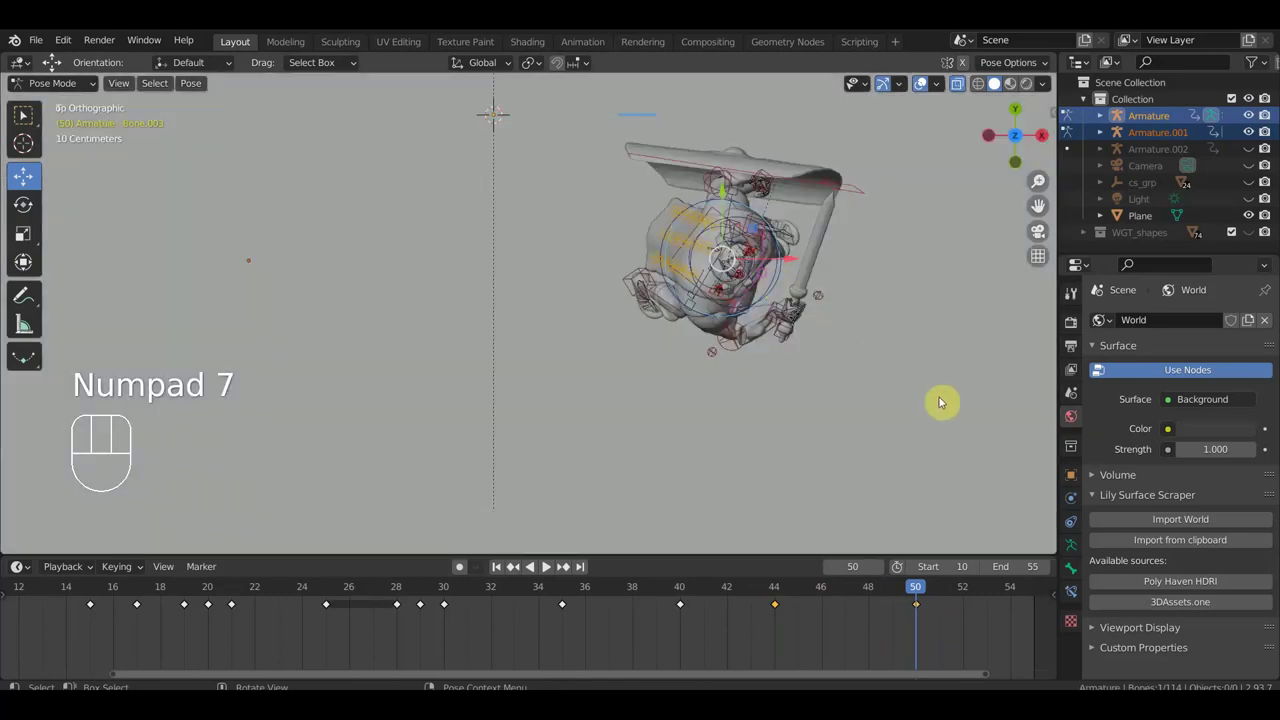
drag(859, 380, 673, 233)
drag(593, 308, 814, 328)
drag(827, 322, 785, 339)
click(785, 339)
key(KP_7)
key(r)
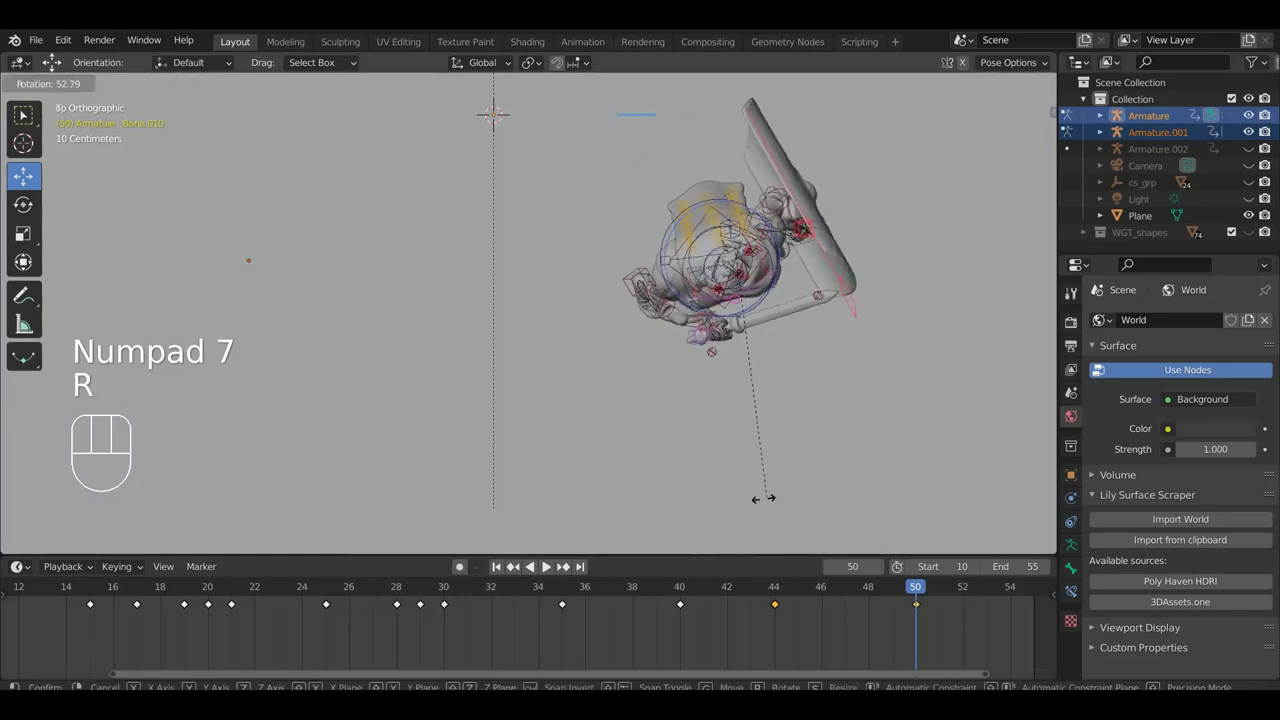
click(698, 511)
Reposition and rotate the soldier's front foot bone, then check the pose in perspective.
drag(753, 467, 700, 319)
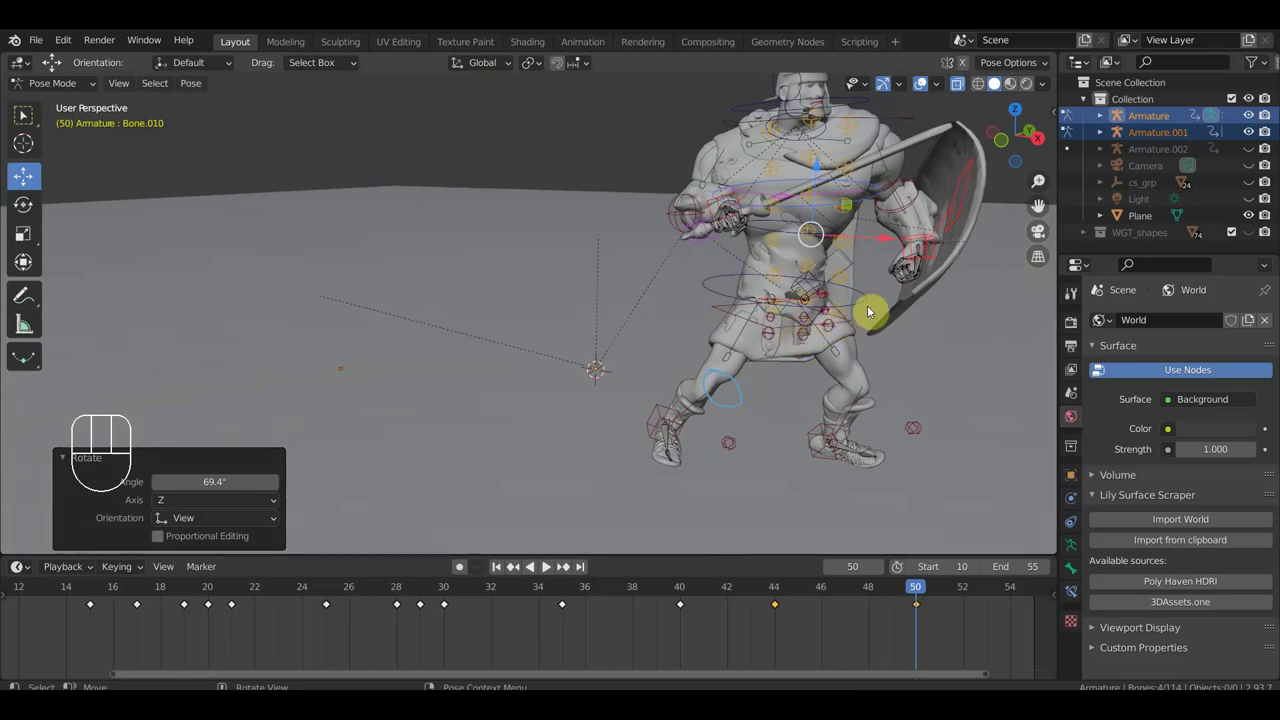
drag(868, 314, 831, 325)
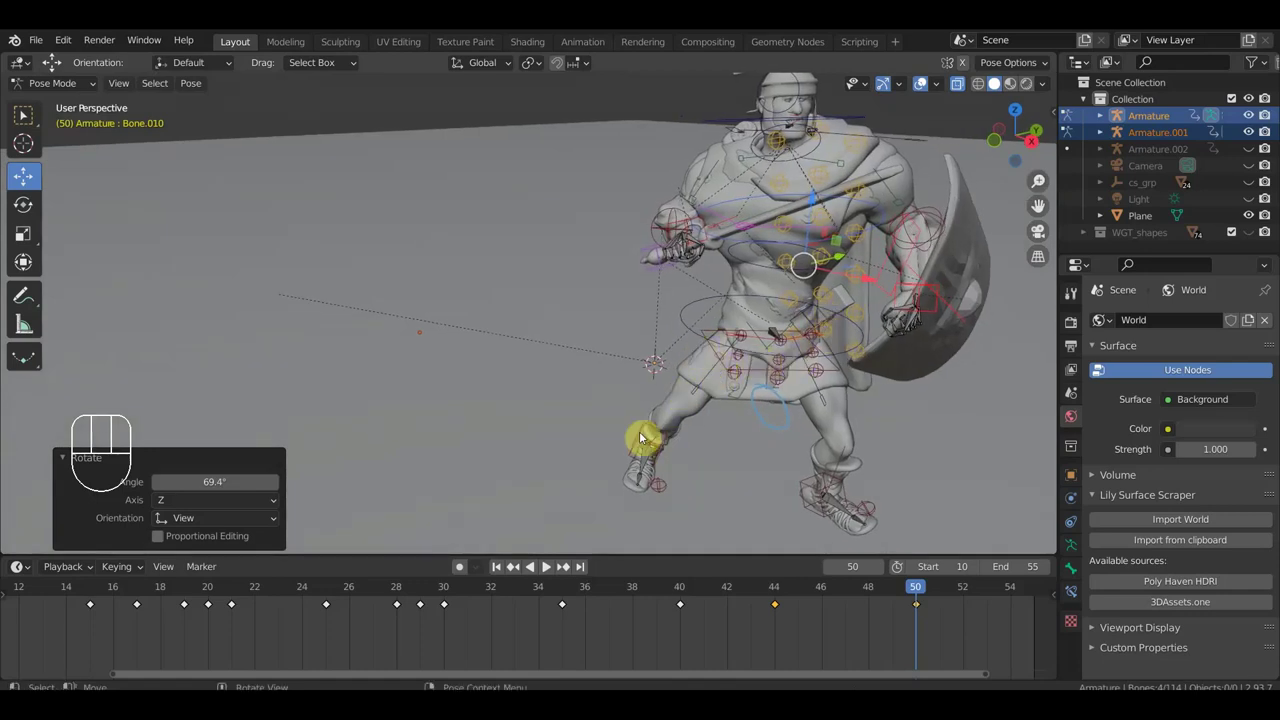
click(646, 434)
drag(692, 428, 727, 416)
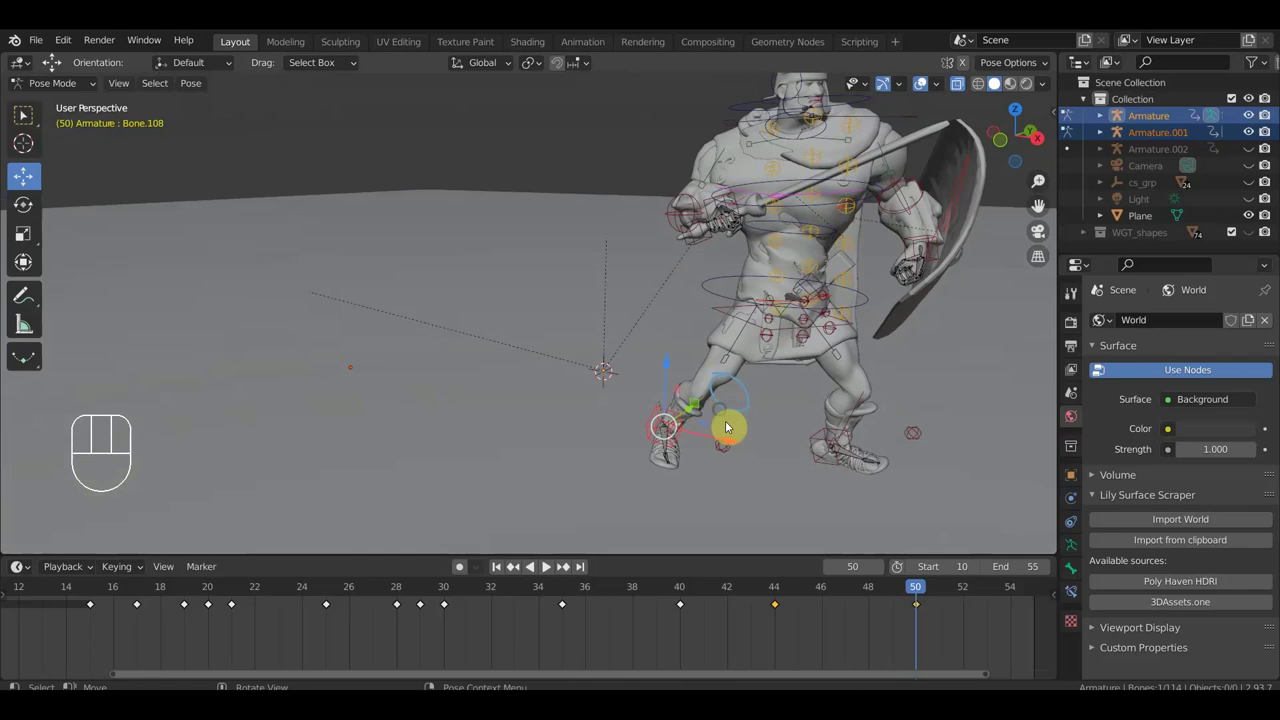
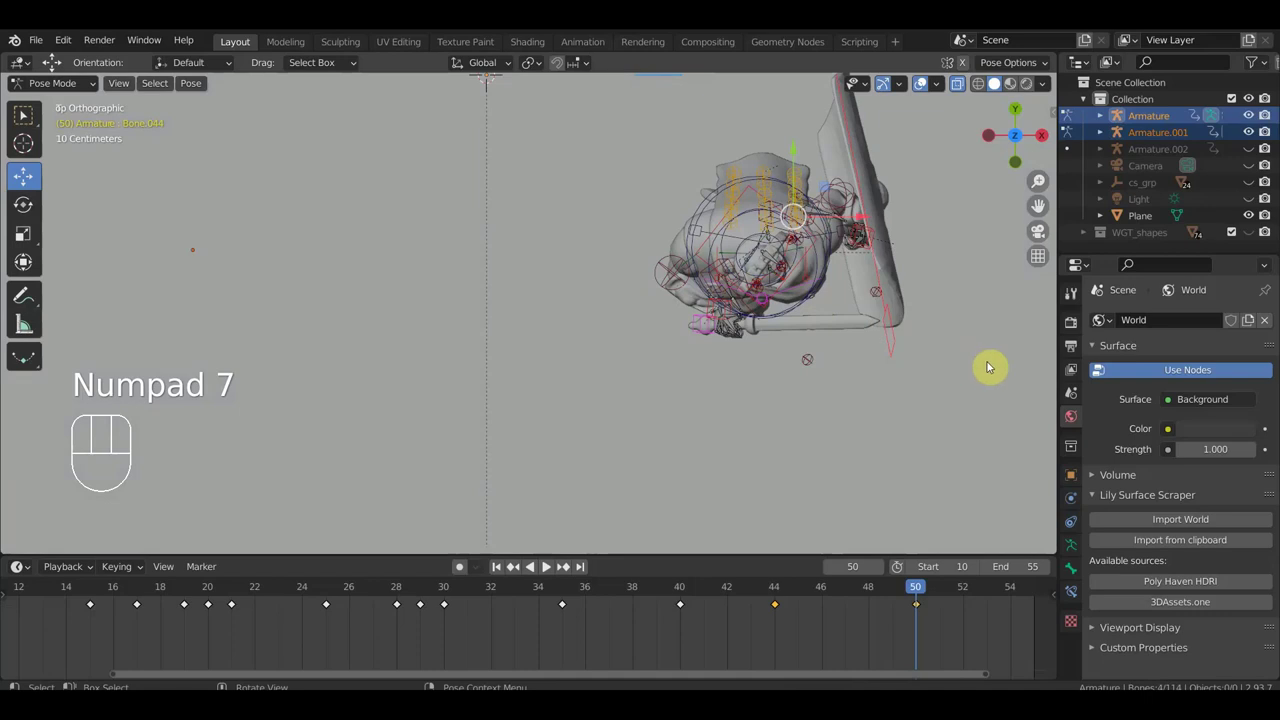
key(r)
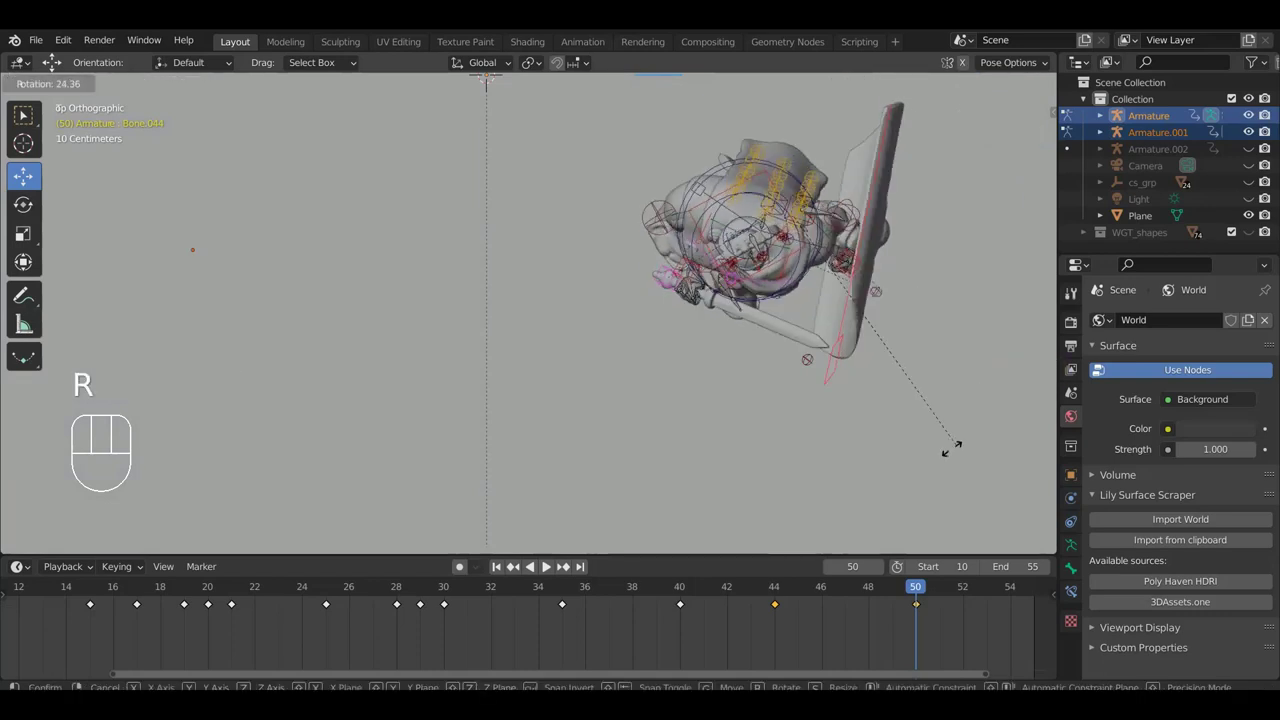
click(912, 469)
drag(885, 392, 827, 296)
drag(847, 297, 900, 260)
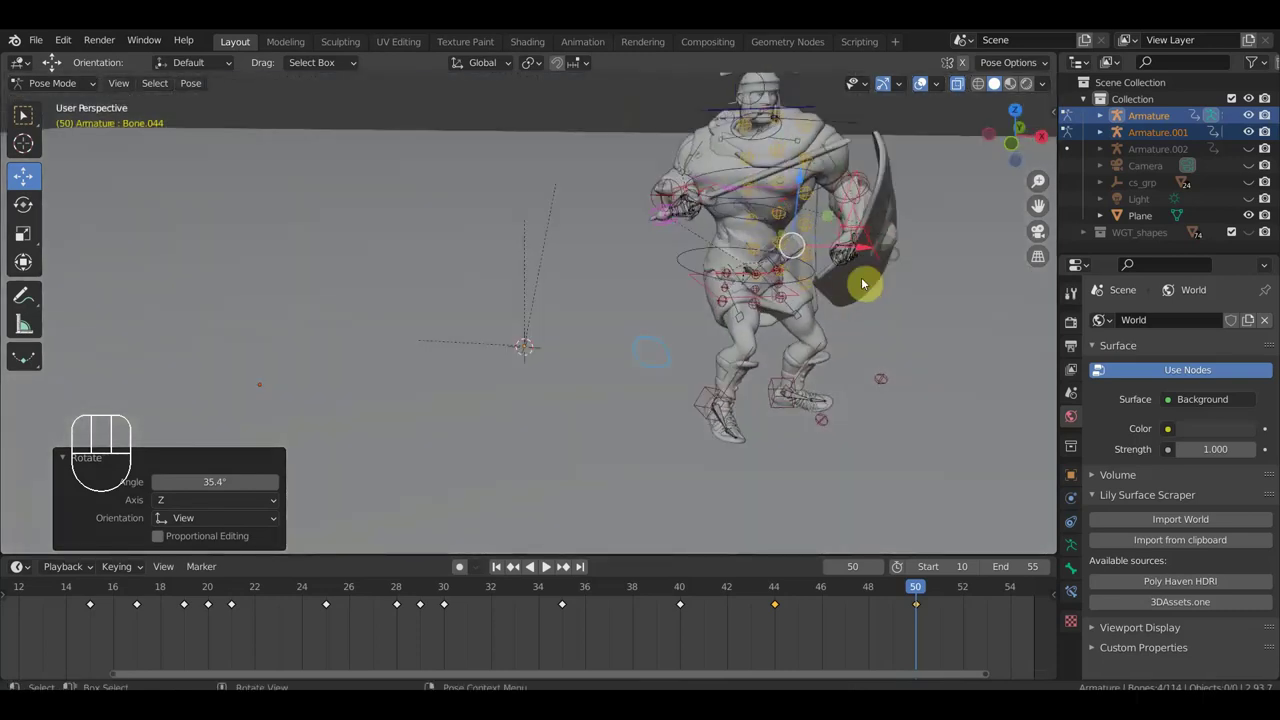
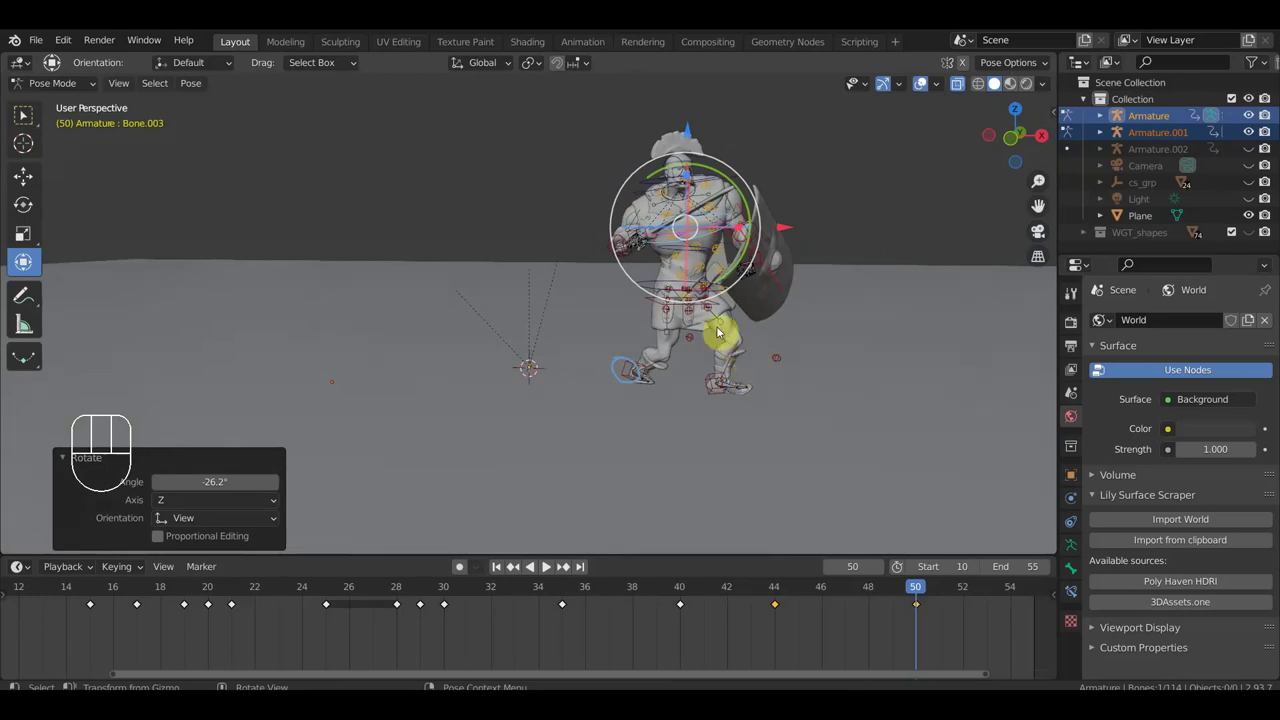
Twist the soldier's upper body further at frame 50 by rotating the torso bones.
drag(717, 326, 691, 327)
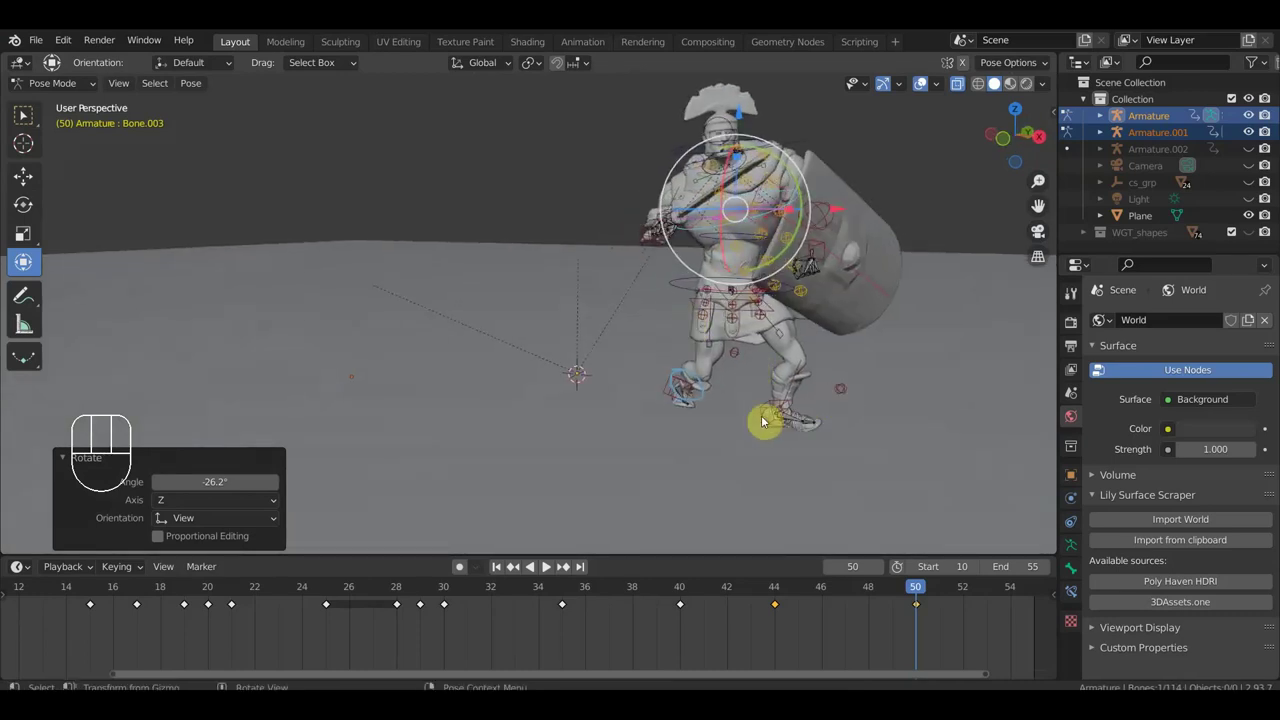
click(770, 412)
drag(901, 457, 830, 486)
middle_click(900, 480)
key(r)
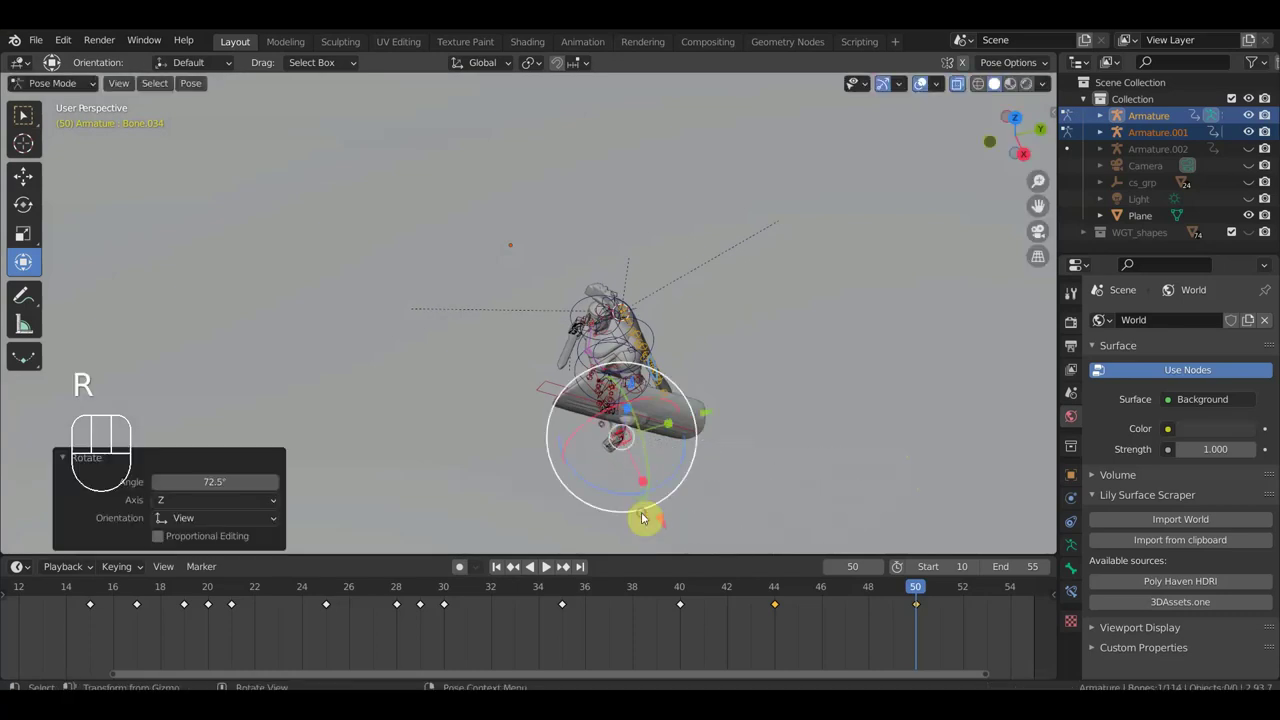
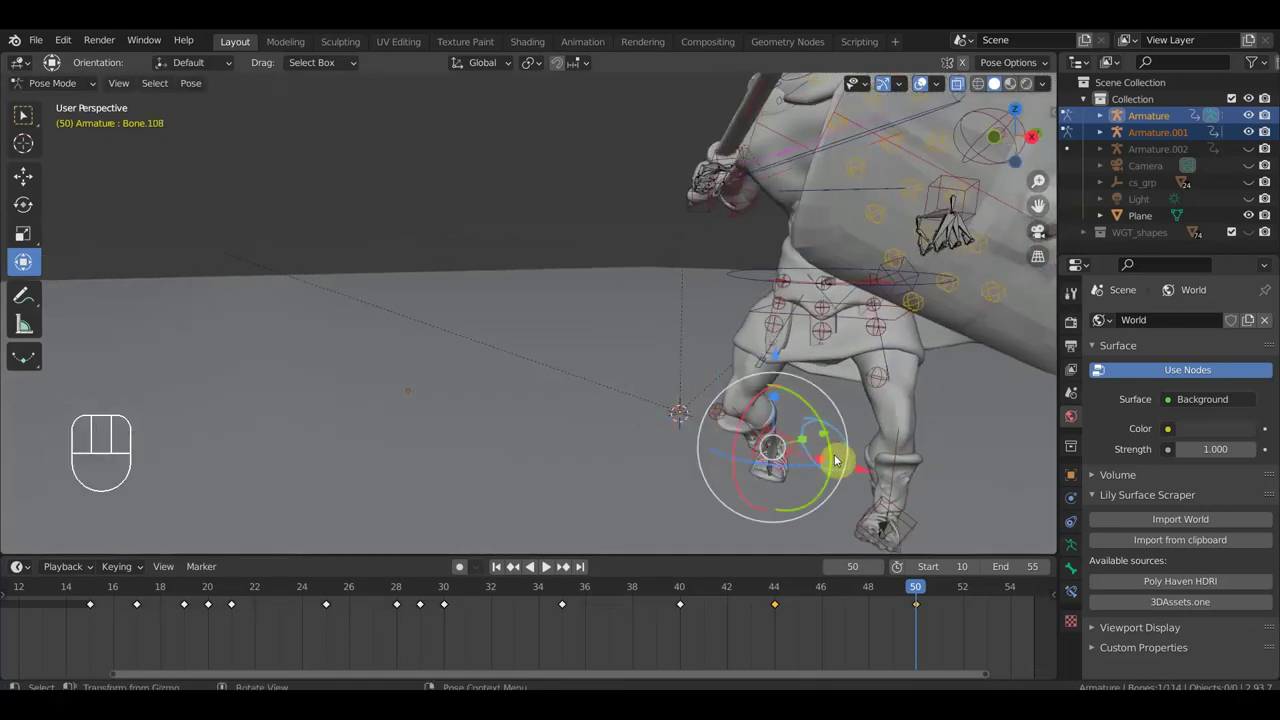
Rotate the foot bone and pull the leg control back, stretching the leg behind him.
key(r)
middle_click(909, 419)
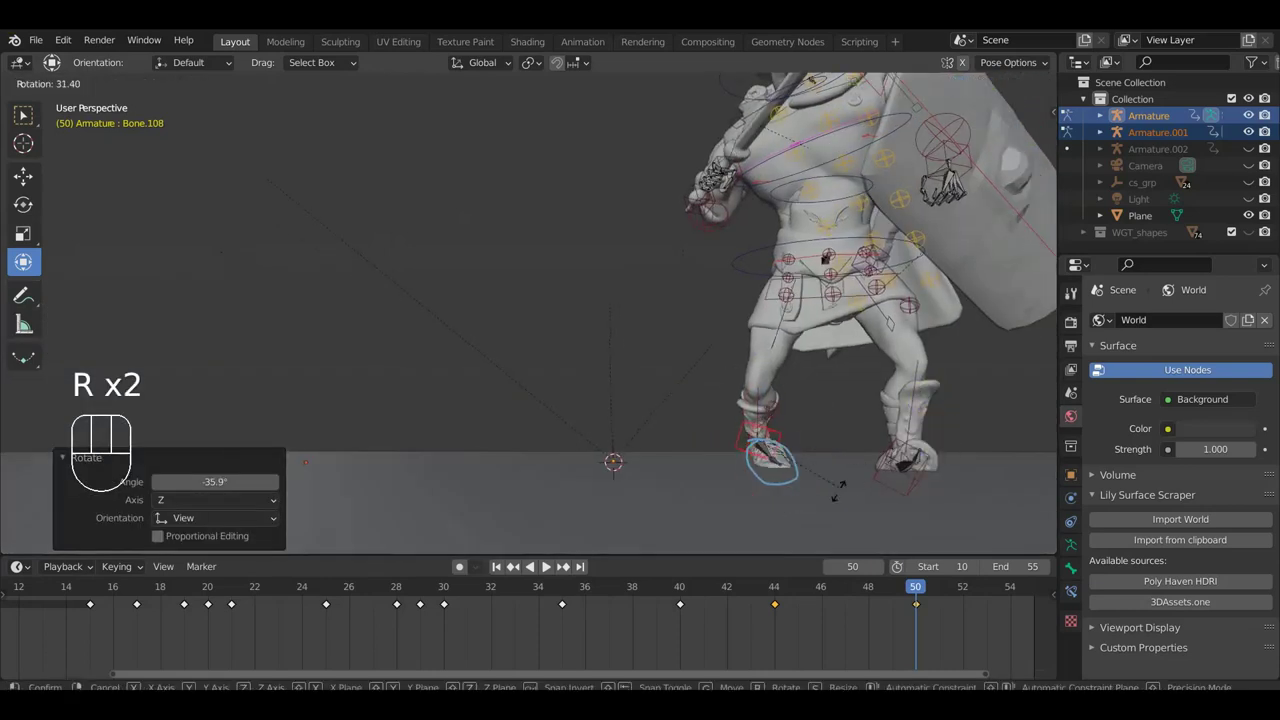
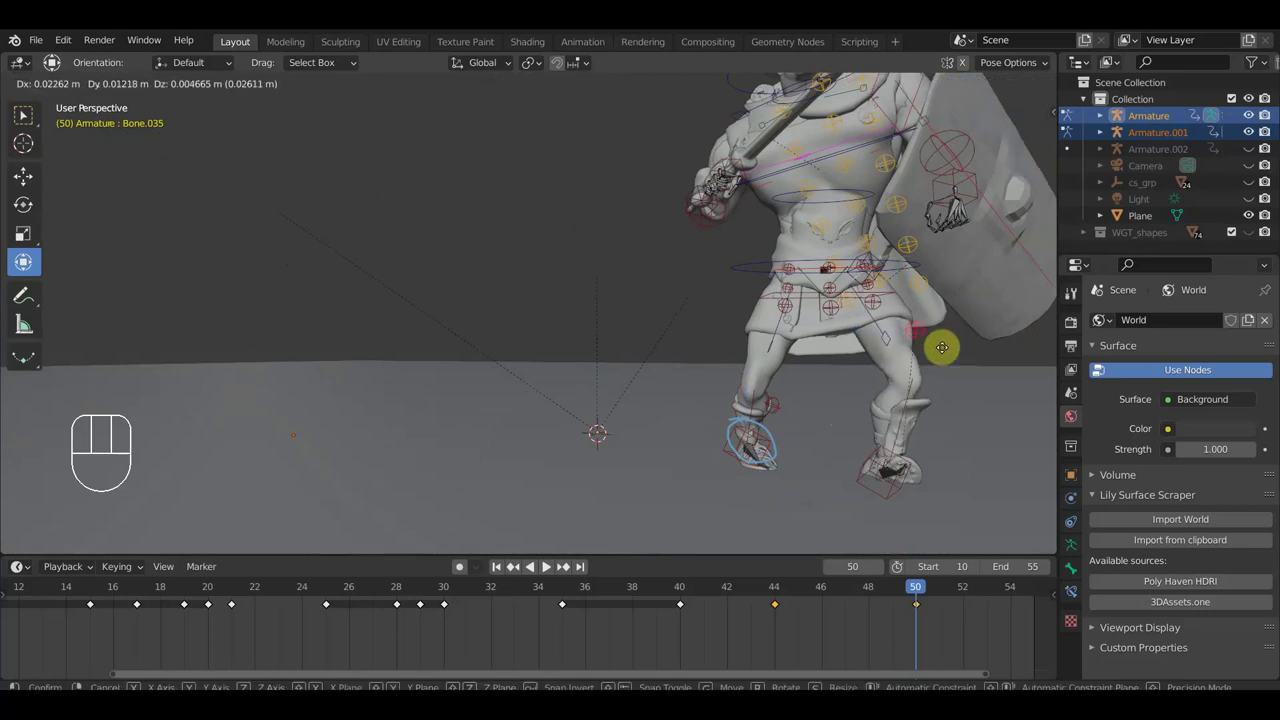
click(881, 460)
middle_click(974, 475)
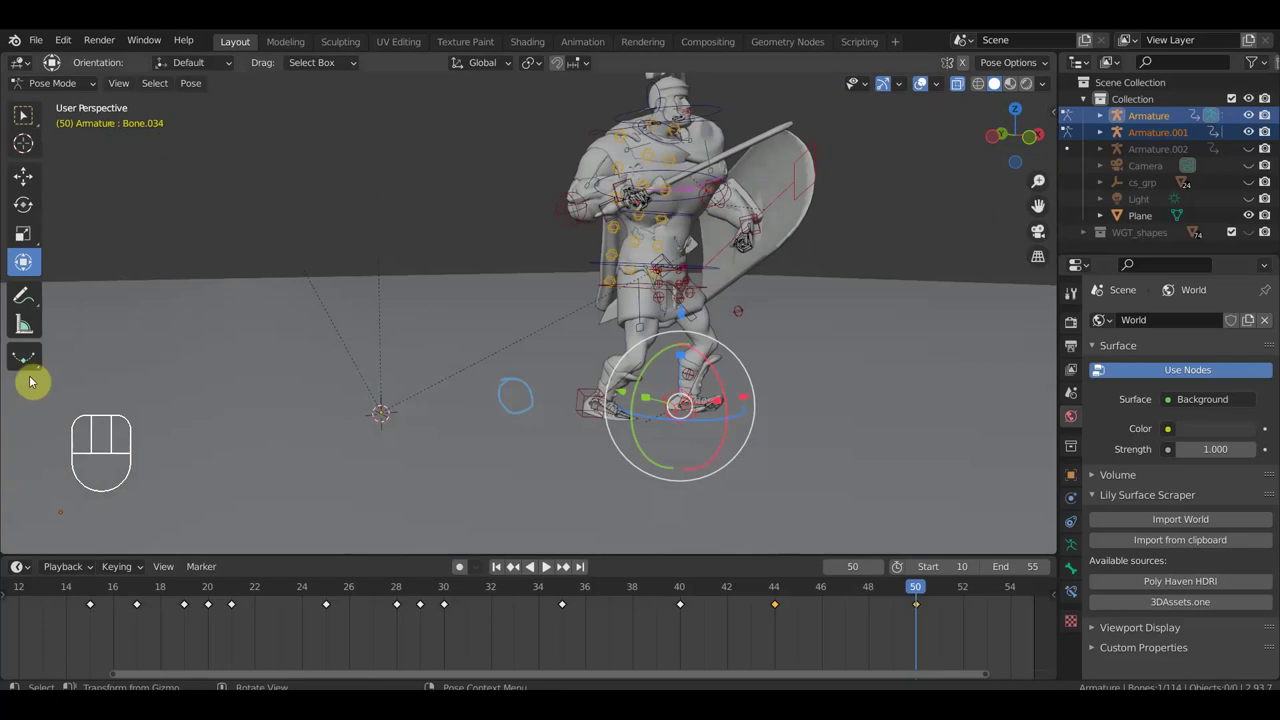
key(alt+r)
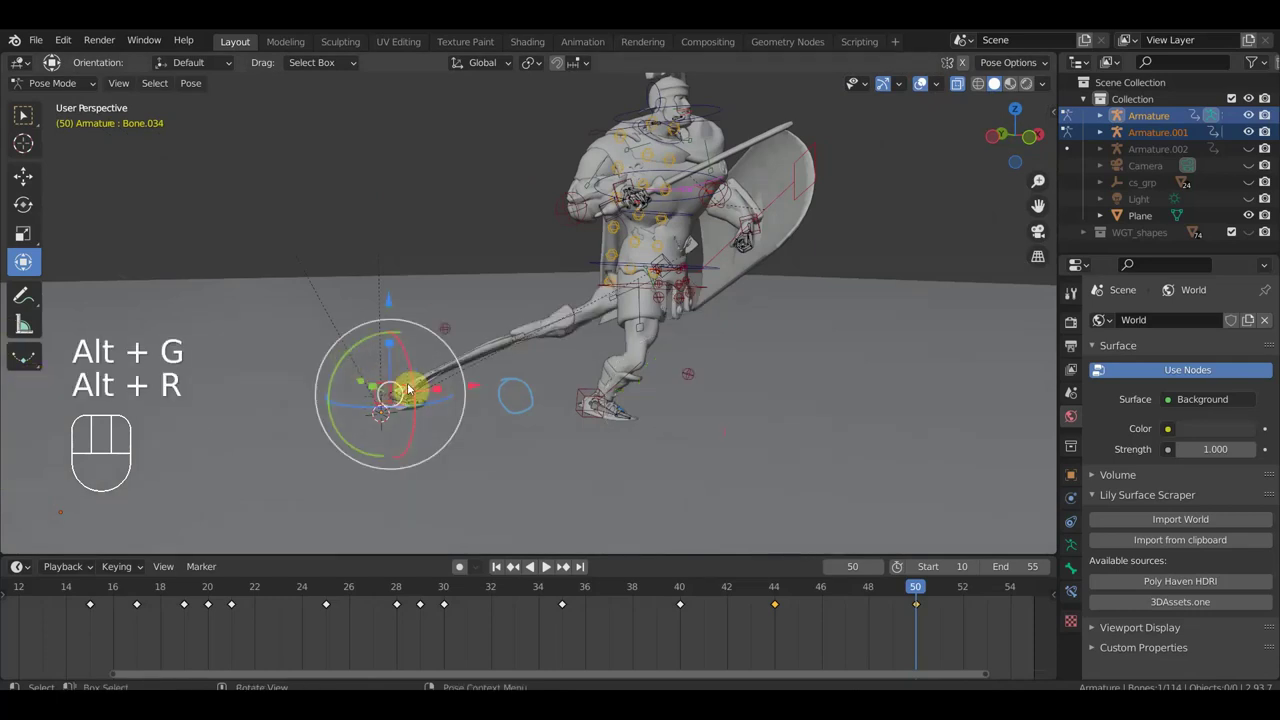
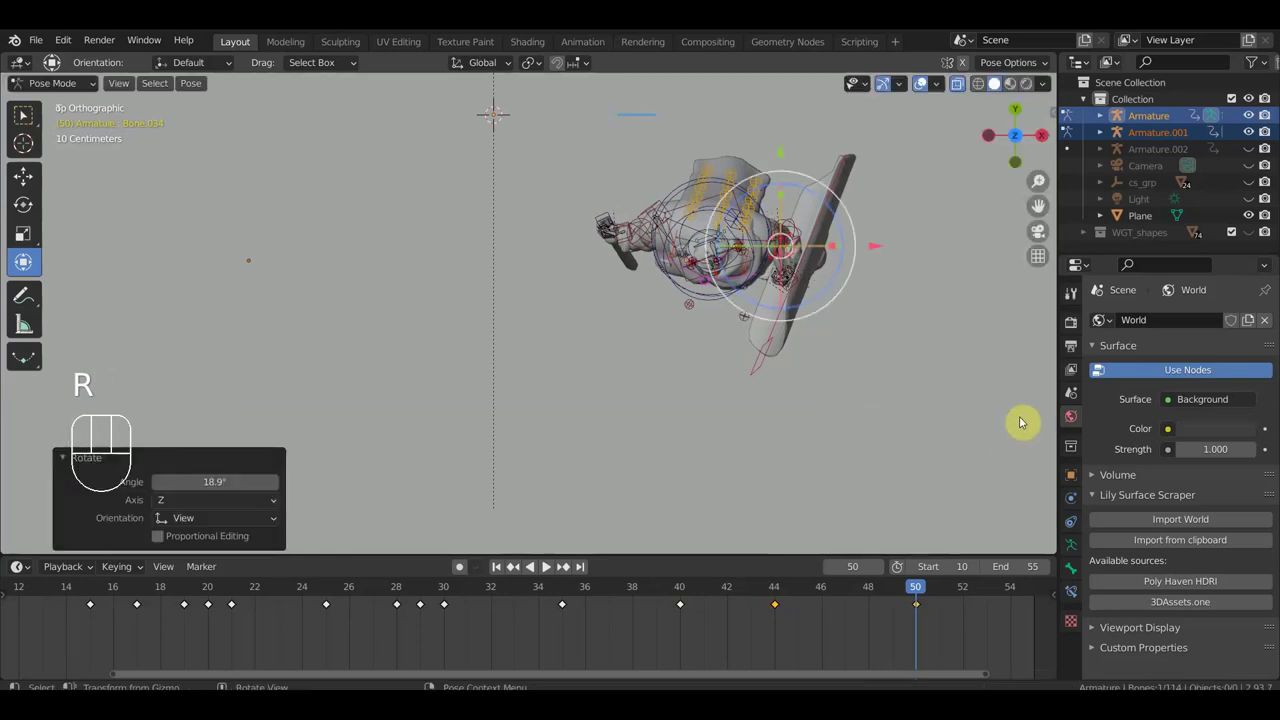
Select the soldier's hip bone and rotate the hips into the frame-50 stance.
drag(995, 383, 949, 300)
drag(854, 422, 855, 441)
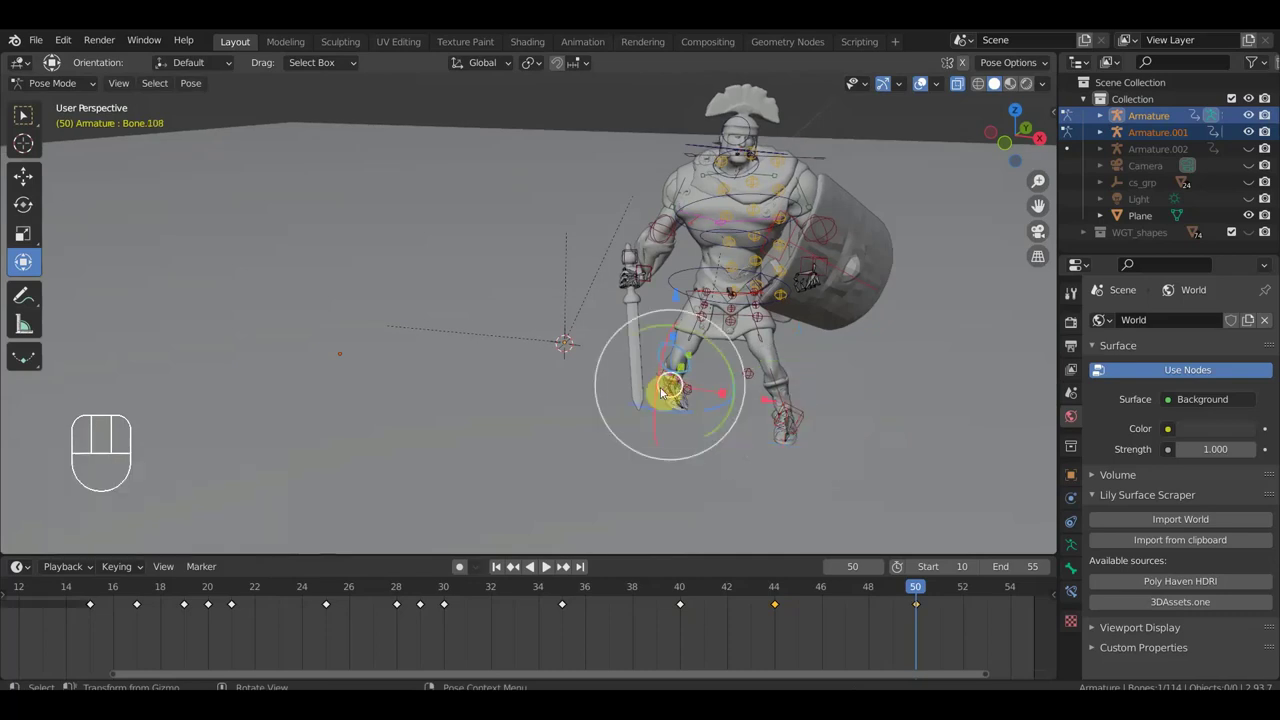
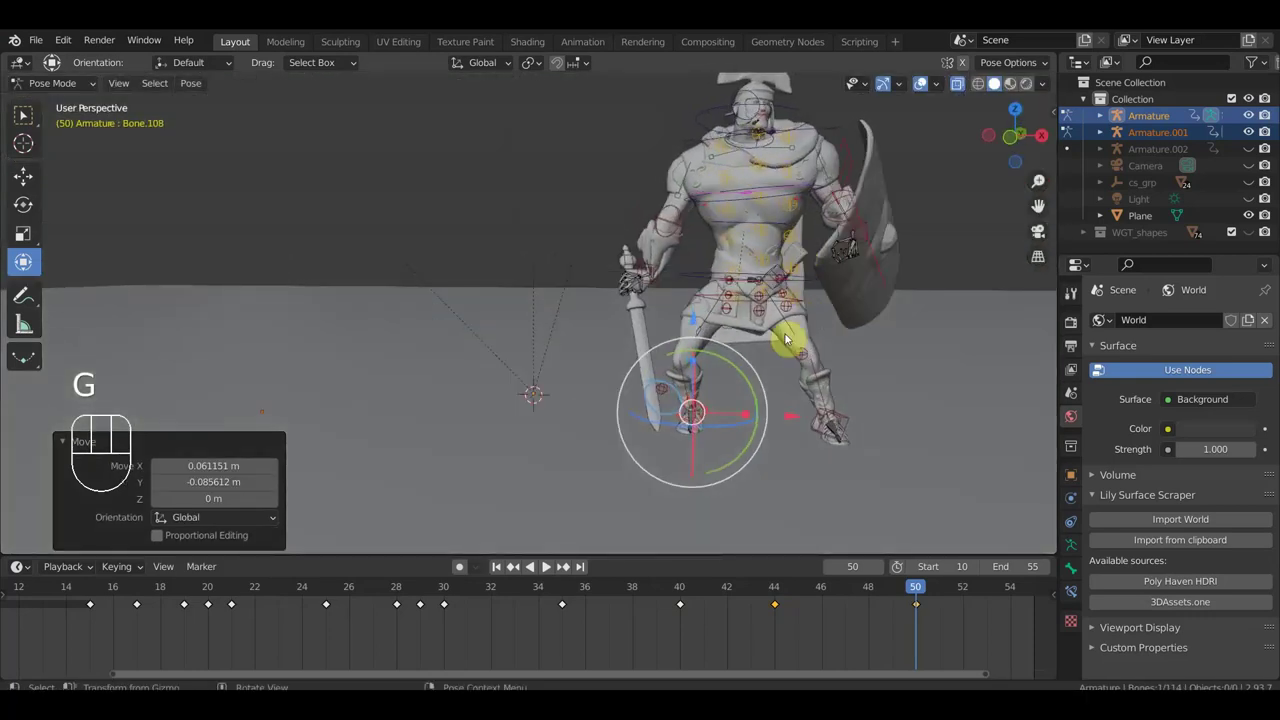
key(r)
click(959, 407)
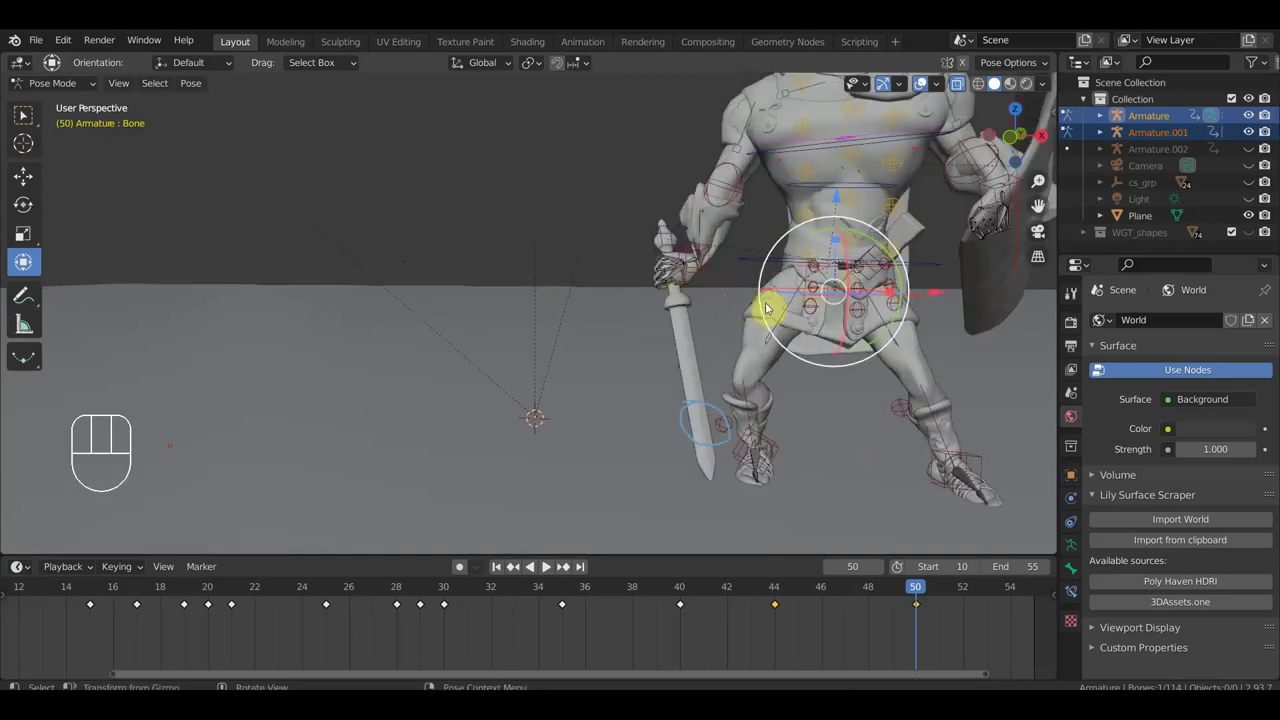
drag(765, 334, 765, 406)
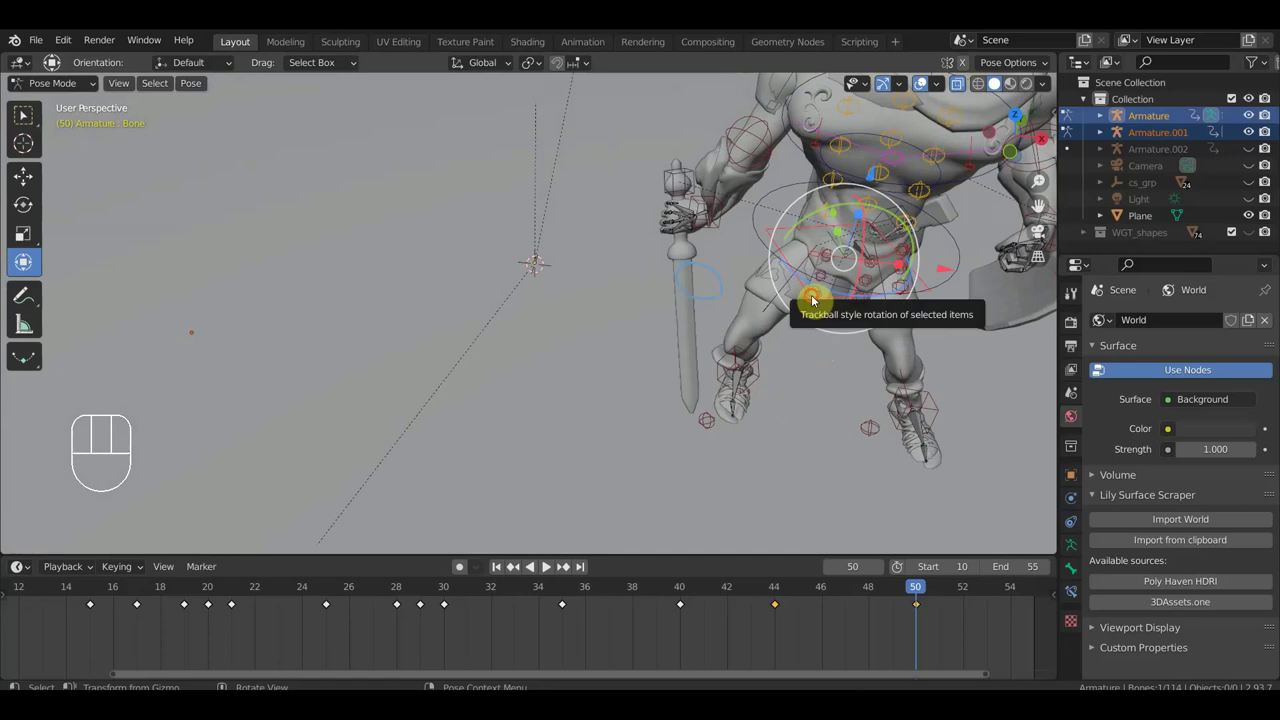
drag(848, 369, 818, 441)
drag(852, 344, 833, 316)
drag(815, 327, 817, 399)
drag(818, 423, 871, 341)
Twist the spine bone and reposition the body control into a wide crouch.
click(881, 305)
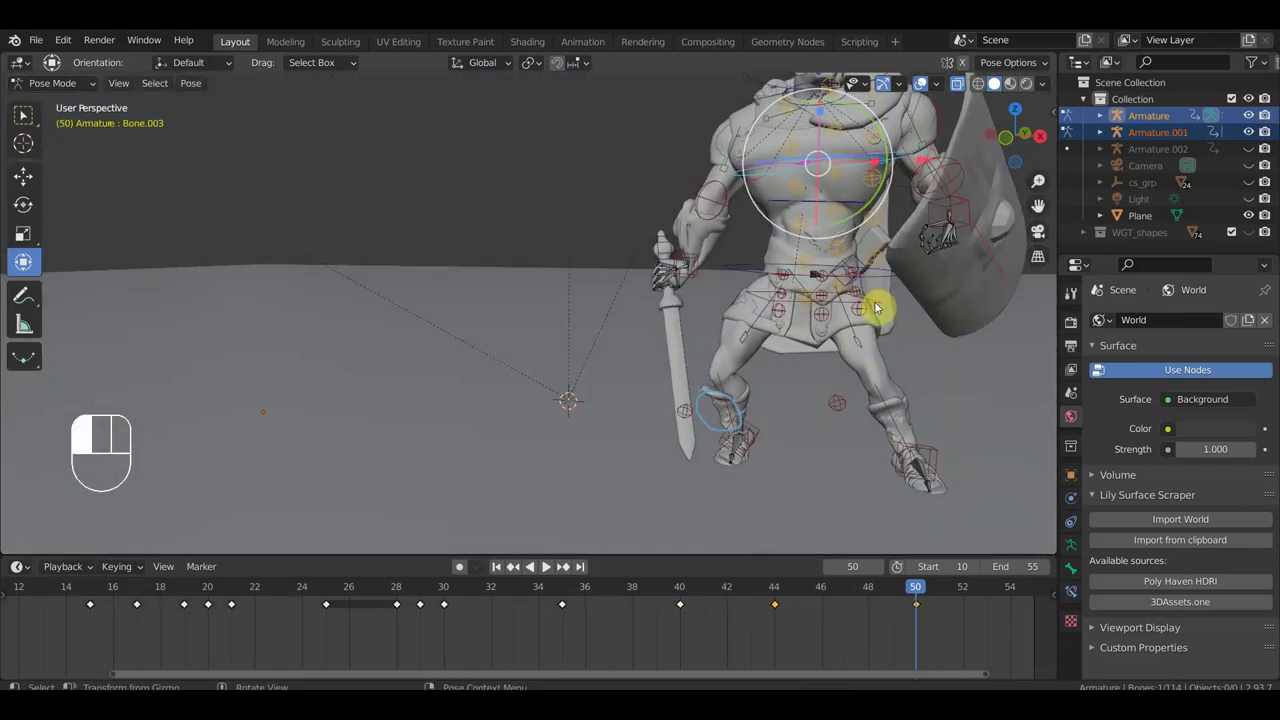
drag(887, 314, 764, 422)
drag(849, 424, 973, 361)
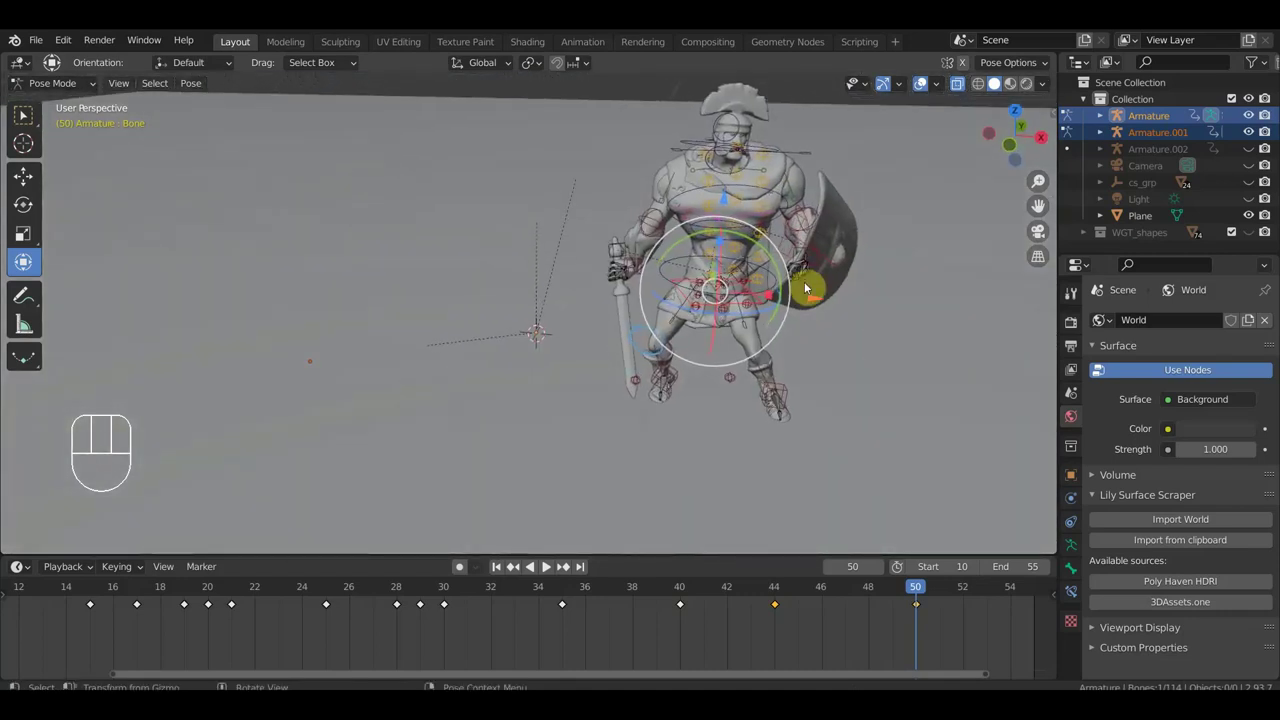
key(alt+g)
key(alt+r)
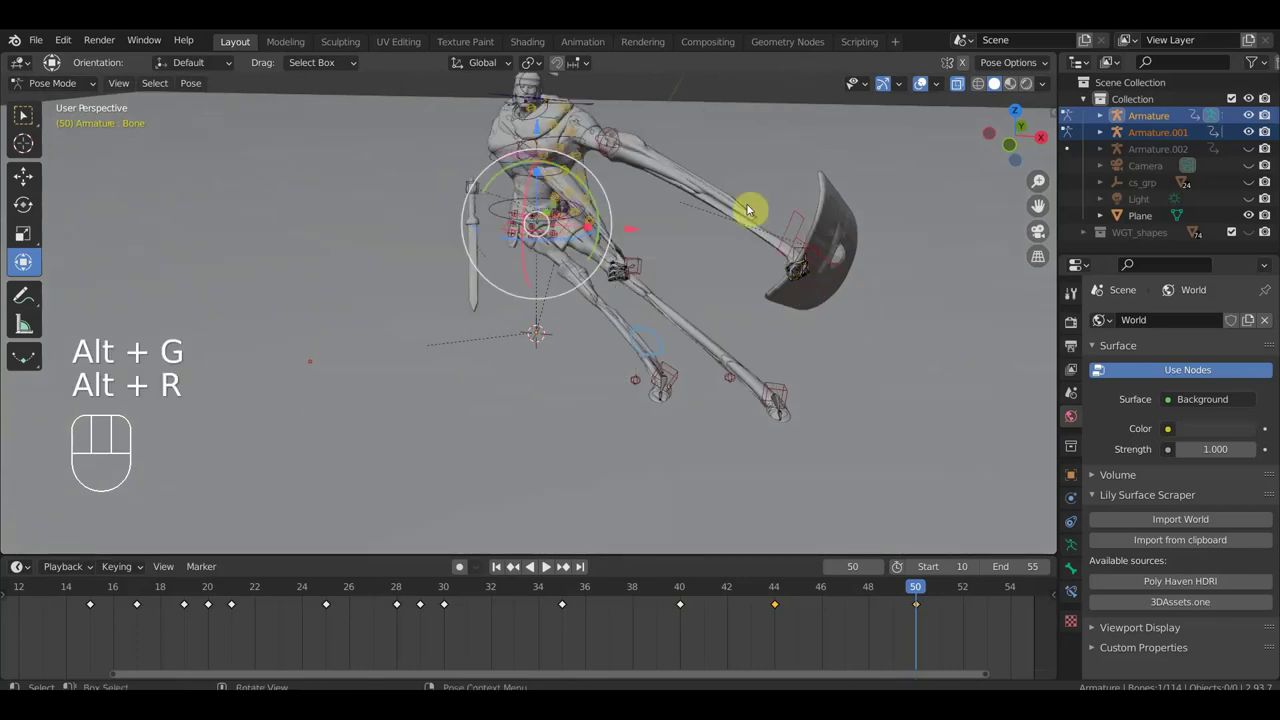
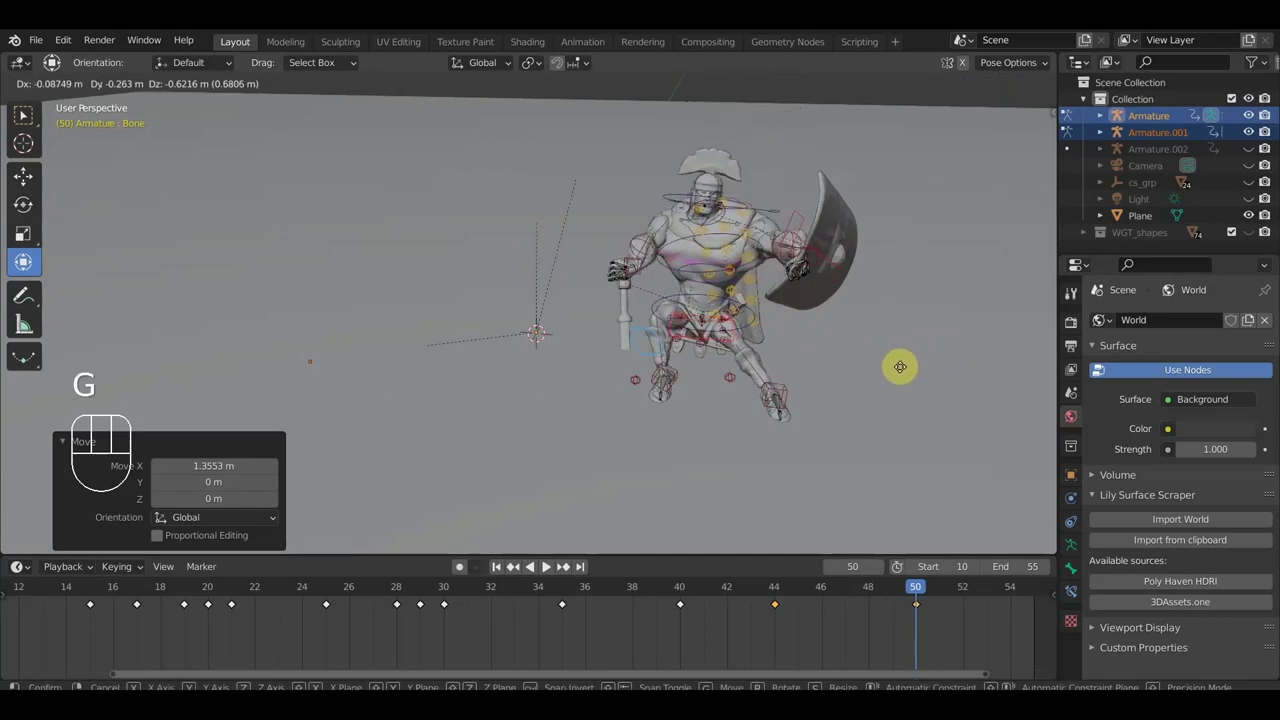
click(923, 367)
Undo the last few body adjustments and inspect the stance from side and front views.
scroll(up, 3)
drag(846, 350, 797, 331)
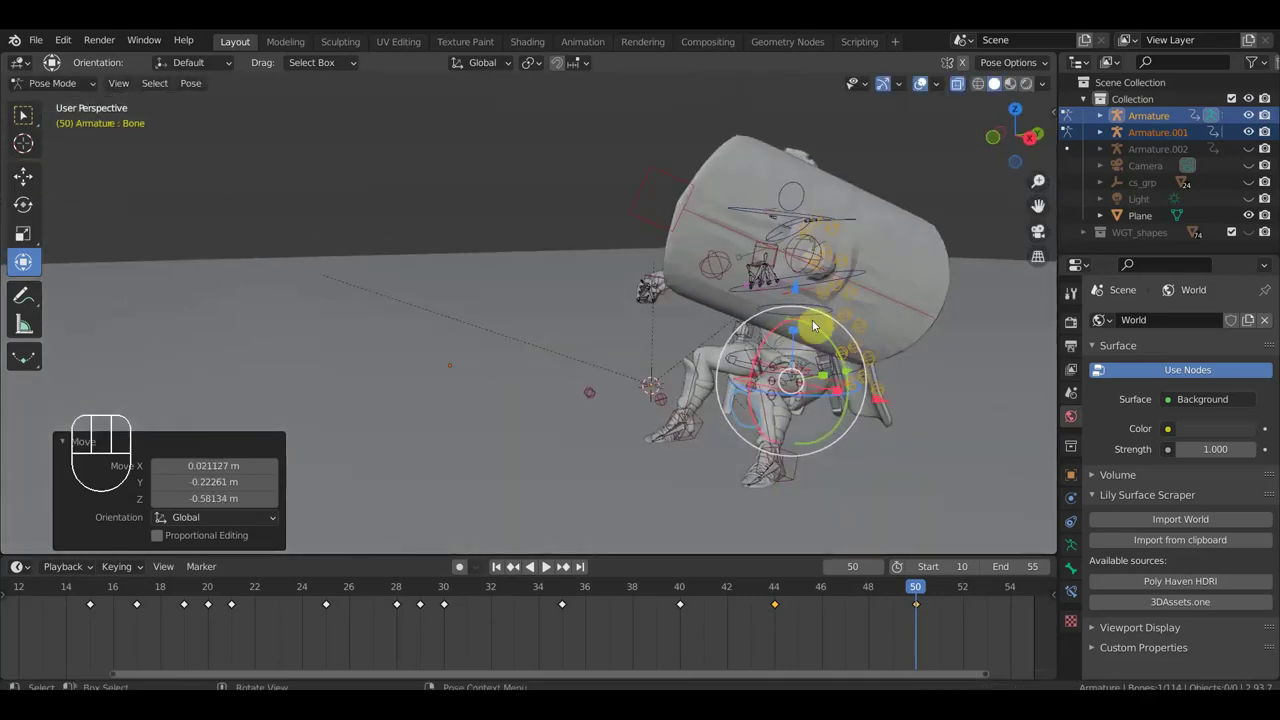
key(ctrl+z)
key(ctrl+z)
key(ctrl+z)
key(ctrl+z)
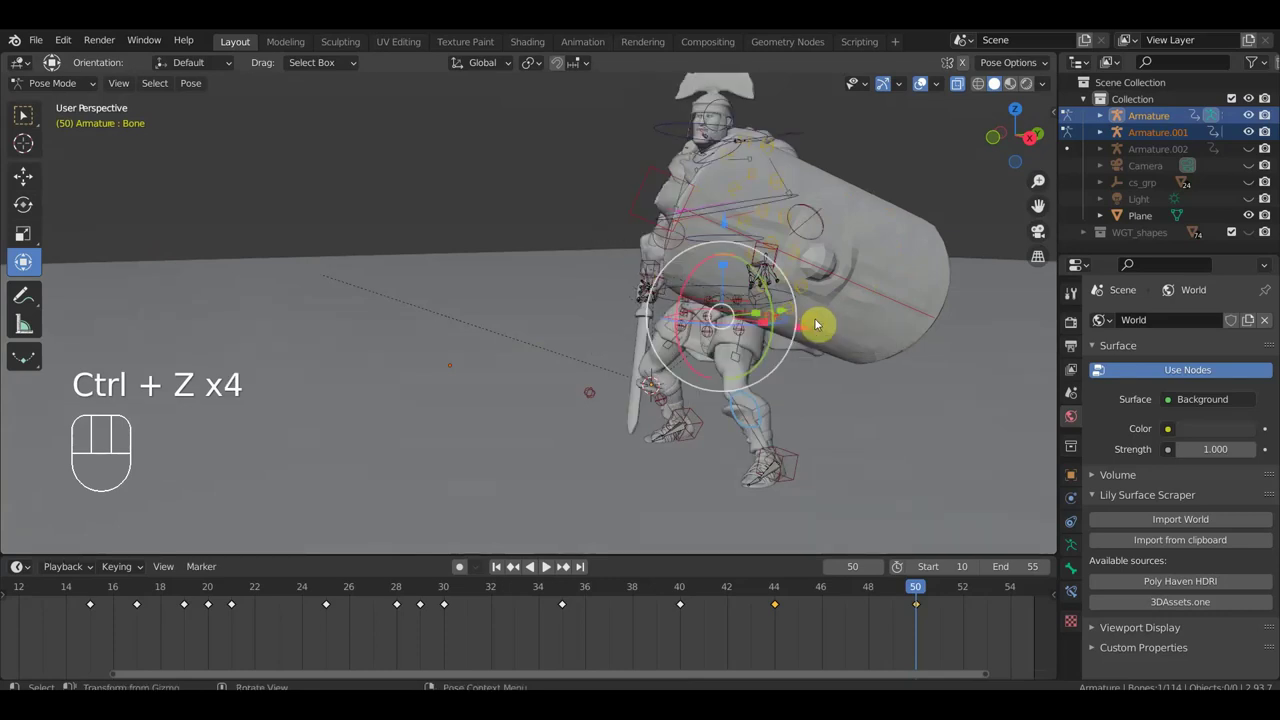
drag(999, 304, 857, 375)
drag(871, 364, 970, 394)
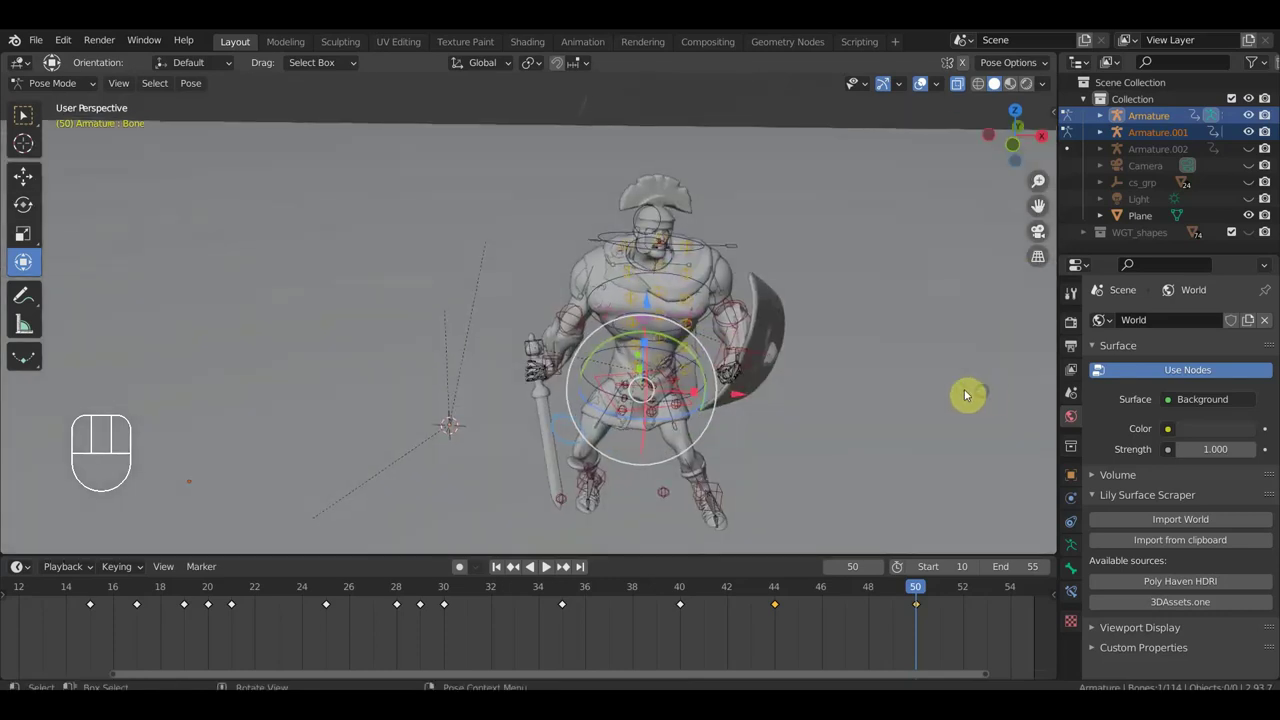
drag(854, 340, 834, 281)
Raise the sword hand and swing the blade horizontally across the soldier's waist at frame 50.
drag(729, 369, 718, 400)
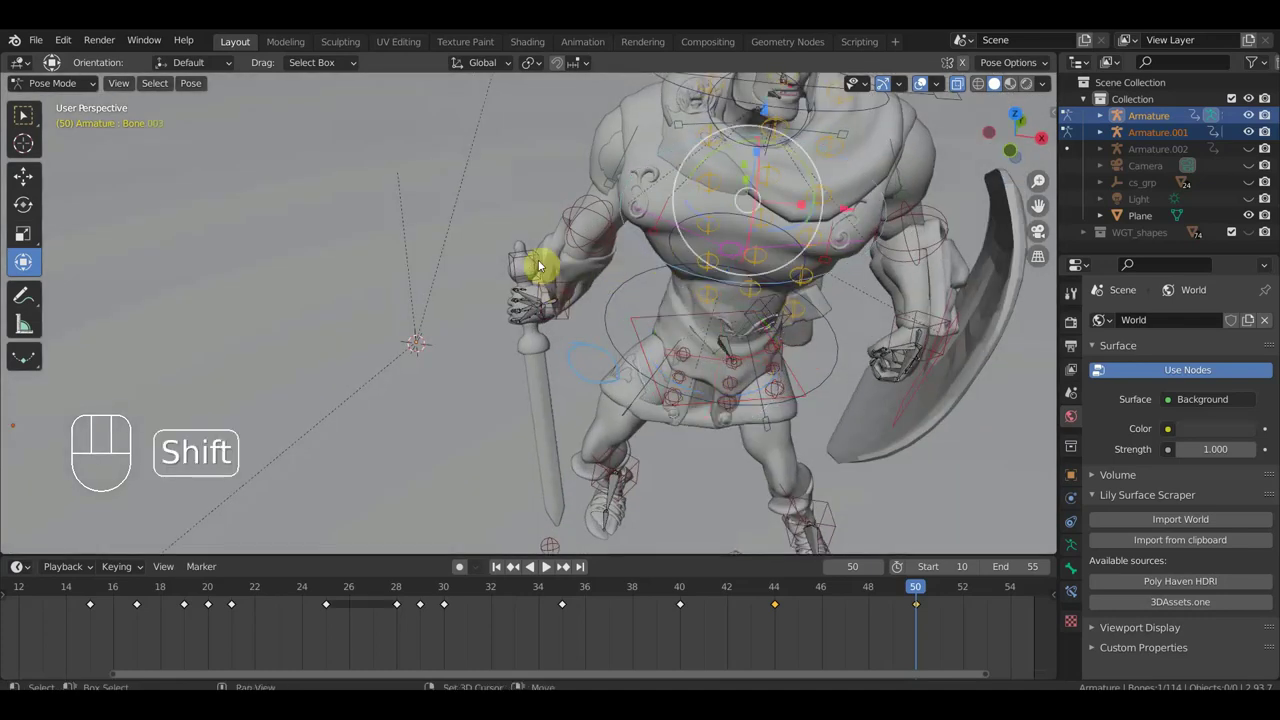
drag(547, 285, 916, 341)
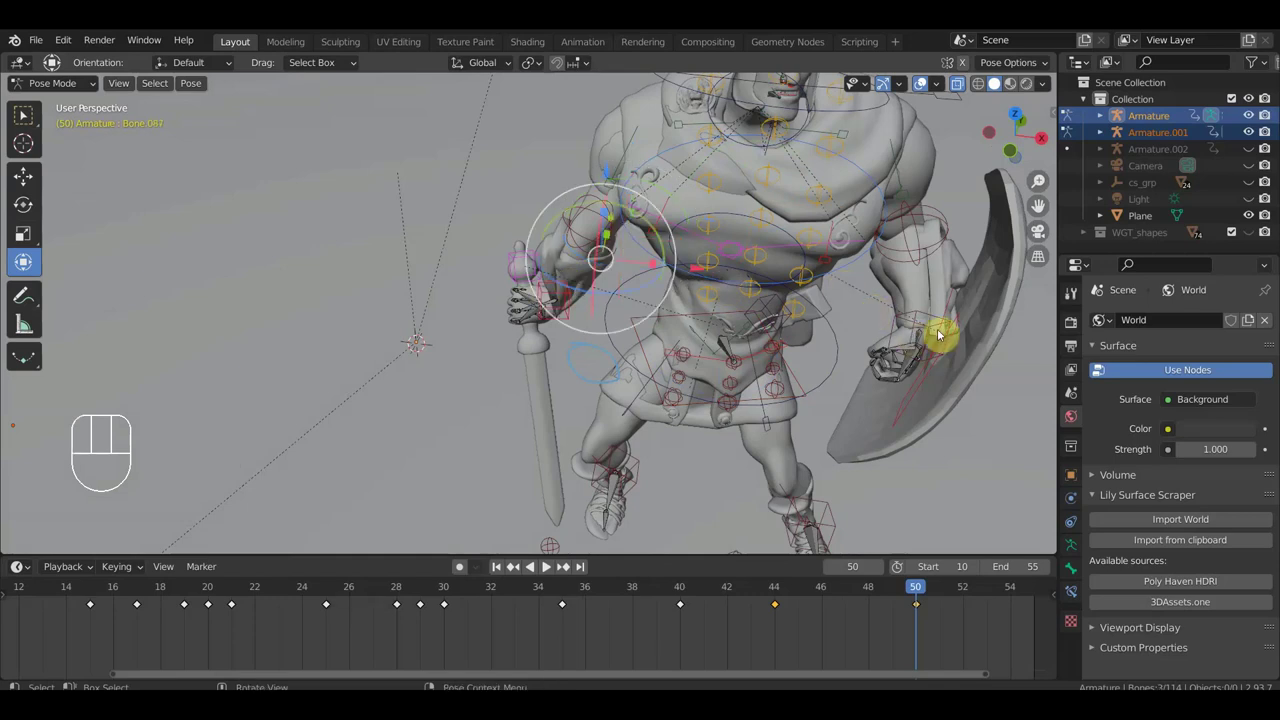
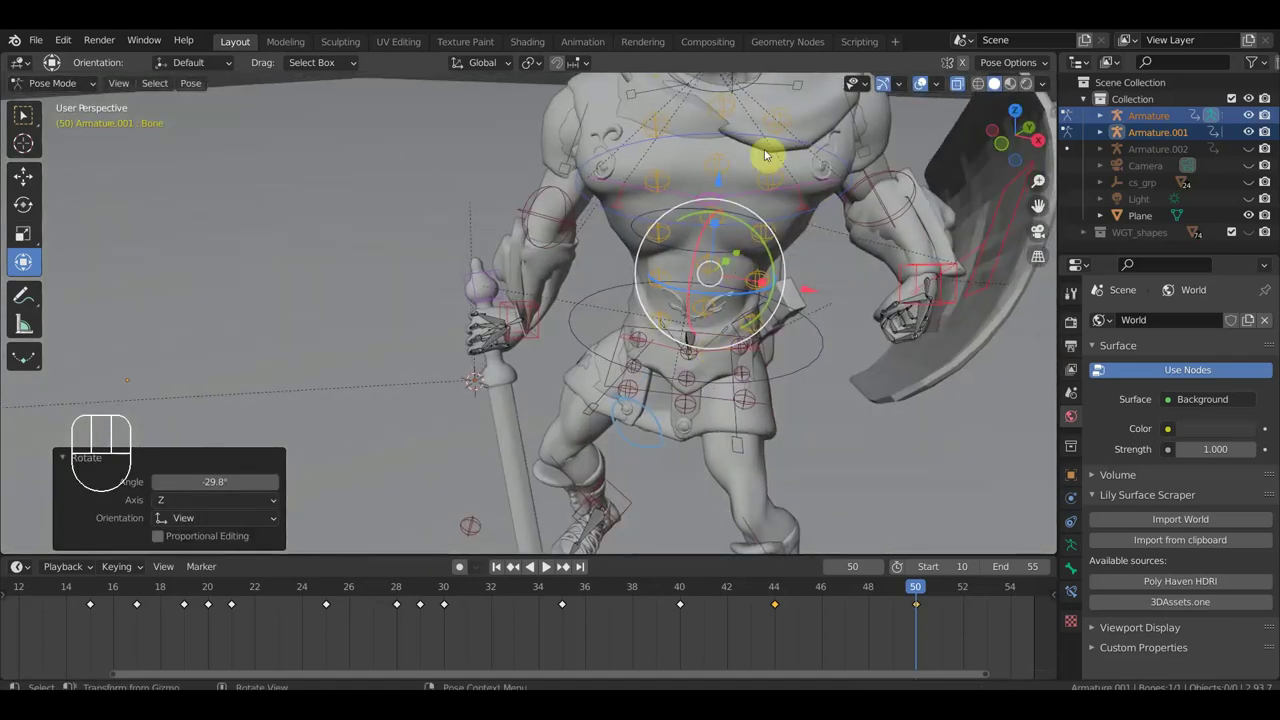
drag(775, 294, 773, 327)
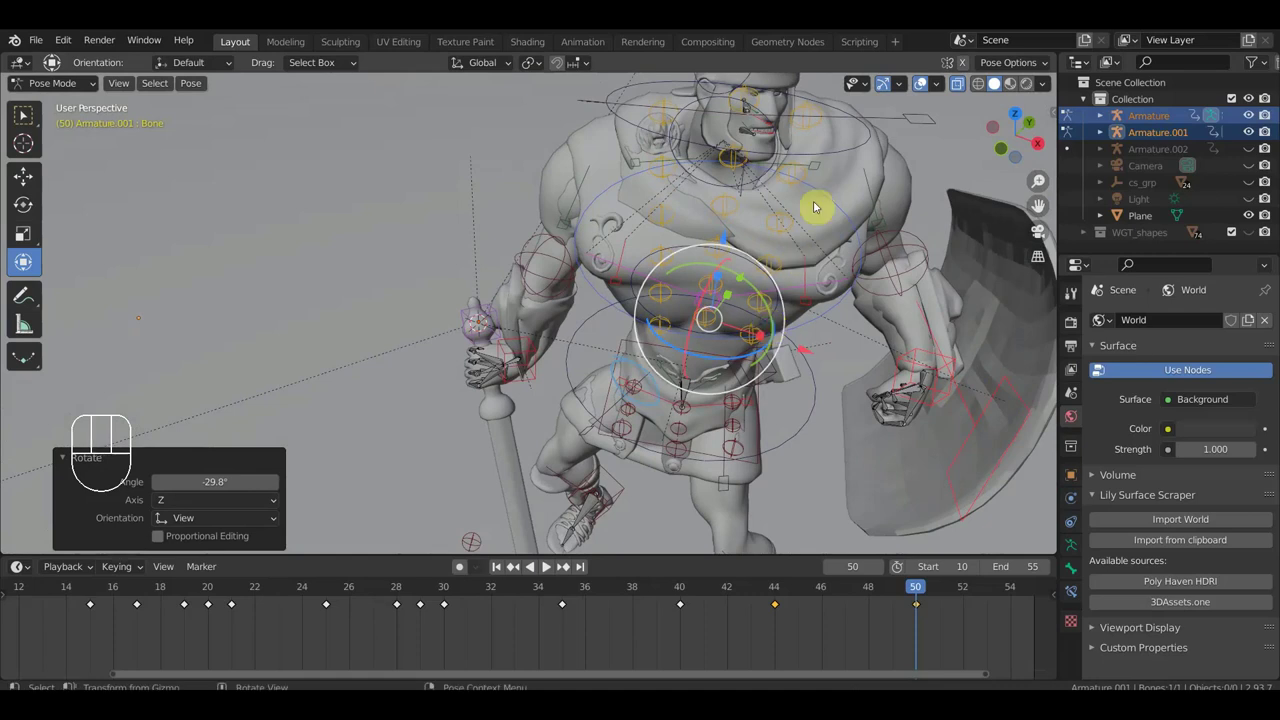
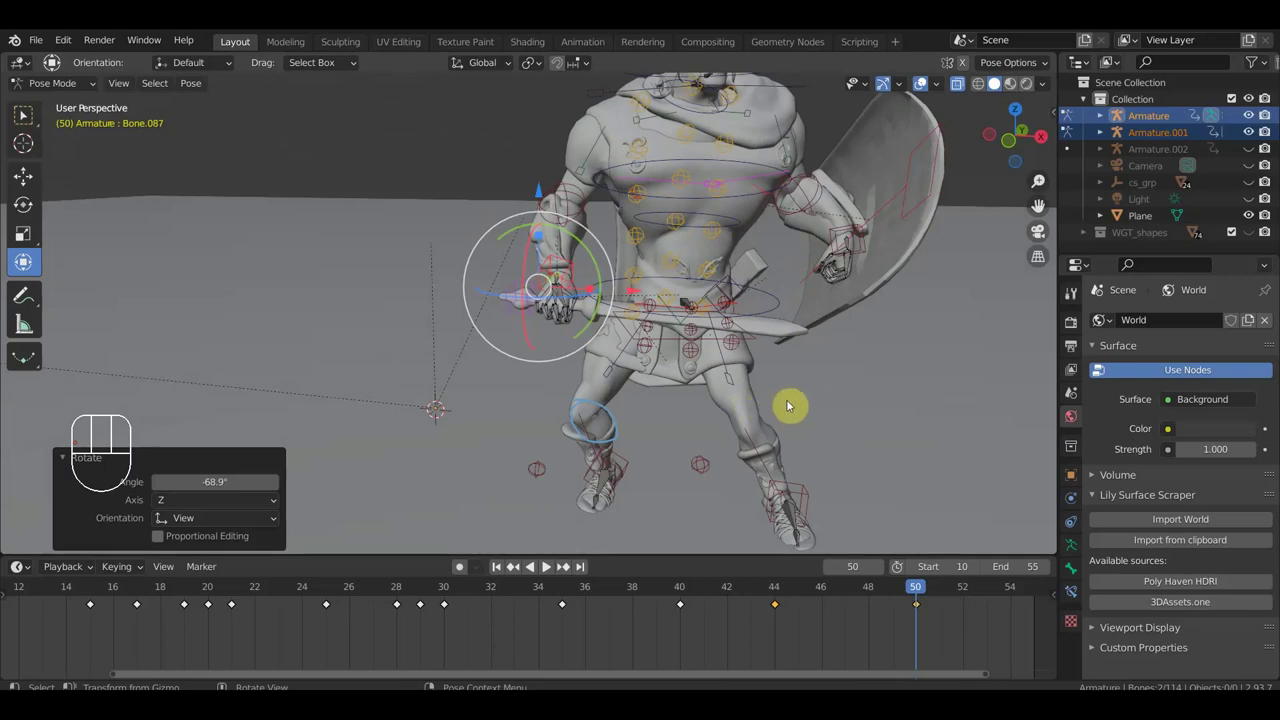
Step back to frame 49 and view the soldier straight on in front orthographic view.
drag(823, 395, 797, 392)
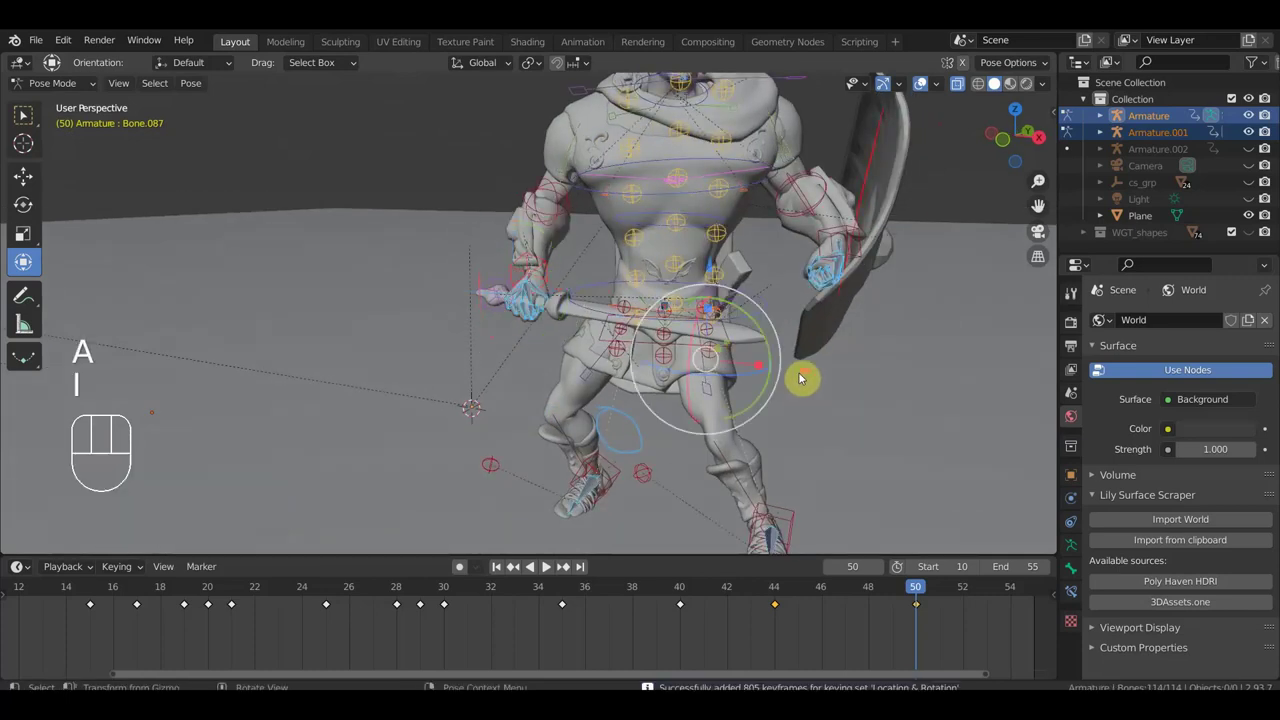
drag(914, 597, 876, 534)
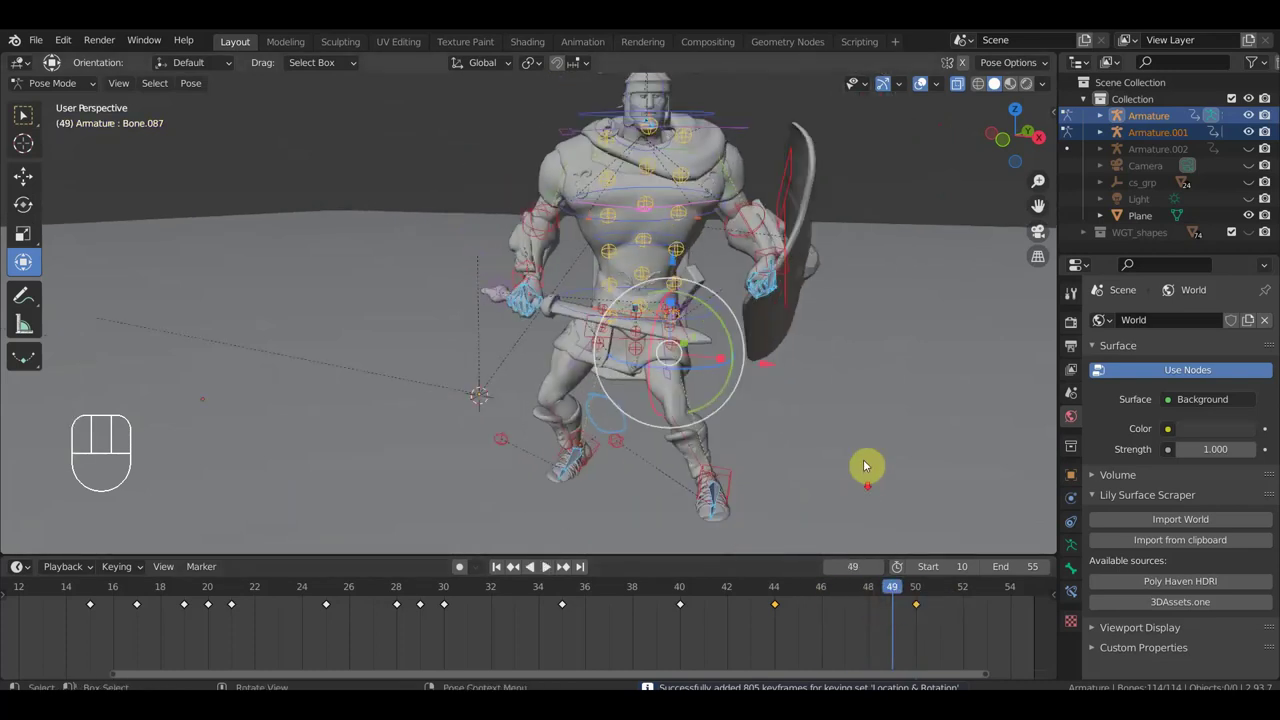
key(KP_1)
drag(900, 597, 908, 660)
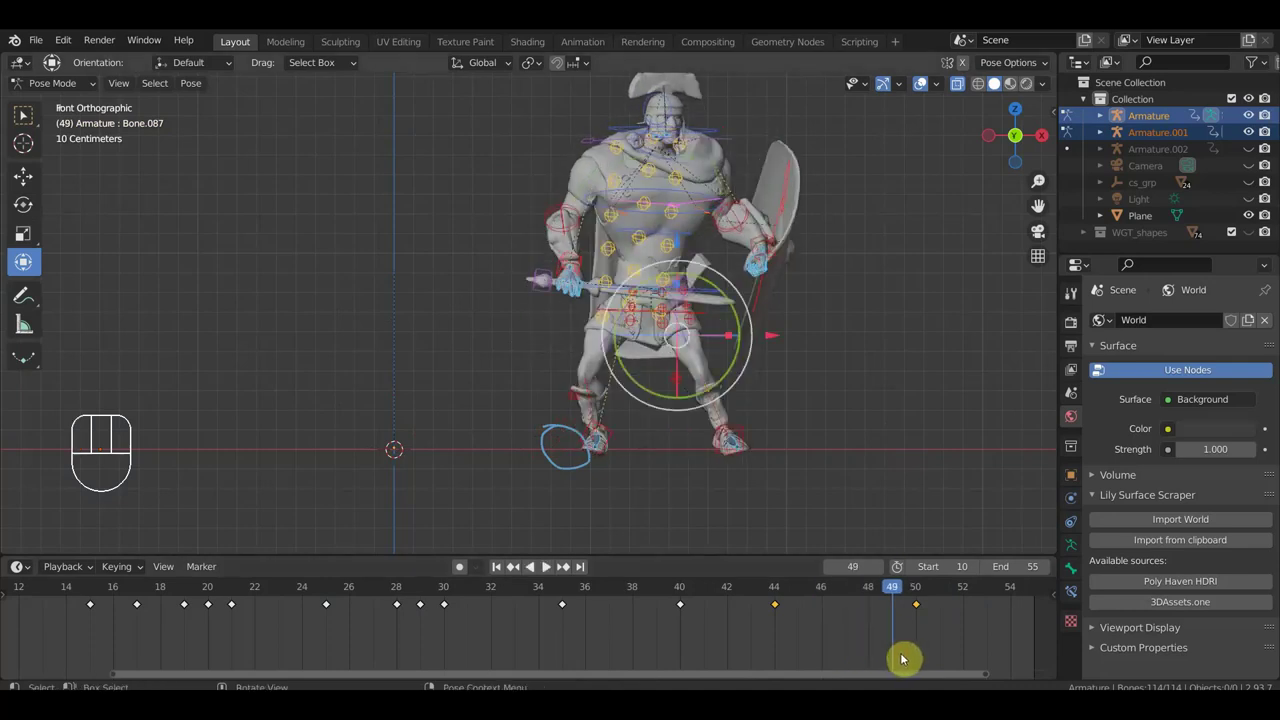
Select the soldier's foot control to inspect it at frame 49.
click(615, 440)
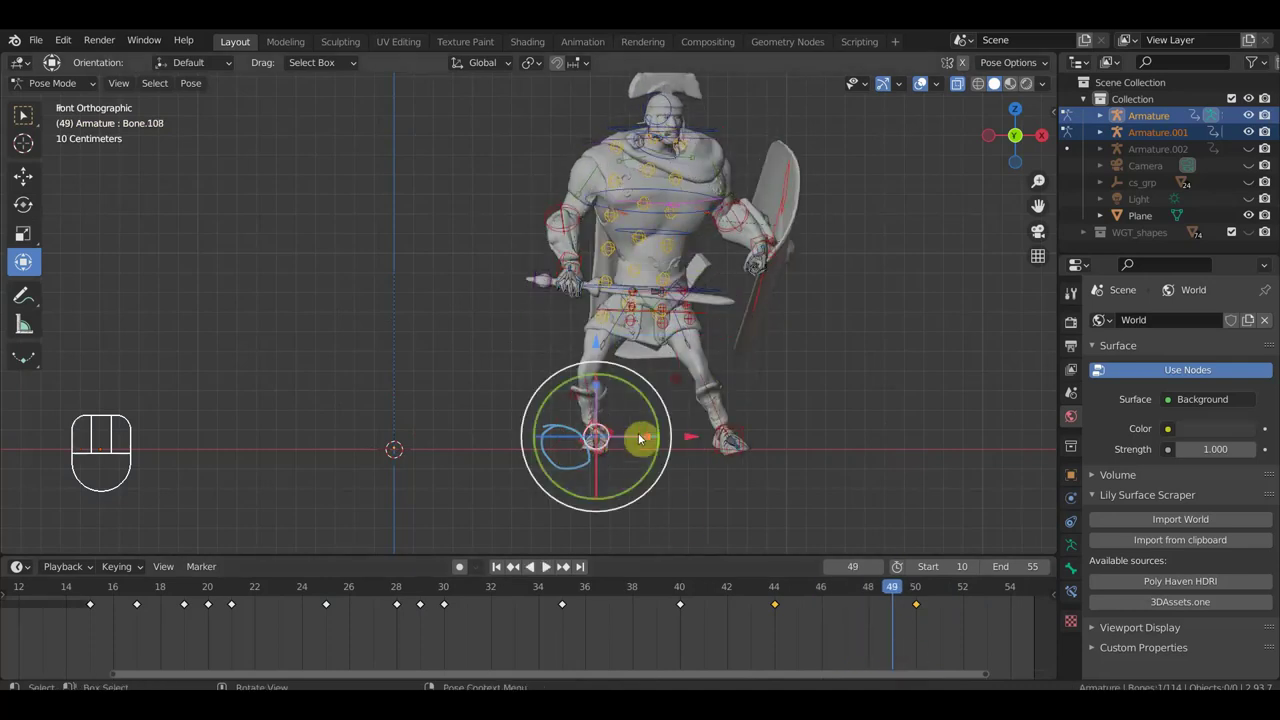
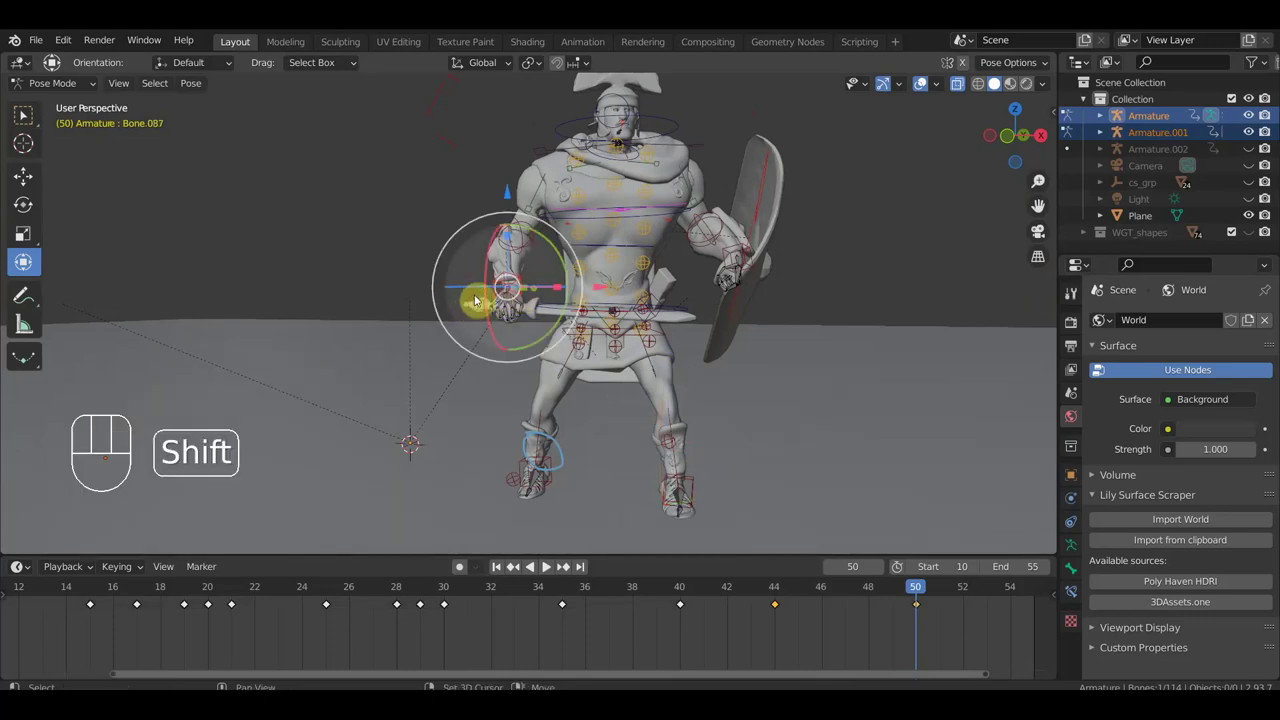
Rotate the sword hand from a side view, then select the shield hand and shield controls.
drag(725, 352, 798, 359)
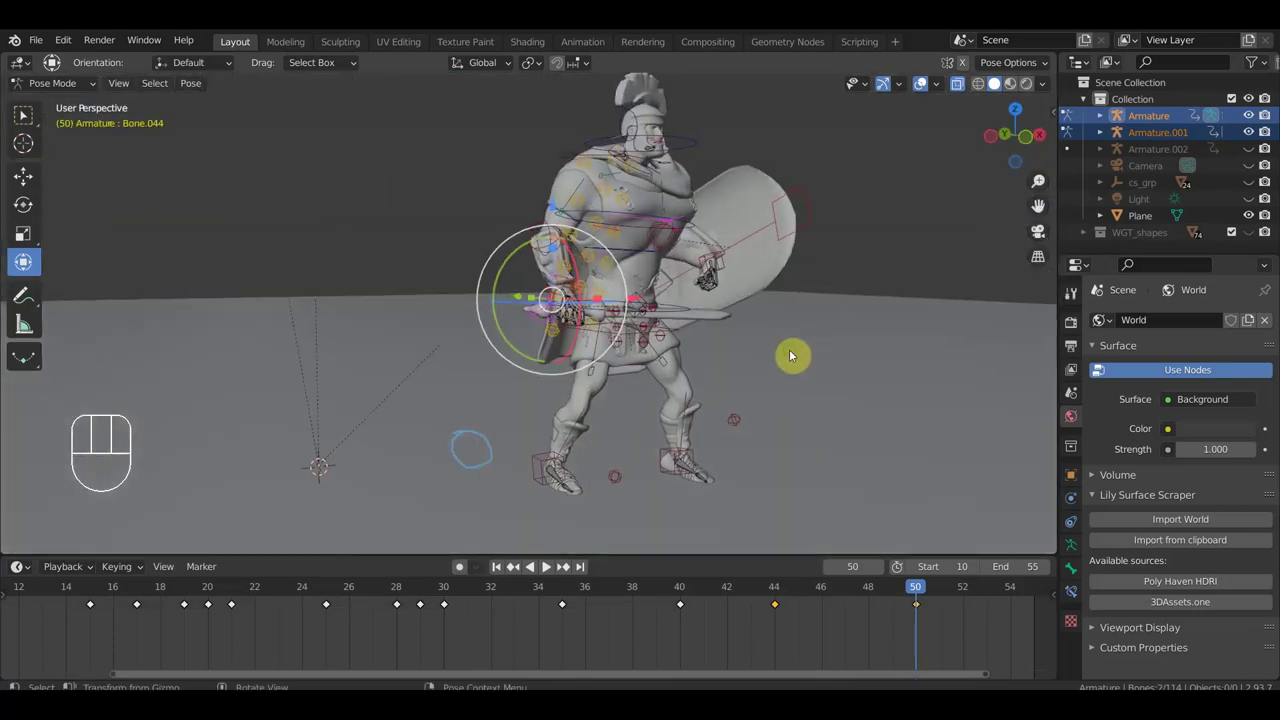
key(r)
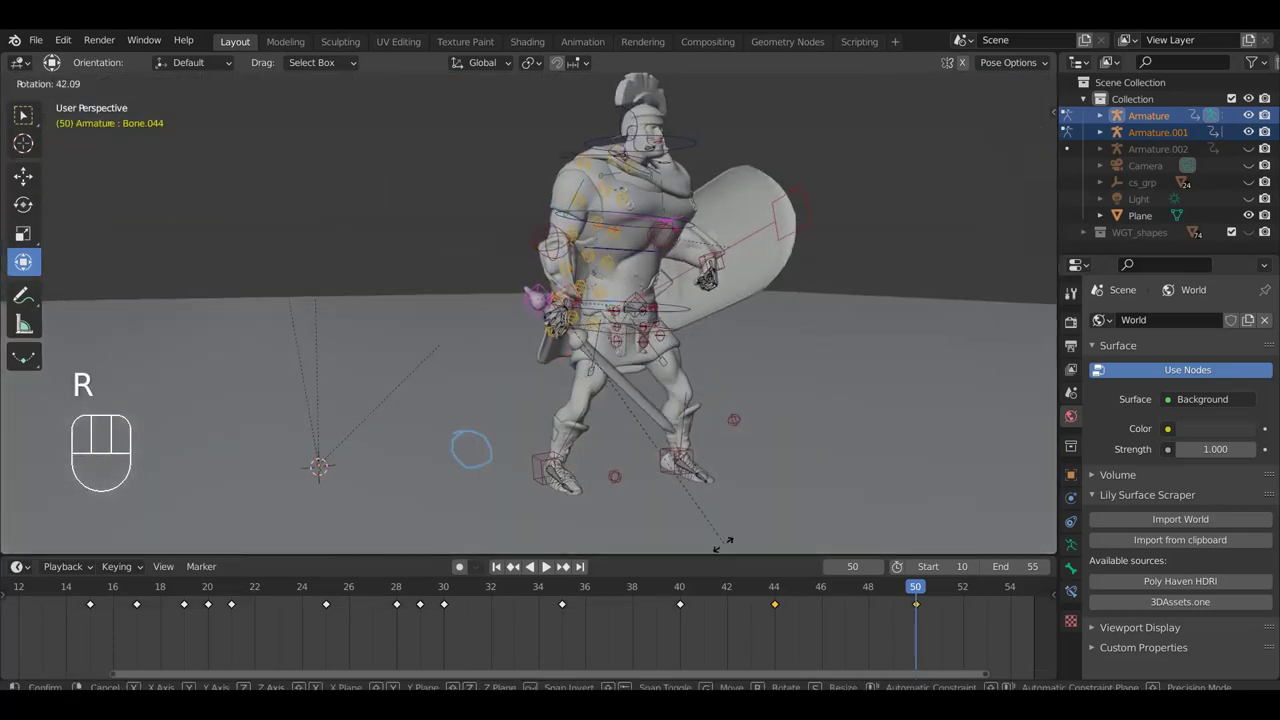
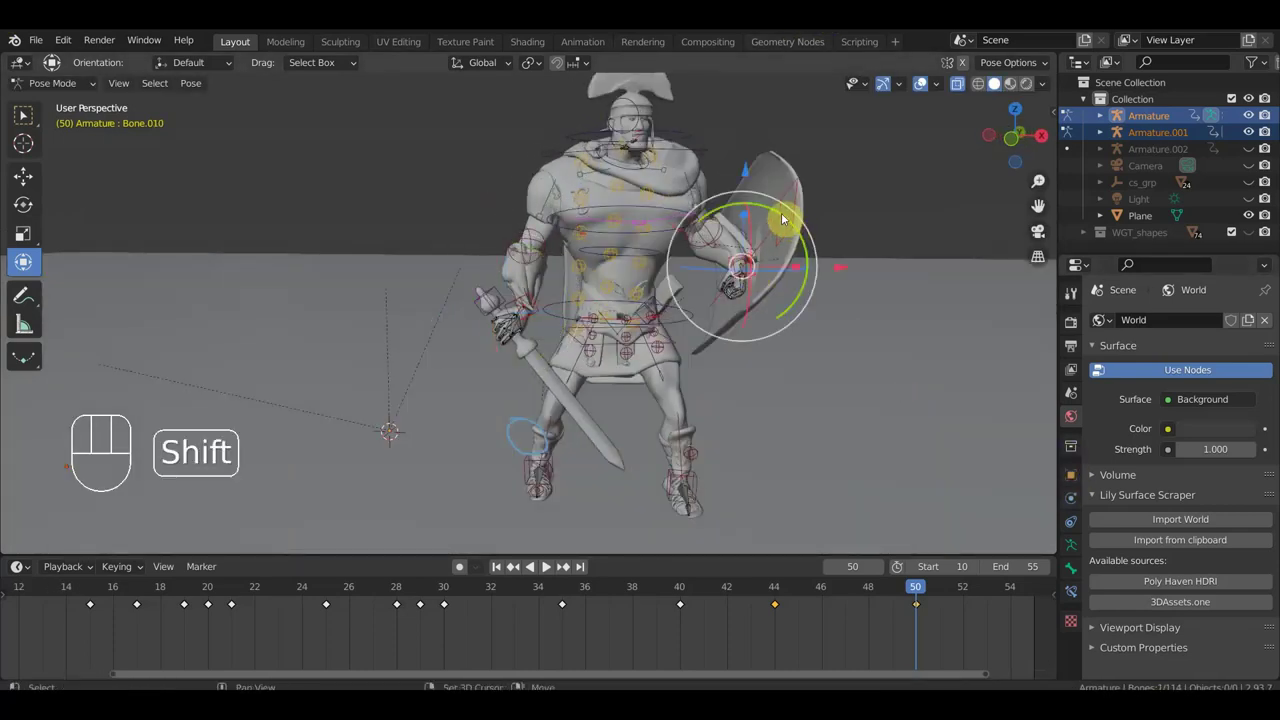
click(789, 197)
drag(952, 312, 769, 300)
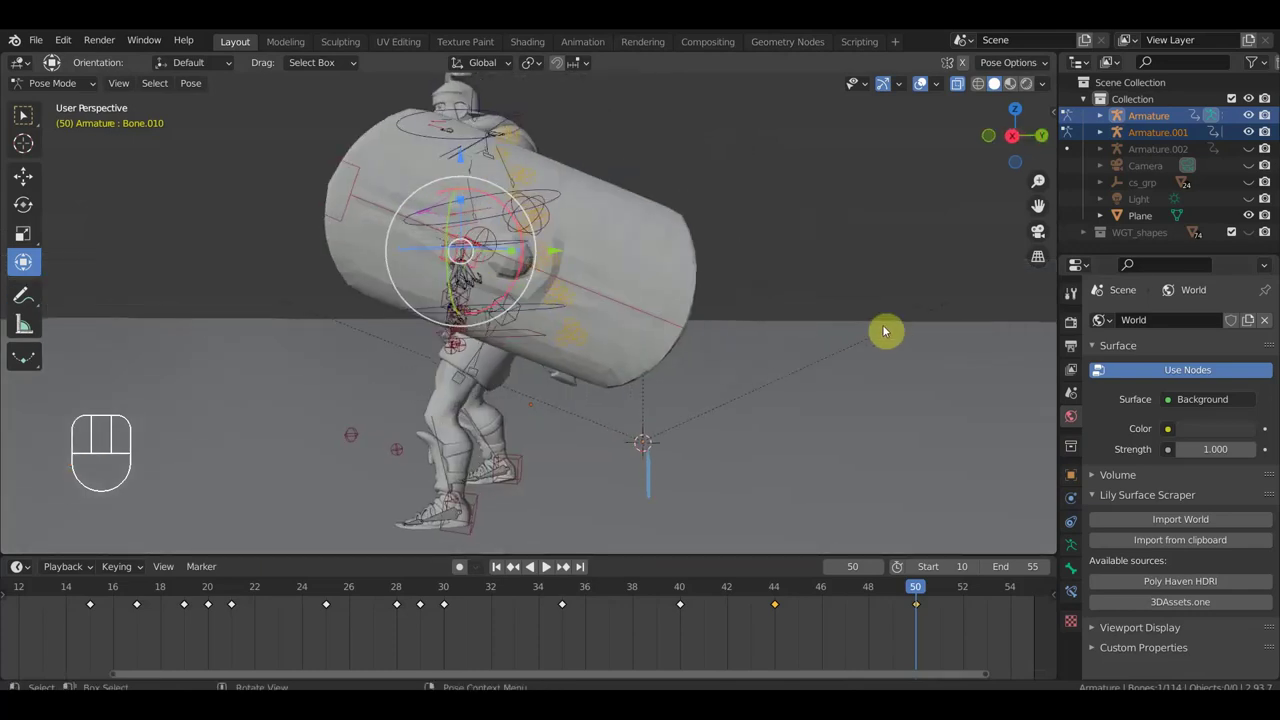
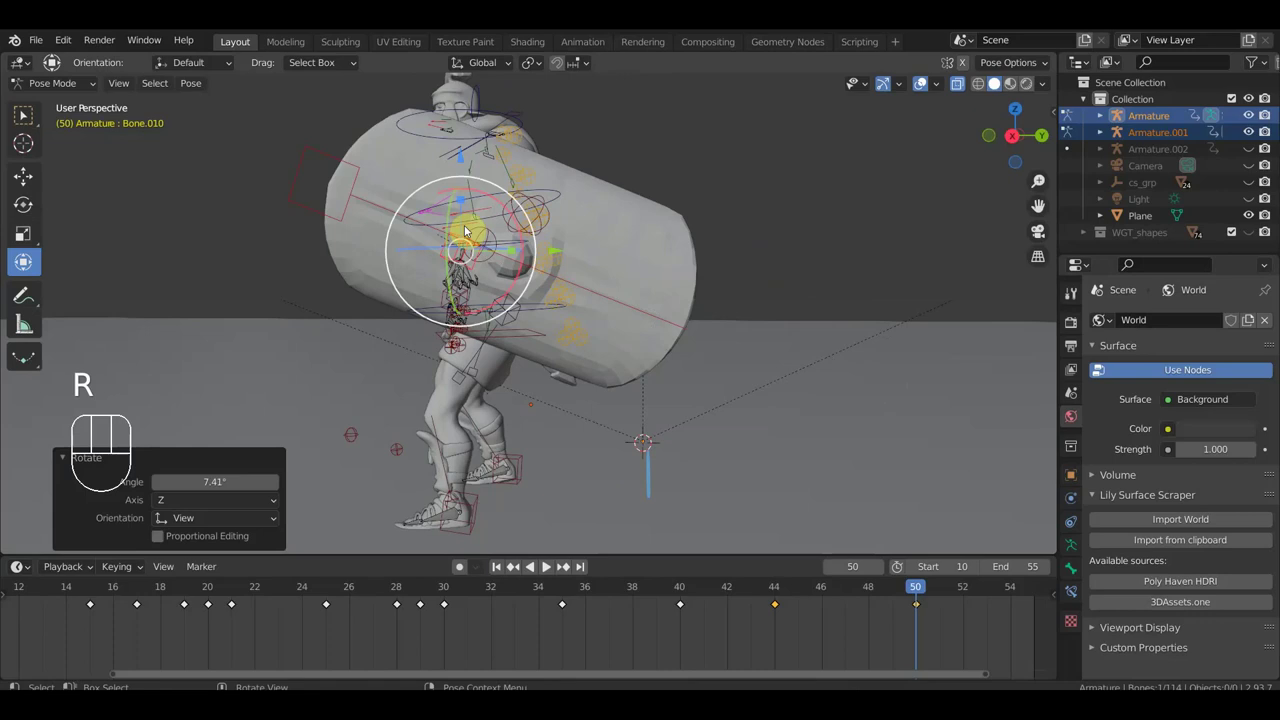
click(361, 174)
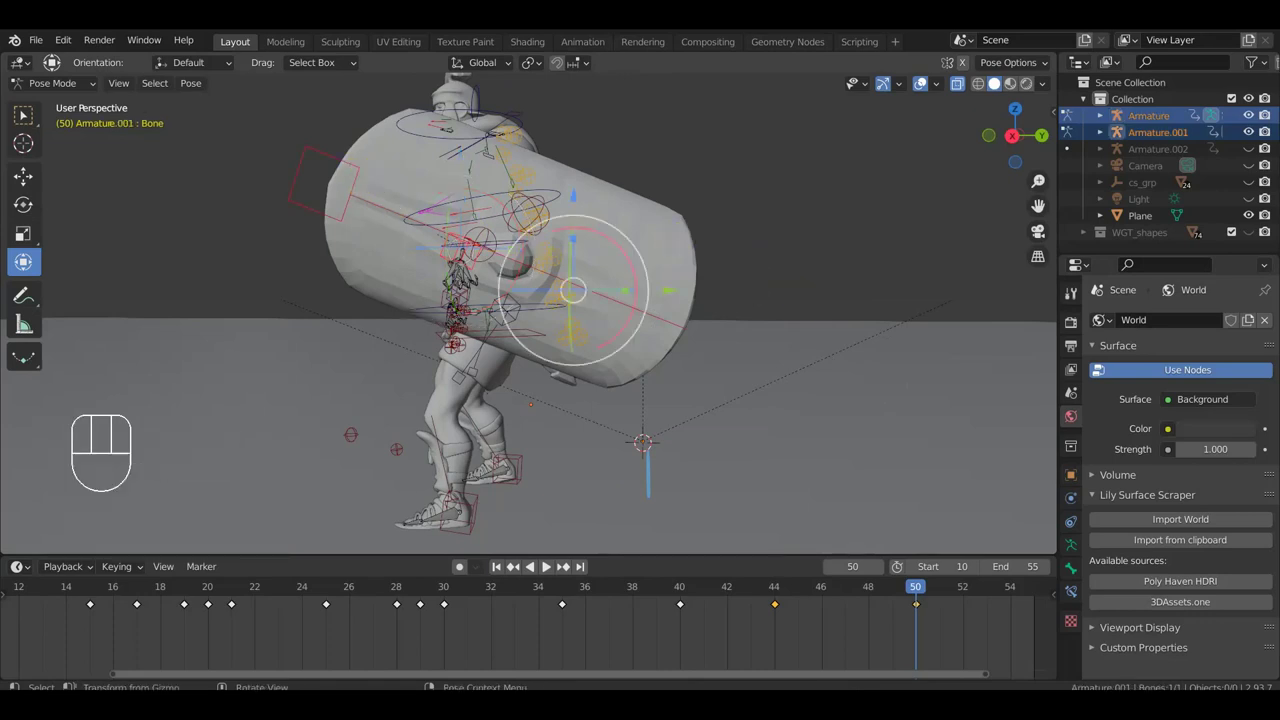
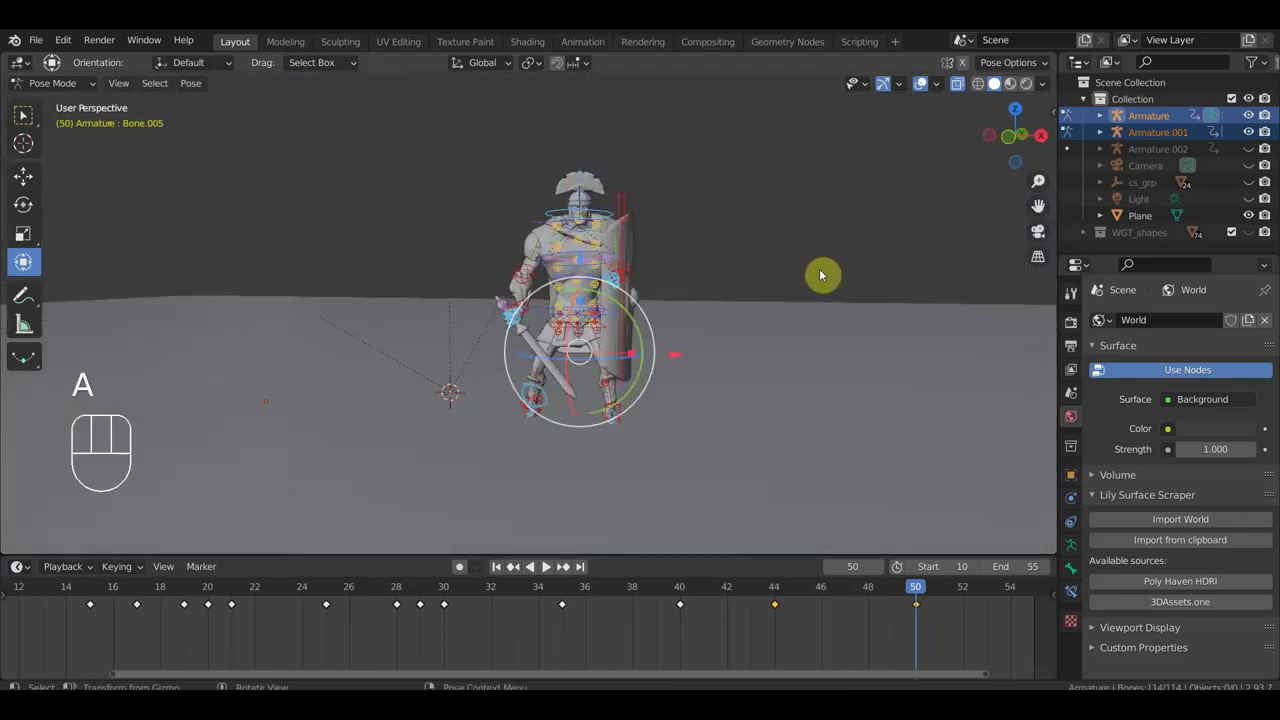
At frame 46, select the rear foot control and shift the soldier's hip control.
drag(919, 596, 807, 590)
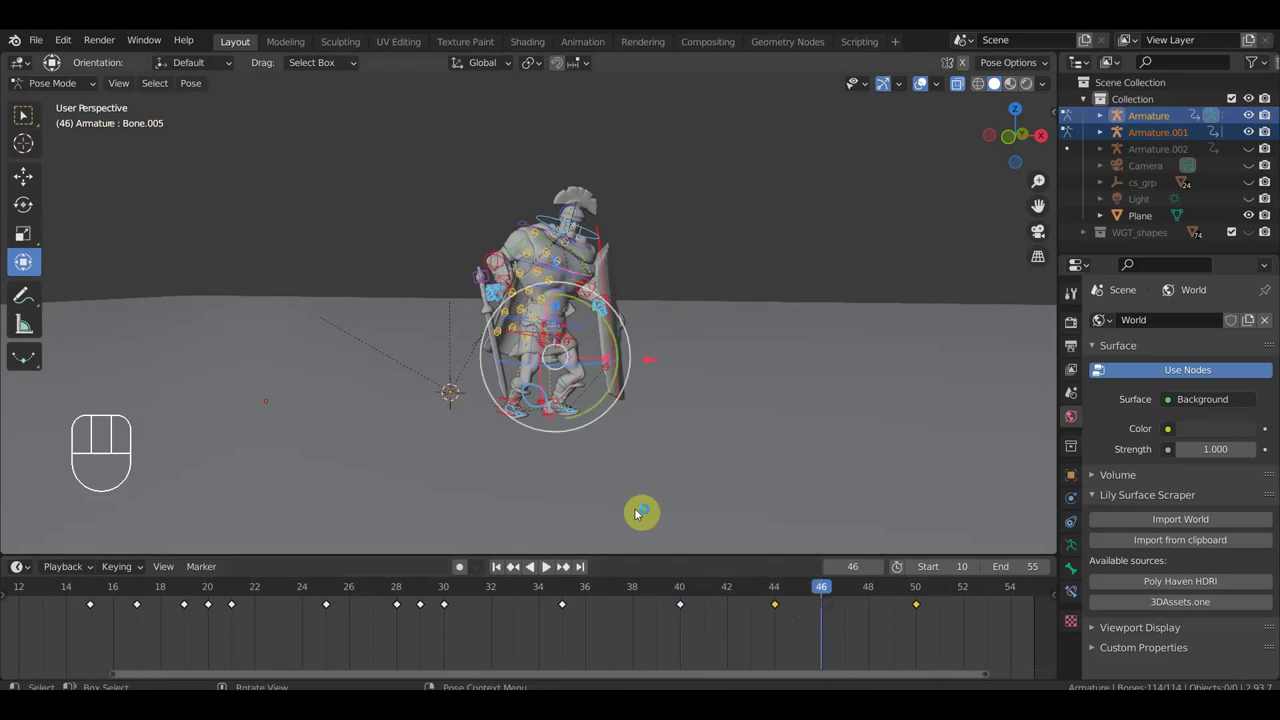
drag(611, 444, 639, 422)
click(564, 468)
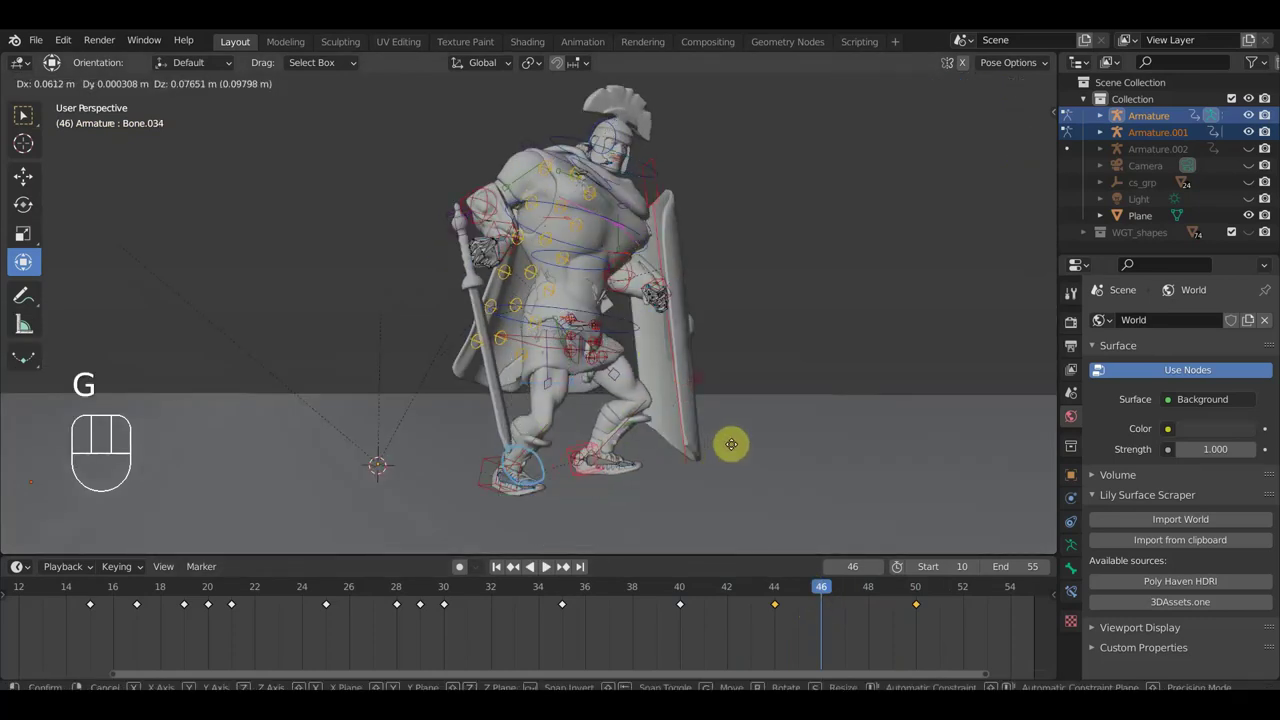
click(767, 441)
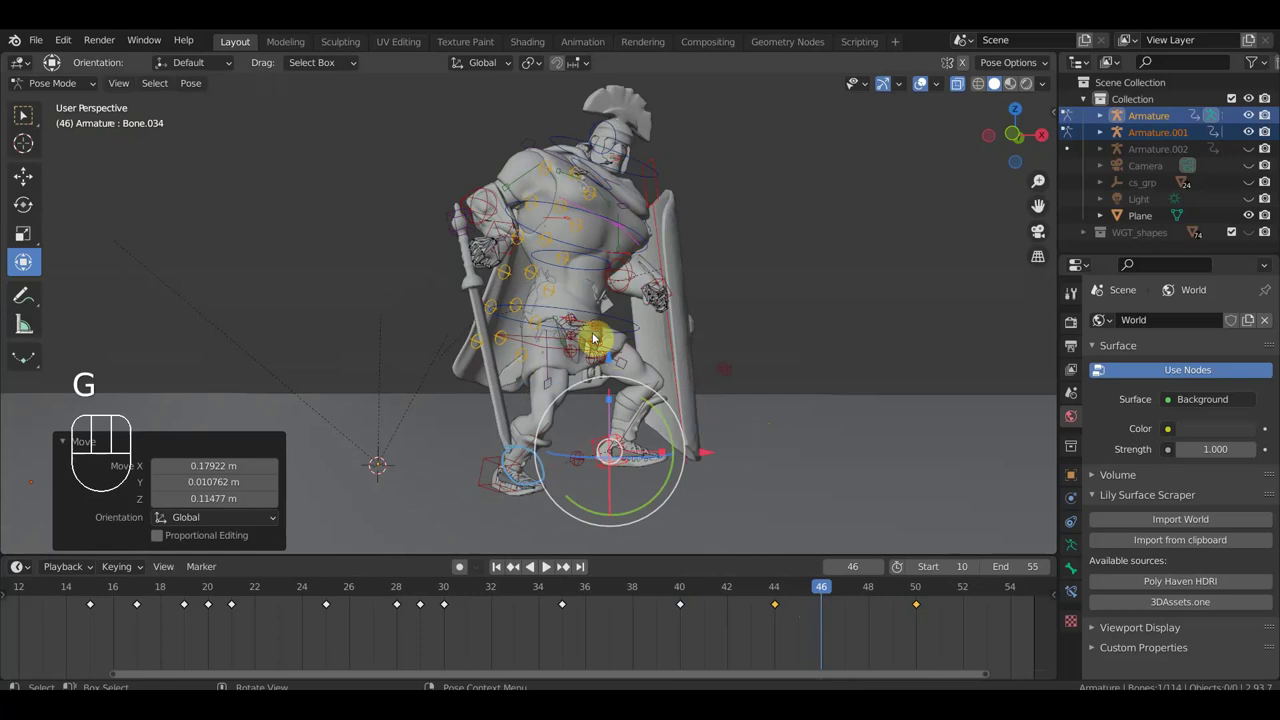
drag(542, 350, 638, 341)
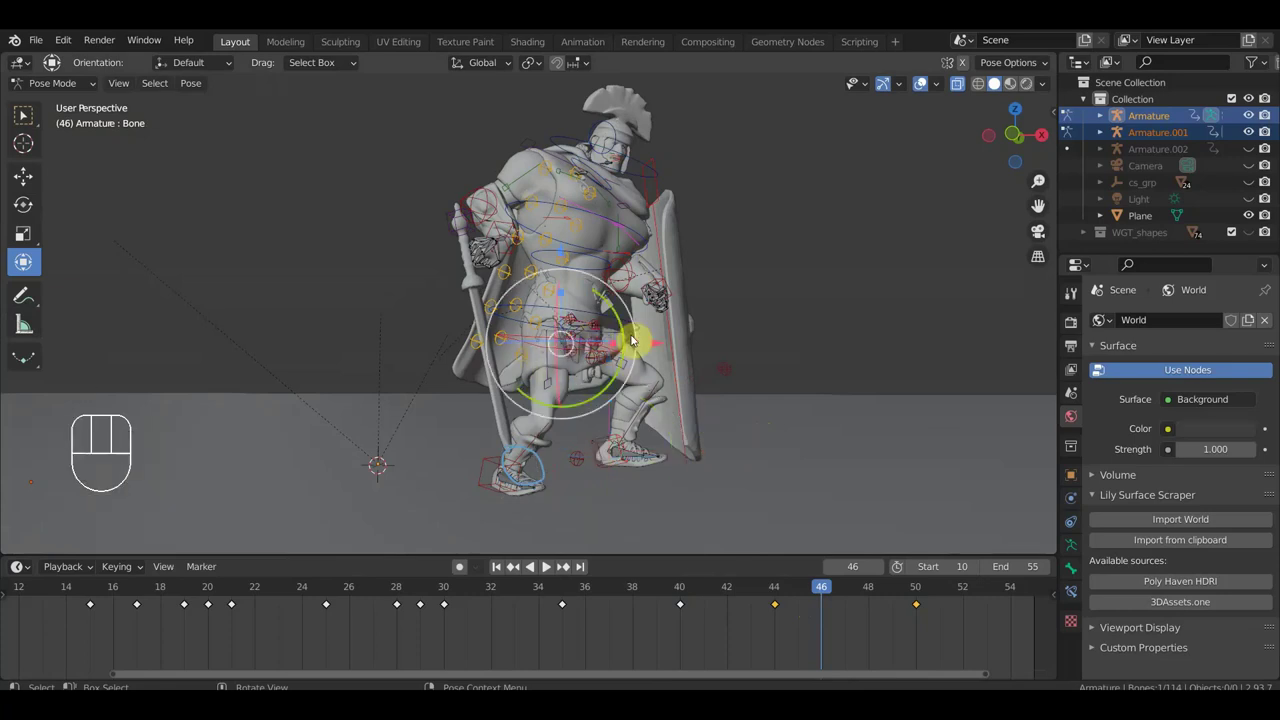
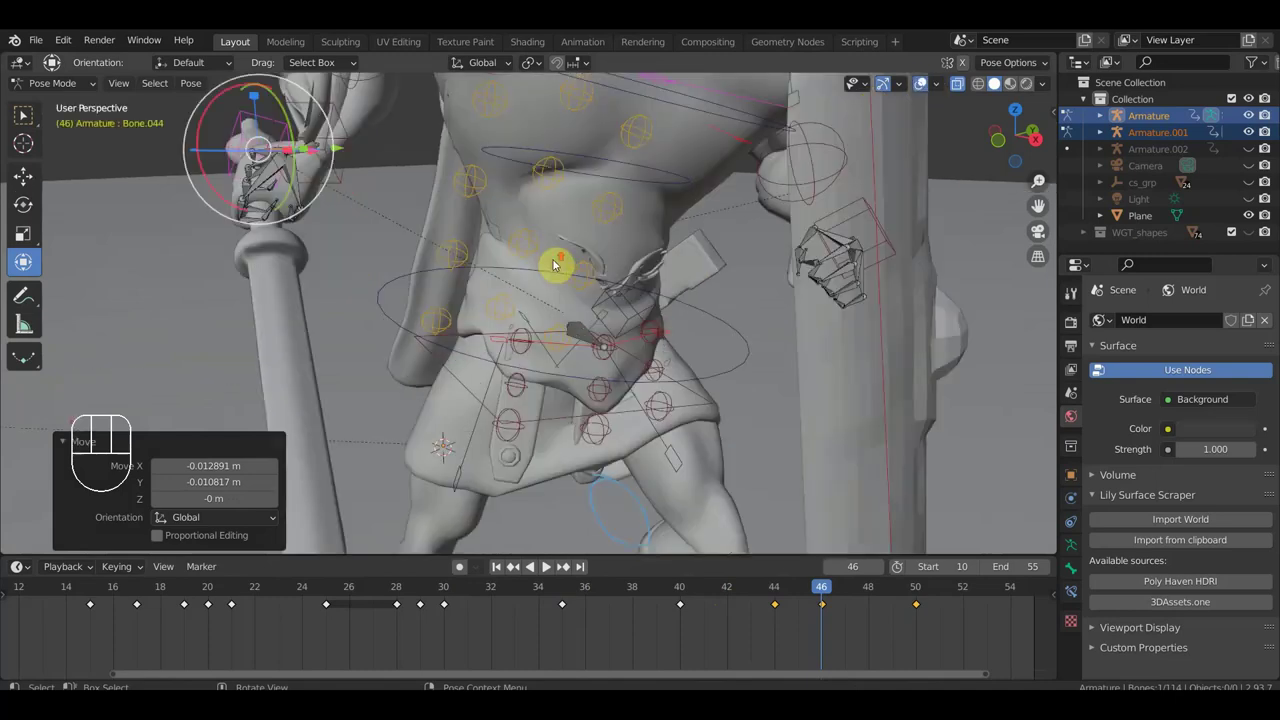
Rotate the sword hand control around the hilt to tighten the grip and confirm its position.
drag(578, 274, 707, 358)
drag(603, 343, 653, 339)
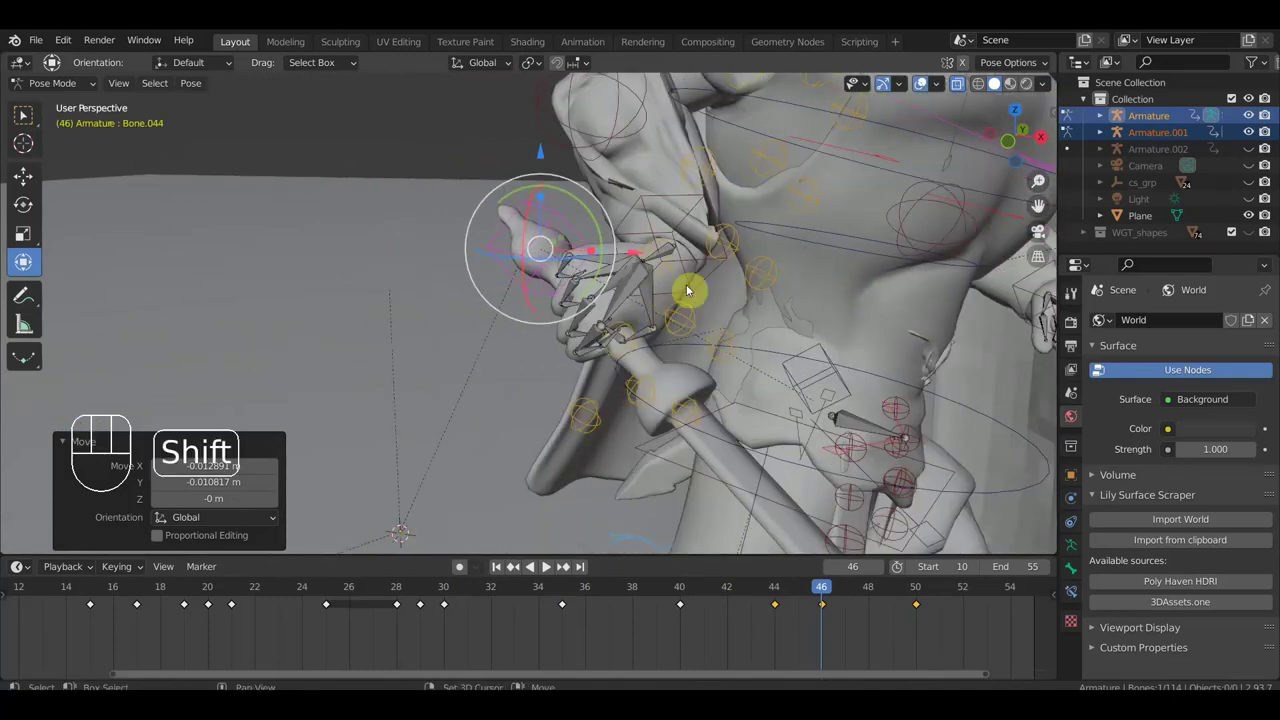
click(695, 266)
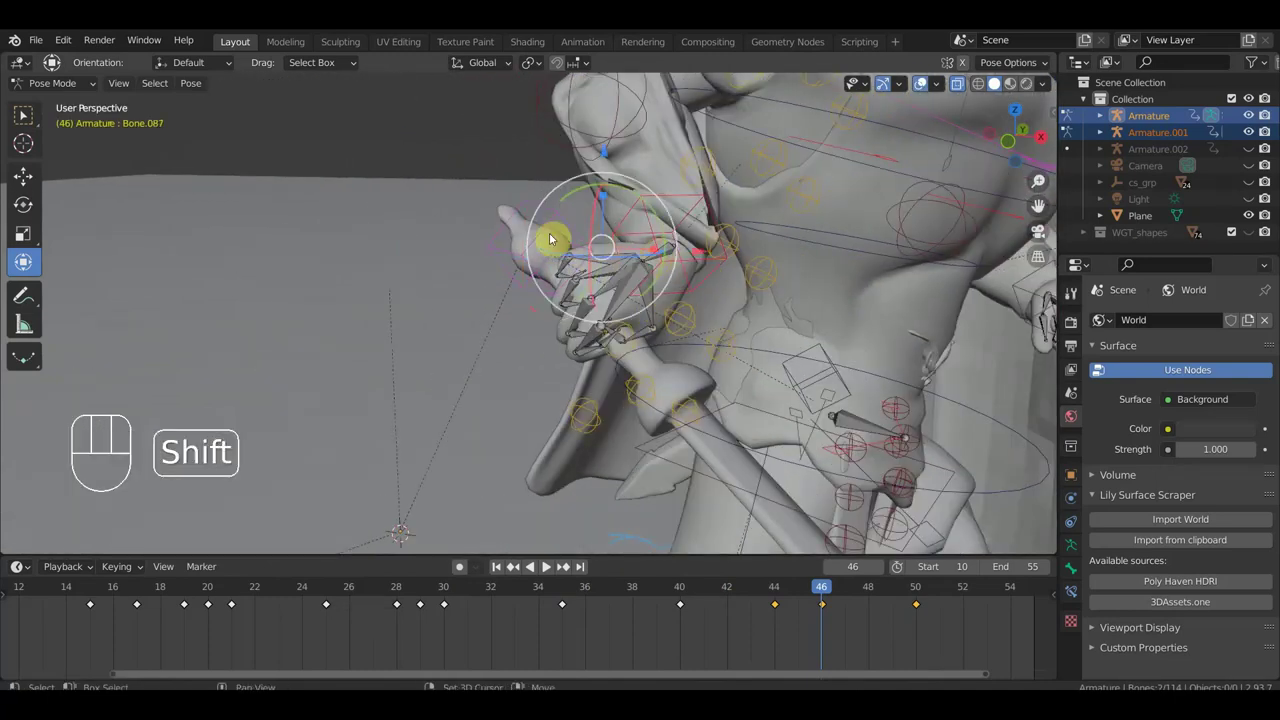
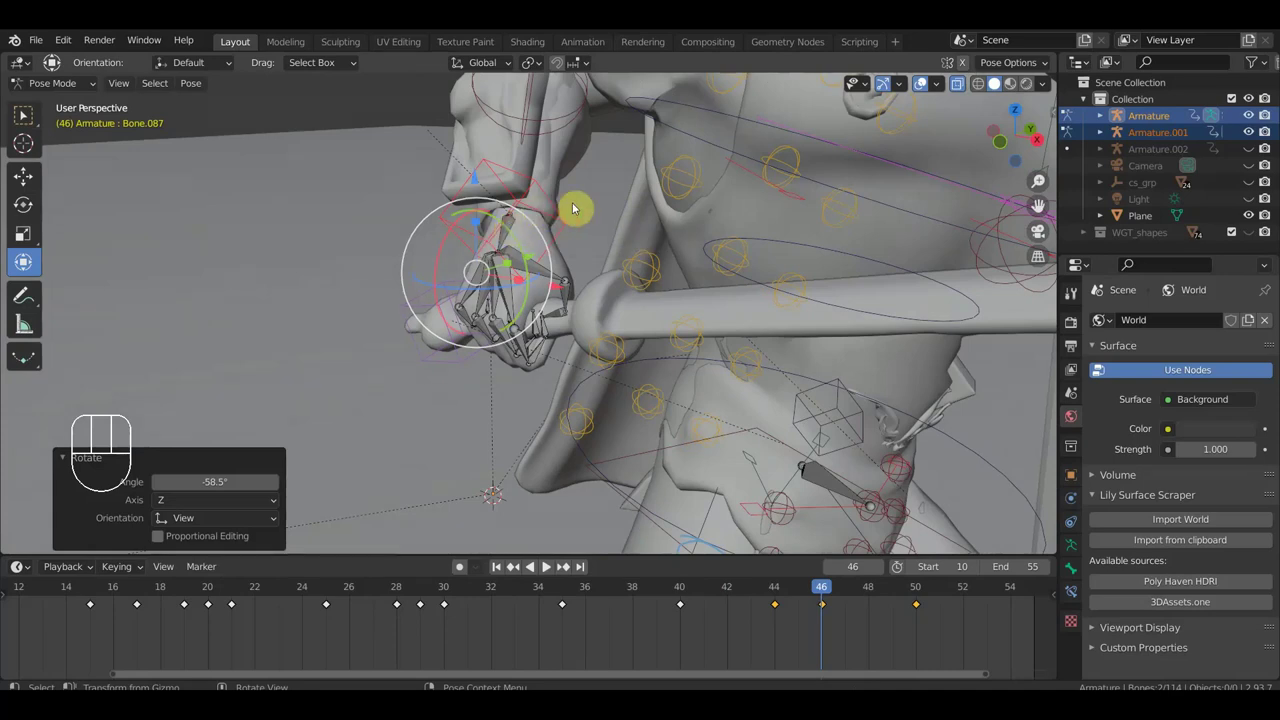
click(564, 219)
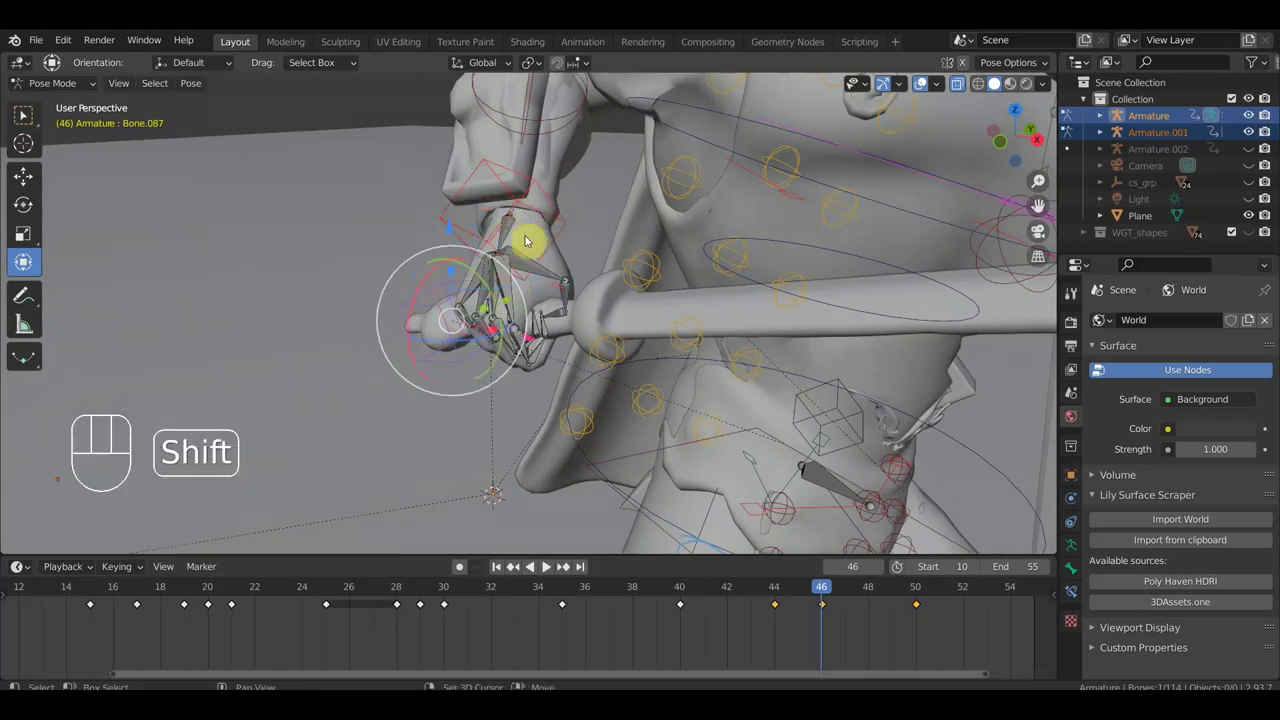
drag(515, 231, 595, 259)
drag(596, 258, 616, 239)
key(r)
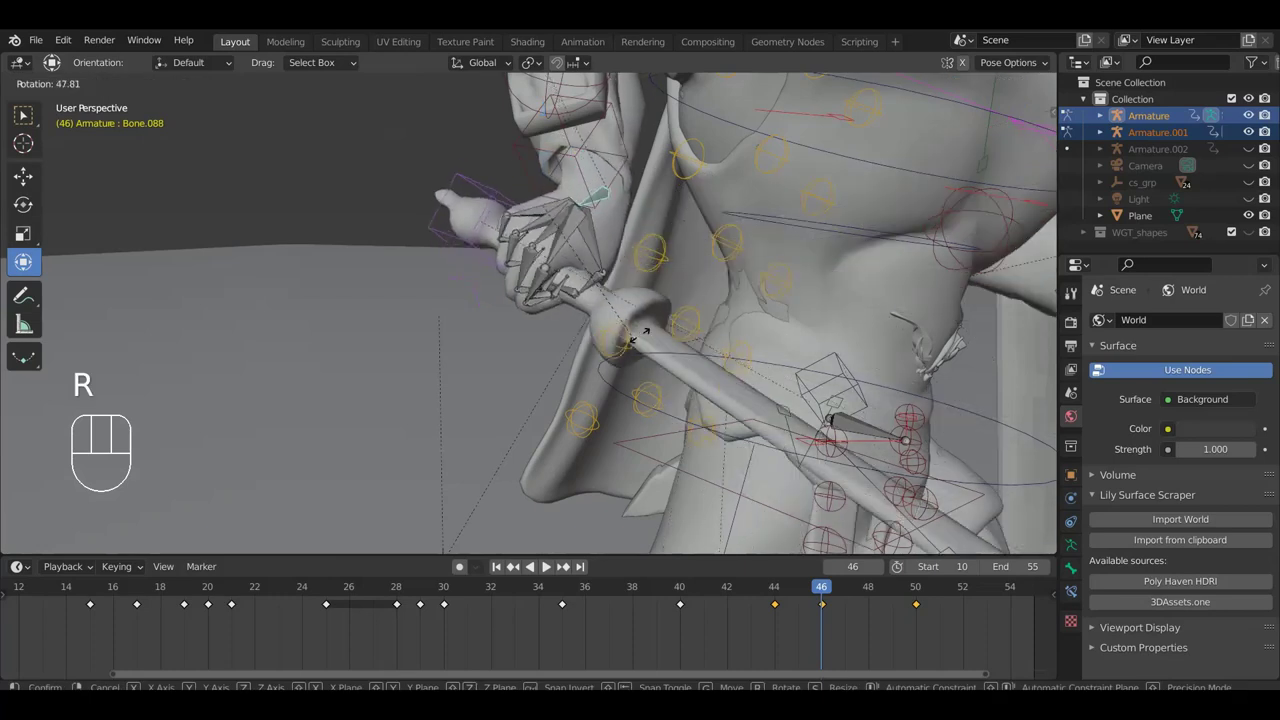
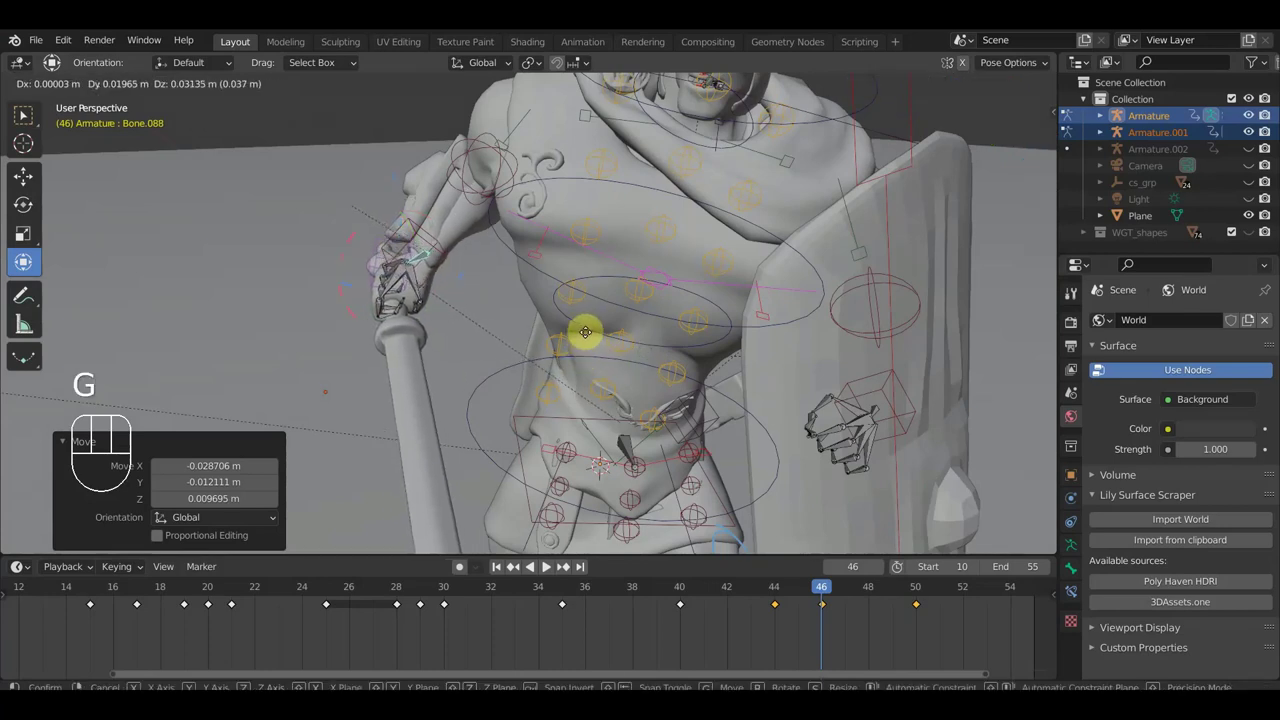
click(590, 337)
Reframe the viewport to see the whole soldier.
scroll(up, 3)
middle_click(653, 347)
scroll(up, 3)
middle_click(756, 399)
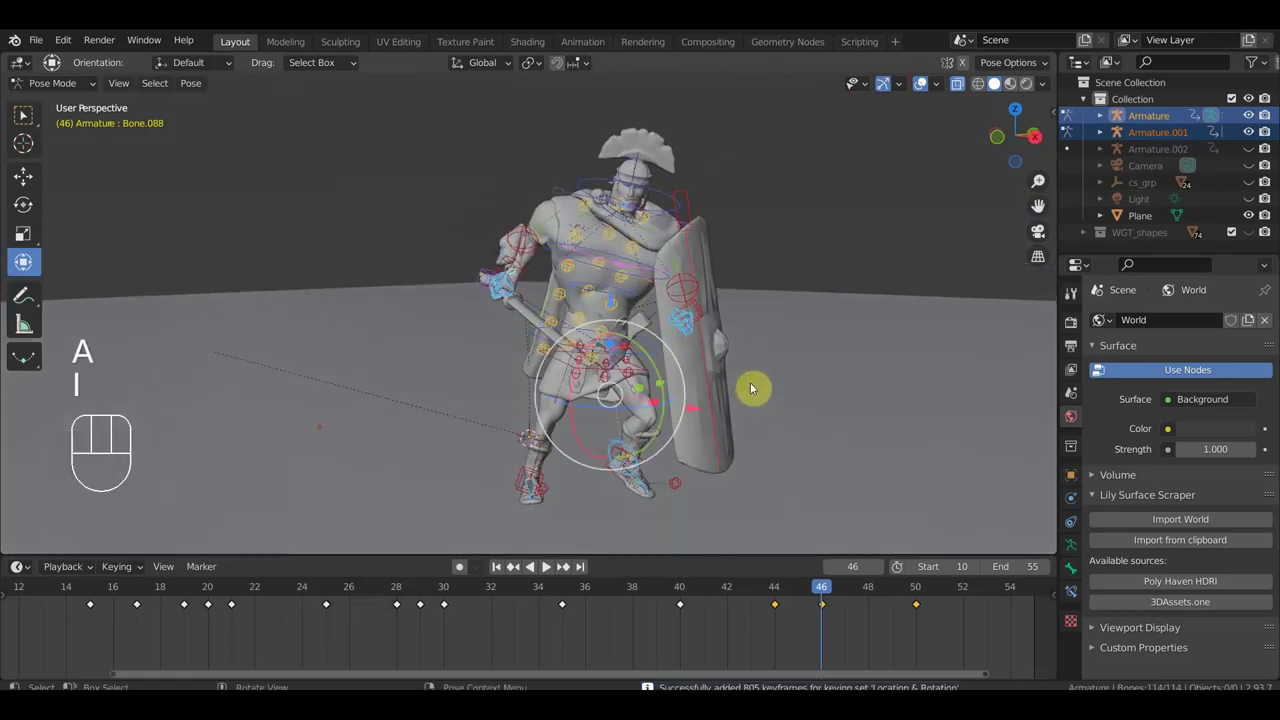
Scrub through the attack frames to review the poses between the keyed frames.
drag(849, 599, 906, 619)
drag(779, 433, 717, 293)
drag(802, 386, 808, 447)
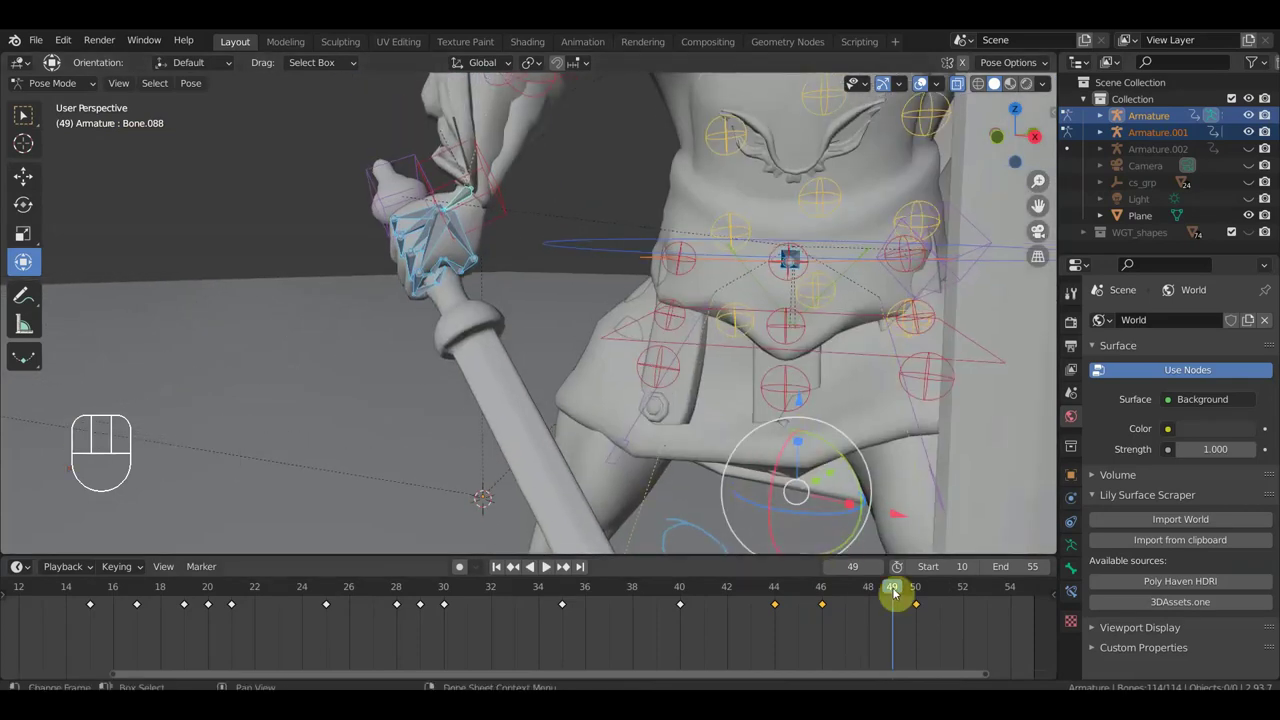
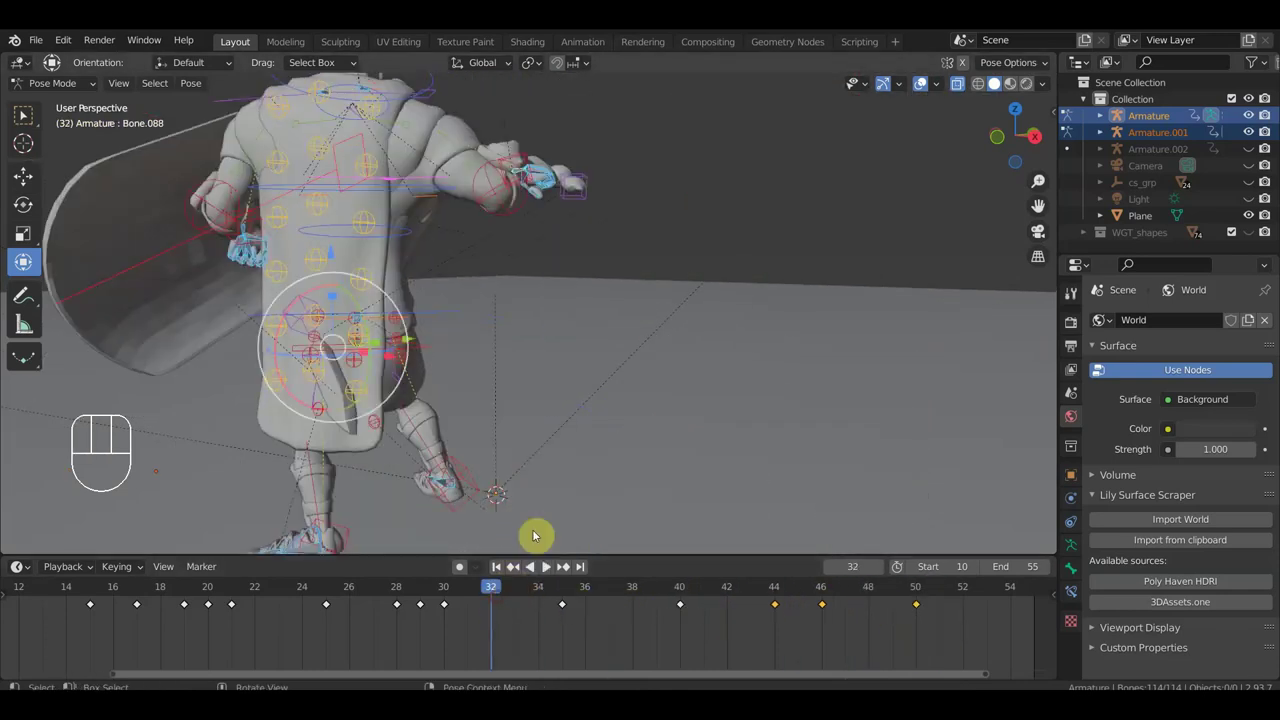
Inspect the soldier's back, step to frame 30 and switch to front orthographic view.
drag(573, 474, 738, 478)
drag(777, 477, 847, 461)
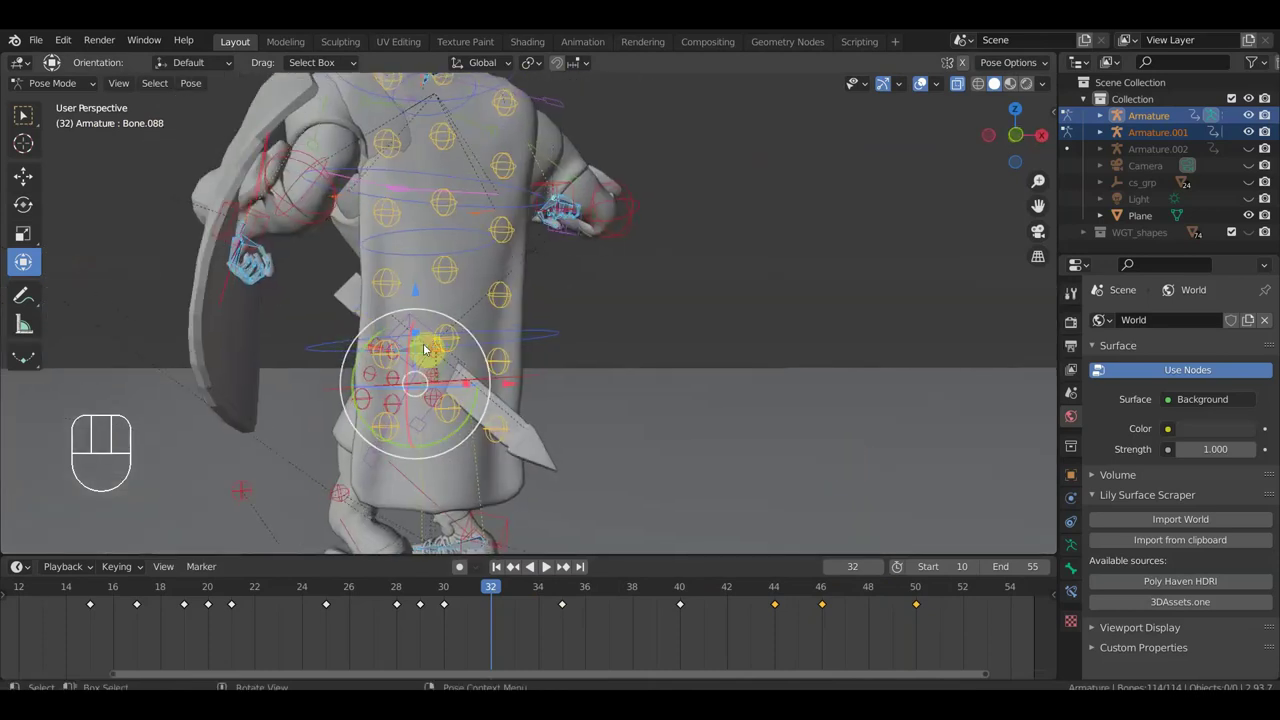
middle_click(498, 407)
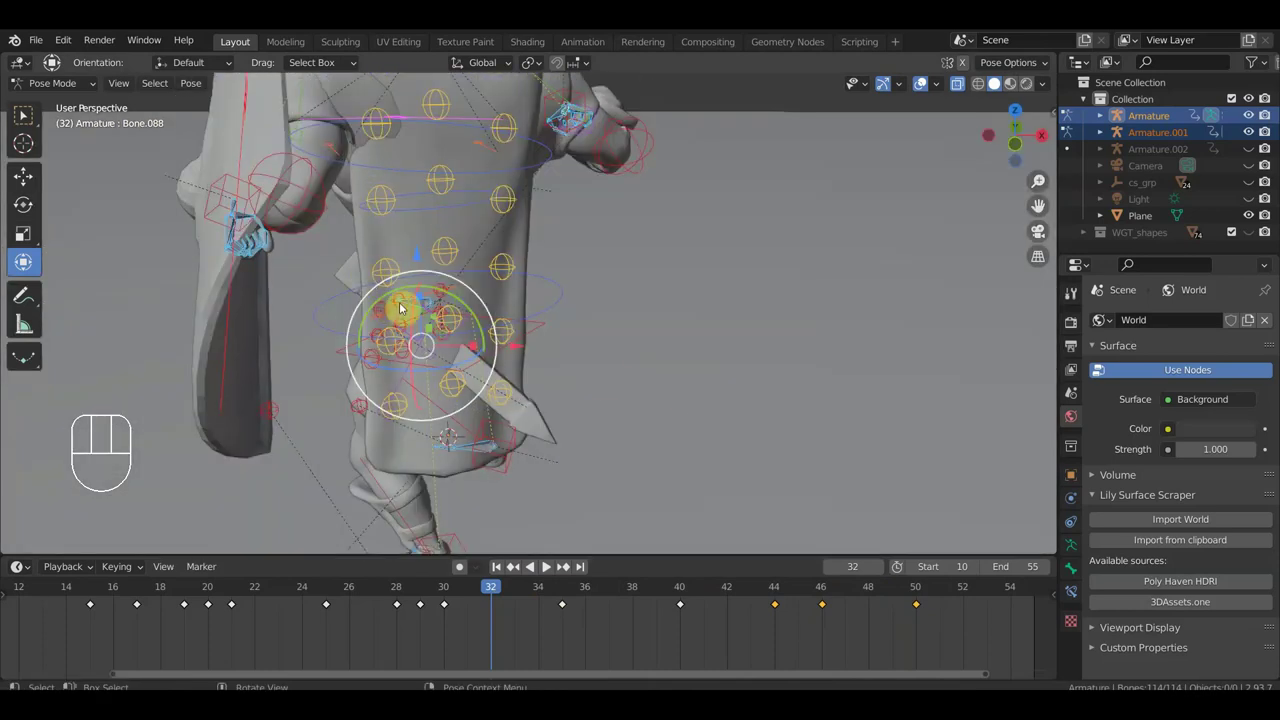
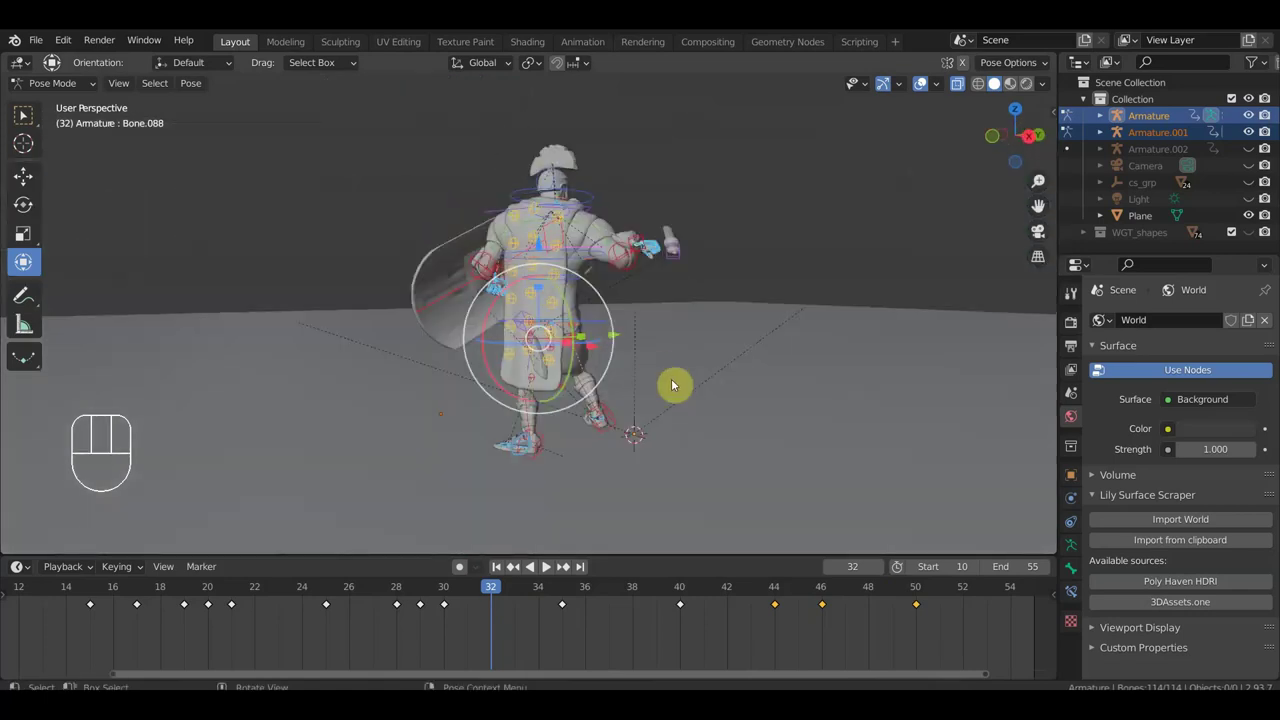
drag(429, 602, 508, 498)
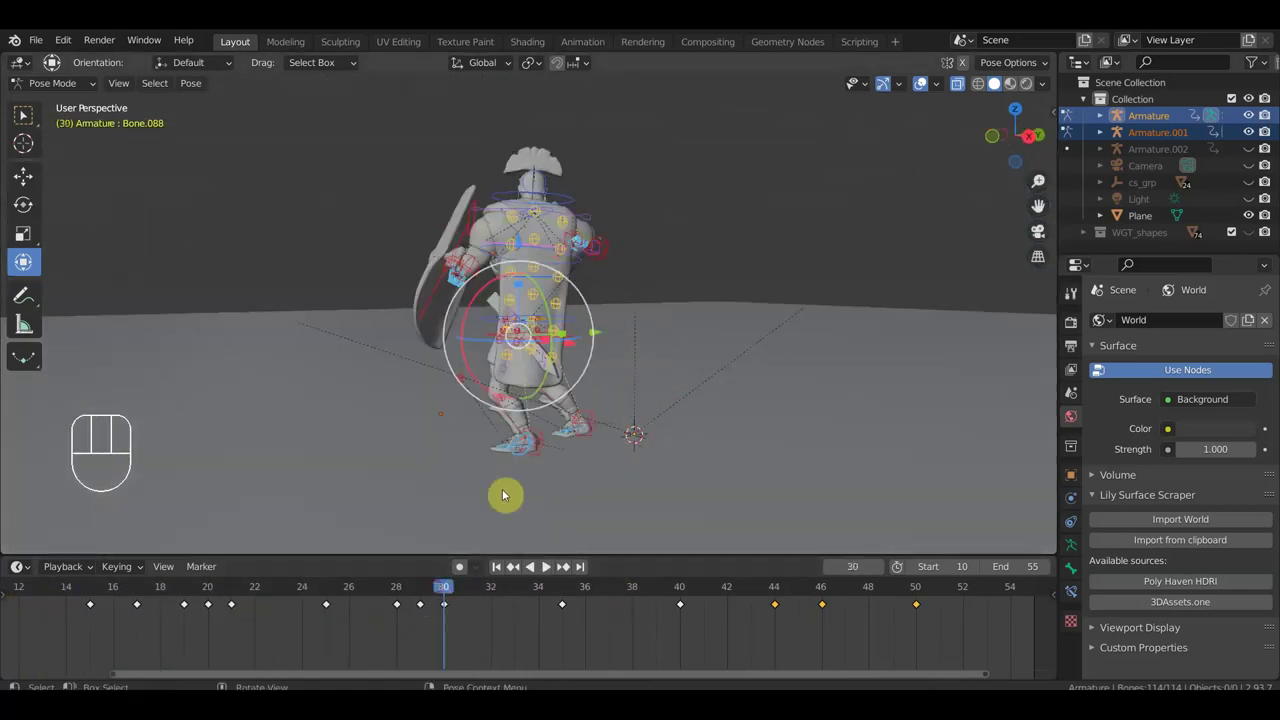
key(KP_1)
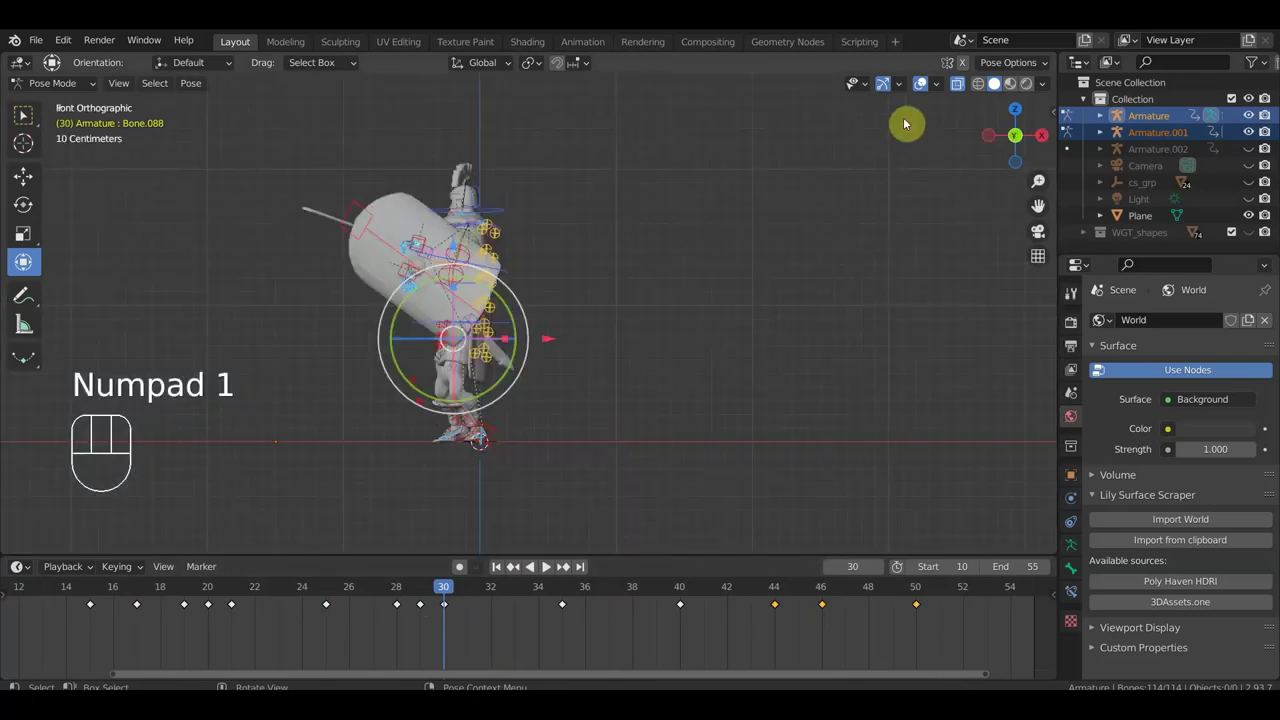
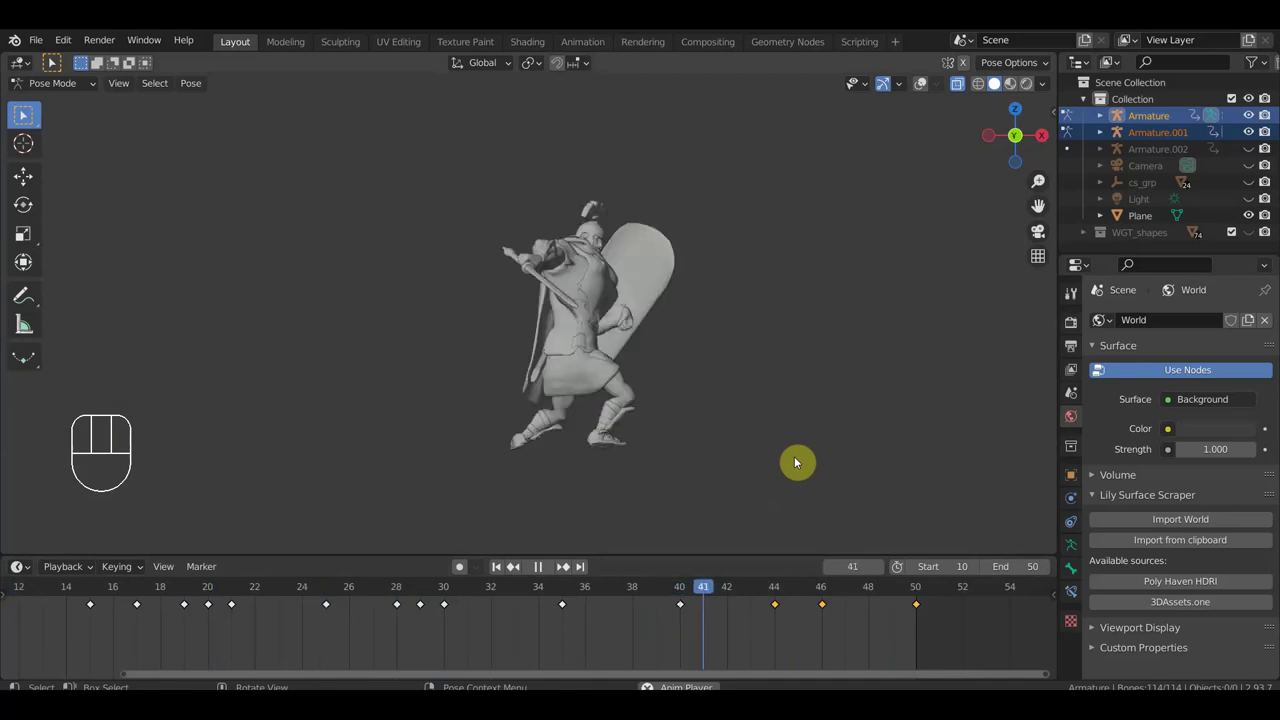
drag(672, 598, 451, 569)
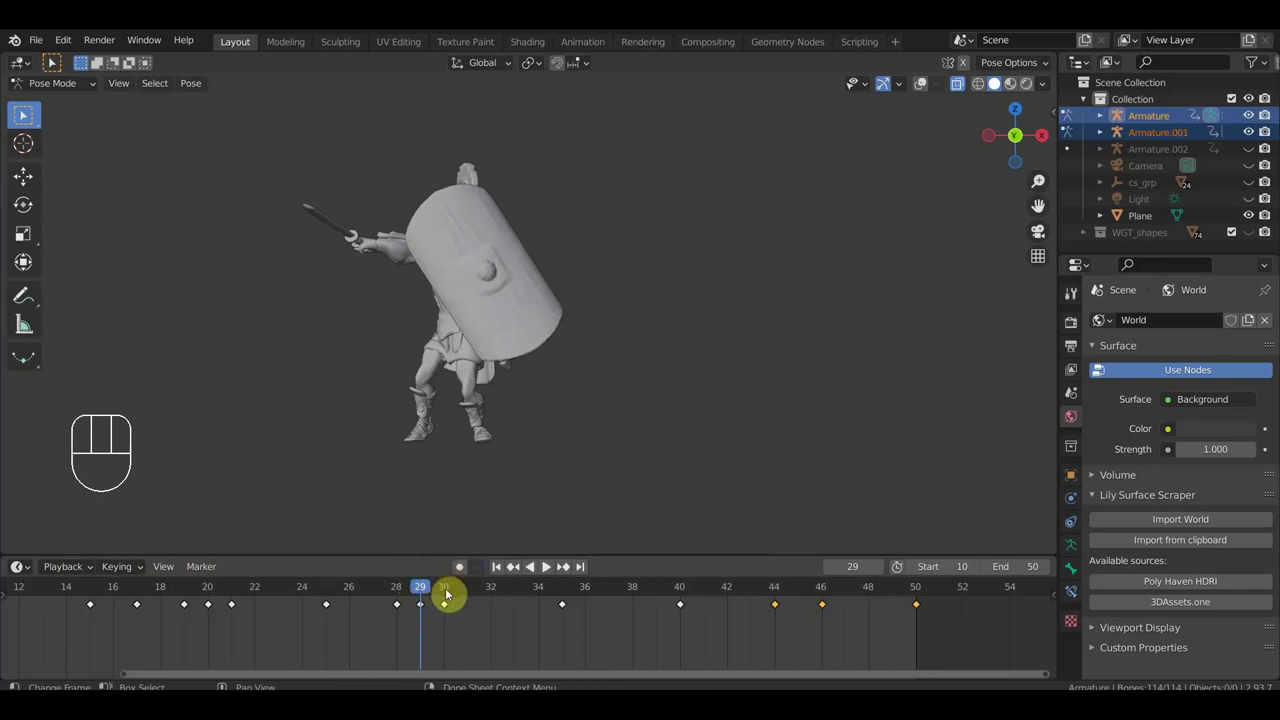
drag(560, 504, 786, 487)
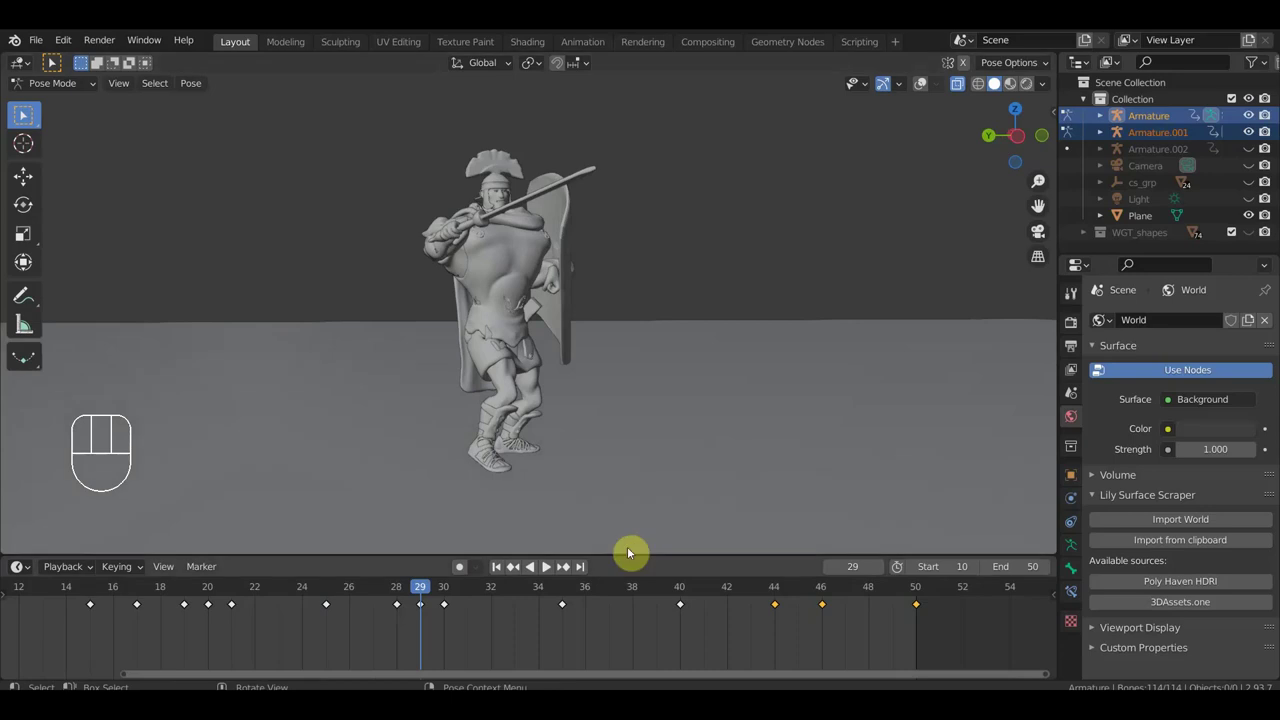
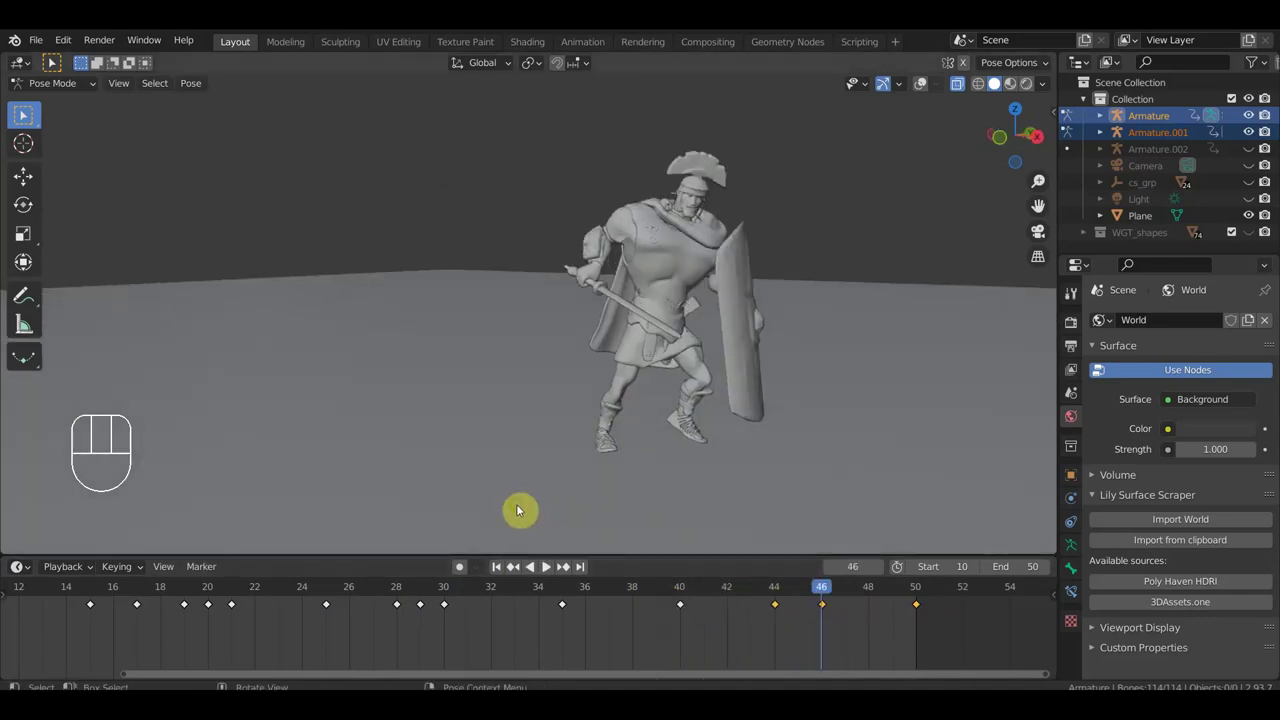
drag(790, 599, 423, 614)
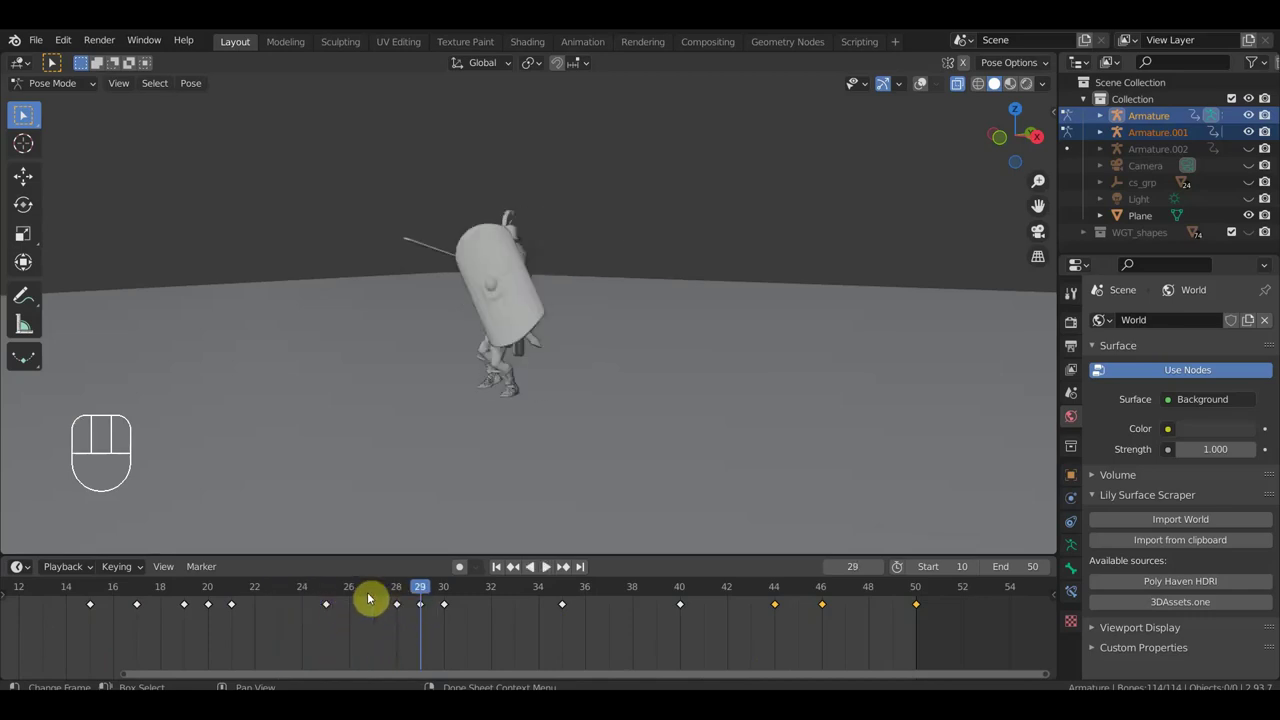
drag(419, 598, 174, 610)
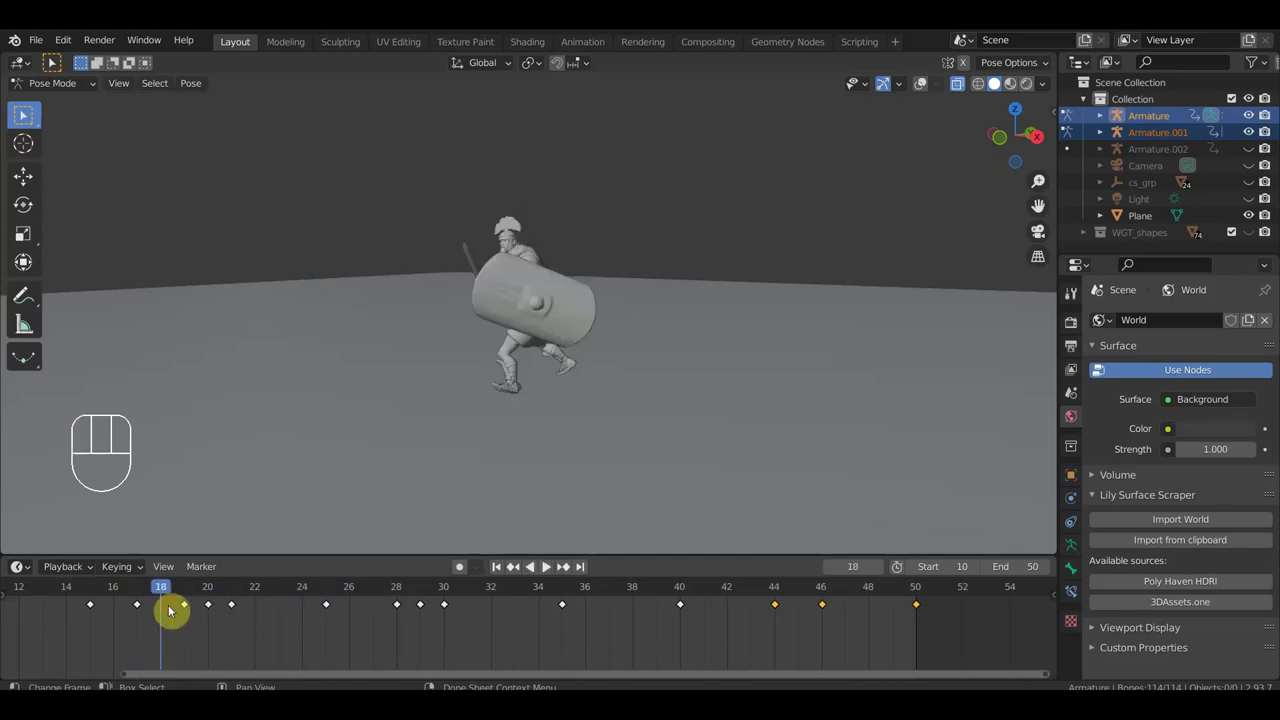
key(space)
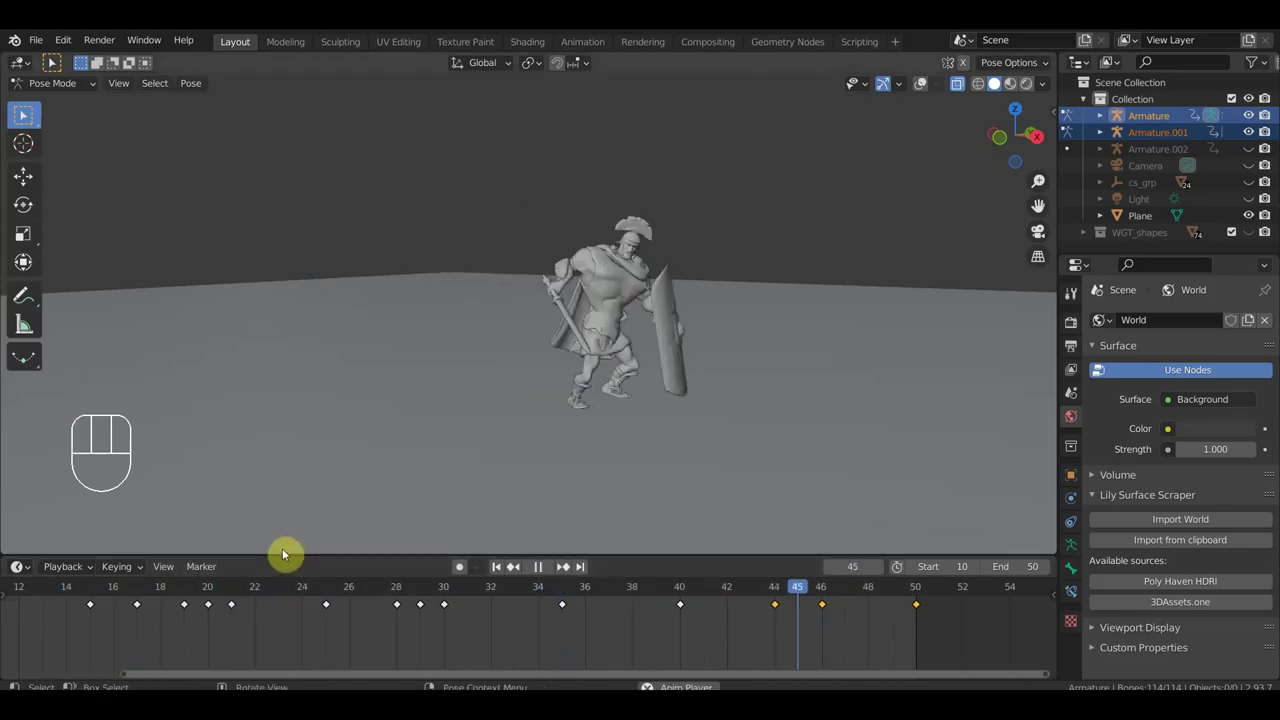
key(space)
drag(532, 457, 721, 477)
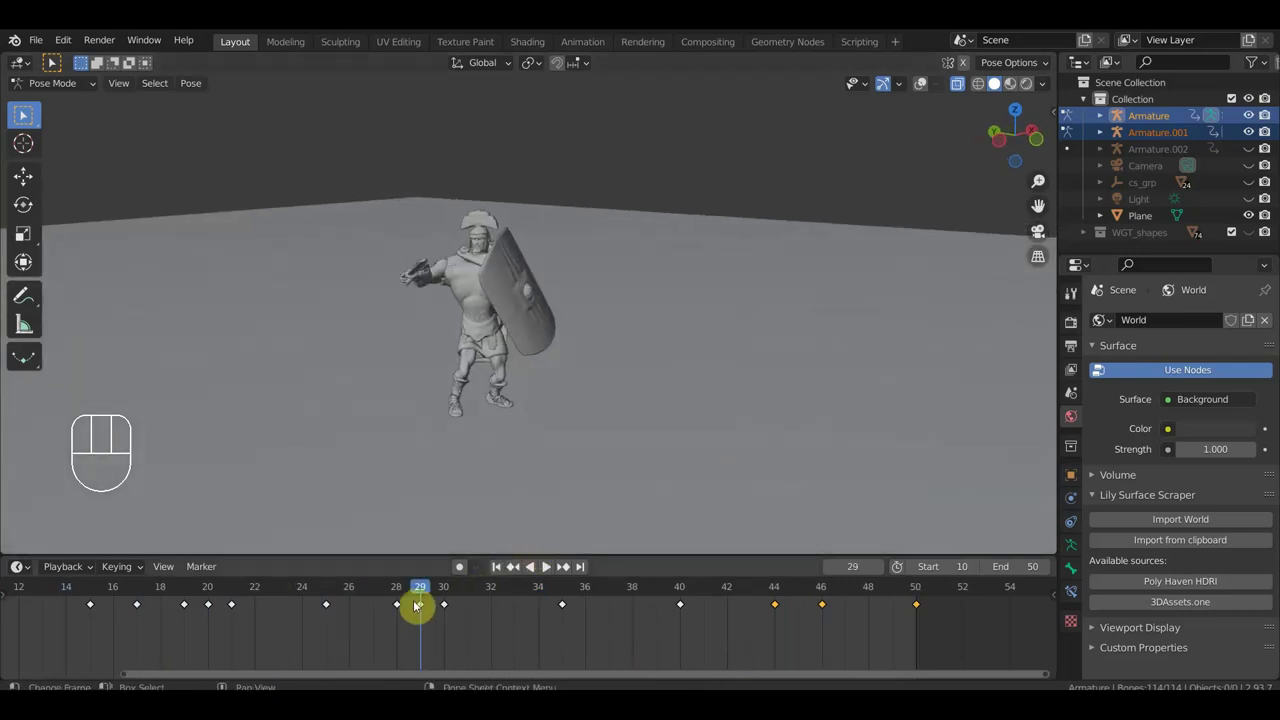
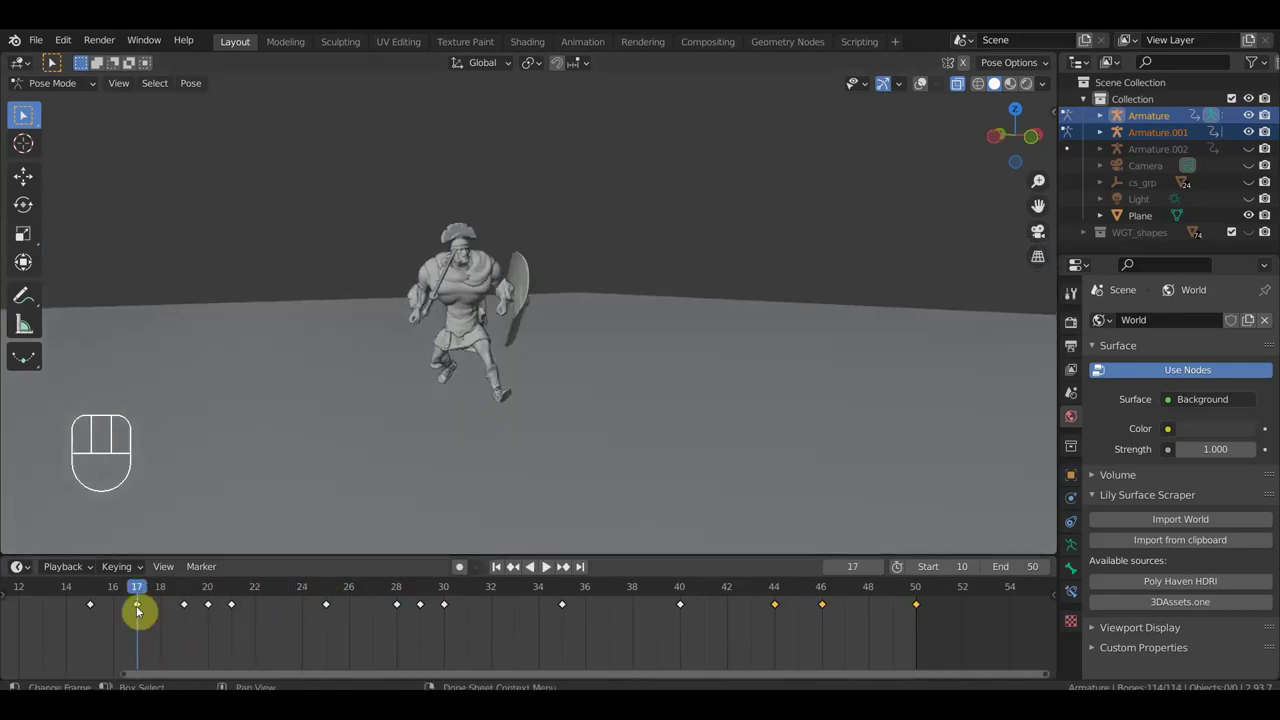
drag(141, 593, 828, 552)
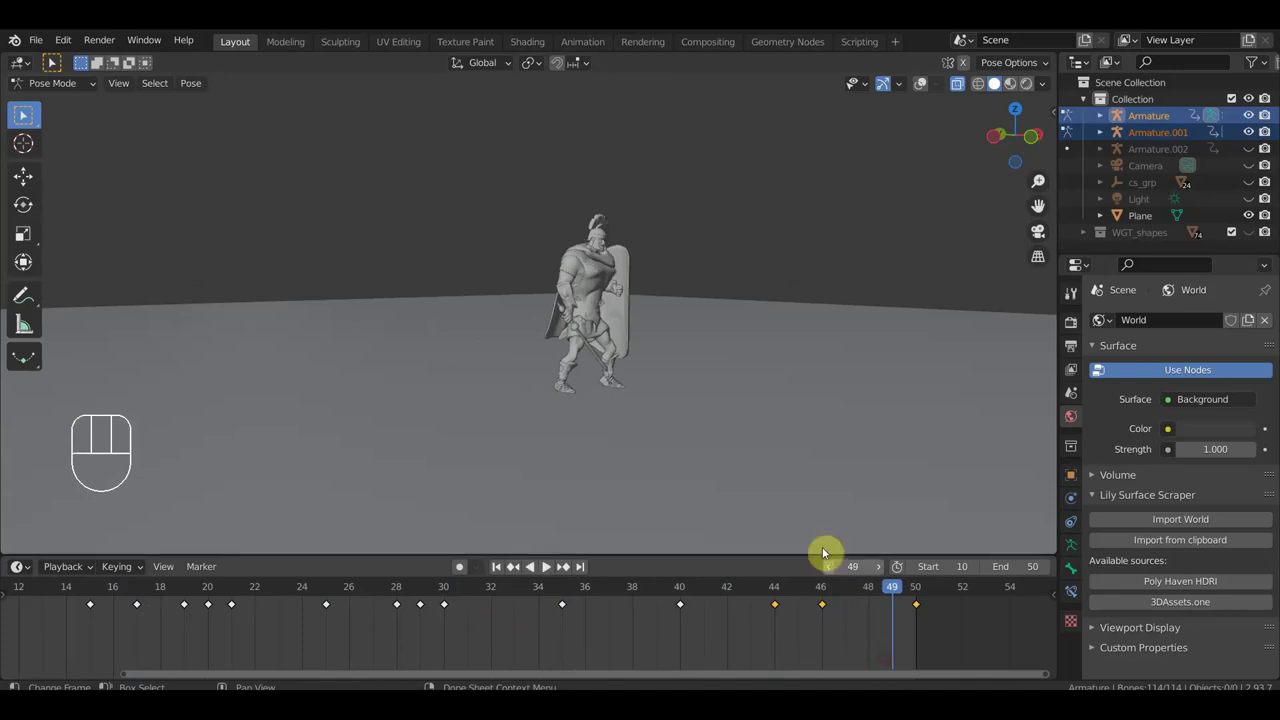
drag(775, 487, 659, 480)
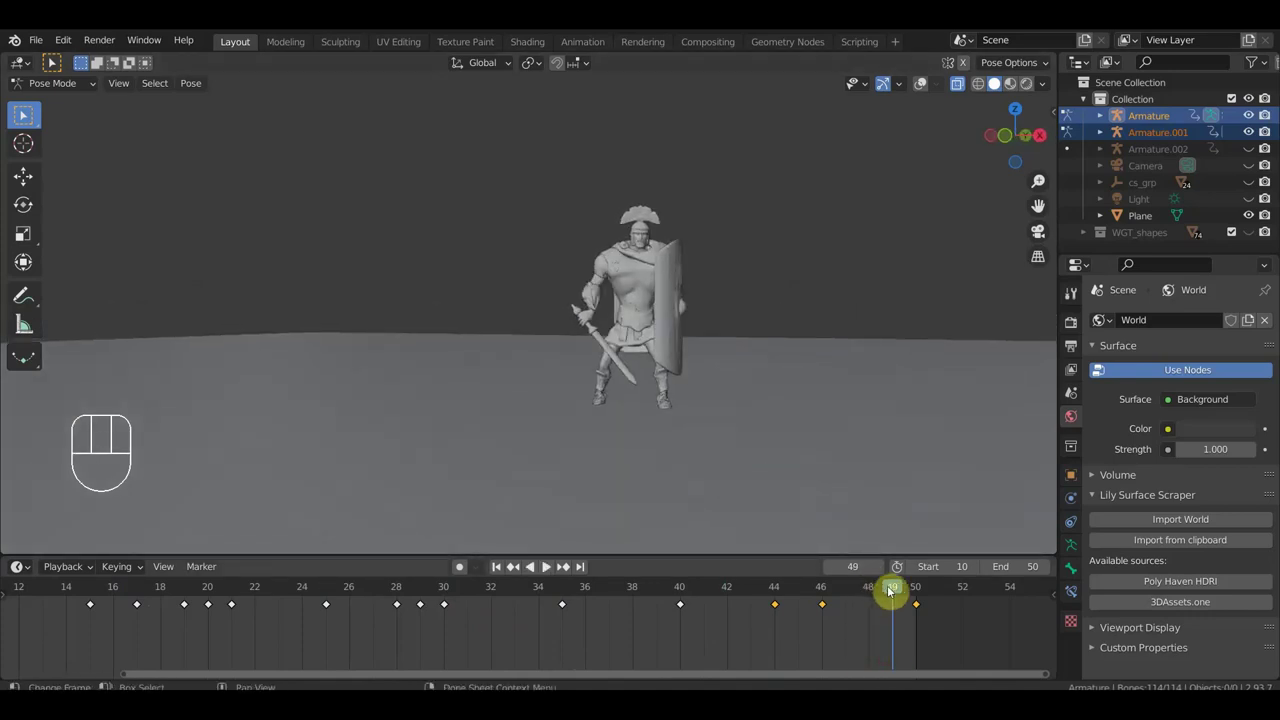
drag(779, 589, 828, 610)
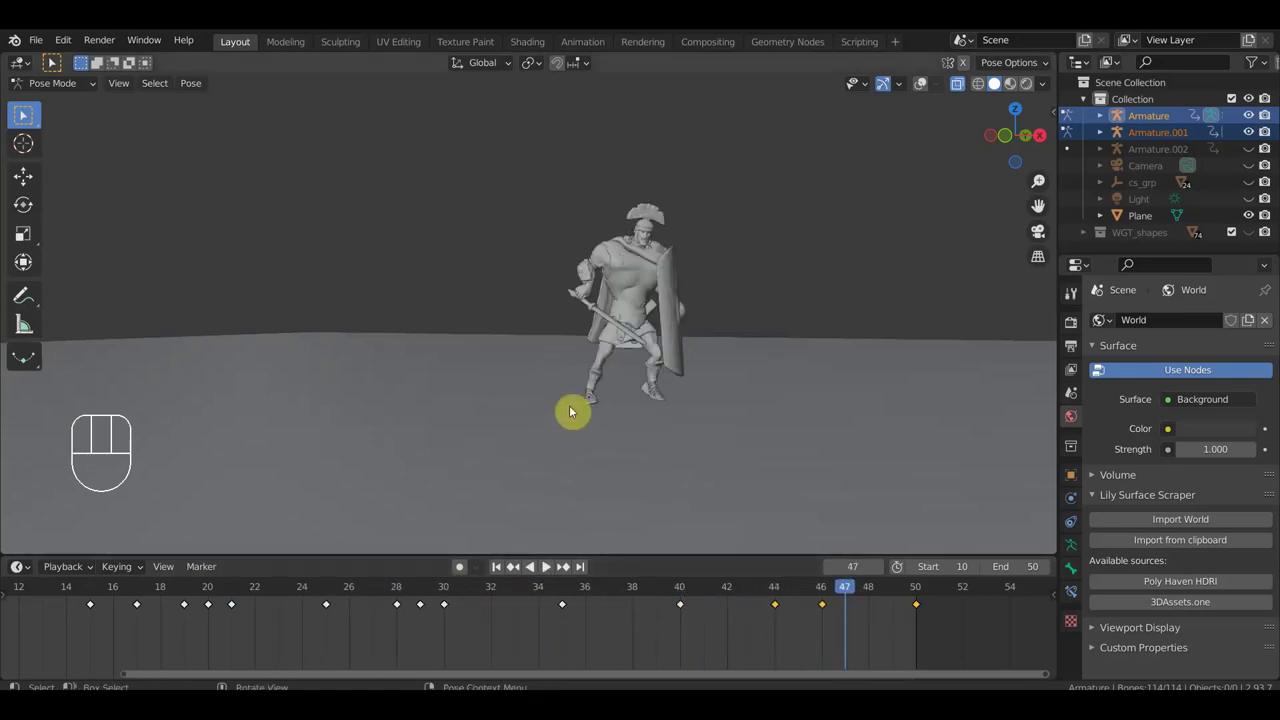
drag(652, 424, 722, 514)
middle_click(548, 571)
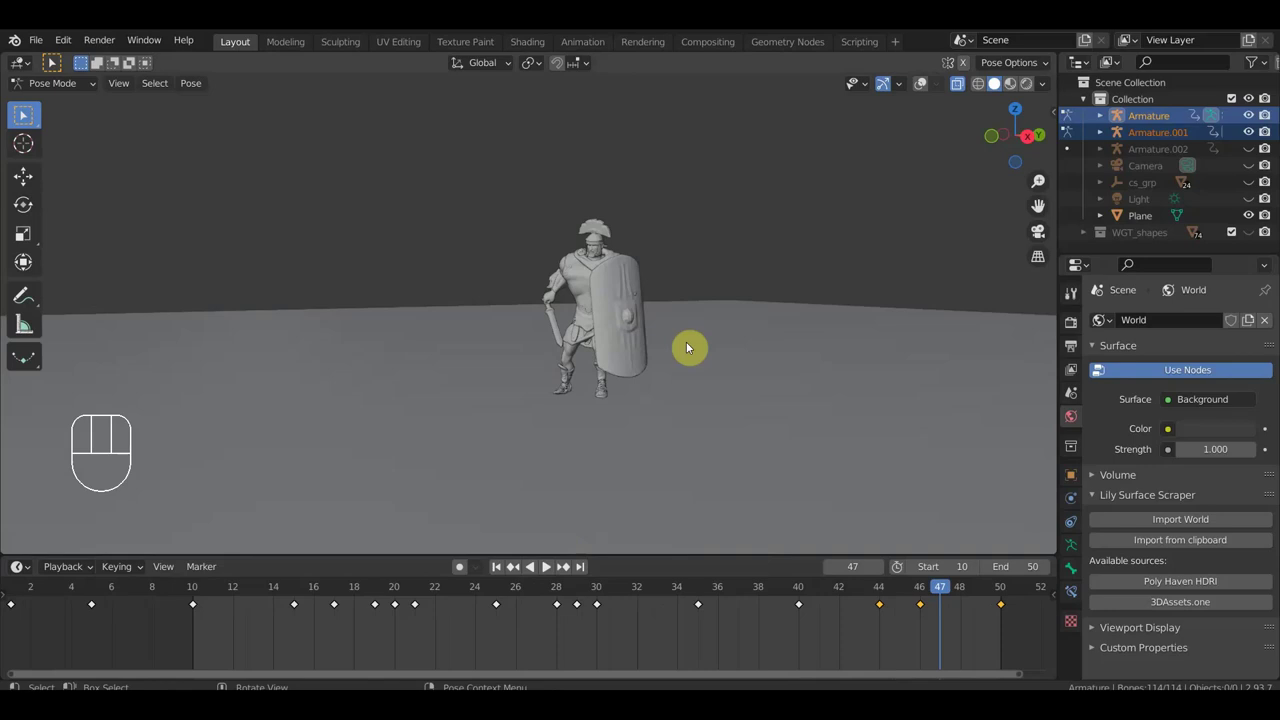
drag(633, 314, 680, 306)
drag(930, 590, 810, 486)
drag(782, 430, 755, 431)
drag(765, 361, 828, 401)
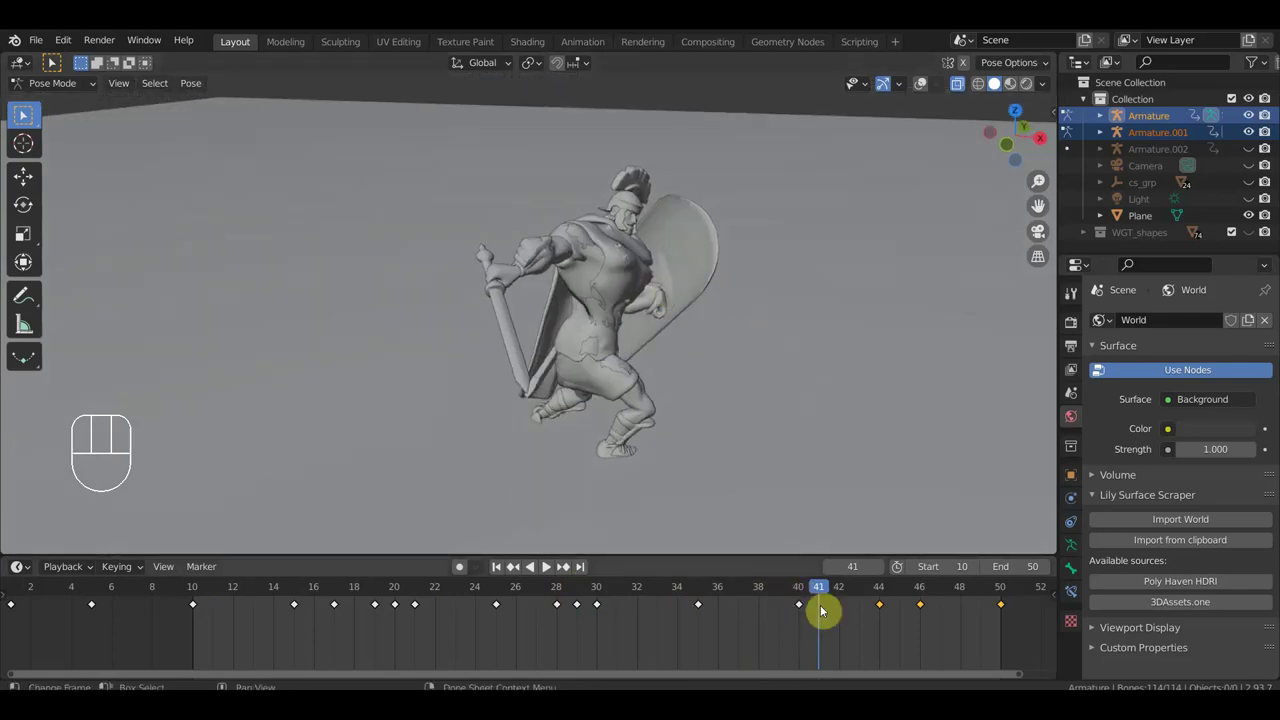
drag(838, 591, 901, 597)
drag(797, 456, 779, 466)
drag(903, 603, 997, 630)
drag(929, 500, 966, 500)
drag(993, 603, 771, 668)
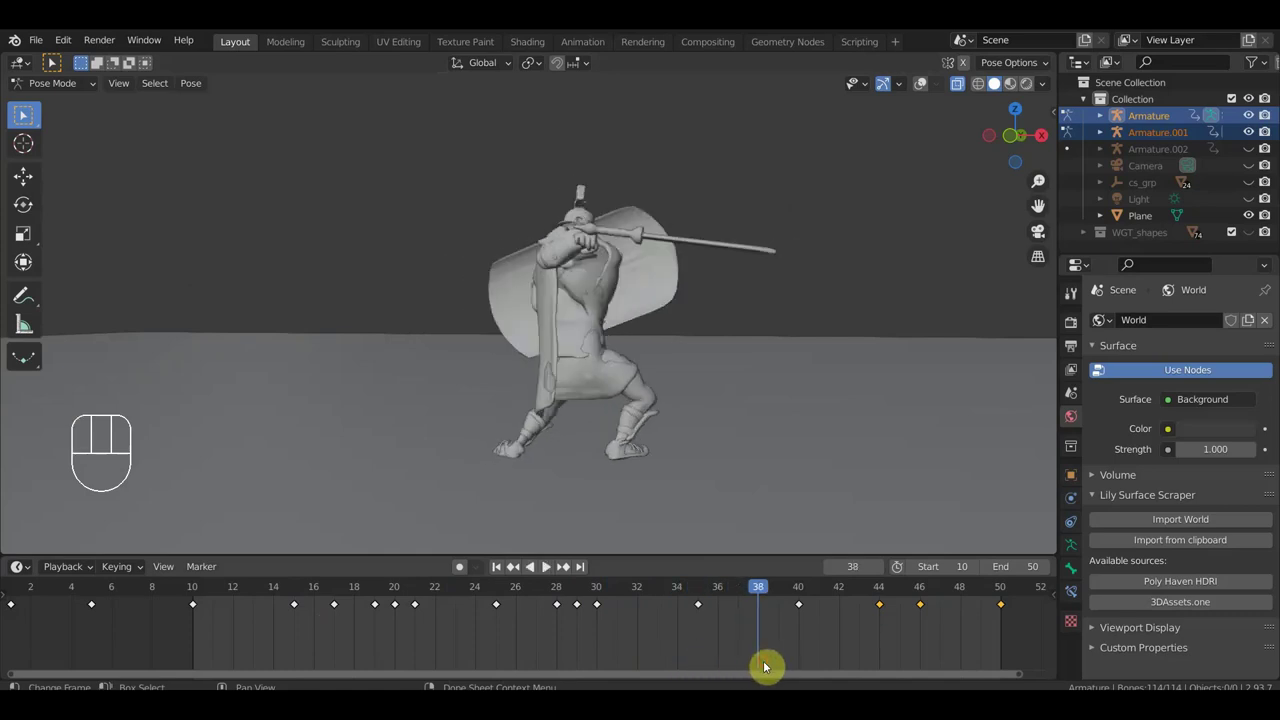
drag(701, 608, 700, 667)
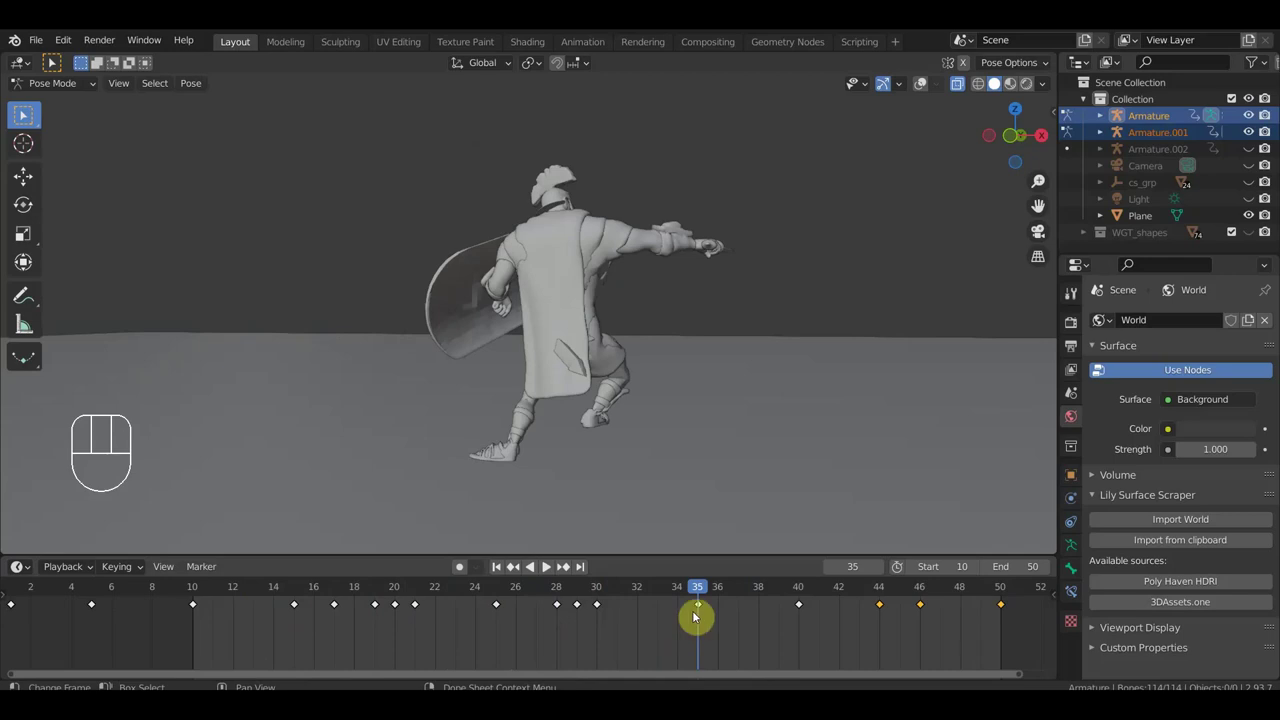
Scrub the timeline near frame 32 and stop the looping attack playback.
drag(703, 594, 717, 581)
key(space)
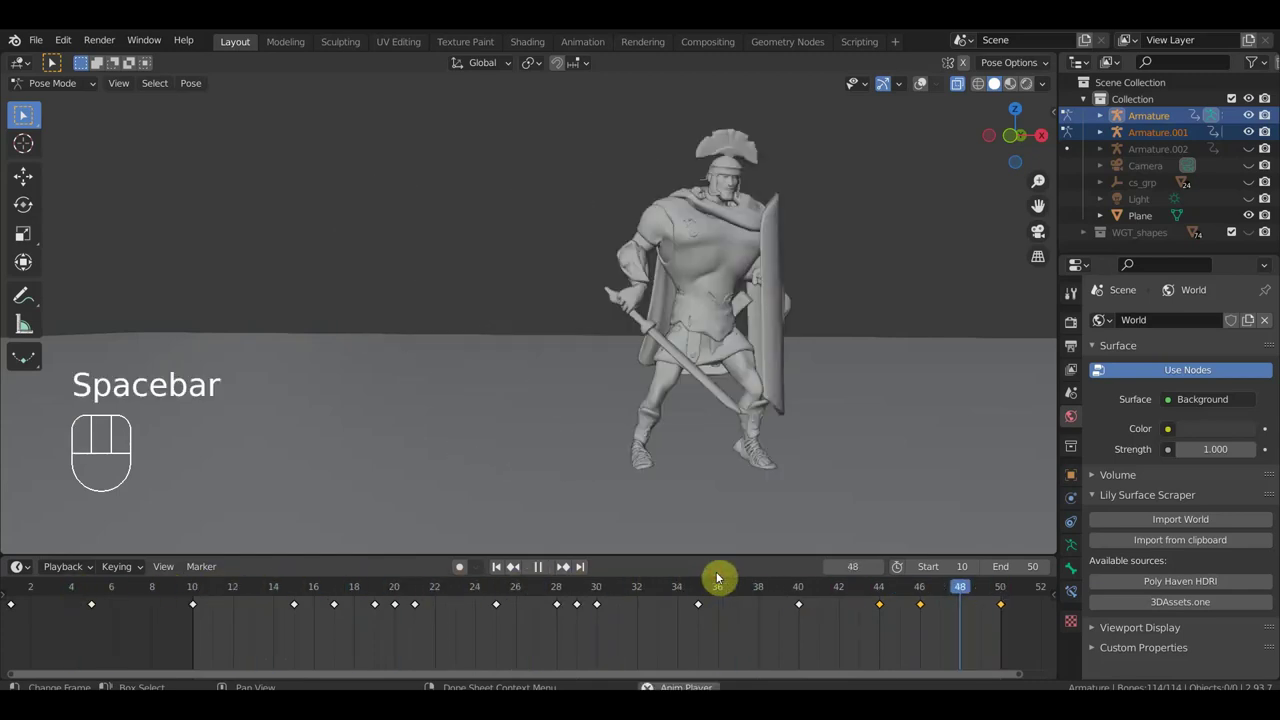